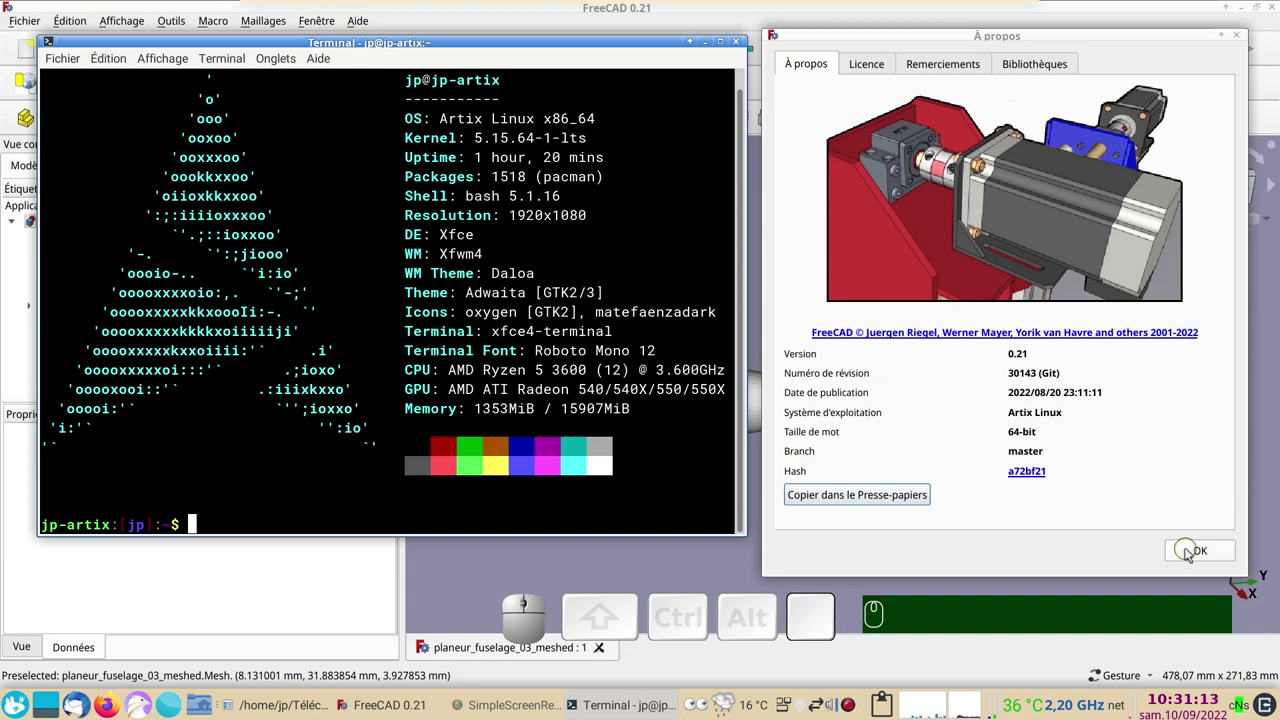
Bring the glider model window forward and zoom and orbit around the finished fuselage
click(1191, 553)
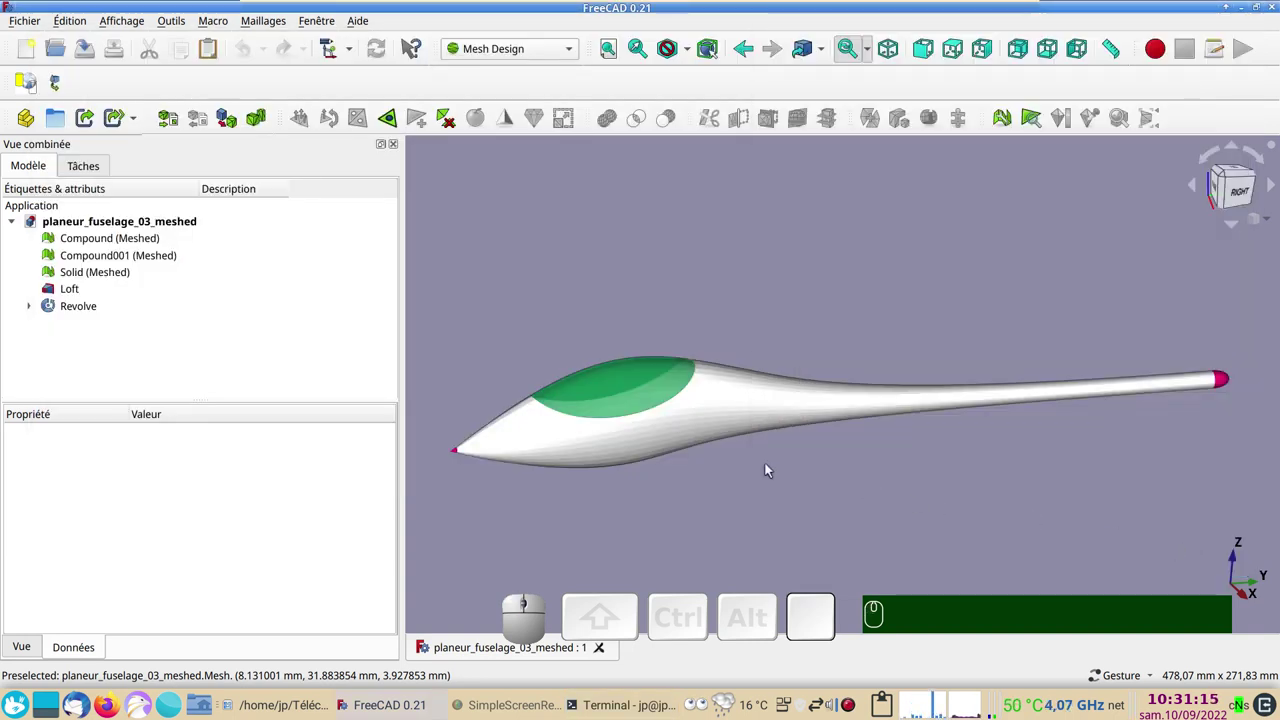
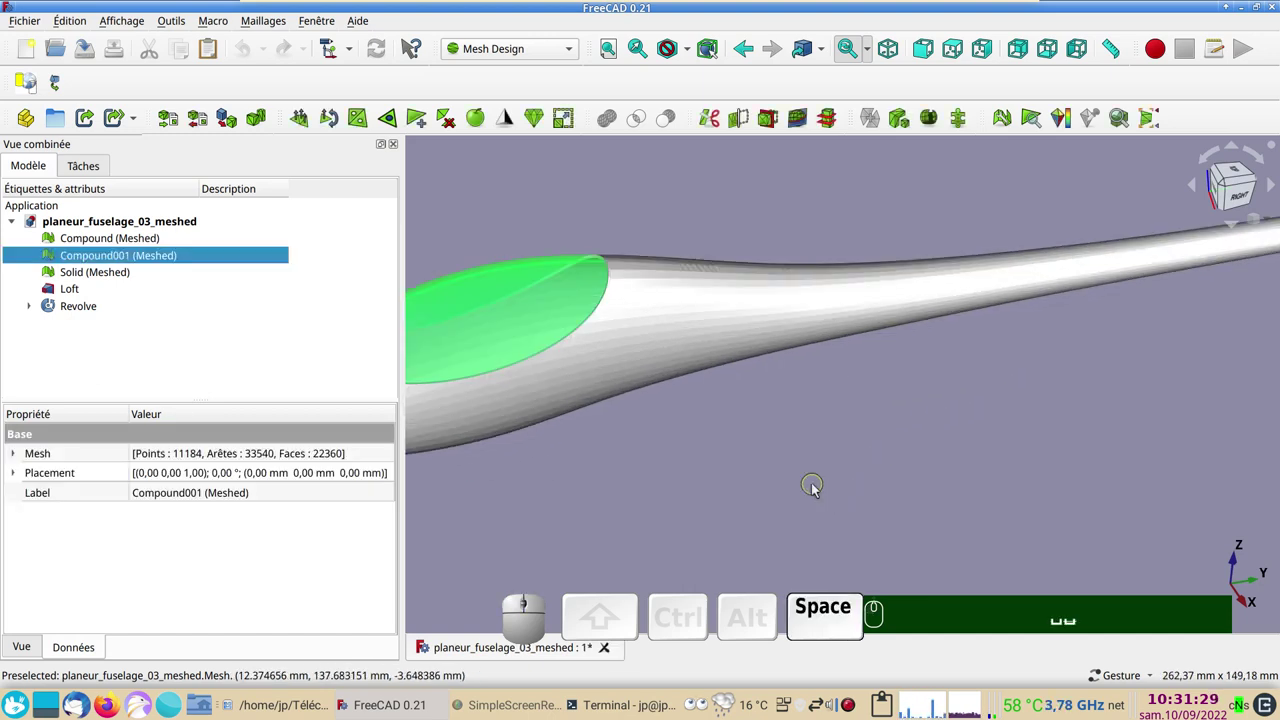
right_click(817, 477)
scroll(down, 3)
right_click(904, 454)
scroll(down, 3)
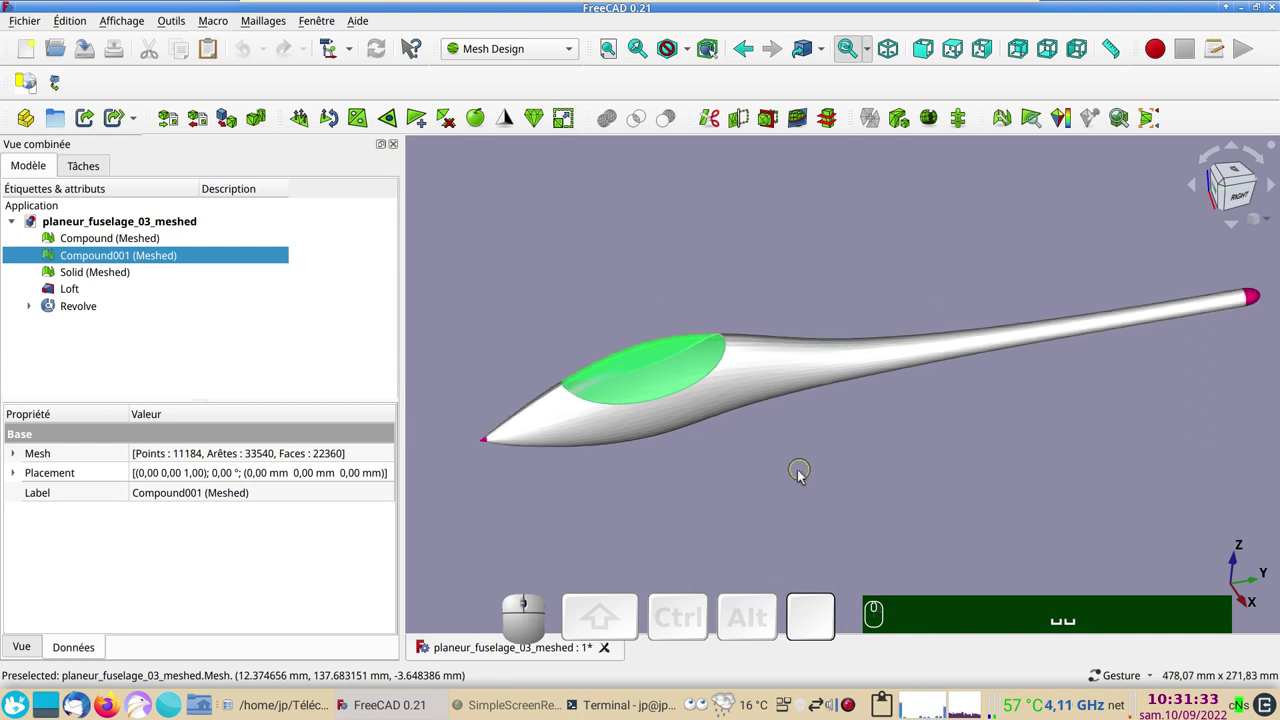
right_click(817, 481)
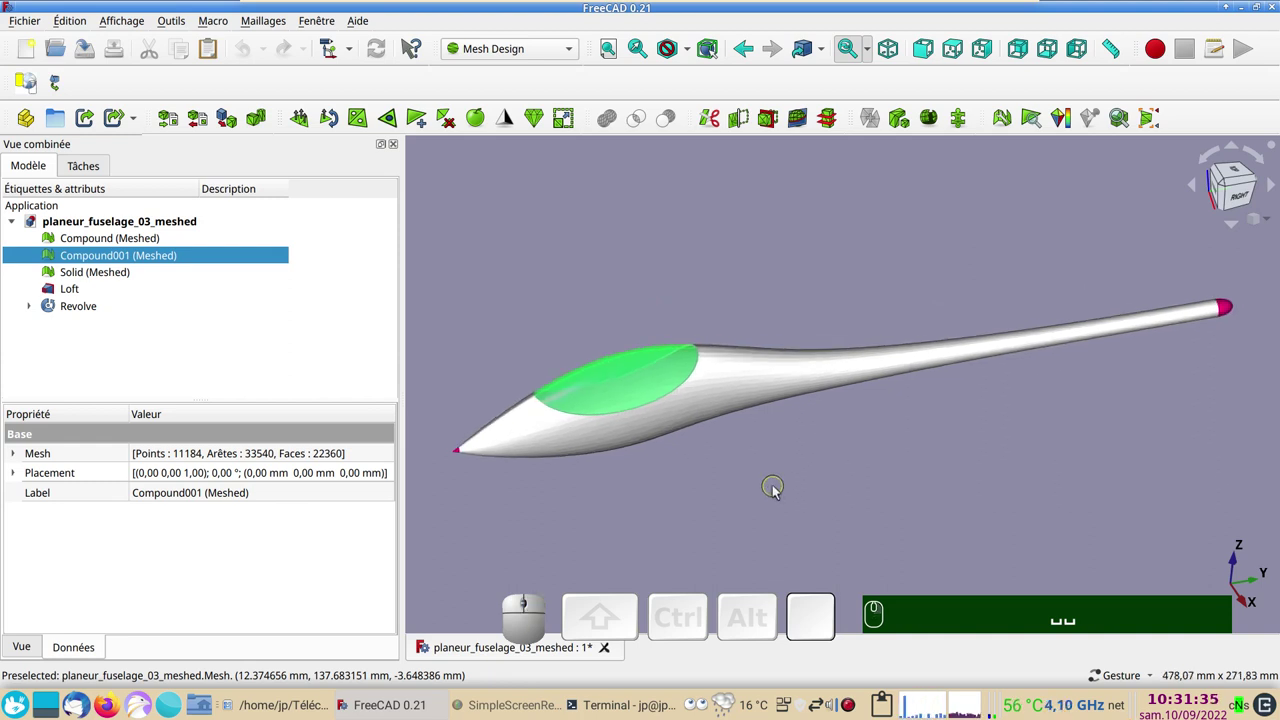
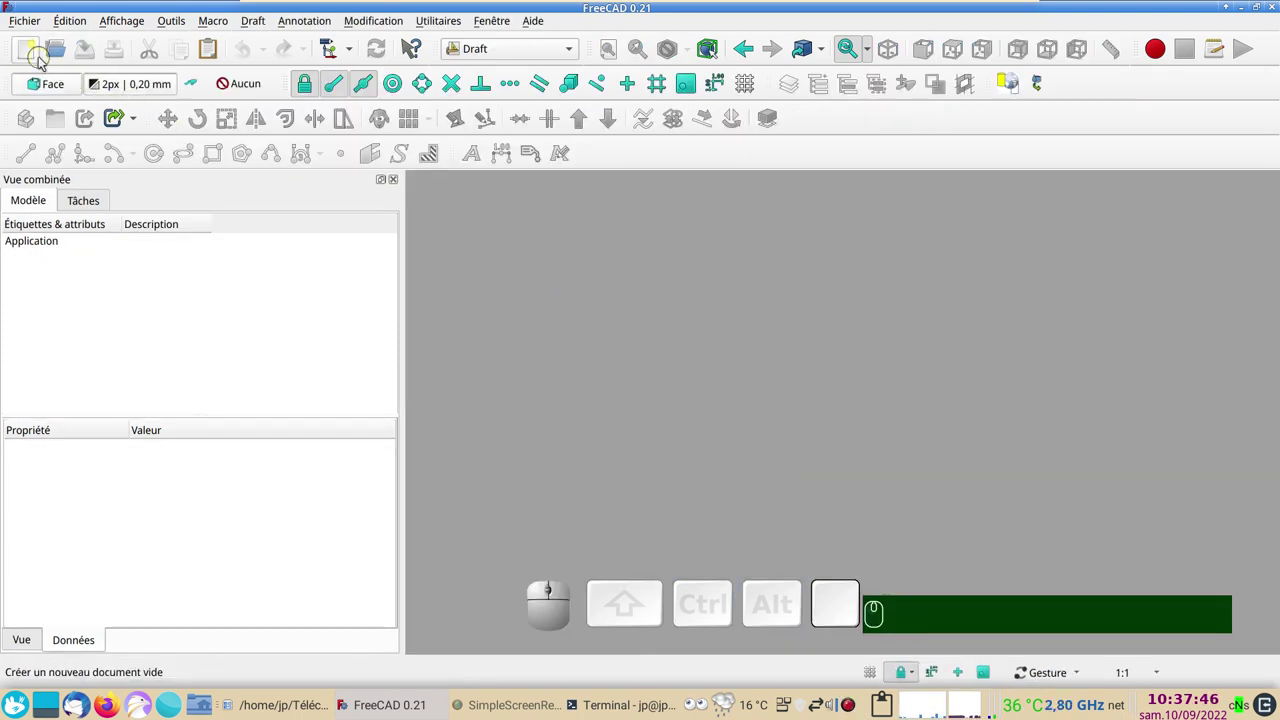
Create a new empty document and switch to the Sketcher workbench
click(27, 49)
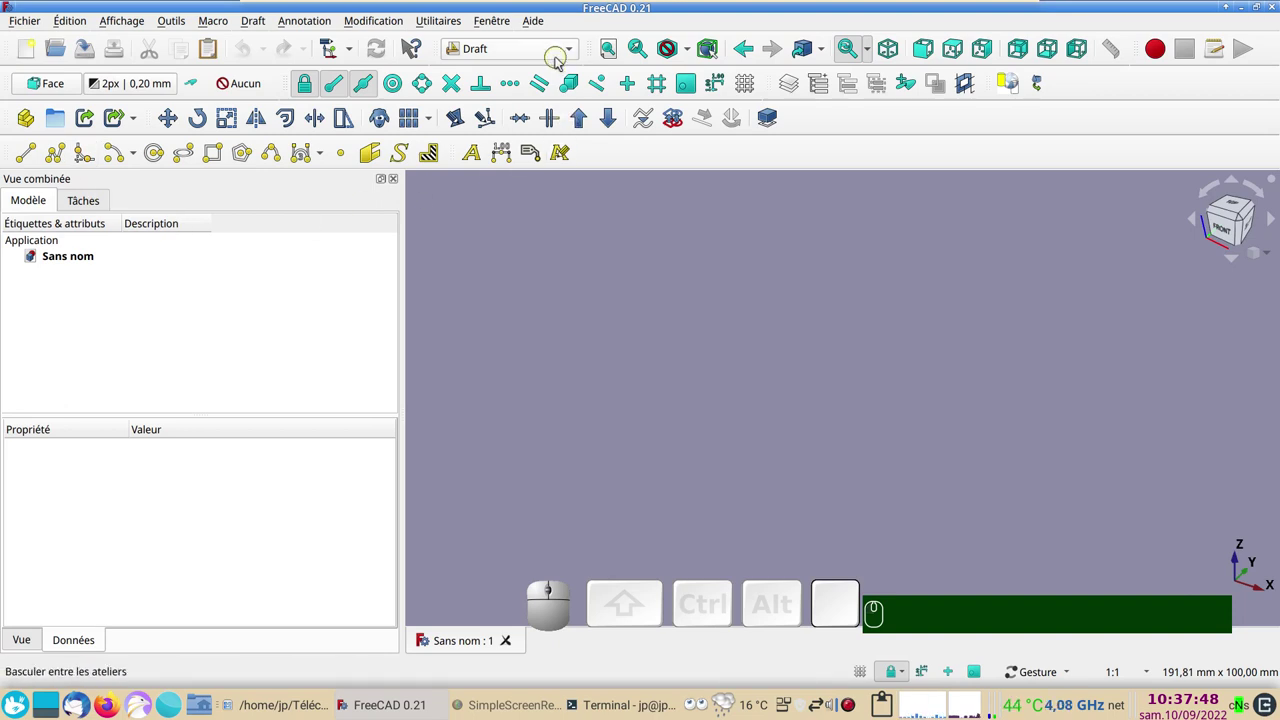
click(570, 57)
click(512, 466)
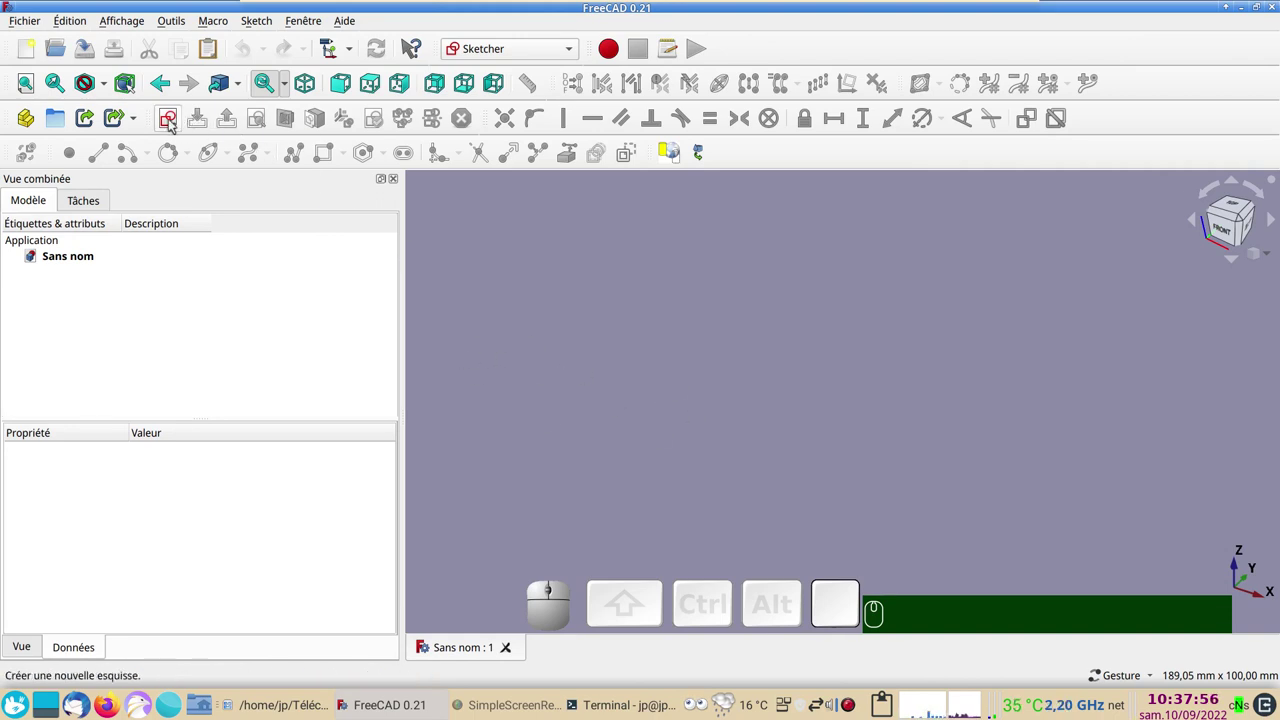
Create a new sketch placed on the YZ plane and confirm its orientation
click(174, 124)
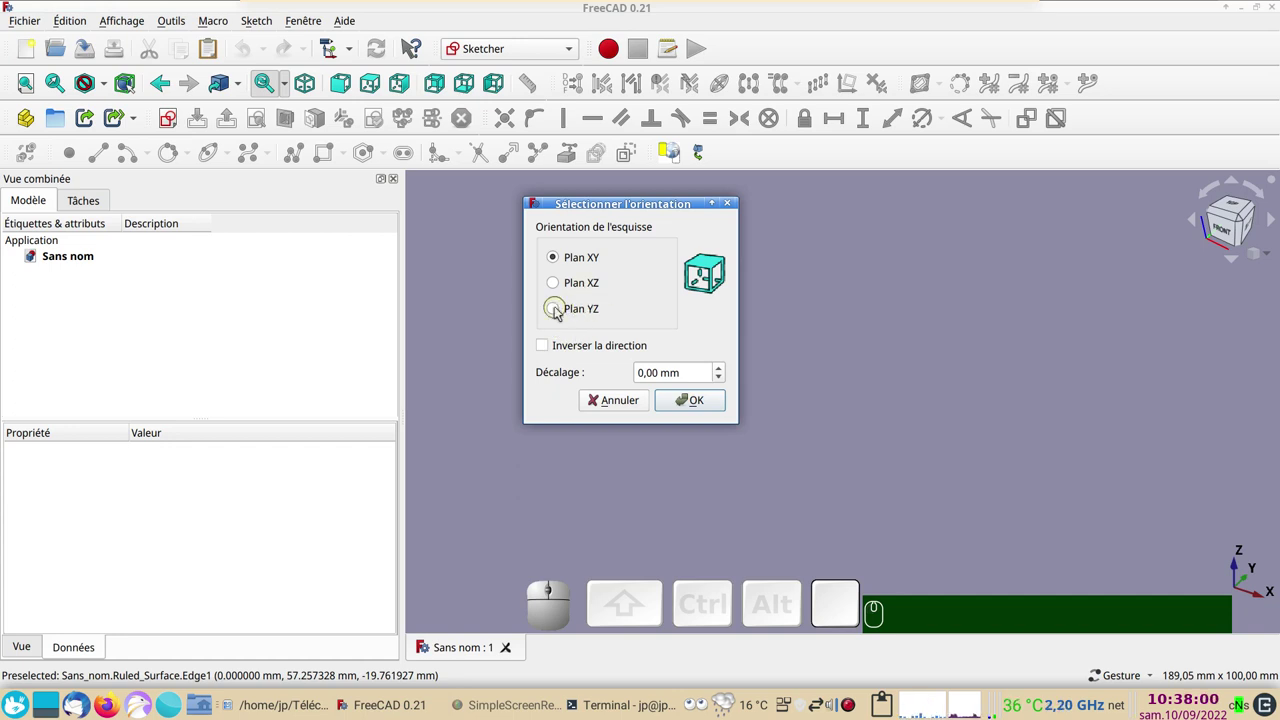
click(583, 315)
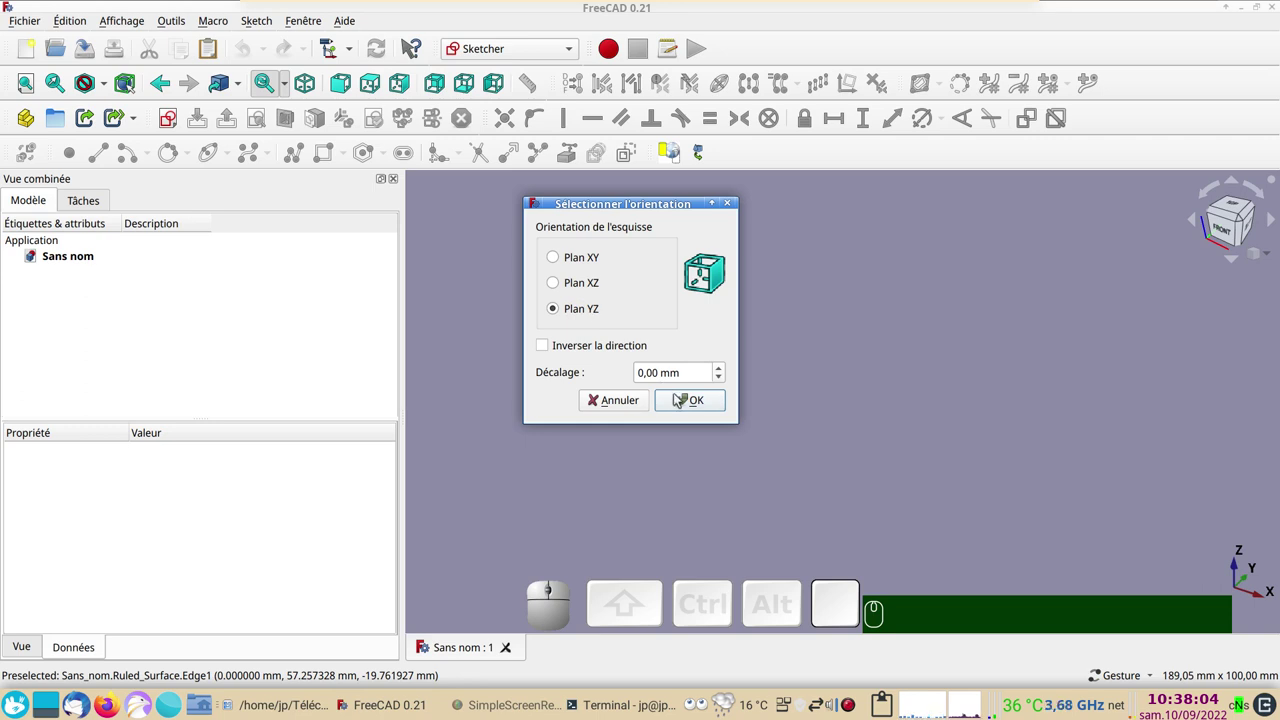
click(681, 404)
scroll(down, 3)
drag(1133, 466, 794, 475)
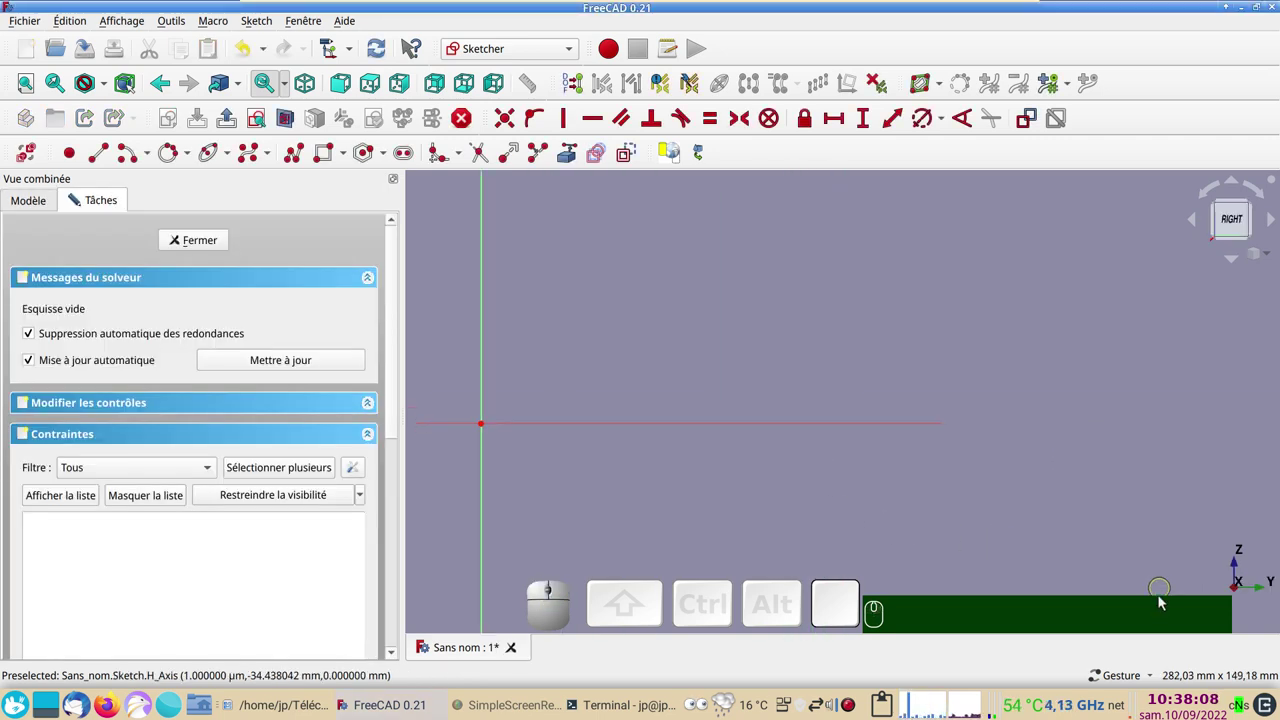
scroll(down, 3)
scroll(down, 3)
scroll(down, 3)
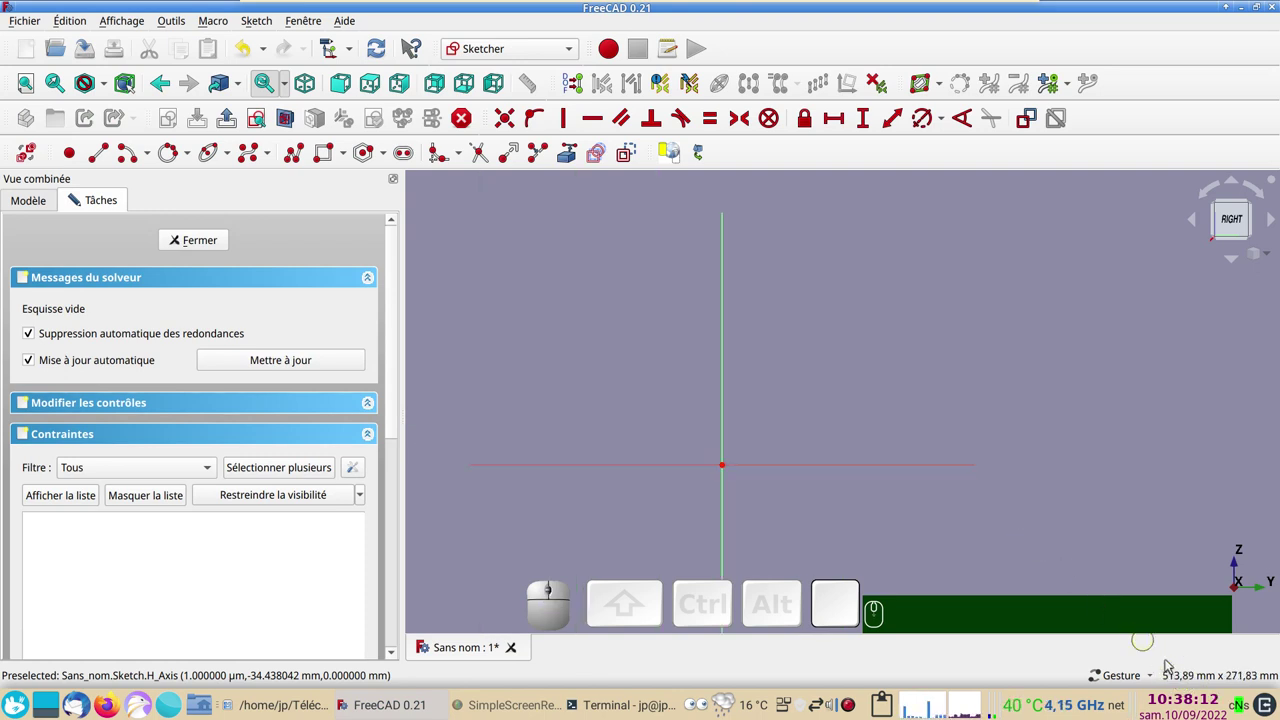
right_click(1054, 514)
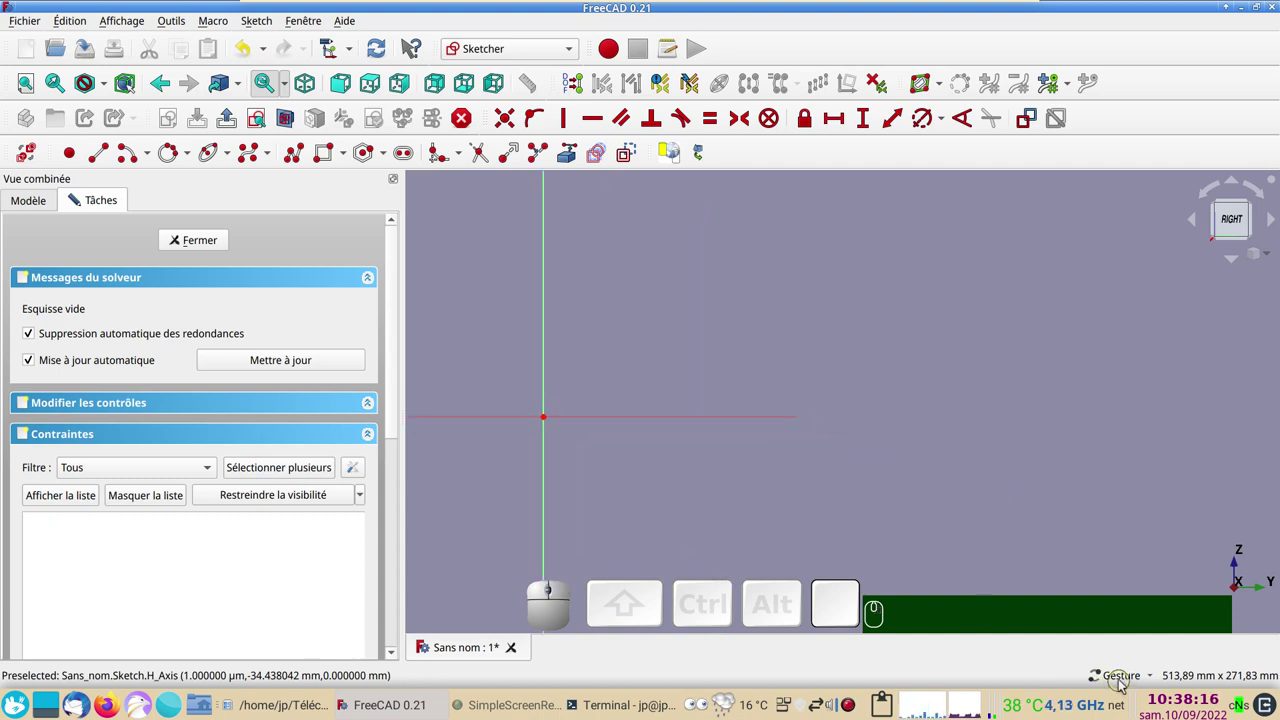
click(1155, 678)
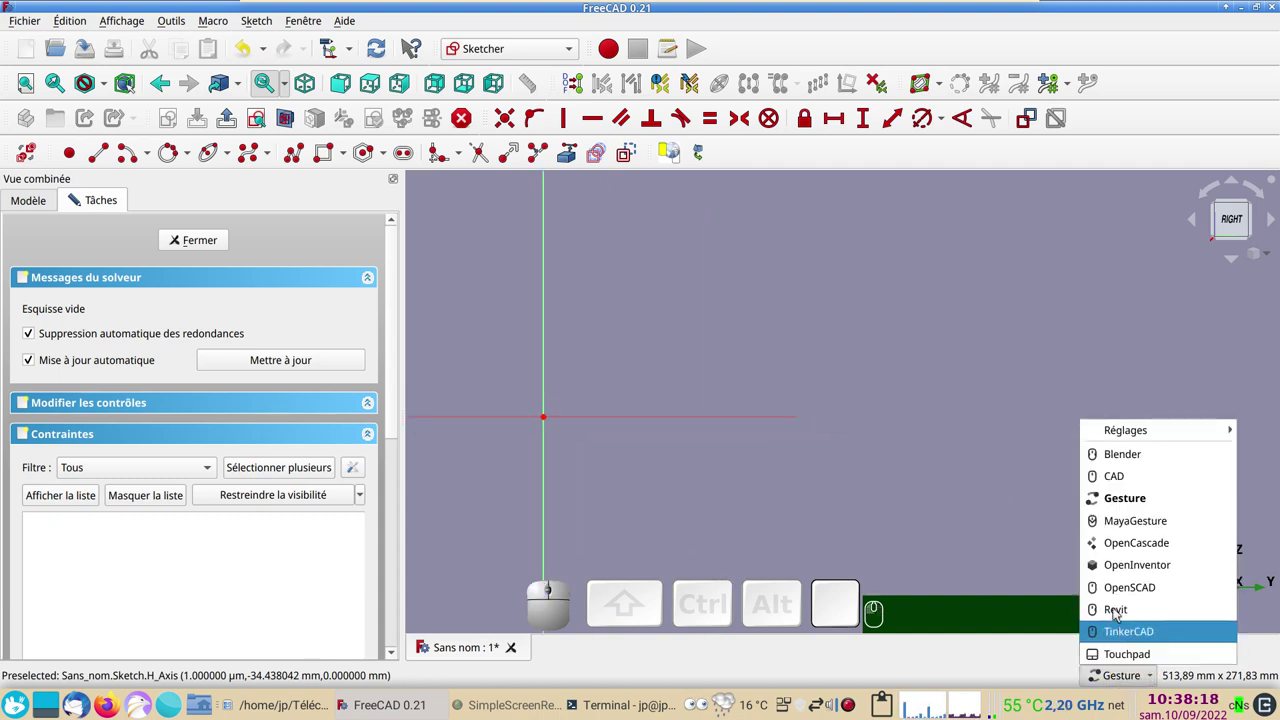
click(979, 485)
drag(943, 470, 666, 374)
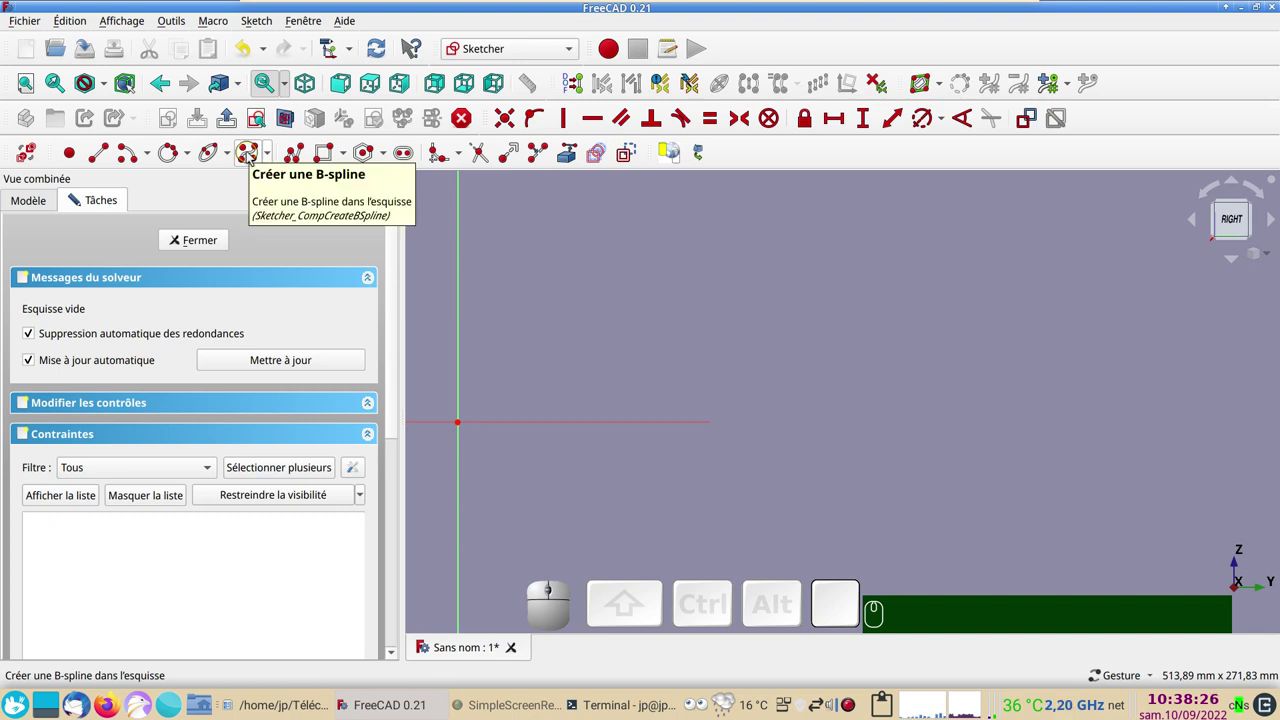
Draw the upper-outline B-spline through seven control points from the origin to the tail end
click(252, 156)
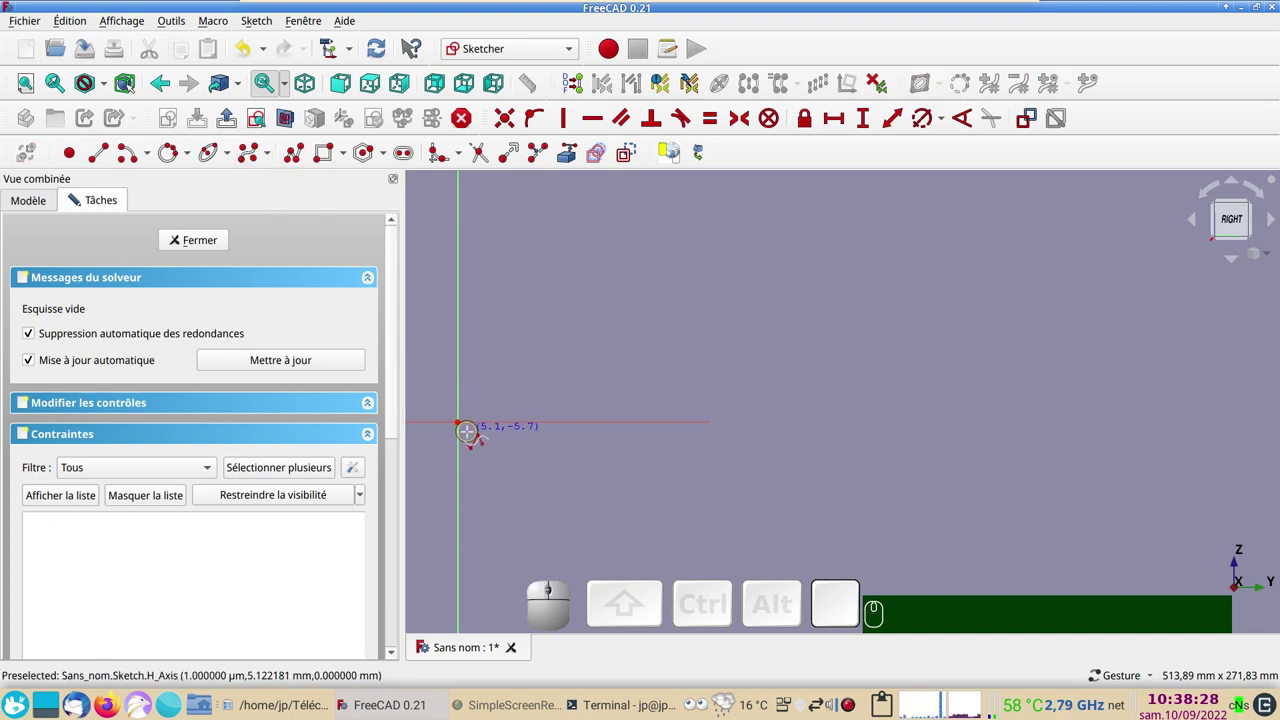
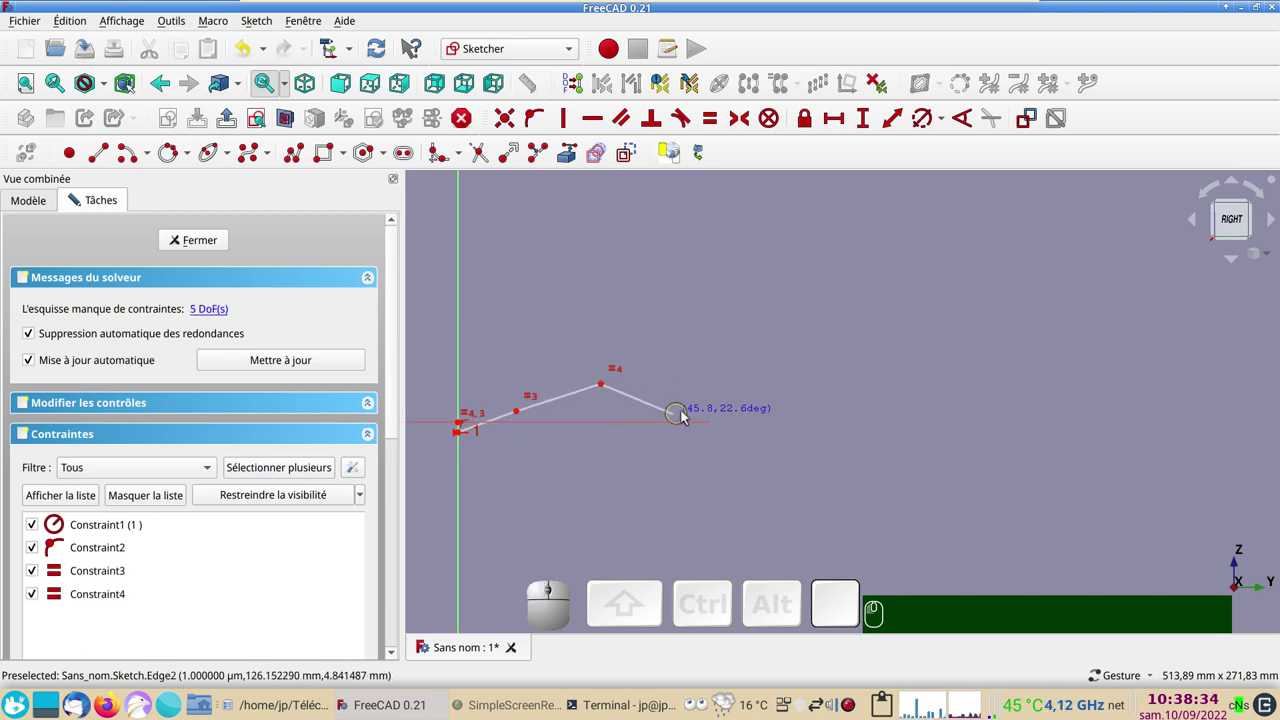
click(701, 404)
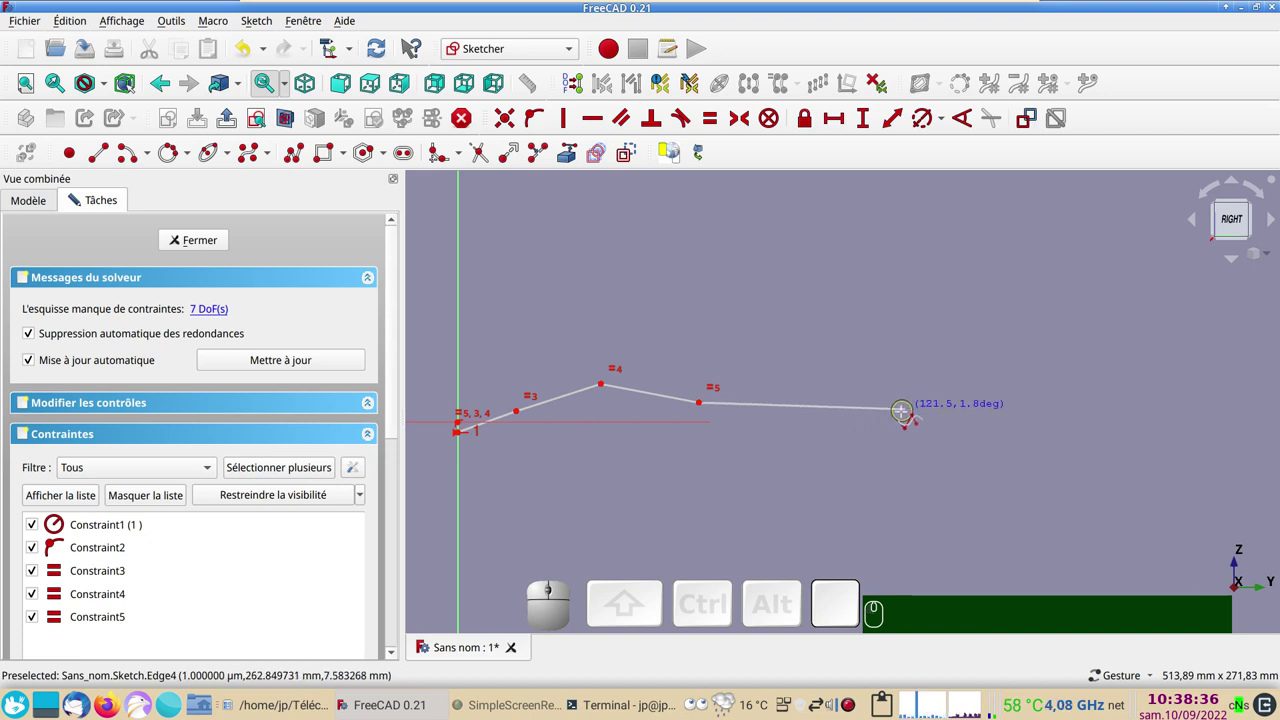
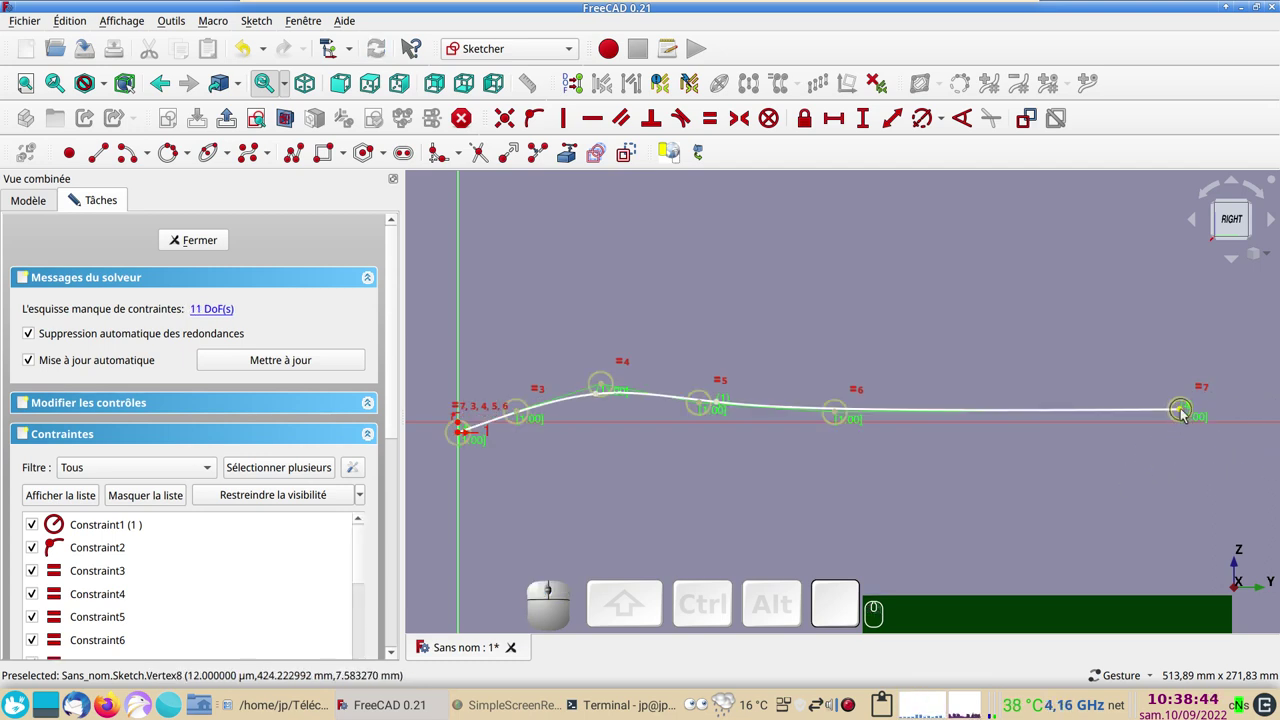
click(1189, 414)
scroll(up, 3)
right_click(1176, 494)
Drag the middle control points to shape the curve into a gentle hump behind the nose
click(1119, 459)
drag(1116, 468, 685, 482)
scroll(down, 3)
right_click(561, 350)
scroll(up, 3)
drag(705, 513, 615, 348)
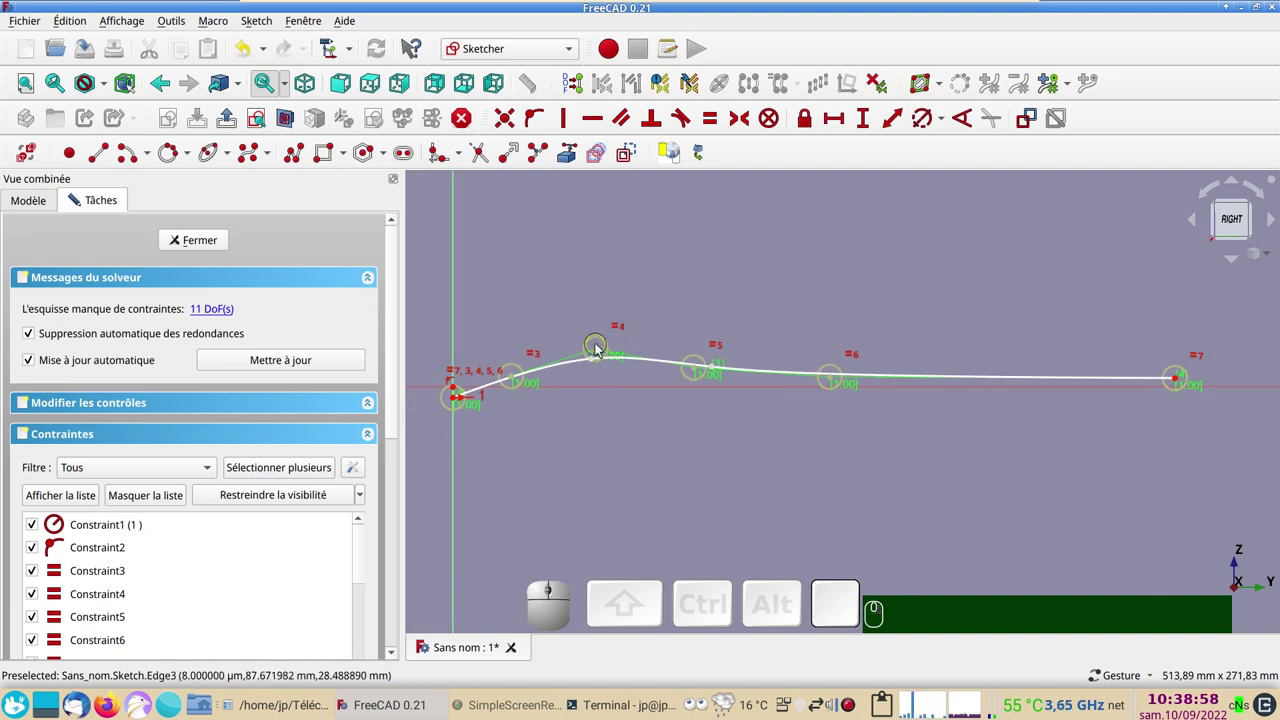
drag(597, 354, 598, 339)
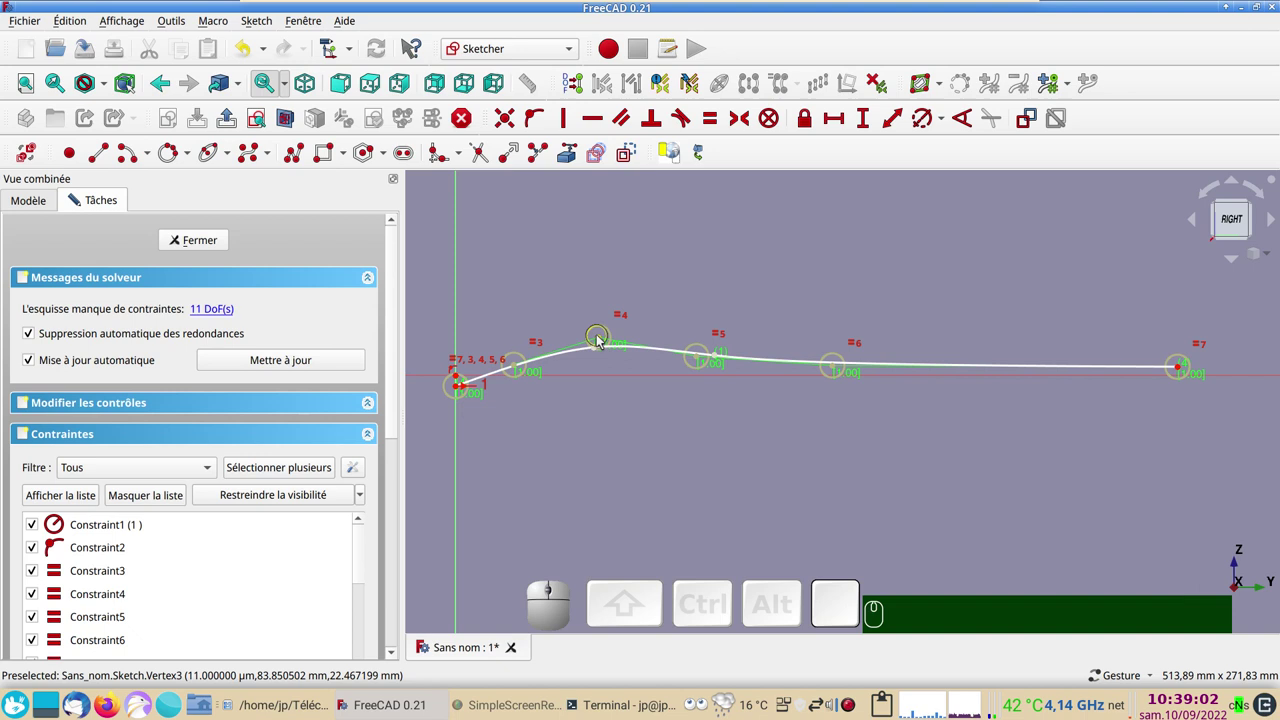
drag(601, 343, 635, 352)
drag(700, 362, 676, 355)
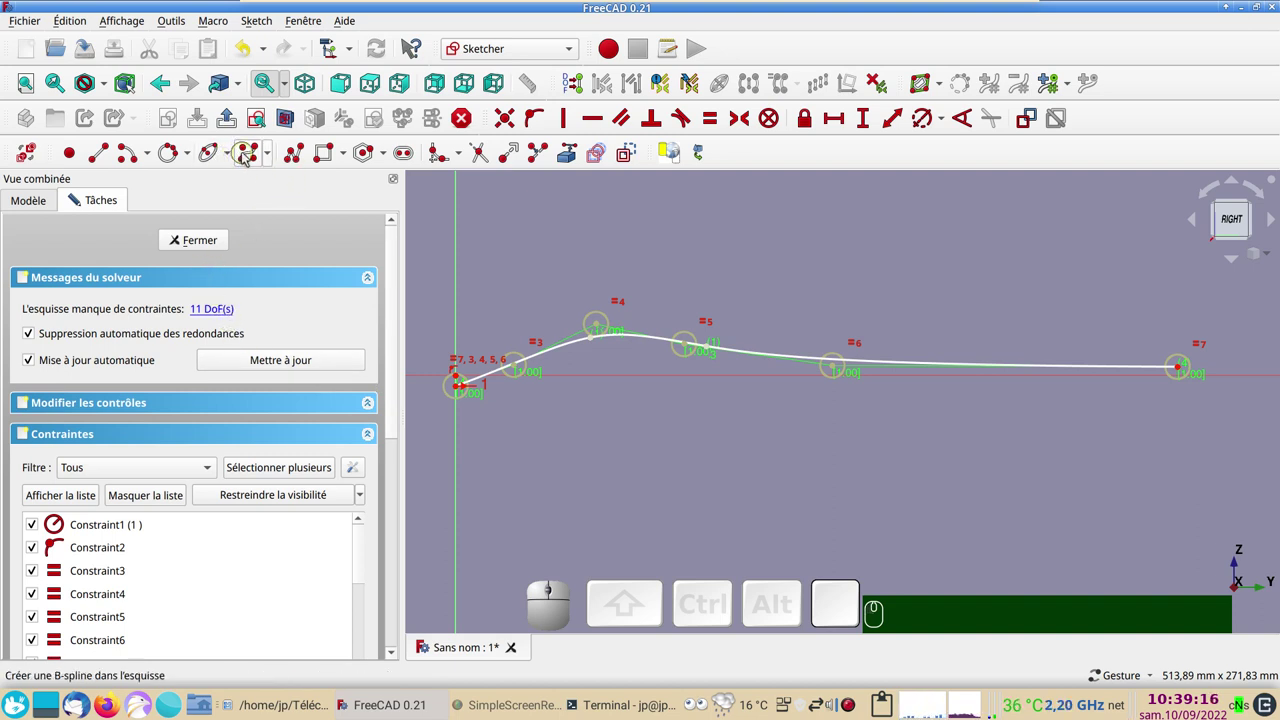
Draw a second B-spline for the lower outline from below the origin to the tail end
click(249, 157)
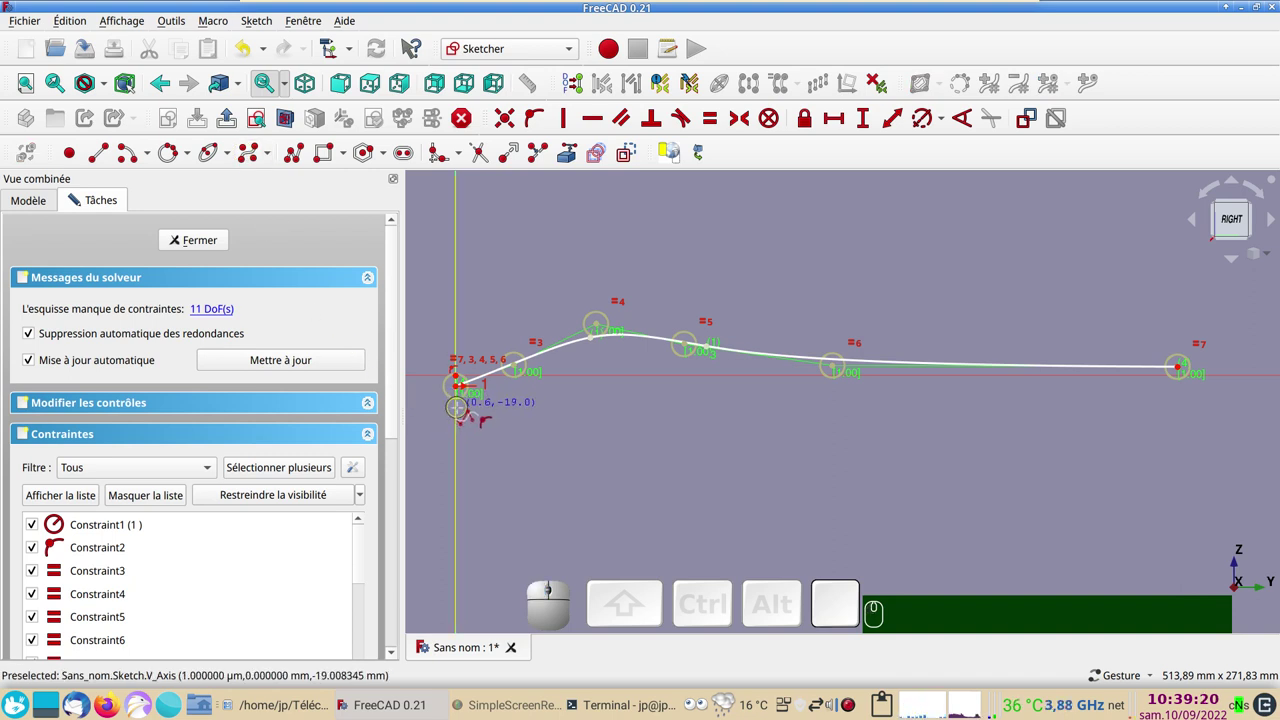
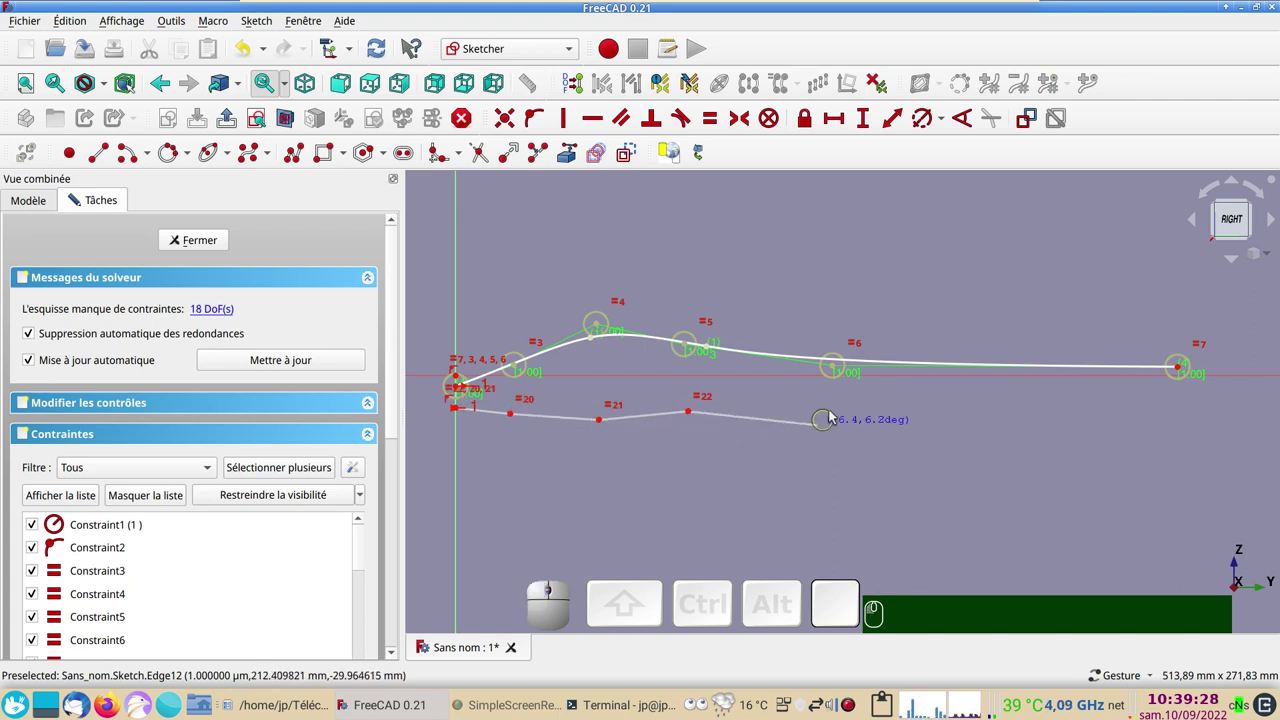
click(843, 400)
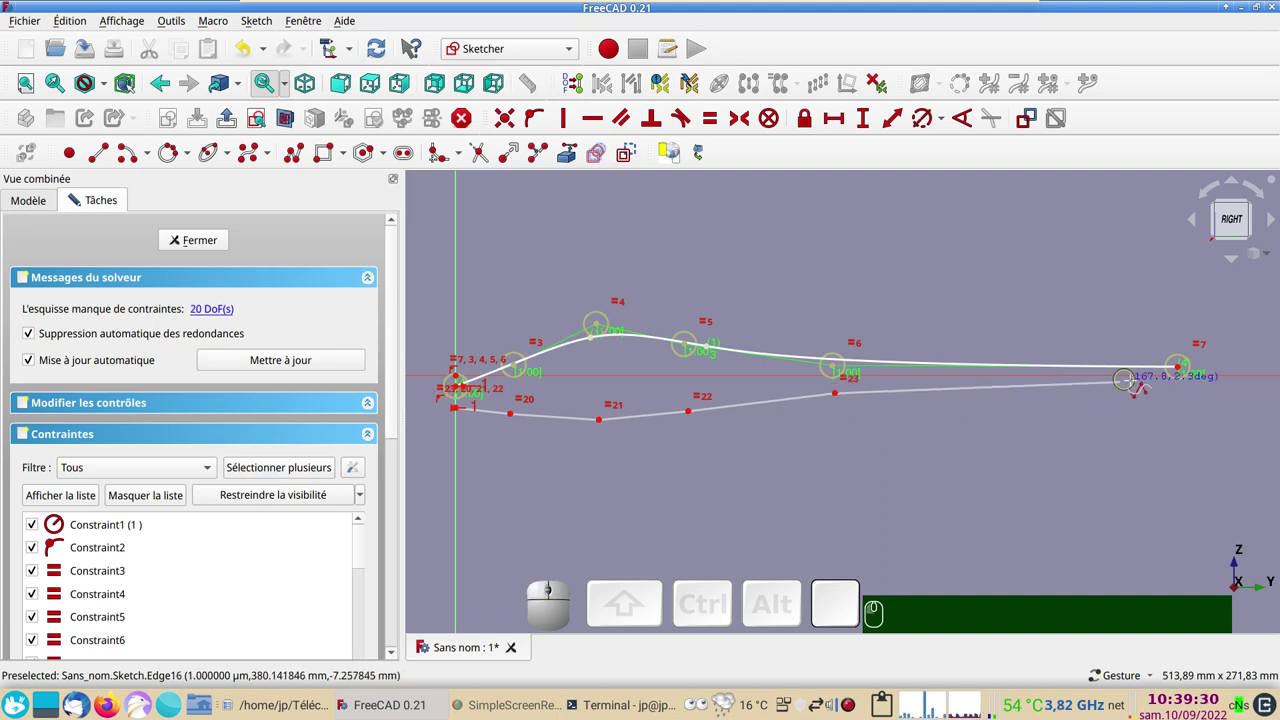
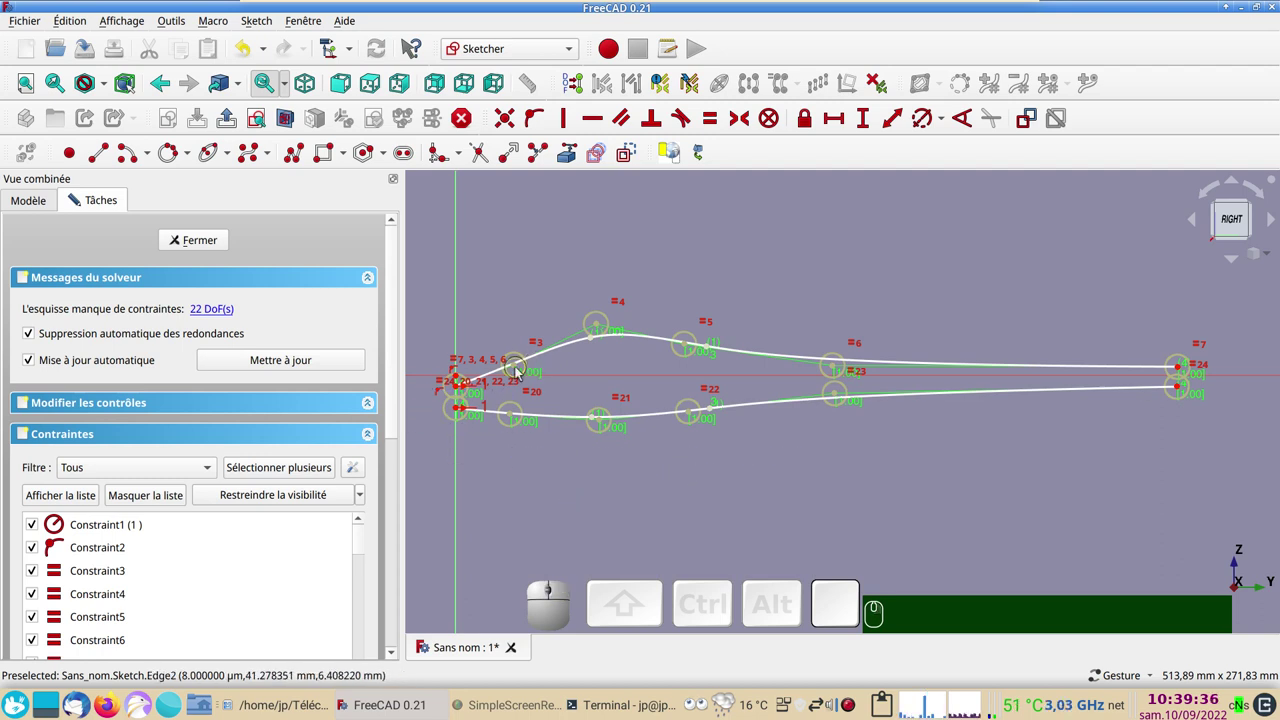
click(519, 369)
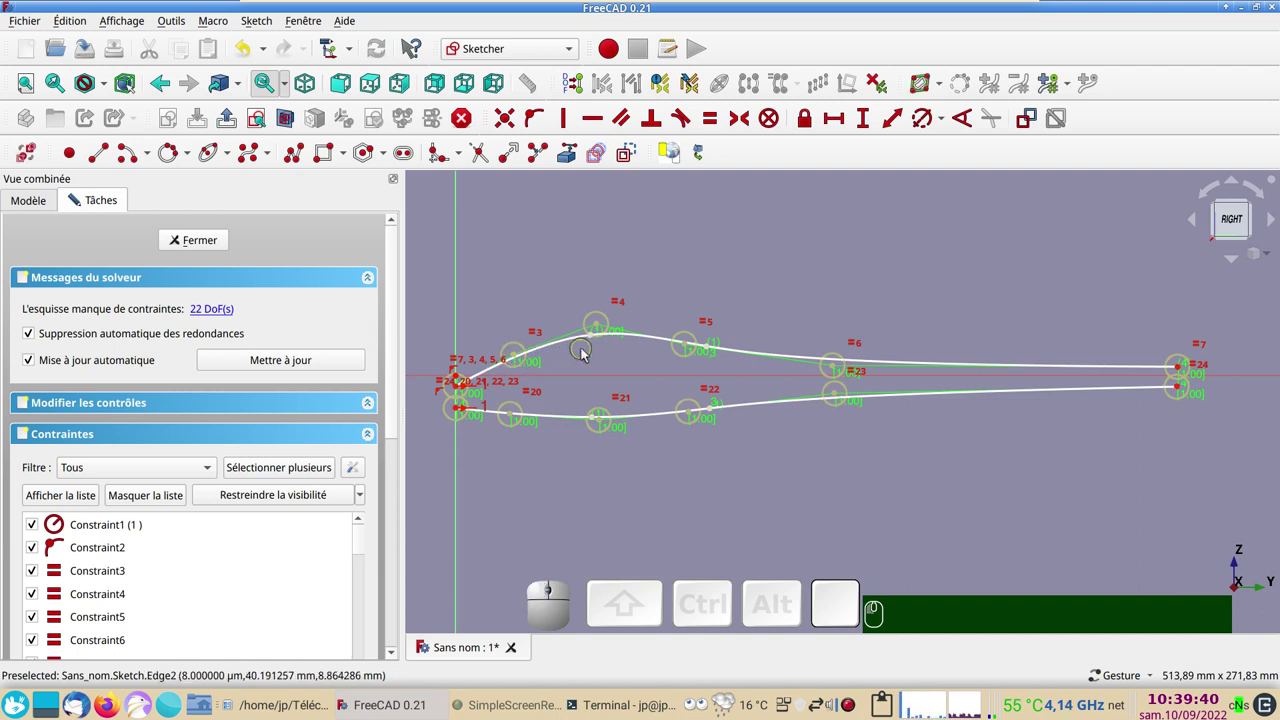
click(604, 327)
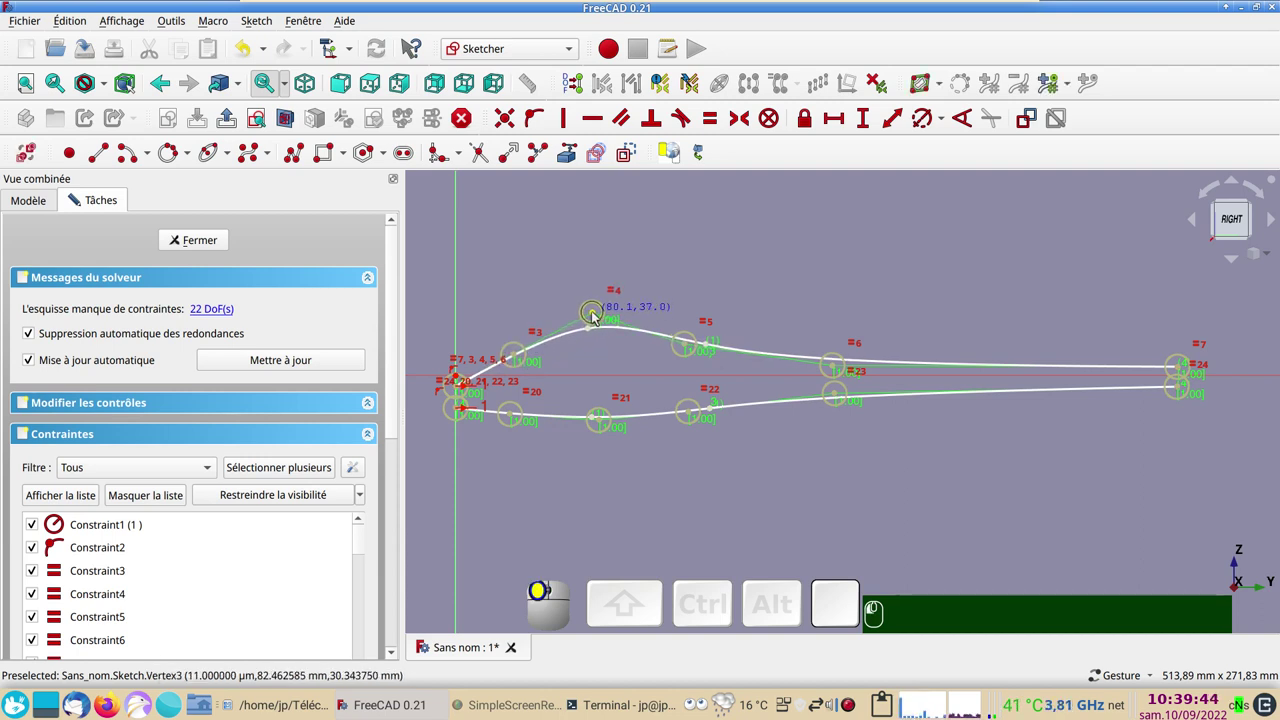
Constrain a 3 mm vertical distance between the two curves' nose endpoints and move the dimension aside
scroll(up, 3)
right_click(499, 464)
right_click(477, 452)
click(445, 443)
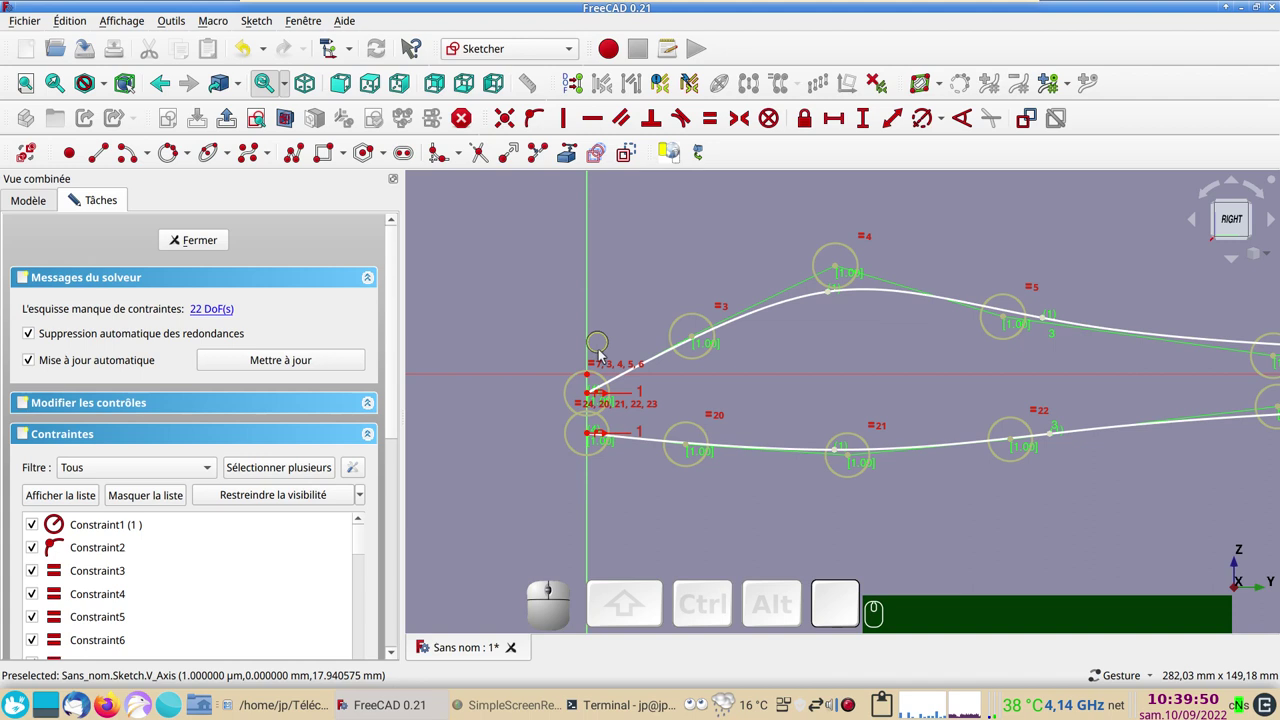
click(590, 396)
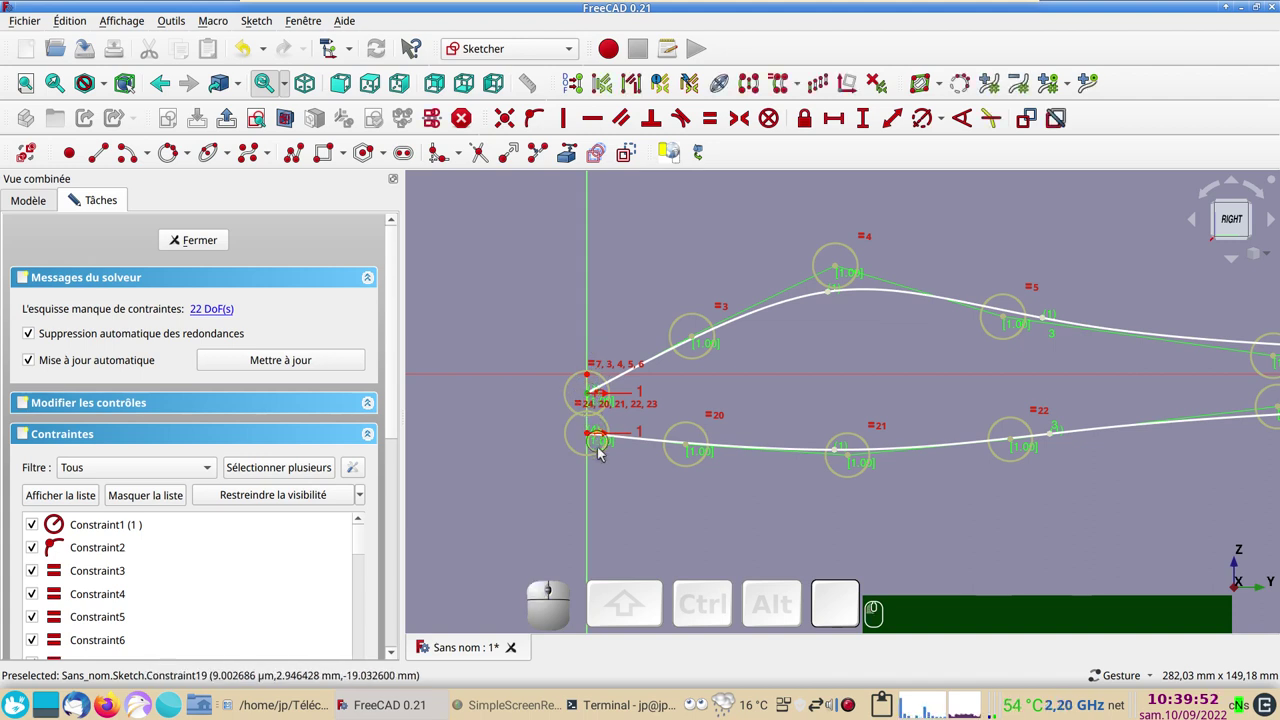
click(589, 440)
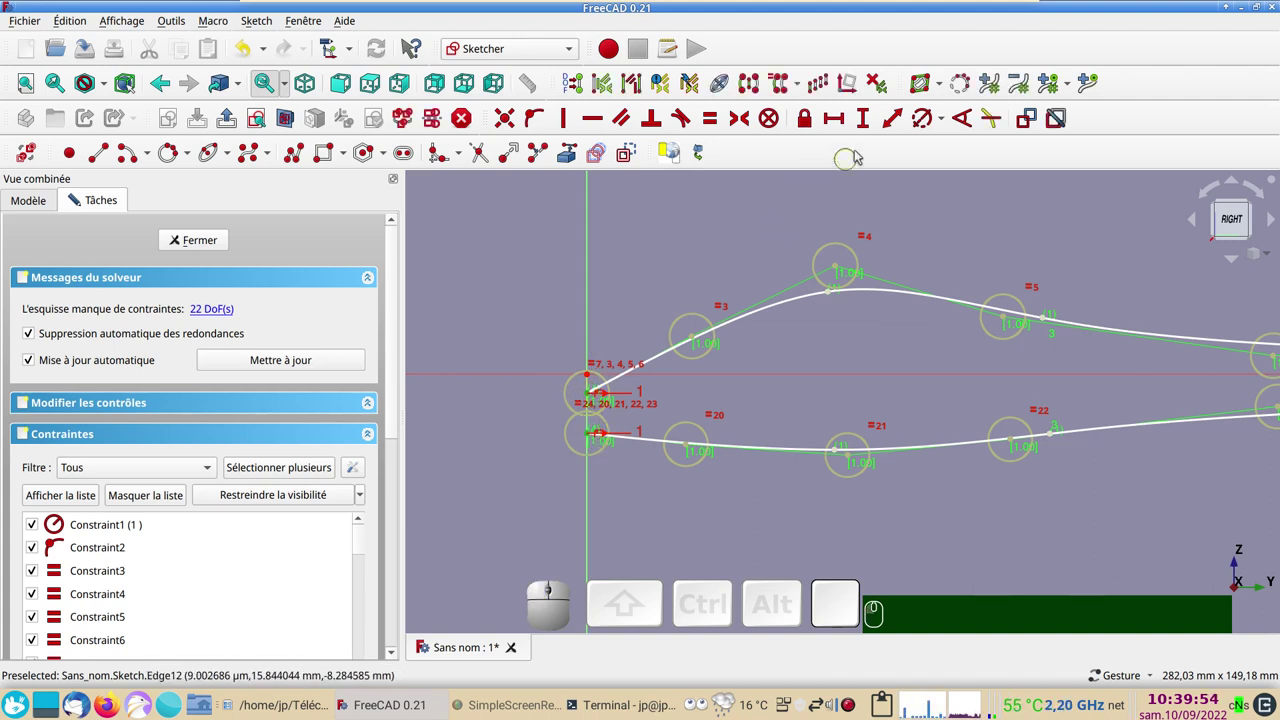
click(873, 127)
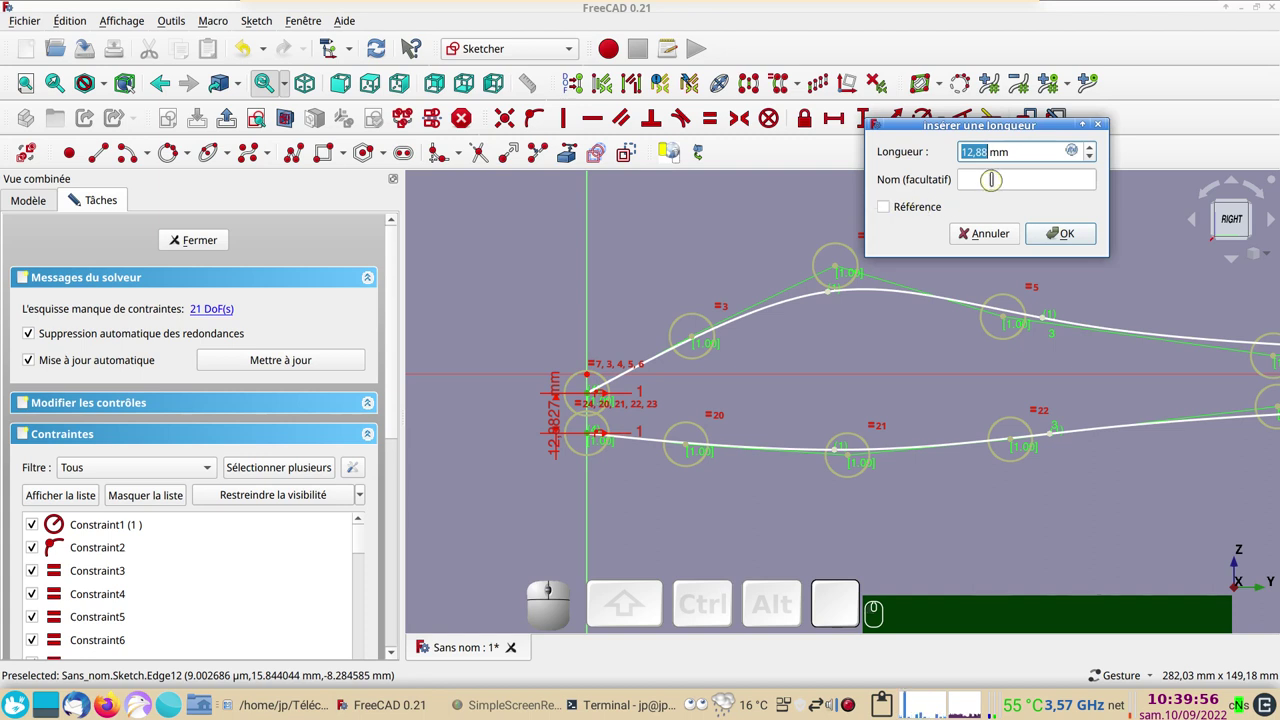
key(KP_3)
key(KP_Enter)
scroll(up, 3)
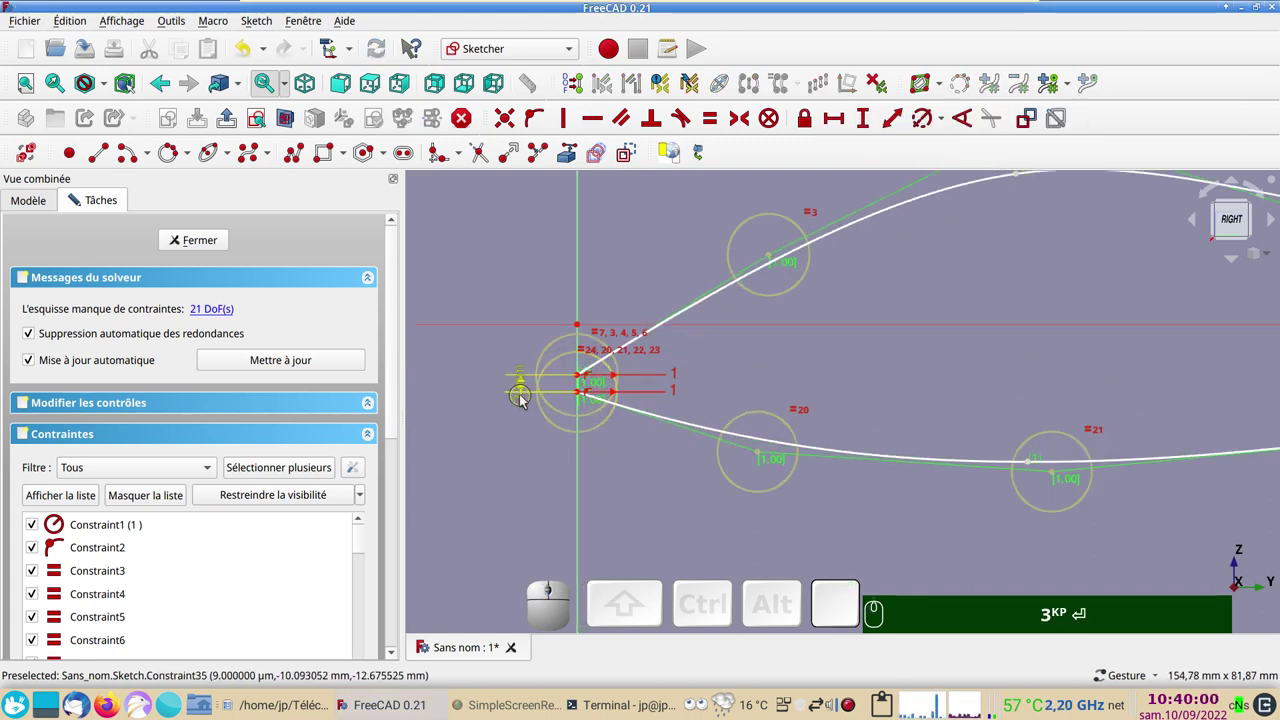
drag(523, 401, 514, 302)
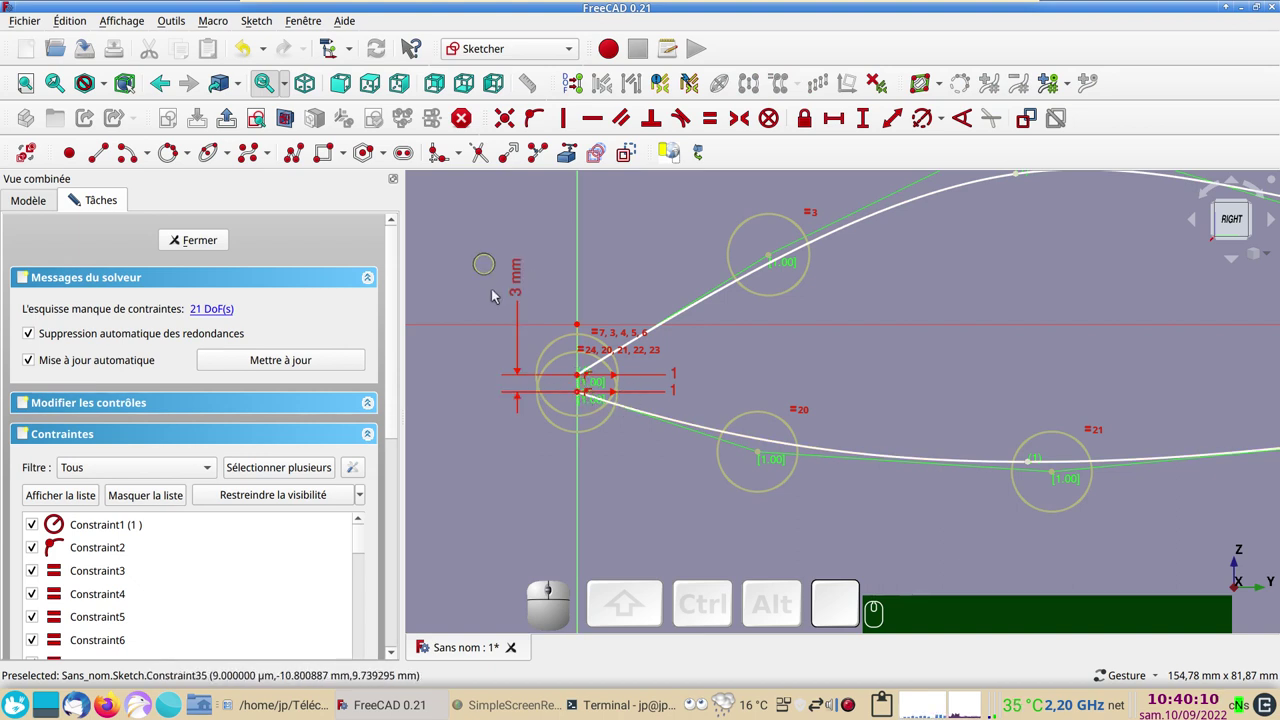
Pan and zoom toward the tail of the profile and select the upper tail endpoint
scroll(down, 3)
right_click(1096, 316)
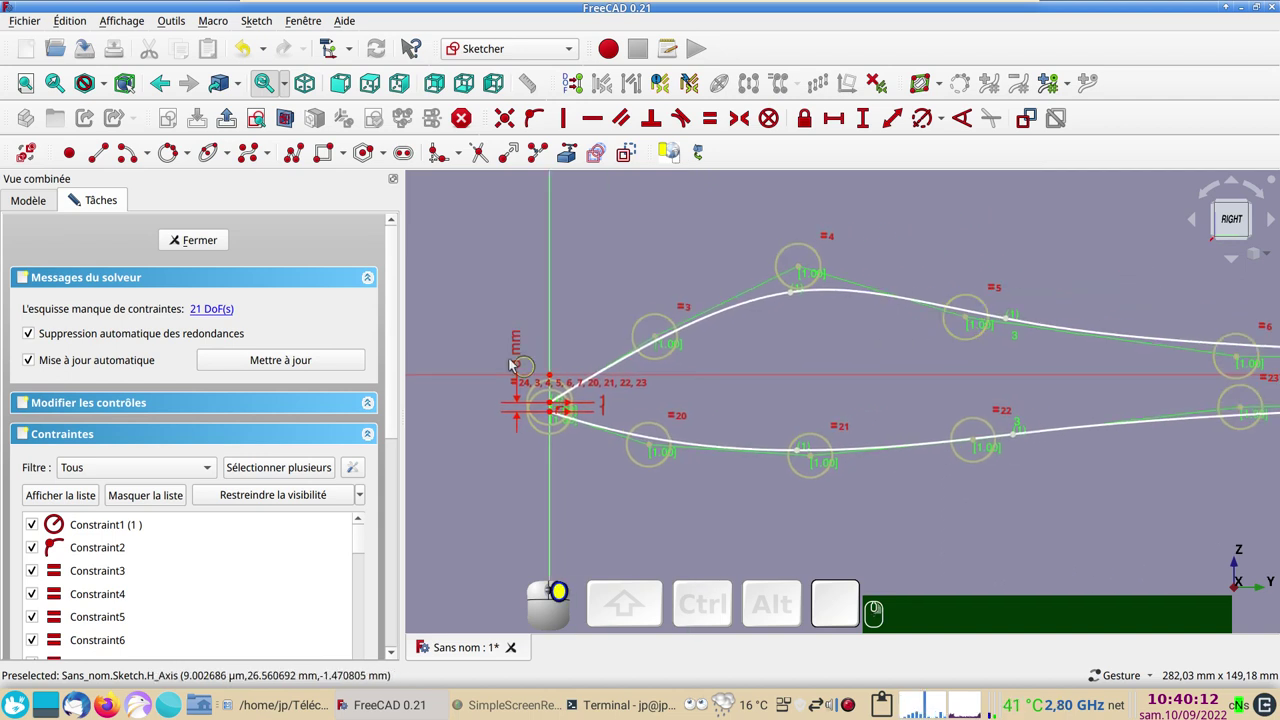
drag(977, 360, 707, 385)
right_click(787, 398)
scroll(up, 3)
right_click(717, 451)
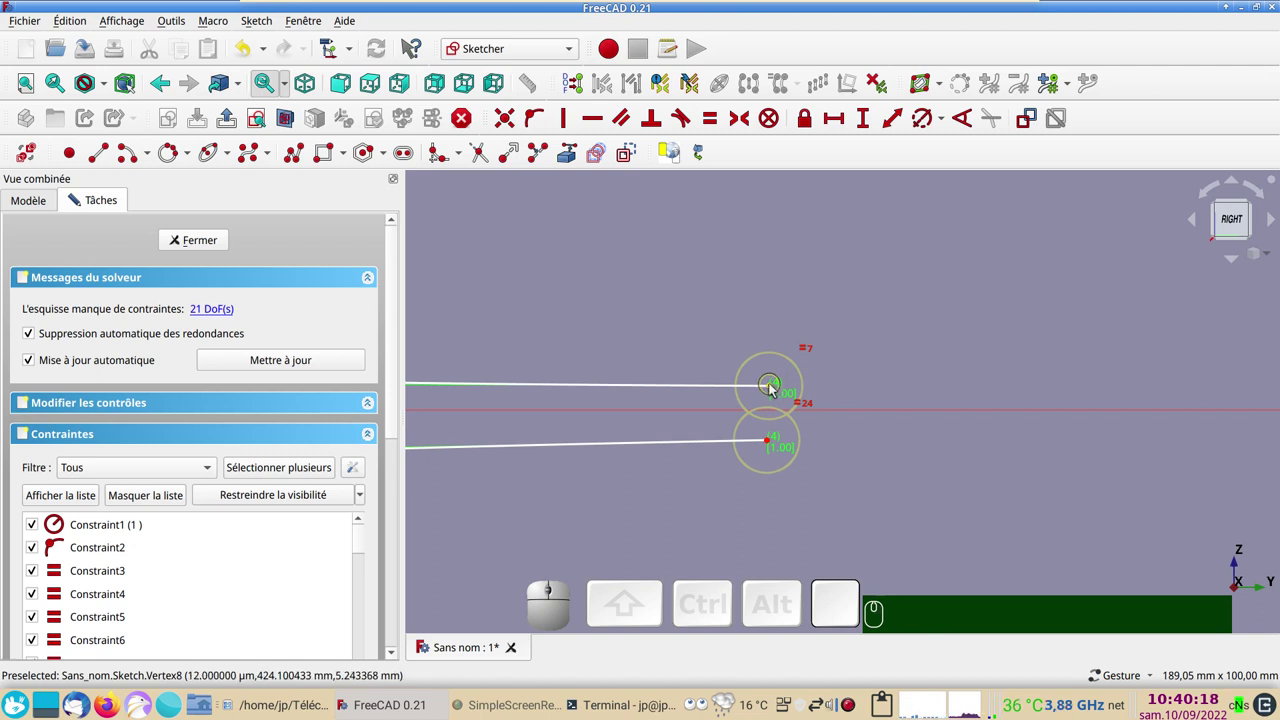
click(776, 390)
right_click(605, 311)
scroll(down, 3)
right_click(693, 293)
scroll(down, 3)
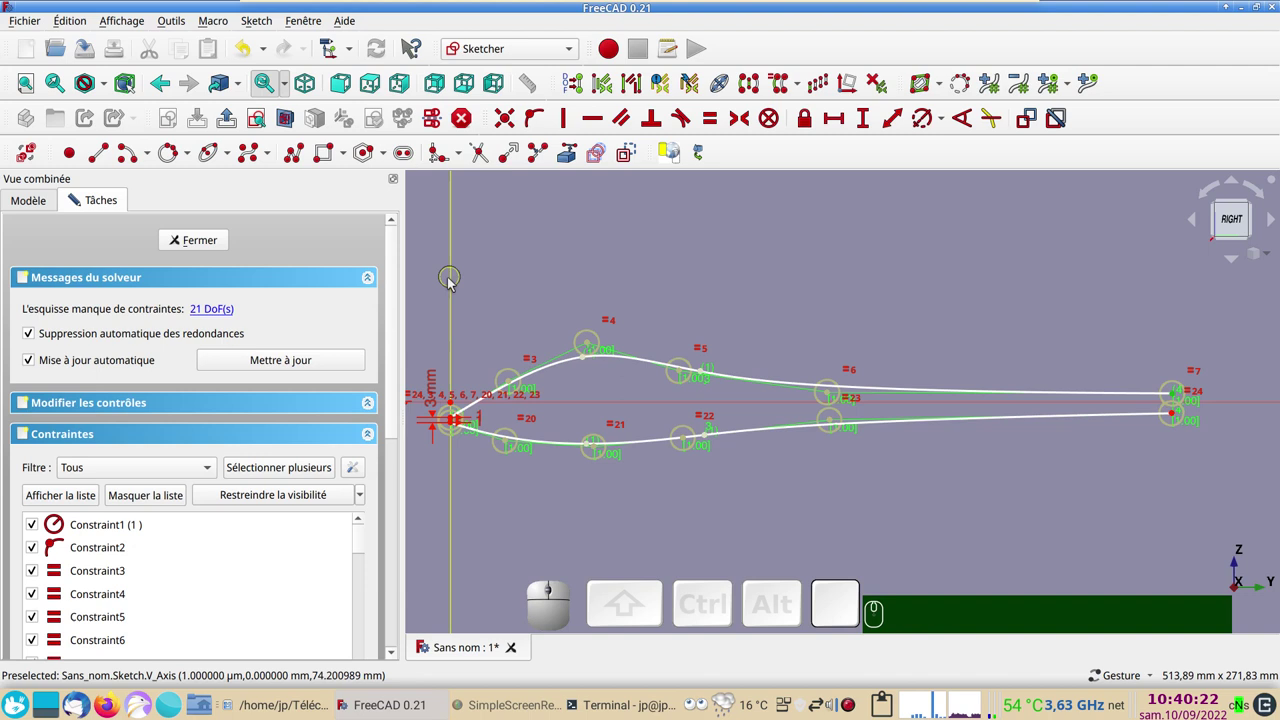
Constrain the horizontal nose-to-tail distance of the profile to 450 mm
click(452, 285)
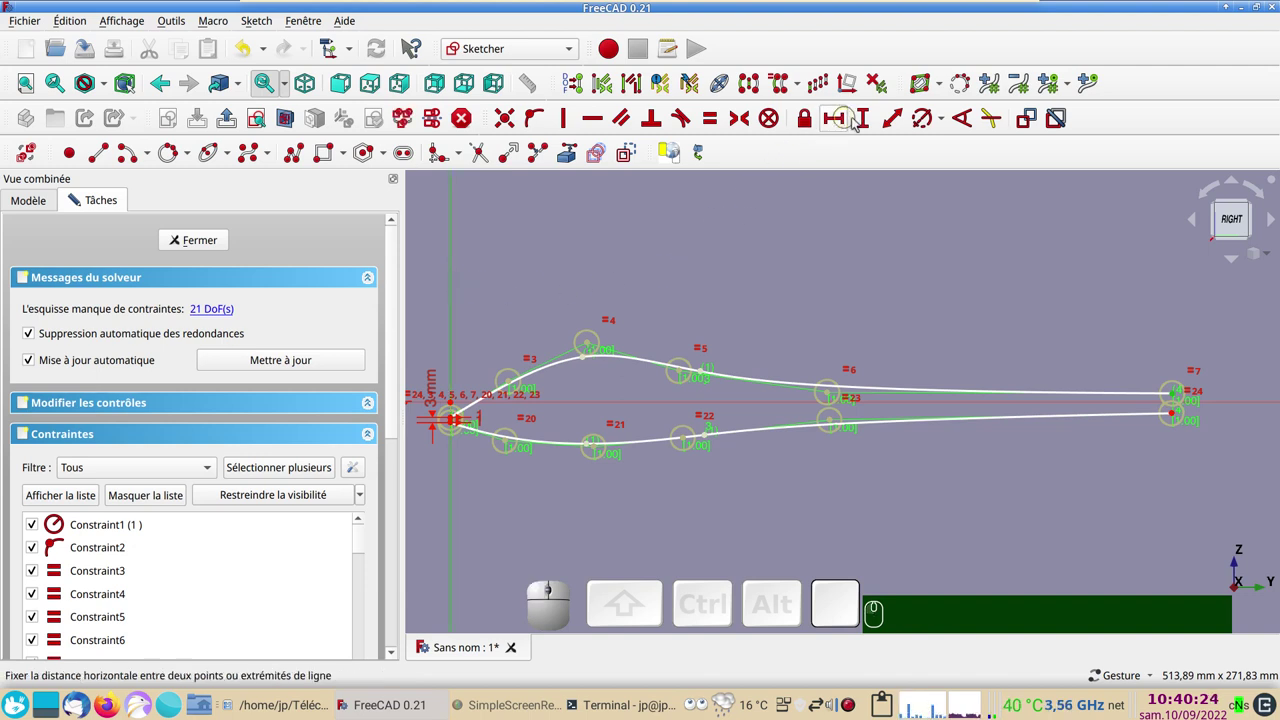
click(842, 124)
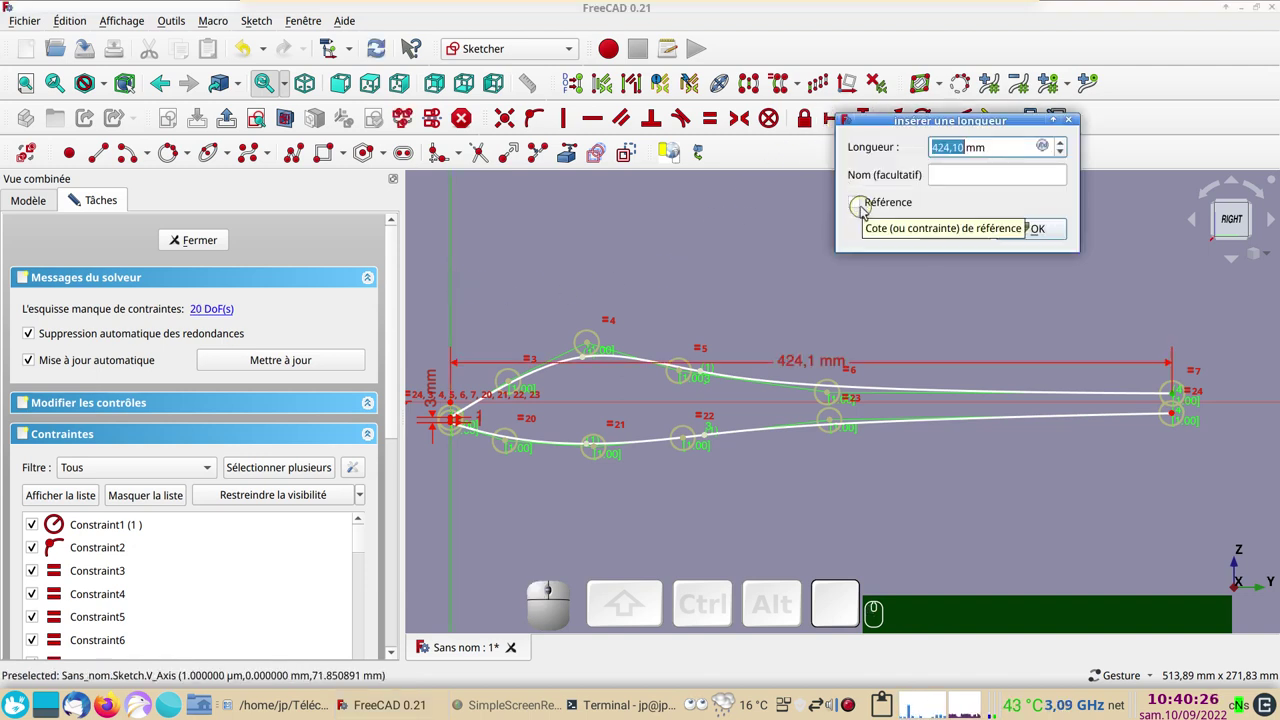
key(KP_4)
key(KP_5)
key(KP_0)
key(KP_Enter)
key(KP_4)
key(KP_5)
key(KP_0)
key(Return)
scroll(up, 3)
right_click(1185, 496)
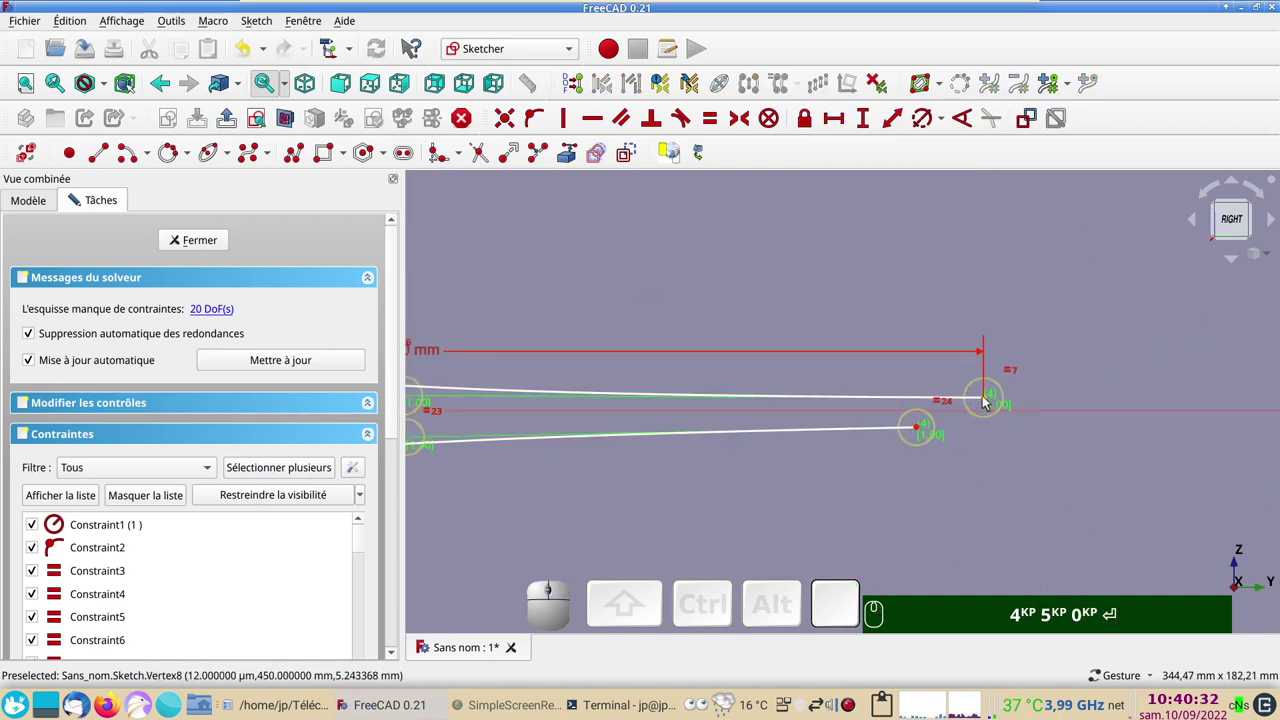
Make the two tail endpoints symmetric about the horizontal axis
click(989, 402)
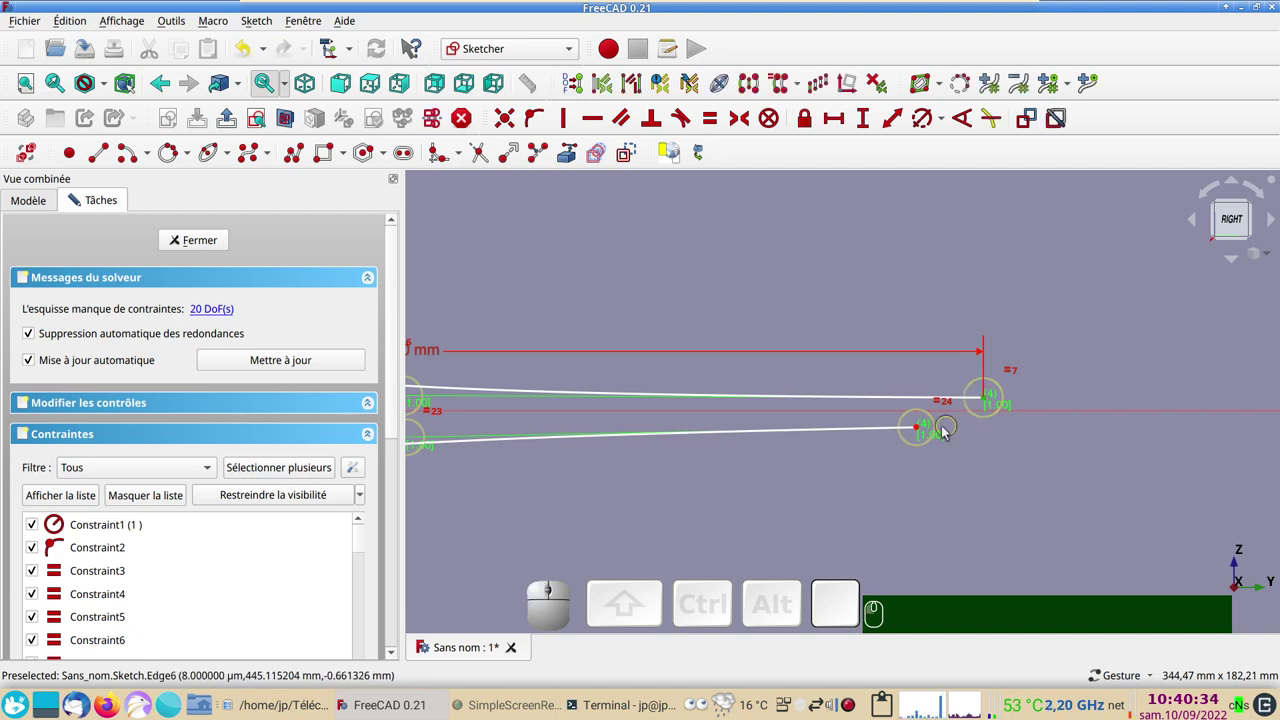
click(920, 434)
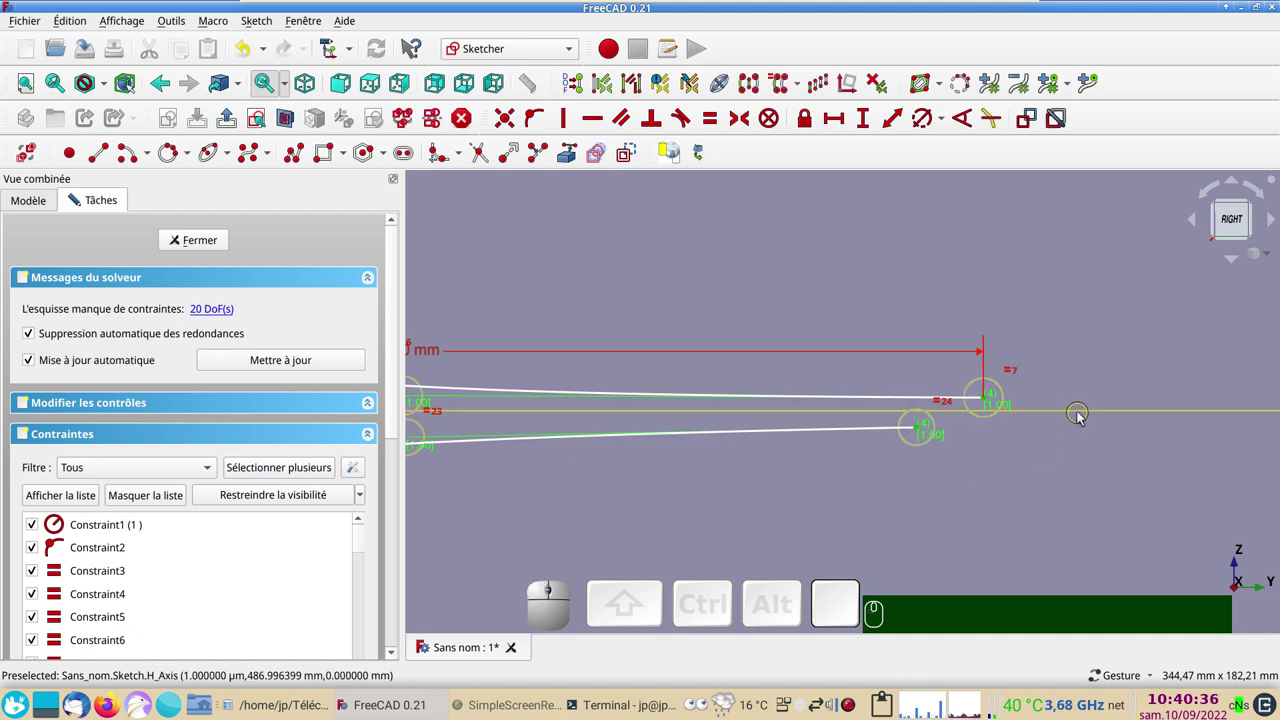
click(1080, 418)
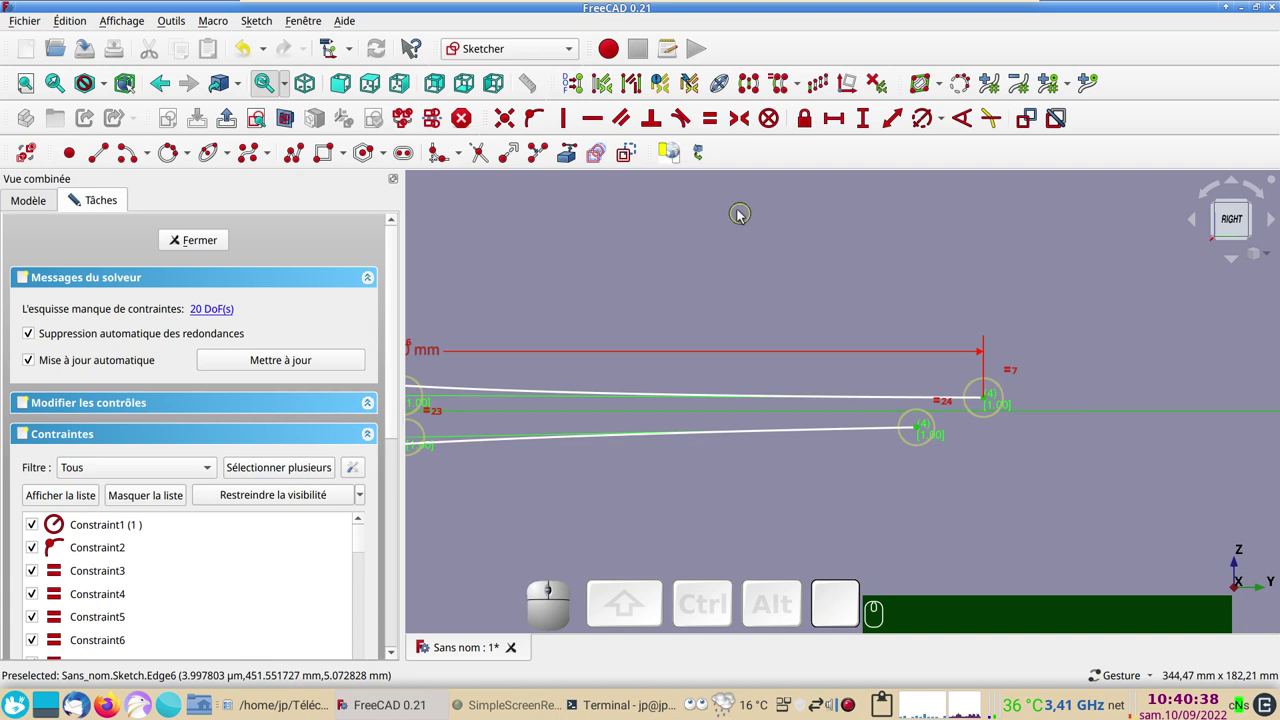
click(751, 122)
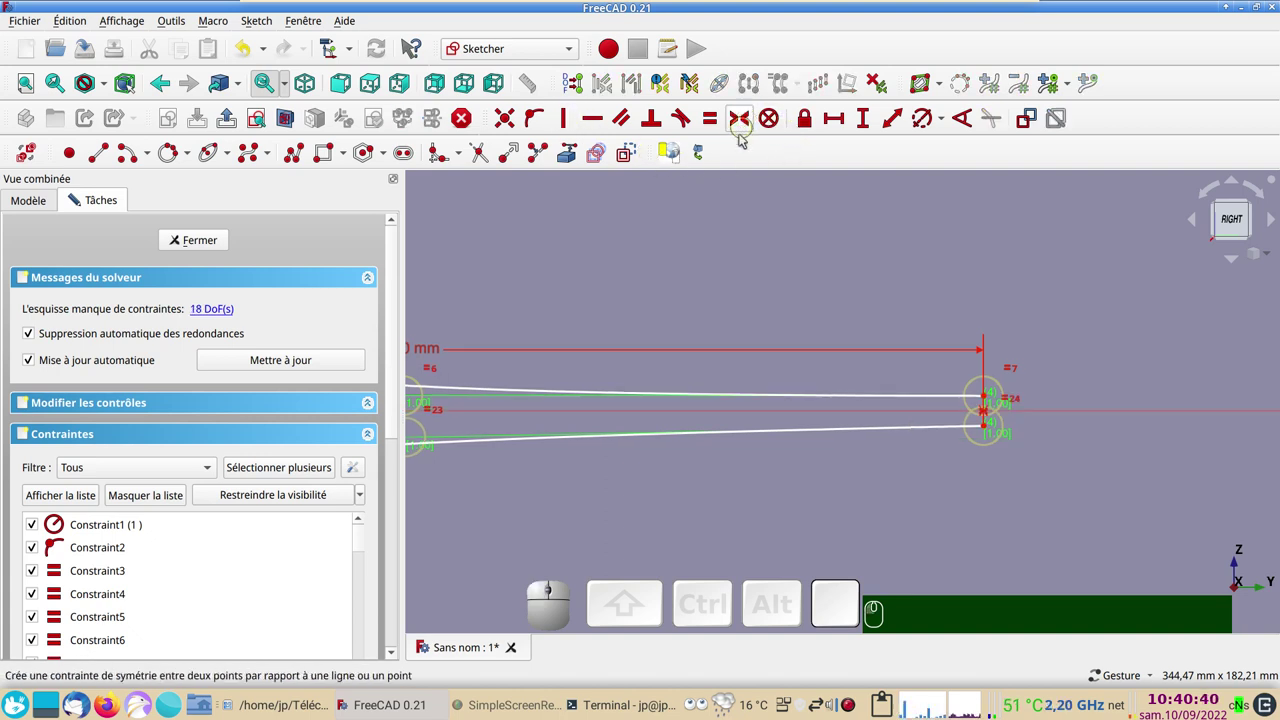
scroll(up, 3)
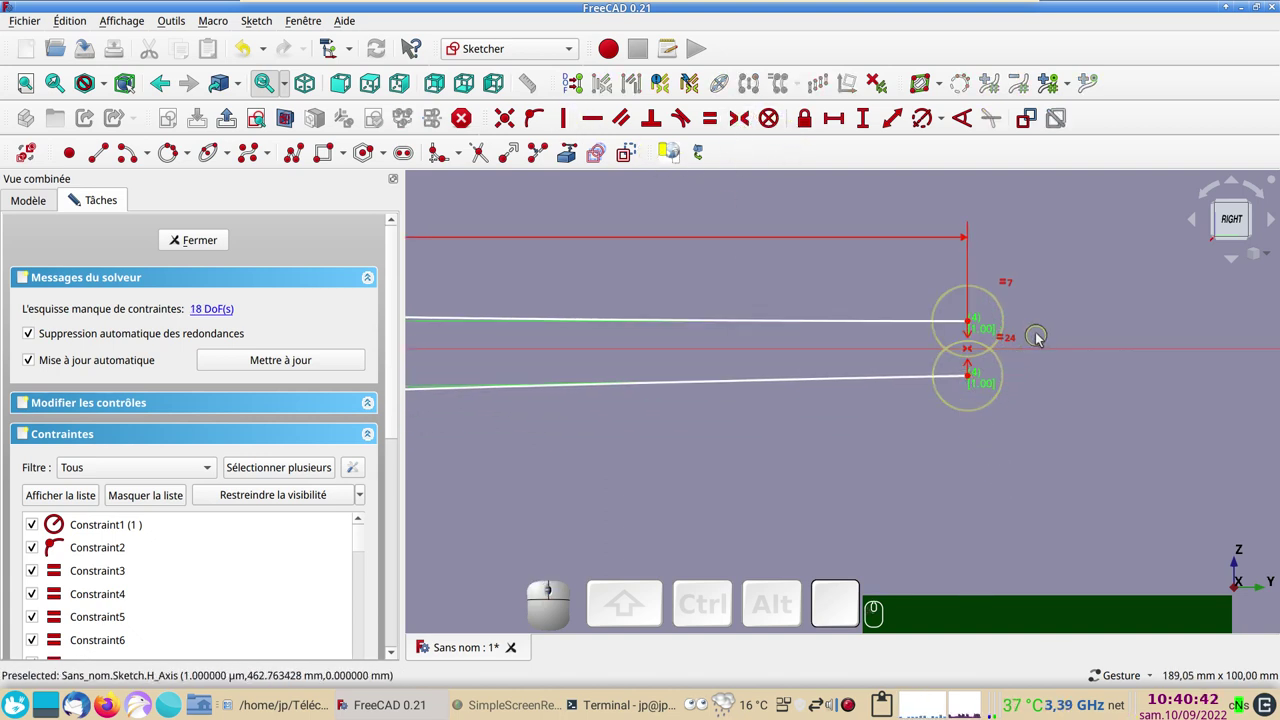
Constrain a 10 mm vertical distance between the two tail endpoints
click(973, 323)
click(972, 379)
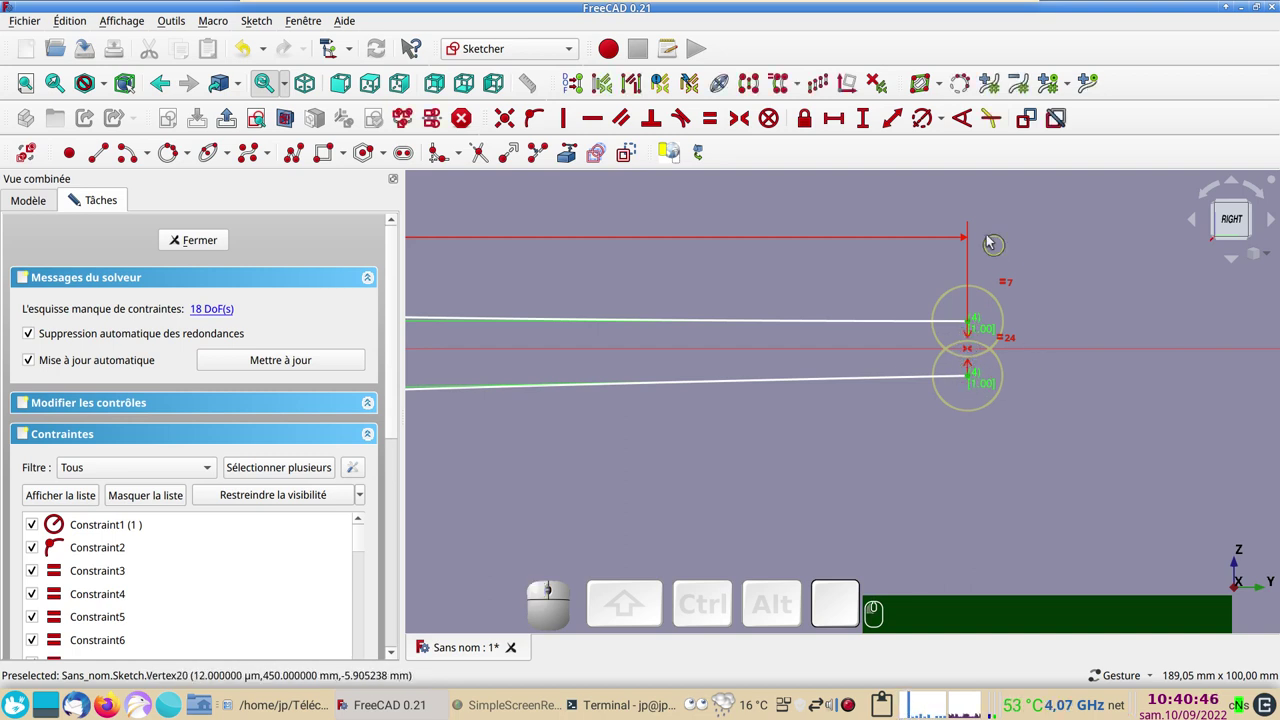
click(864, 125)
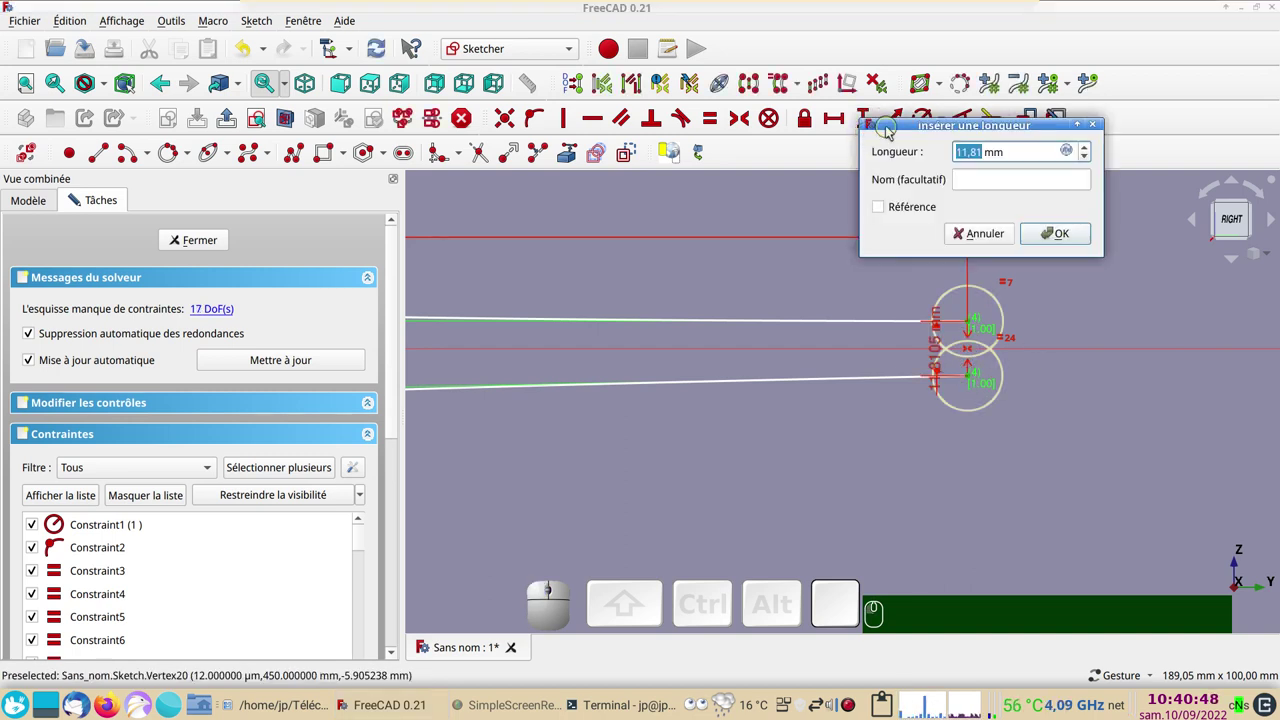
key(KP_1)
key(KP_0)
key(KP_Enter)
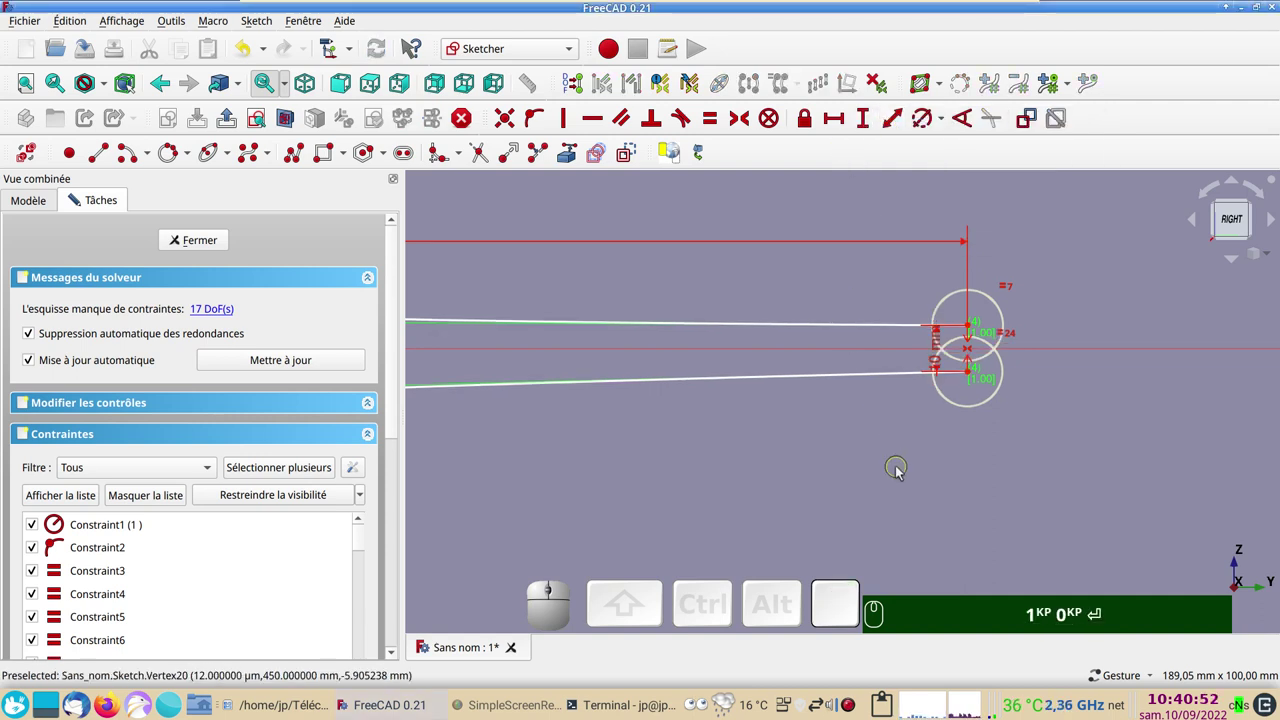
scroll(down, 3)
drag(670, 512, 793, 522)
scroll(down, 3)
right_click(672, 494)
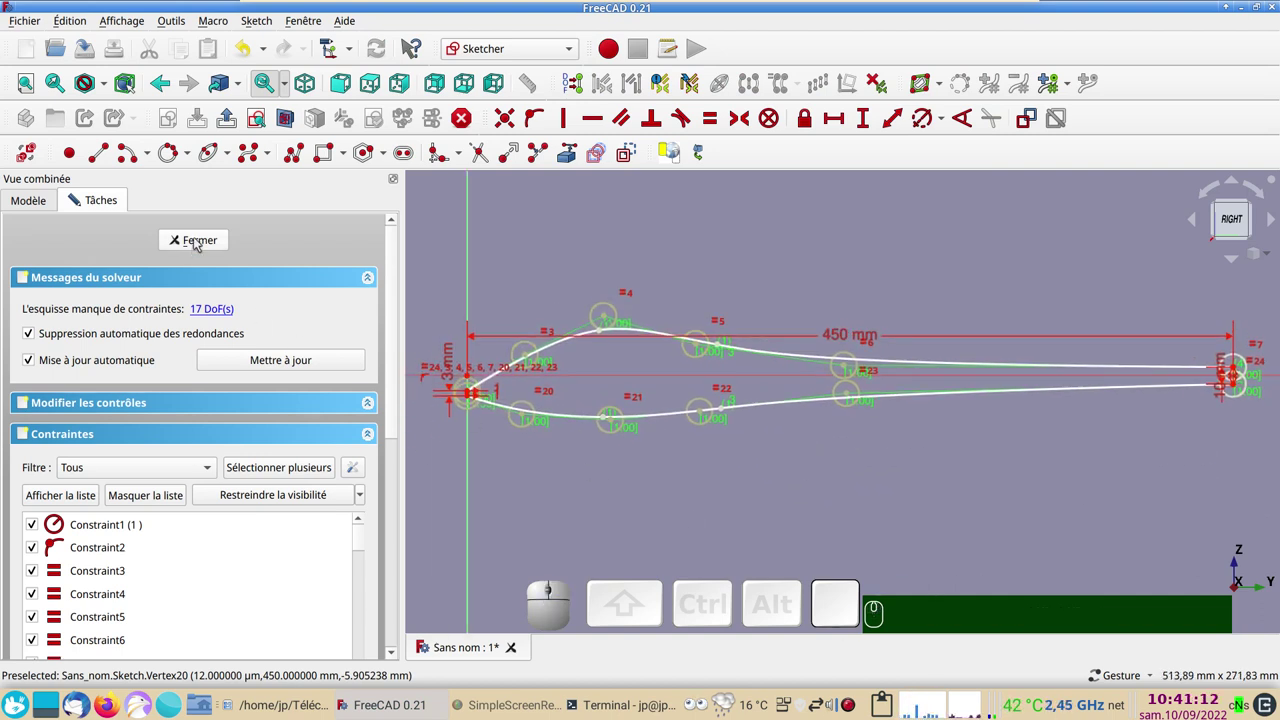
Close the sketch and orbit to view the profile from the side
click(197, 244)
scroll(down, 3)
right_click(888, 528)
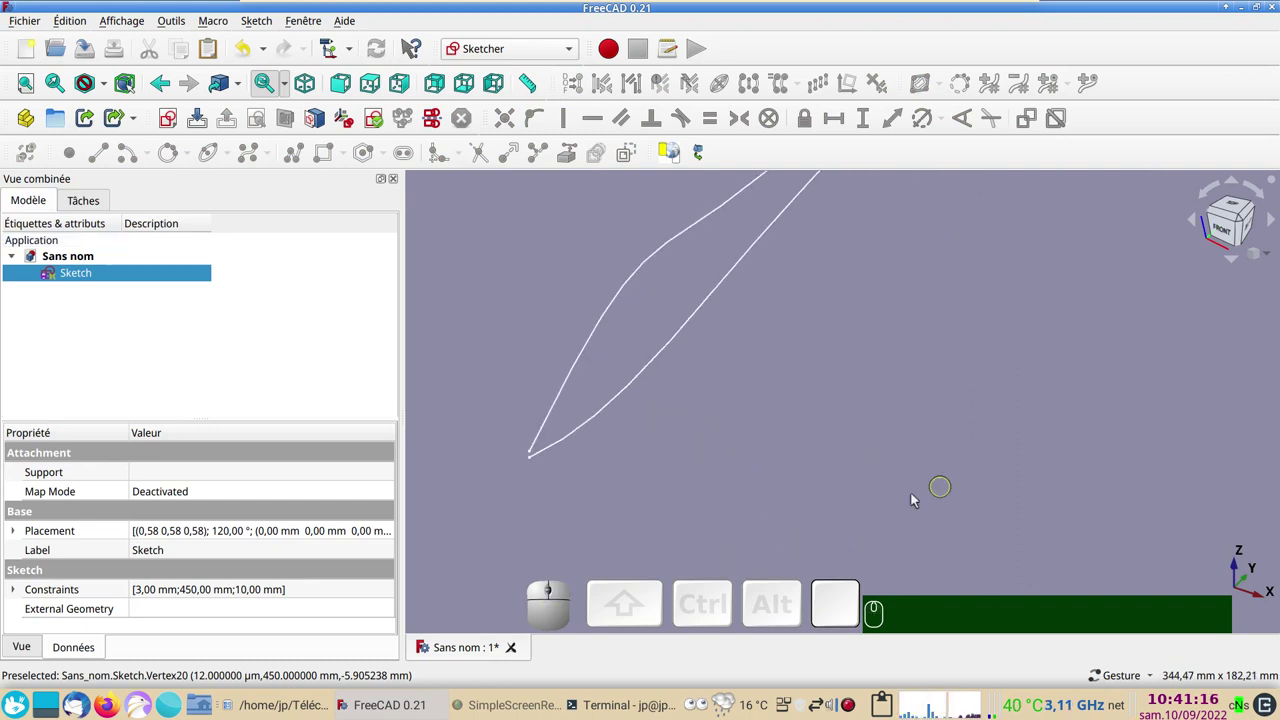
drag(849, 489, 453, 334)
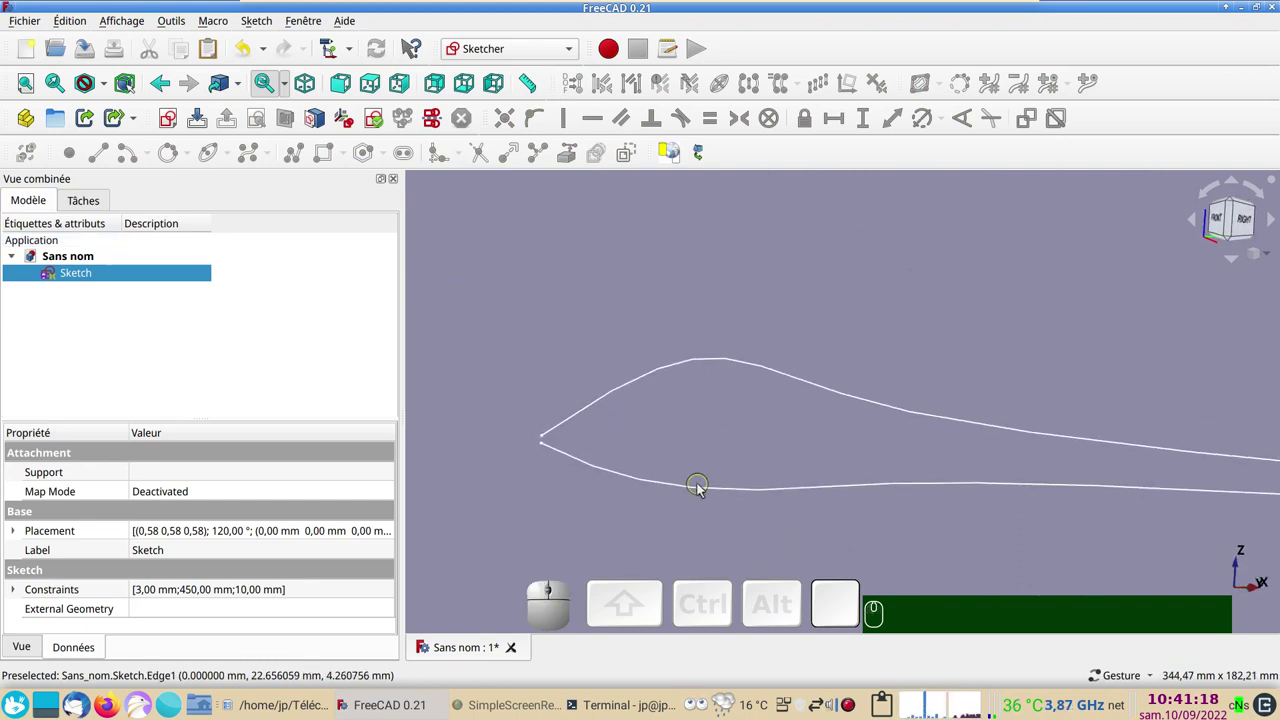
Select both outline curves and switch to the Part workbench
click(703, 492)
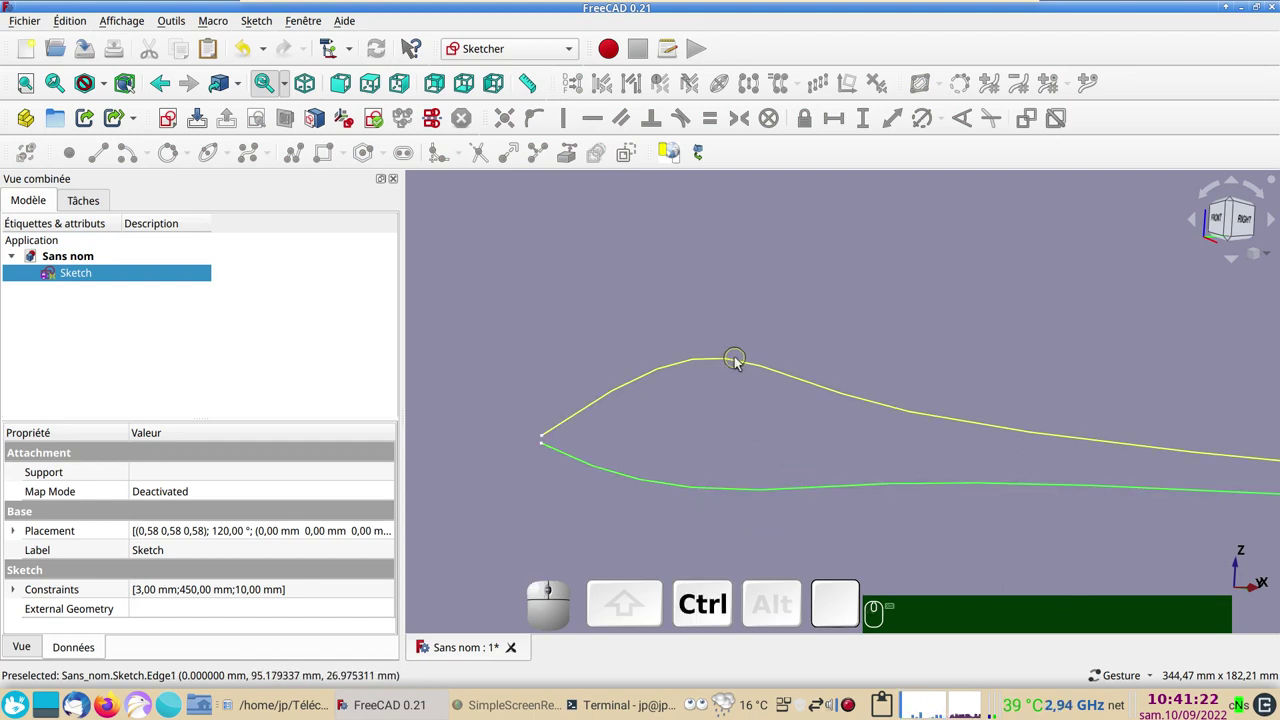
click(737, 363)
click(574, 56)
Create a ruled surface between the two curves and toggle the sketch's visibility inside it in the tree
click(493, 302)
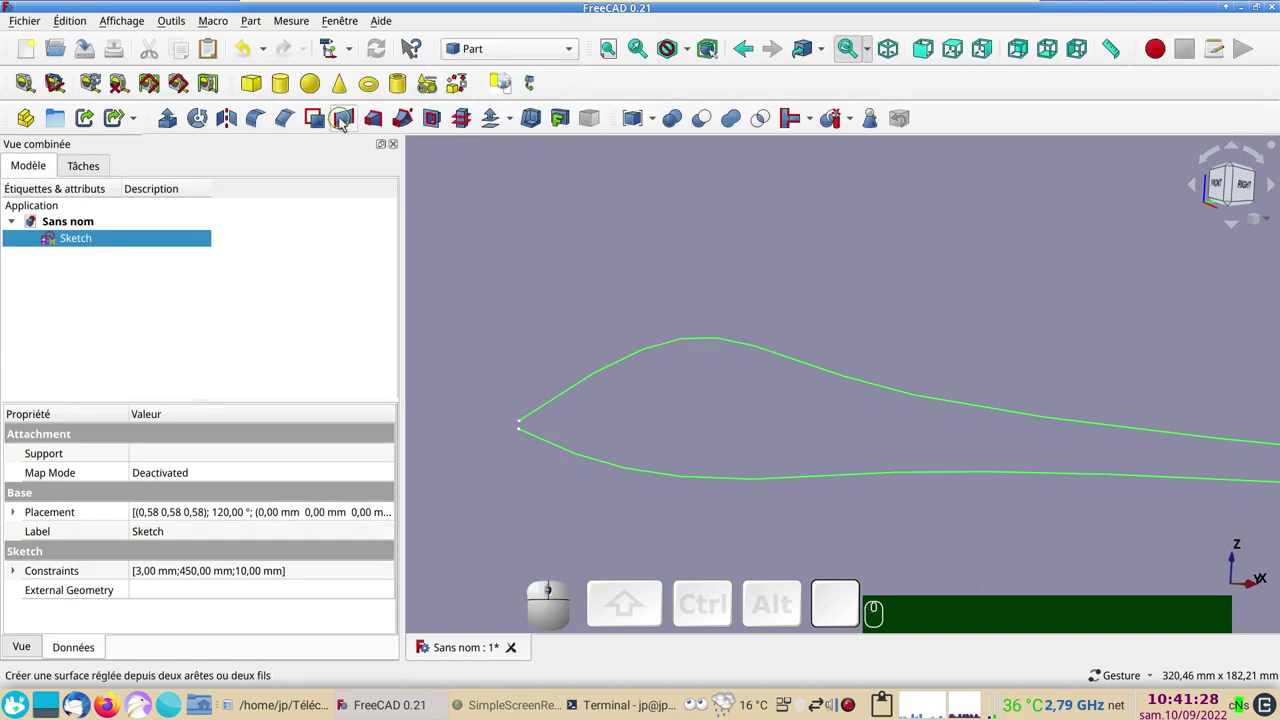
click(342, 124)
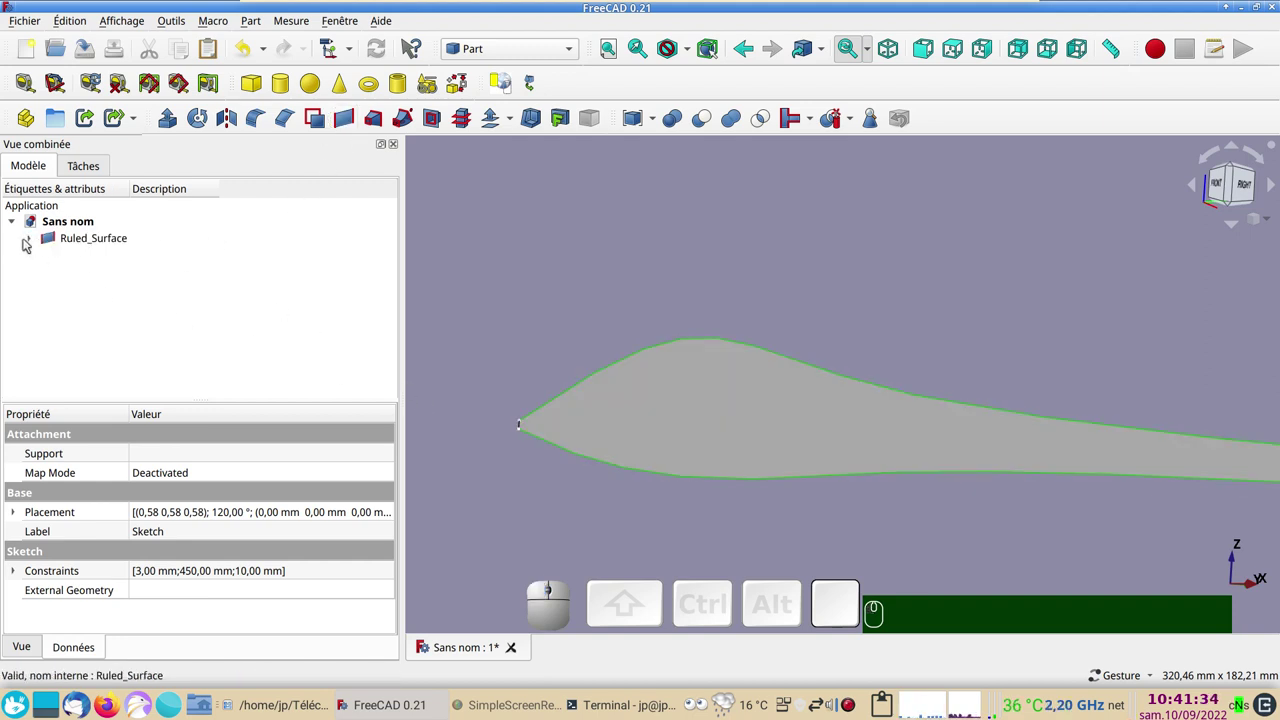
click(34, 244)
click(90, 262)
key(space)
key(space)
Orbit the view to inspect the new ruled surface from different angles
scroll(down, 3)
drag(645, 252, 748, 313)
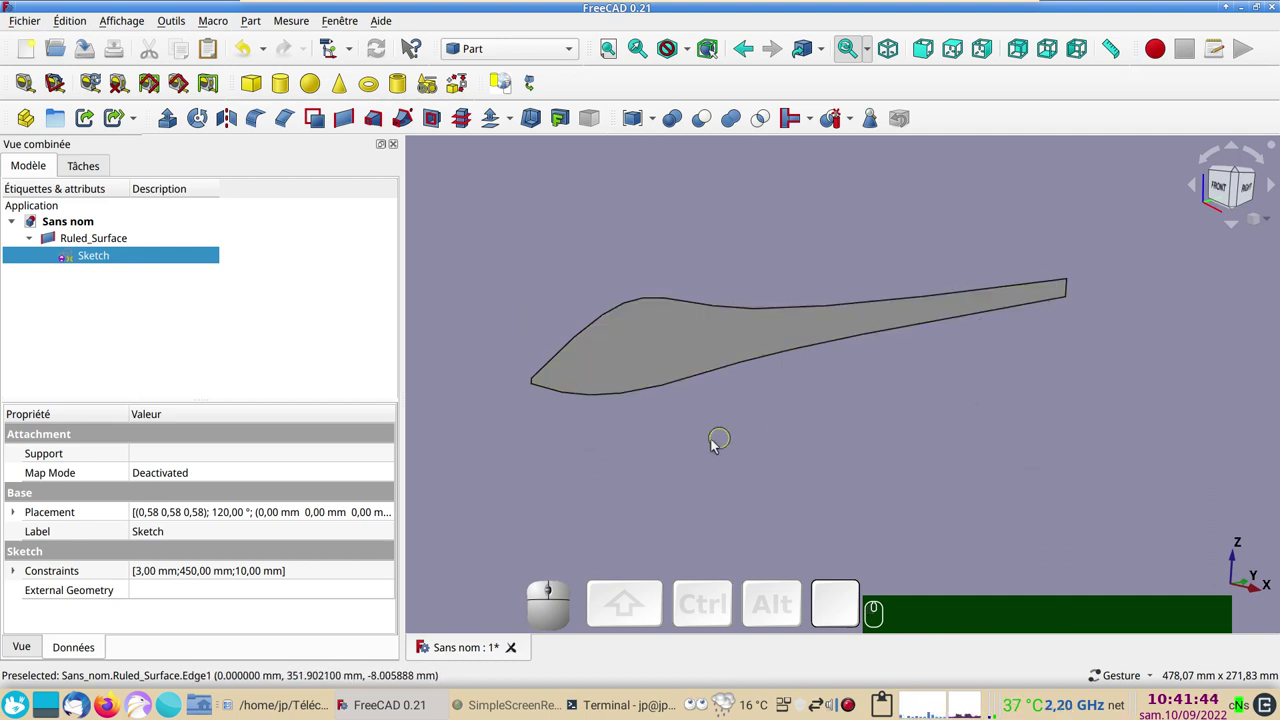
right_click(739, 510)
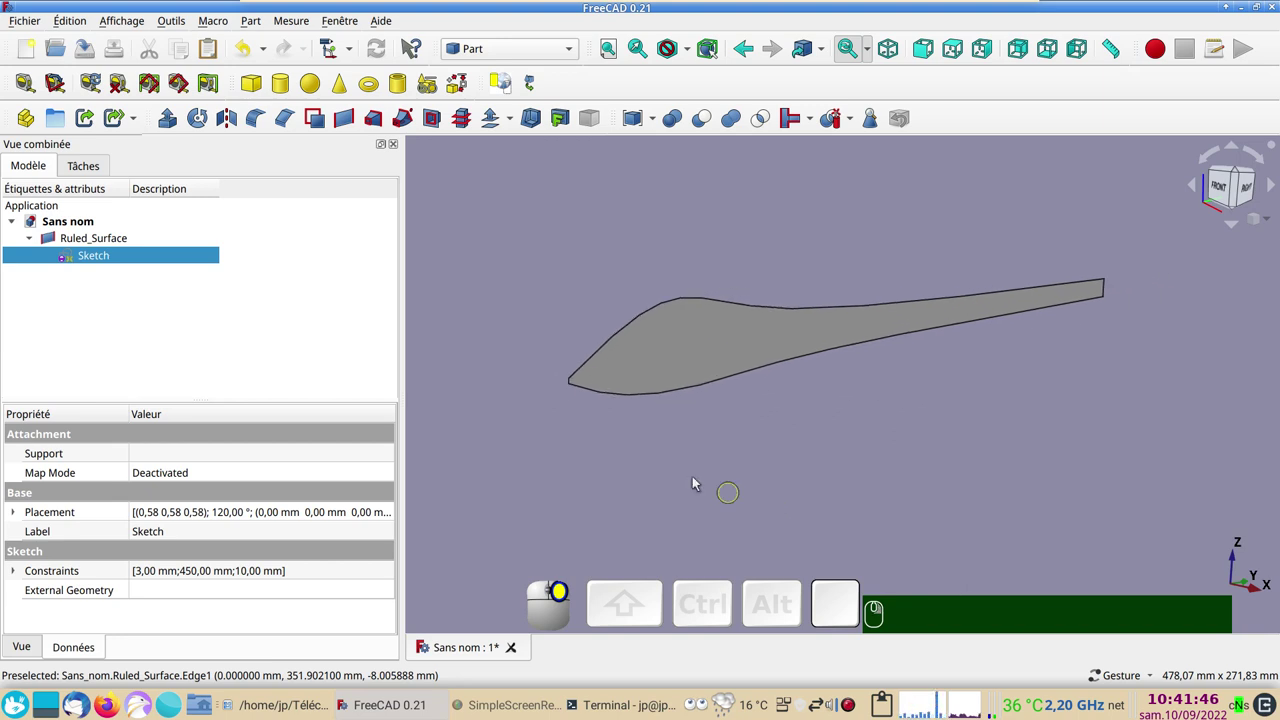
drag(685, 476, 721, 490)
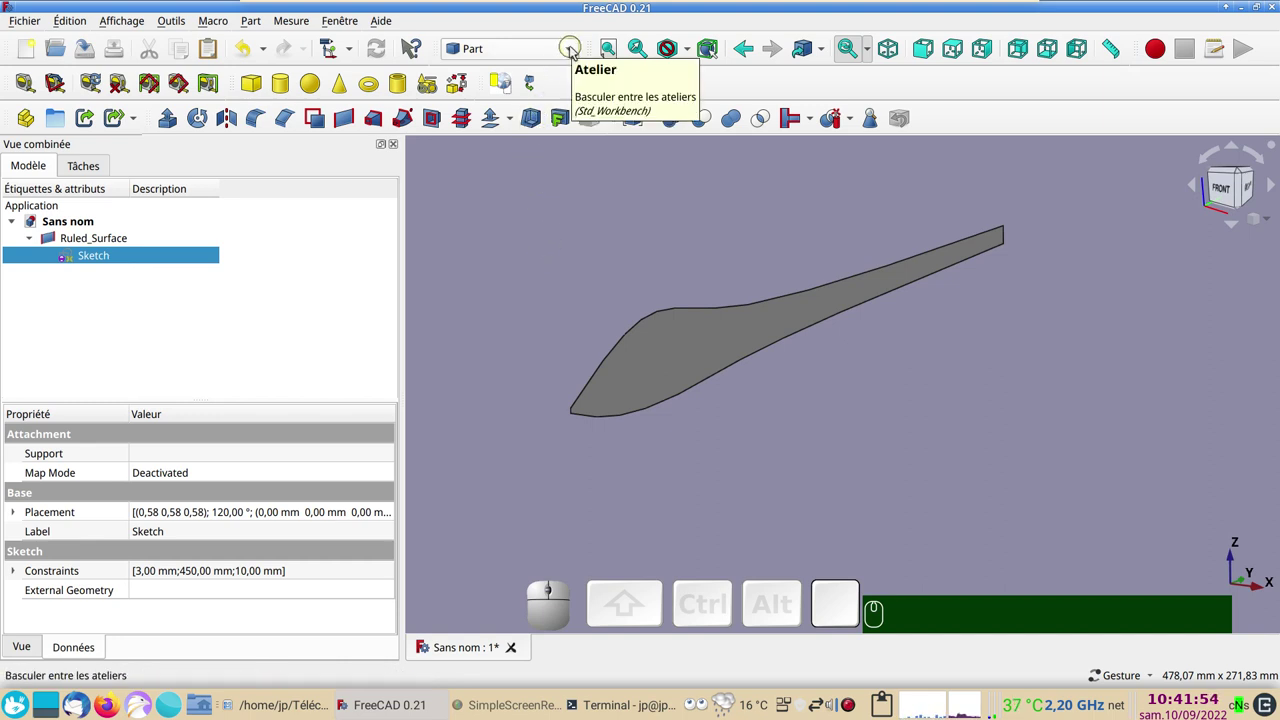
Switch to the Draft workbench and hide the original outline sketch
click(557, 80)
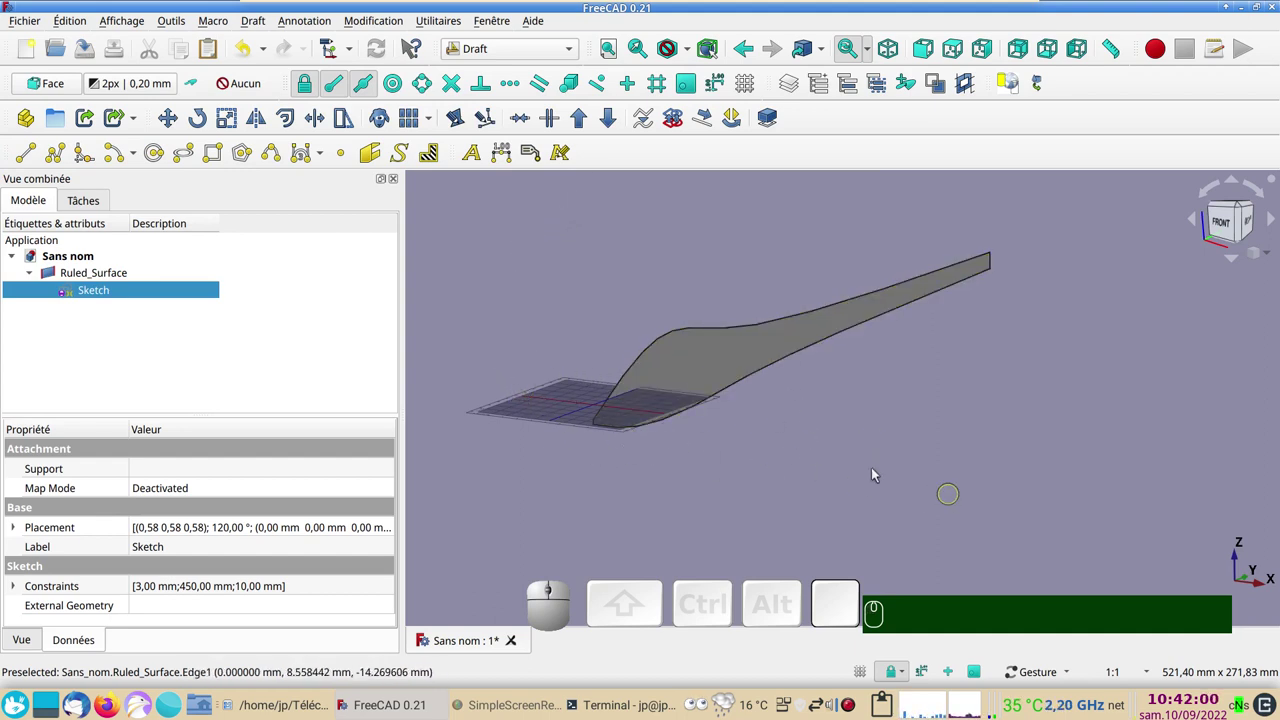
drag(950, 470, 845, 445)
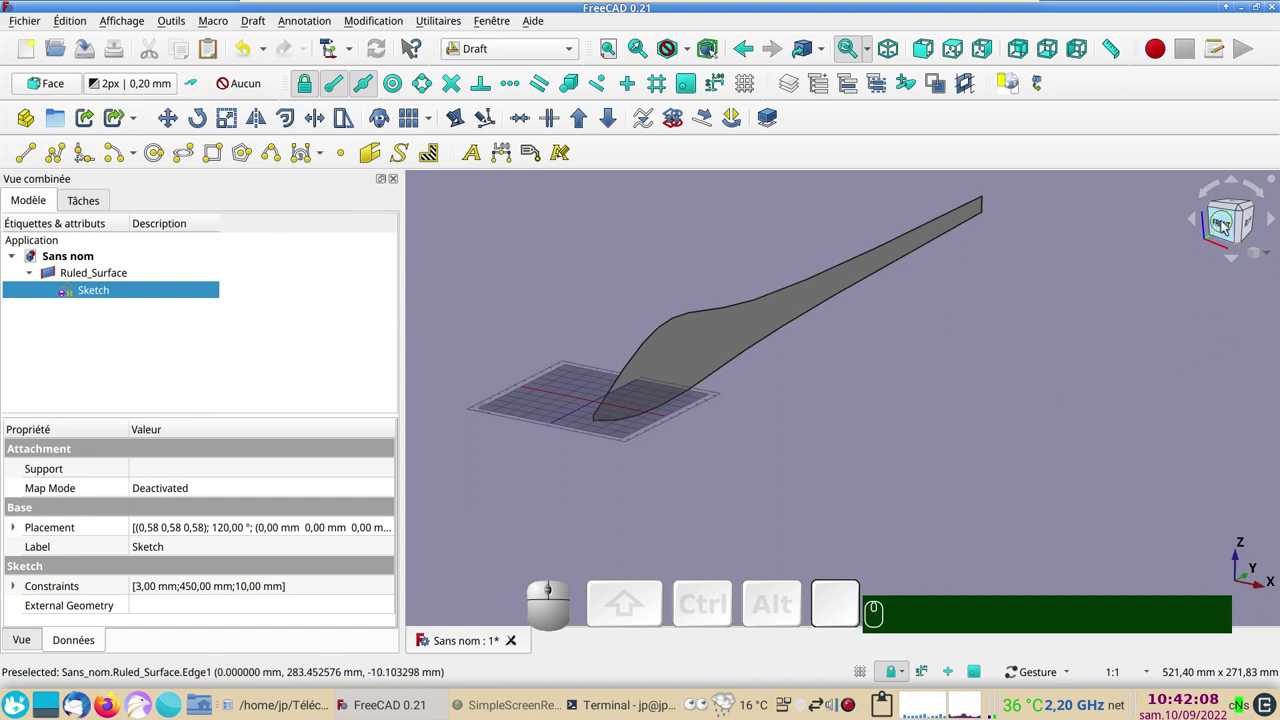
click(63, 83)
click(63, 83)
click(172, 380)
click(692, 493)
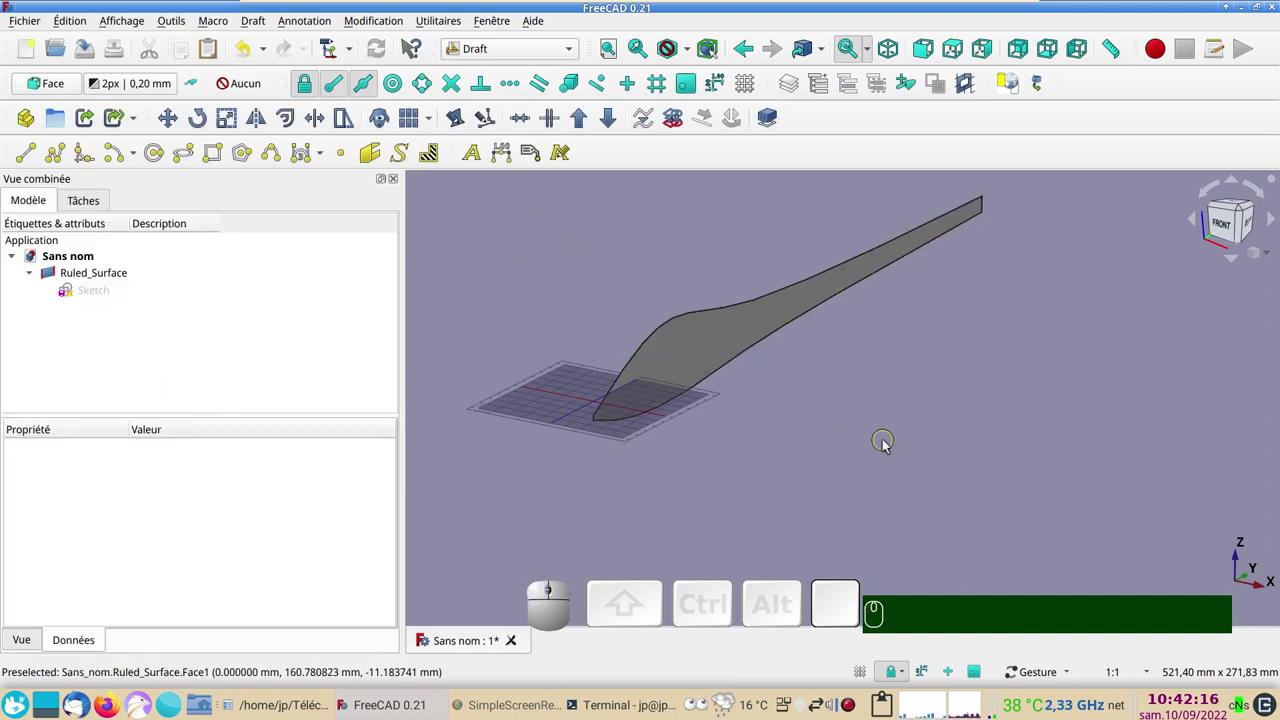
Start the Draft Circle tool with the filled option enabled
click(150, 156)
click(217, 241)
Place a filled Draft circle at the nose of the profile and view it from the side
click(161, 153)
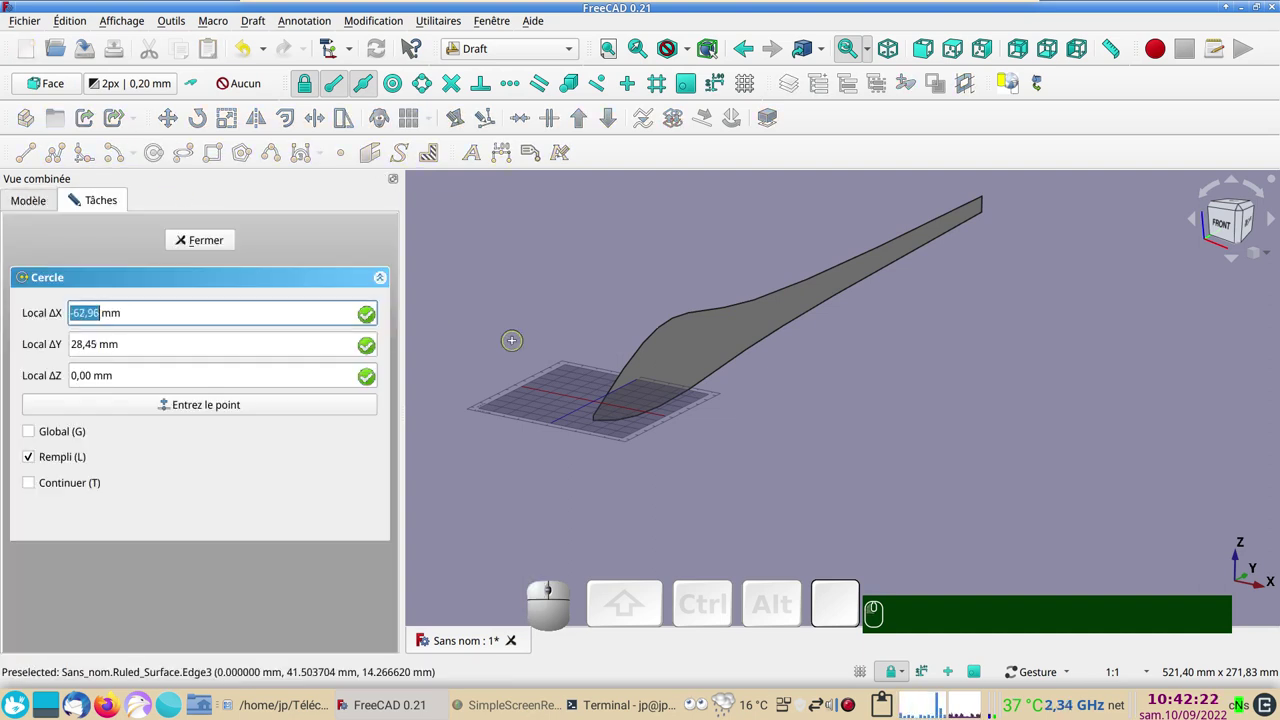
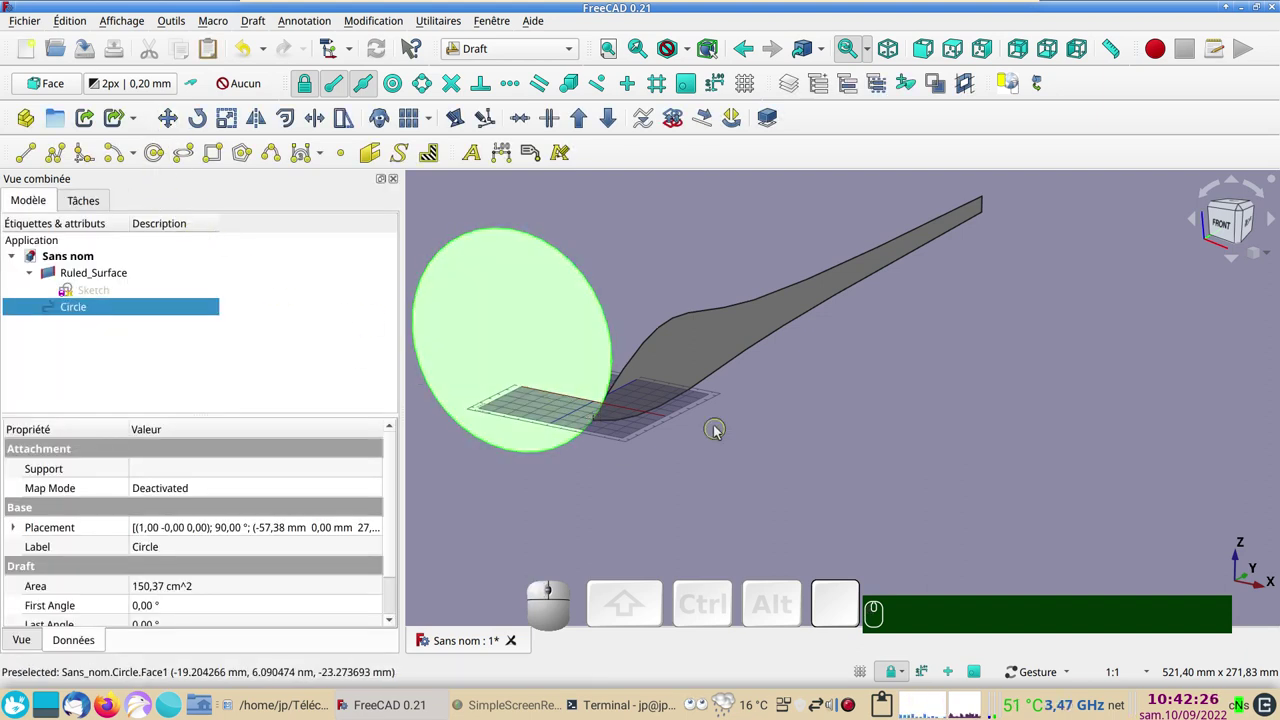
click(254, 58)
scroll(up, 3)
right_click(615, 477)
scroll(up, 3)
right_click(600, 436)
click(600, 436)
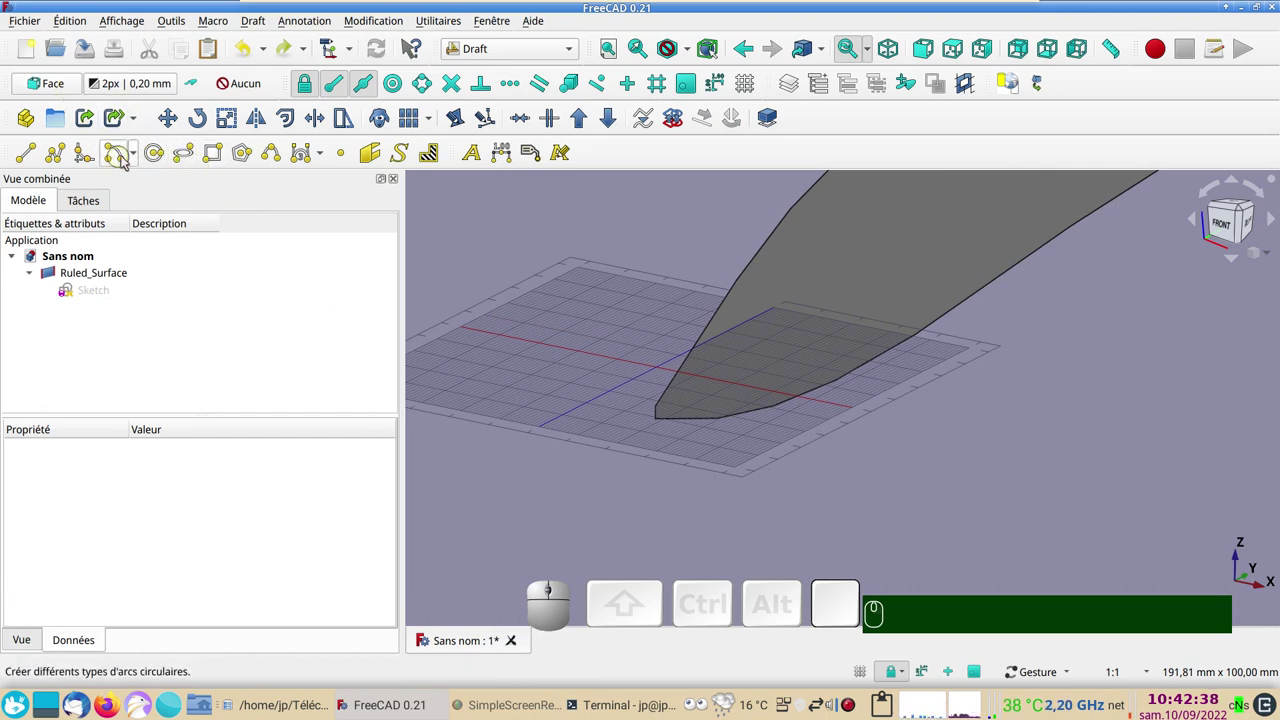
click(160, 157)
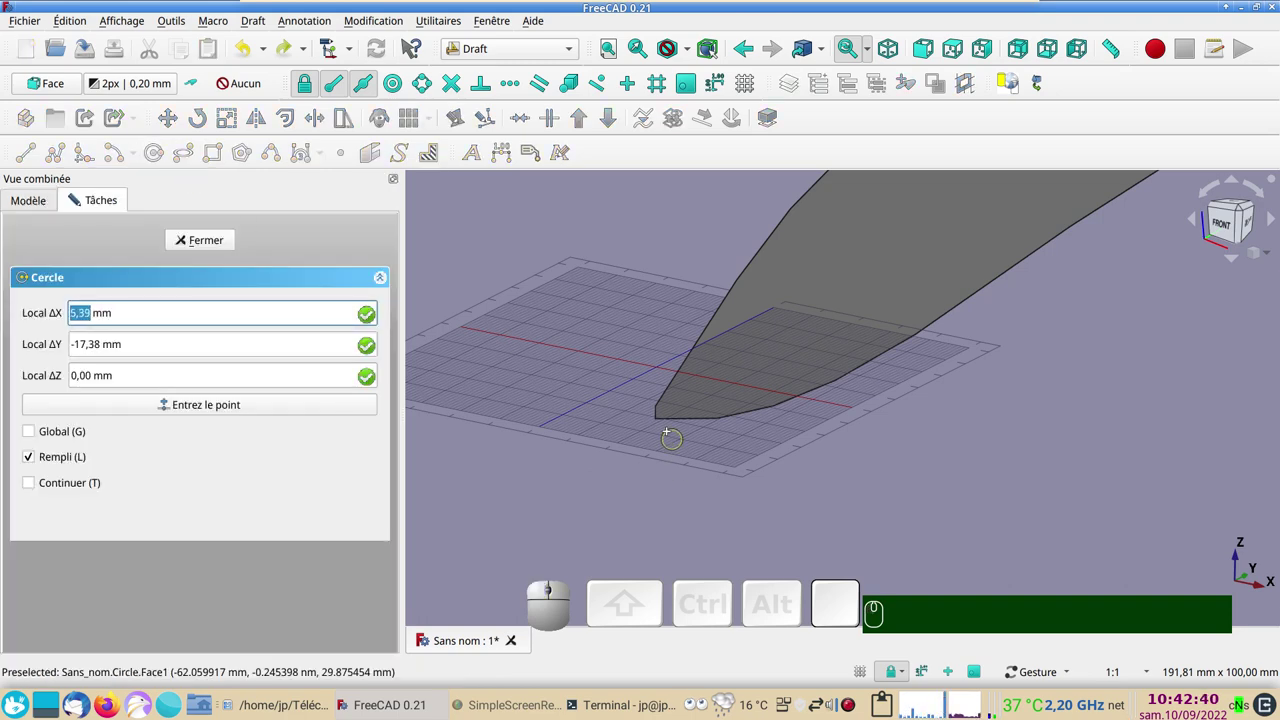
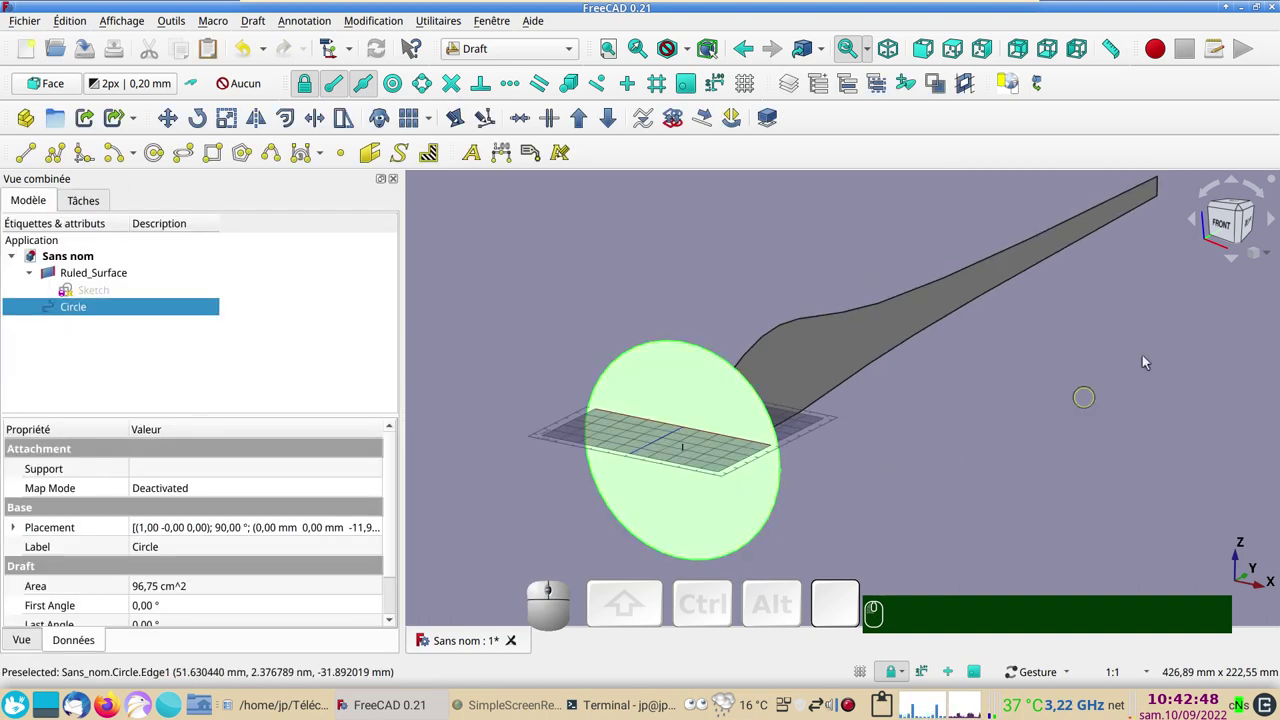
key(KP_3)
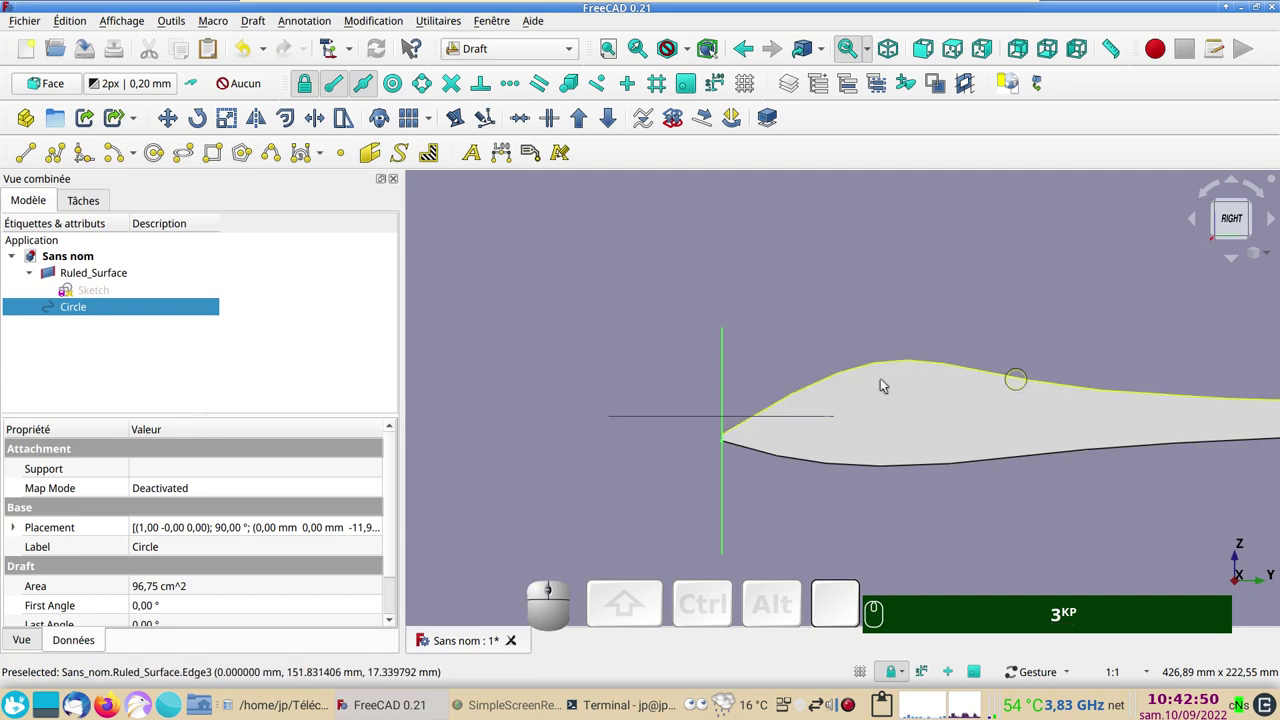
scroll(down, 3)
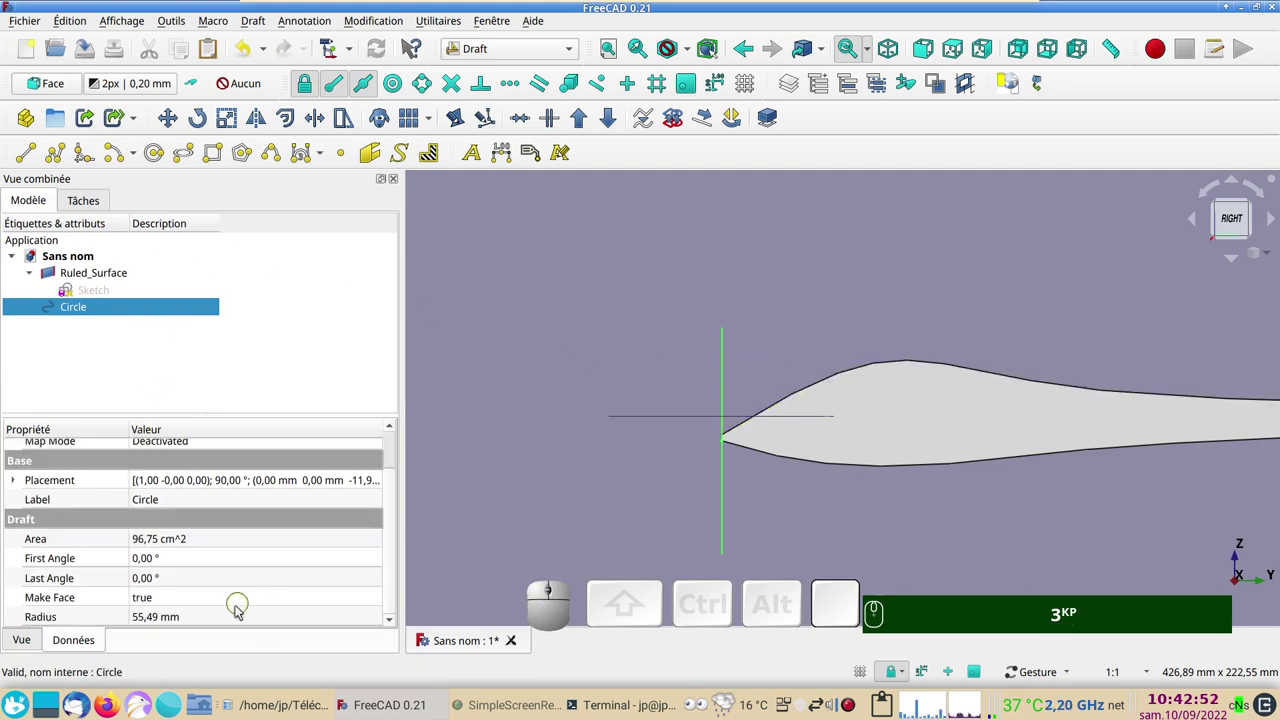
Set the circle's radius to 50 mm in the property panel and hide the grid
click(227, 623)
key(KP_5)
key(KP_0)
key(Return)
drag(539, 416, 575, 421)
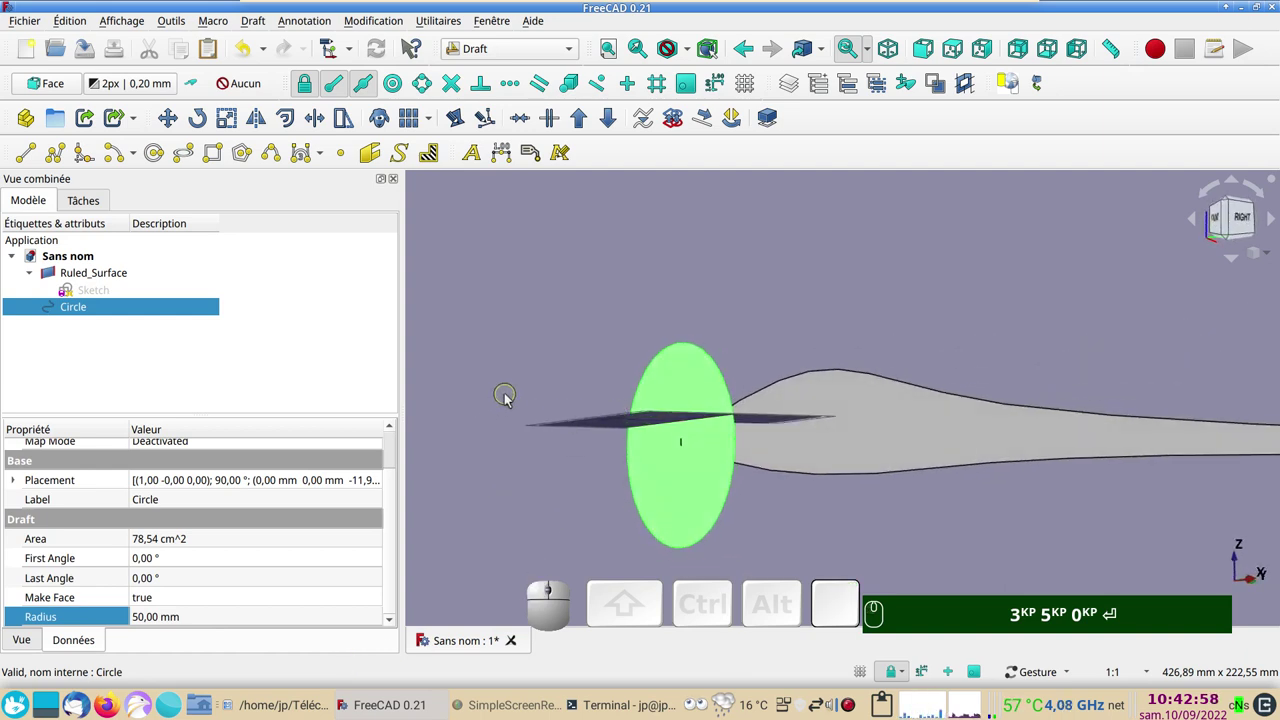
text(gr)
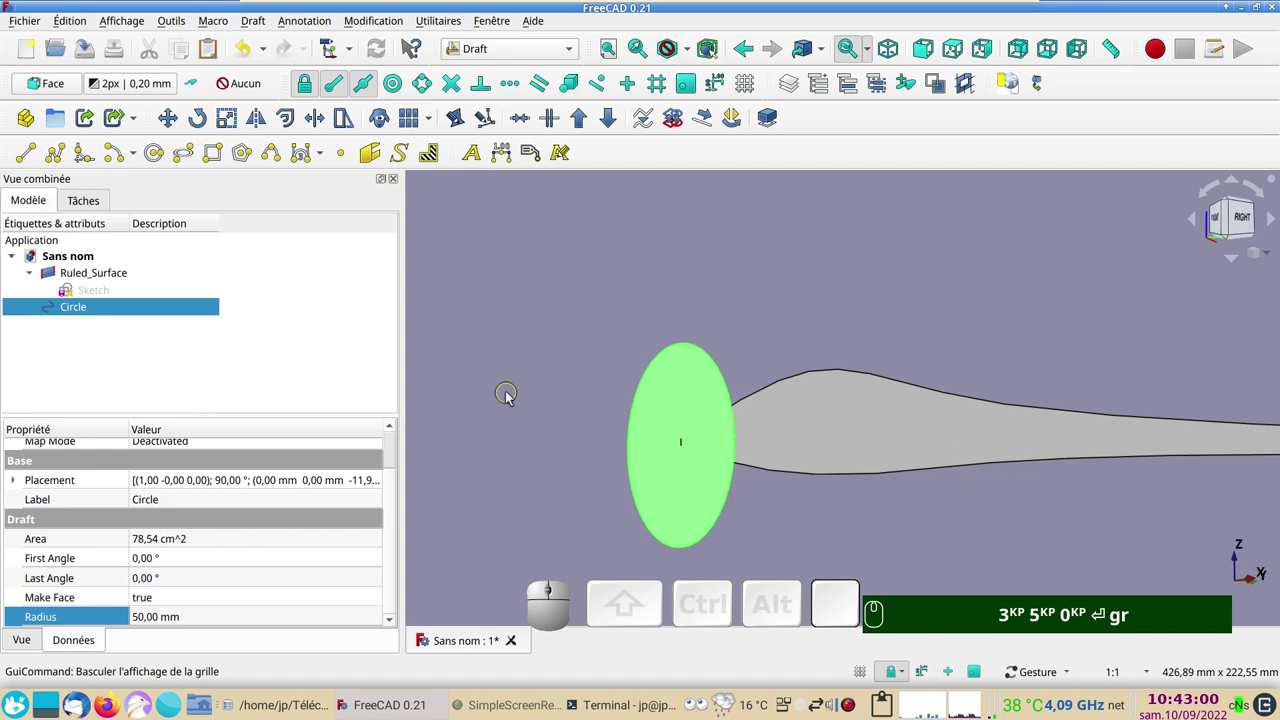
scroll(down, 3)
right_click(884, 321)
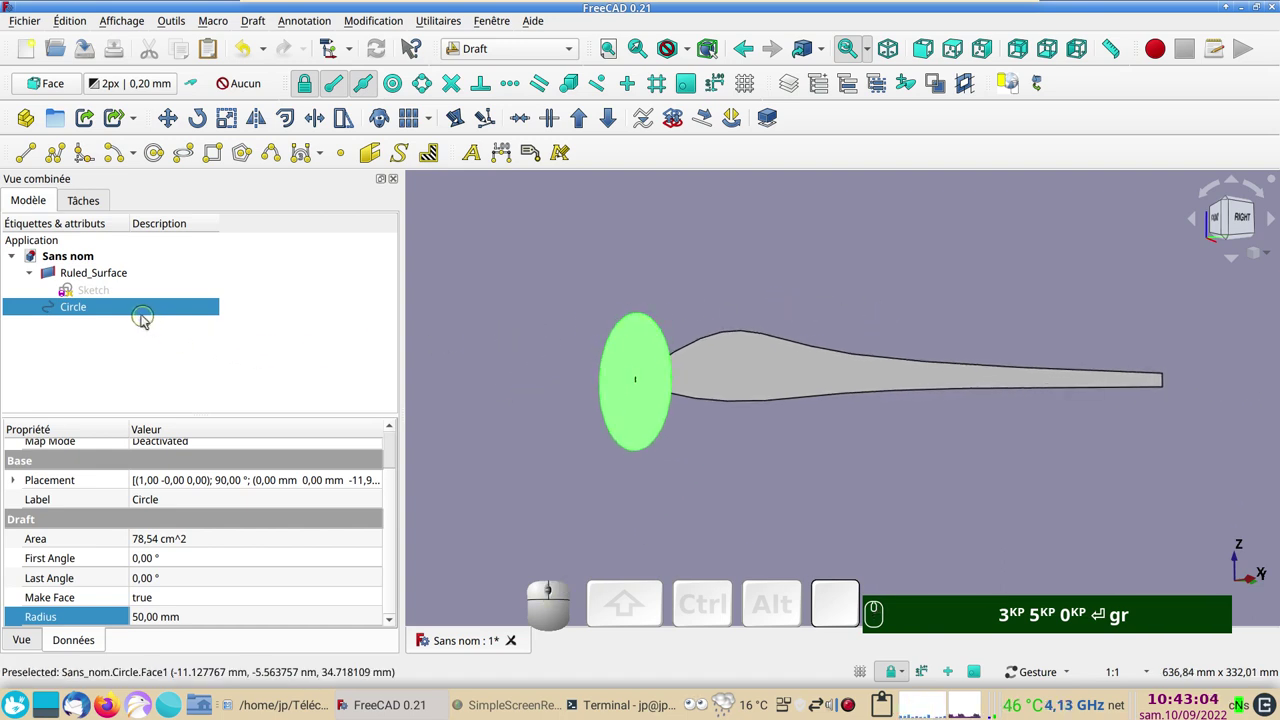
Copy the nose circle and paste it four times to get Circle001 to Circle004
click(118, 311)
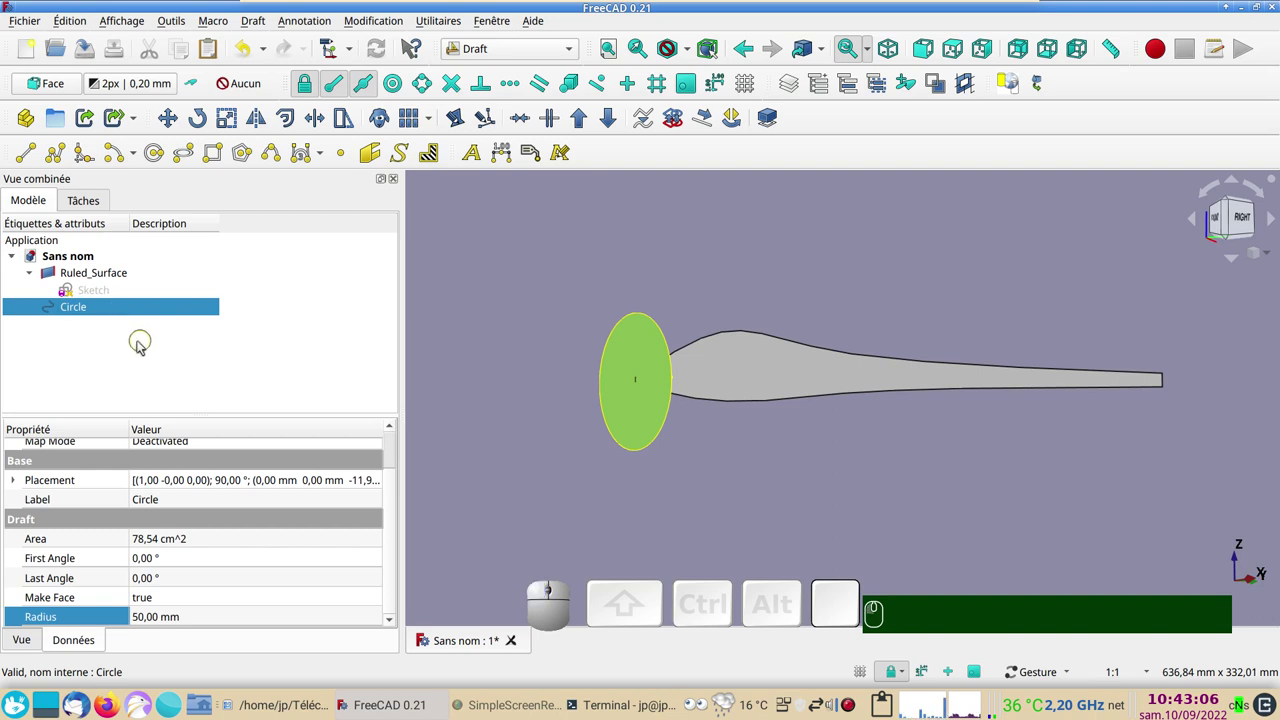
key(ctrl+c)
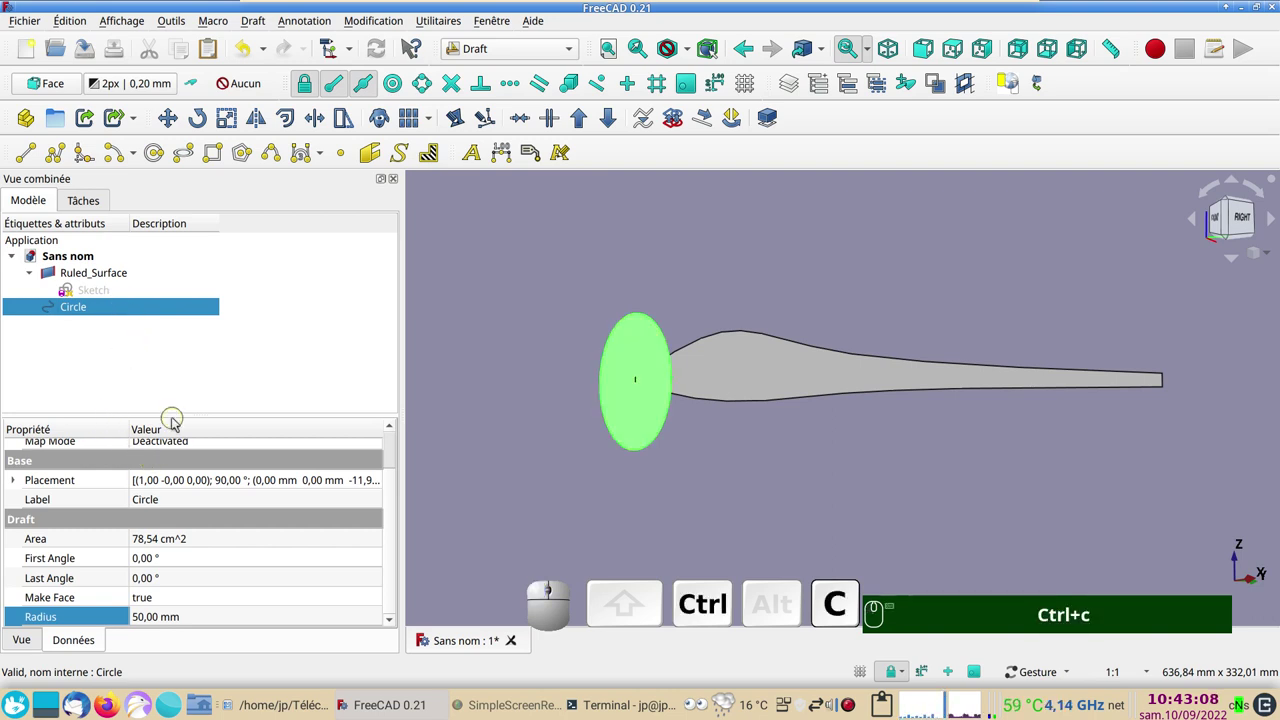
key(ctrl+v)
key(ctrl+v)
key(ctrl+v)
key(ctrl+v)
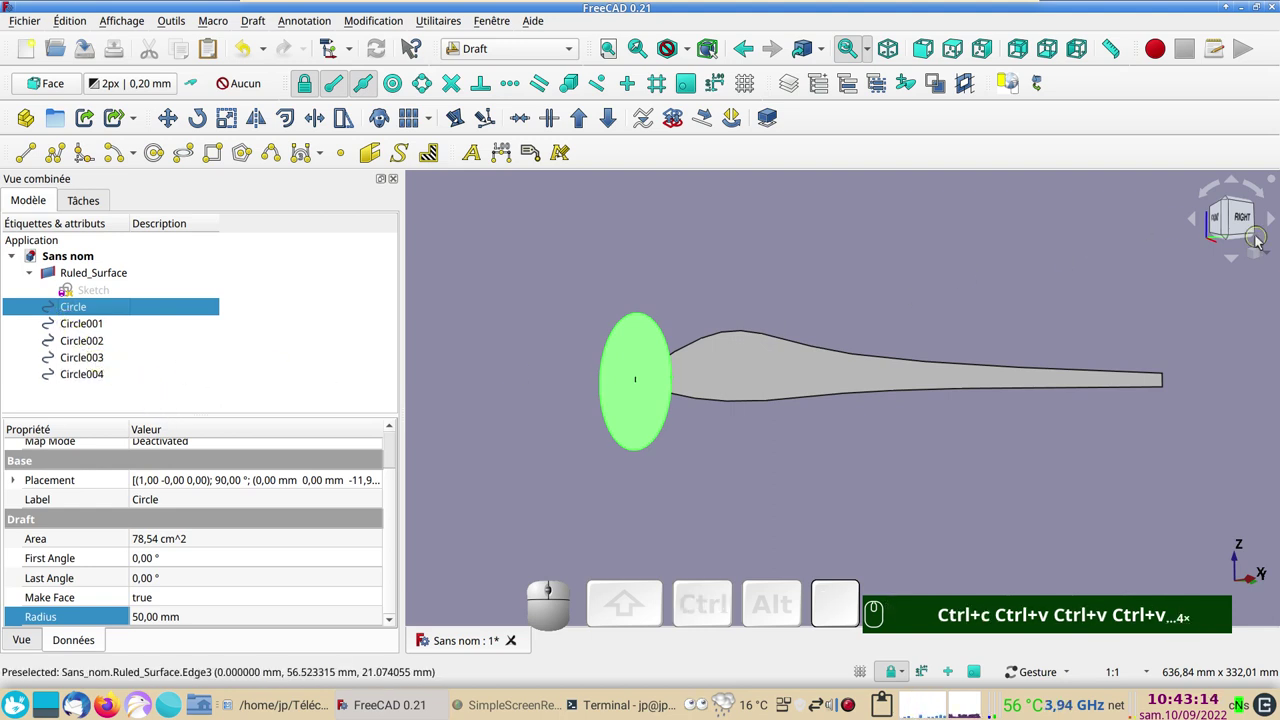
View the fuselage straight from the side and bring up the tree edit-mode options
click(1250, 232)
click(943, 296)
click(596, 264)
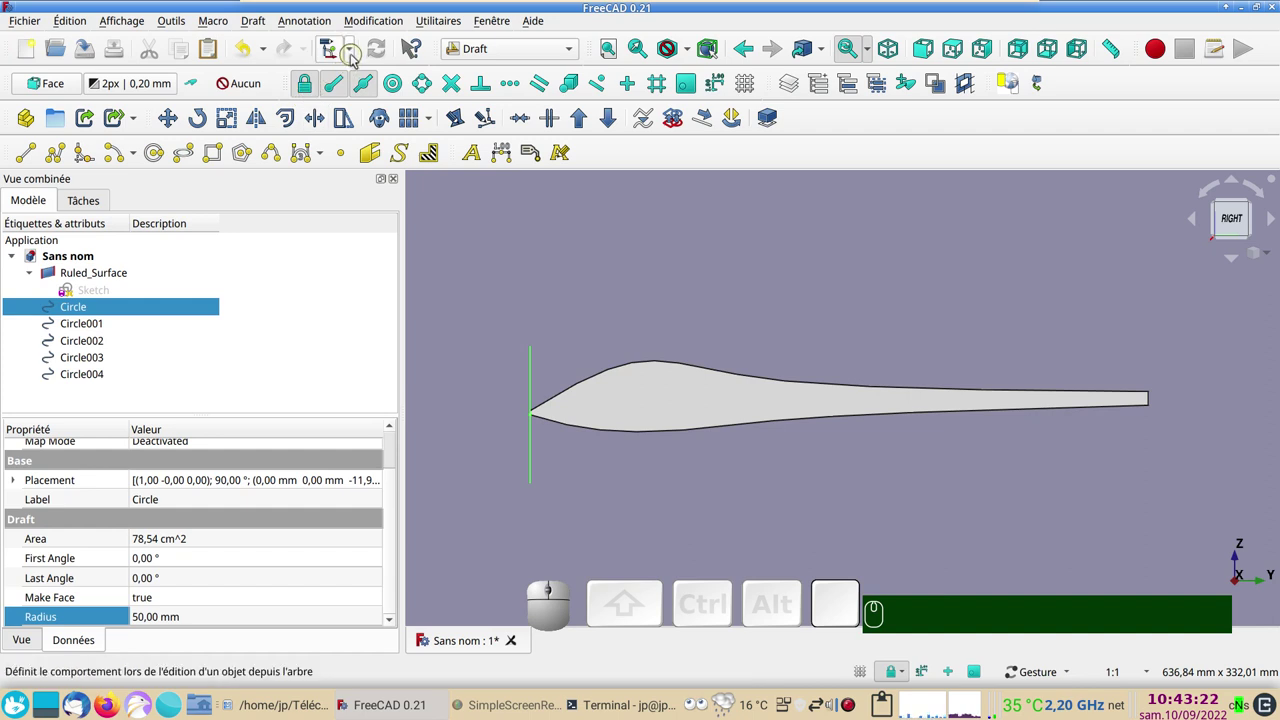
click(356, 56)
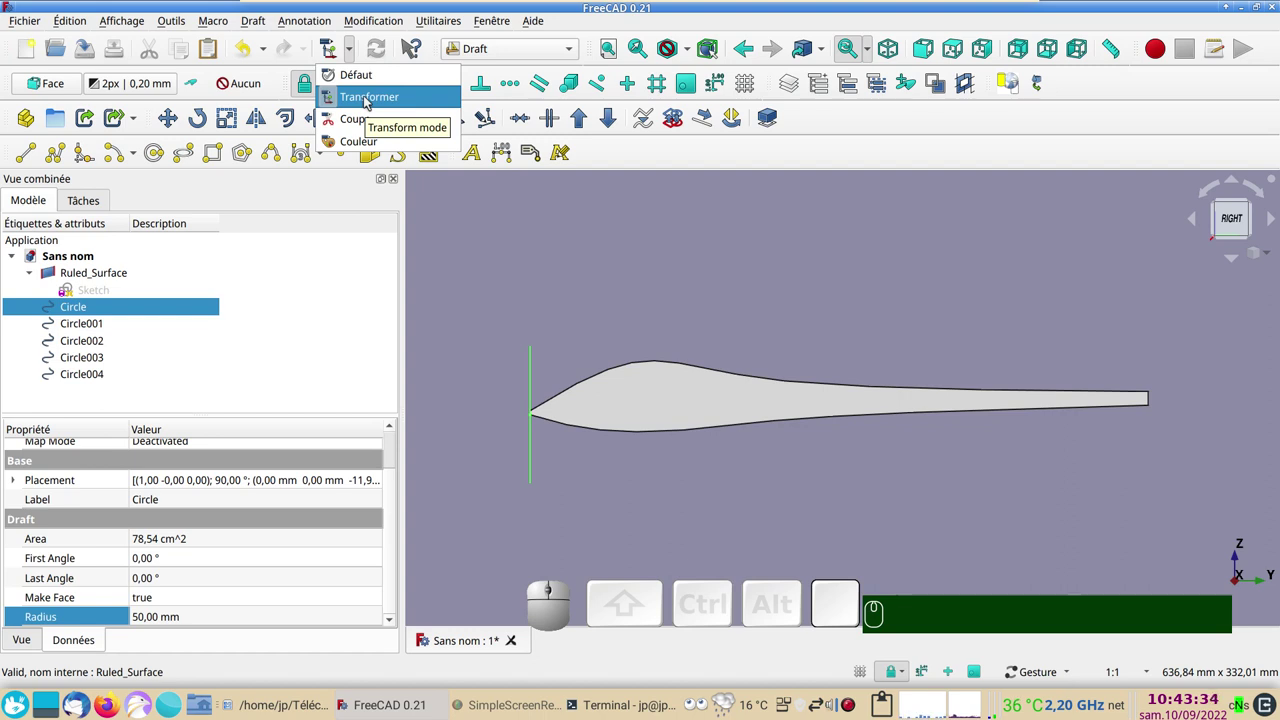
Set edit mode to Transform and slide Circle001 84 mm along the fuselage
click(370, 102)
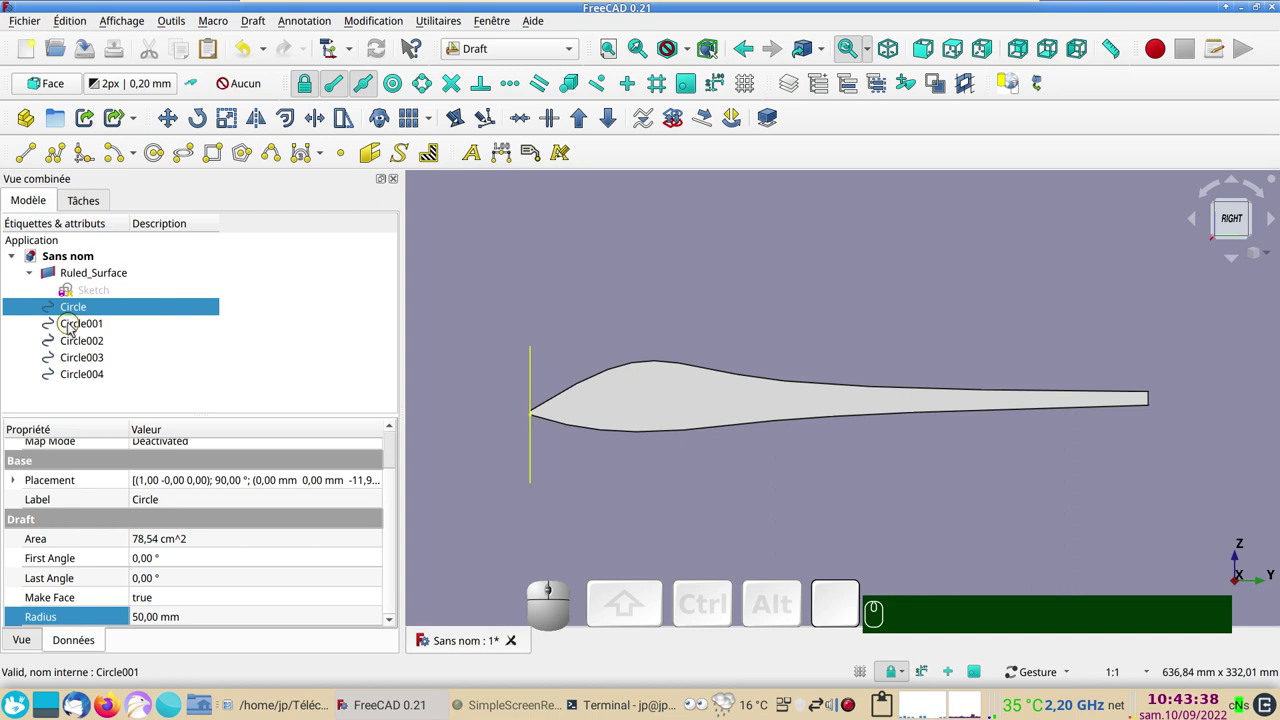
click(73, 327)
drag(414, 420, 531, 433)
click(232, 245)
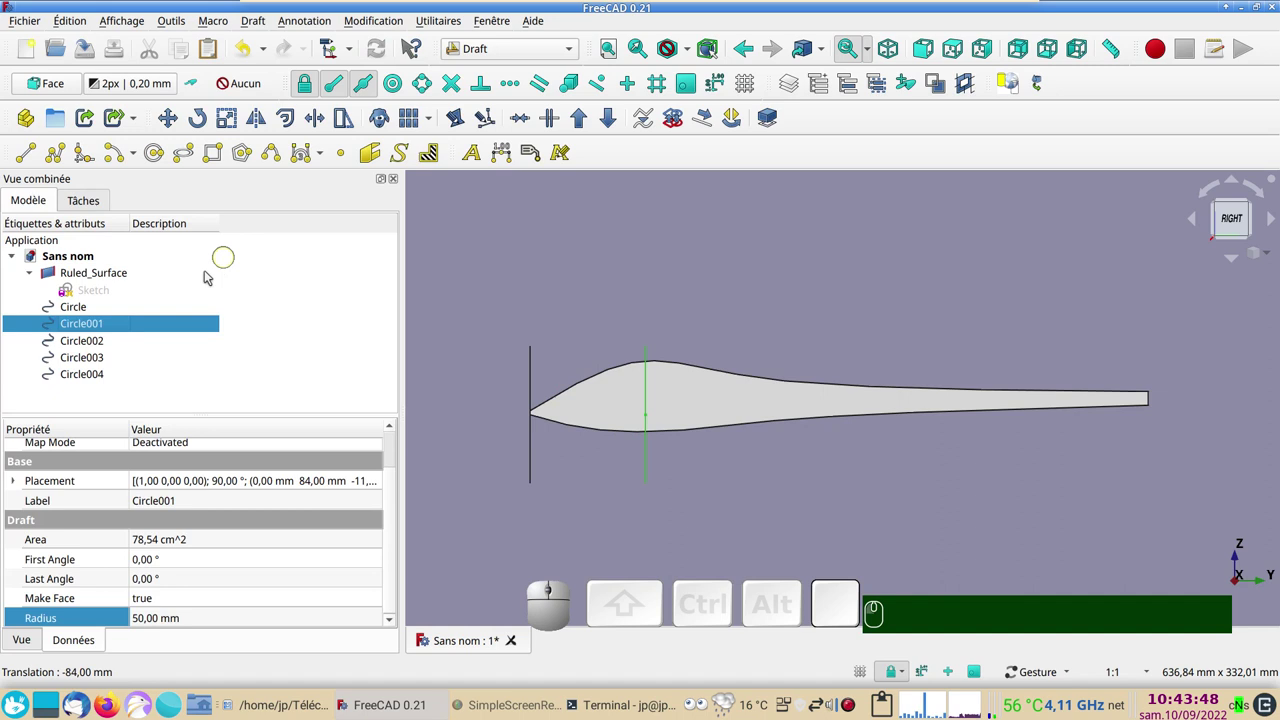
Slide Circle002 and Circle003 to 173 and 262 mm along the fuselage
click(78, 347)
click(78, 347)
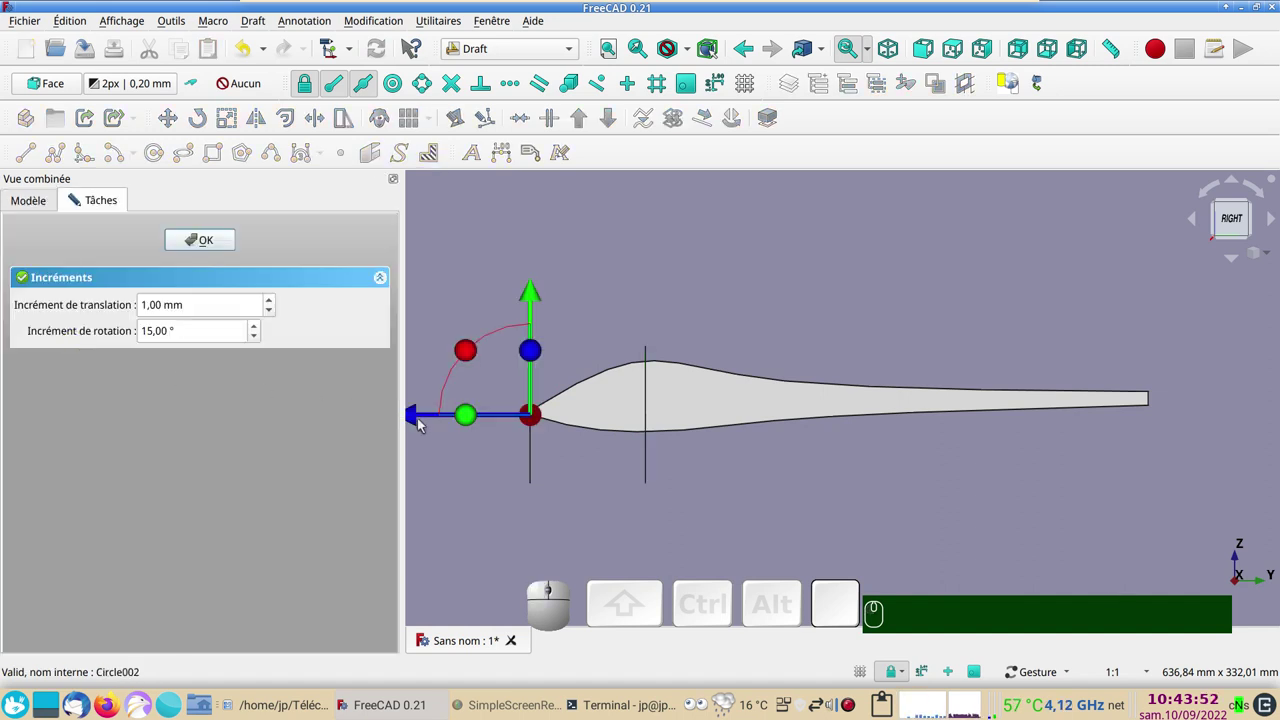
drag(413, 420, 652, 441)
click(197, 236)
click(89, 366)
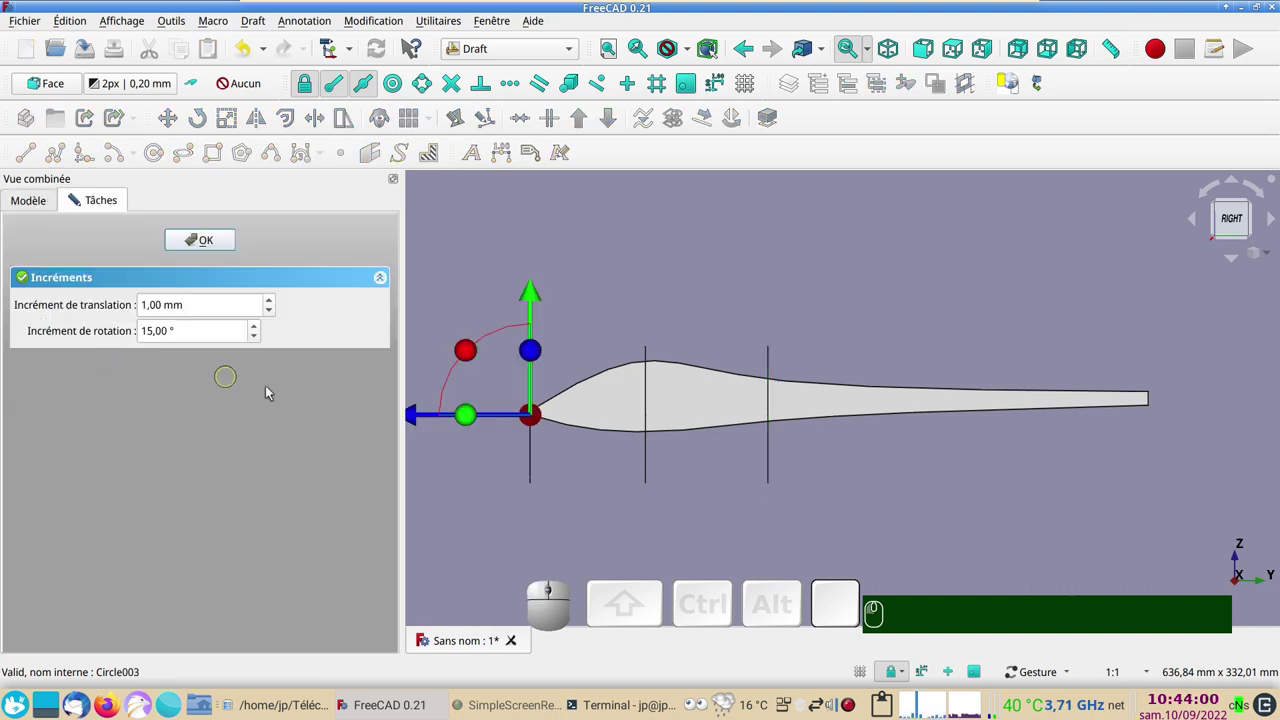
drag(416, 420, 773, 436)
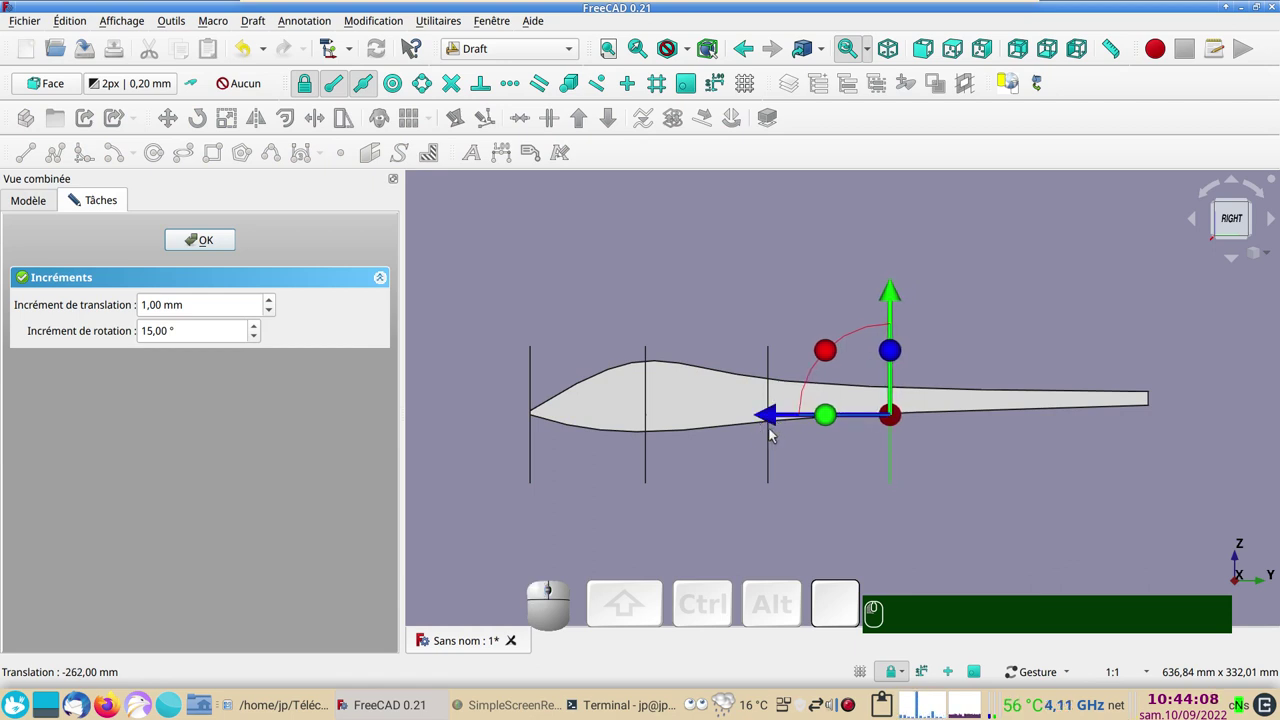
click(196, 237)
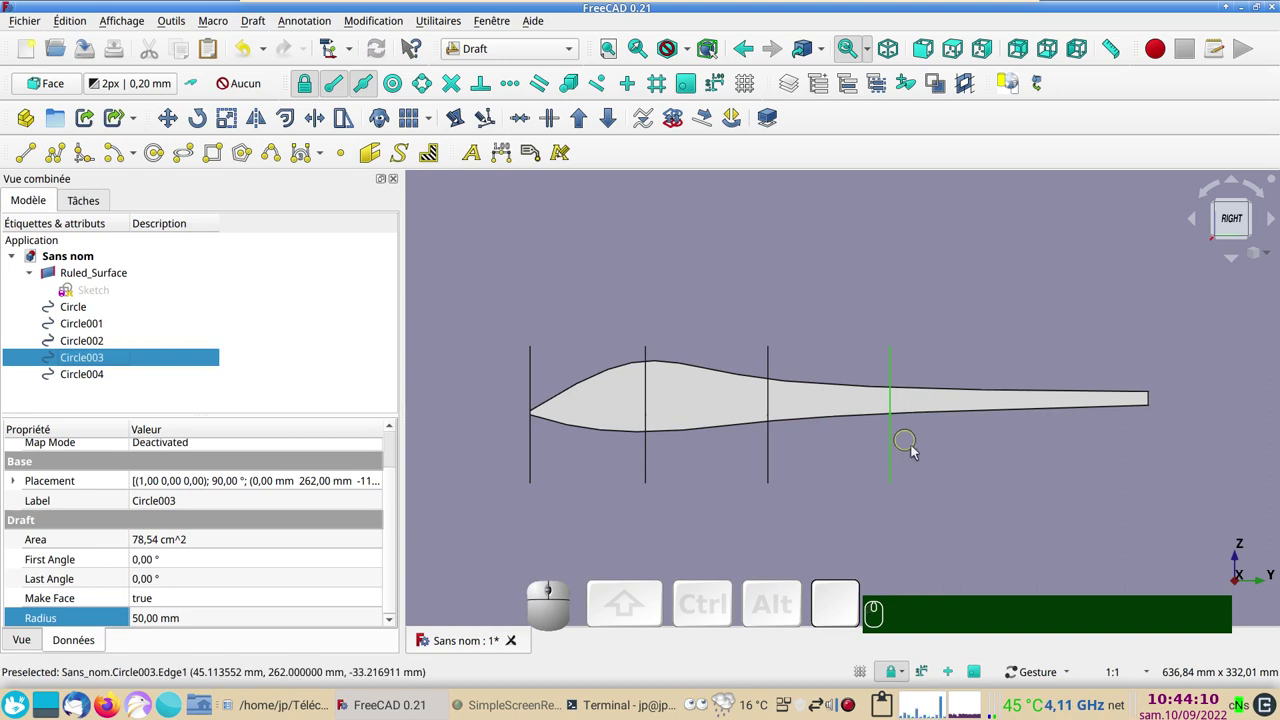
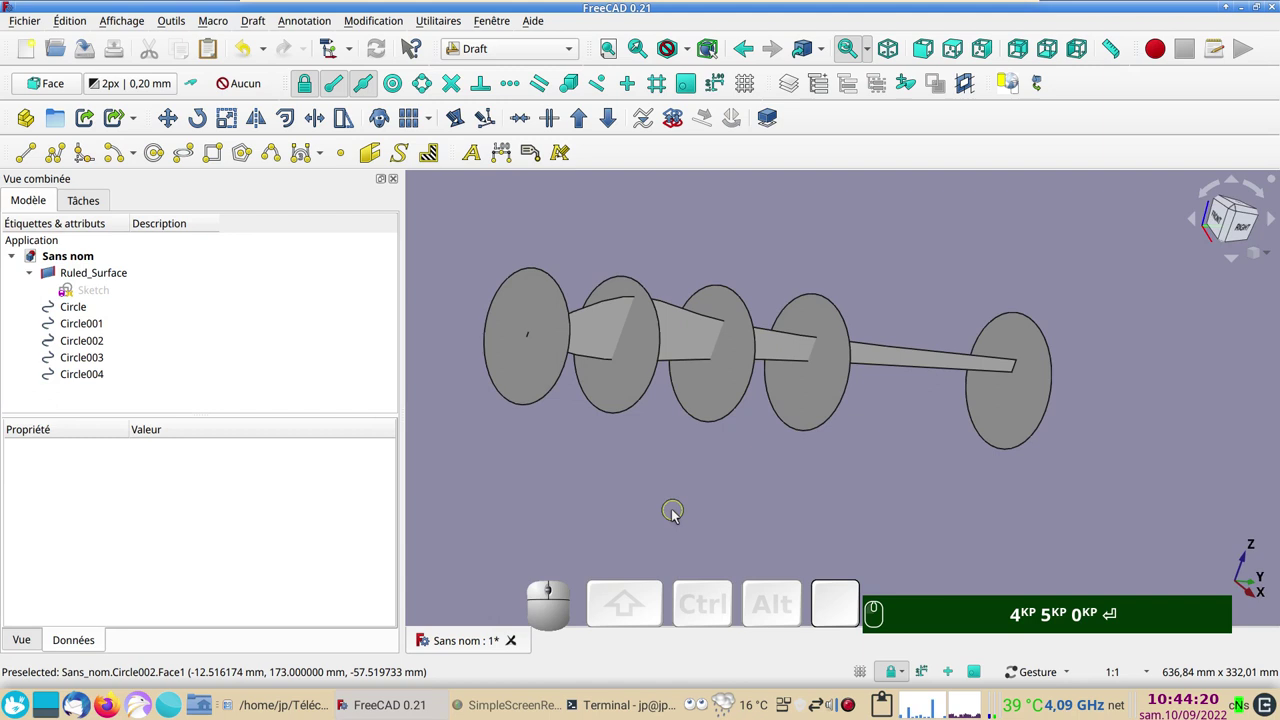
Select Ruled_Surface with Circle001, Circle002 and Circle003 in the Part workbench for the Split tools
click(642, 490)
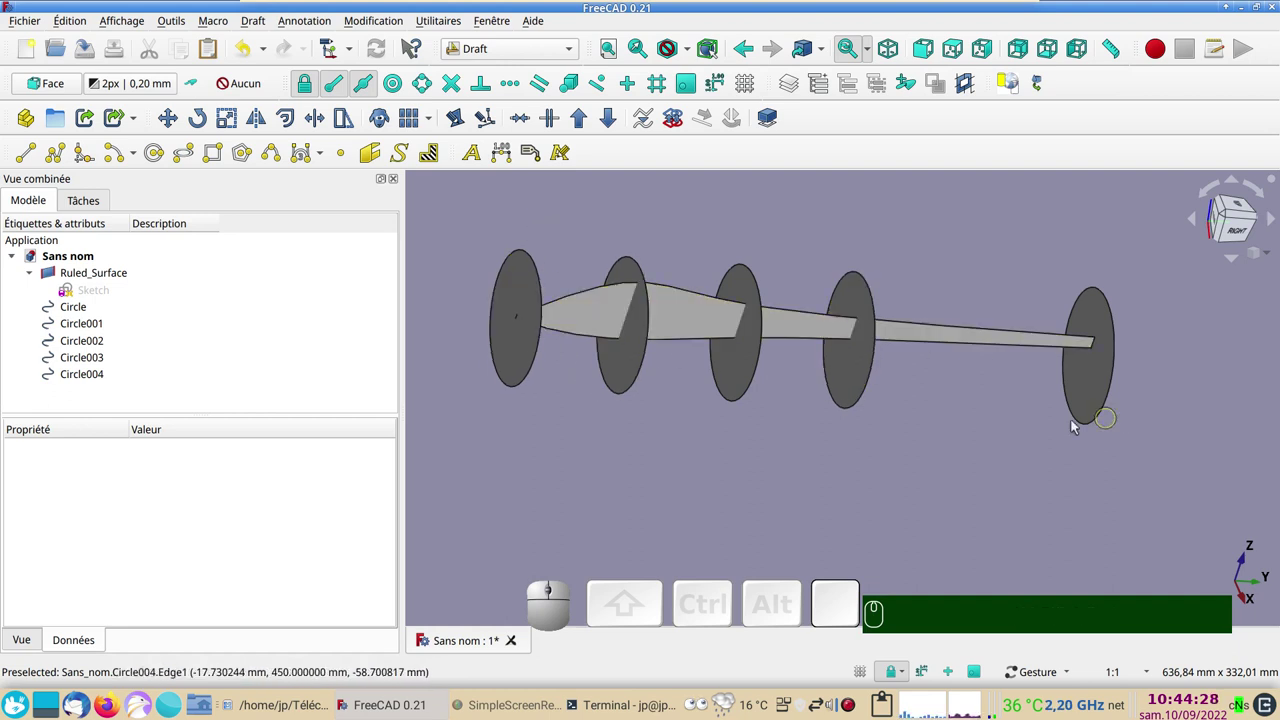
click(575, 315)
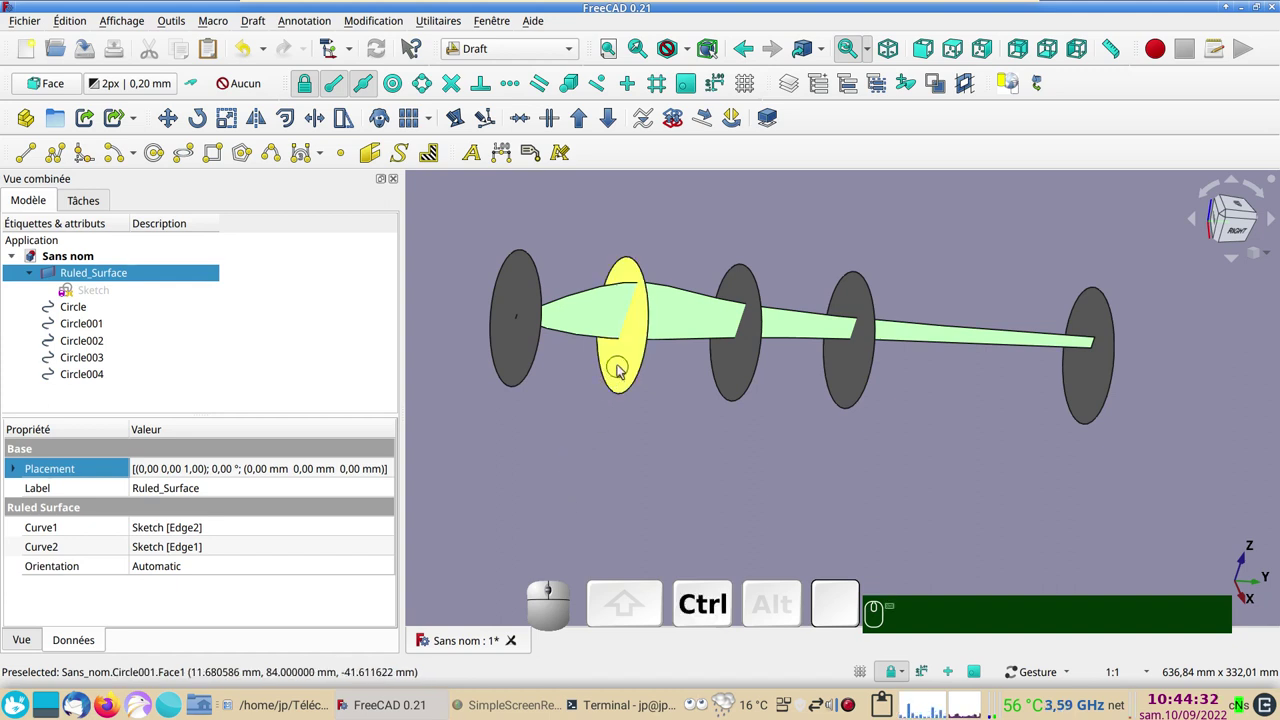
click(620, 370)
click(724, 378)
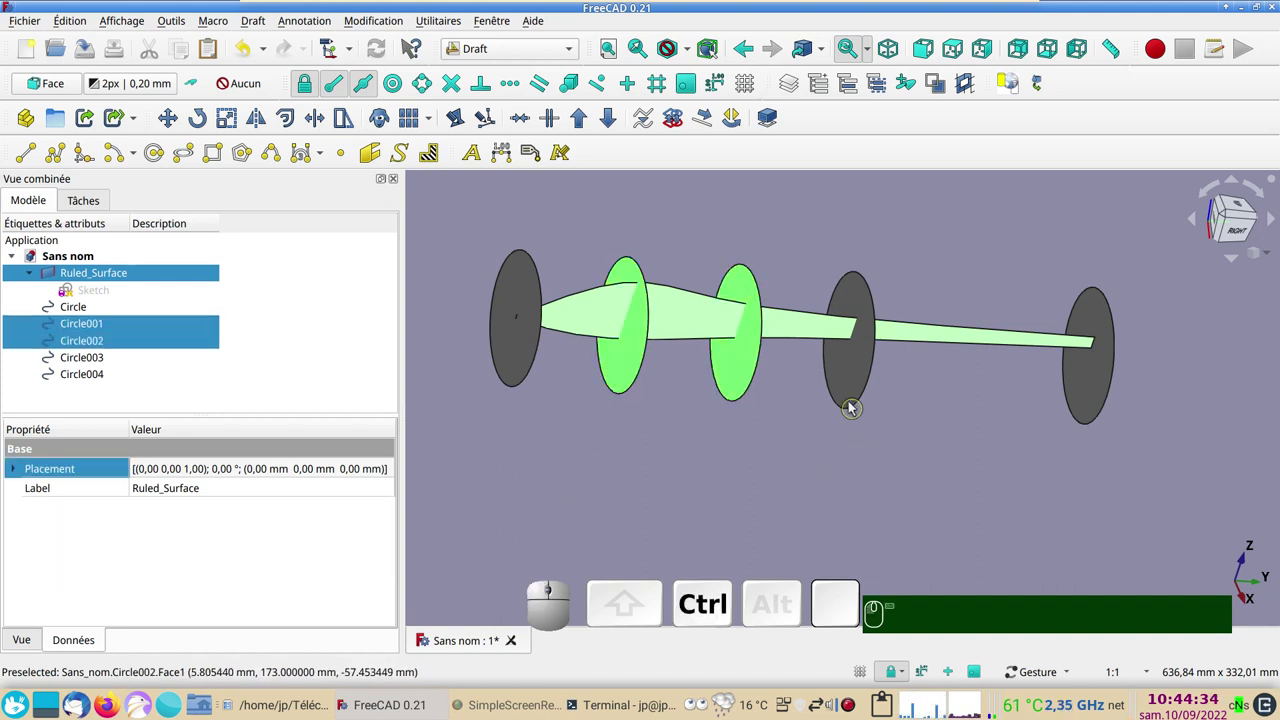
click(845, 389)
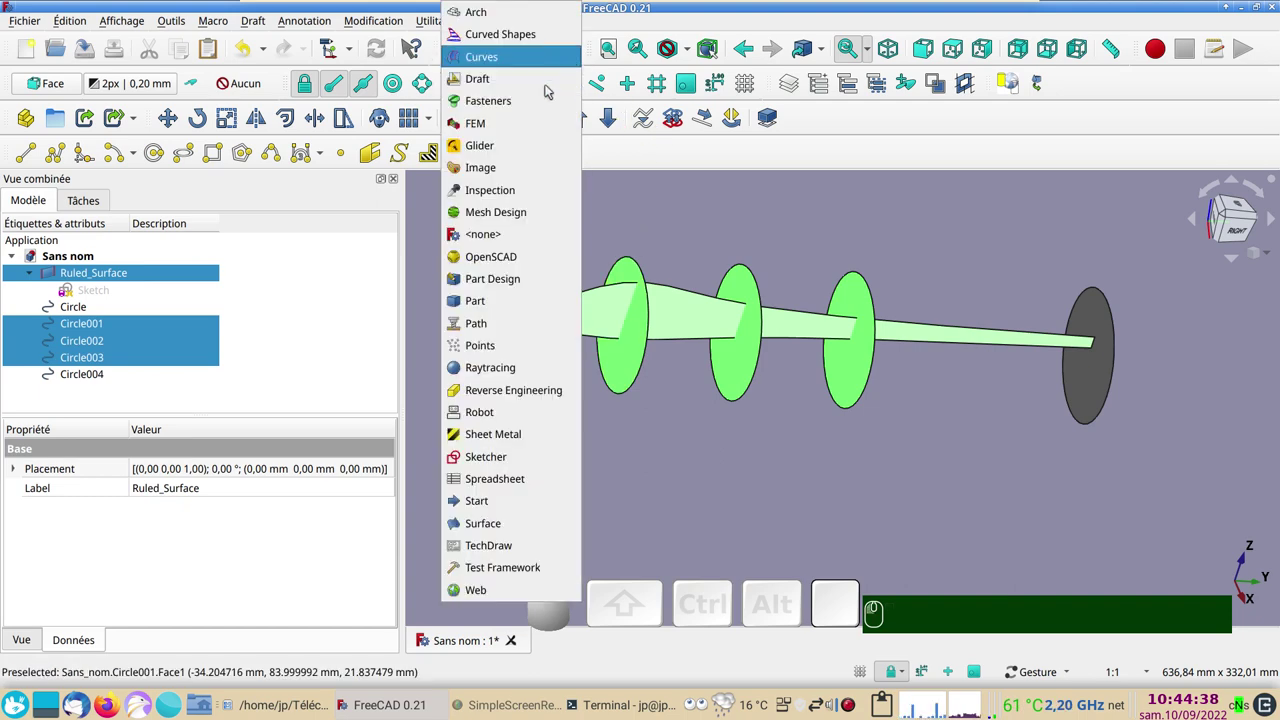
click(473, 300)
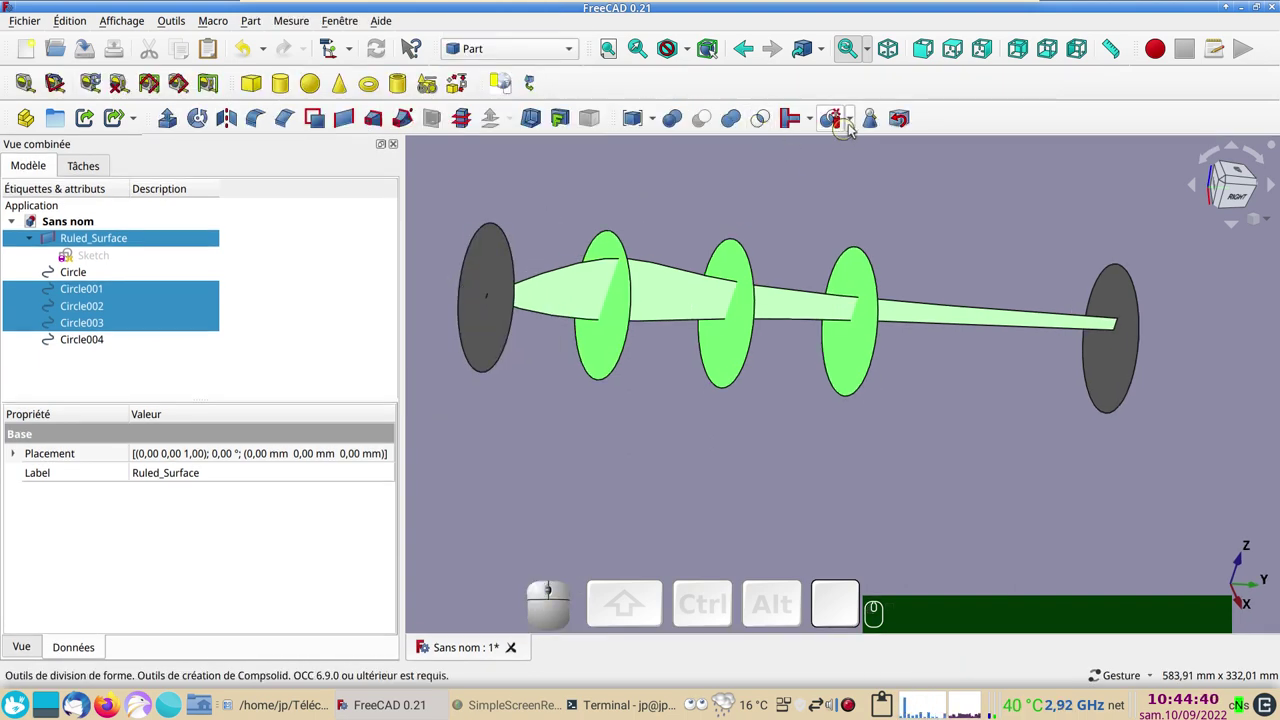
click(856, 125)
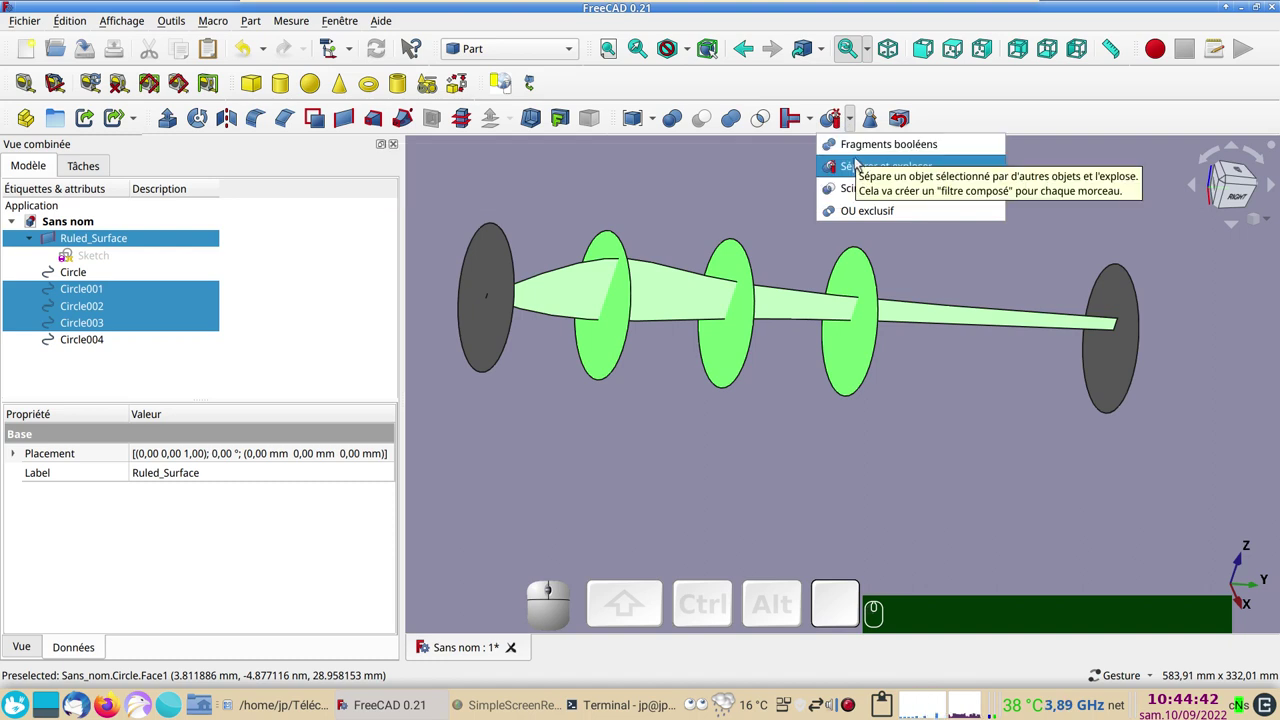
Slice the surface apart and attach a new sketch to the nose circle's flat face
click(880, 174)
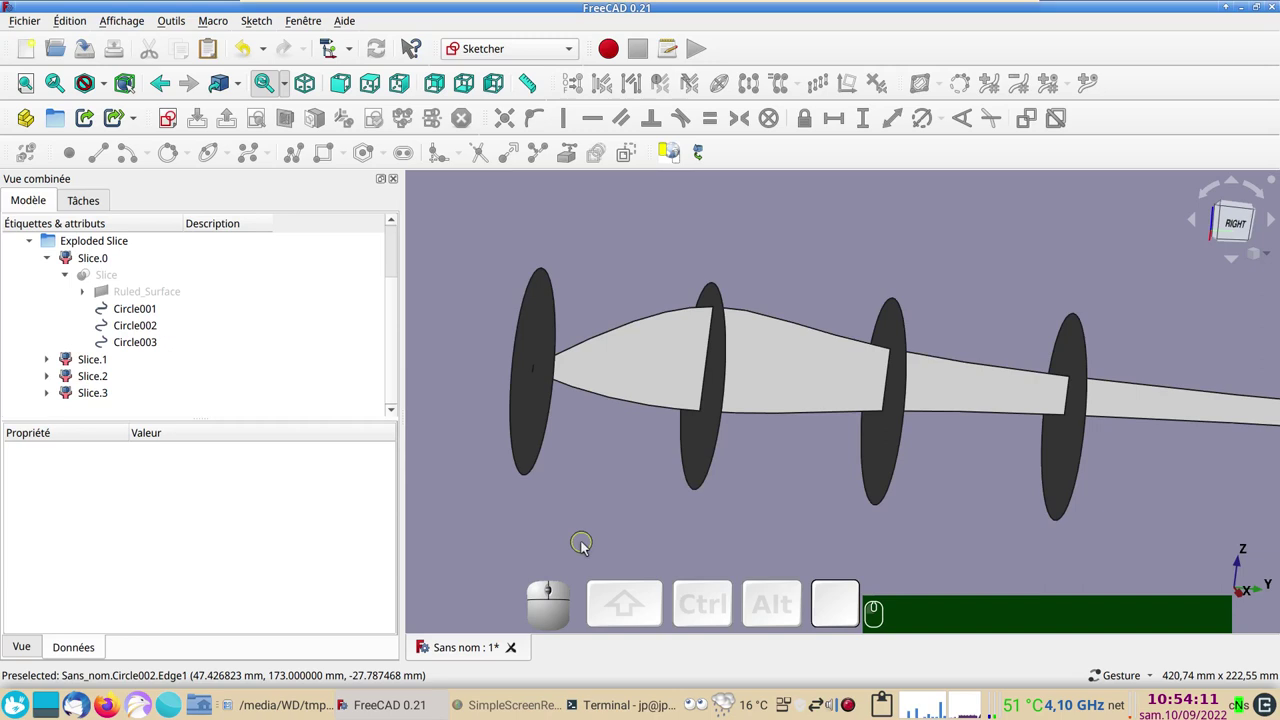
drag(607, 460, 668, 528)
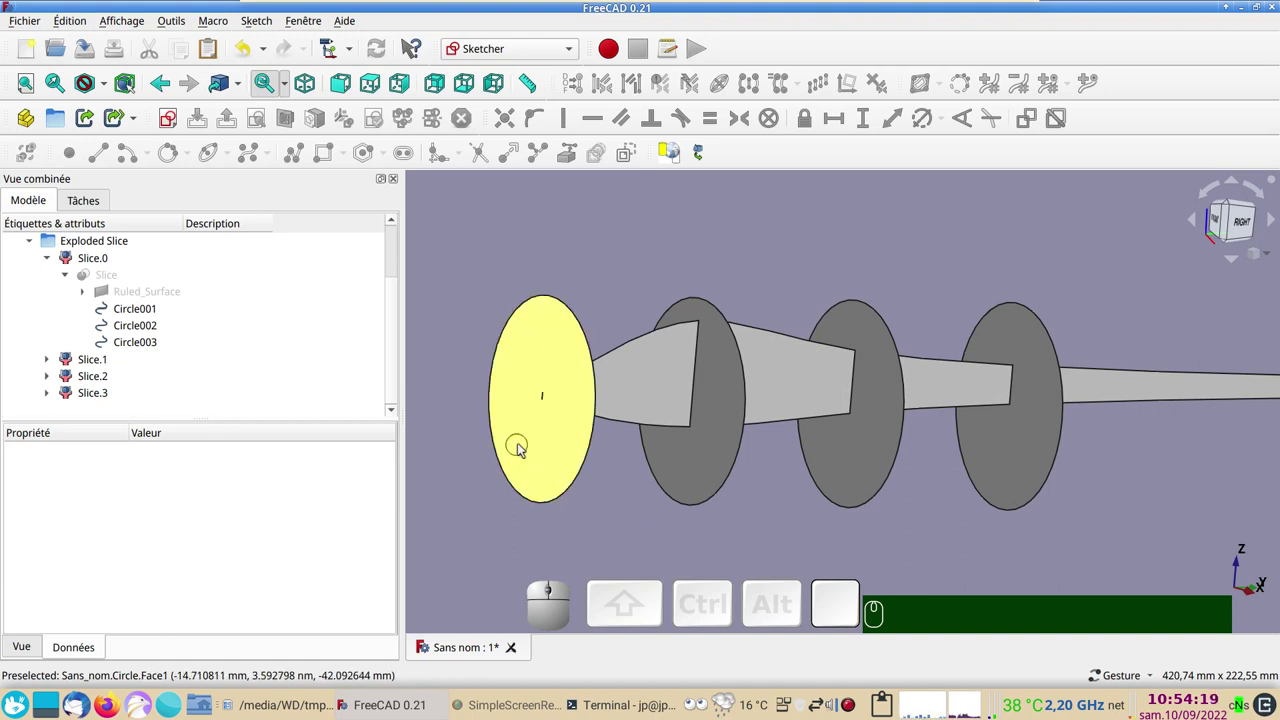
click(525, 446)
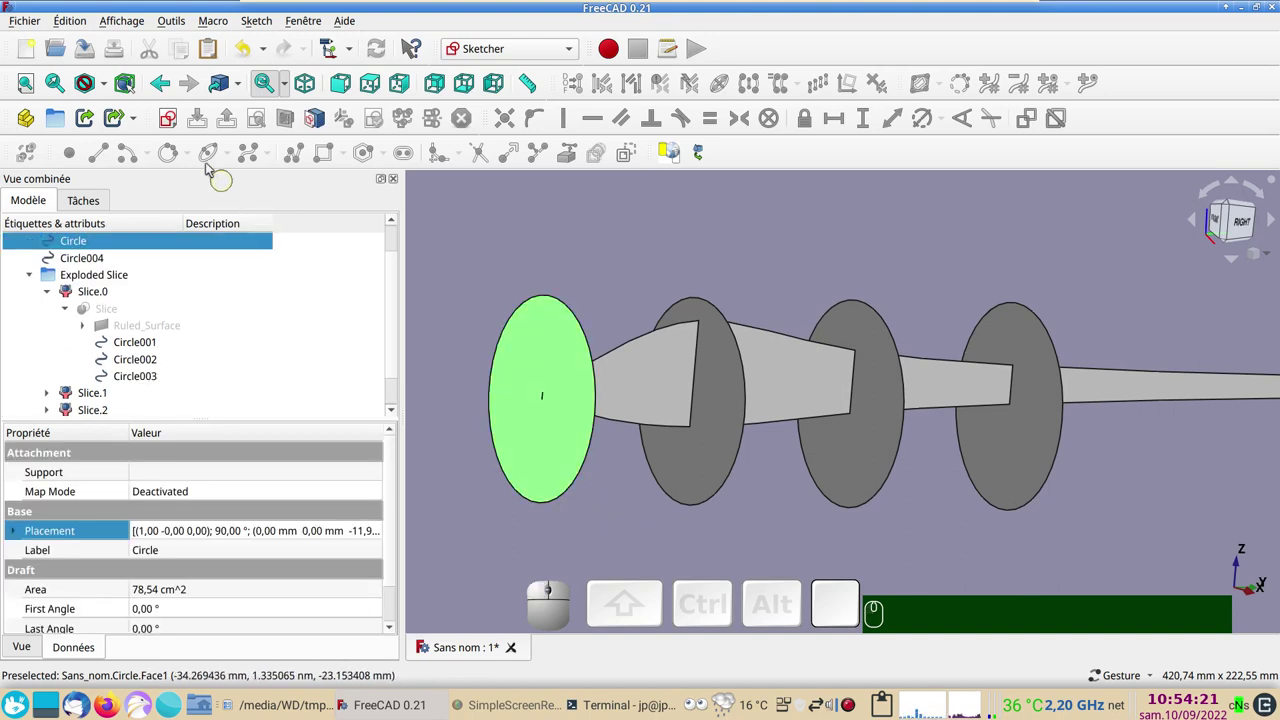
click(171, 122)
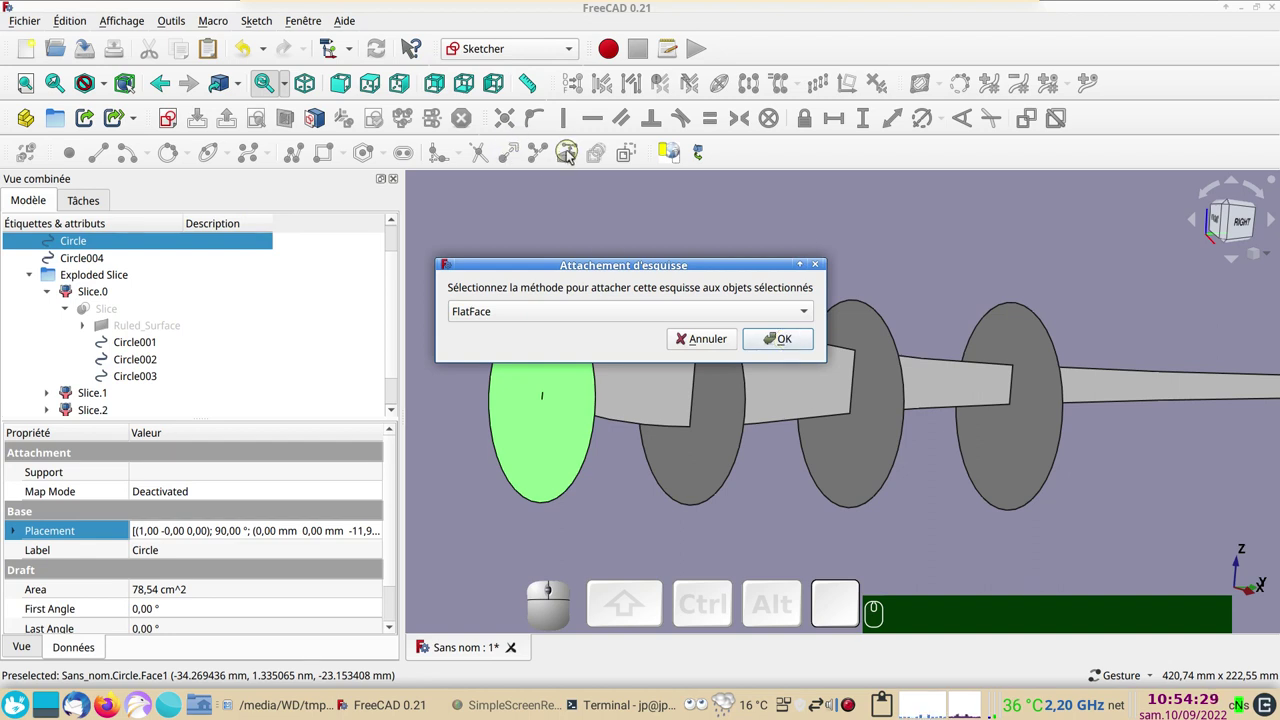
click(781, 344)
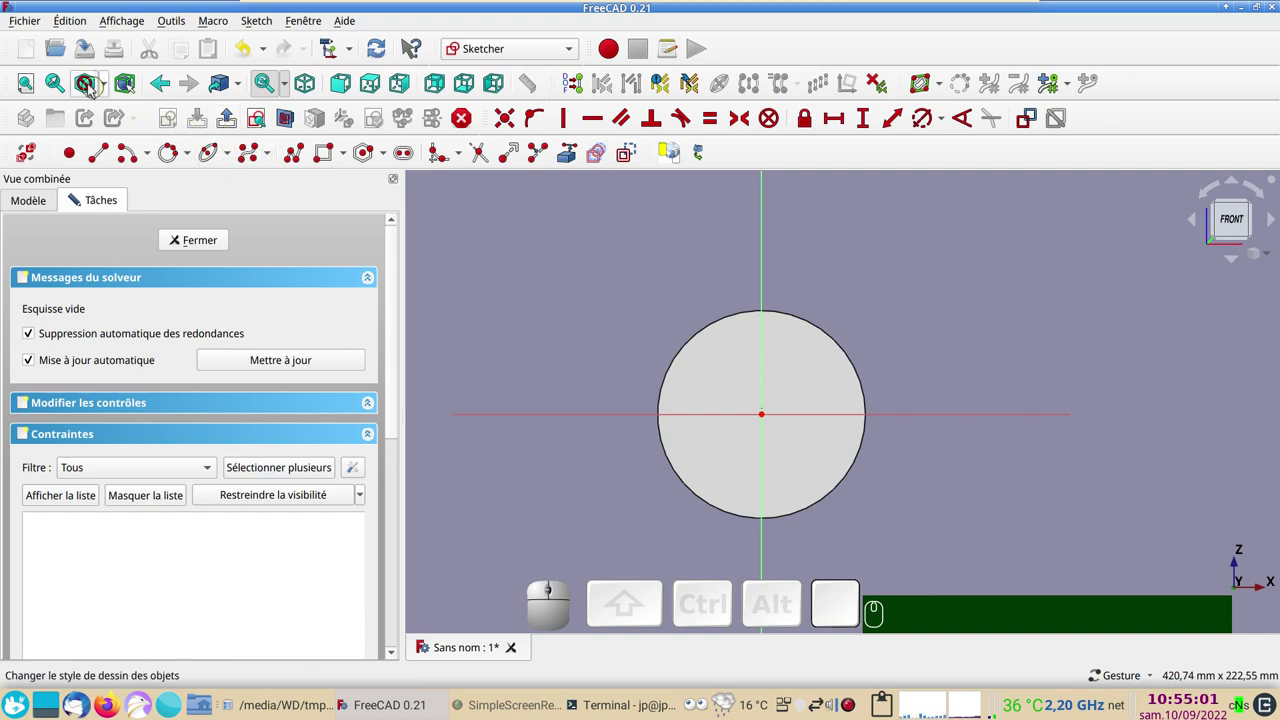
Show the model in wireframe and look at the sketch plane face-on
click(106, 83)
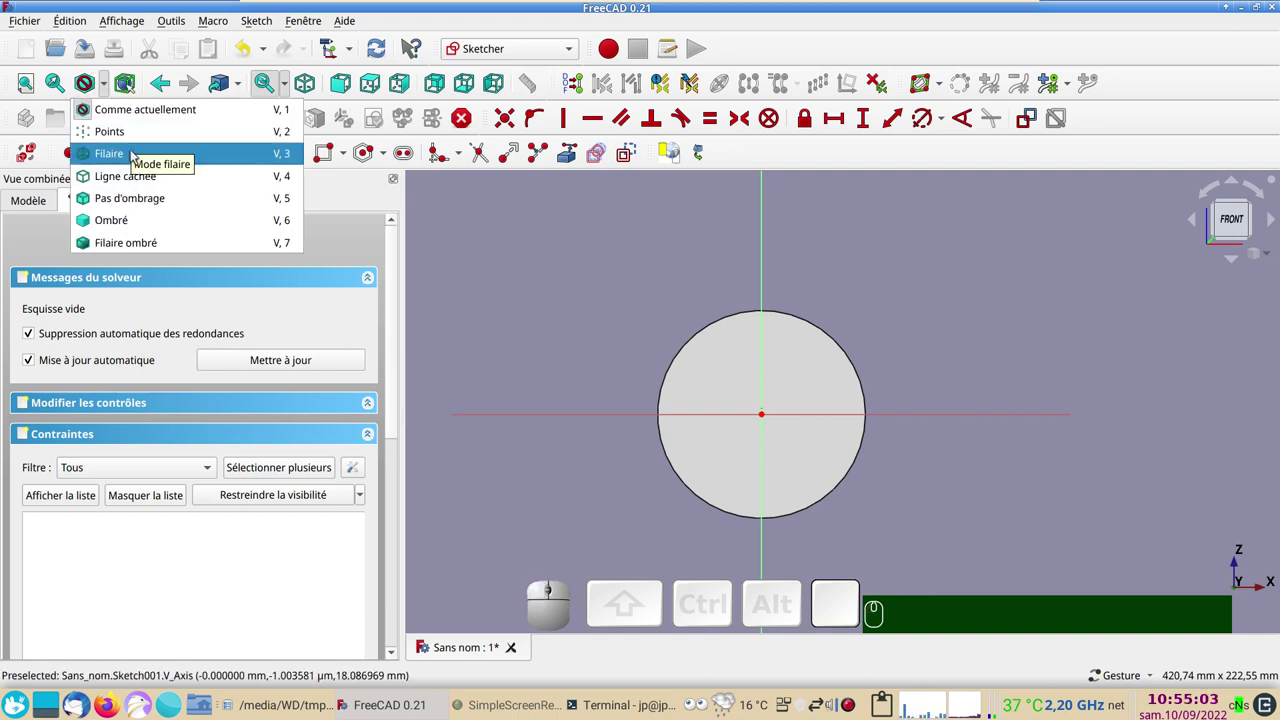
click(513, 253)
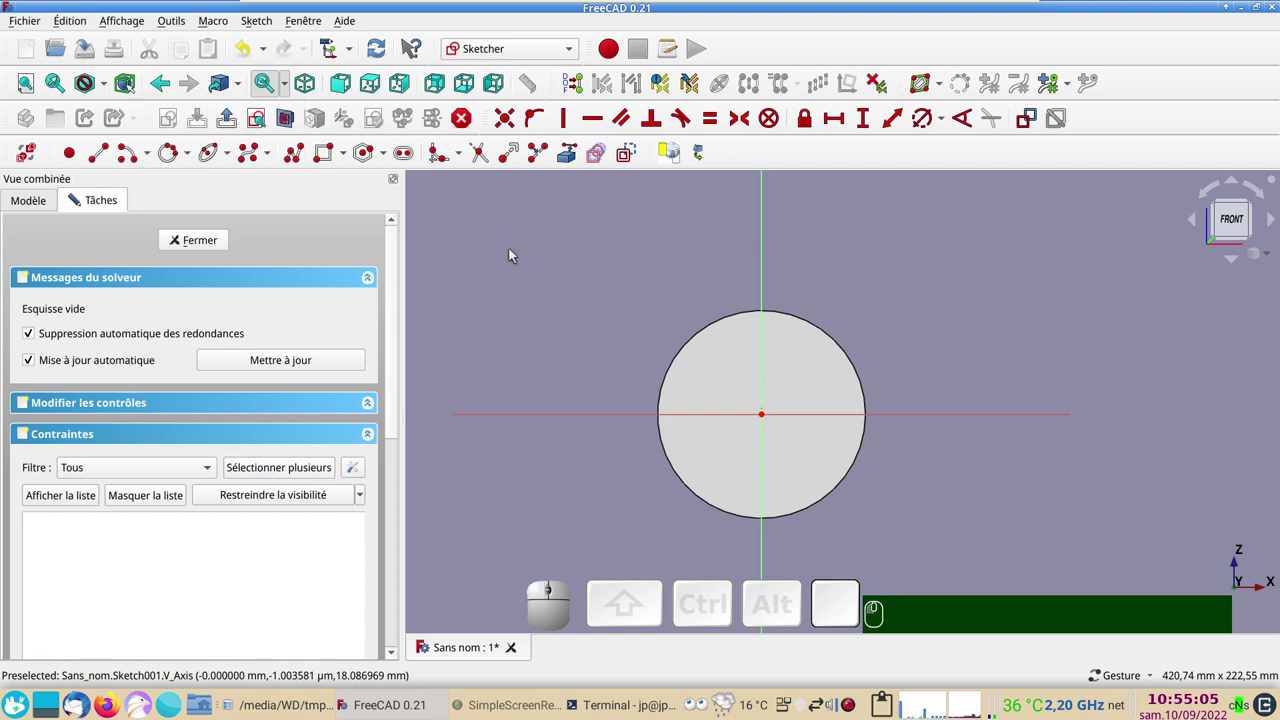
key(v)
key(KP_3)
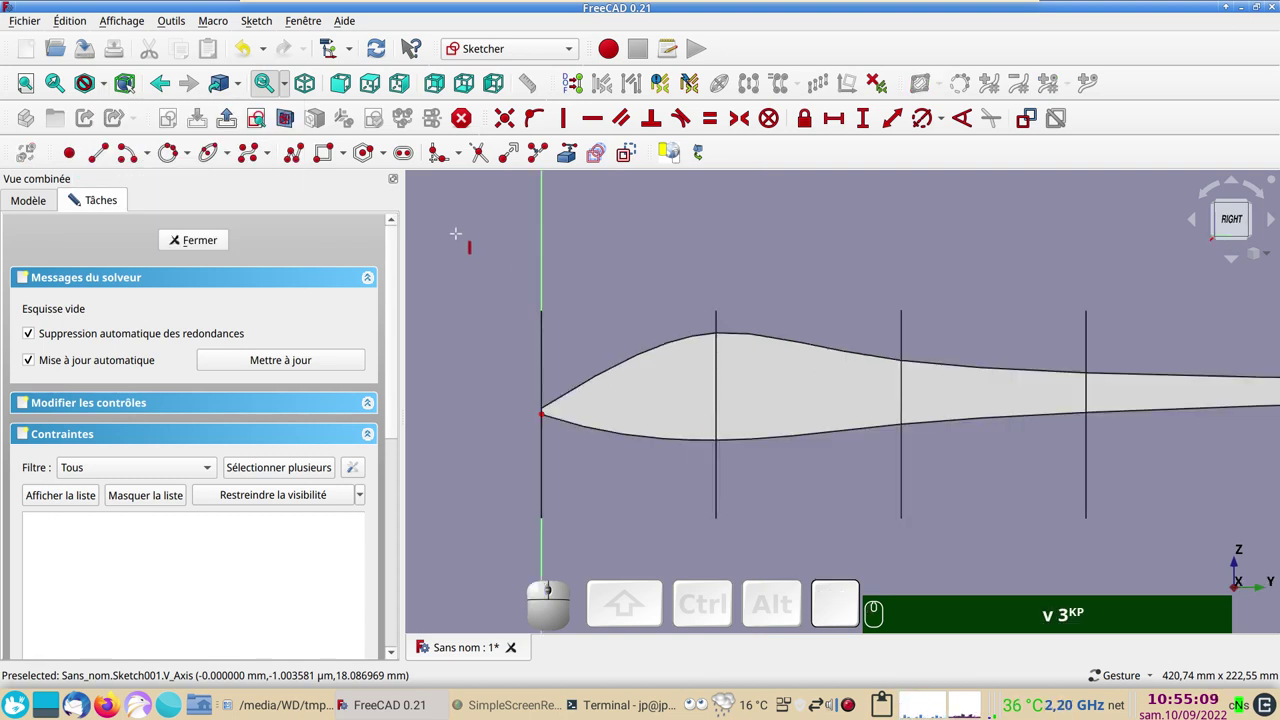
click(257, 122)
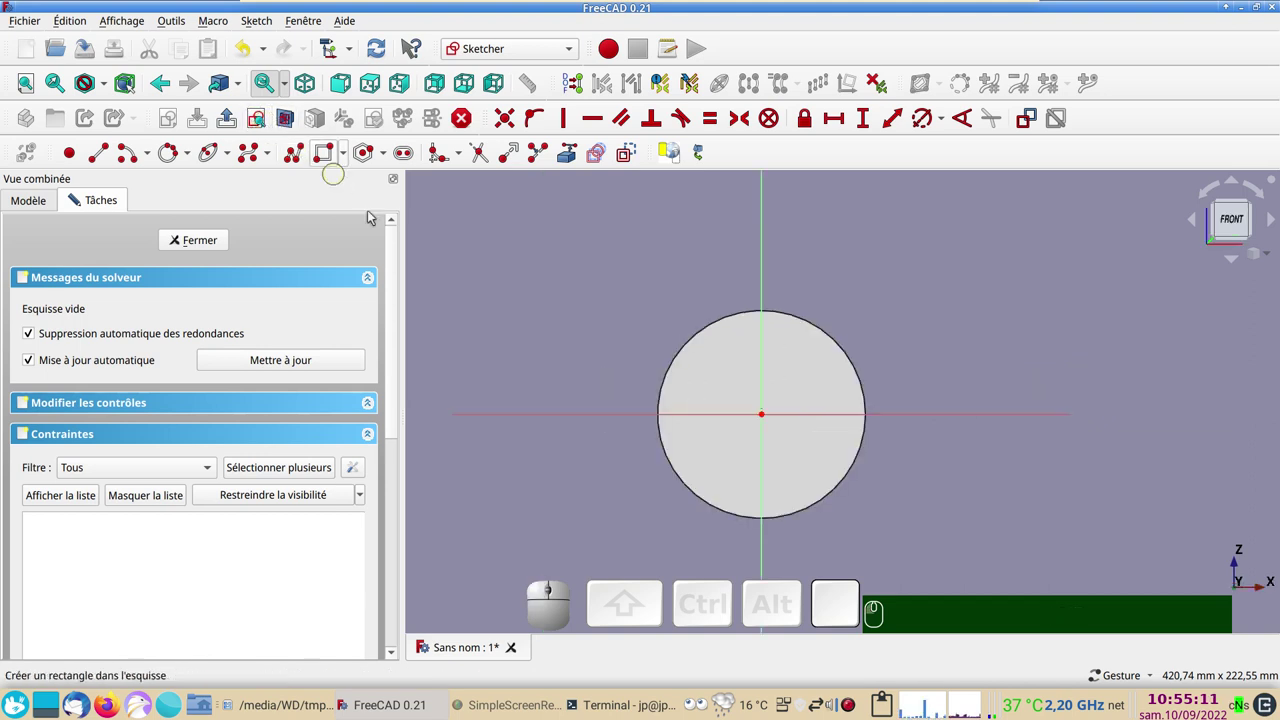
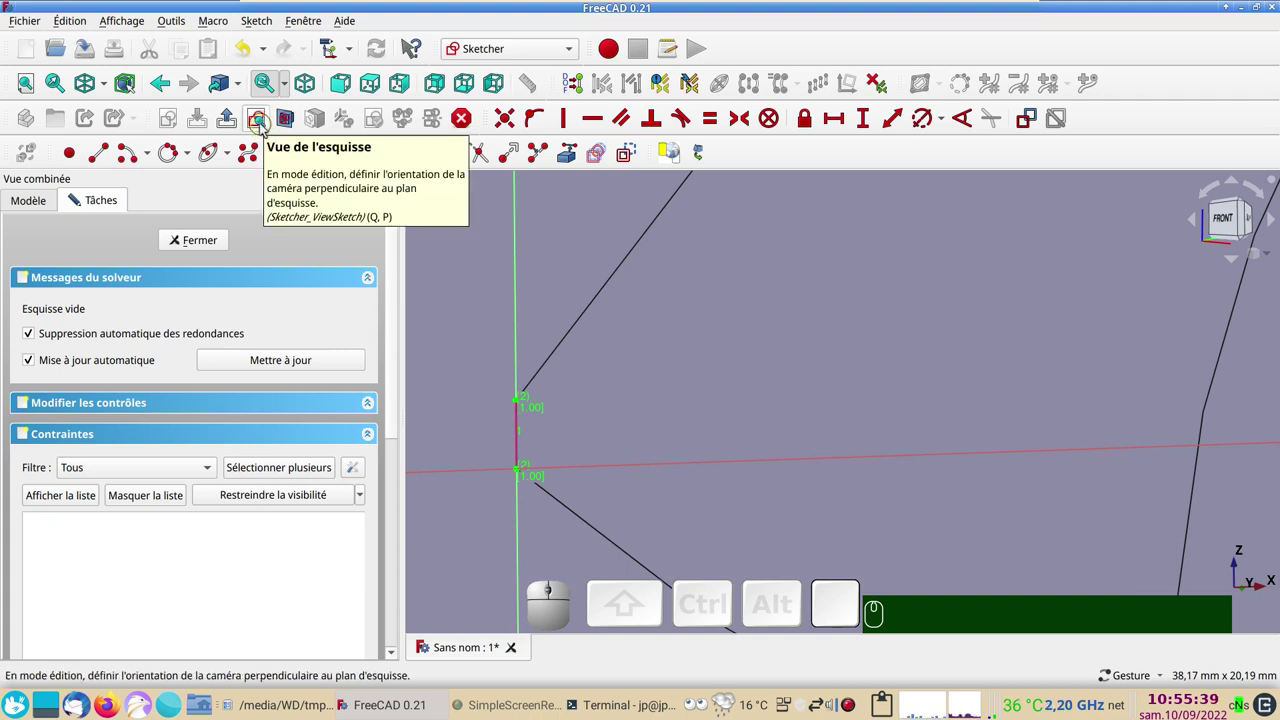
Draw a 3-point circle through the axis points, fix its centre on the vertical axis, and close the sketch
click(265, 128)
scroll(down, 3)
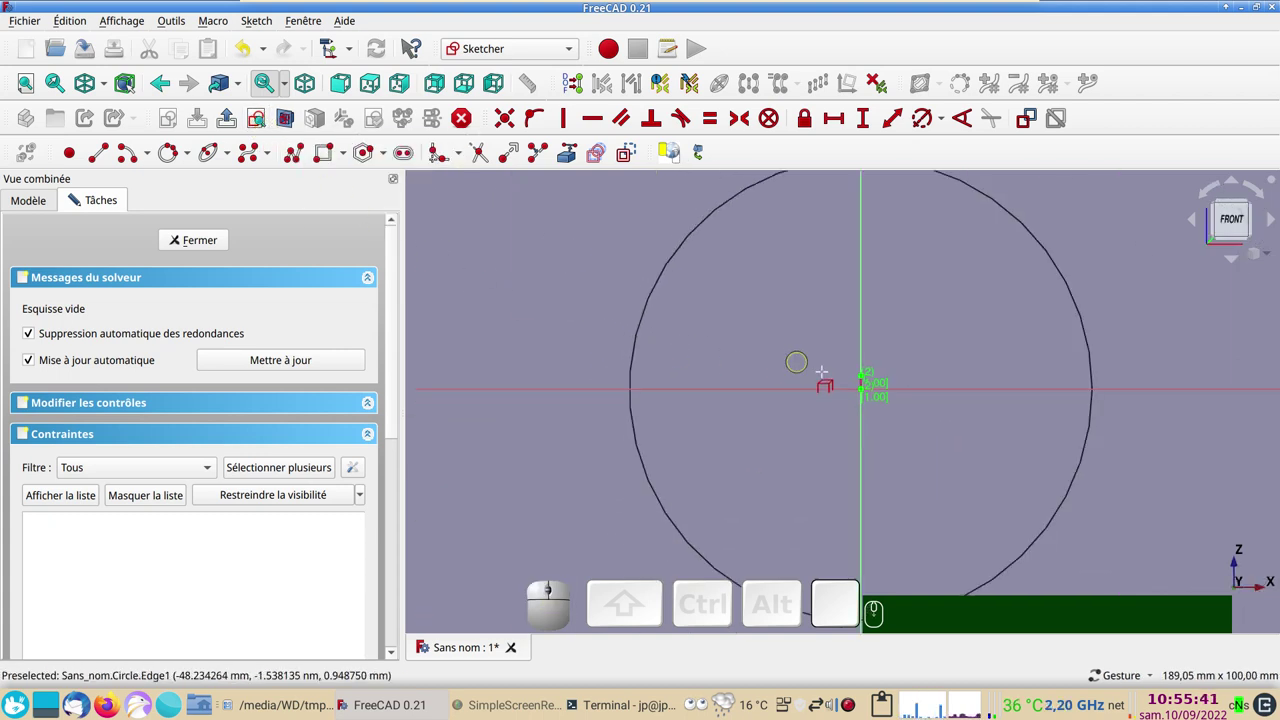
scroll(up, 3)
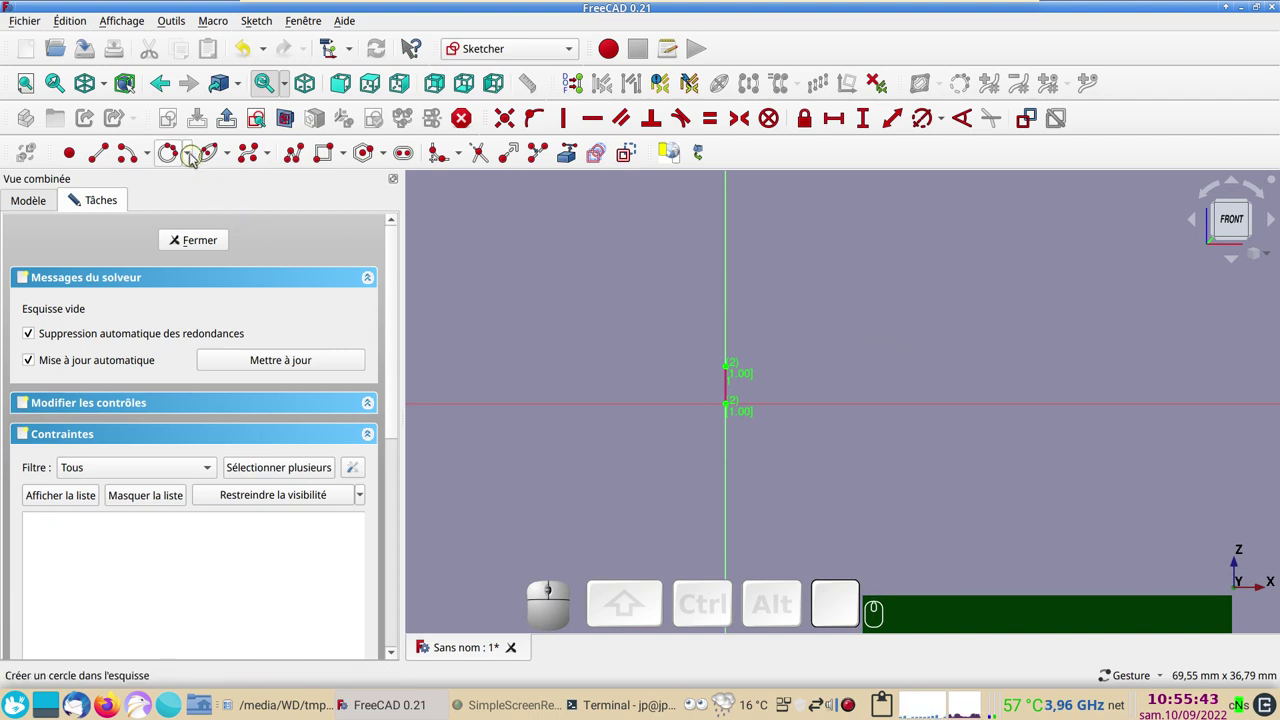
click(194, 158)
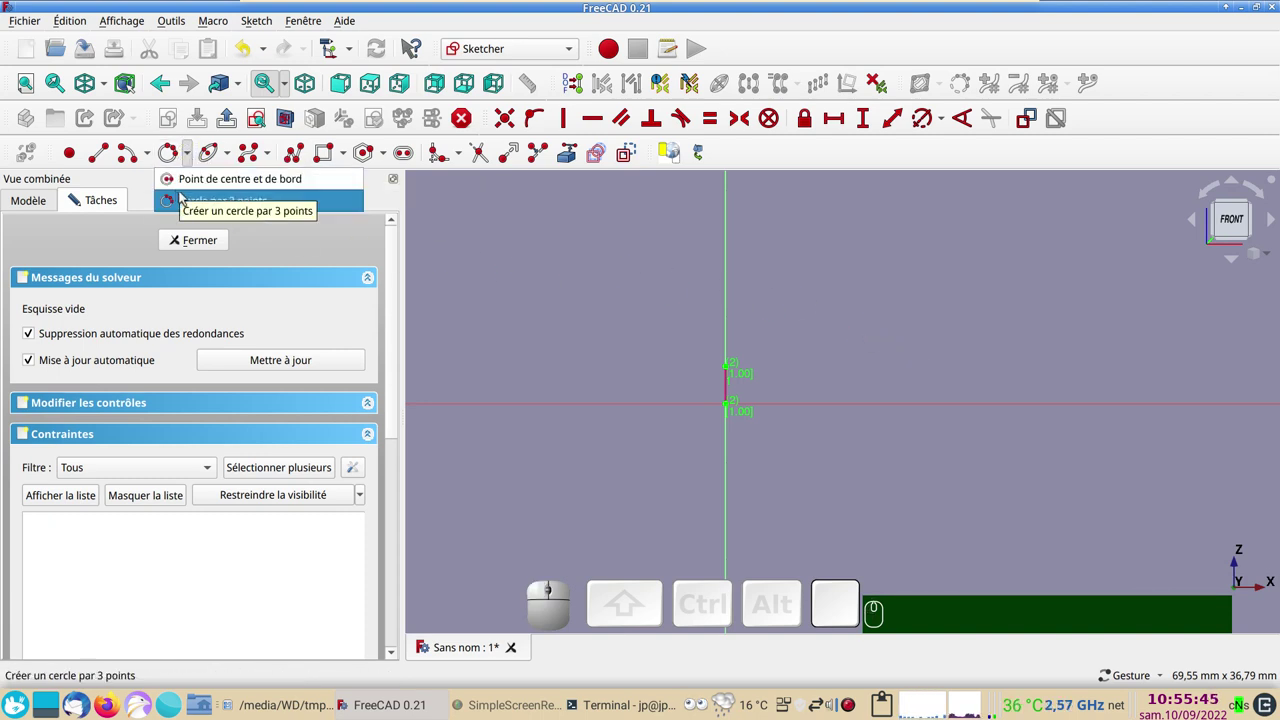
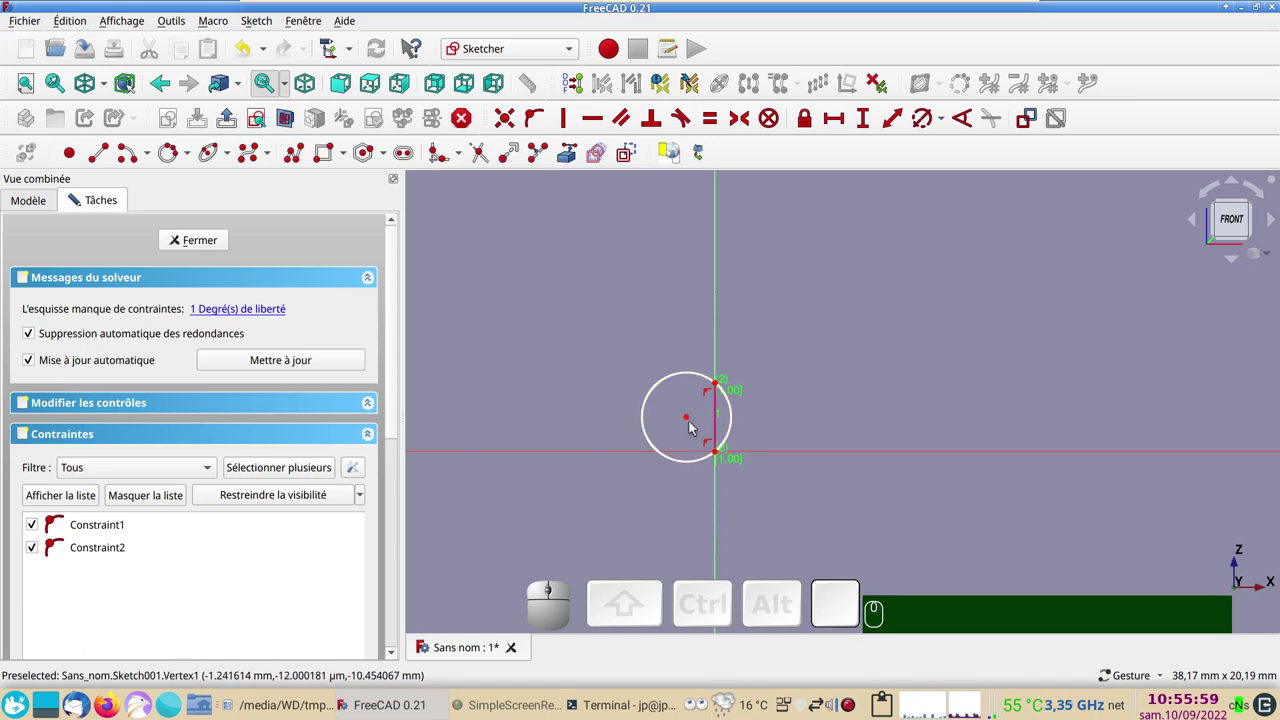
click(691, 423)
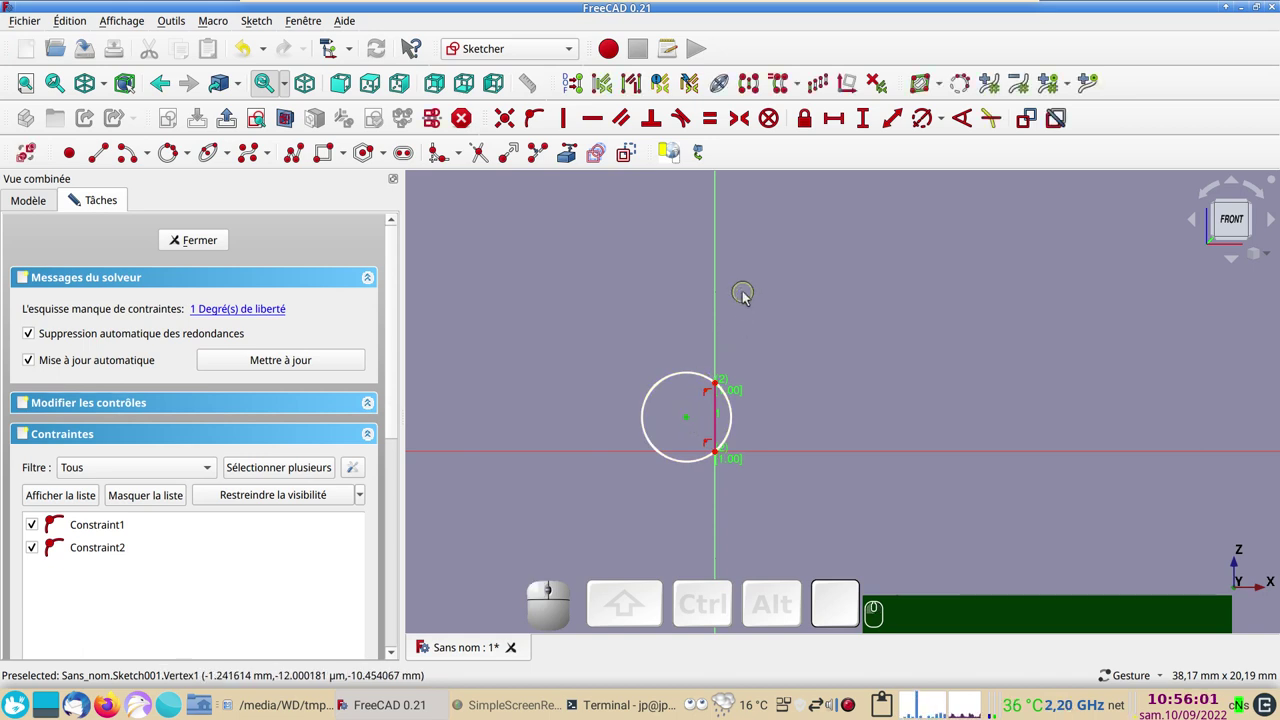
click(718, 311)
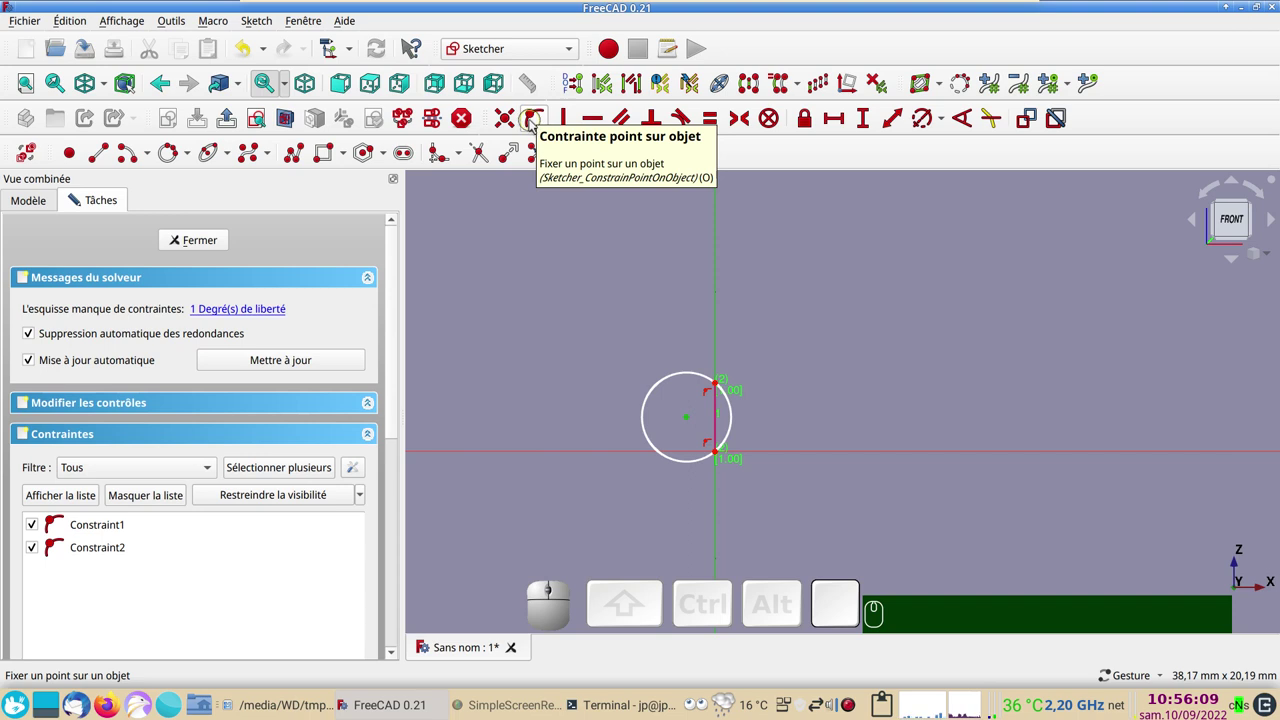
key(o)
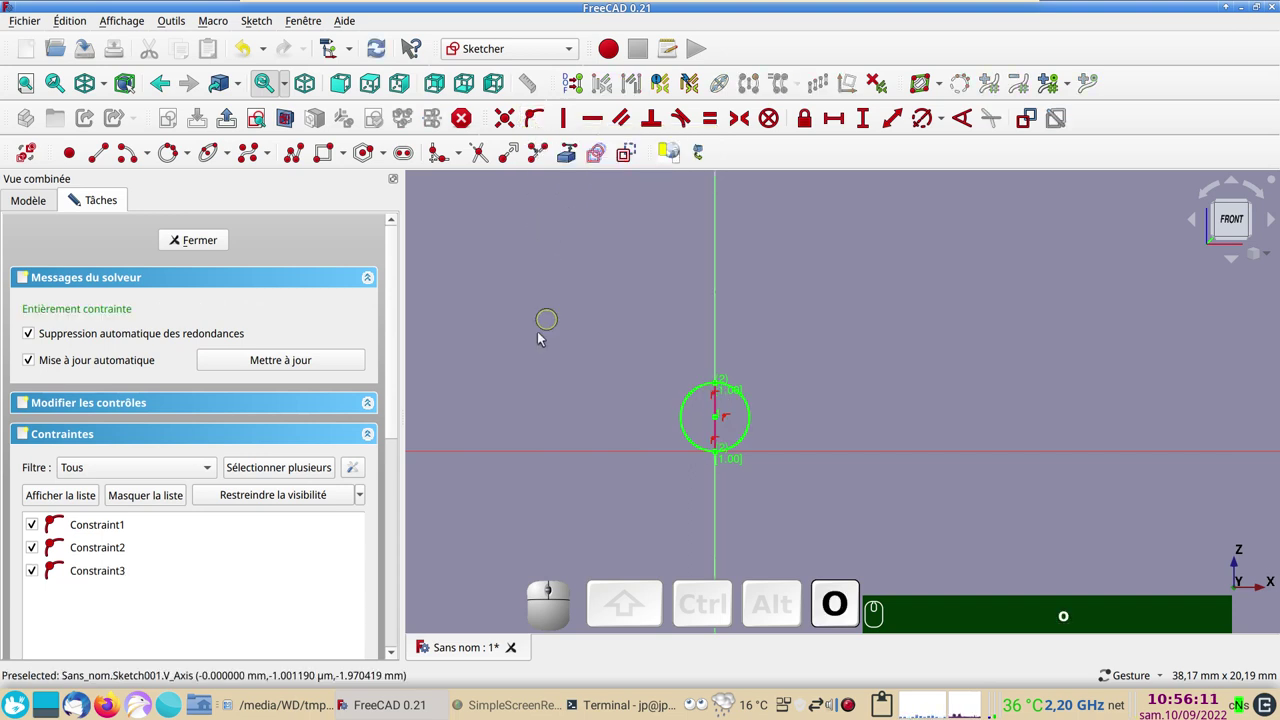
click(226, 243)
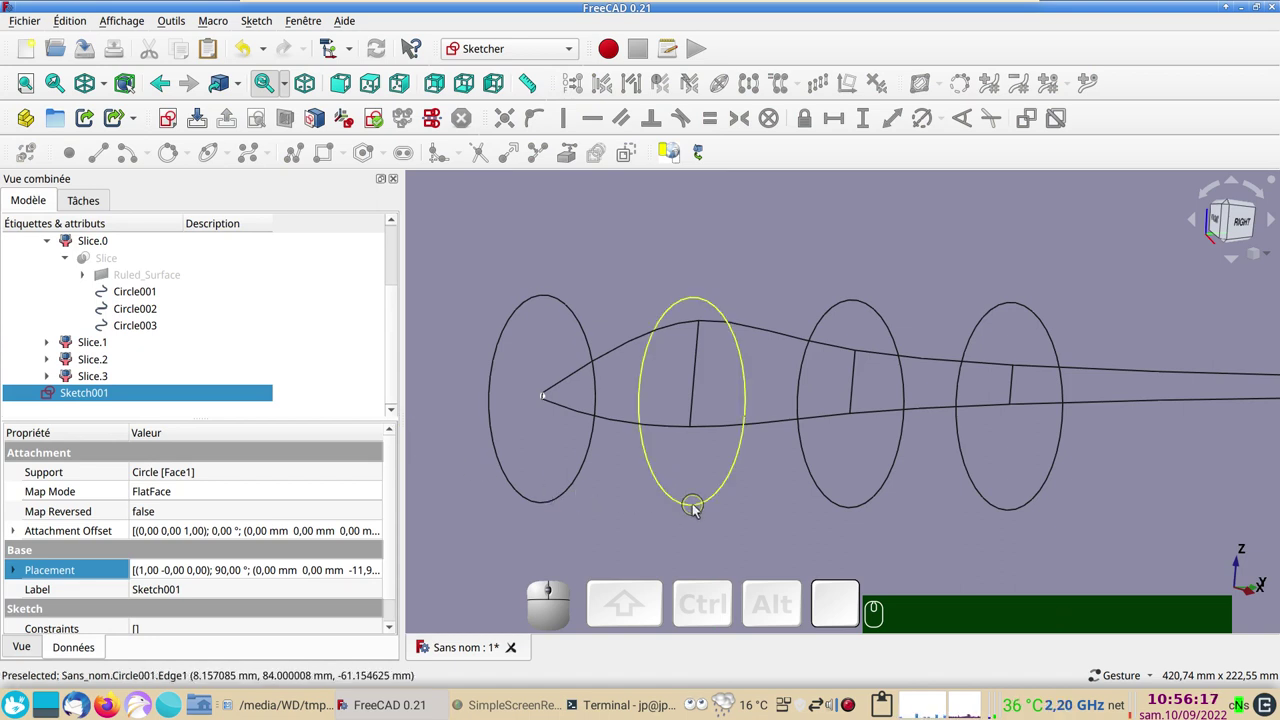
Start a new sketch on Circle001 with concentric attachment, then cancel it
click(695, 507)
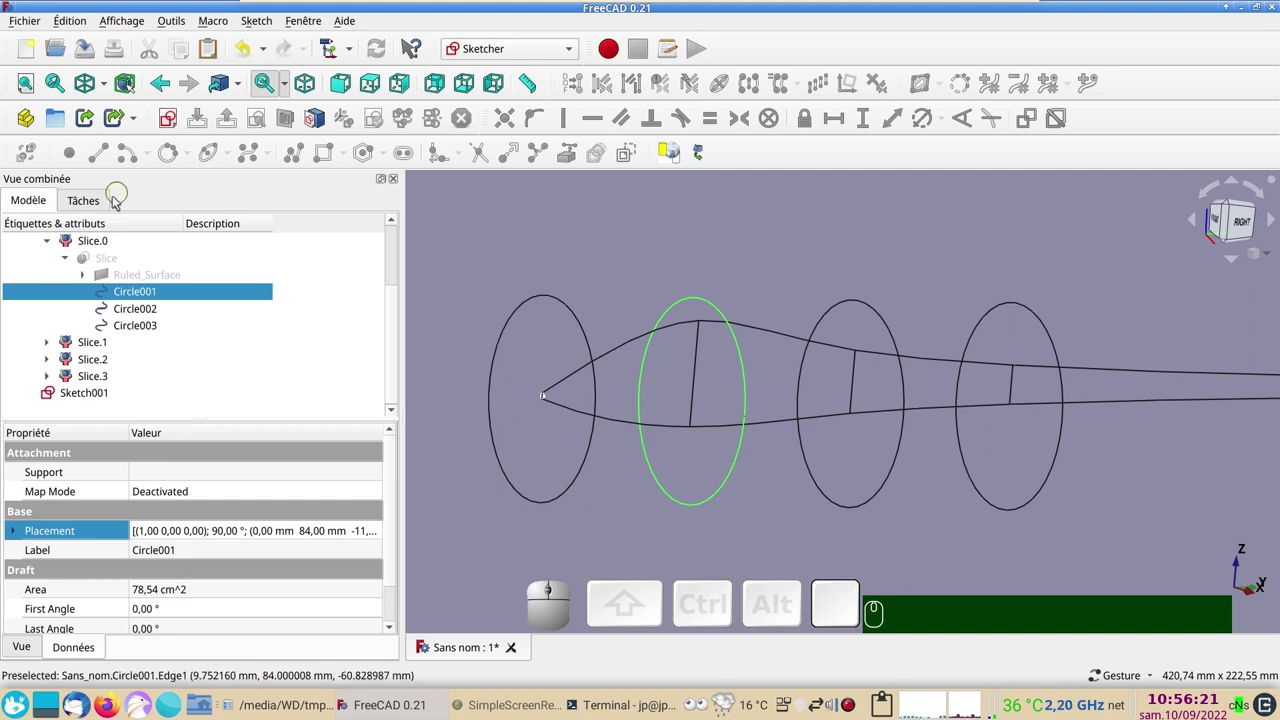
click(104, 208)
click(48, 199)
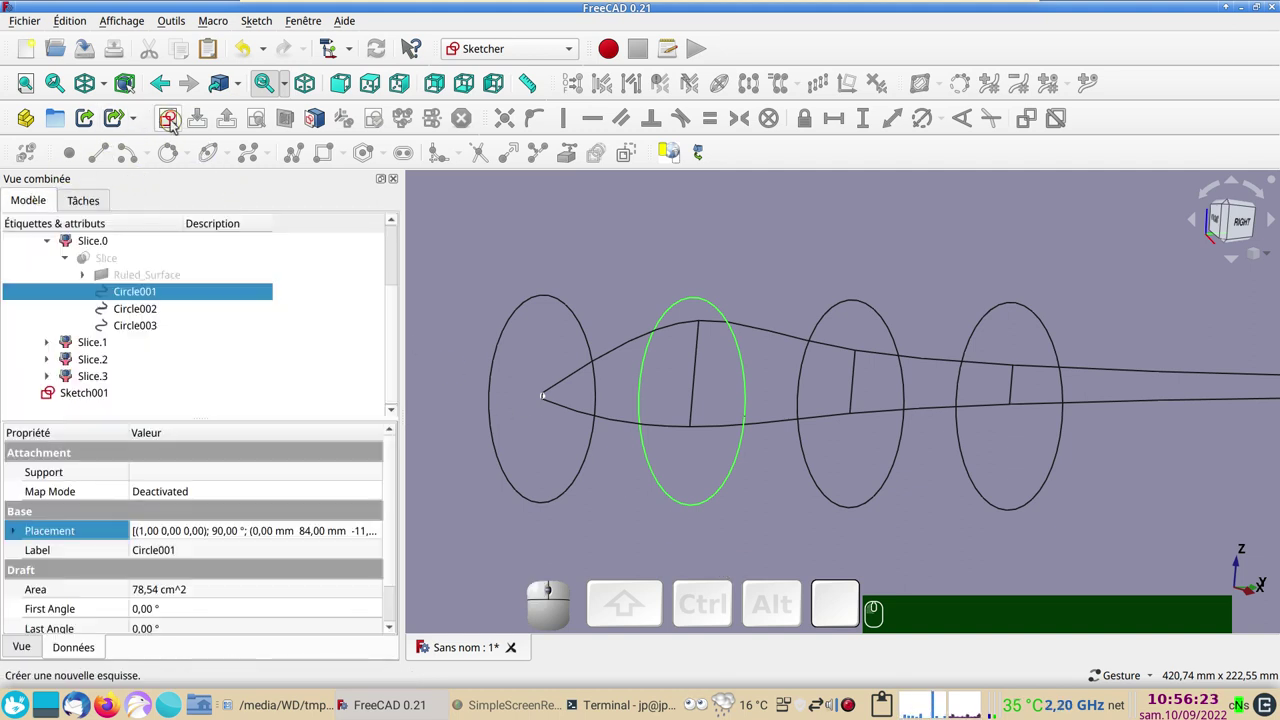
click(176, 122)
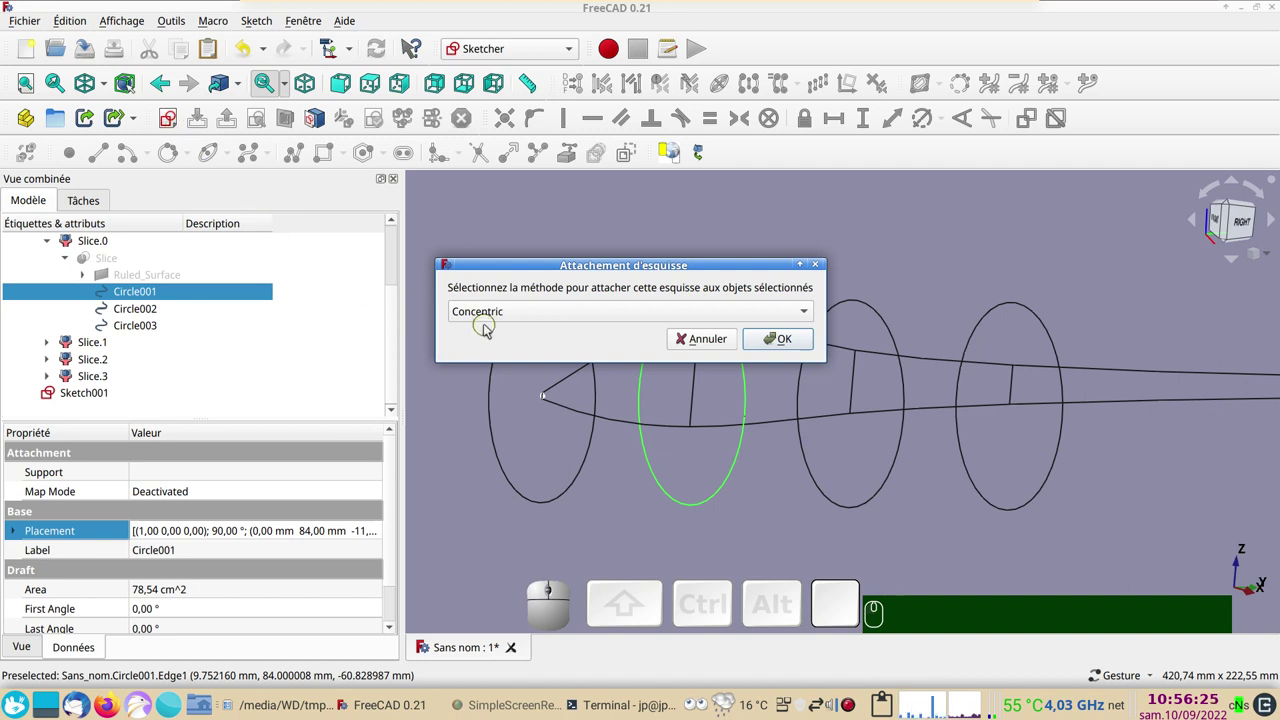
key(Escape)
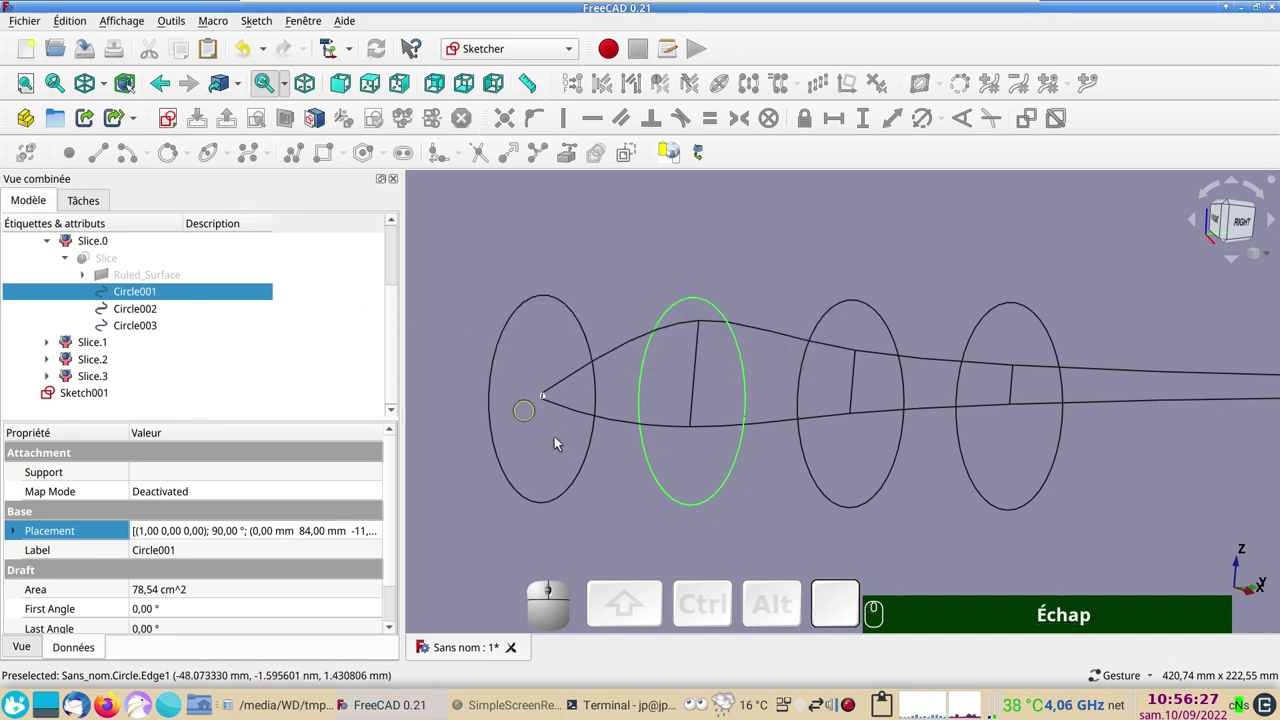
Restore shaded display, reselect the Circle001 face and create the sketch on it
click(671, 158)
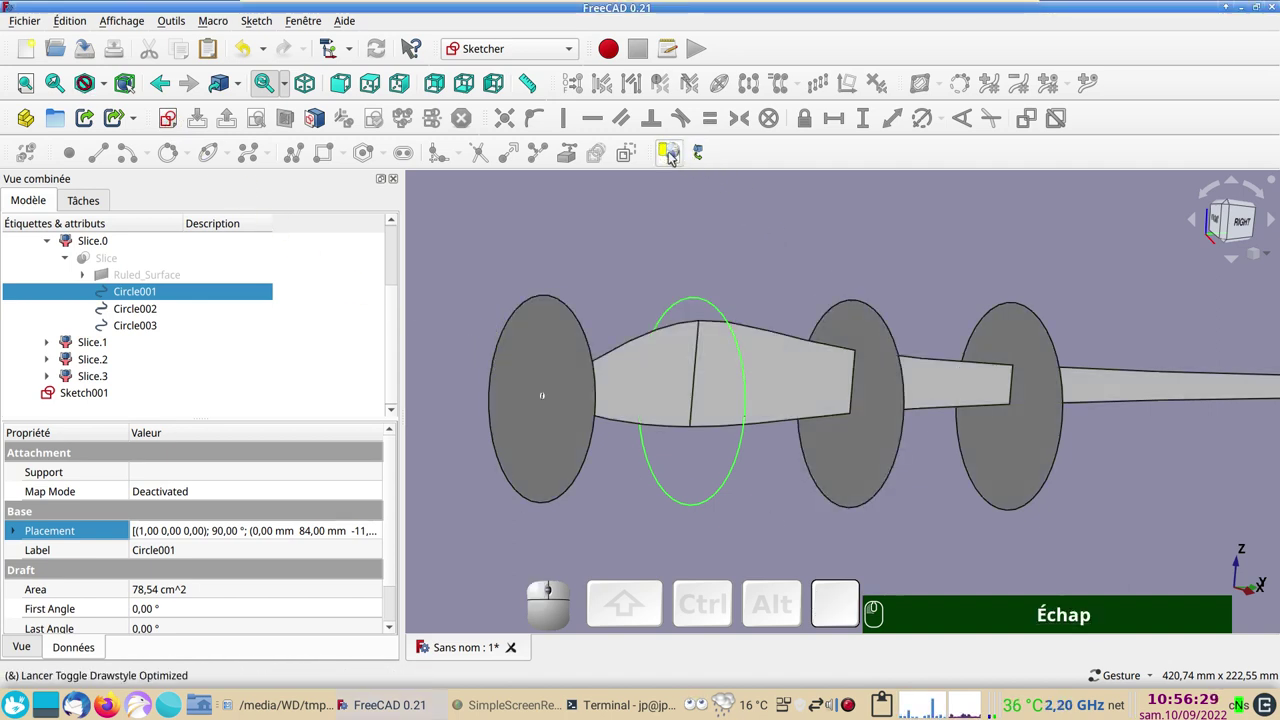
click(665, 256)
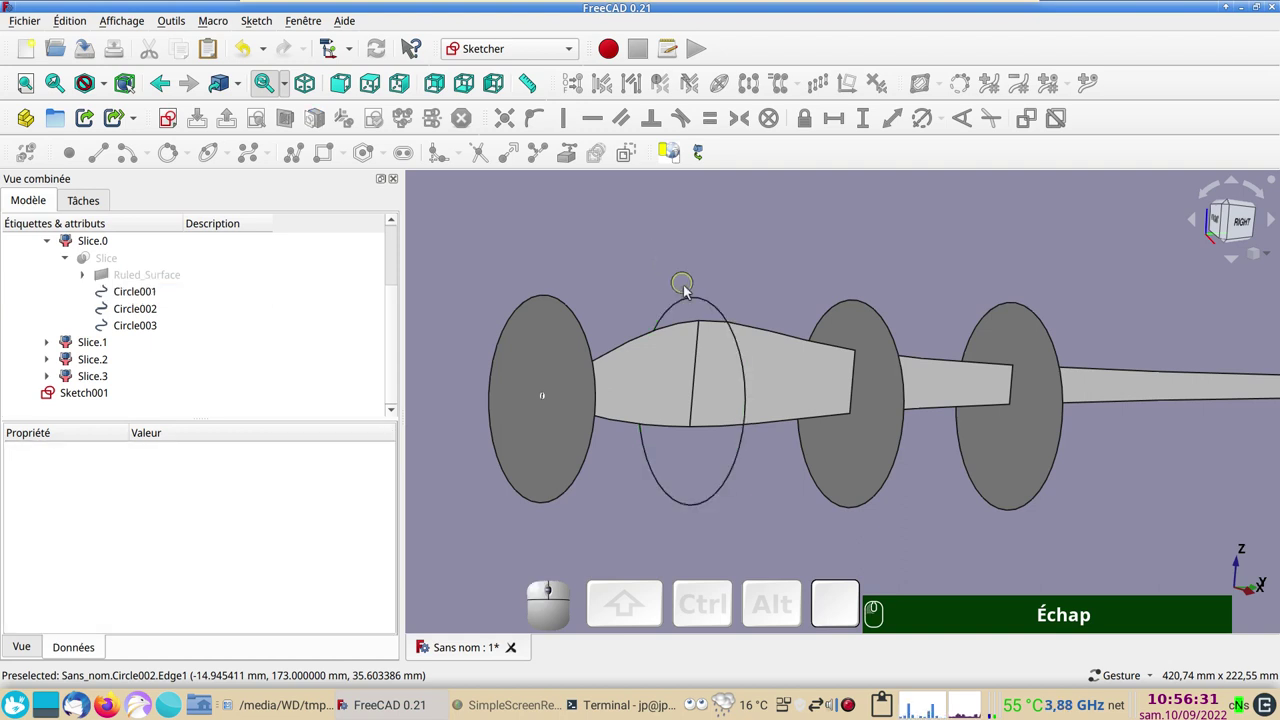
click(694, 300)
click(674, 163)
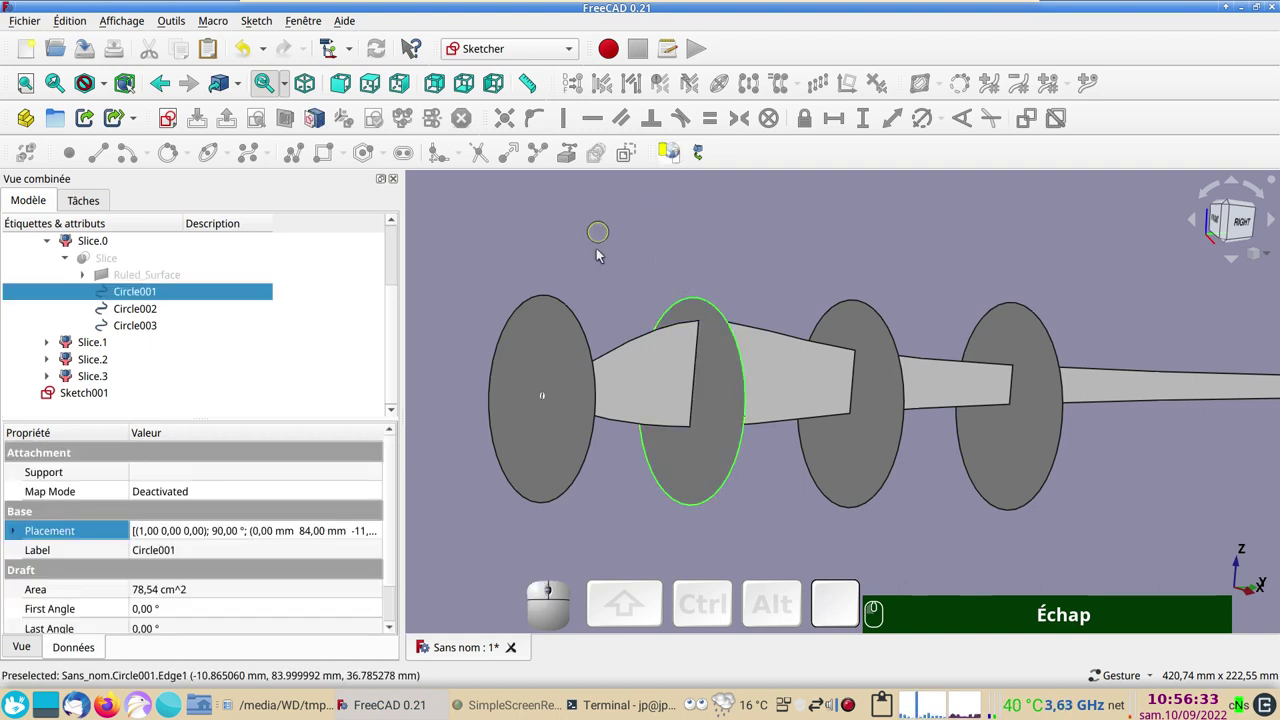
click(709, 467)
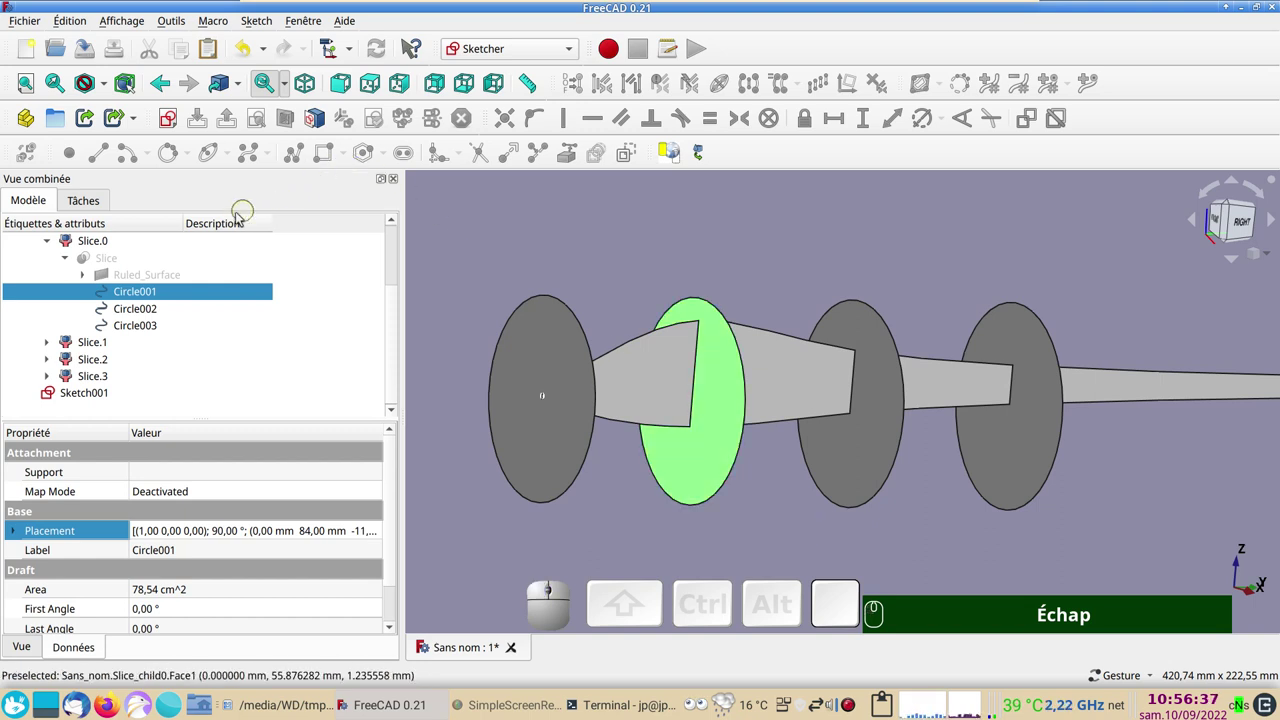
click(164, 122)
click(792, 344)
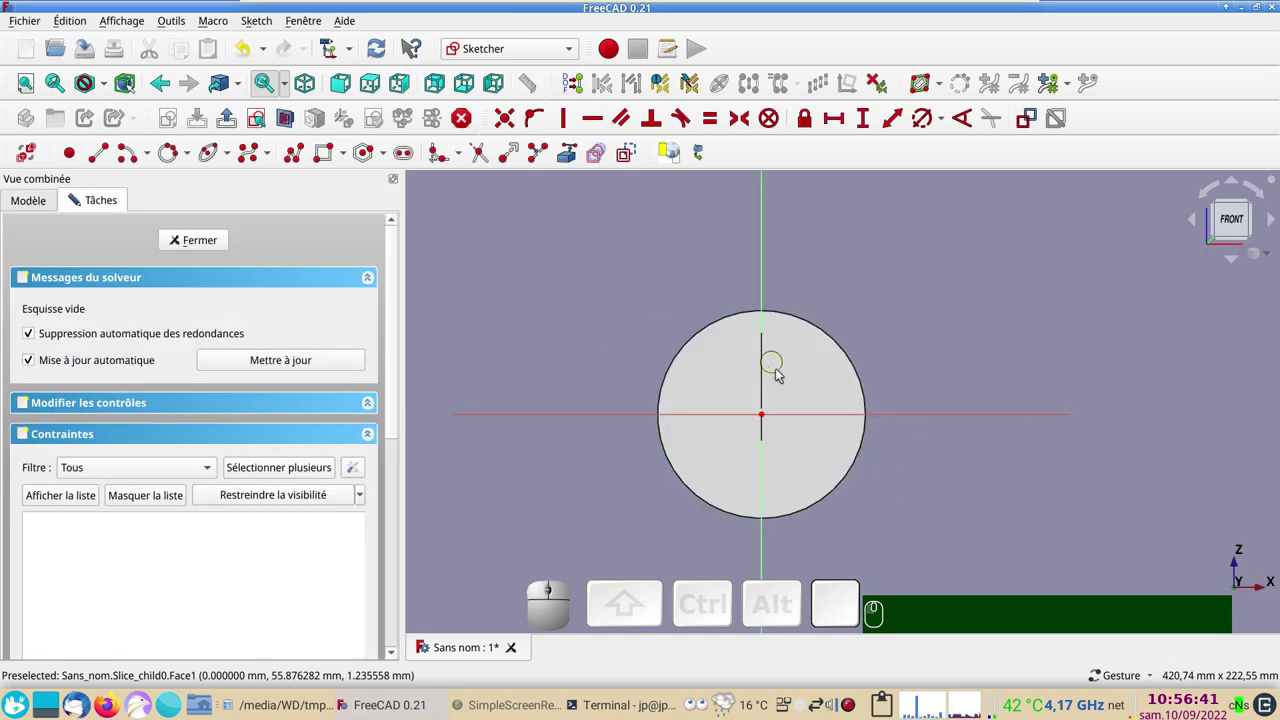
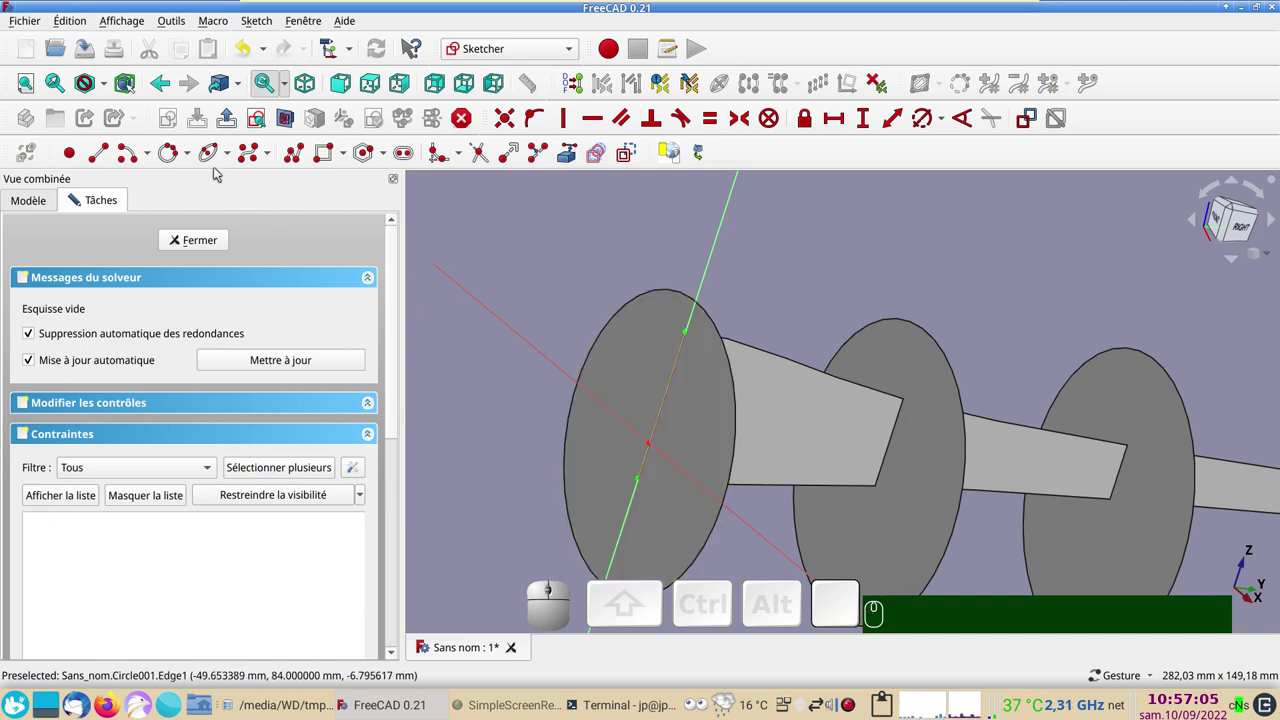
click(254, 121)
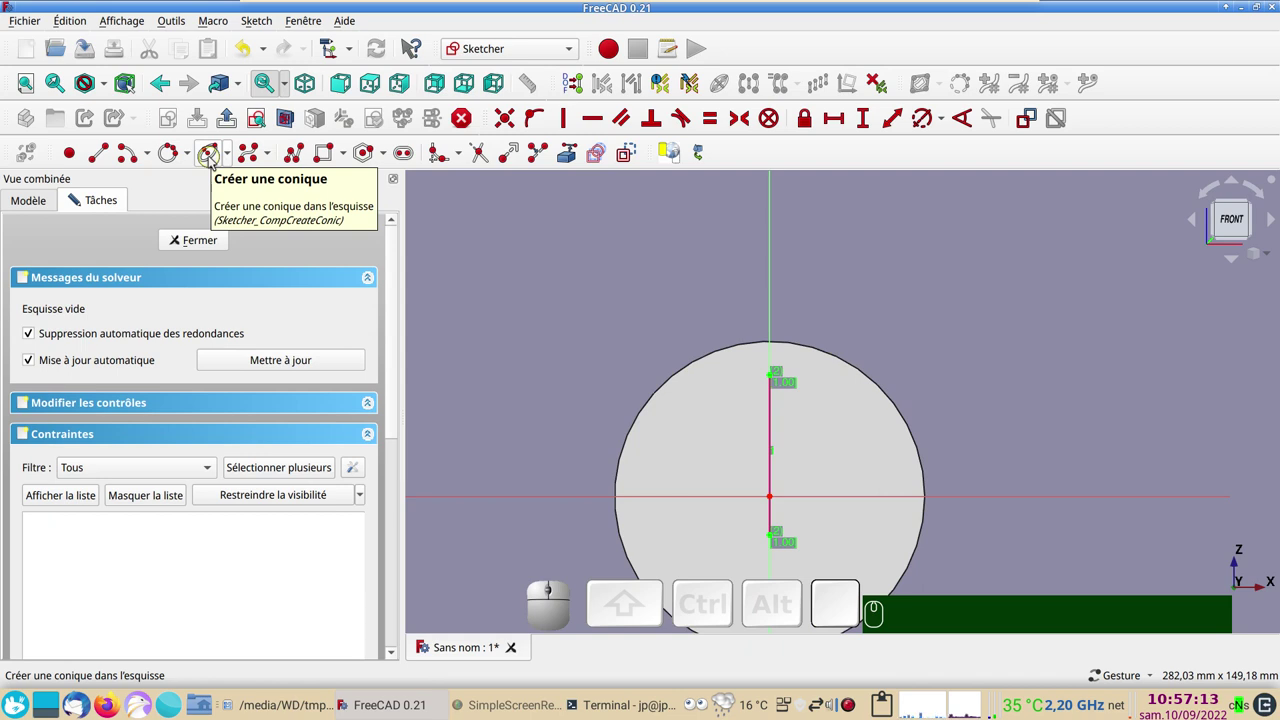
Draw an ellipse and make its end points coincide with the points on the vertical axis
click(214, 161)
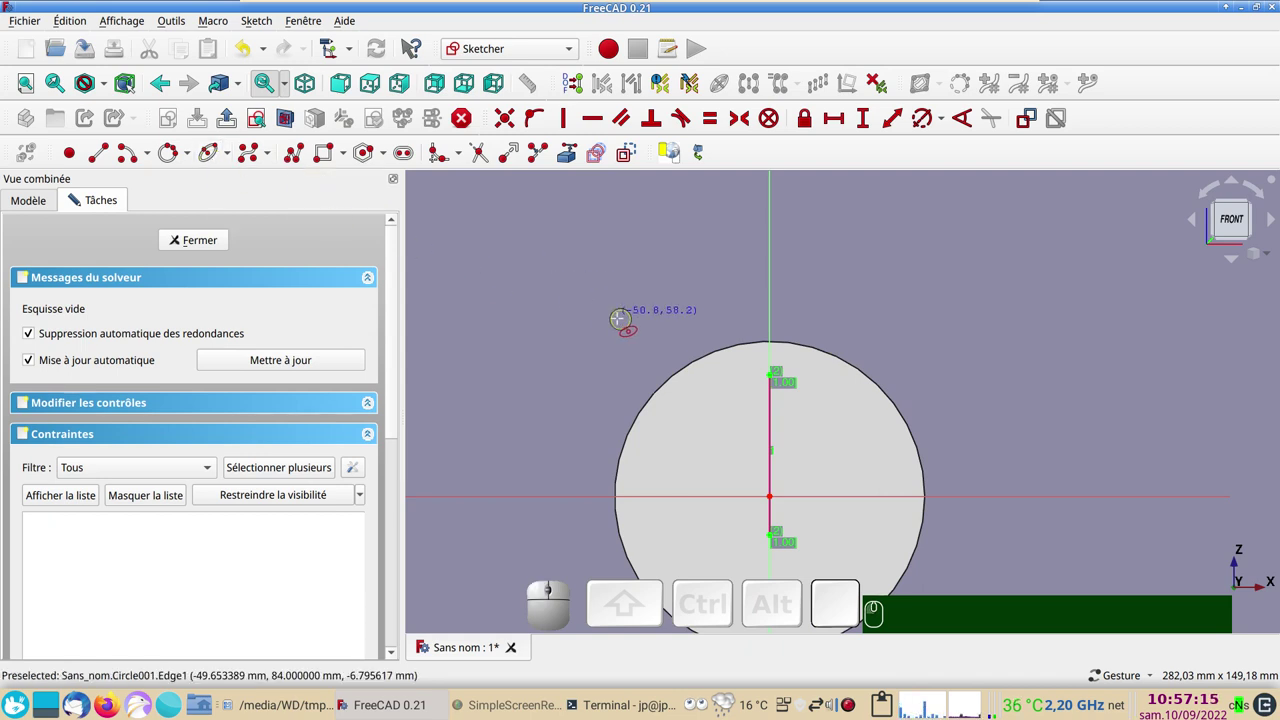
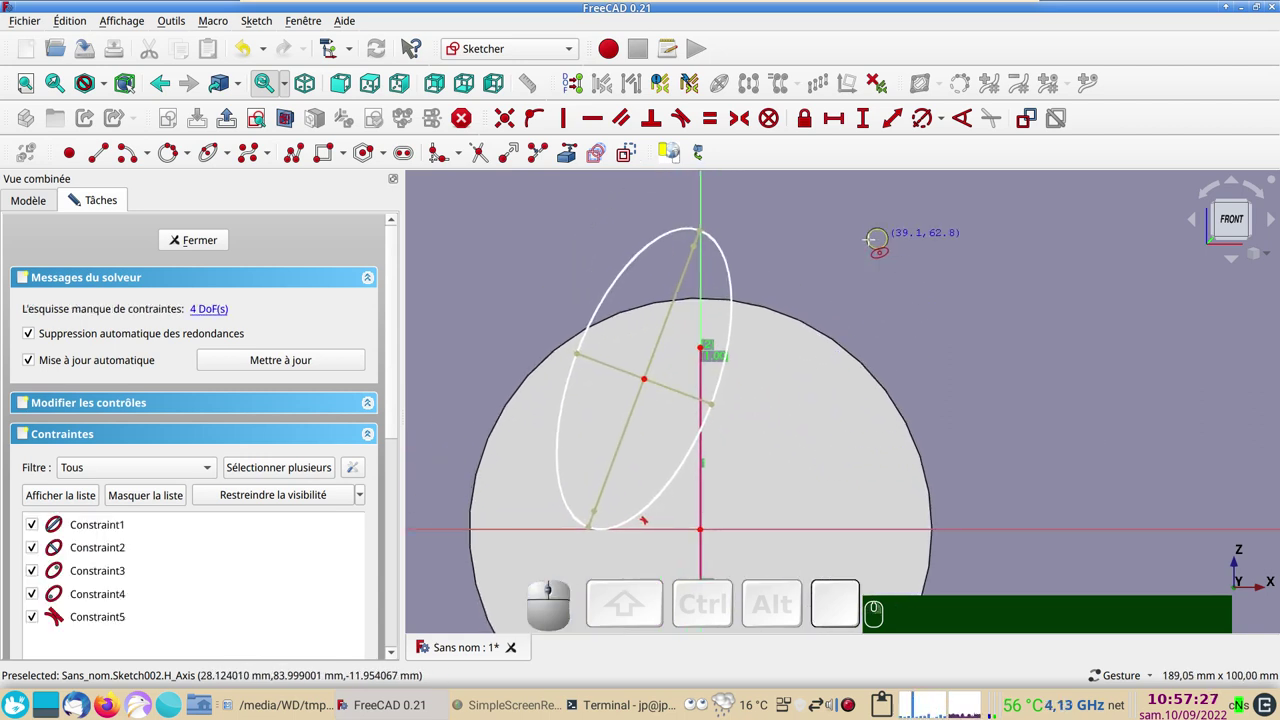
right_click(758, 223)
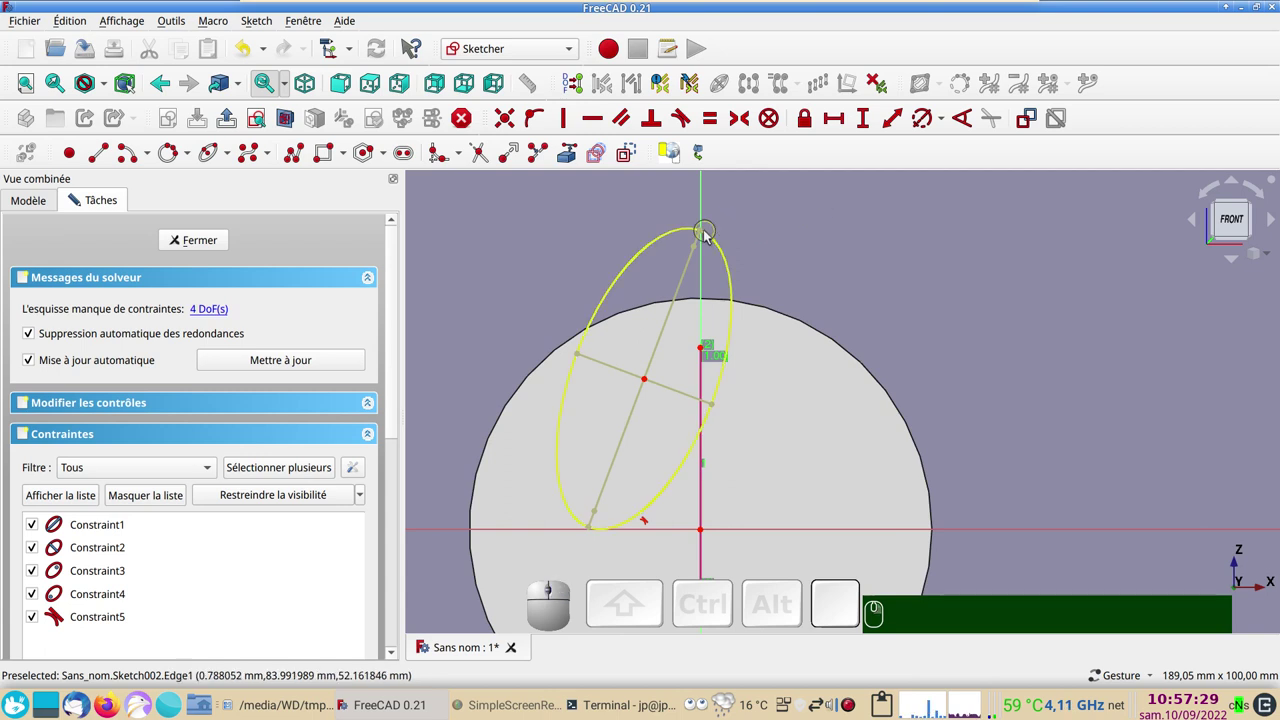
click(710, 236)
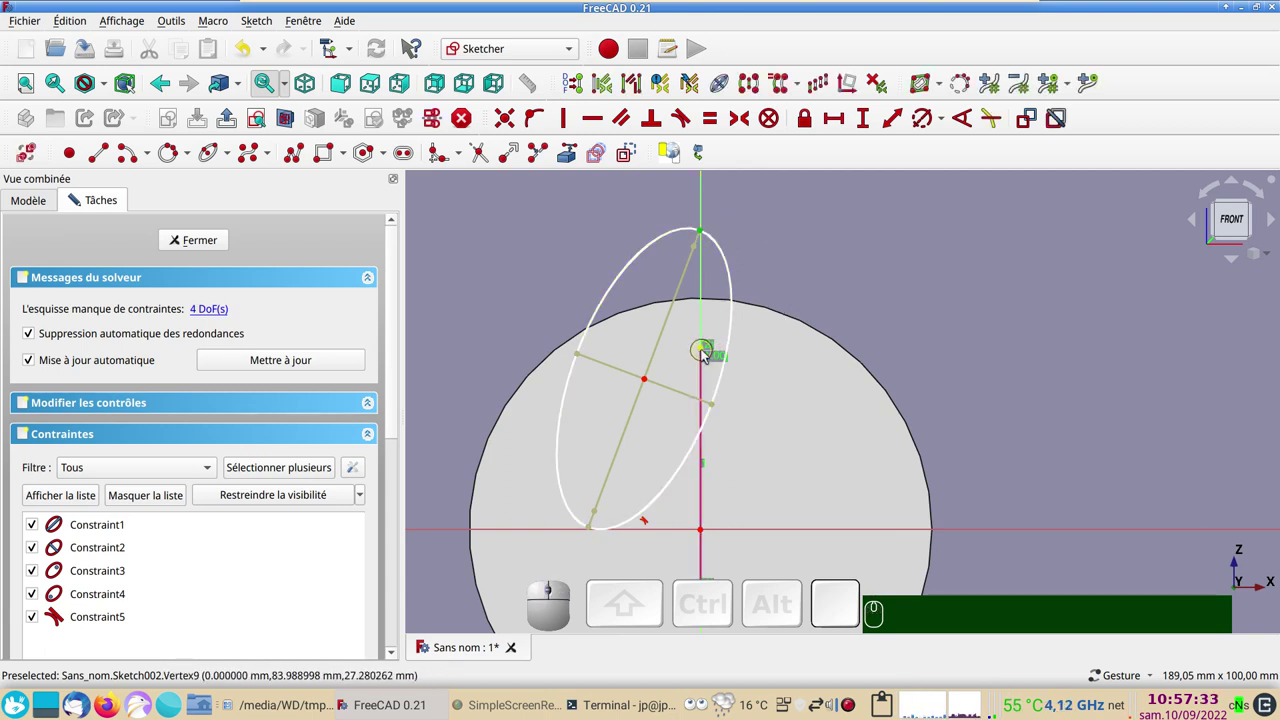
click(707, 355)
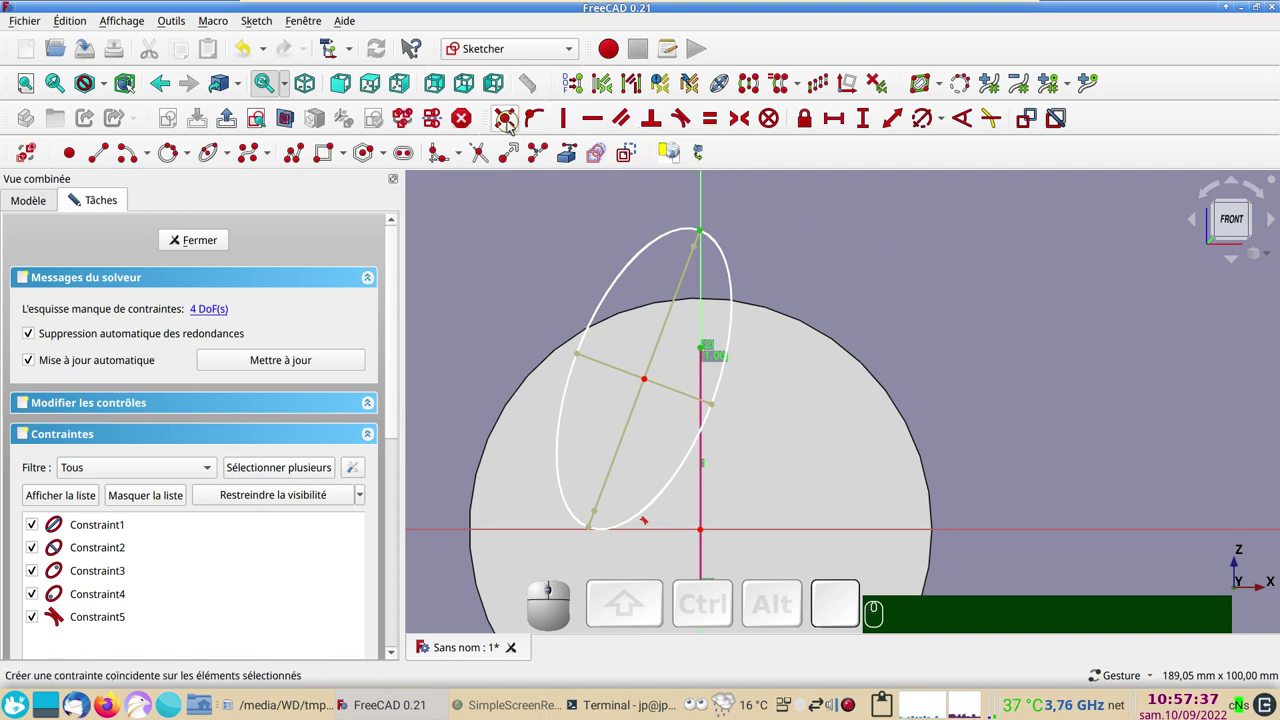
key(c)
scroll(up, 3)
right_click(795, 449)
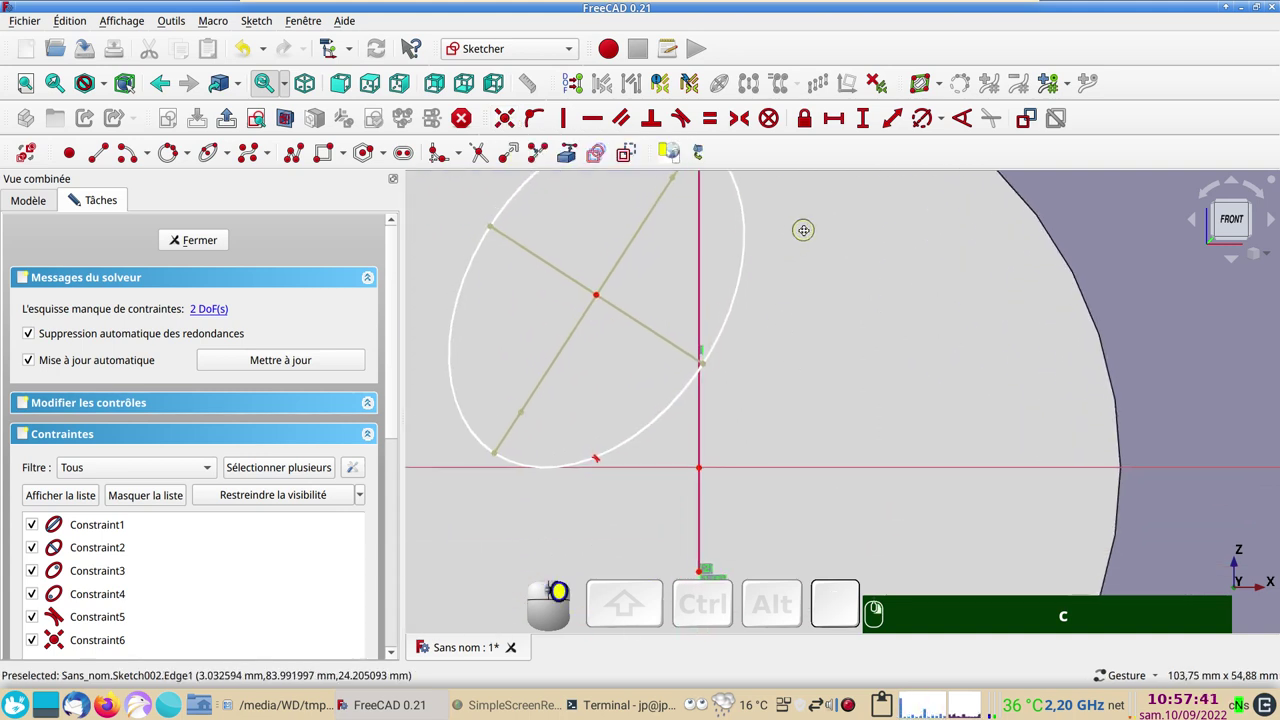
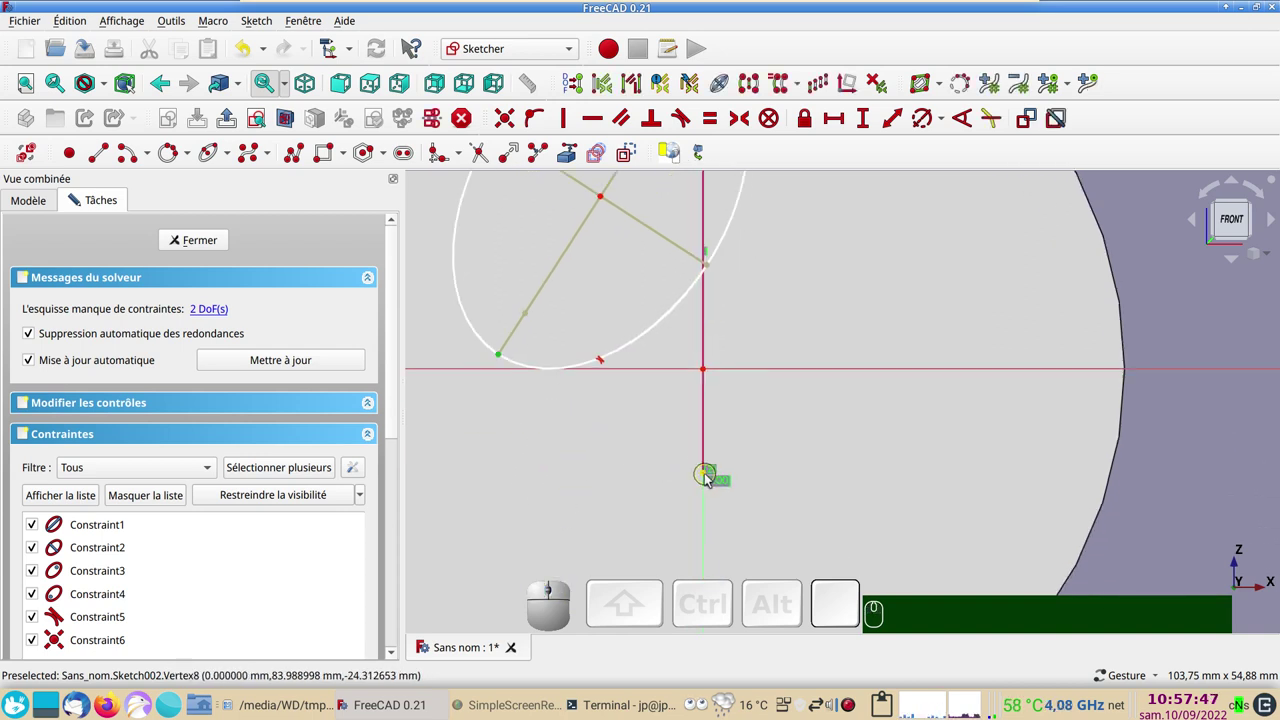
click(711, 479)
key(c)
Constrain the ellipse's long axis vertical and select its outline for the tip constraint
click(247, 58)
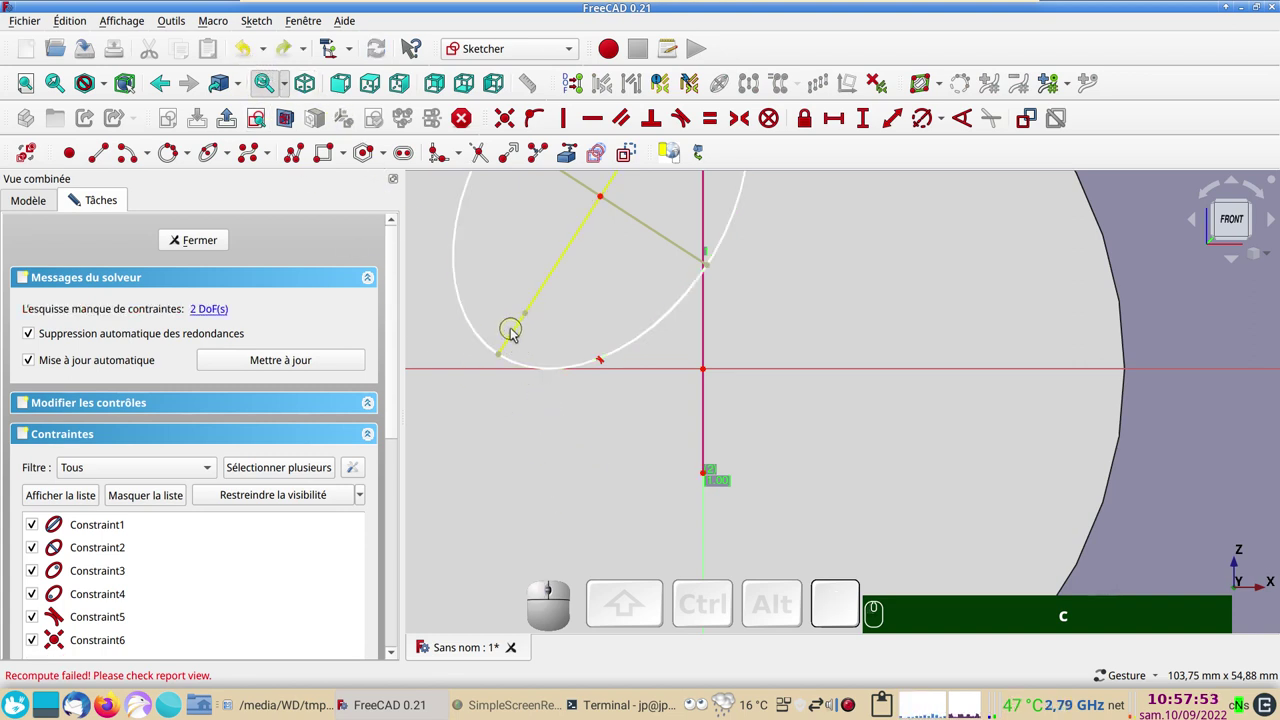
click(514, 336)
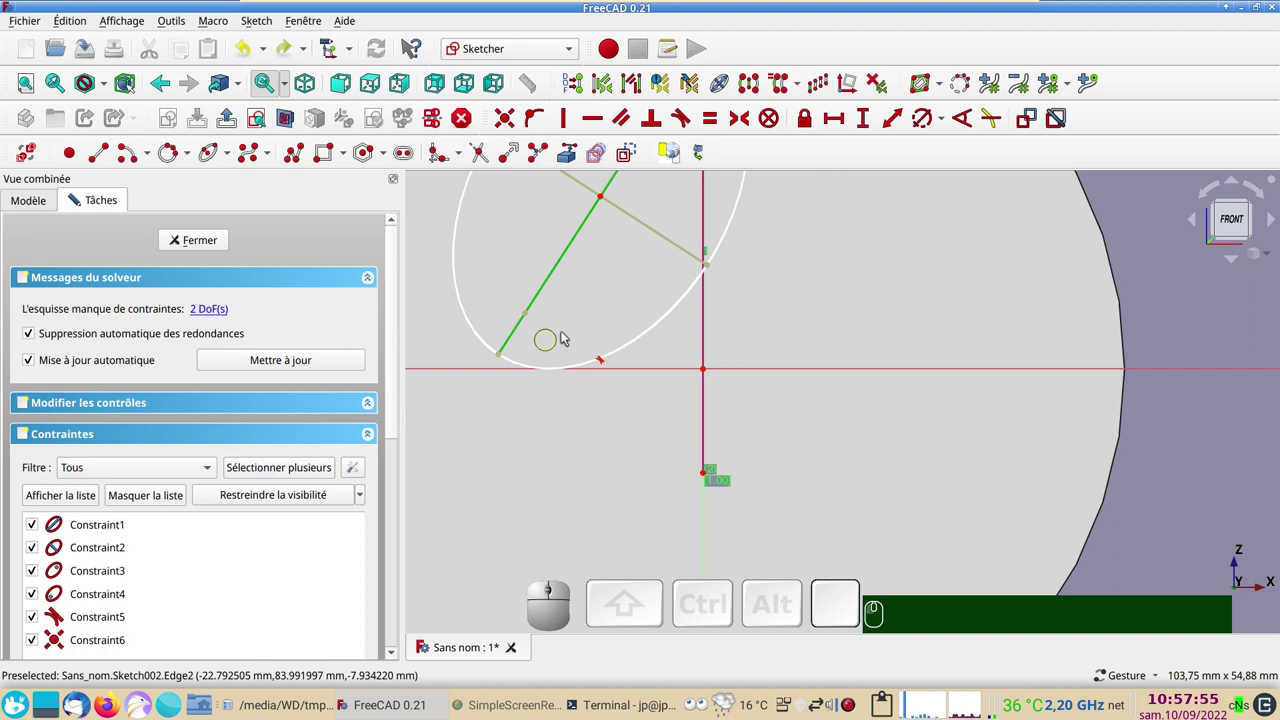
key(v)
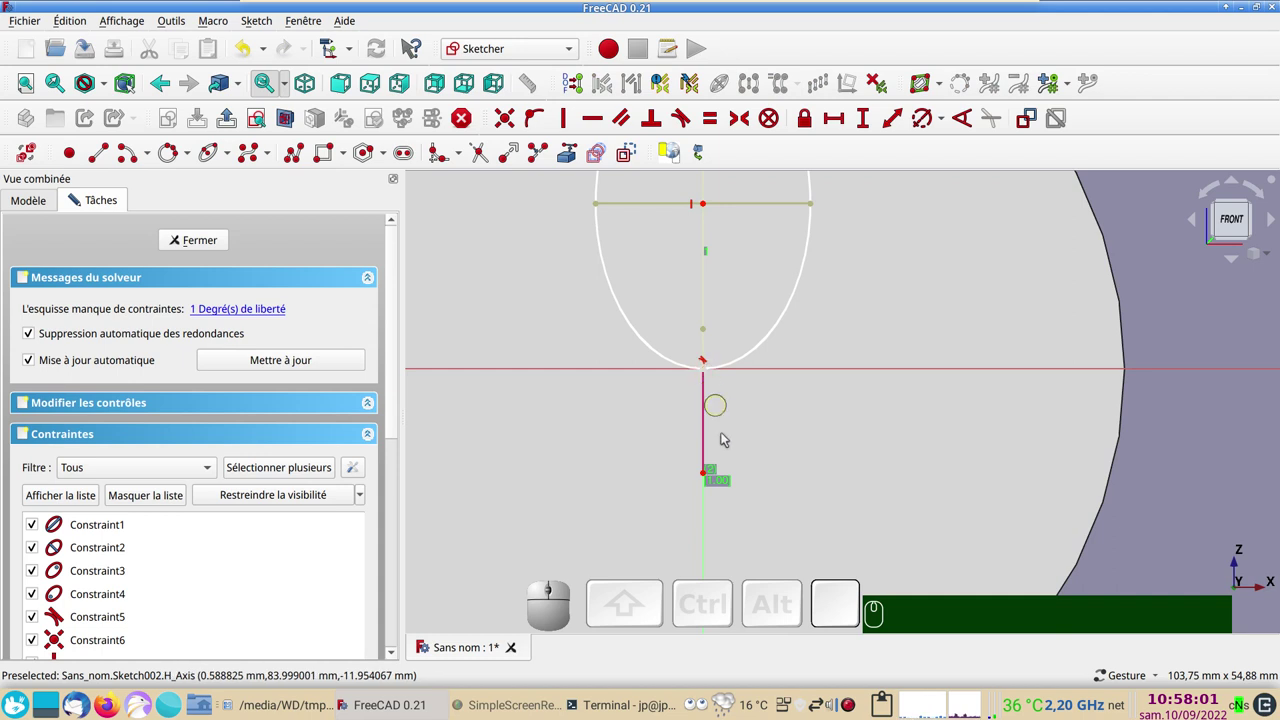
click(709, 480)
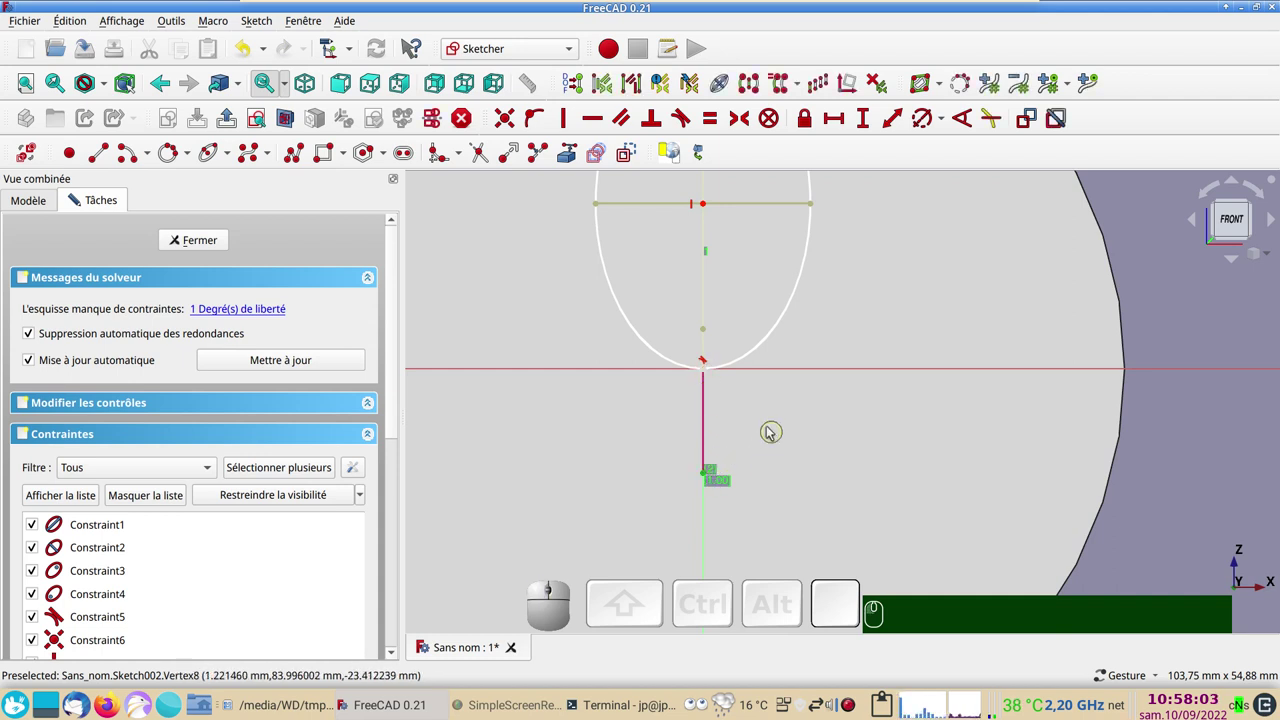
click(734, 367)
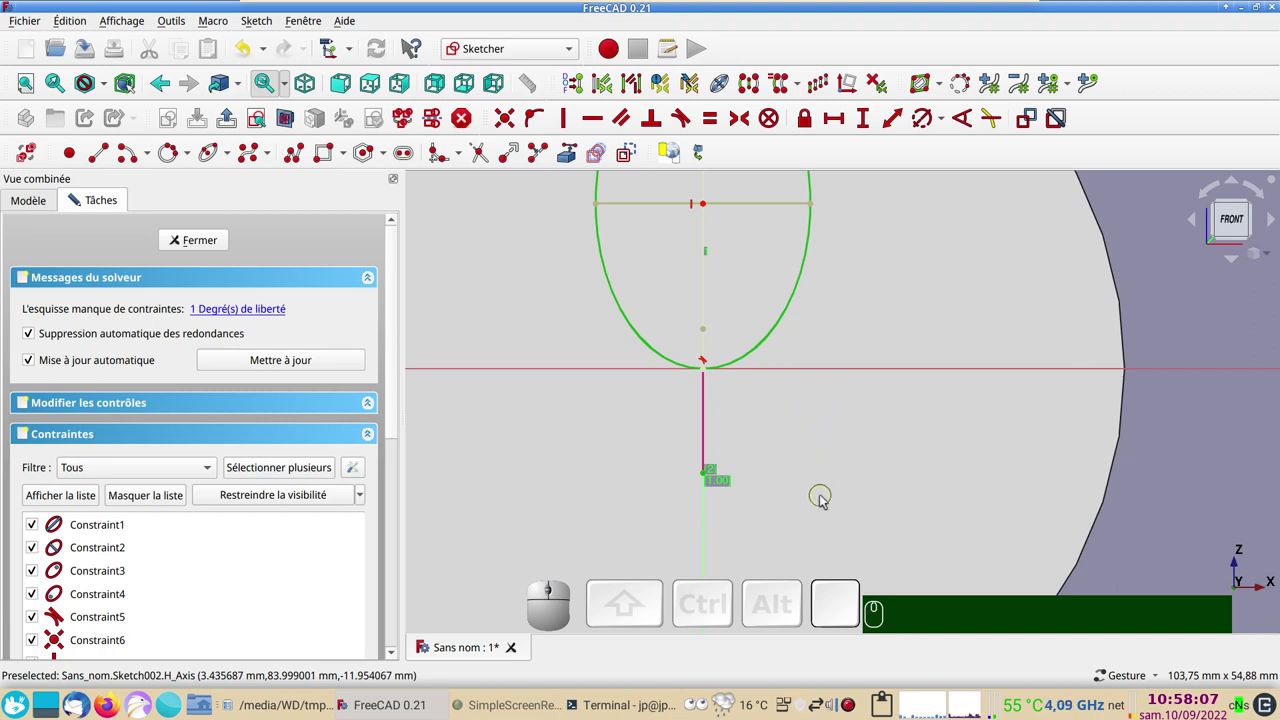
Add the point-on-object constraint, then delete the conflicting tip constraints
text(o)
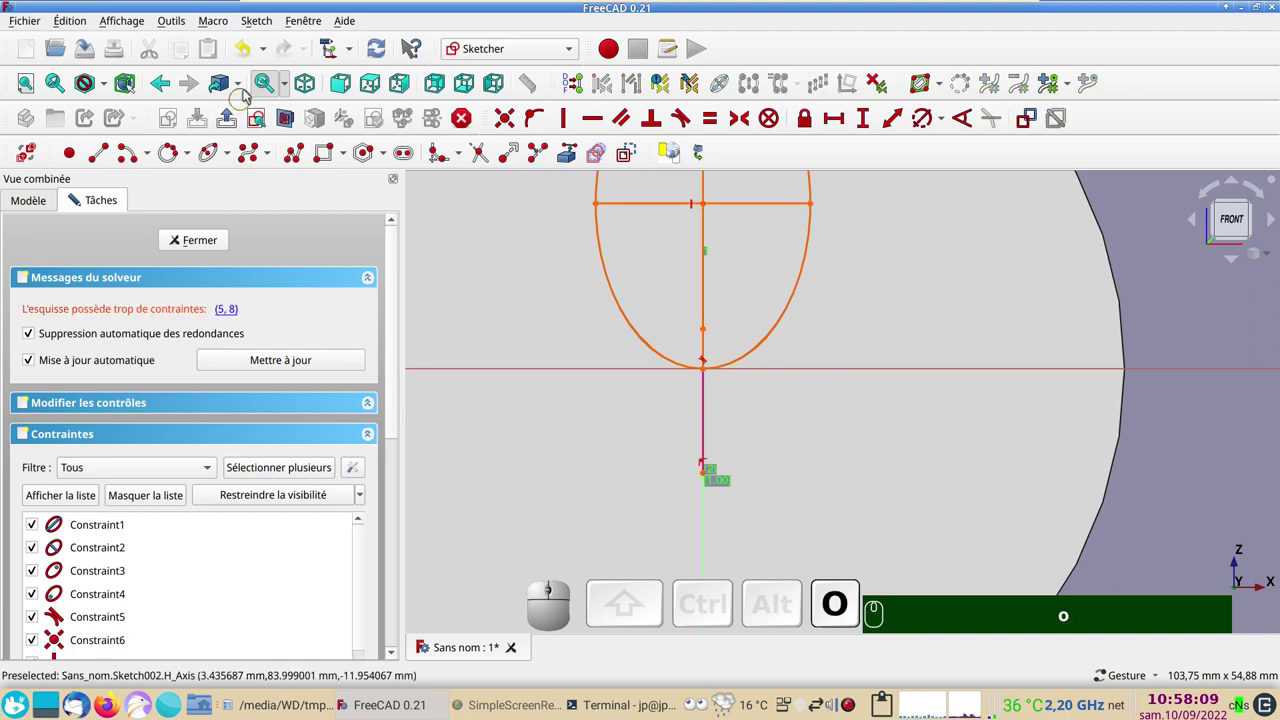
click(250, 49)
scroll(up, 3)
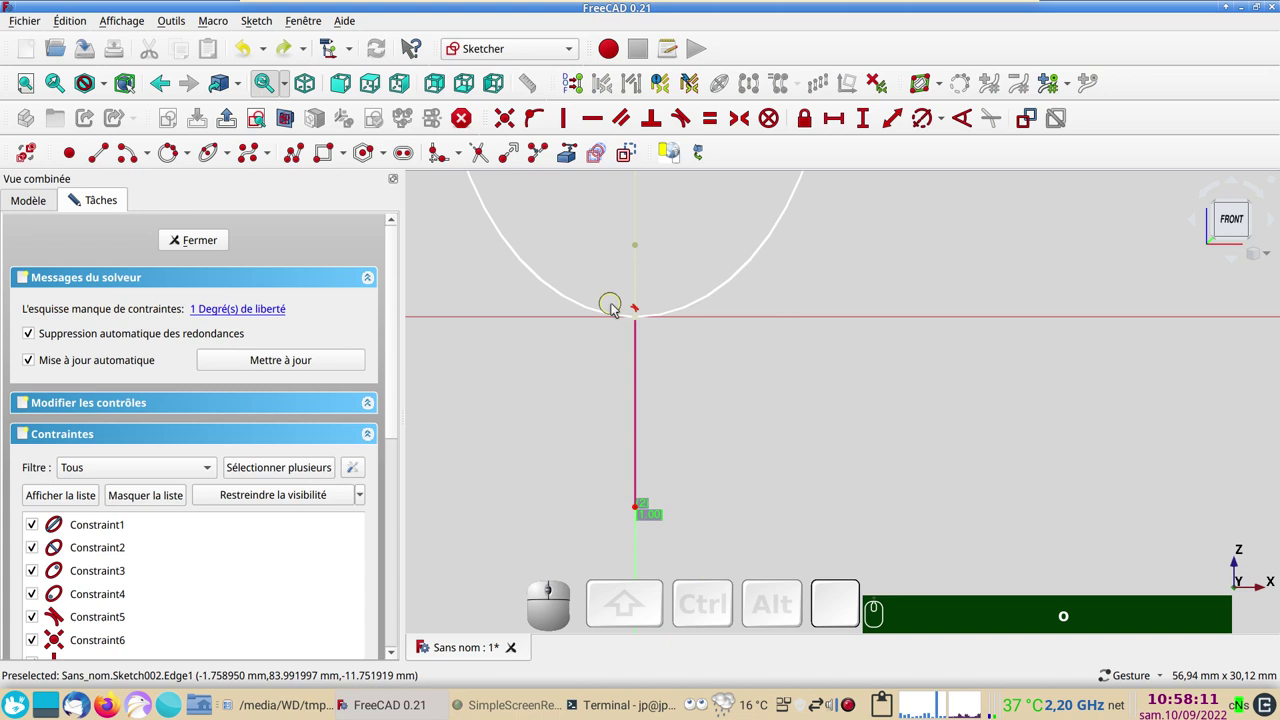
click(638, 322)
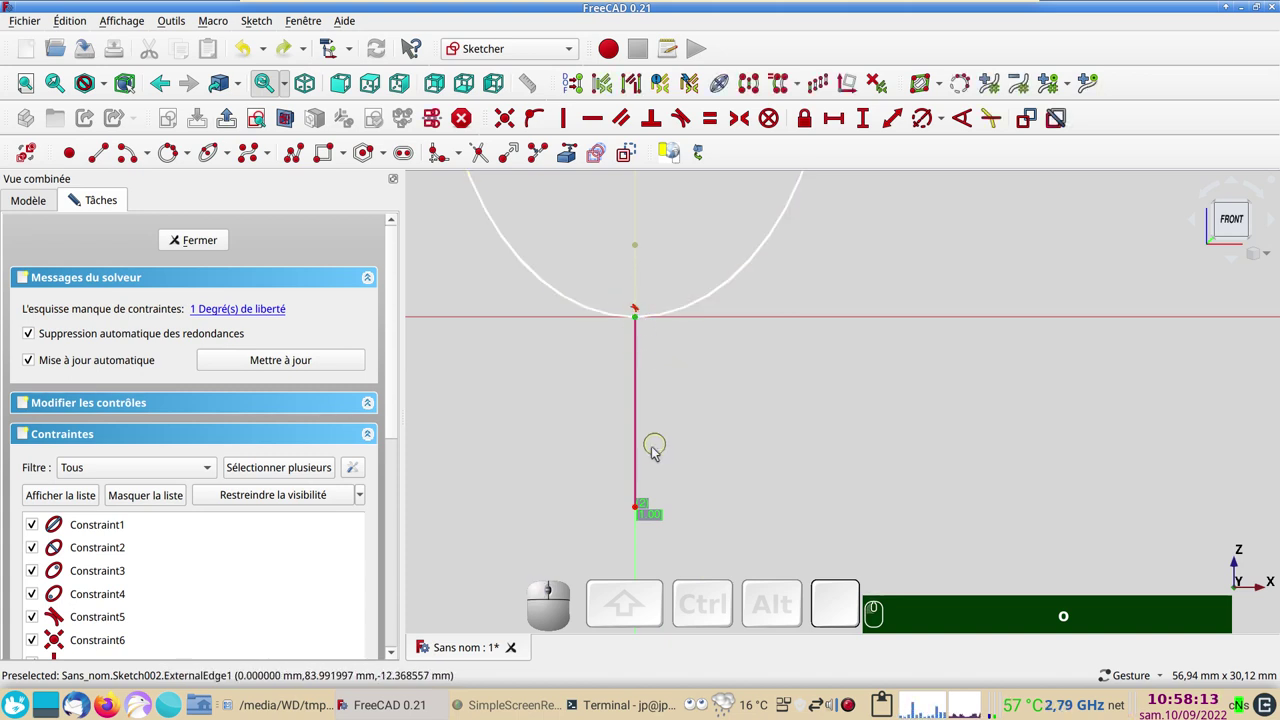
drag(640, 320, 672, 370)
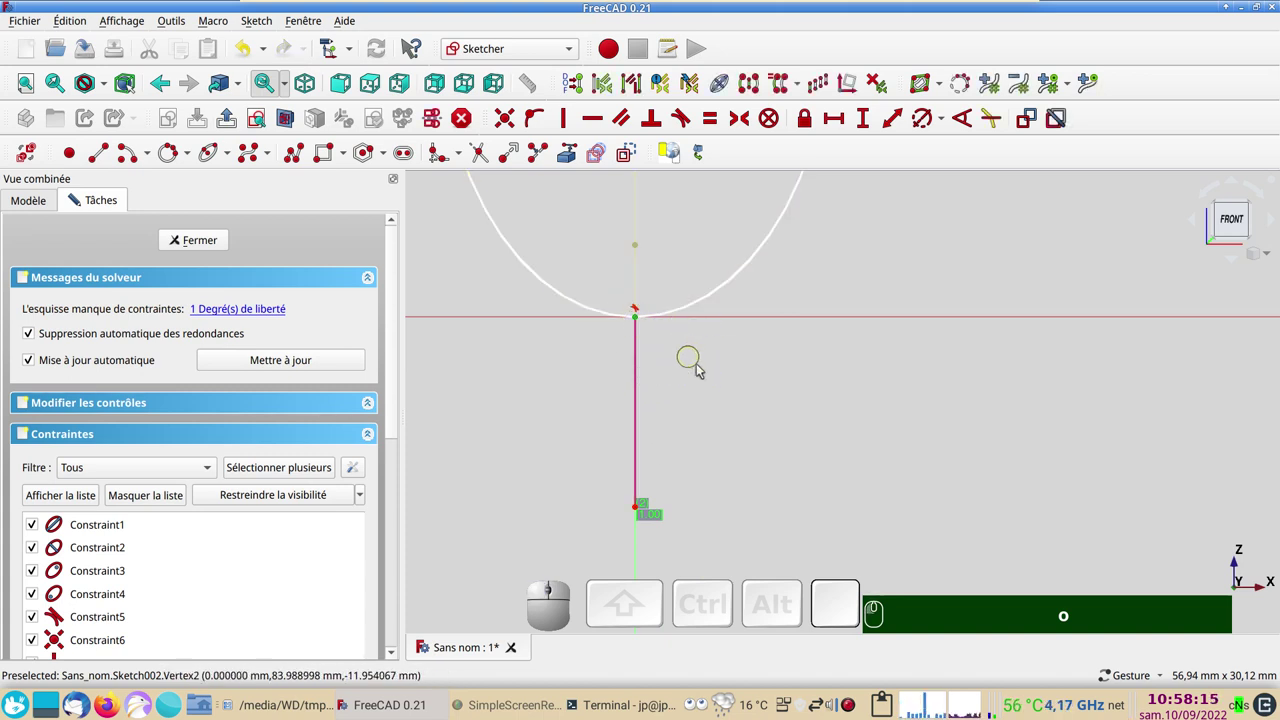
scroll(down, 3)
click(666, 330)
key(Delete)
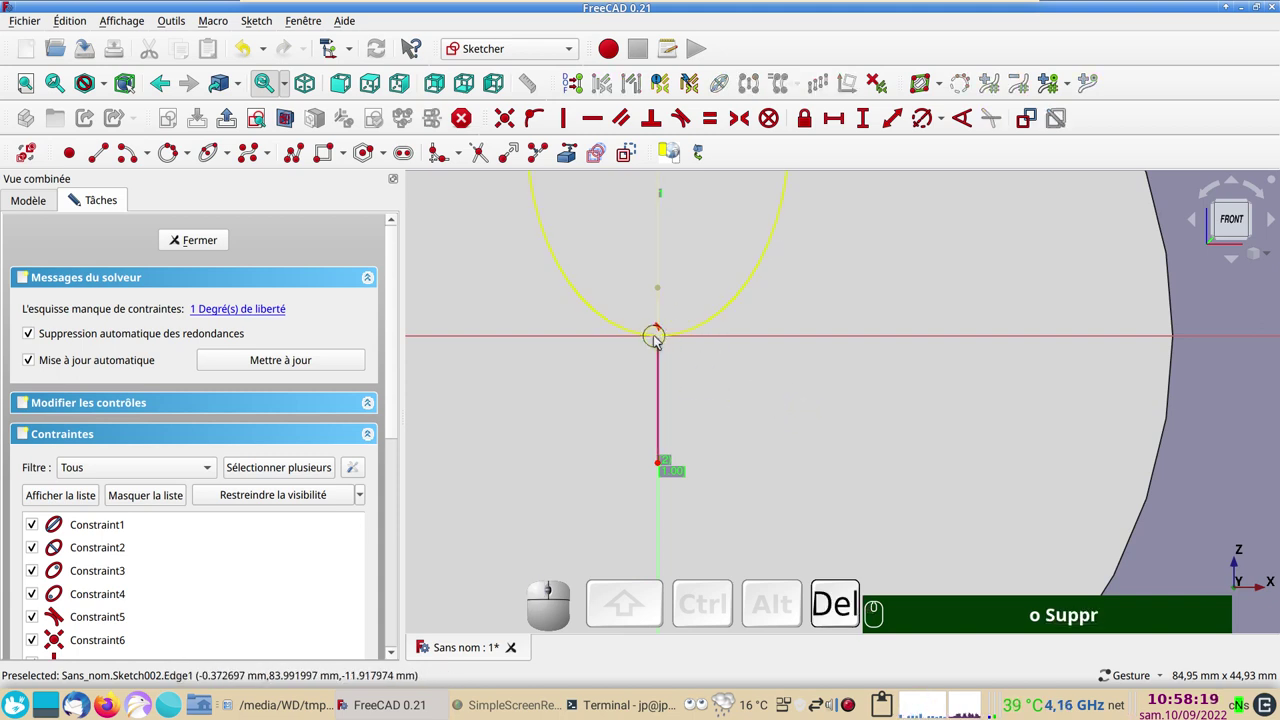
click(662, 331)
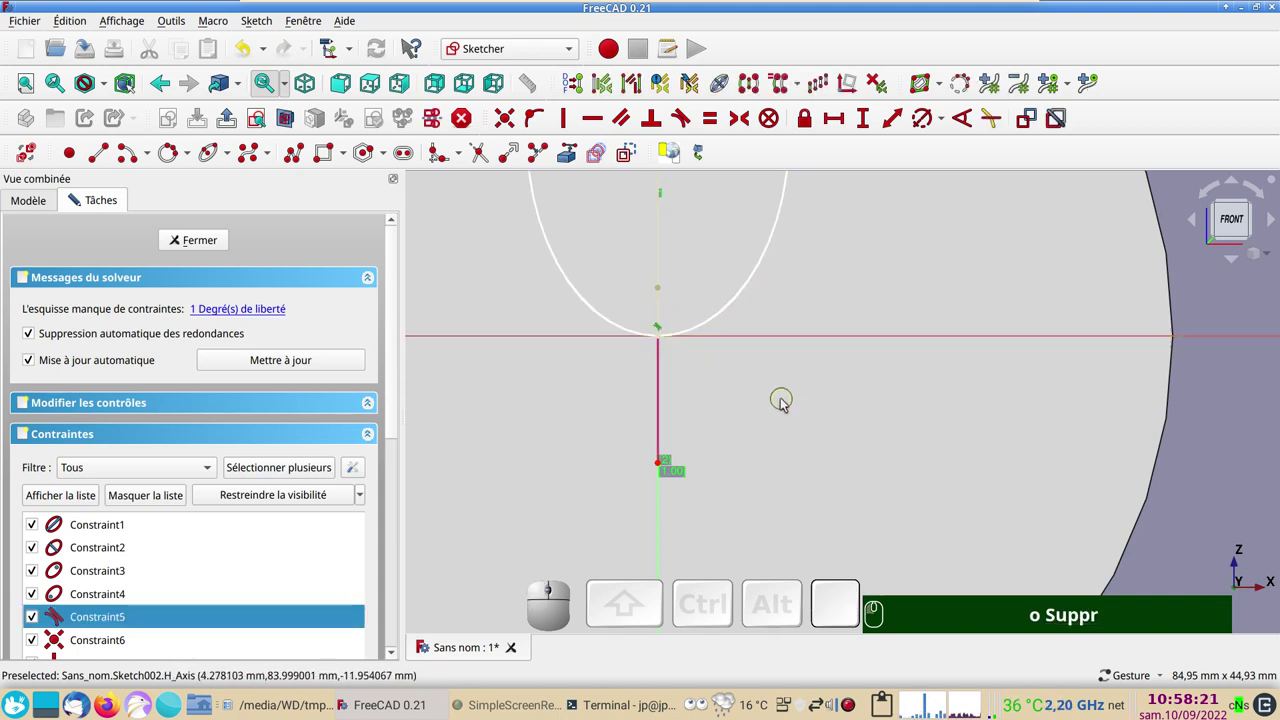
key(Delete)
Pull the ellipse up and join its tip to the top end of the vertical line
drag(661, 341, 649, 408)
click(661, 399)
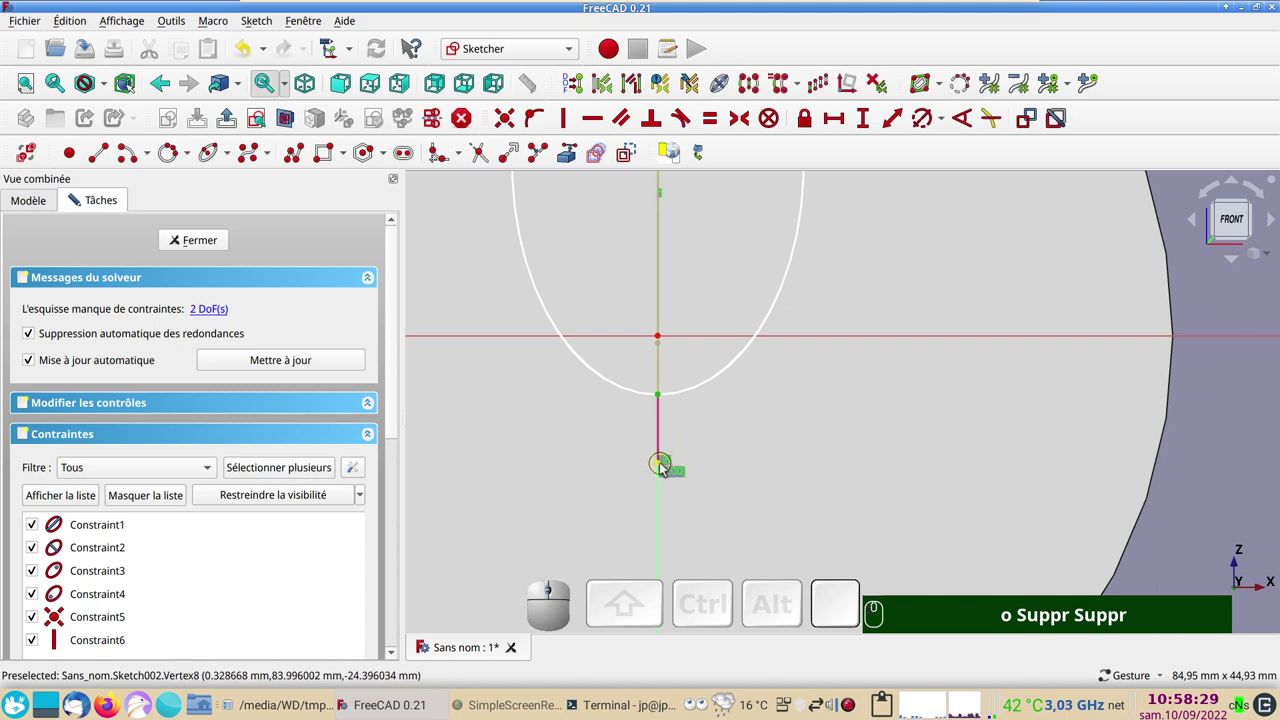
click(663, 469)
key(c)
scroll(down, 3)
right_click(845, 290)
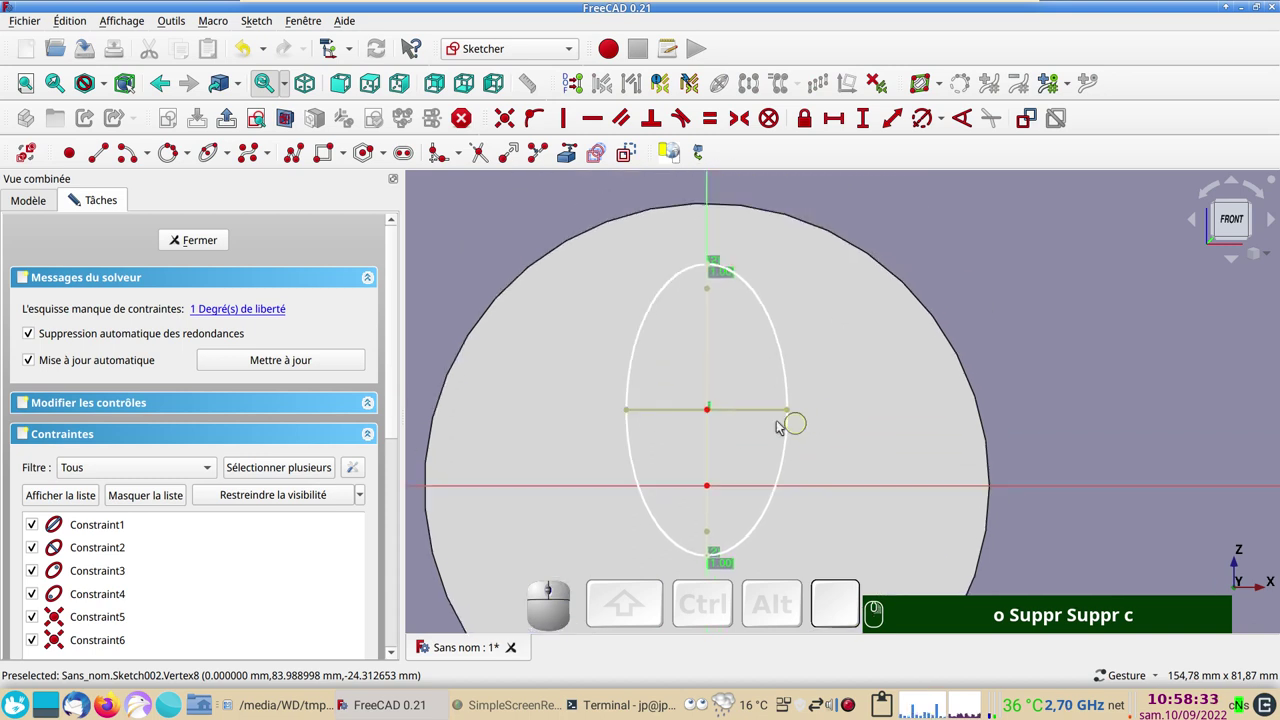
Set the ellipse width to 45 then correct it to 35 mm, and close the sketch
click(759, 415)
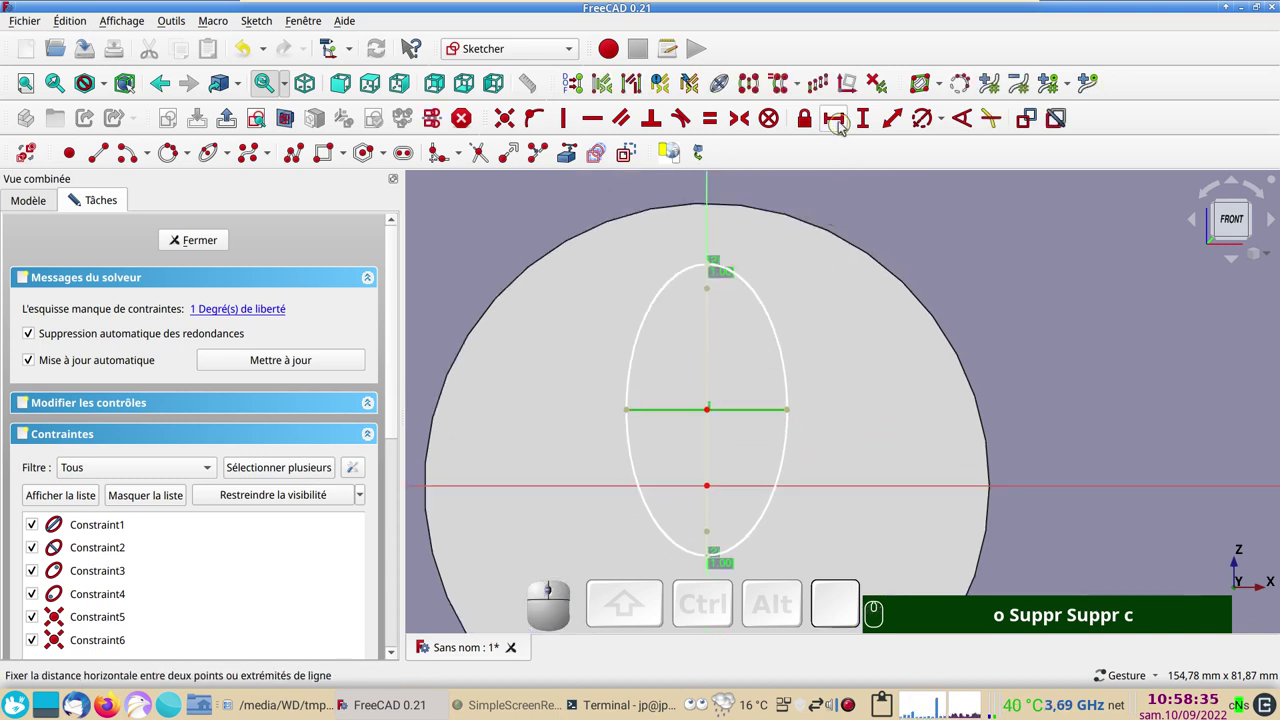
click(843, 124)
key(KP_4)
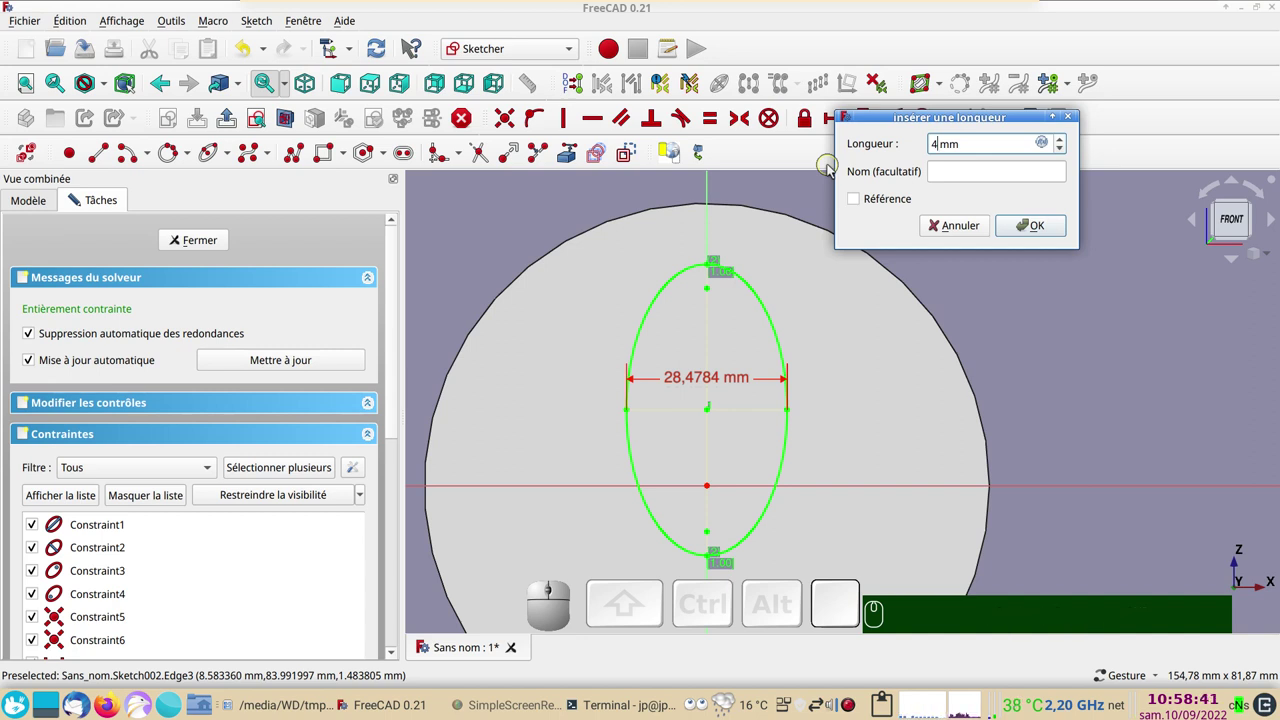
key(KP_5)
key(Return)
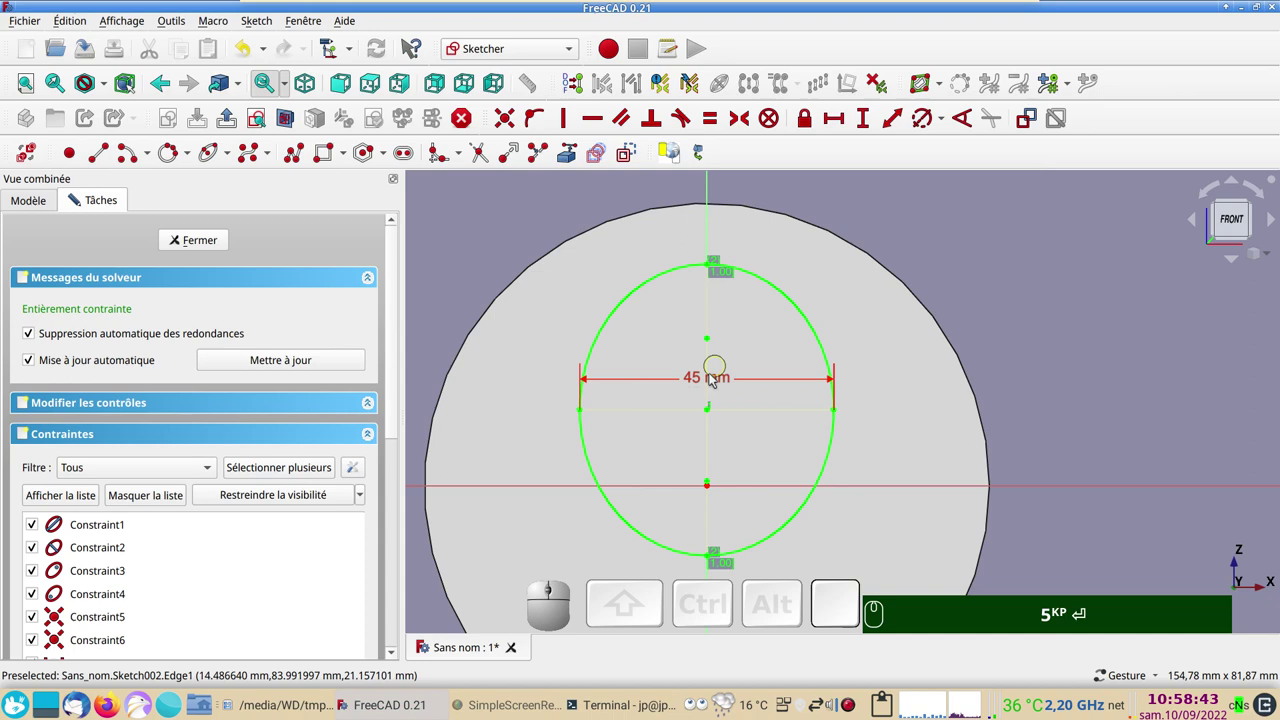
click(701, 387)
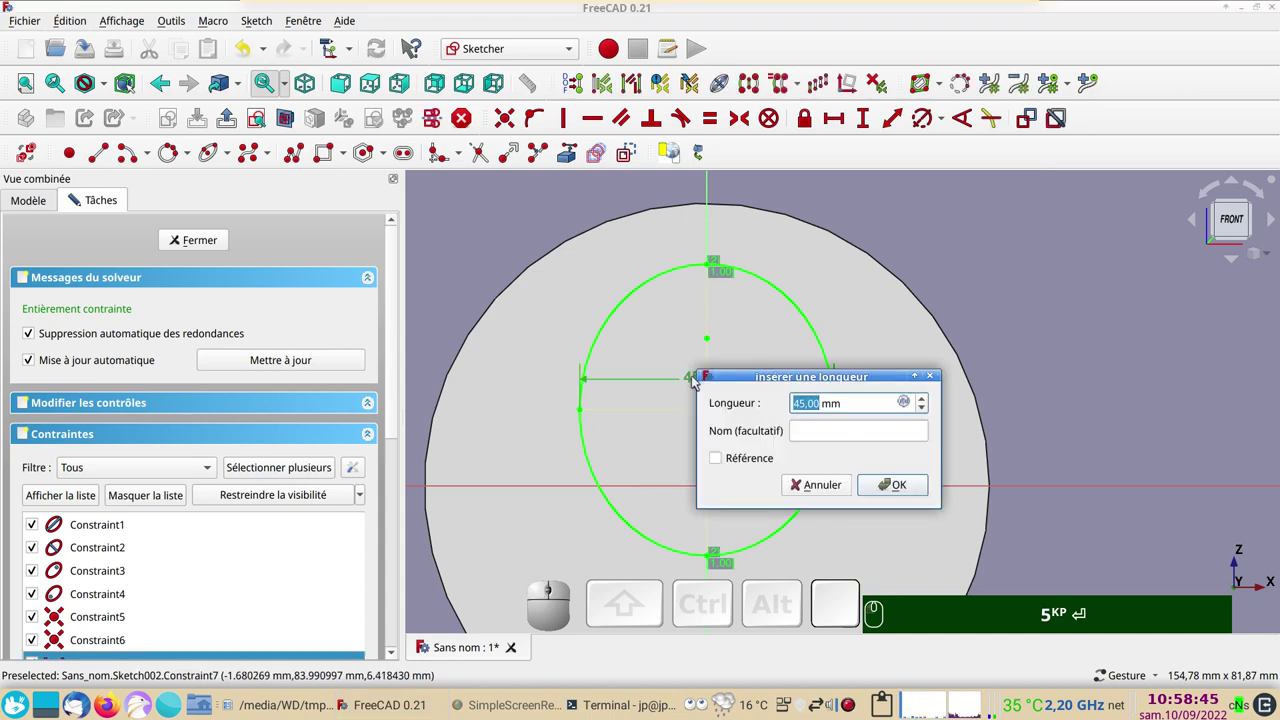
key(KP_3)
key(KP_5)
key(Return)
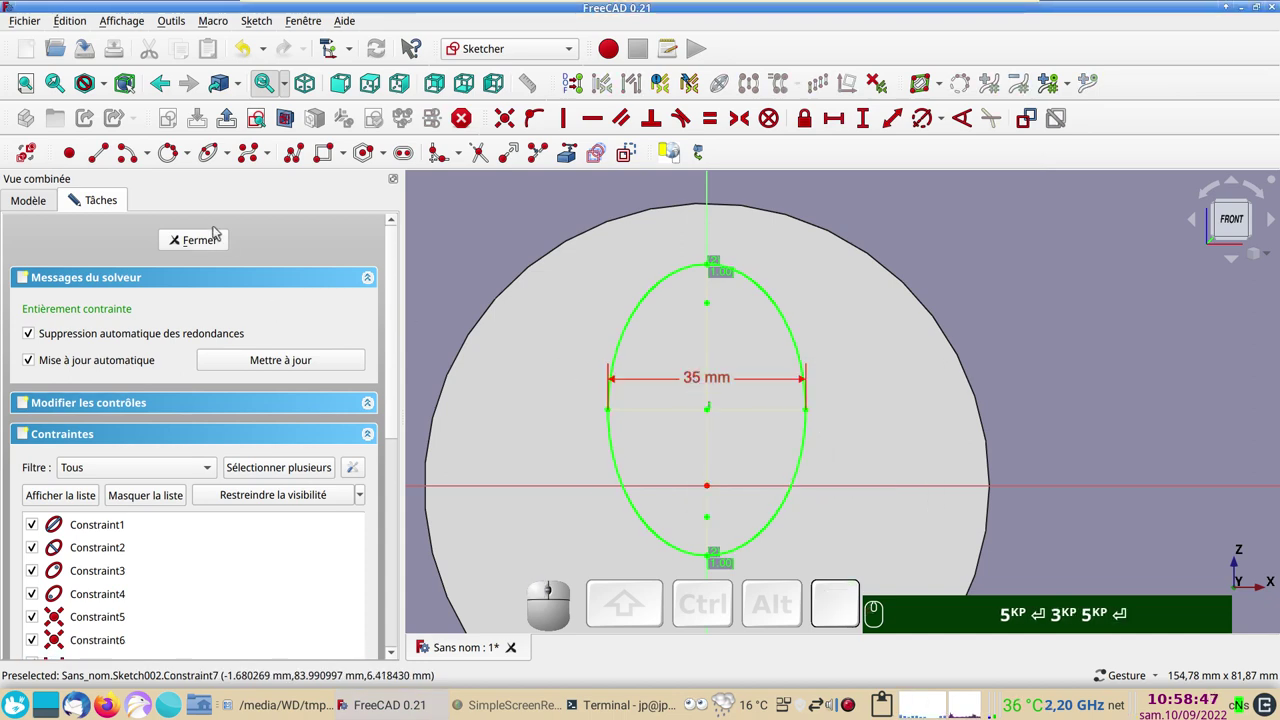
click(208, 243)
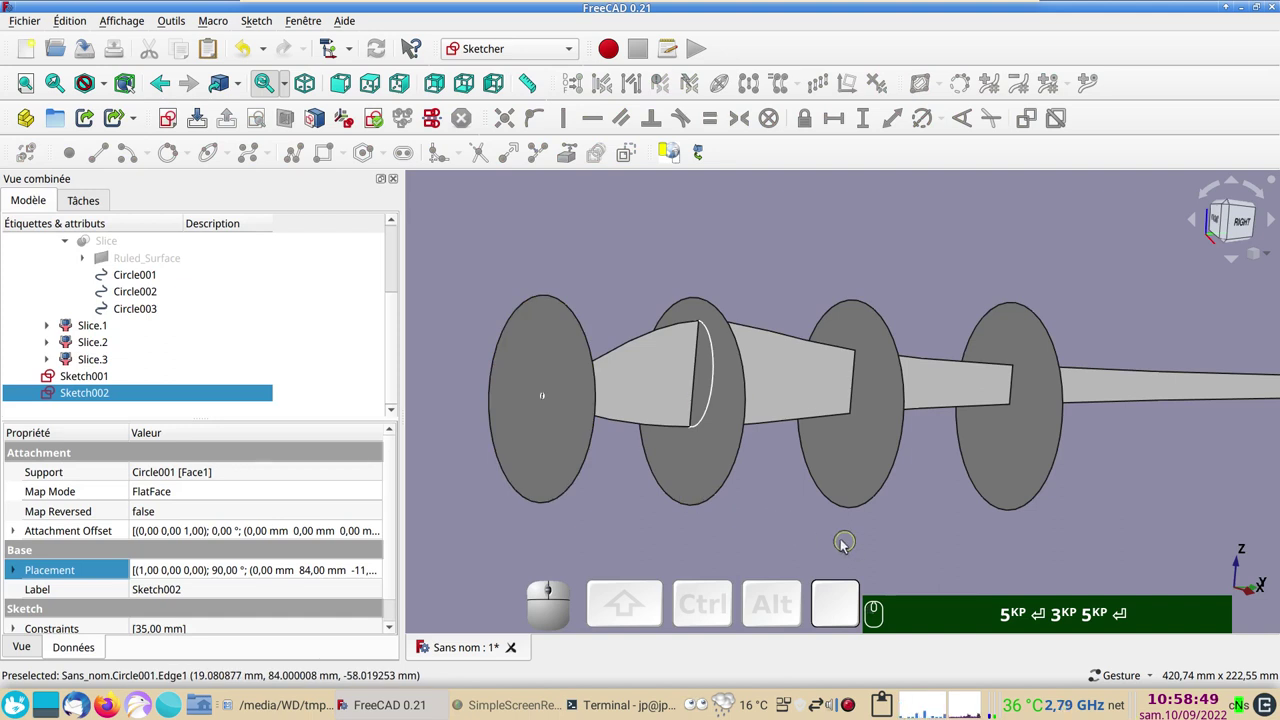
Create a new sketch on the Circle002 disc and hide geometry in front of its plane
click(860, 468)
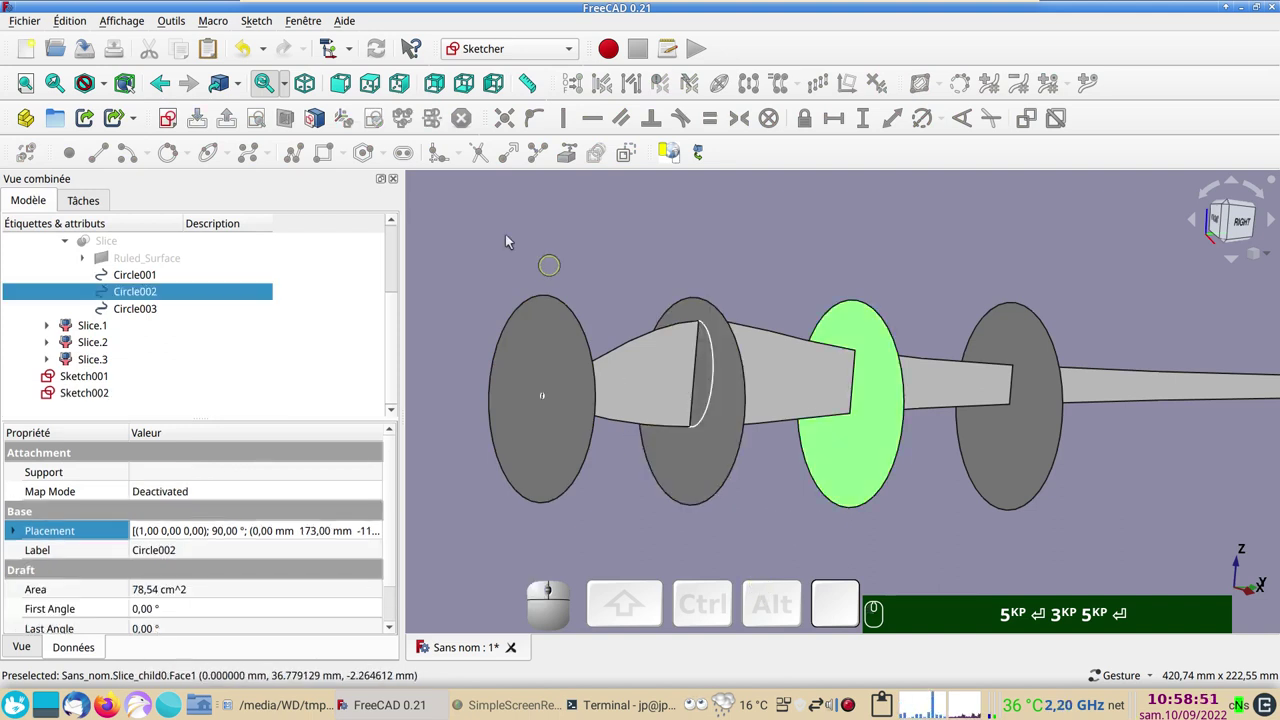
click(175, 123)
key(KP_5)
key(Return)
key(KP_3)
click(794, 349)
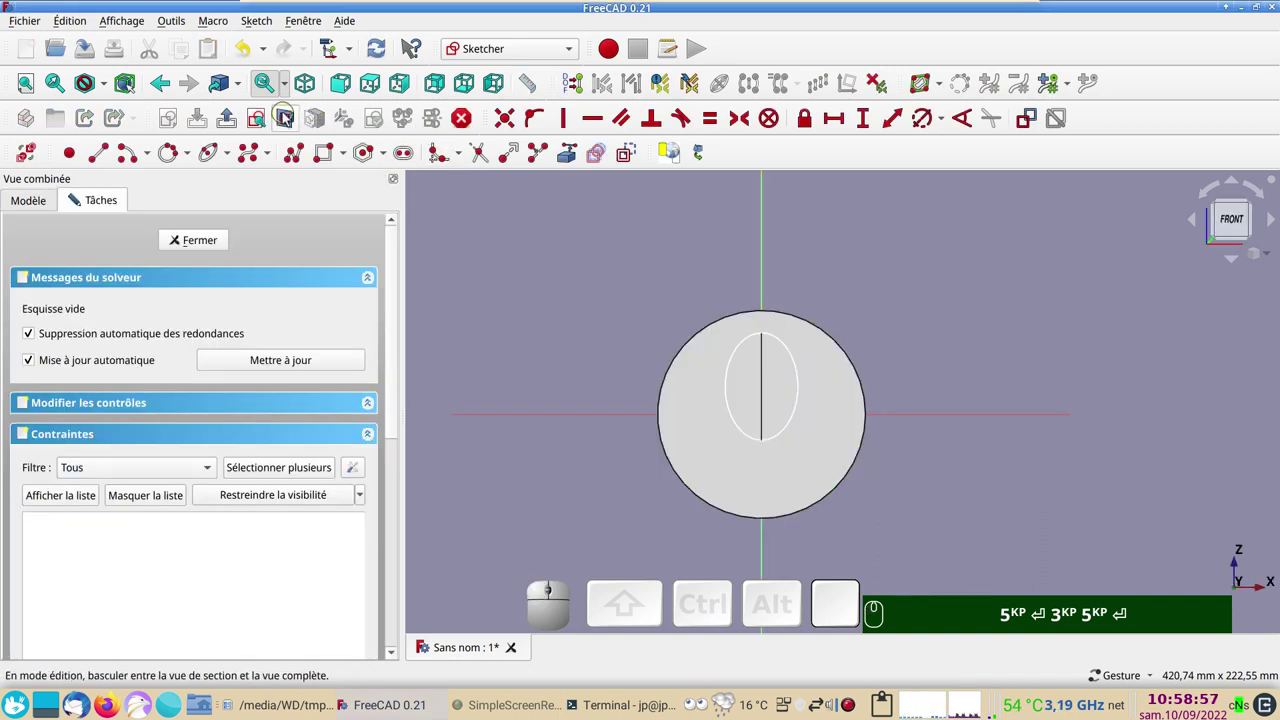
click(289, 119)
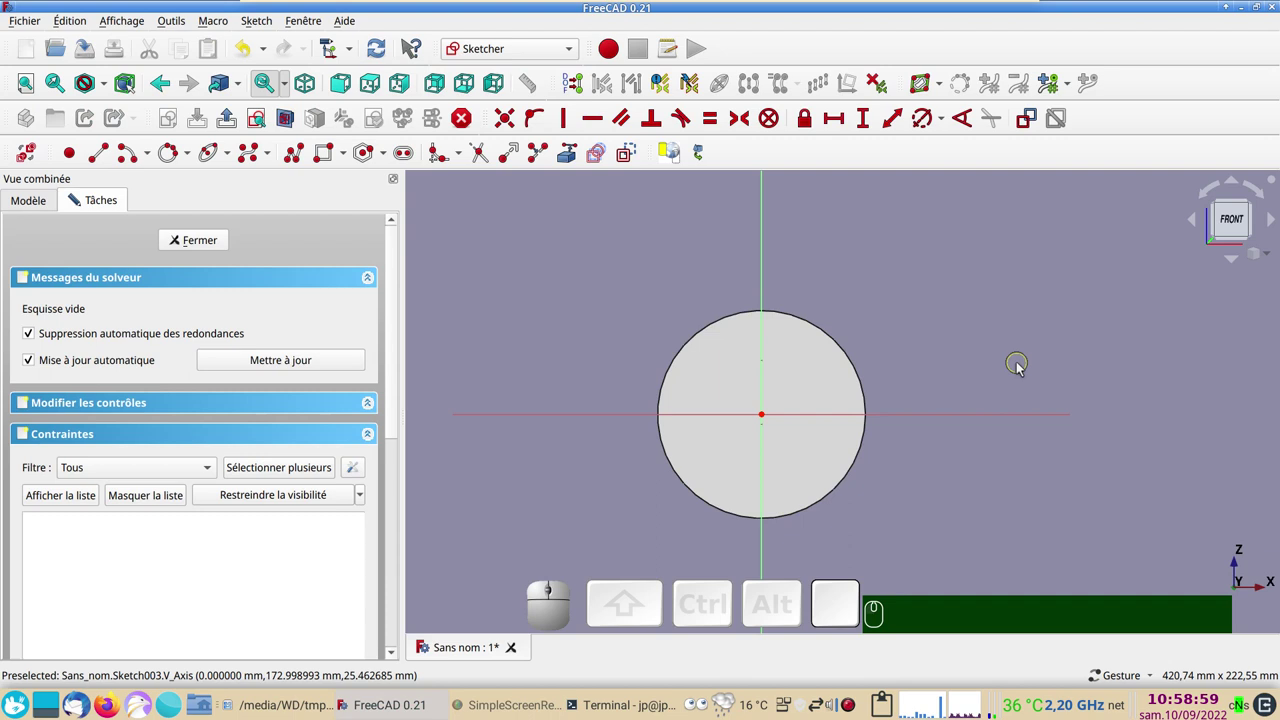
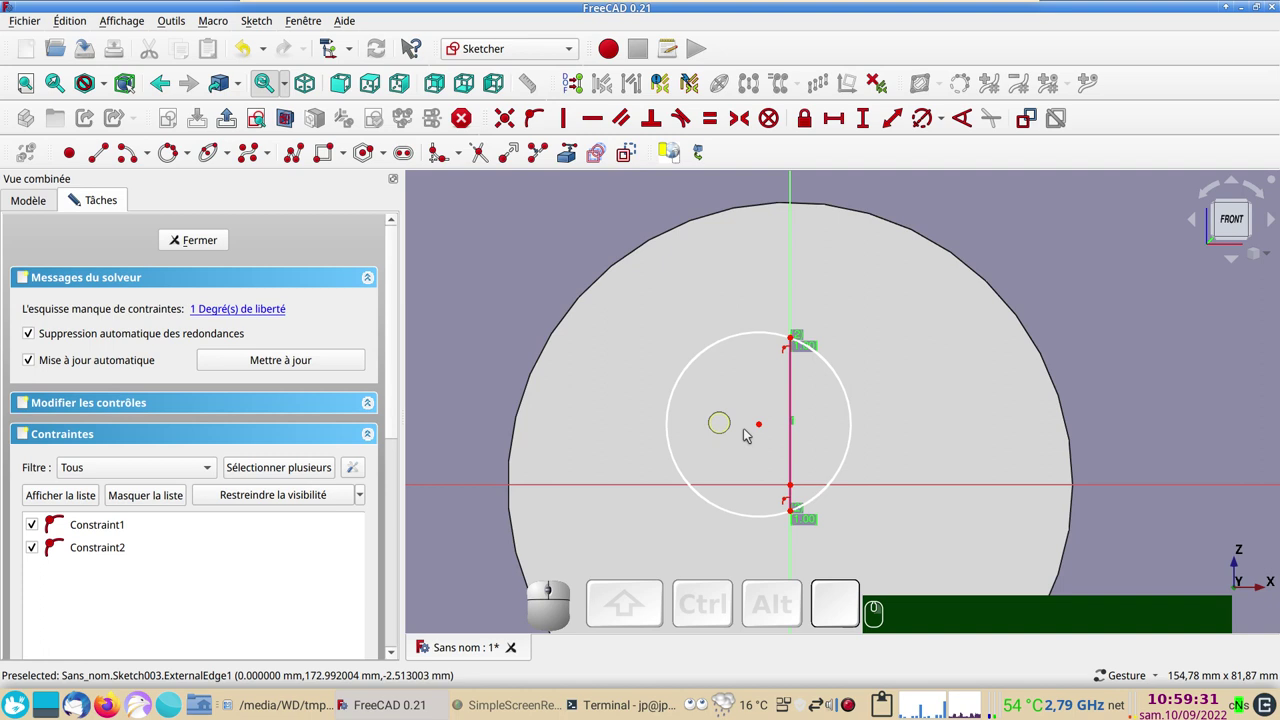
Constrain the circle's centre onto the vertical axis and close Sketch003
click(765, 429)
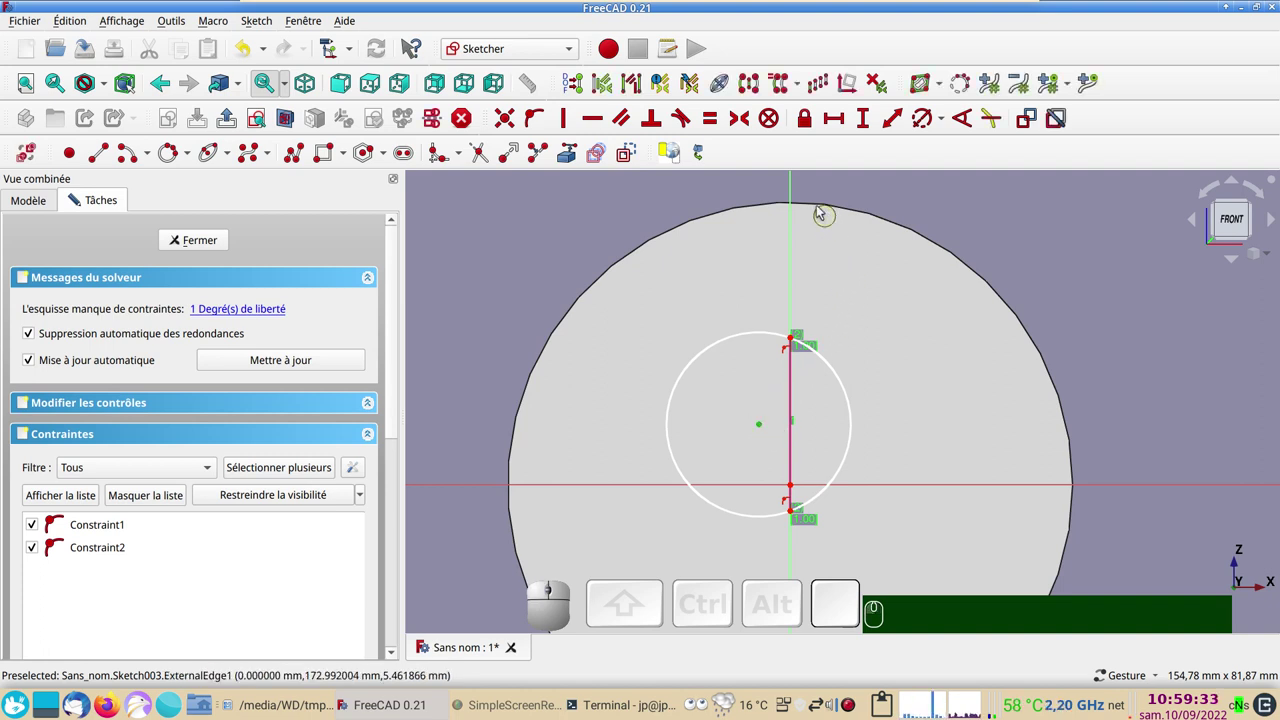
click(796, 193)
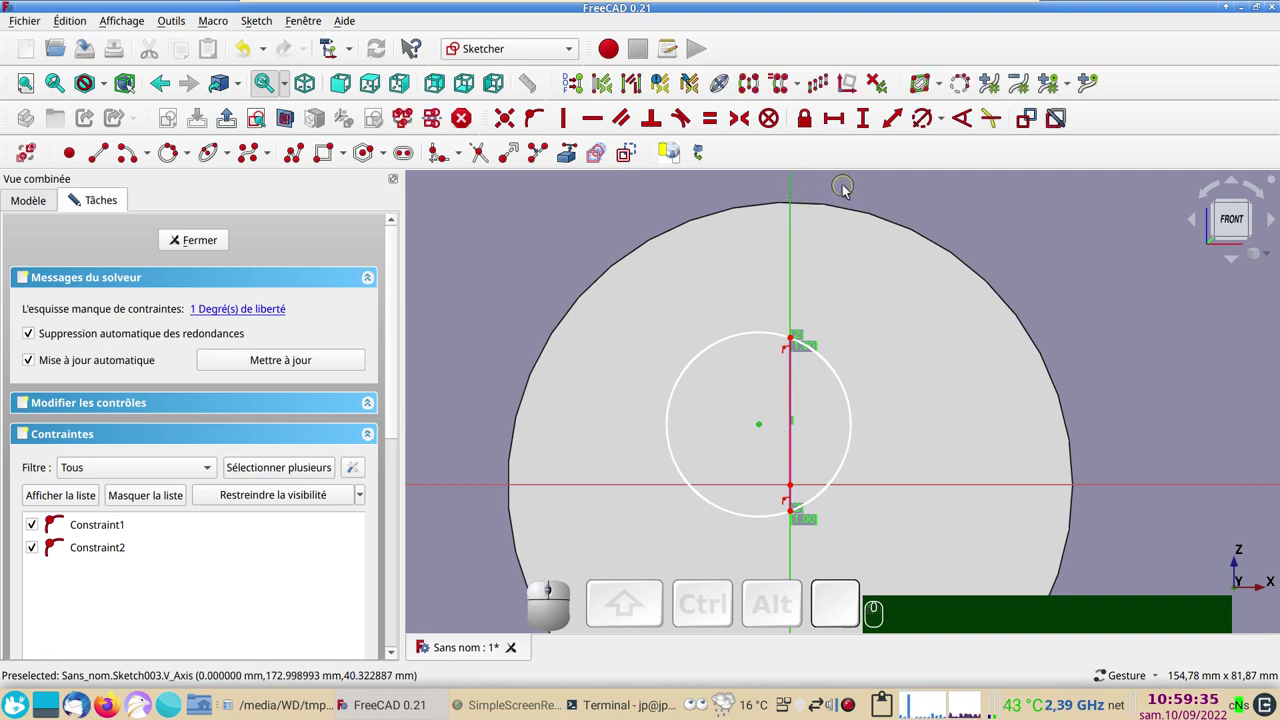
key(o)
click(214, 247)
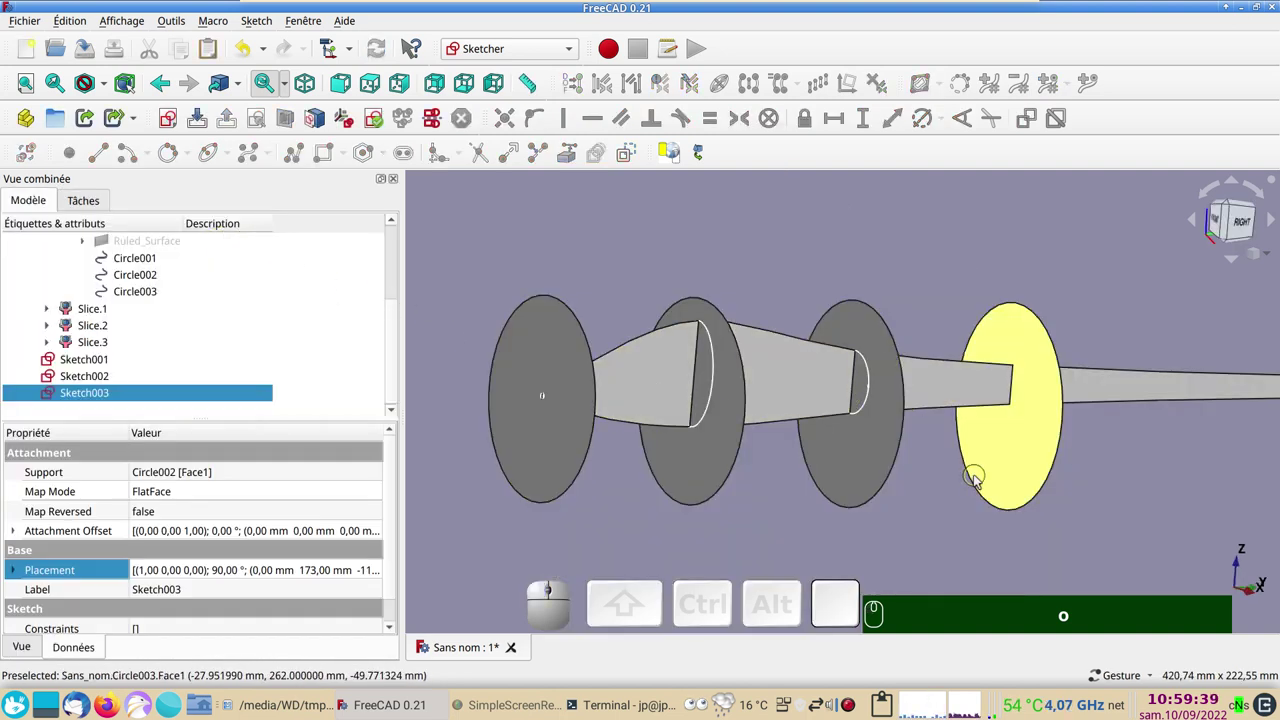
Create a new sketch on the Circle003 disc with section view hiding the front geometry
drag(923, 493, 612, 423)
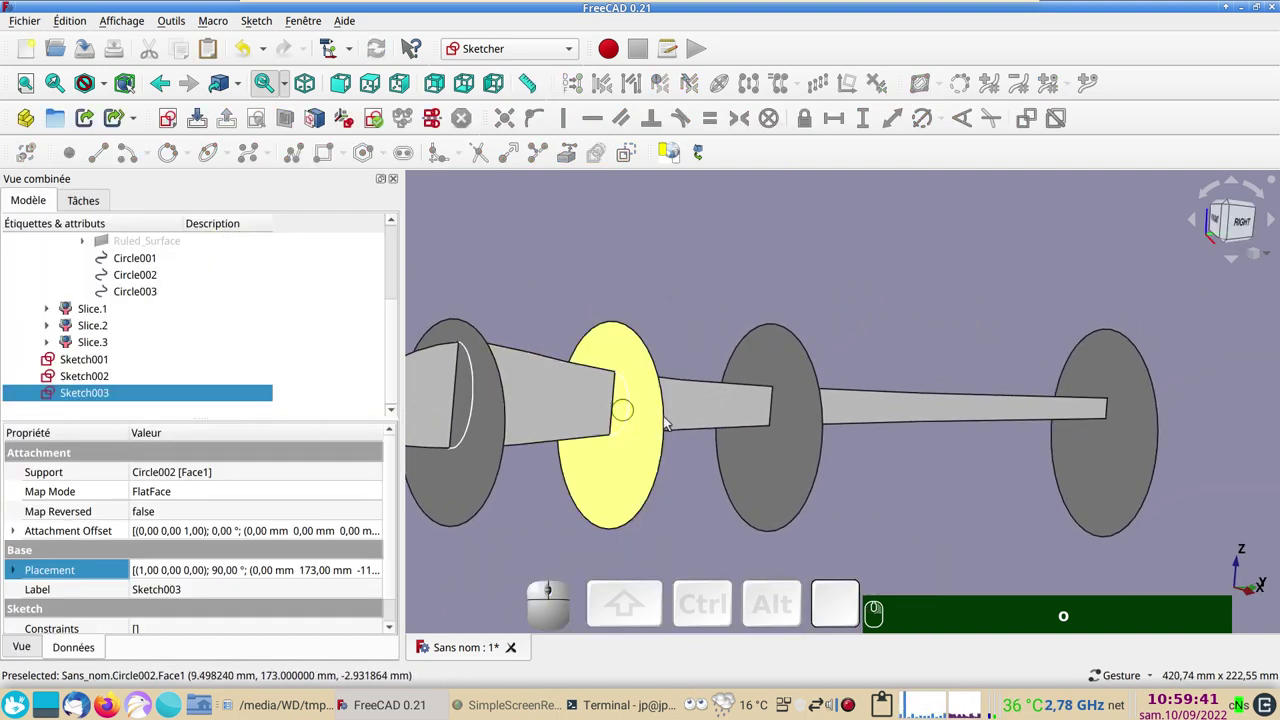
click(774, 512)
click(170, 123)
click(776, 345)
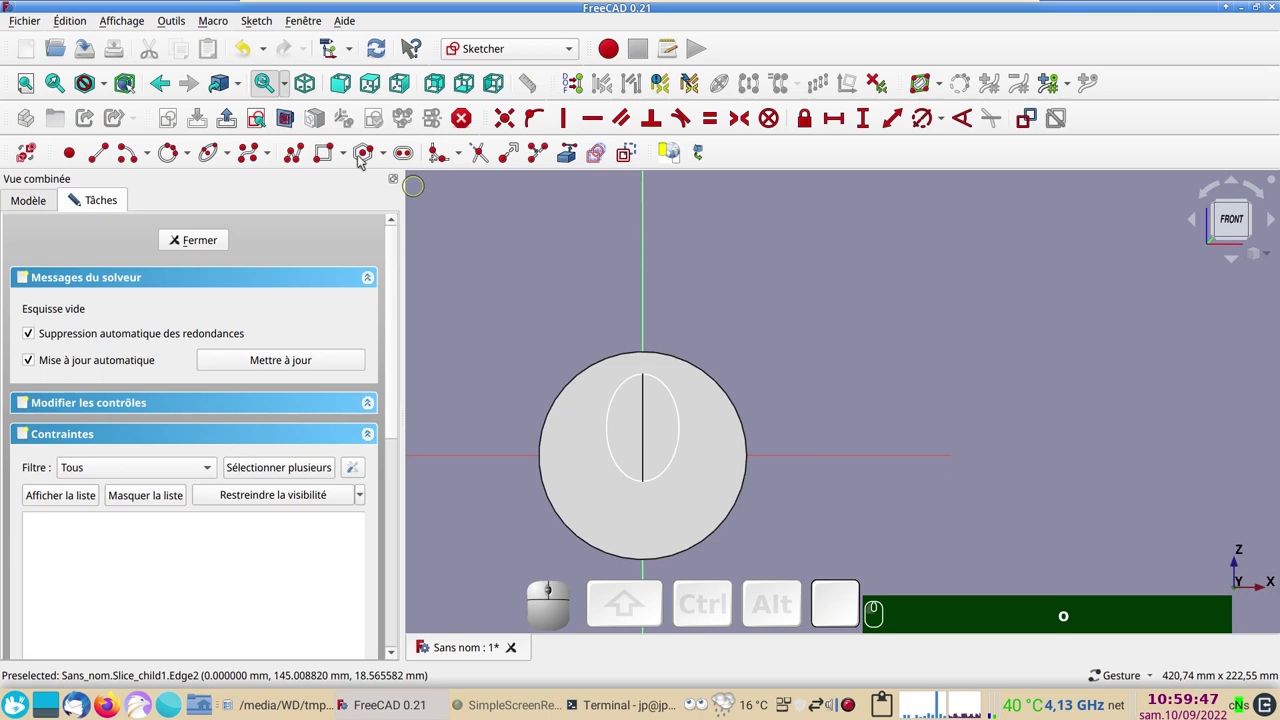
click(289, 120)
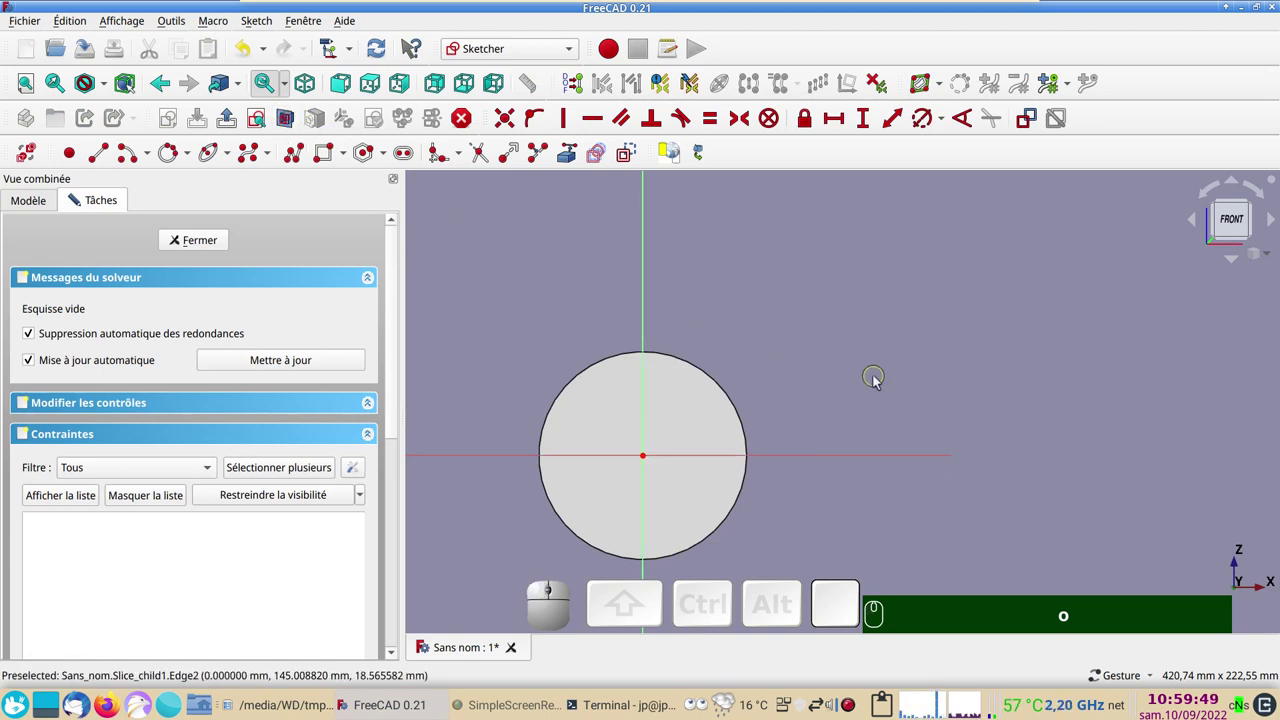
drag(894, 372, 760, 380)
scroll(up, 3)
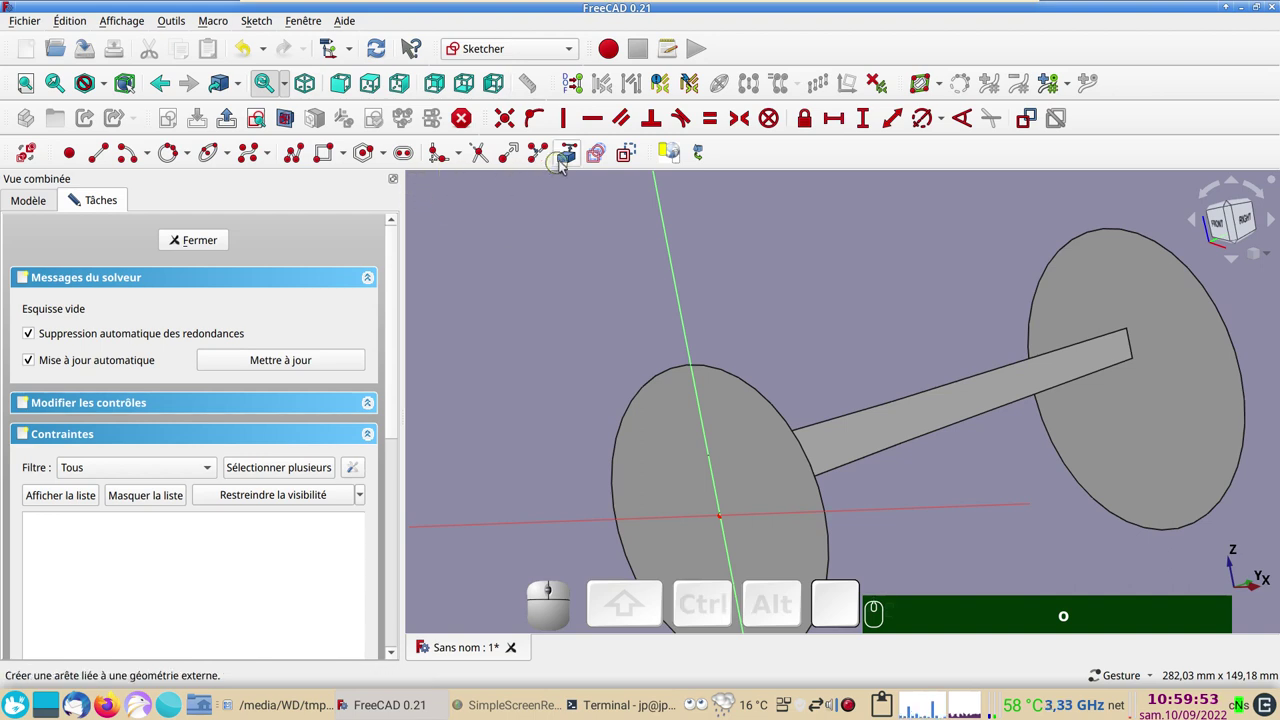
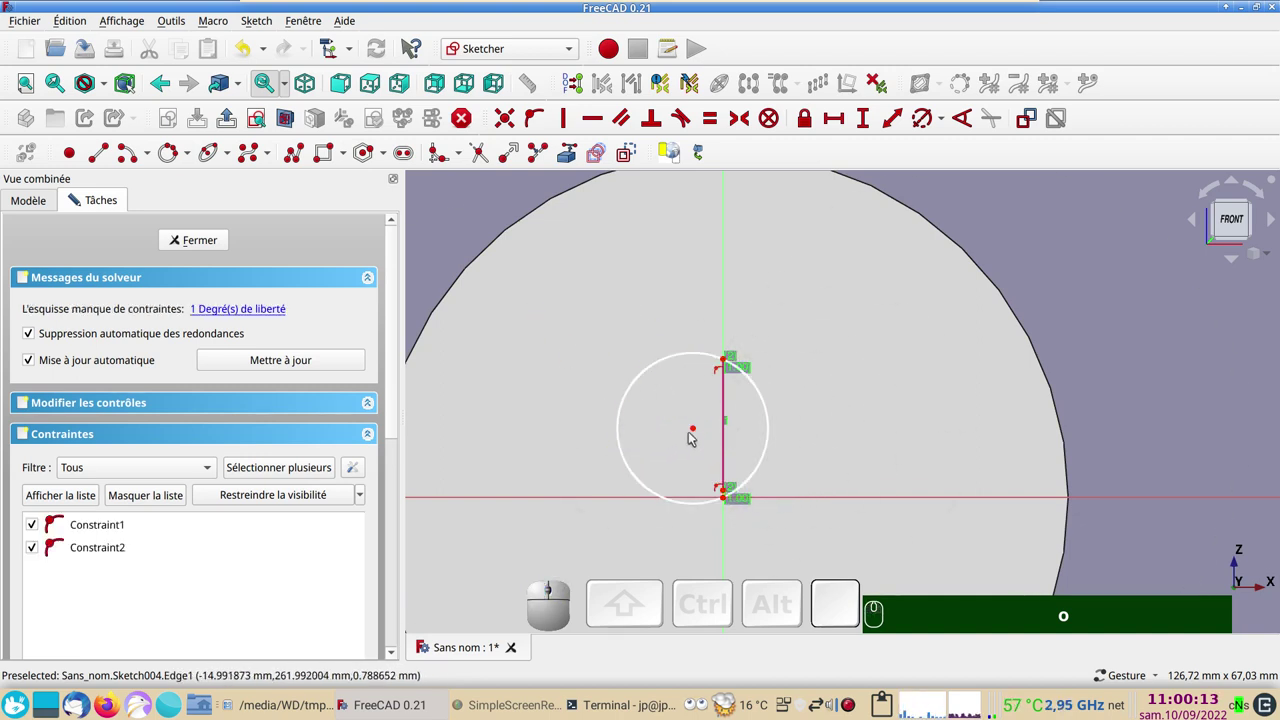
Constrain the circle's centre onto the vertical axis and close Sketch004
click(696, 431)
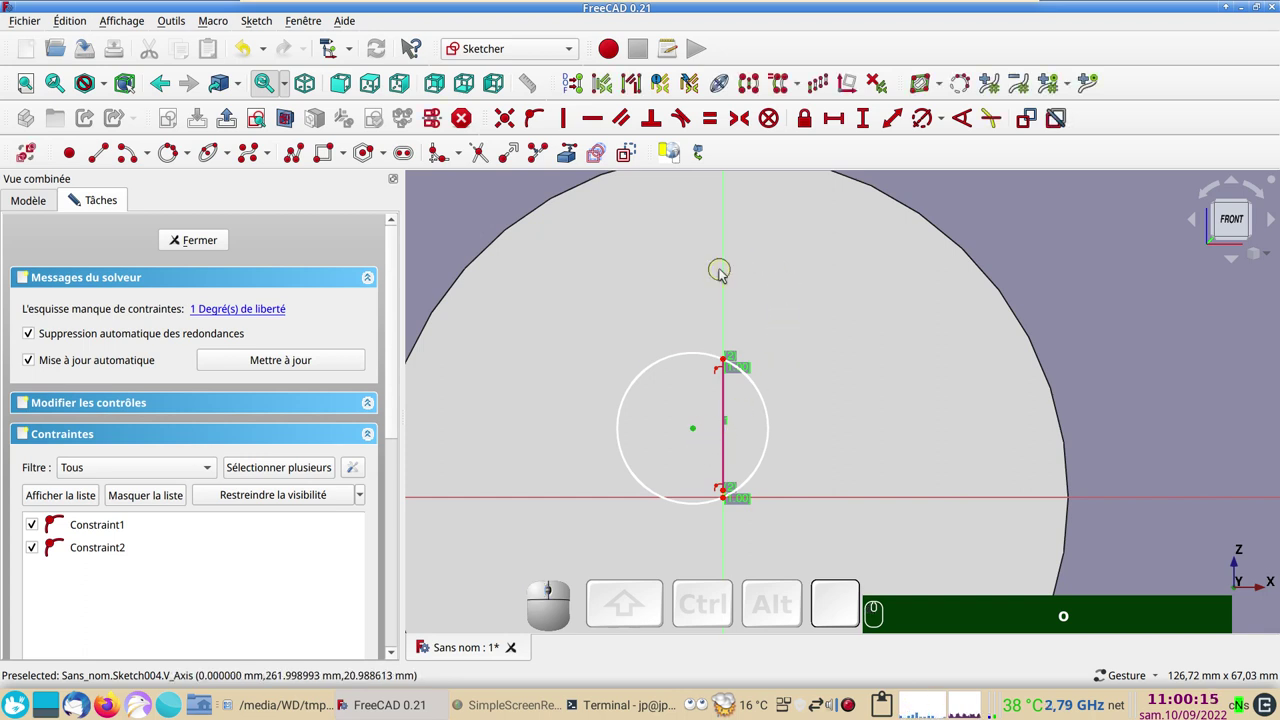
click(729, 274)
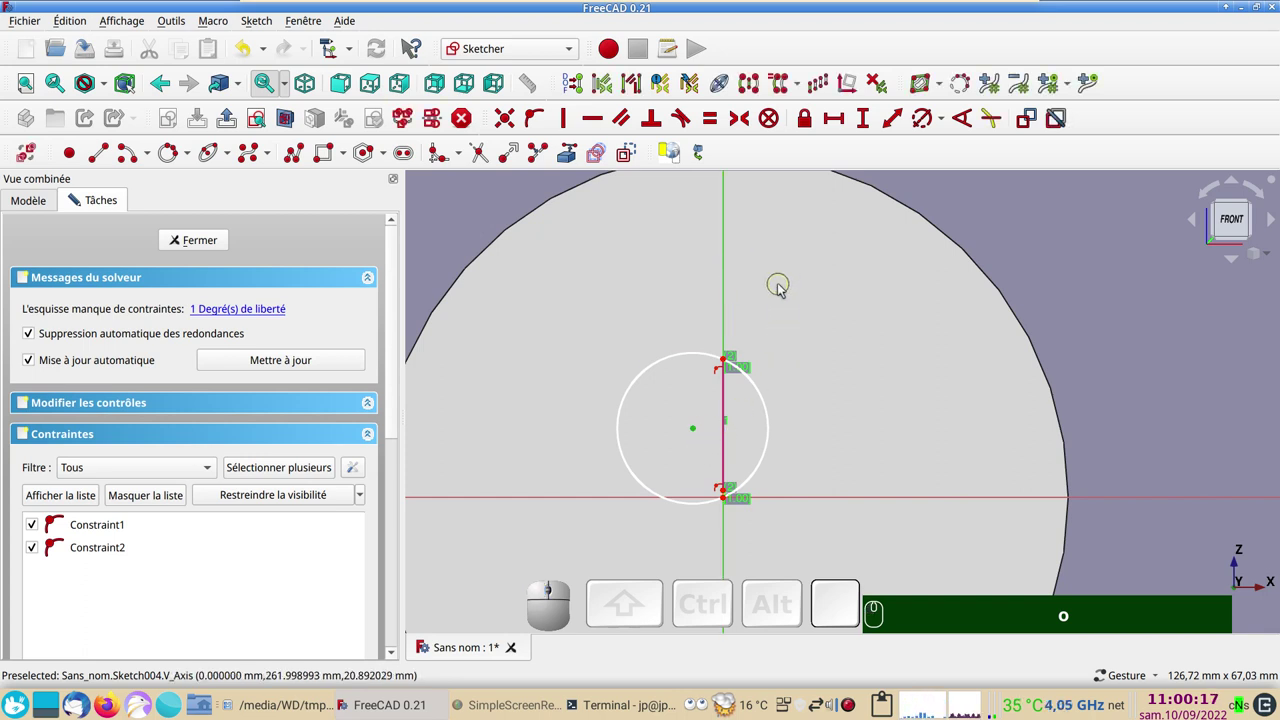
text(o)
key(o)
click(203, 247)
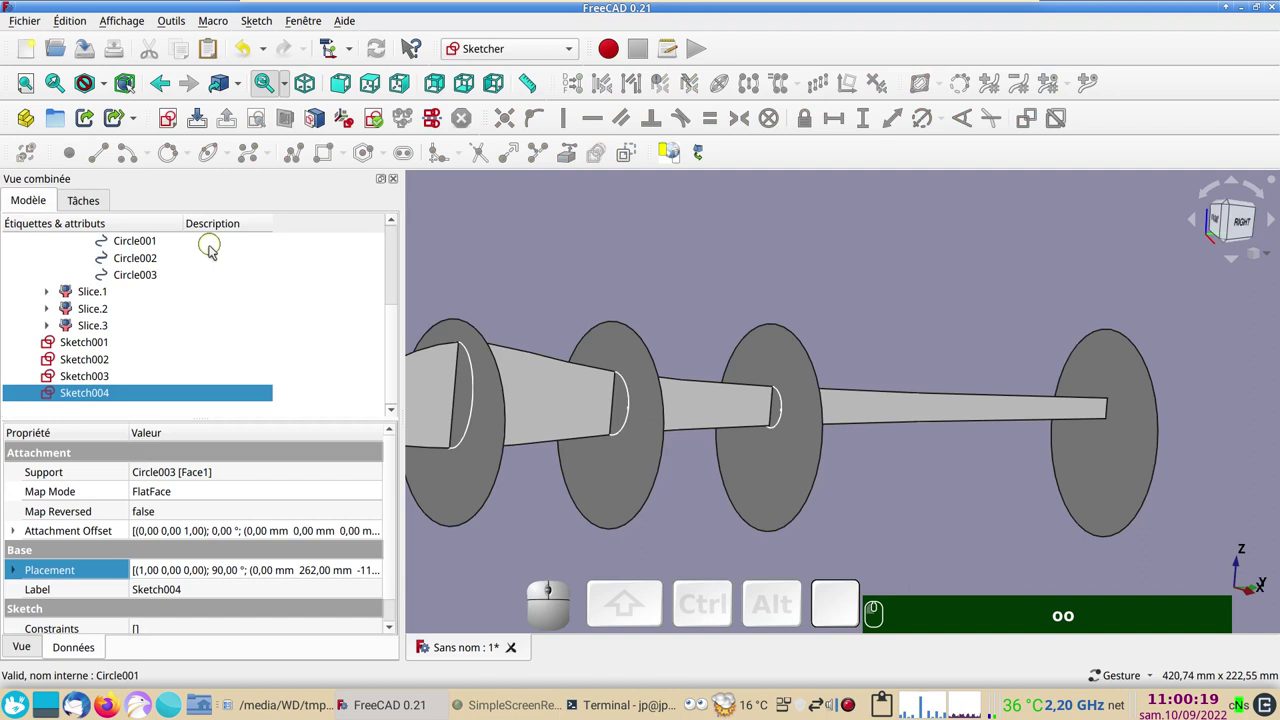
Attach a new sketch to the flat face of the tail-end circle Circle004
click(1119, 497)
click(173, 127)
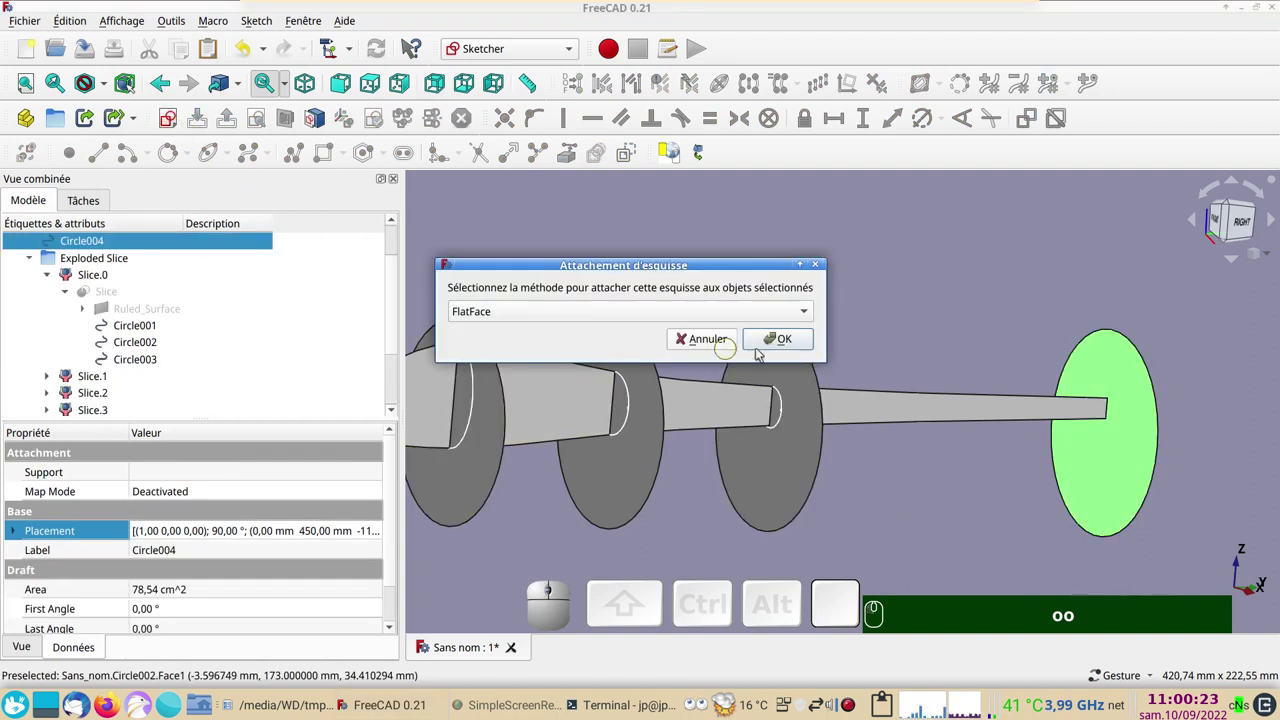
click(773, 345)
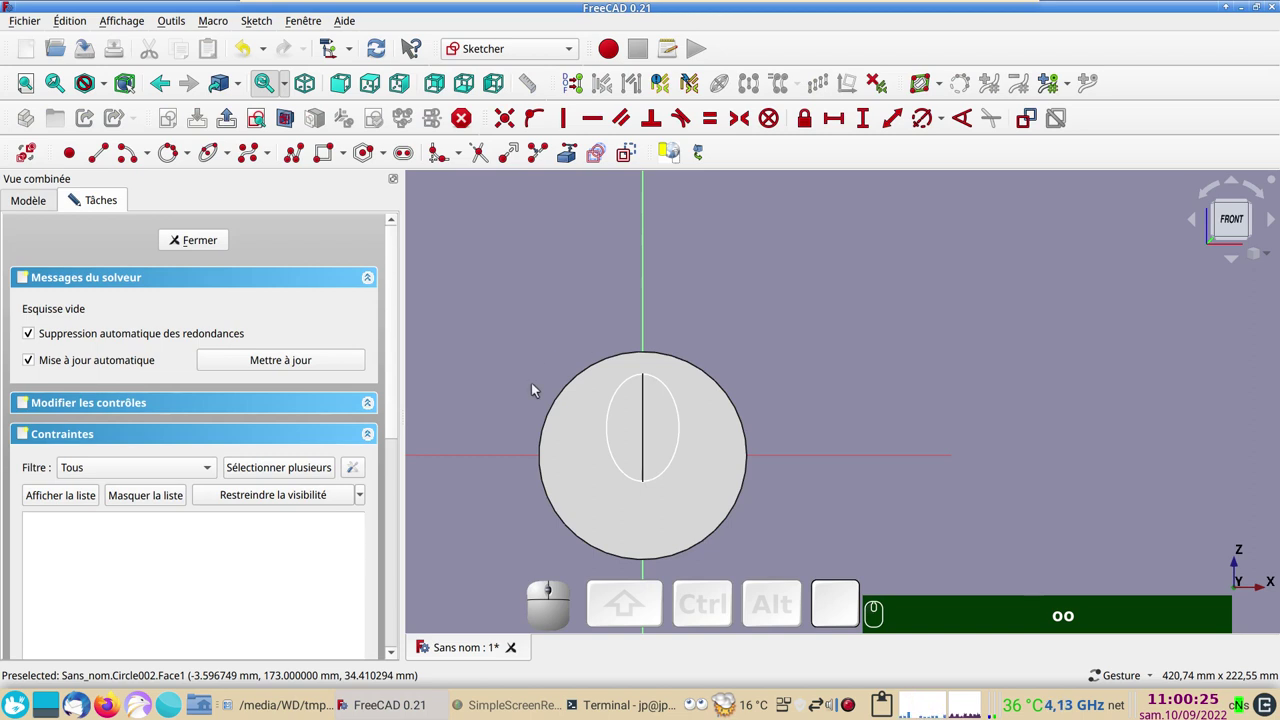
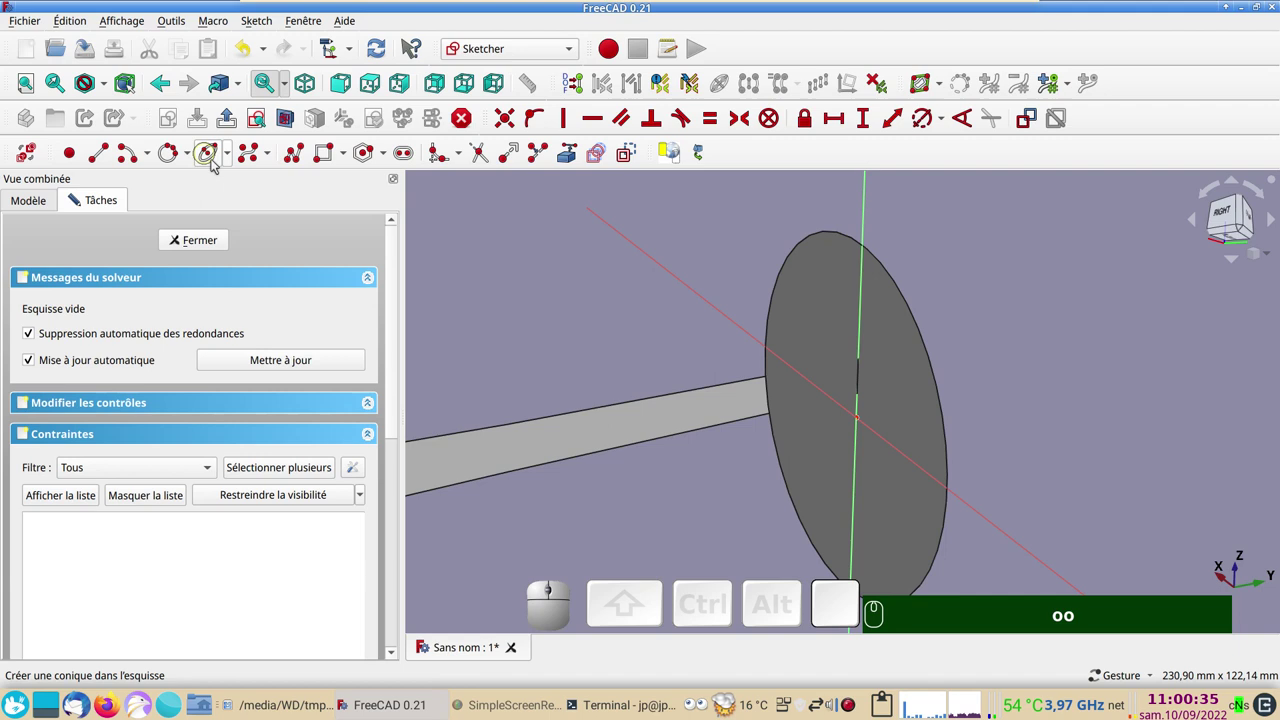
Draw a short line, constrain its endpoint onto the vertical axis, and leave the sketch for the Curves workbench
click(570, 160)
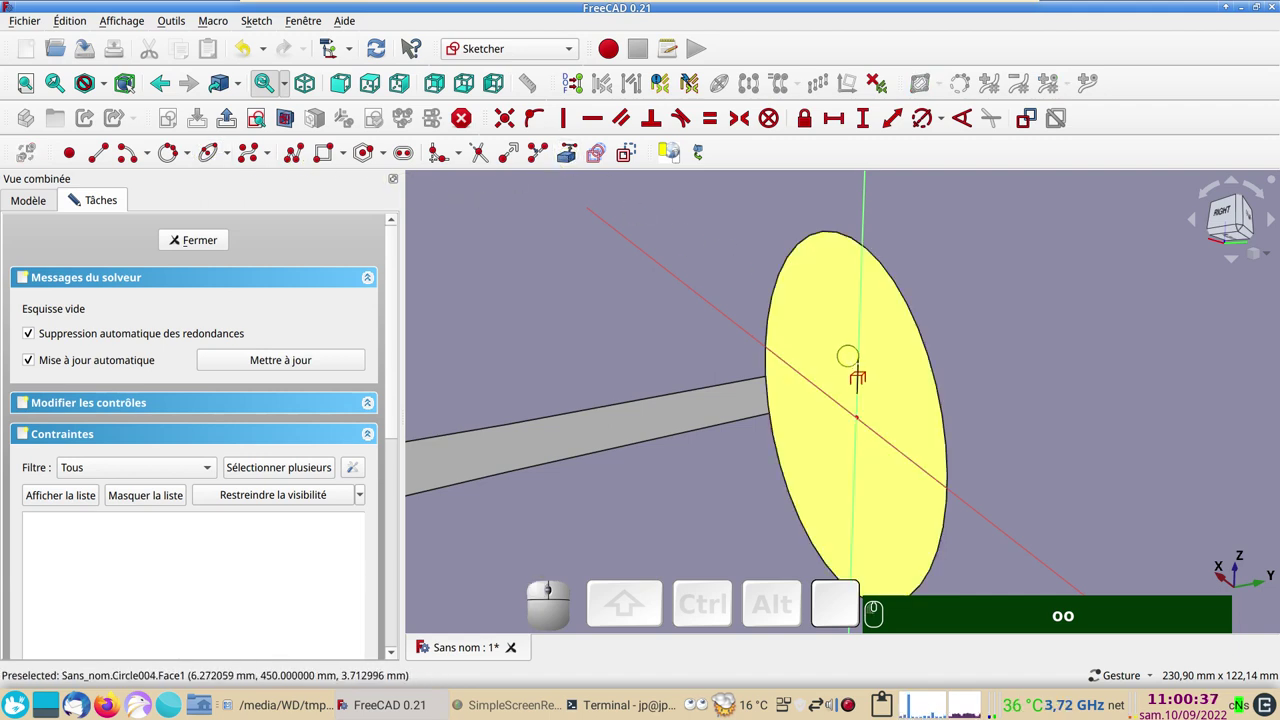
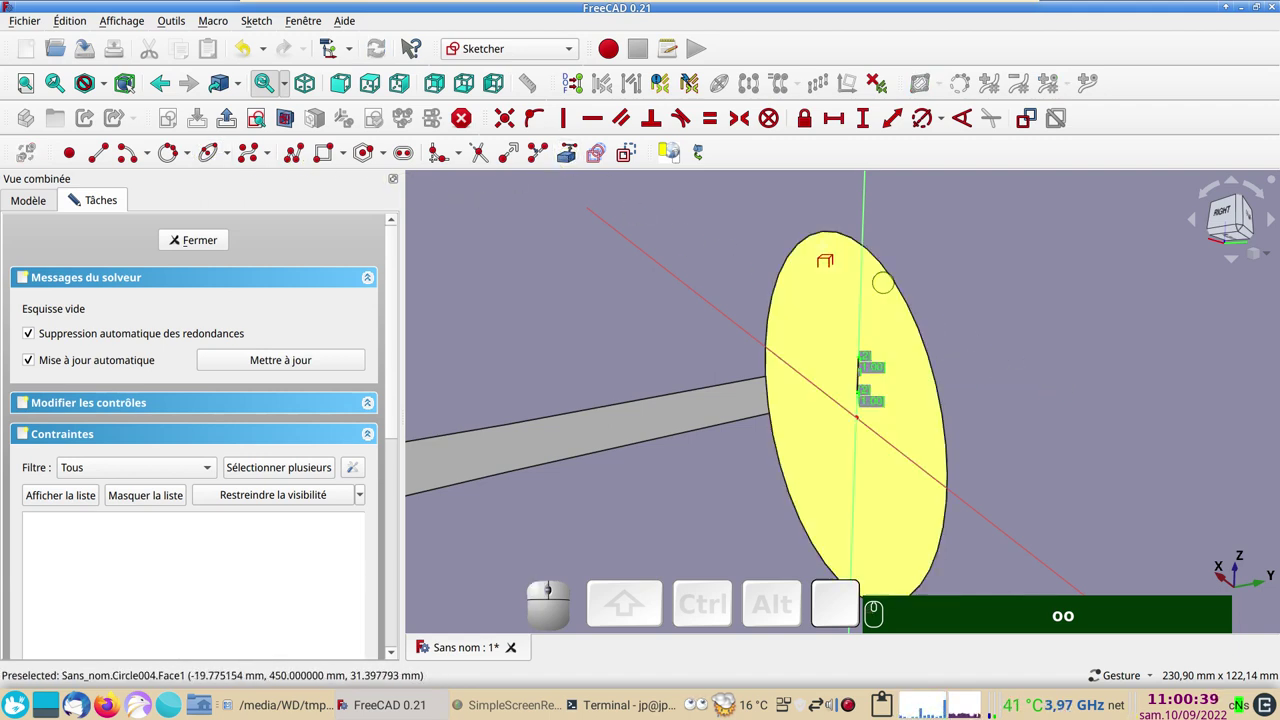
click(262, 122)
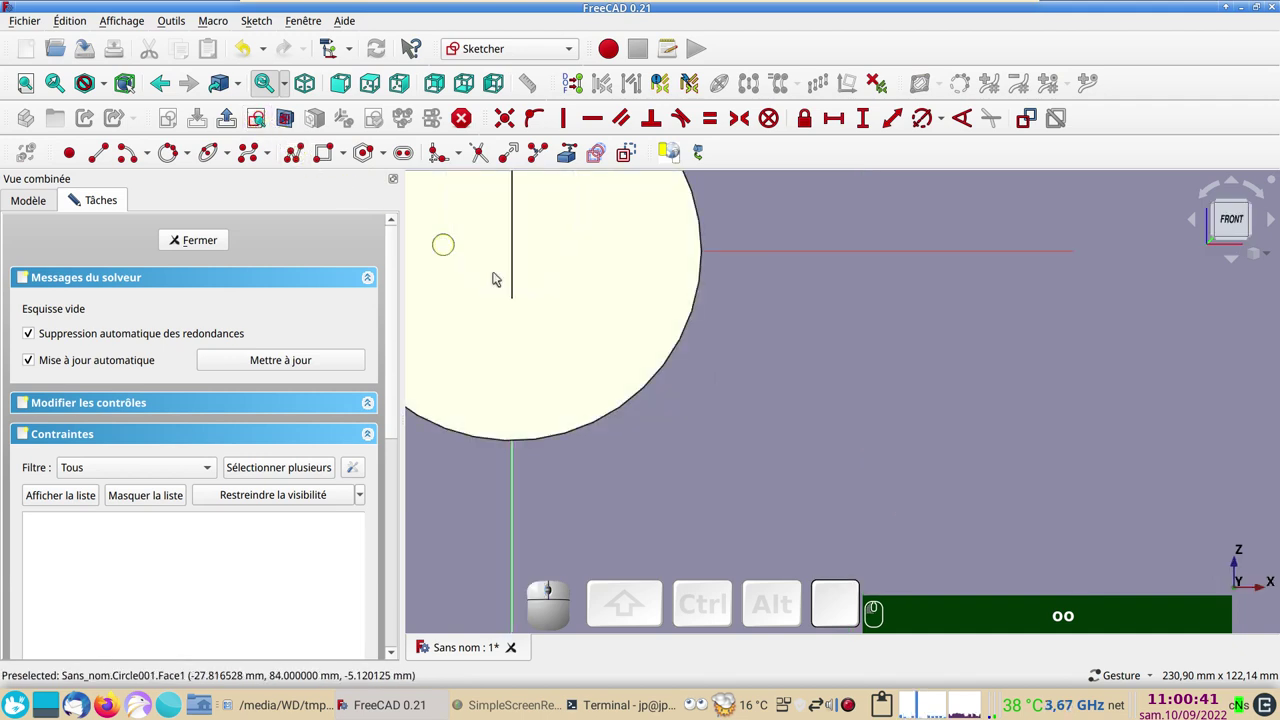
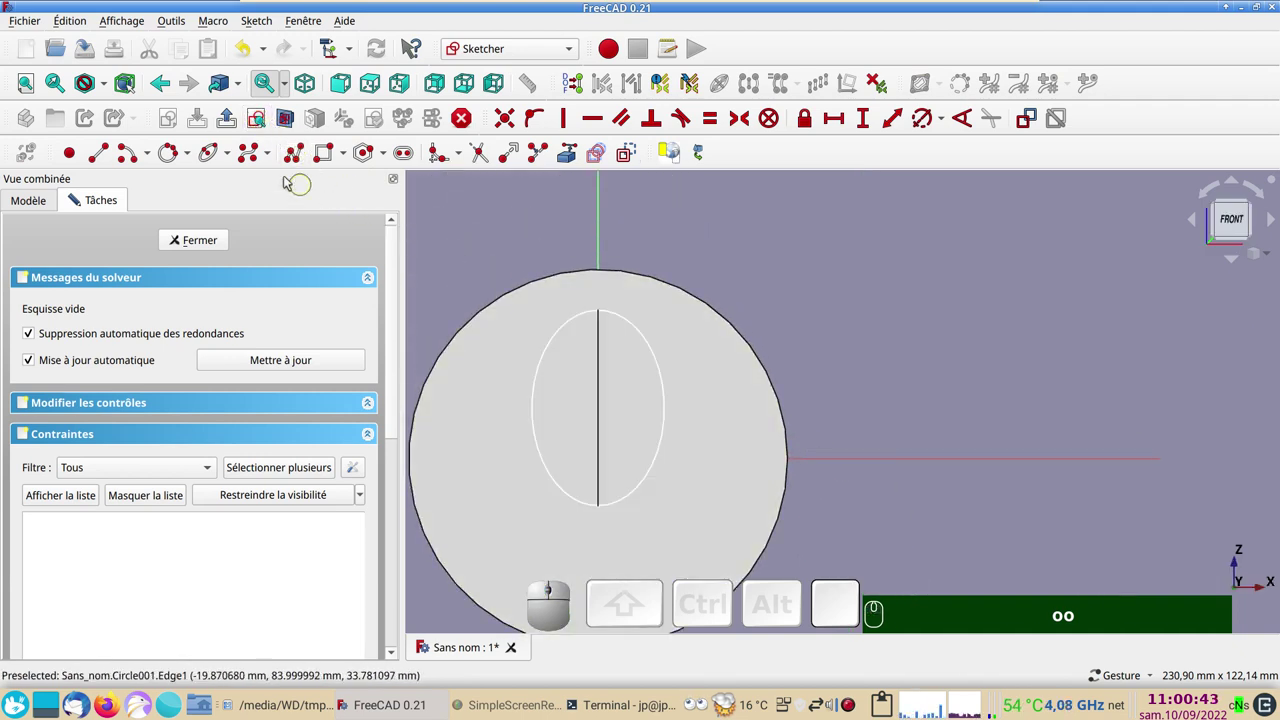
click(288, 121)
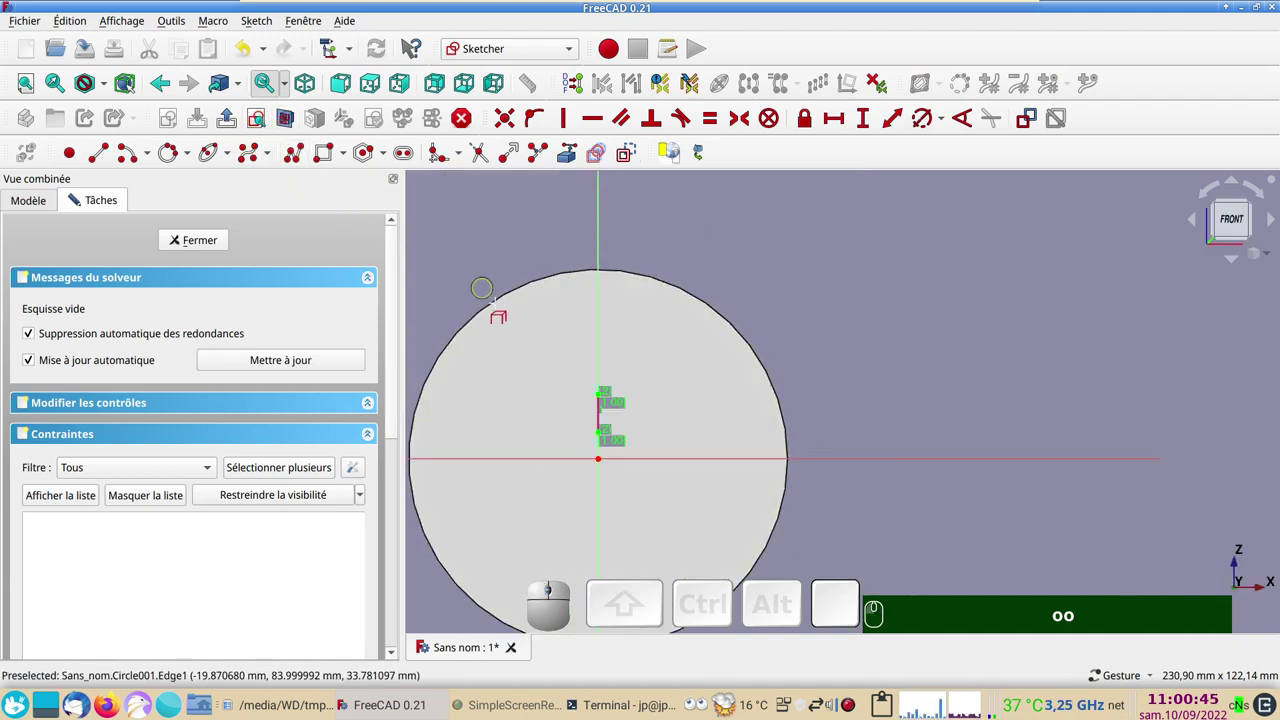
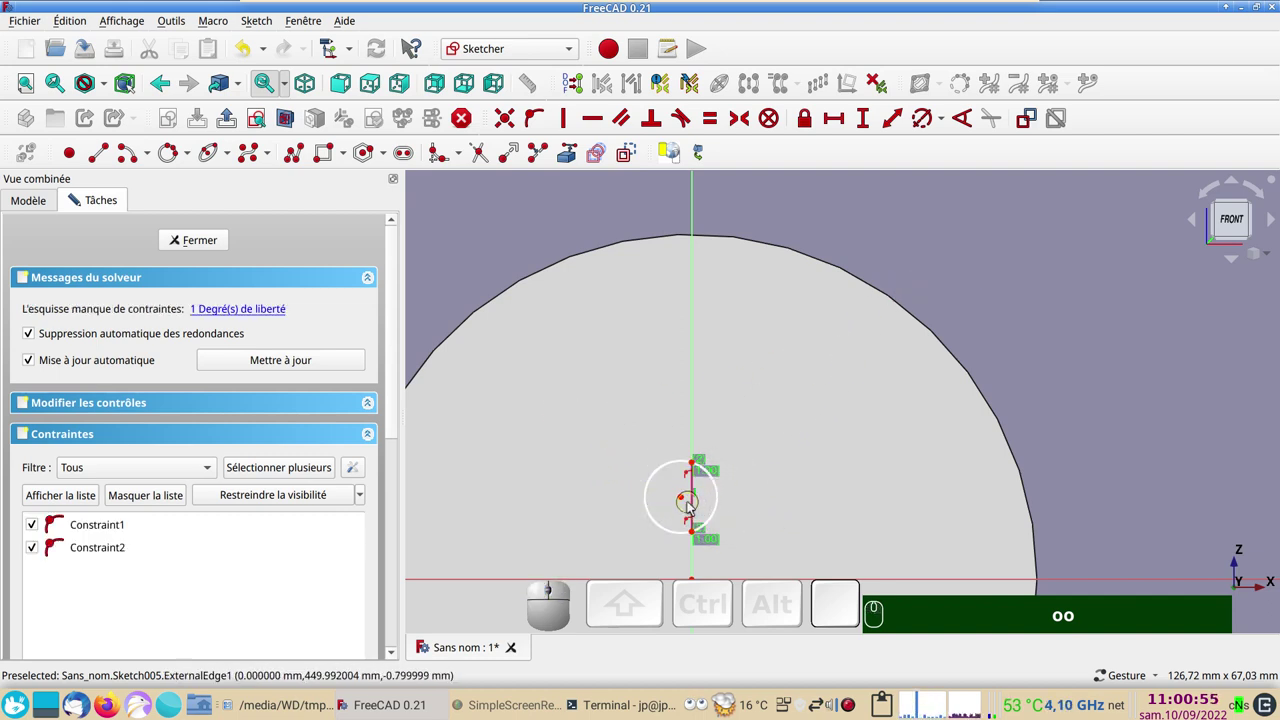
click(688, 504)
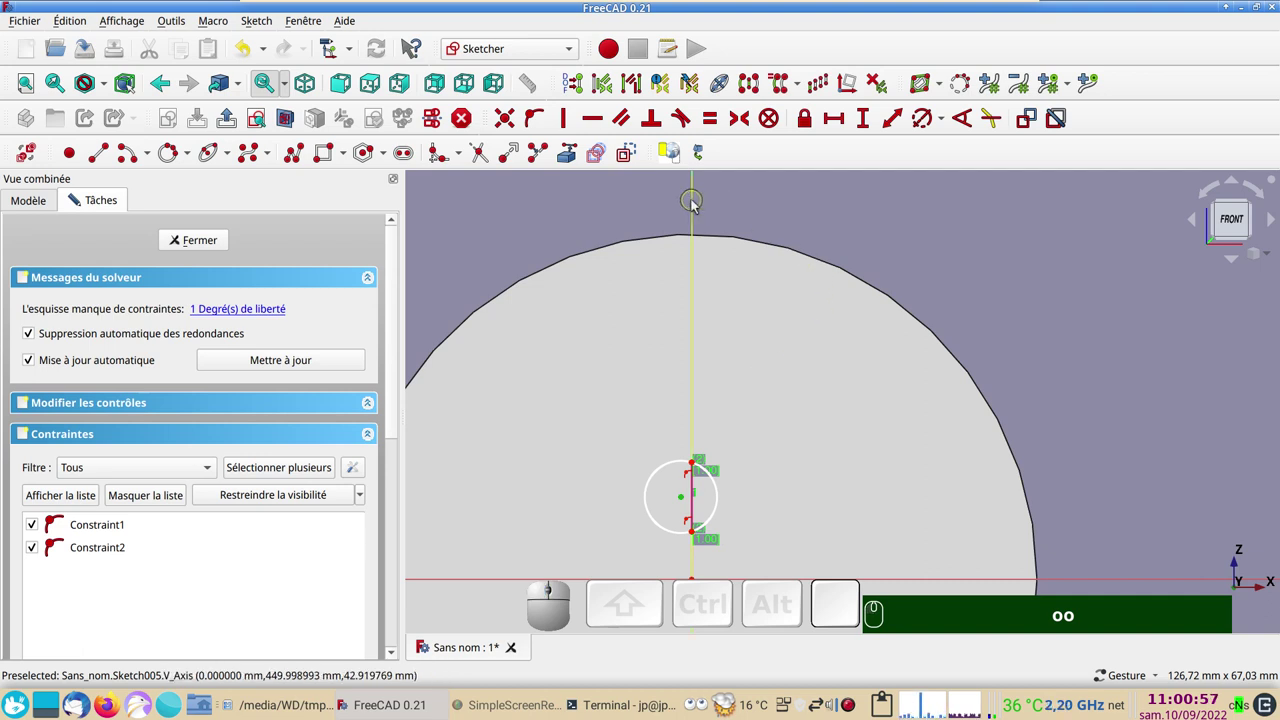
text(o)
click(208, 247)
text(ooo)
scroll(down, 3)
Select all the fuselage cross-section circles including the tail-end one and hide them
right_click(570, 307)
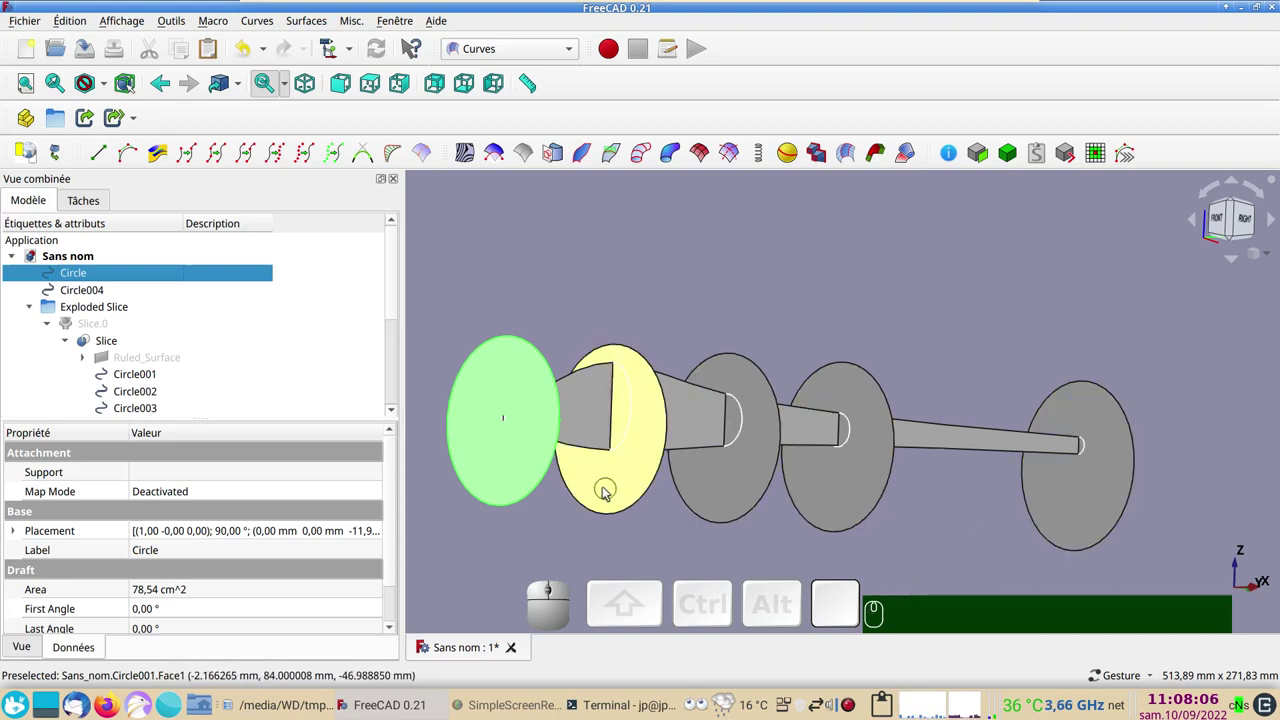
click(611, 485)
click(709, 496)
click(837, 483)
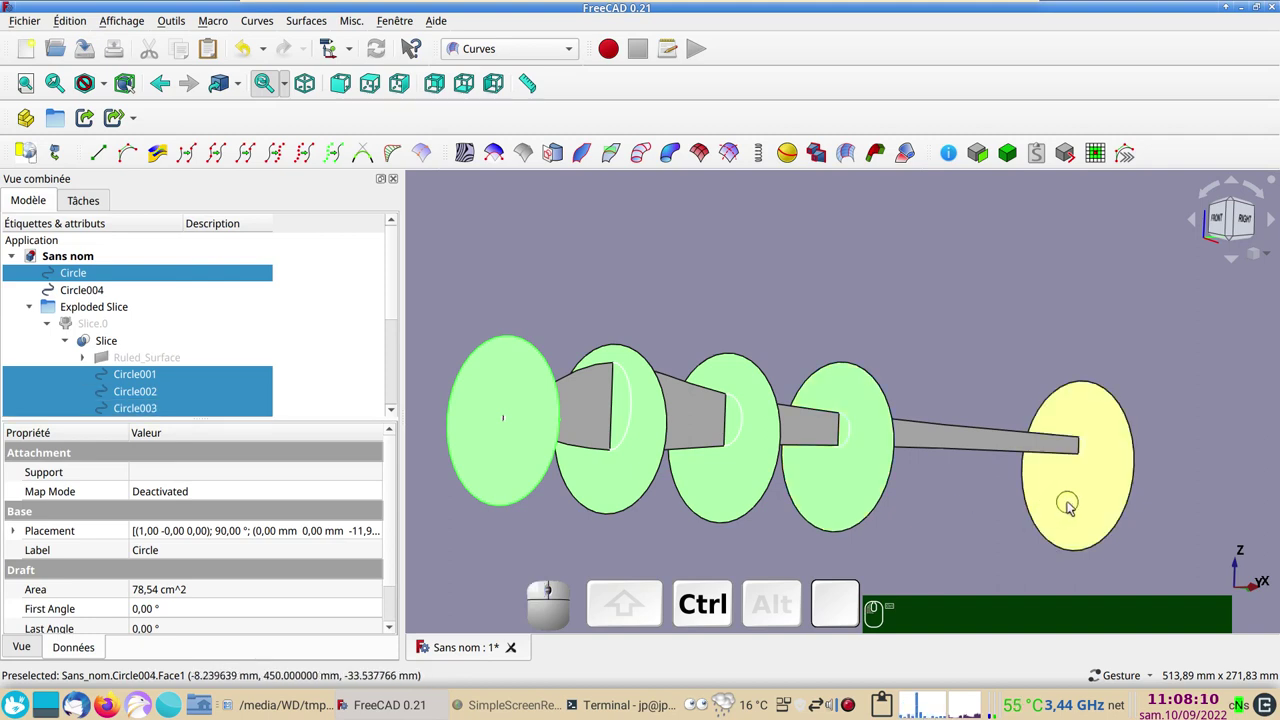
click(1073, 506)
key(space)
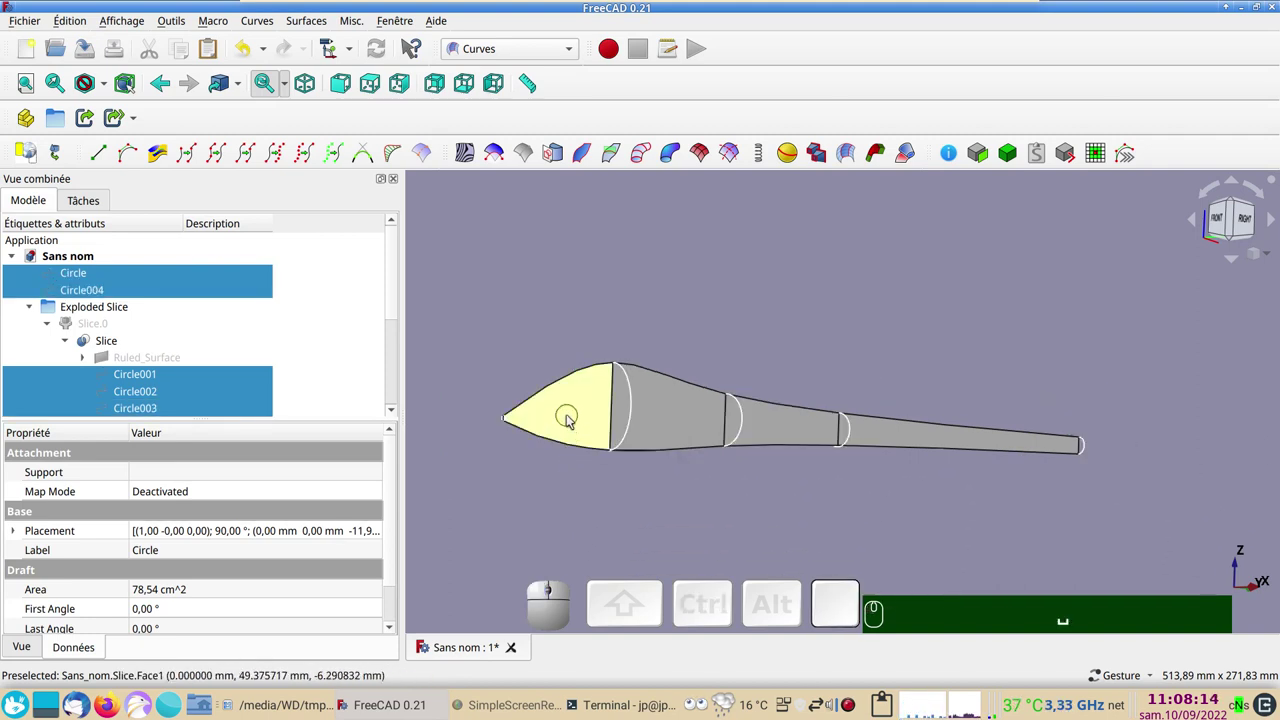
Hide each fuselage slice piece in turn and the Slice.0 group
click(677, 429)
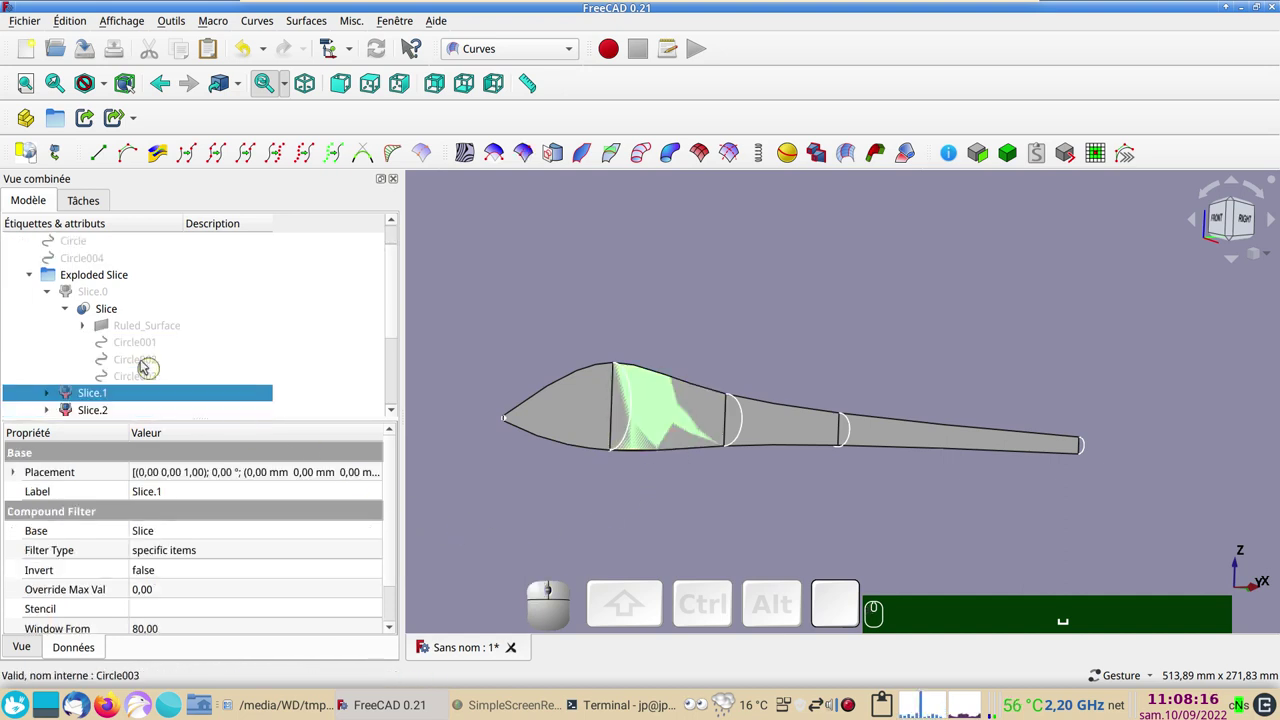
key(space)
key(space)
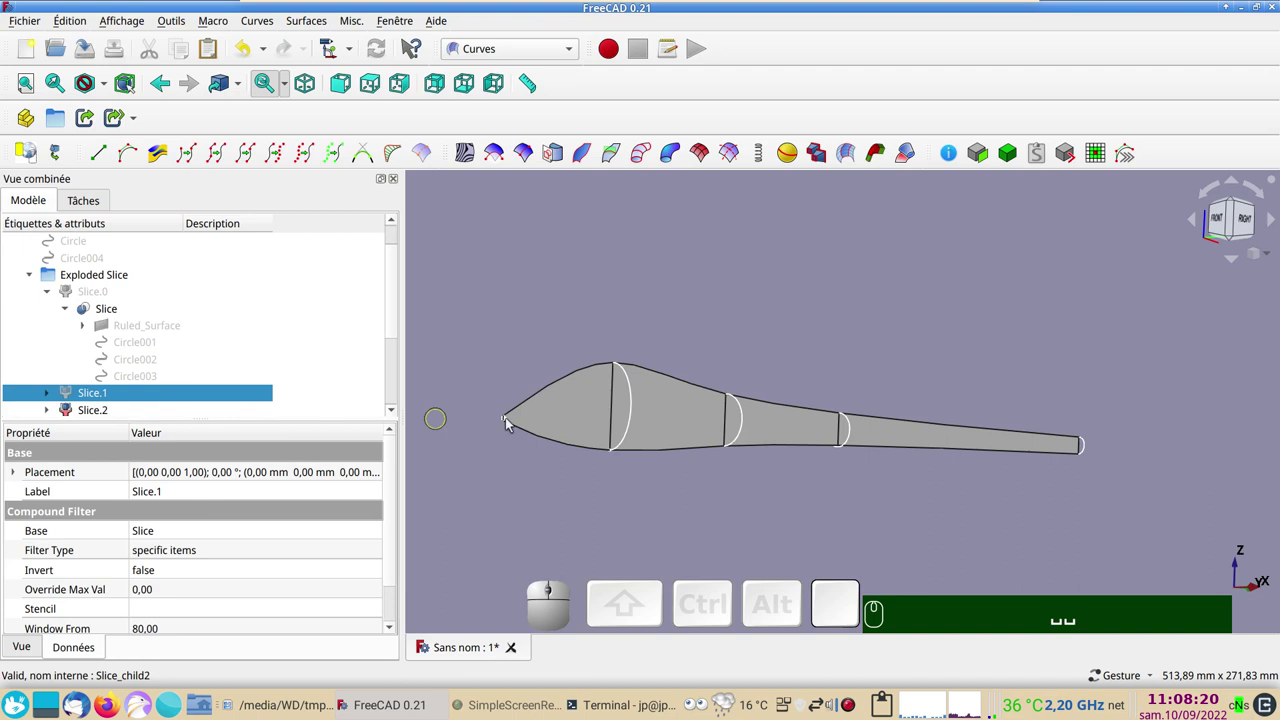
click(680, 426)
key(space)
click(779, 436)
key(space)
click(894, 438)
key(space)
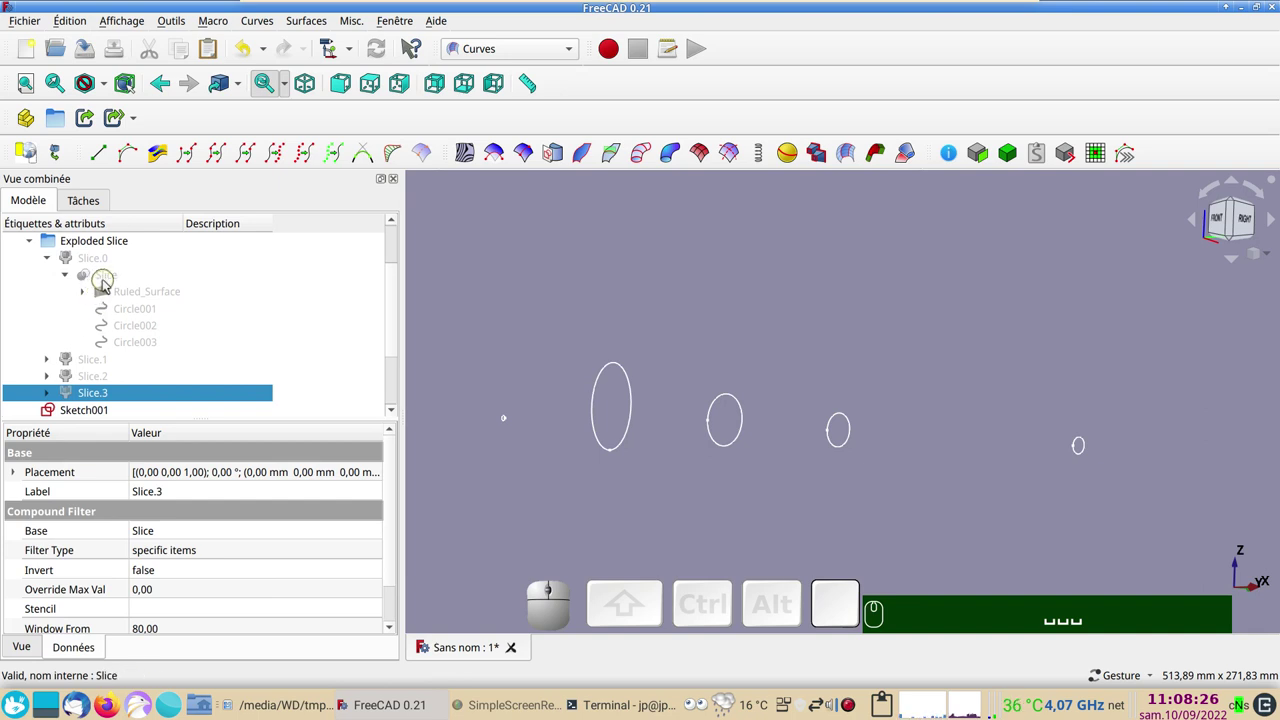
click(100, 261)
key(space)
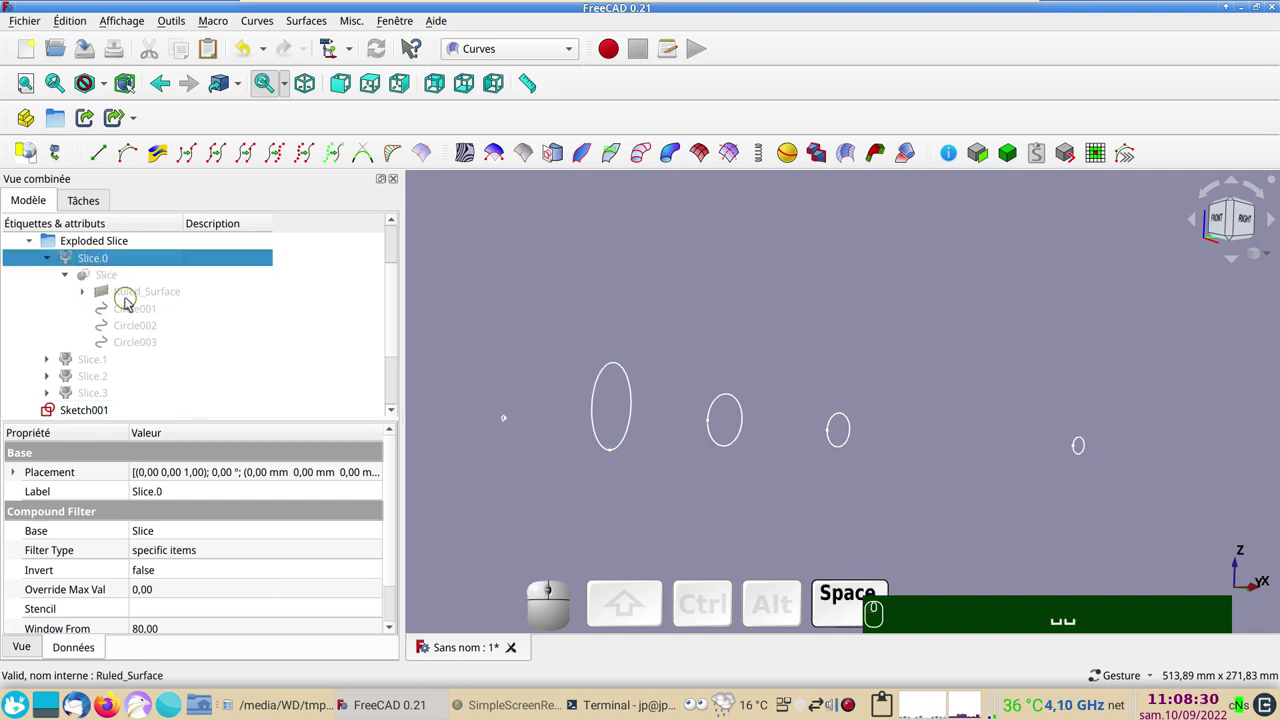
Make the Ruled_Surface visible again as the sweep rail
click(131, 302)
key(space)
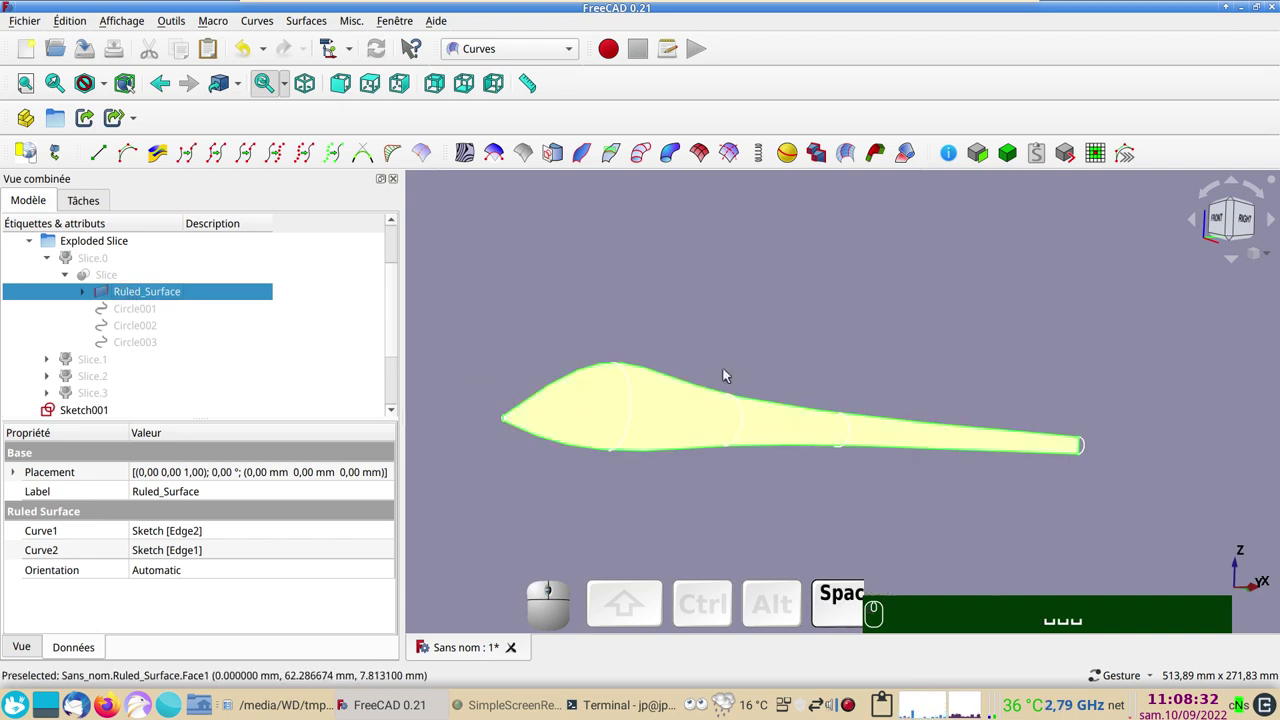
click(758, 336)
click(673, 415)
key(space)
key(space)
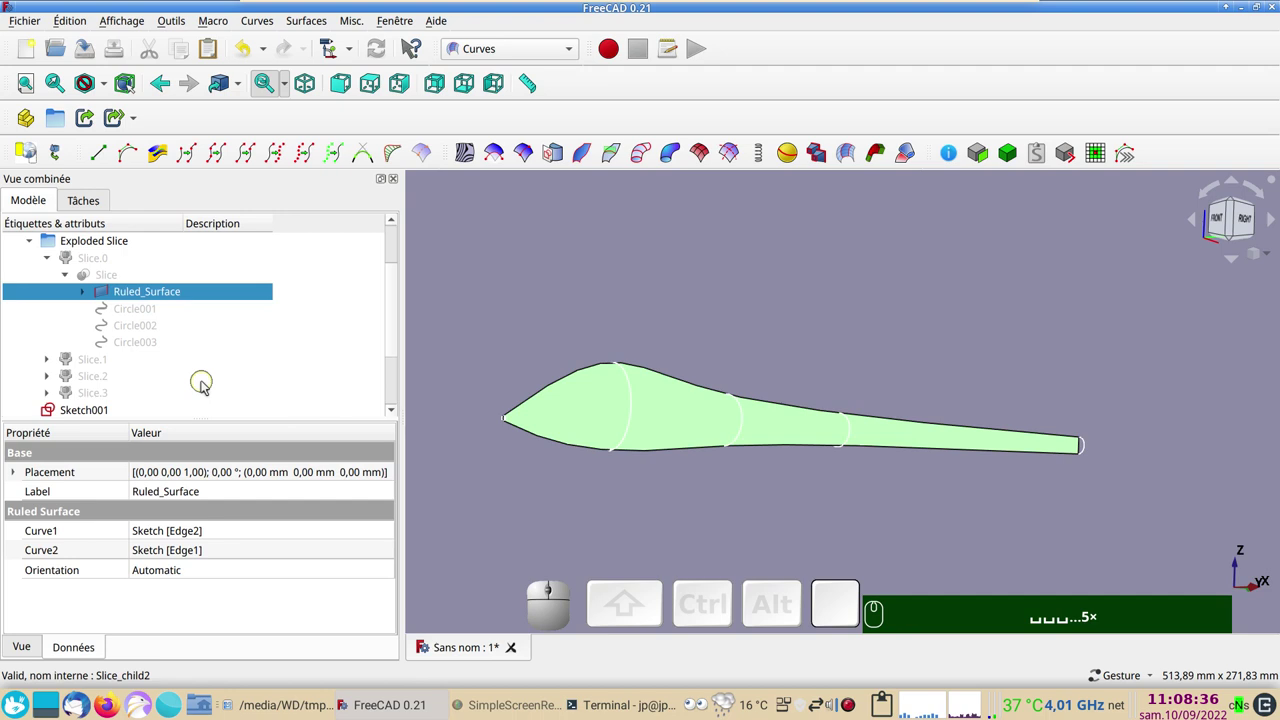
scroll(down, 3)
Select Sketch001 through Sketch004 as sweep profiles
click(110, 327)
click(111, 340)
click(110, 363)
click(112, 374)
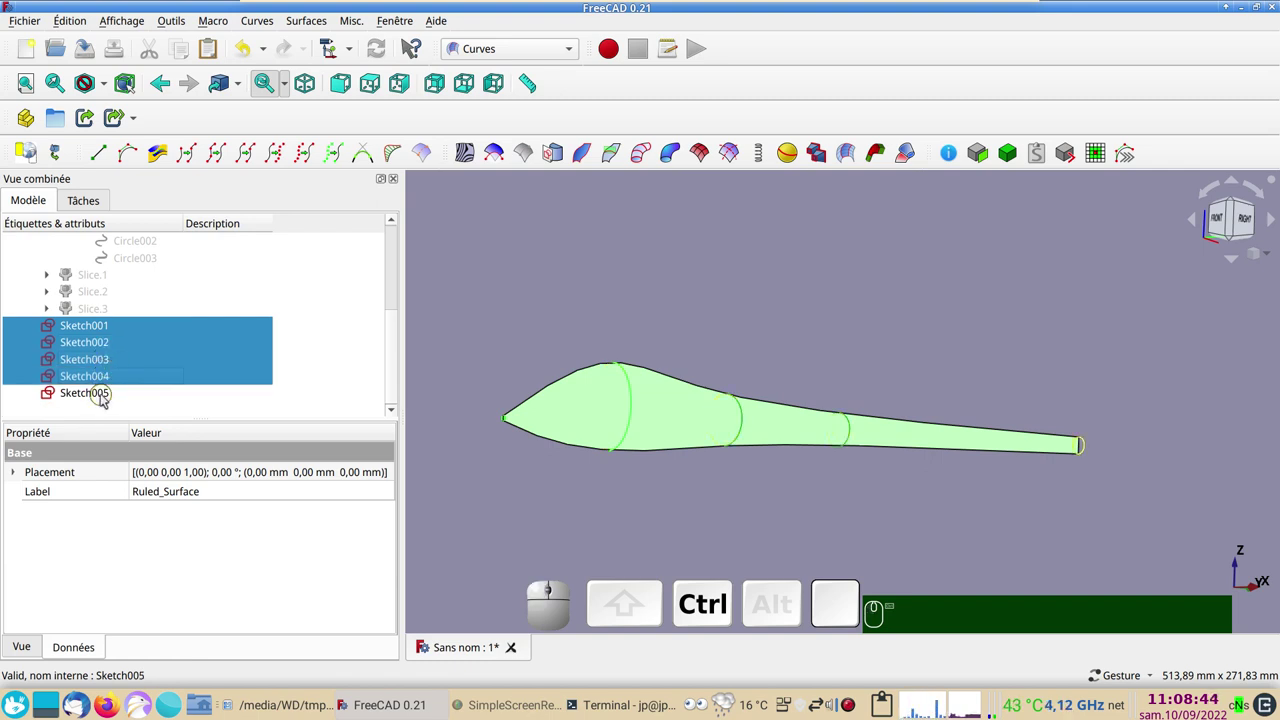
Add Sketch005 to the profiles and run Sweep2Rails along the ruled surface, producing Sweep_2_rails
click(106, 399)
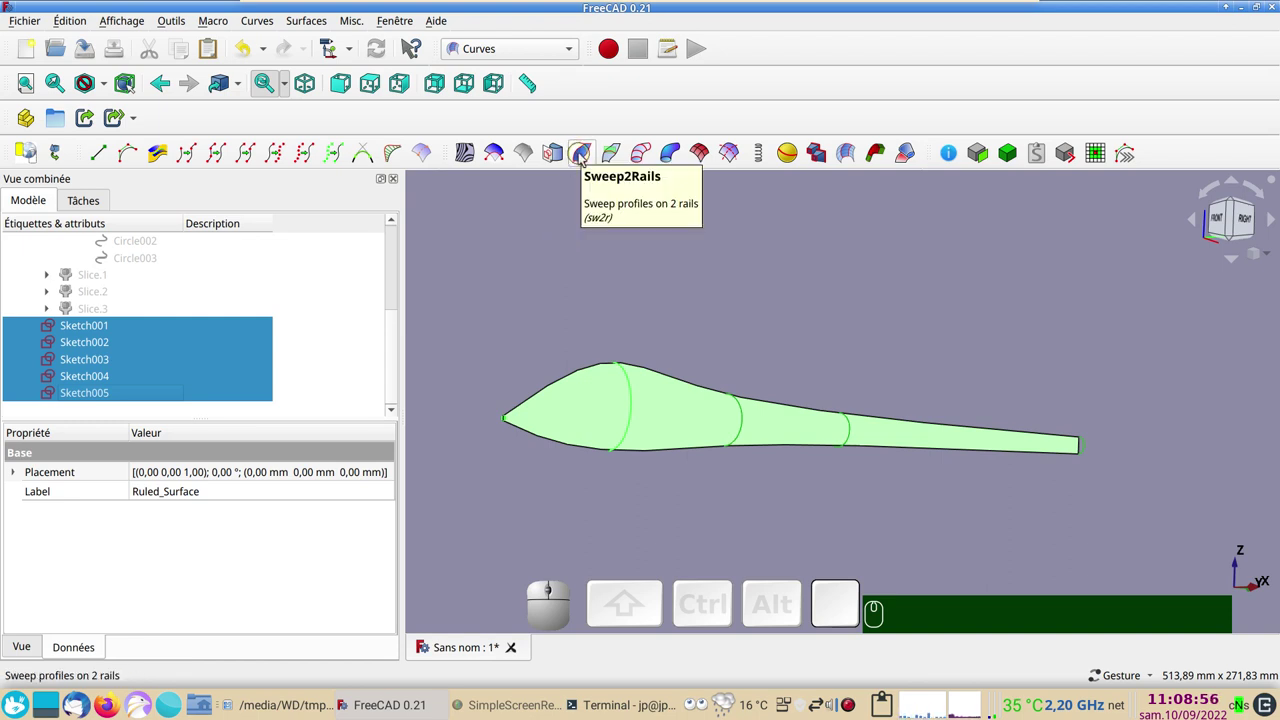
click(585, 159)
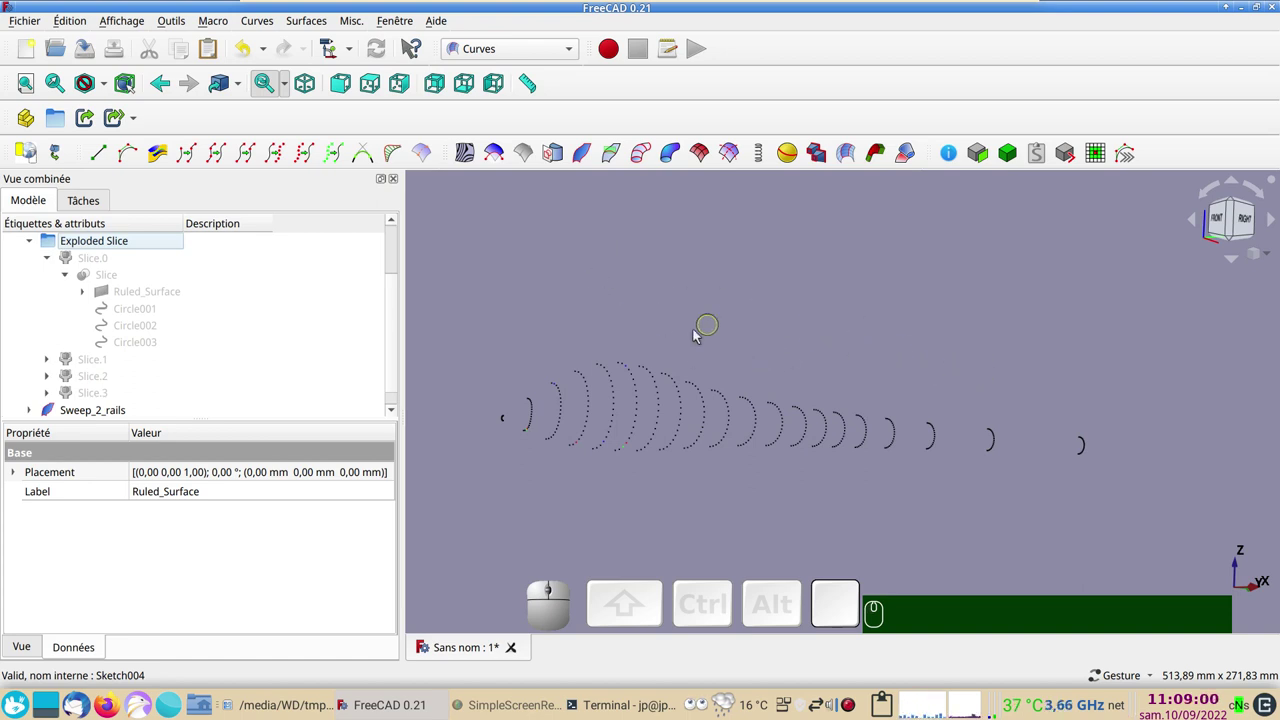
scroll(up, 3)
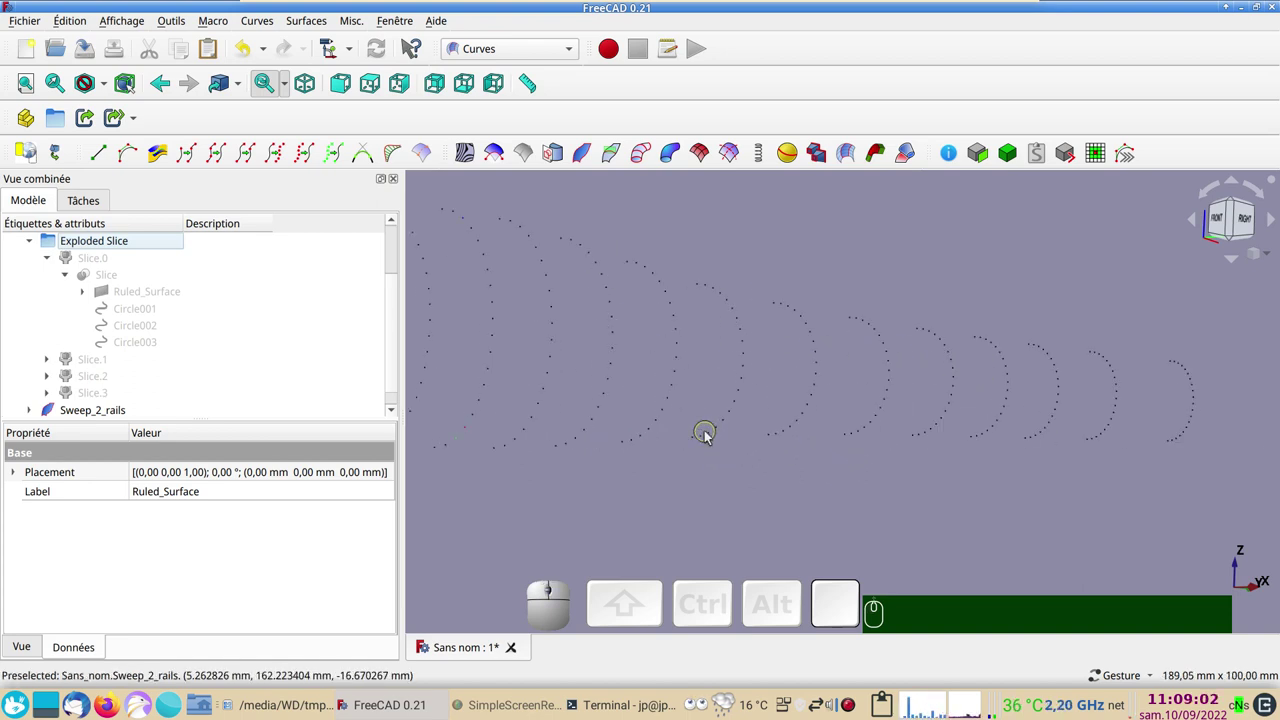
scroll(down, 3)
scroll(down, 3)
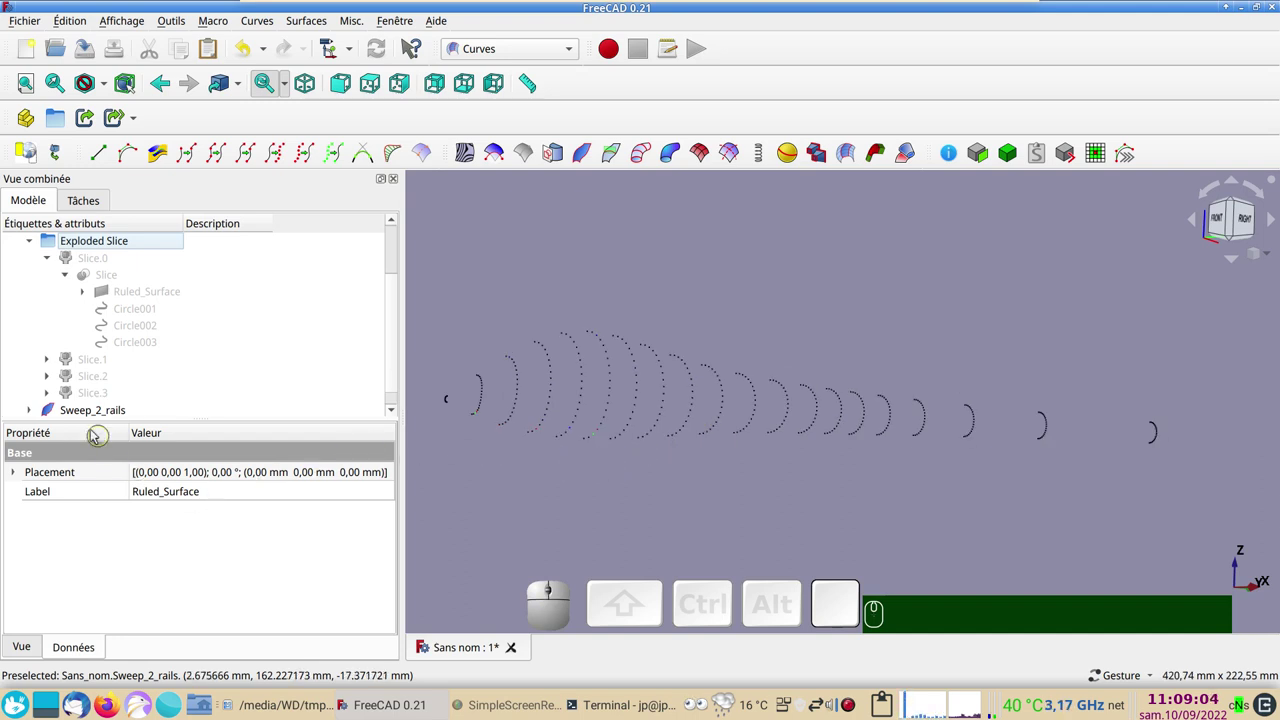
click(85, 414)
click(165, 588)
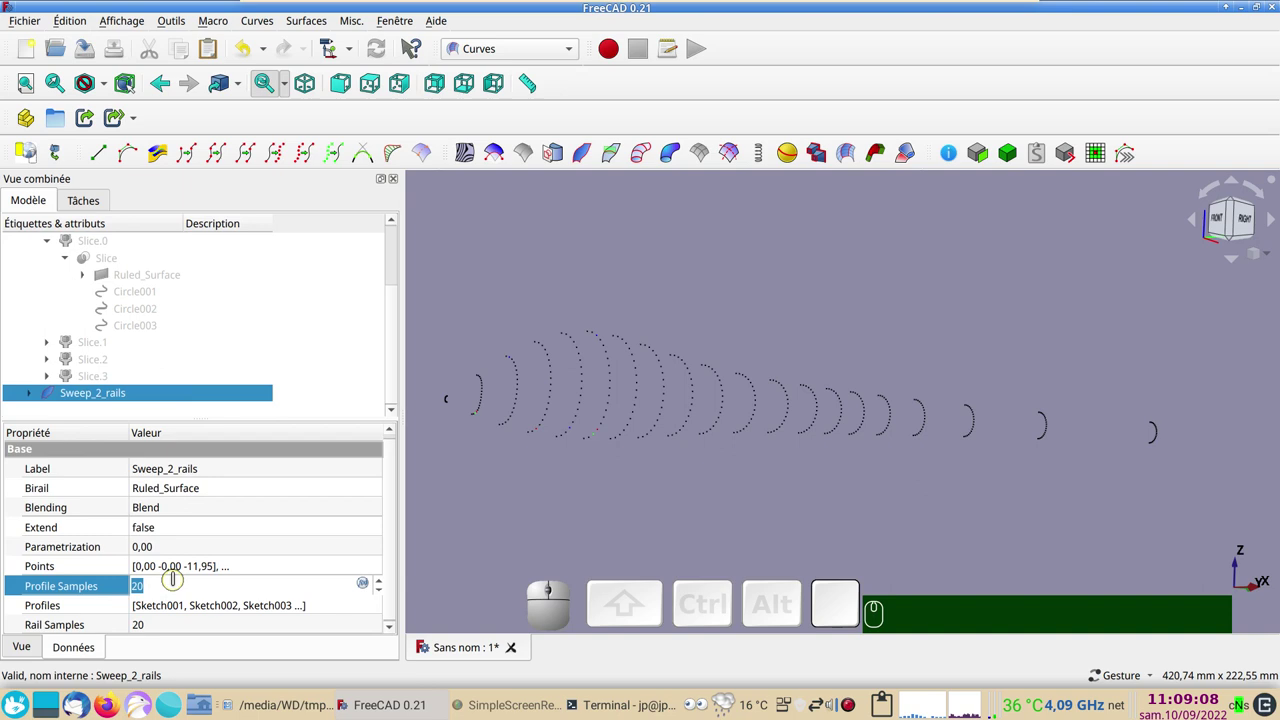
key(KP_4)
key(KP_0)
click(160, 627)
key(KP_4)
key(KP_0)
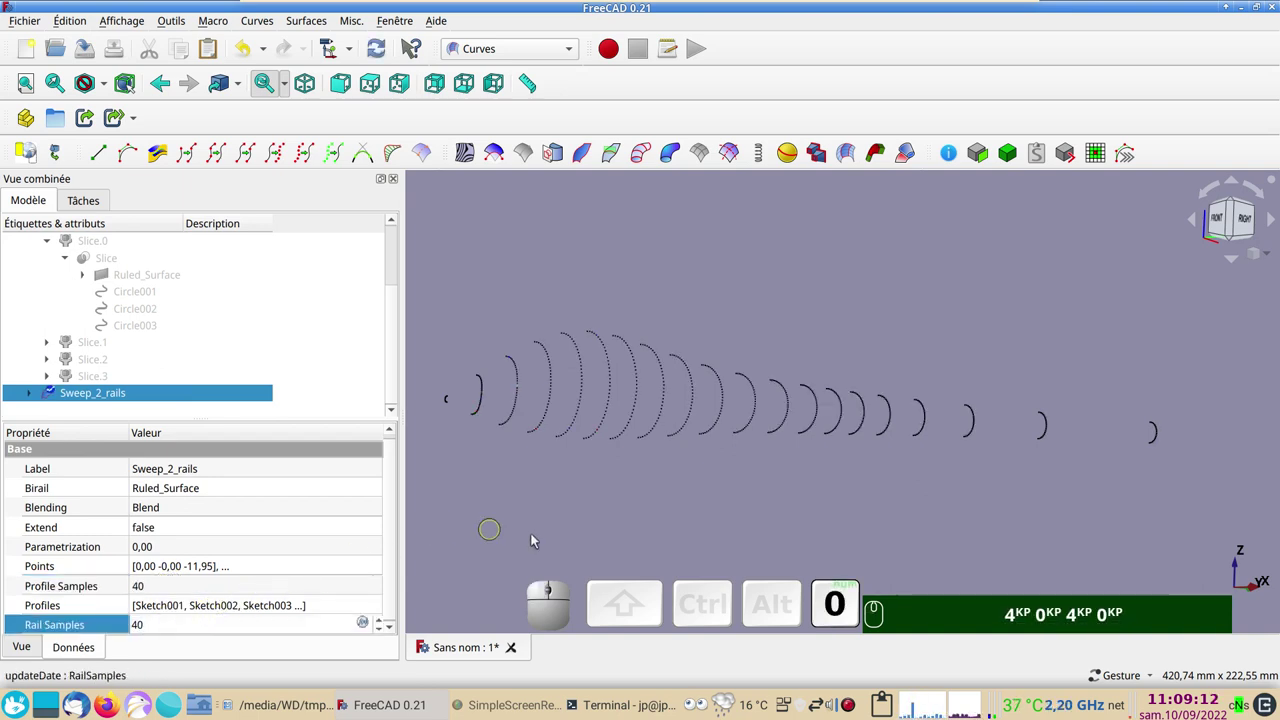
scroll(up, 3)
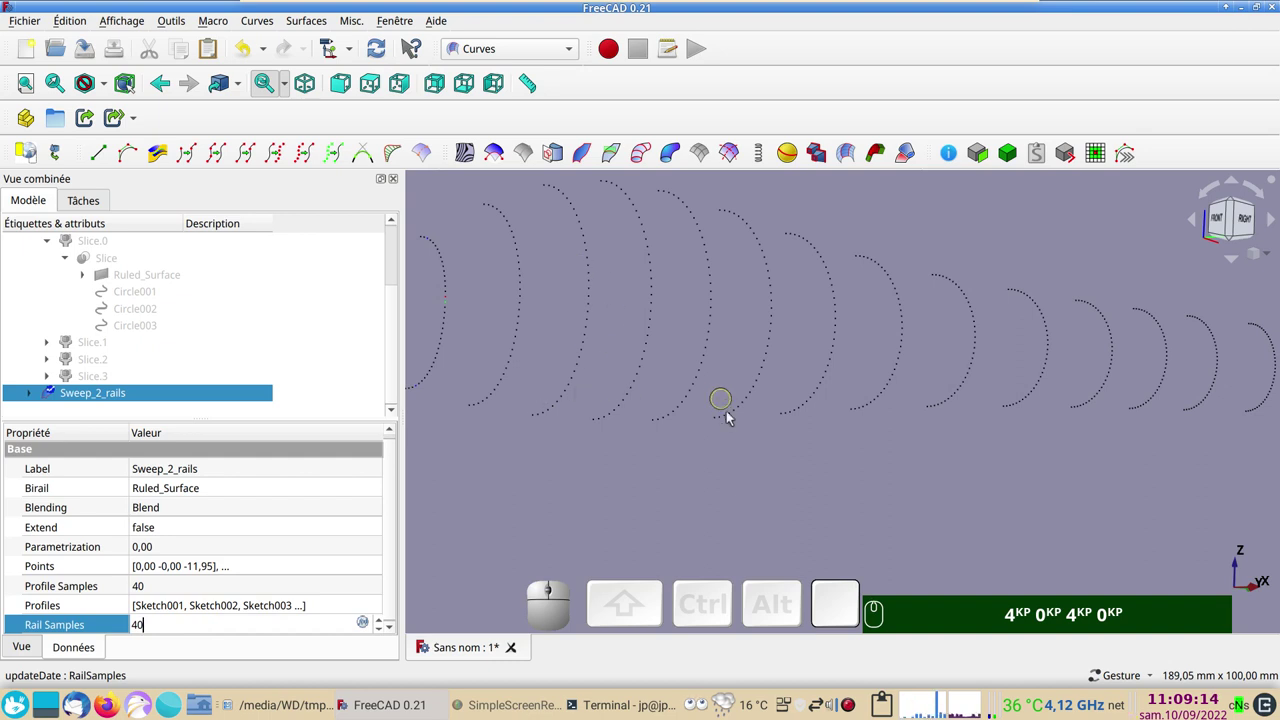
scroll(down, 3)
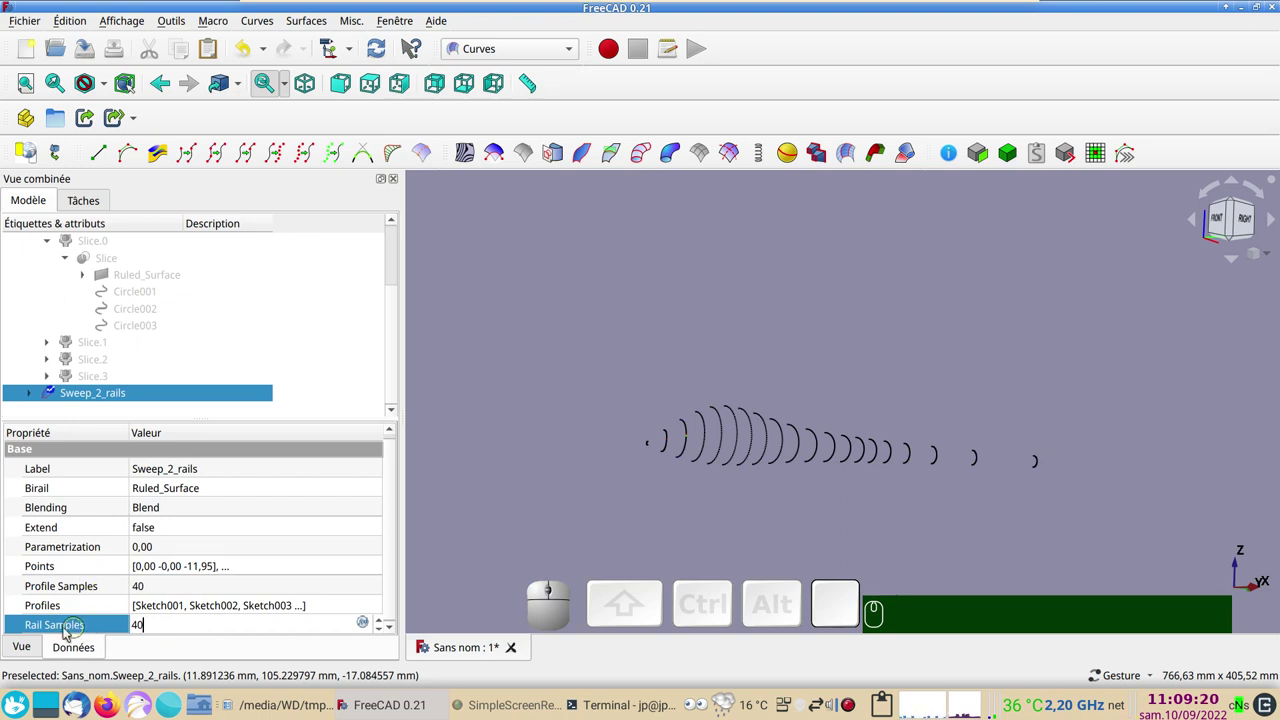
click(40, 629)
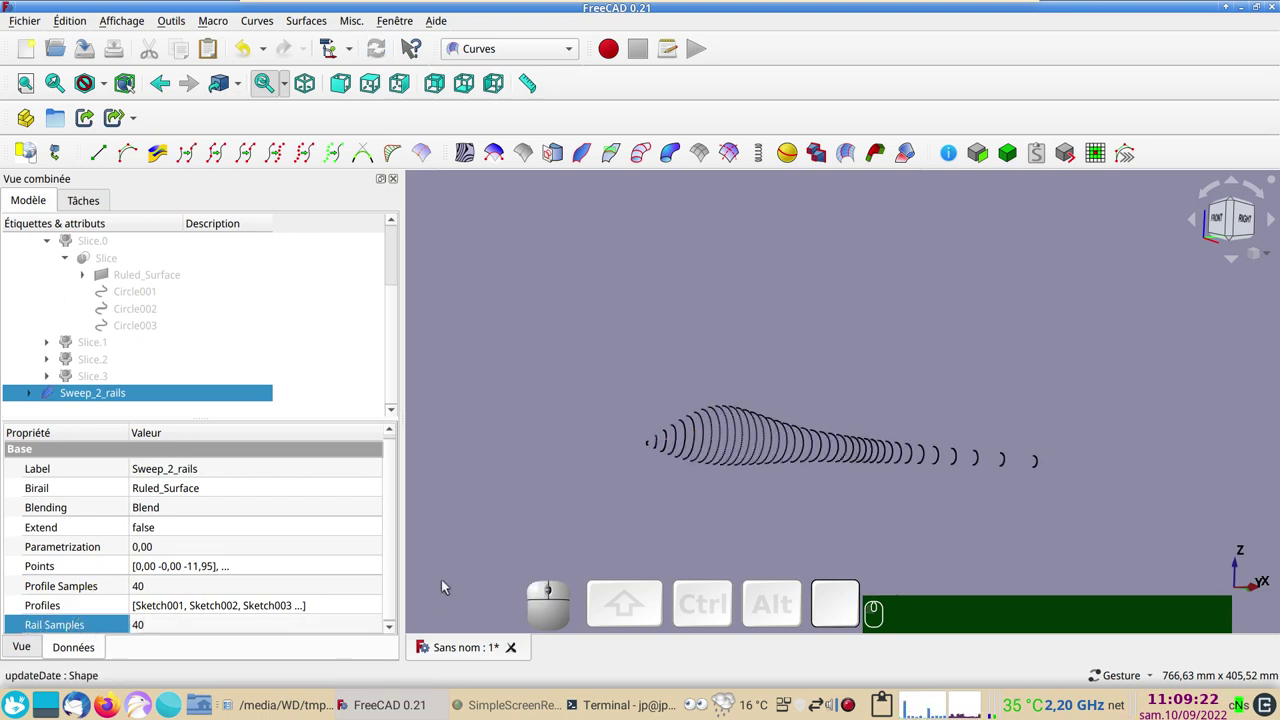
drag(652, 554, 625, 554)
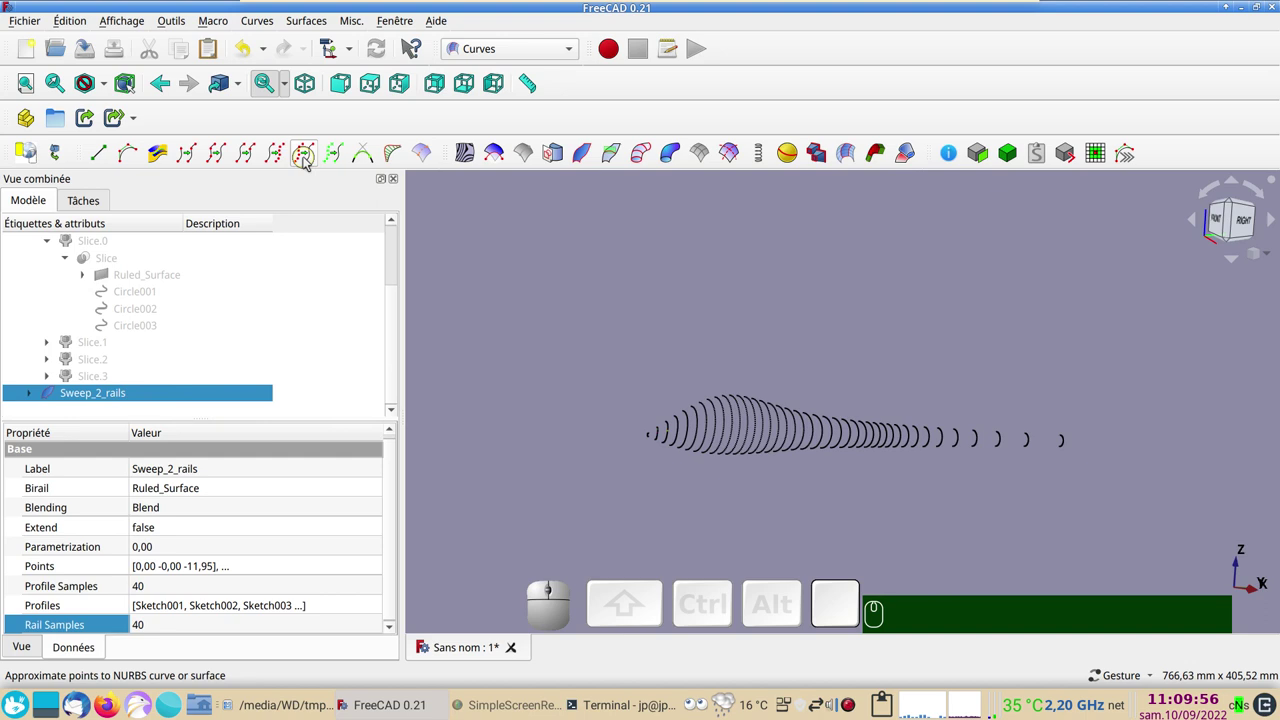
Approximate Sweep_2_rails into a NURBS surface and set its Approx Tolerance to 0,30
click(309, 161)
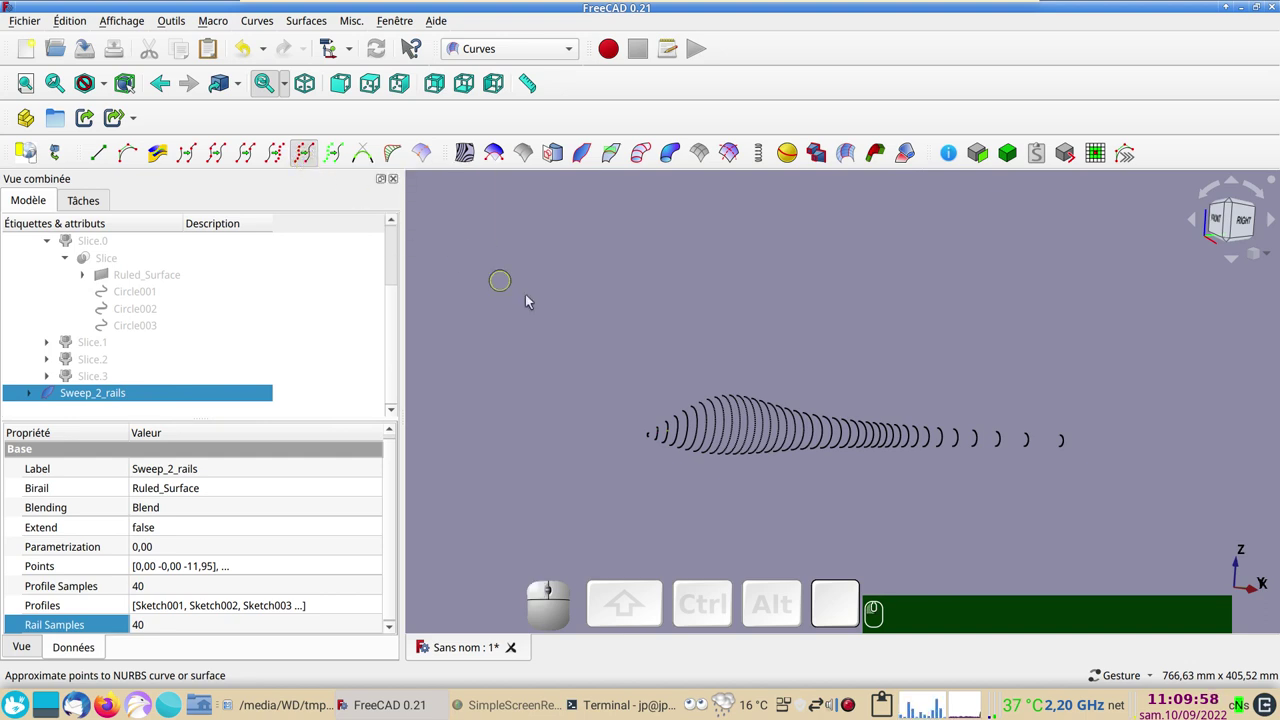
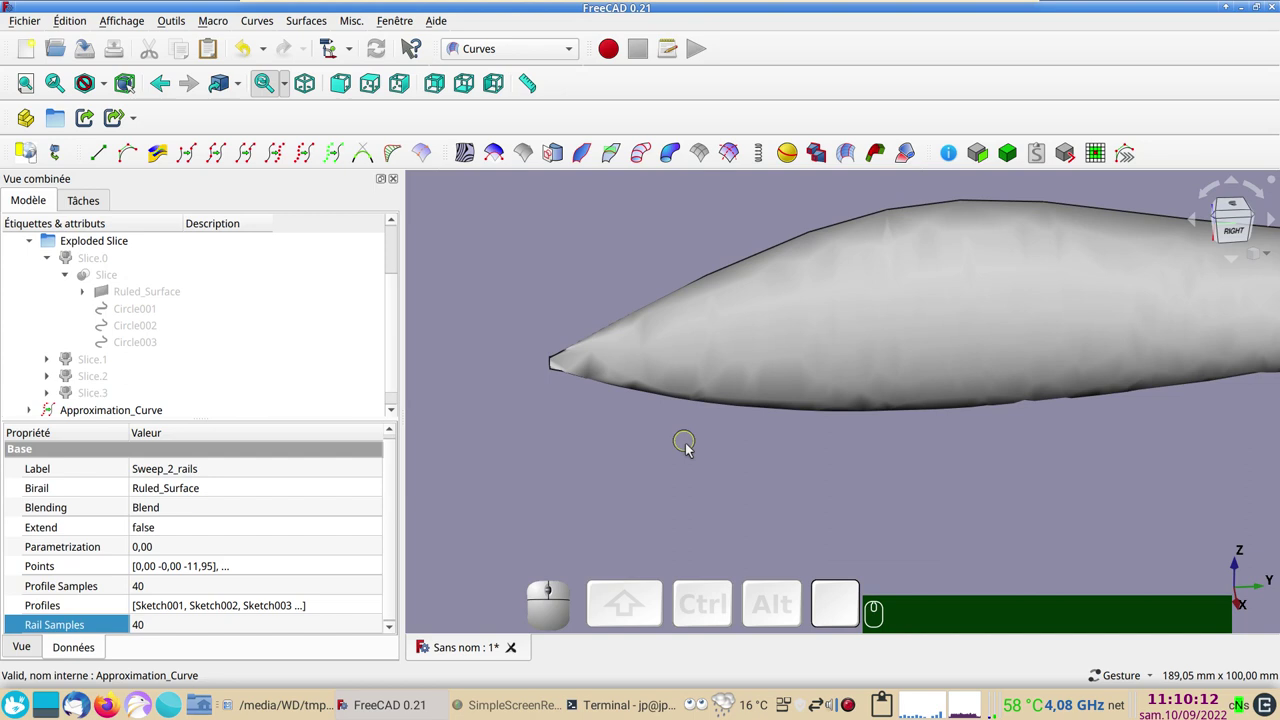
drag(784, 480, 653, 417)
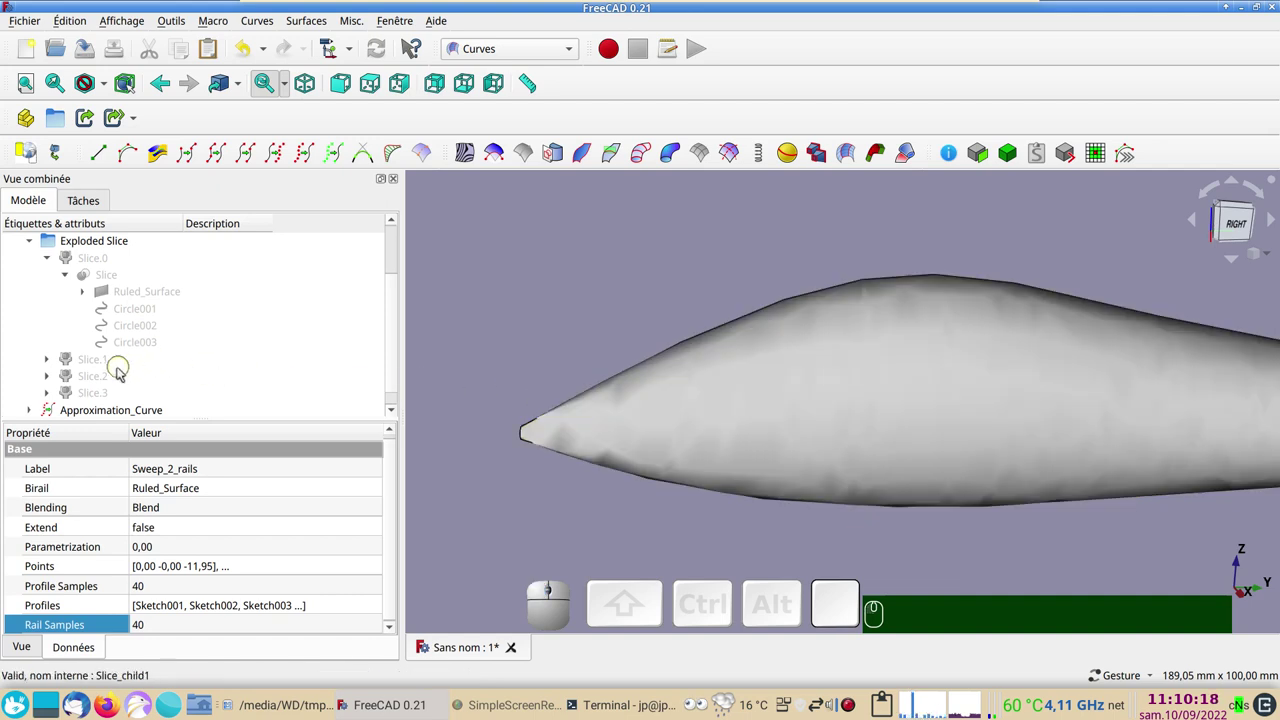
click(77, 419)
click(161, 569)
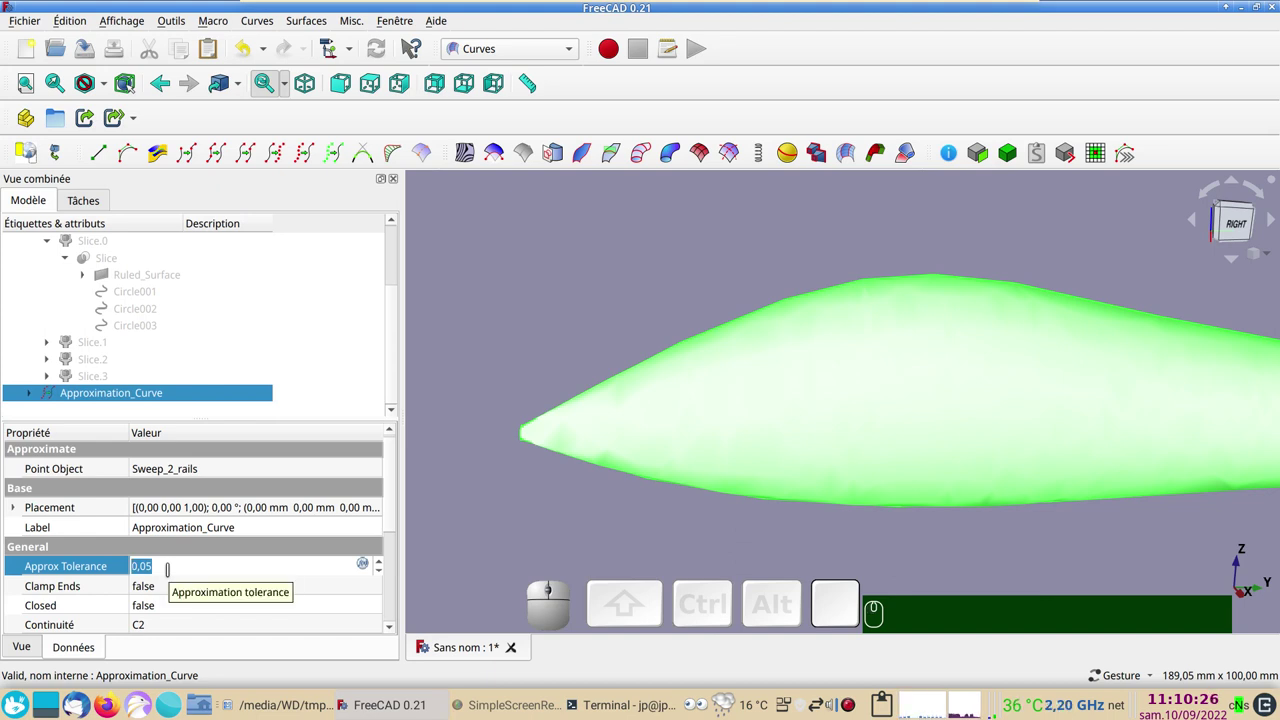
key(,)
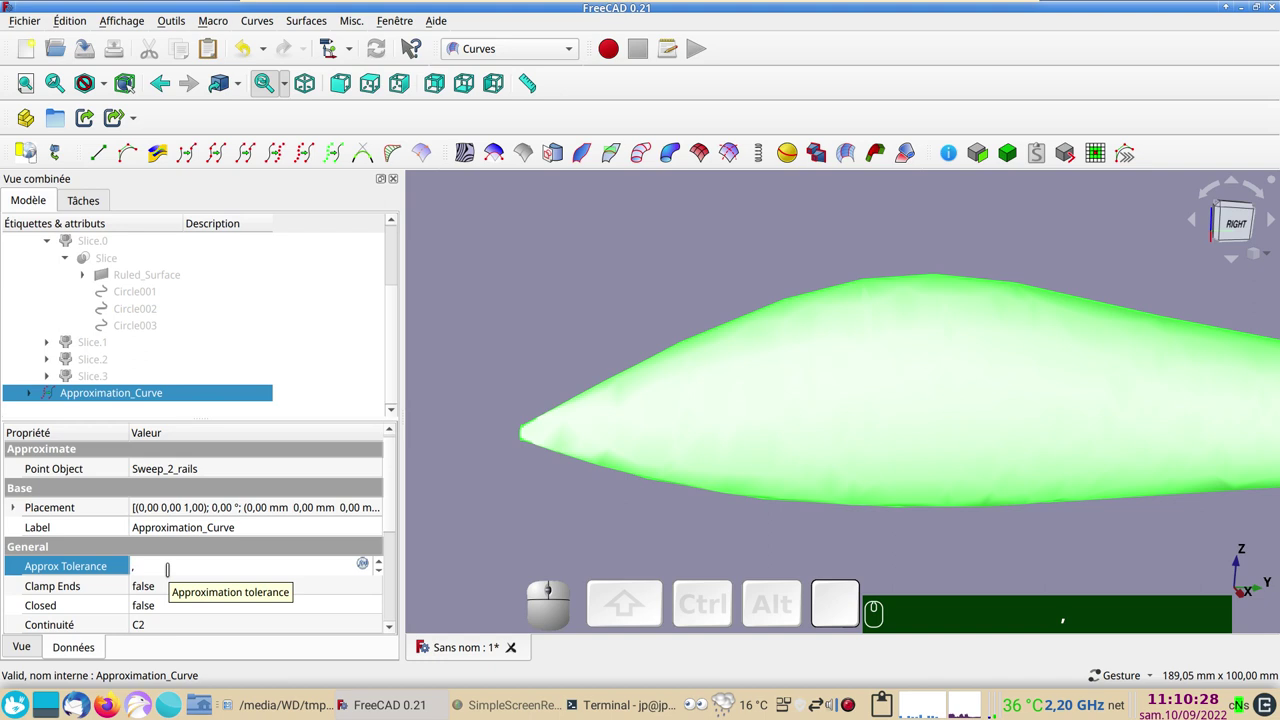
key(KP_3)
key(KP_Enter)
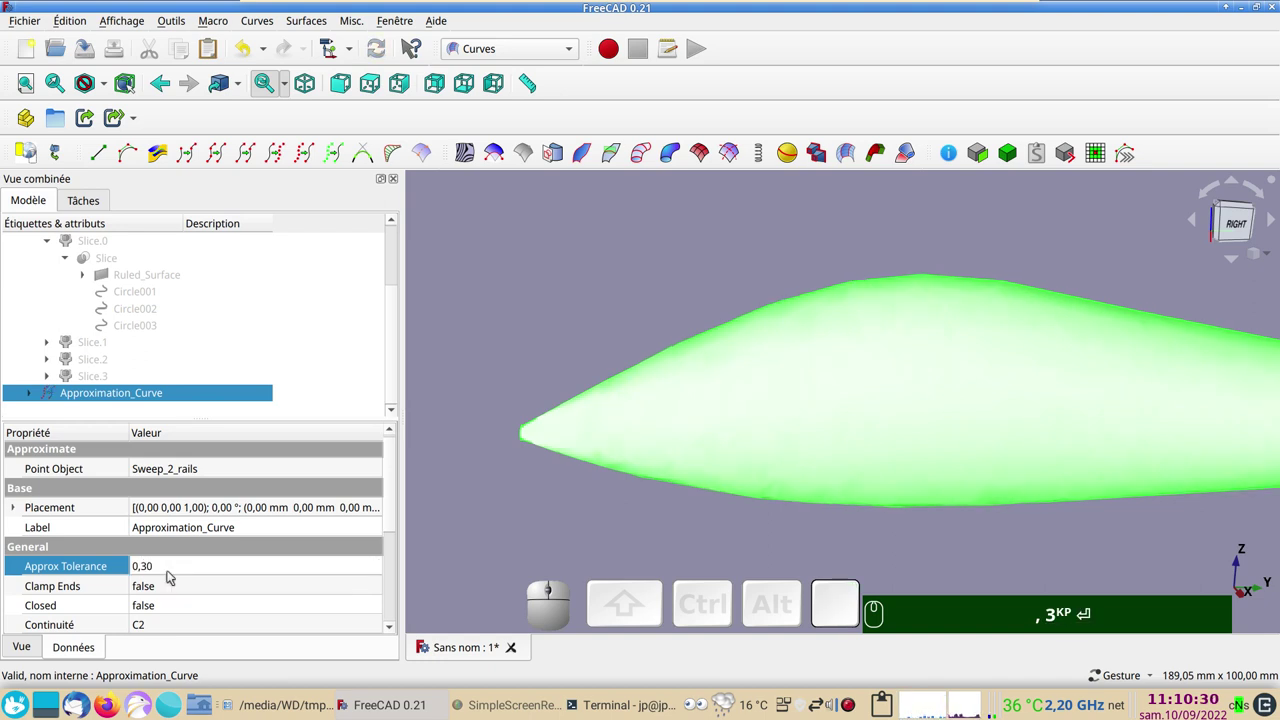
Orbit the model to inspect the smoothed surface and its underside
drag(562, 514, 557, 479)
click(522, 447)
drag(783, 595, 776, 602)
drag(870, 551, 726, 468)
scroll(up, 3)
right_click(523, 493)
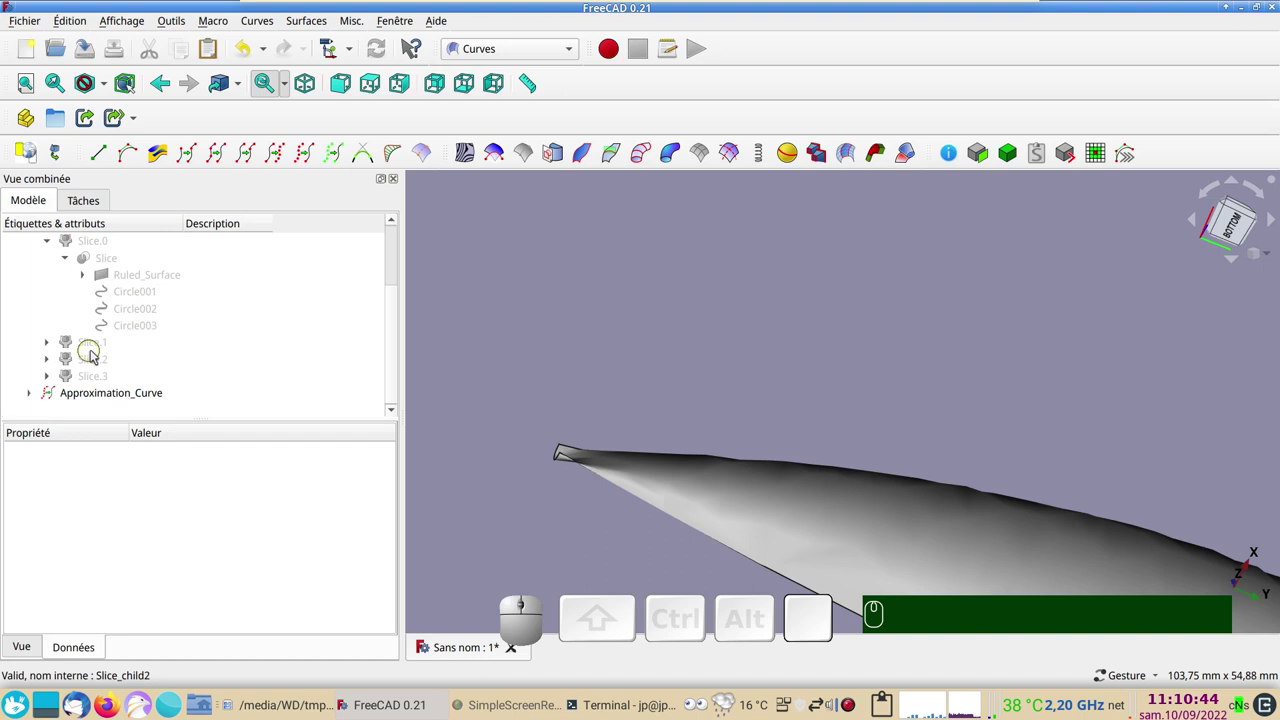
Expand the Approximation_Curve and Sweep_2_rails branches down to Sketch001 and toggle it
click(38, 395)
scroll(down, 3)
click(57, 399)
scroll(down, 3)
click(118, 314)
key(space)
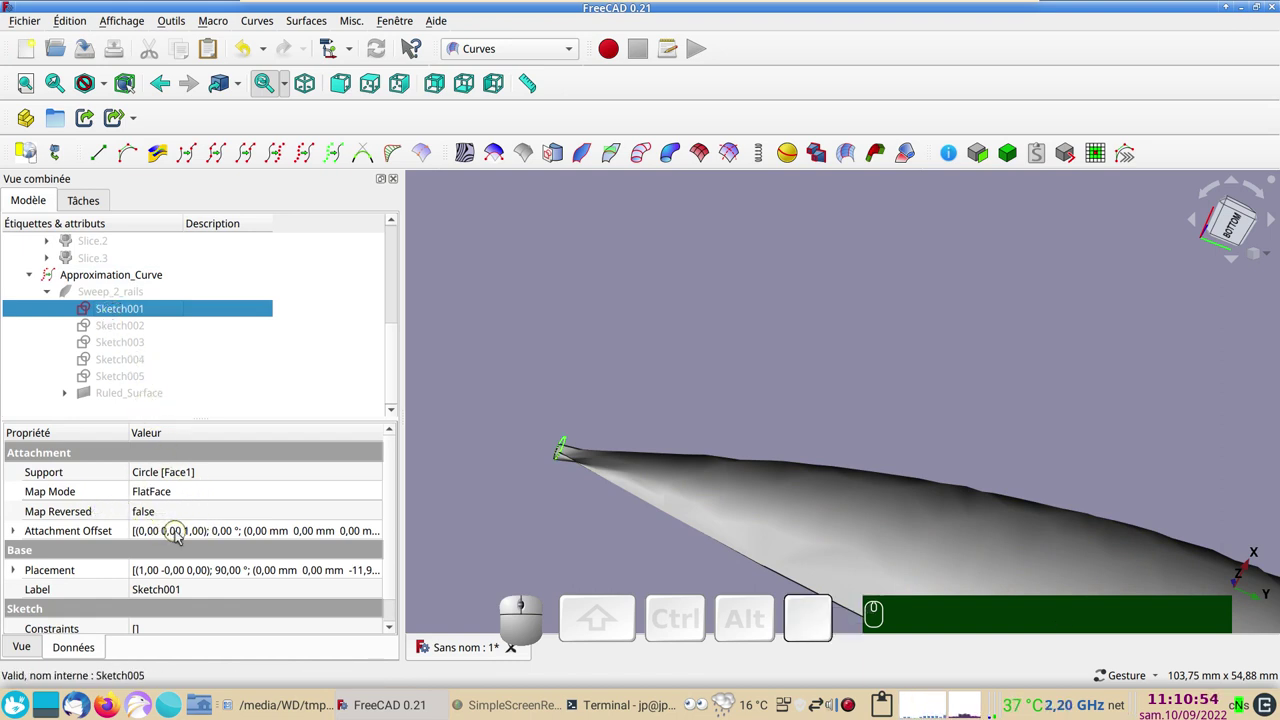
Make the nose profile sketch Sketch001 visible in the view
click(165, 514)
click(159, 535)
click(401, 460)
click(457, 488)
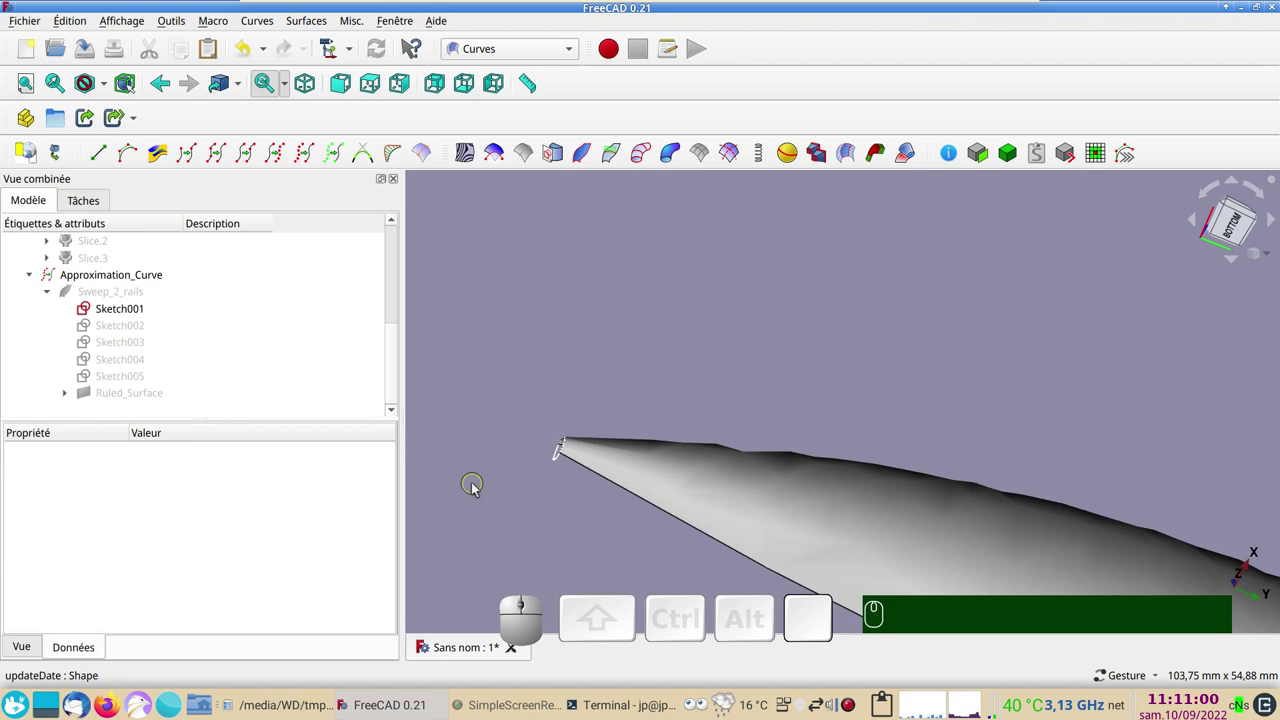
scroll(down, 3)
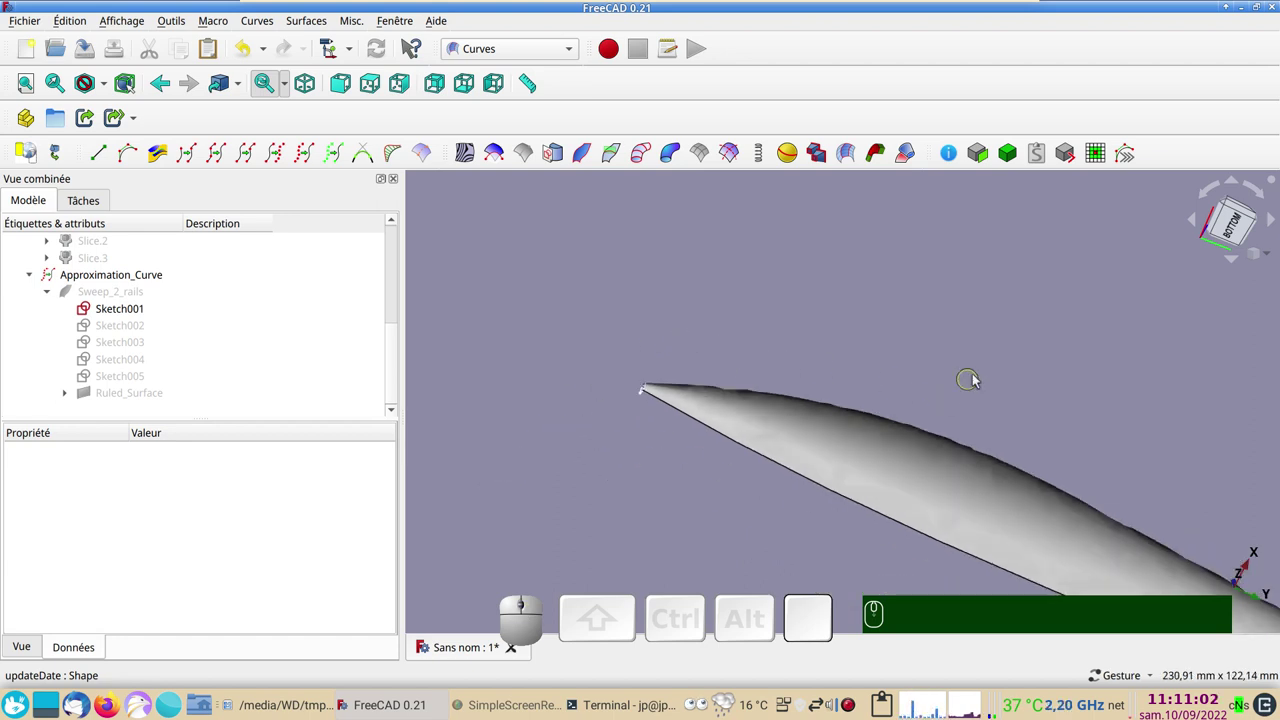
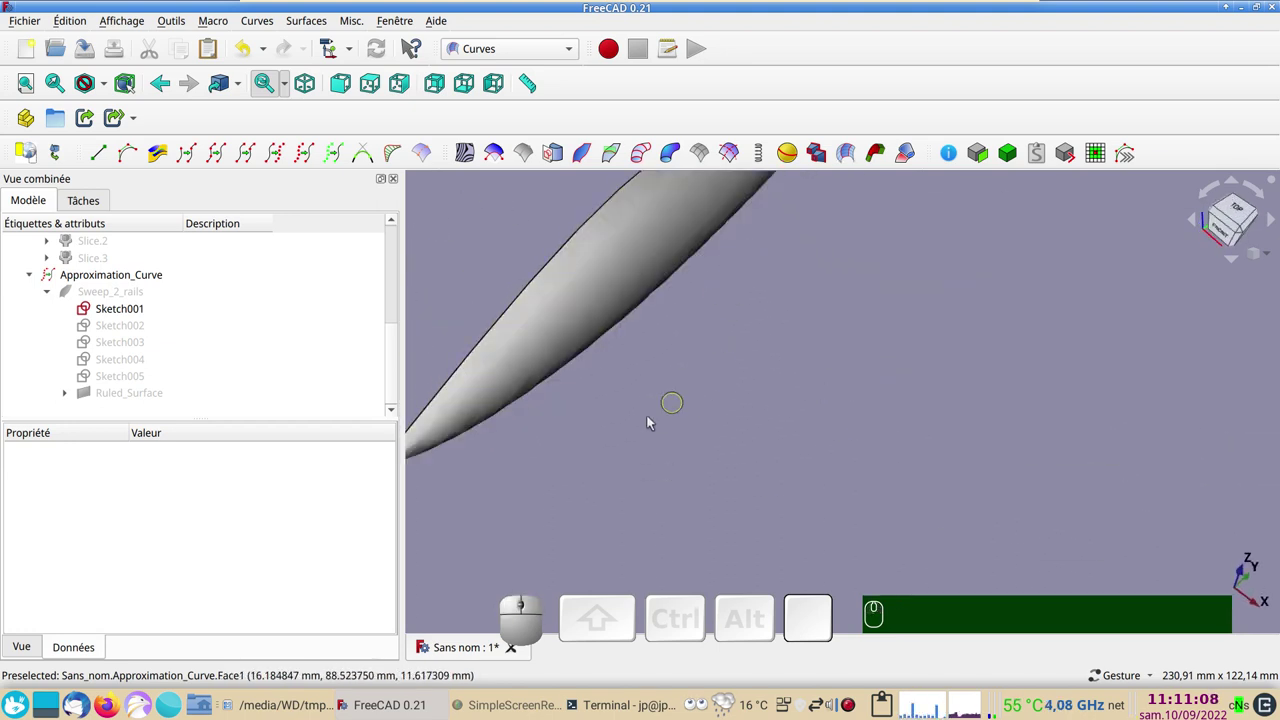
right_click(518, 441)
scroll(up, 3)
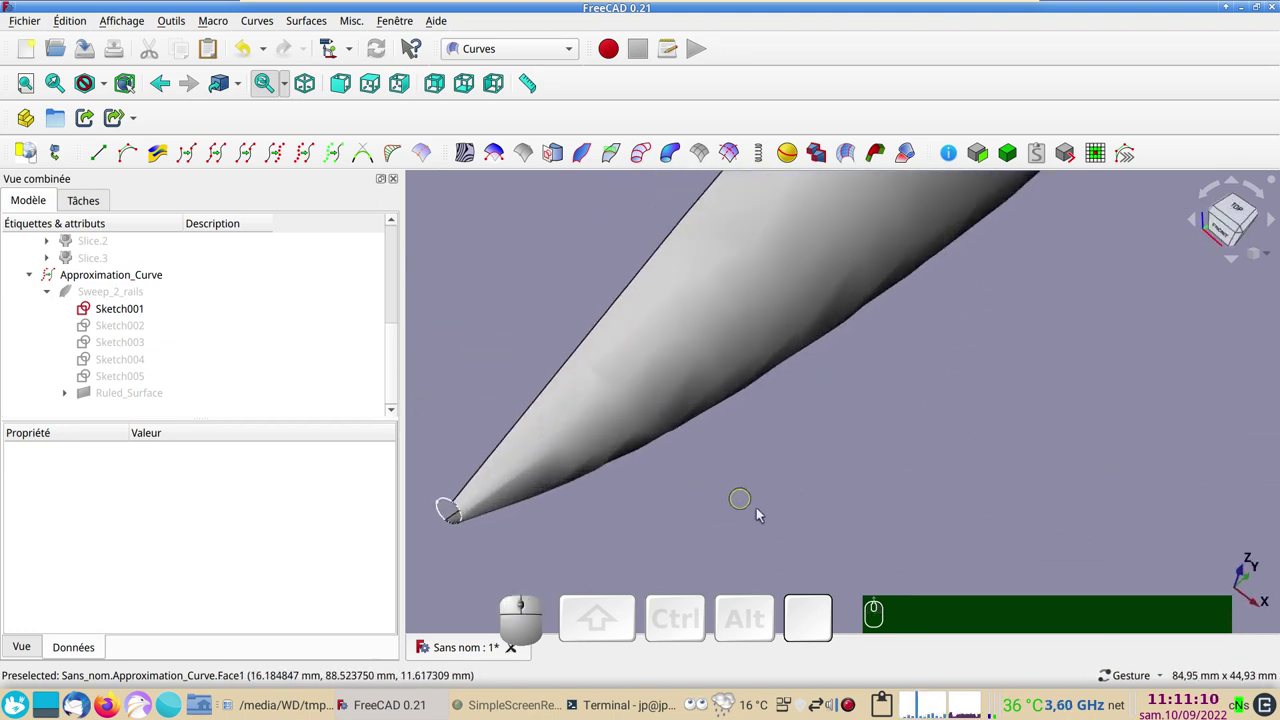
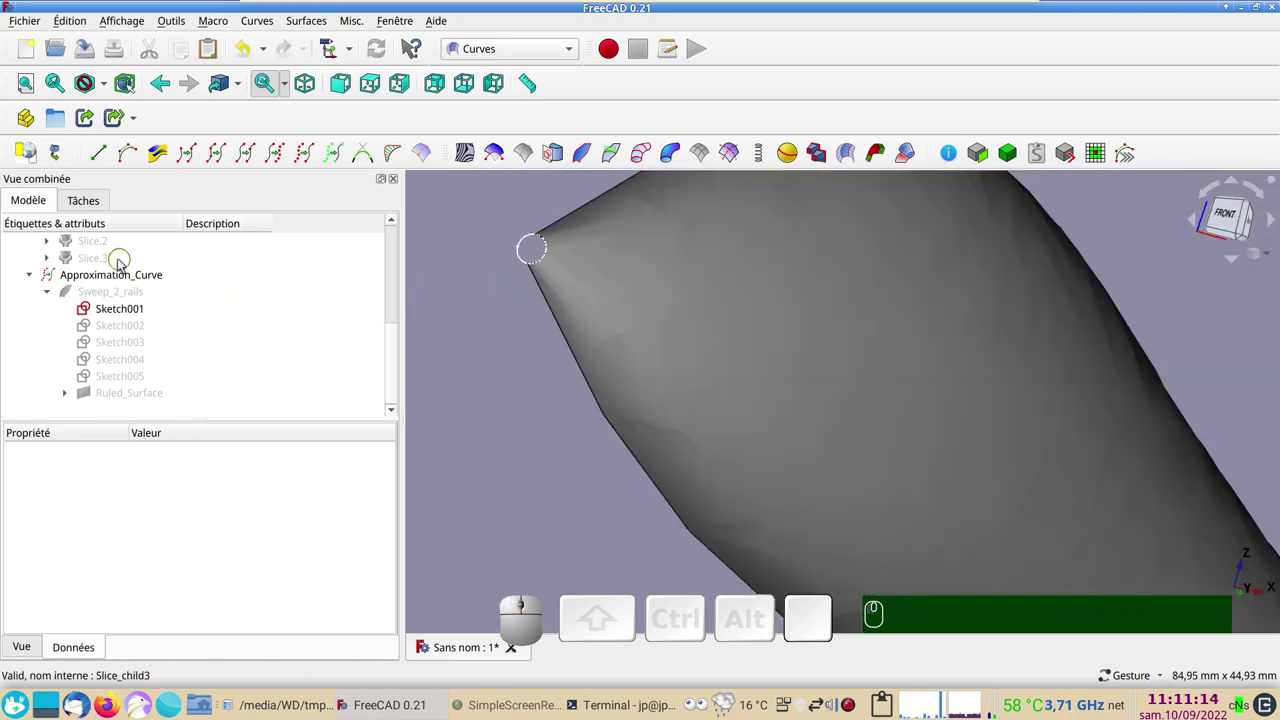
Tighten the Approximation_Curve's Approx Tolerance to 0,10
click(138, 282)
click(166, 575)
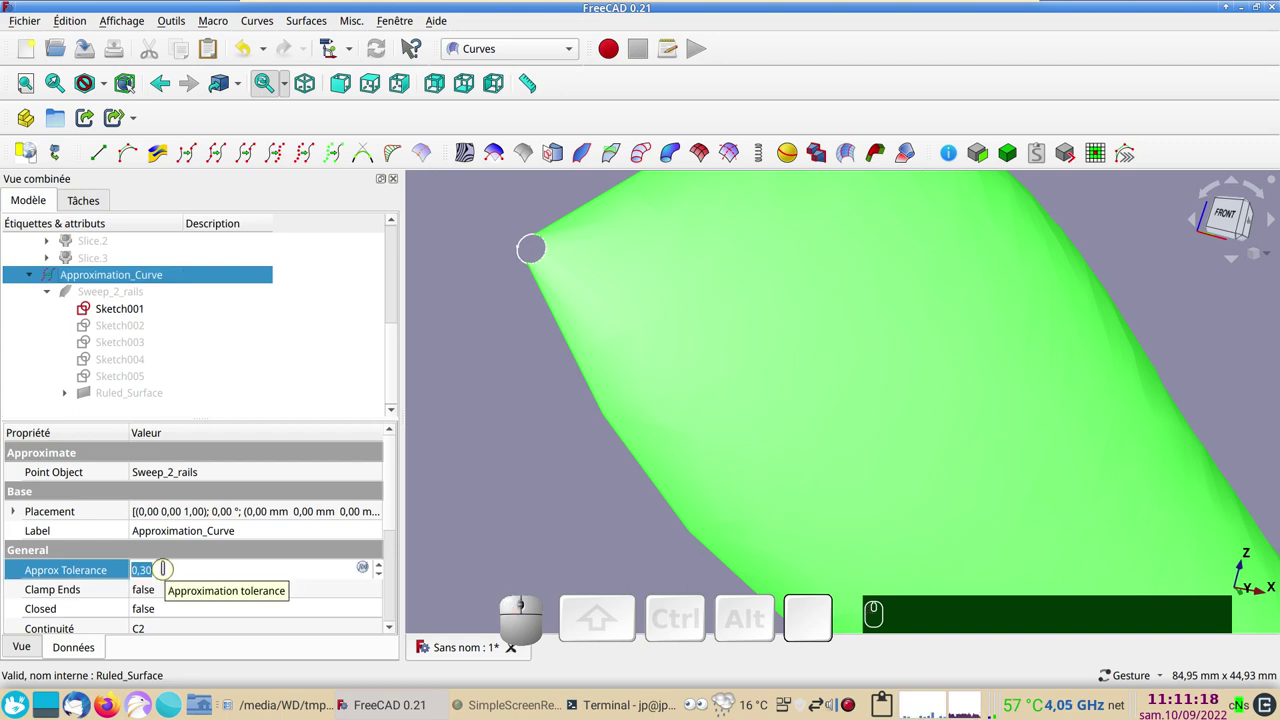
key(,)
key(KP_1)
text(,)
key(KP_1)
key(Return)
key(KP_Enter)
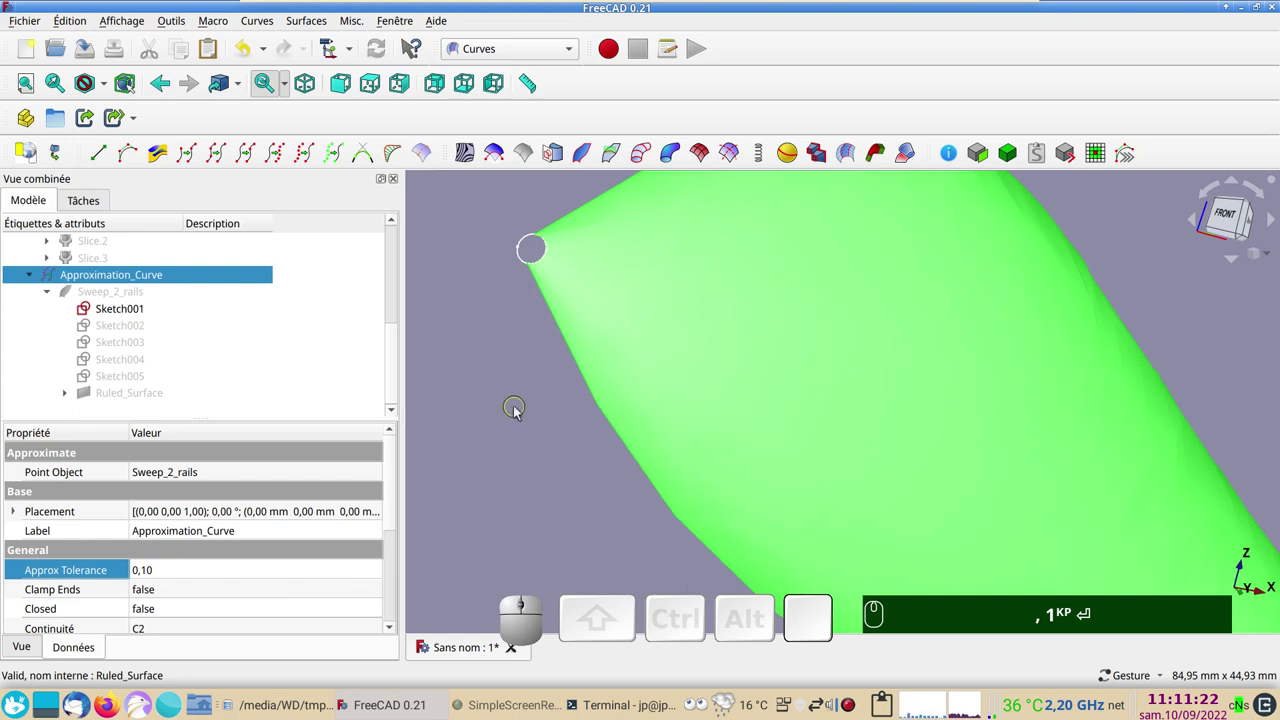
click(517, 412)
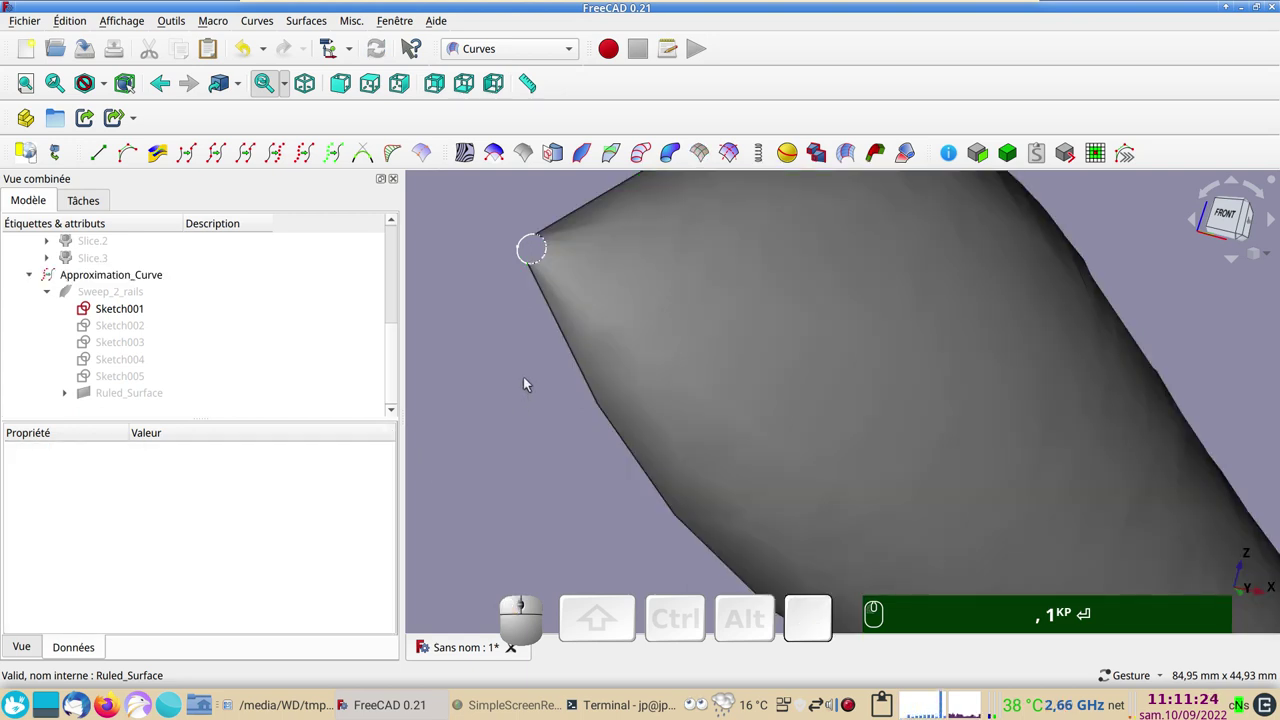
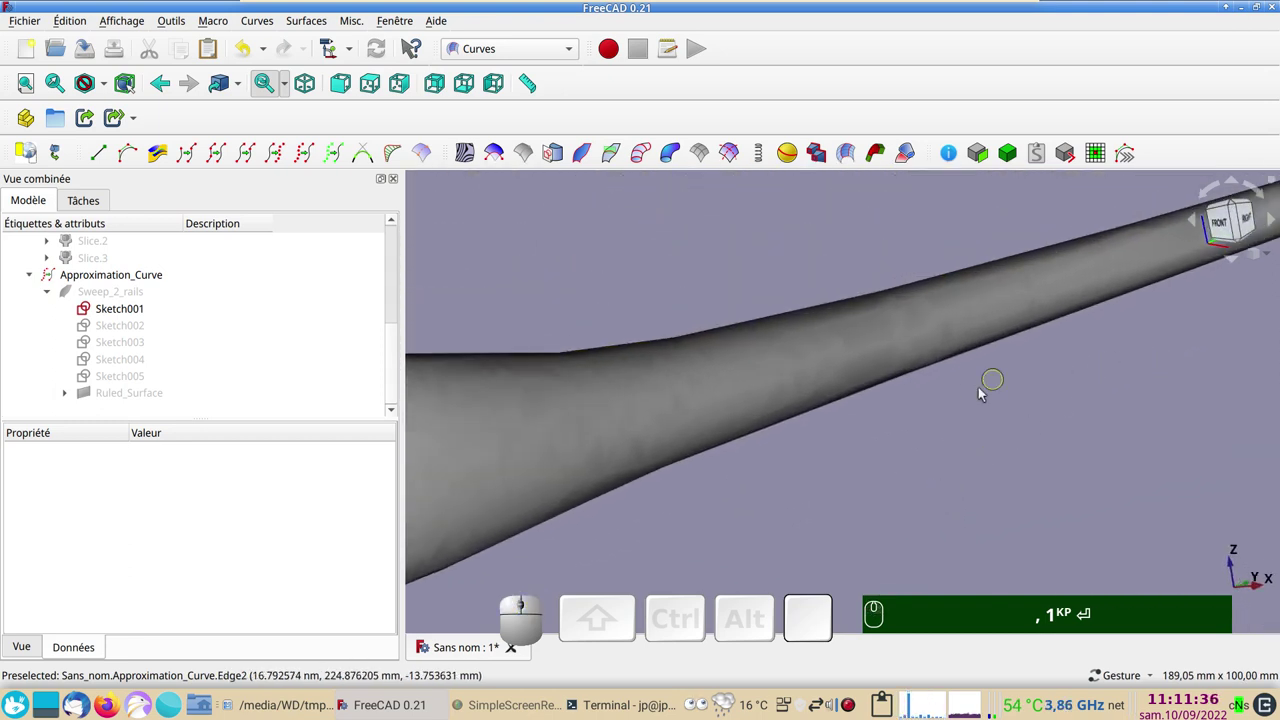
Review the fuselage from side, front and top standard views, ending fitted side-on
key(KP_3)
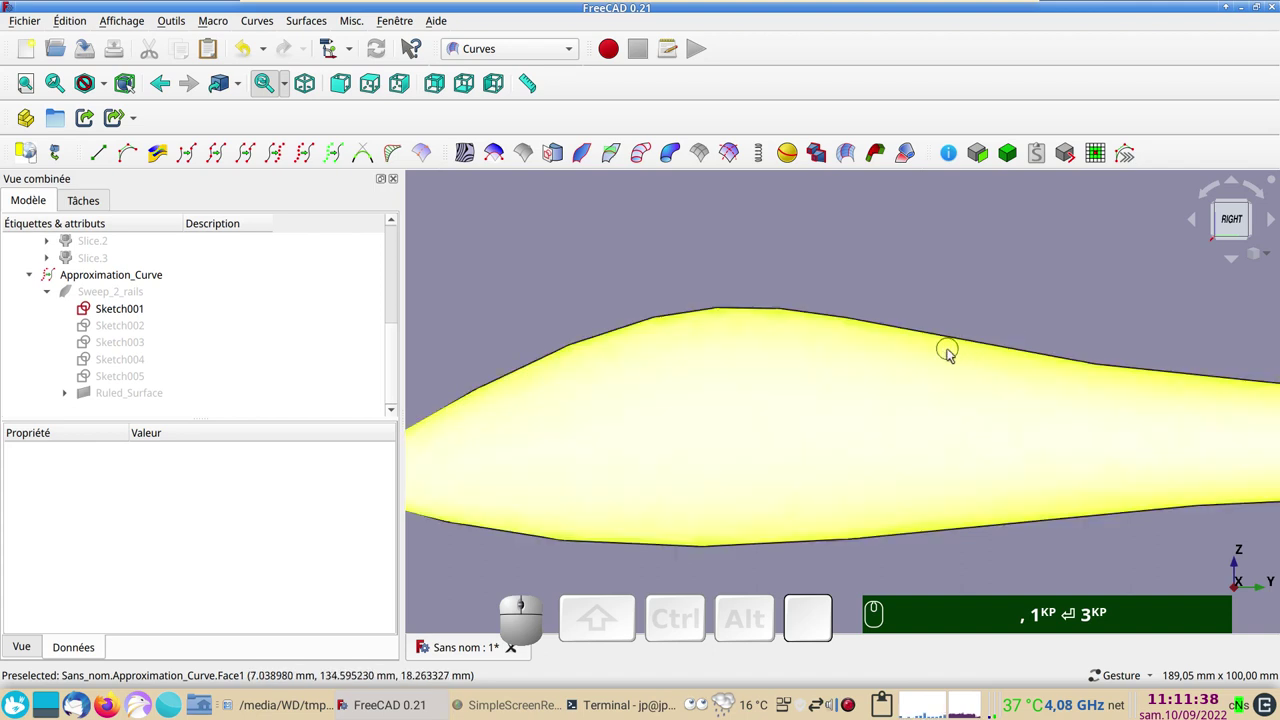
key(KP_1)
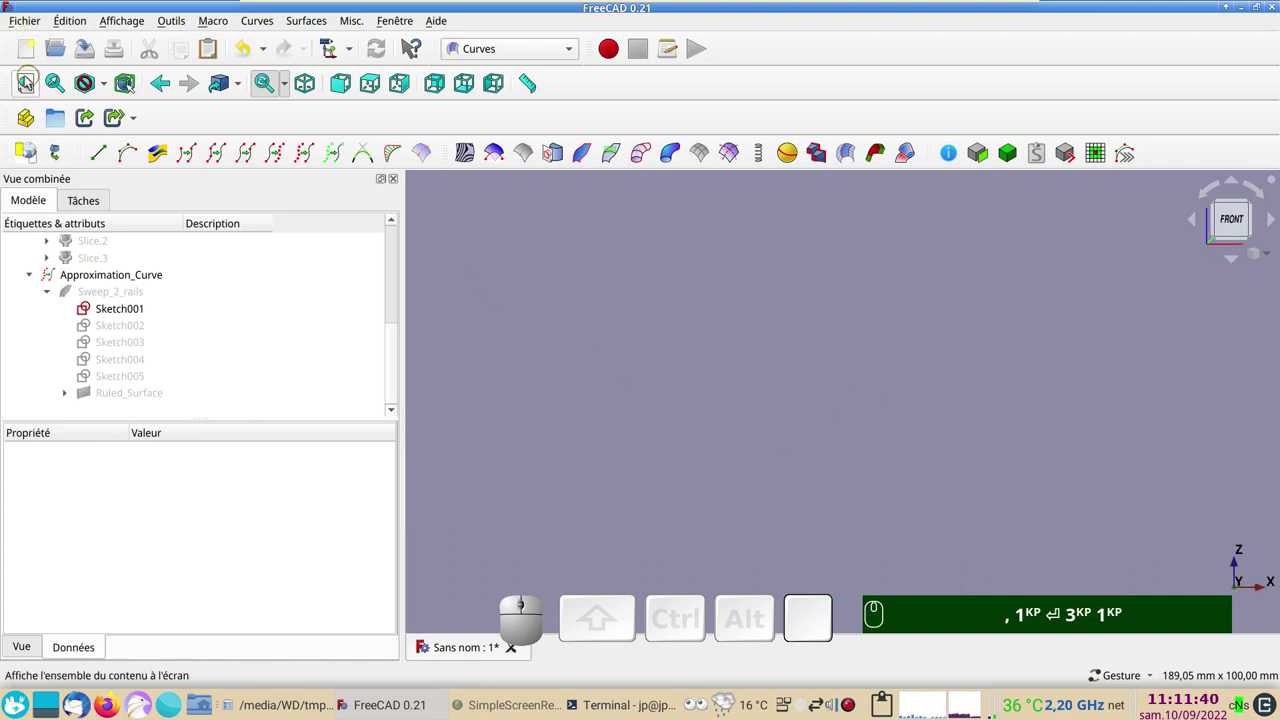
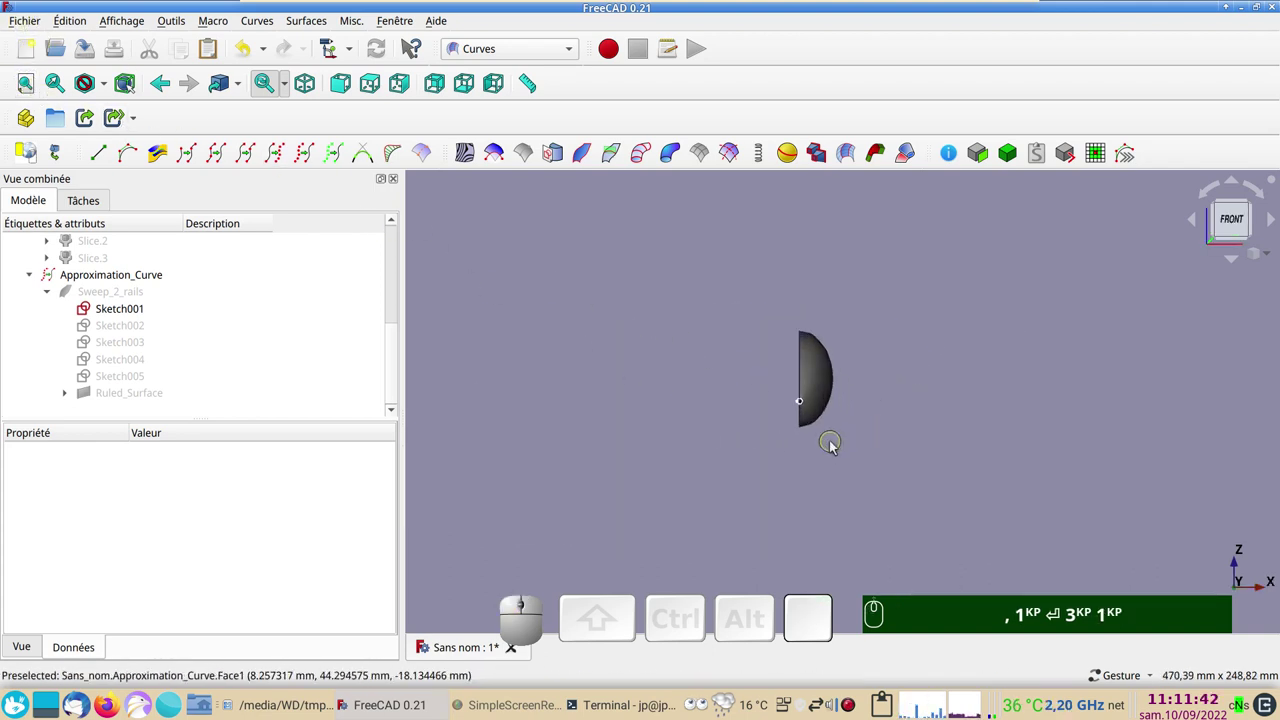
key(KP_2)
right_click(741, 461)
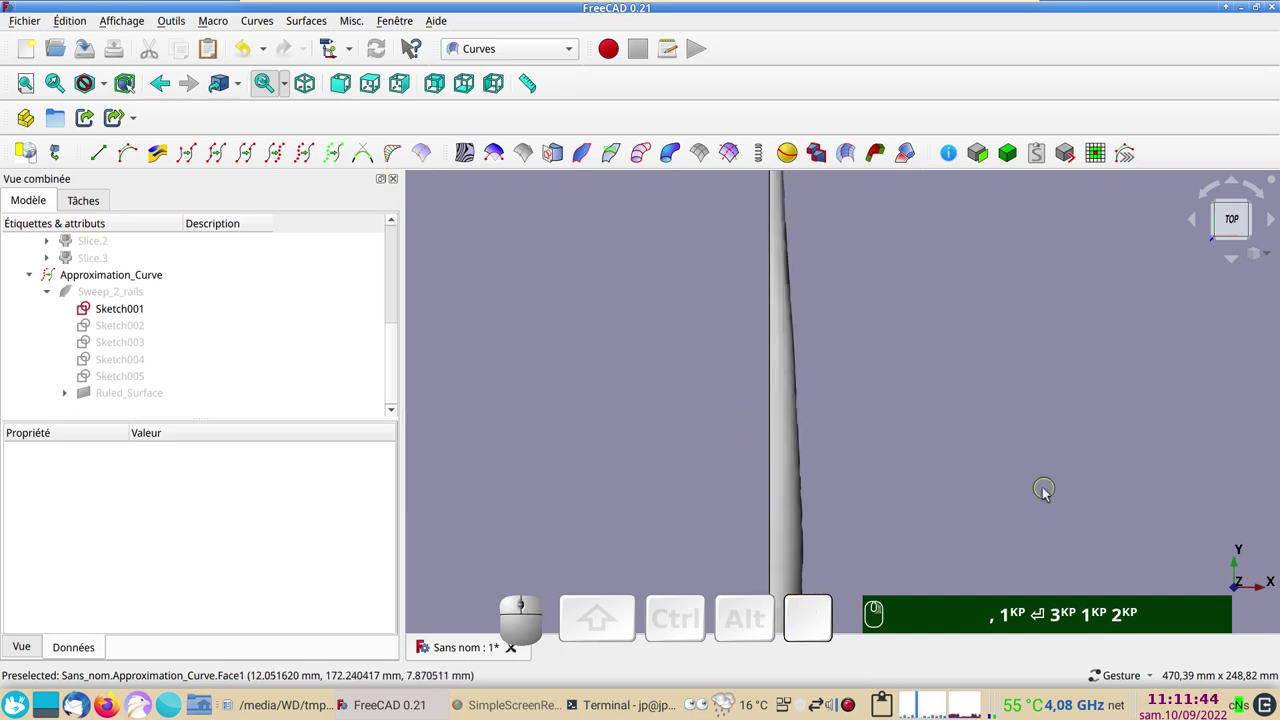
drag(975, 490, 861, 446)
key(KP_3)
scroll(up, 3)
scroll(down, 3)
drag(974, 430, 970, 429)
scroll(down, 3)
right_click(787, 283)
text(,)
key(KP_1)
key(Return)
key(KP_3)
key(KP_2)
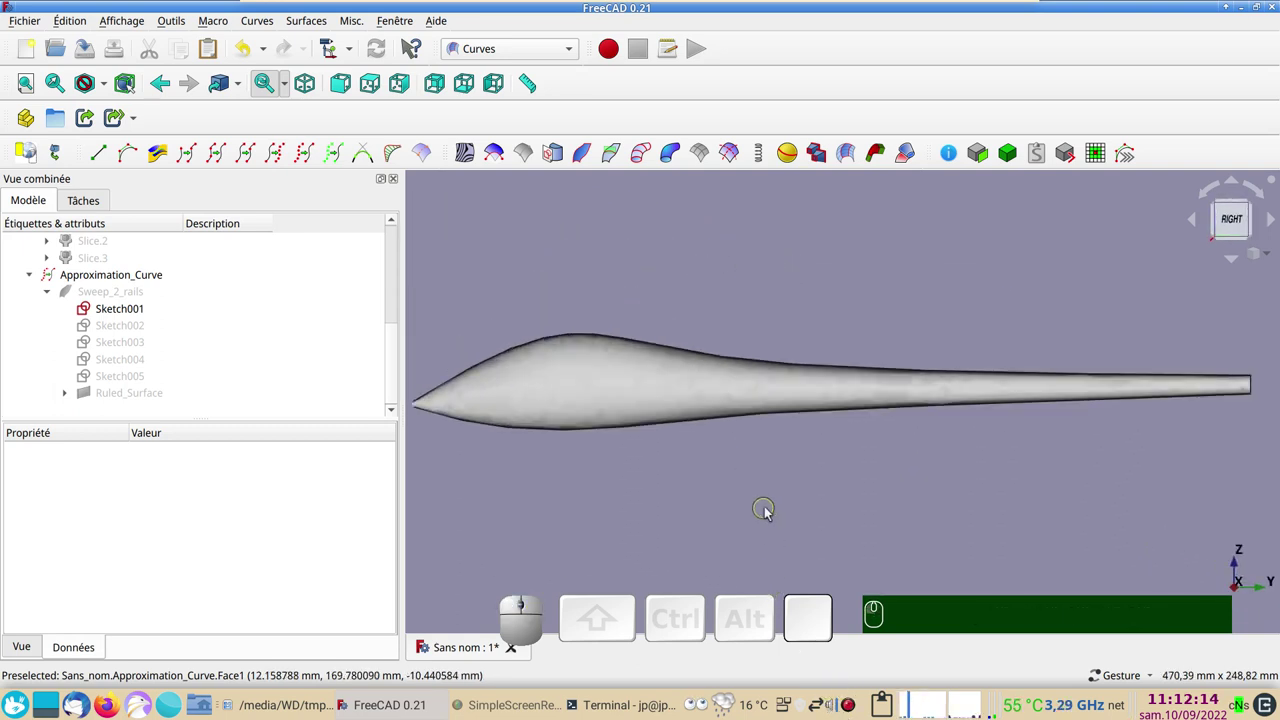
Switch to the Sketcher workbench and start Sketch006 on the YZ plane
click(574, 54)
click(511, 456)
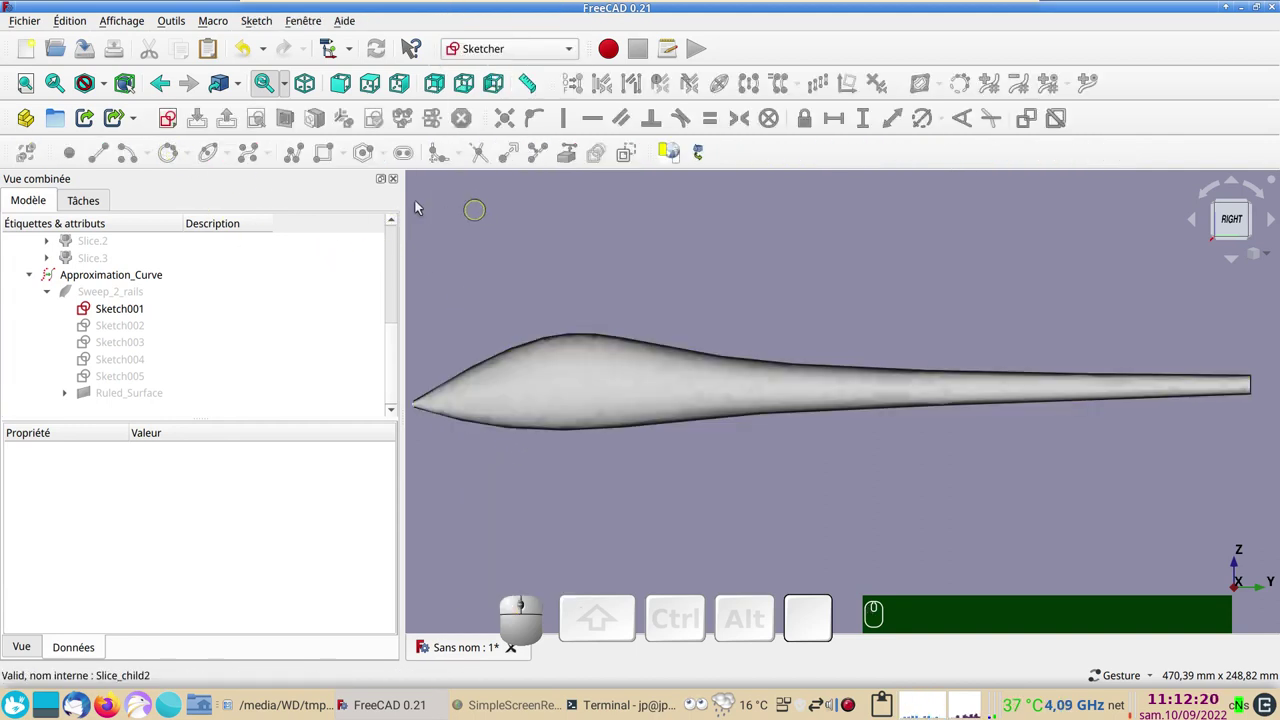
click(172, 121)
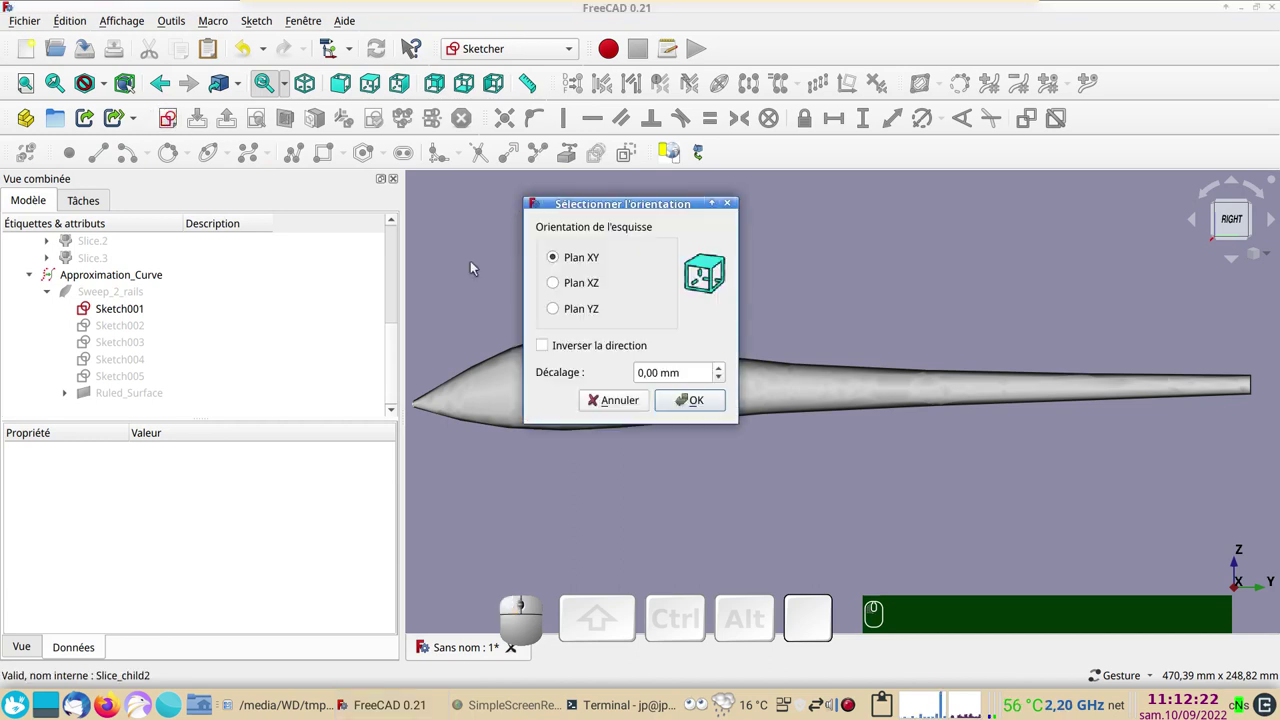
click(587, 313)
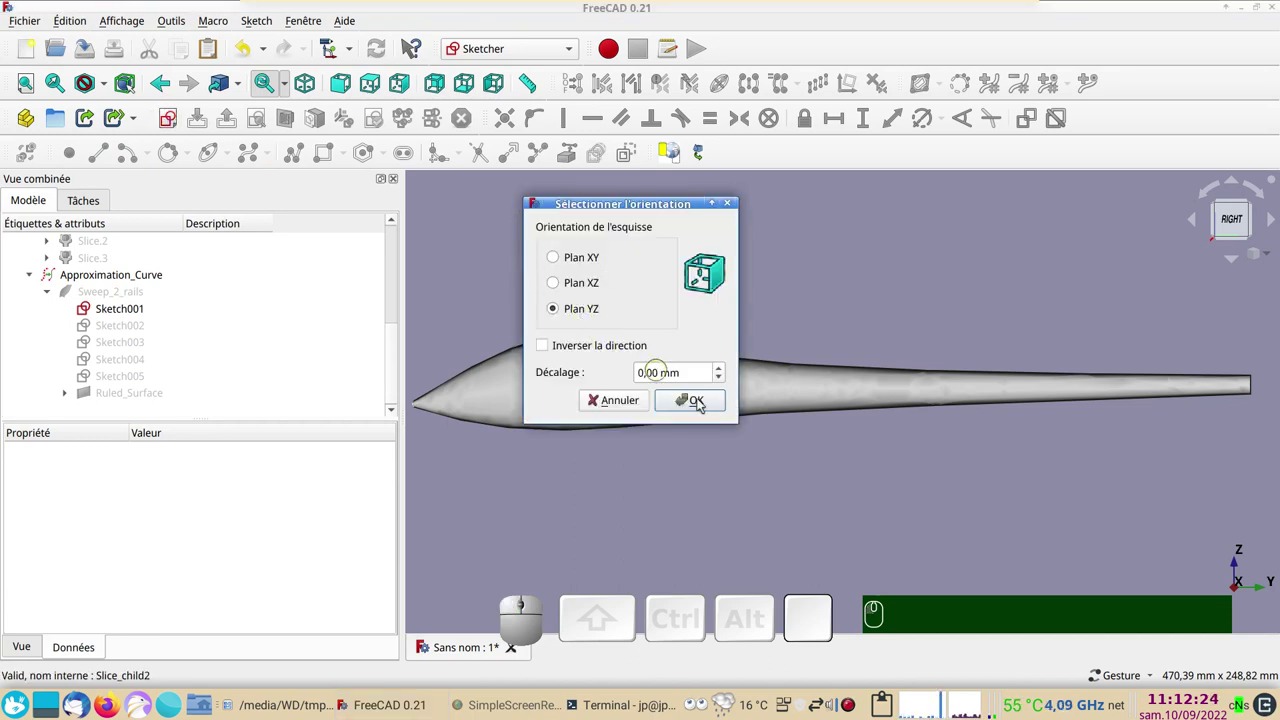
click(701, 406)
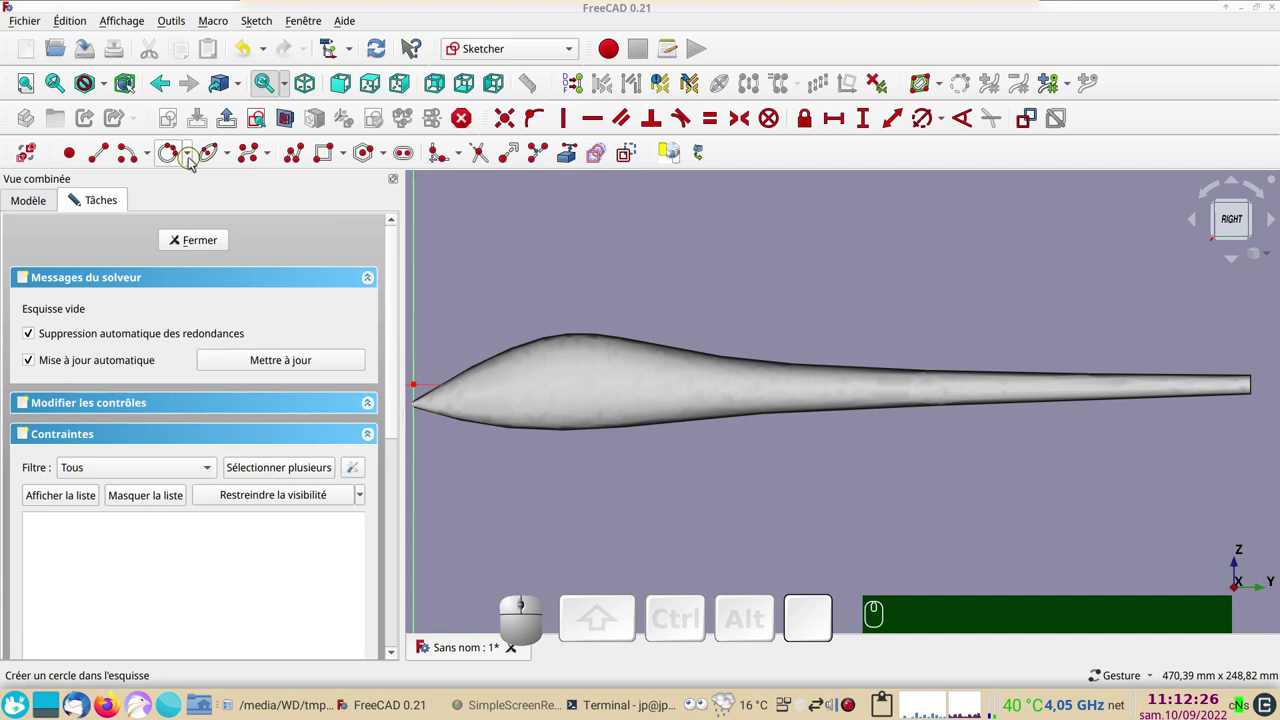
Draw an ellipse stretched over the fuselage nose and close the sketch
click(213, 157)
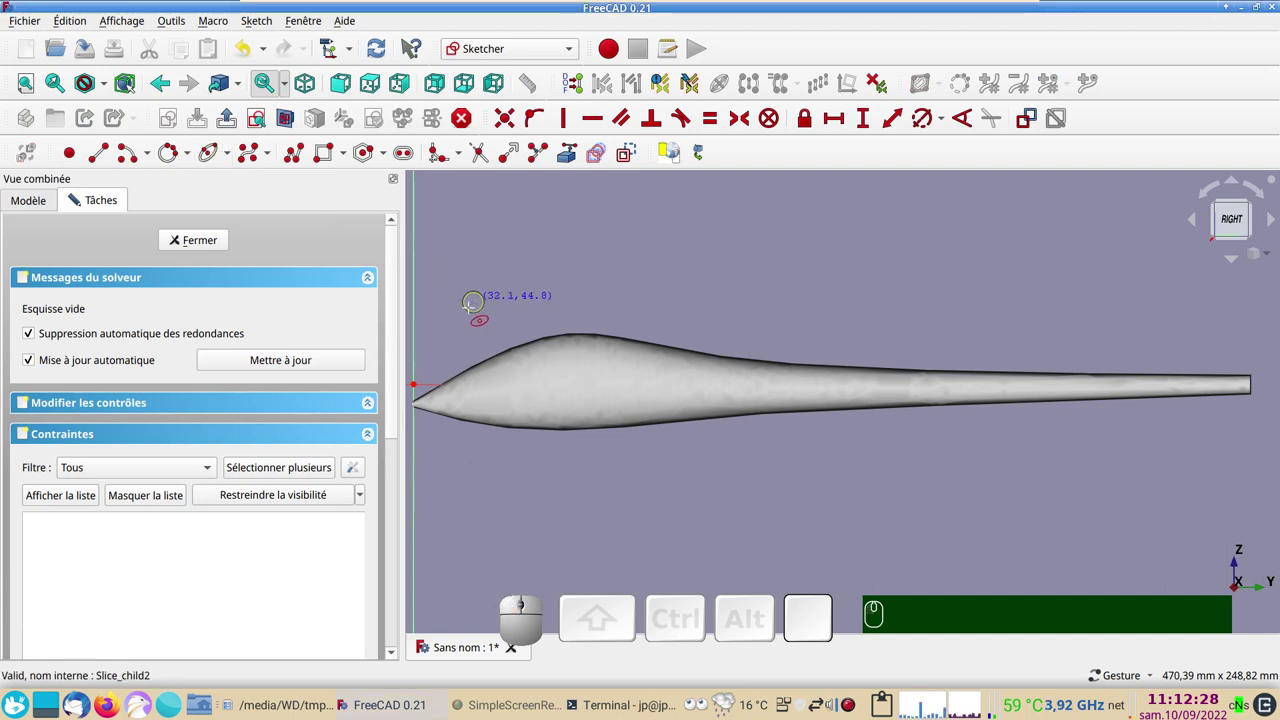
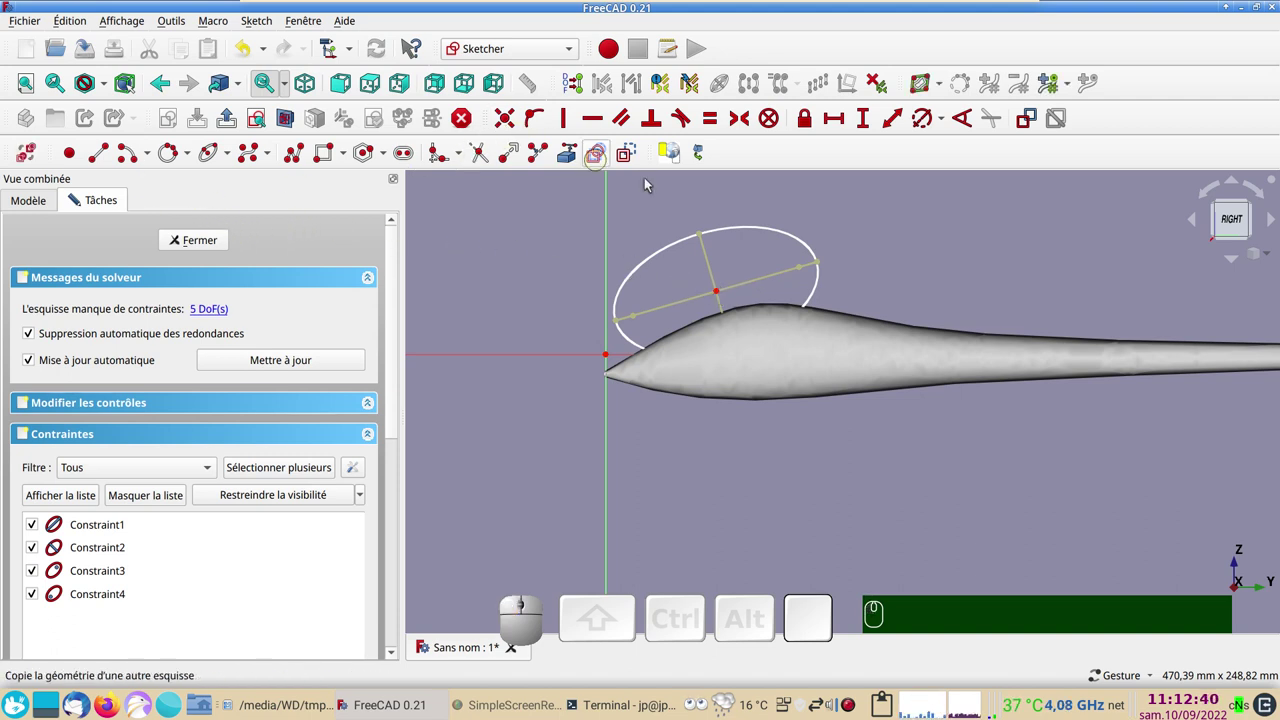
click(677, 161)
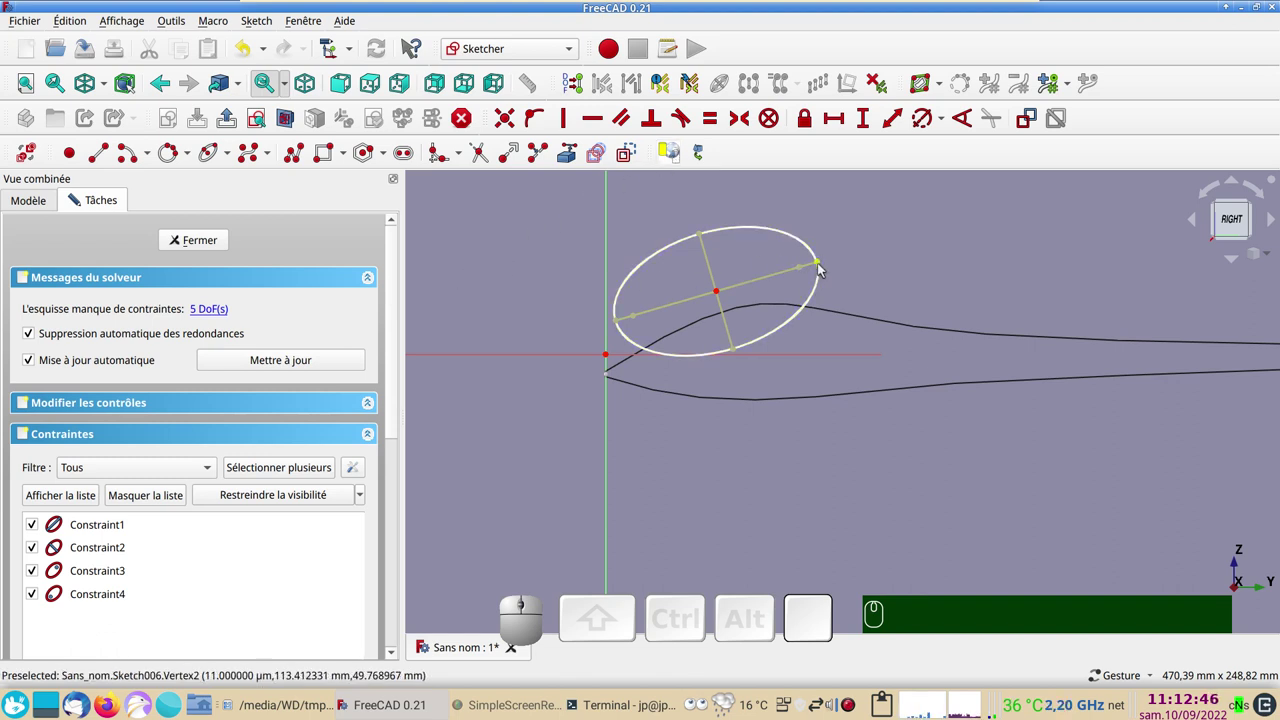
drag(823, 268, 830, 281)
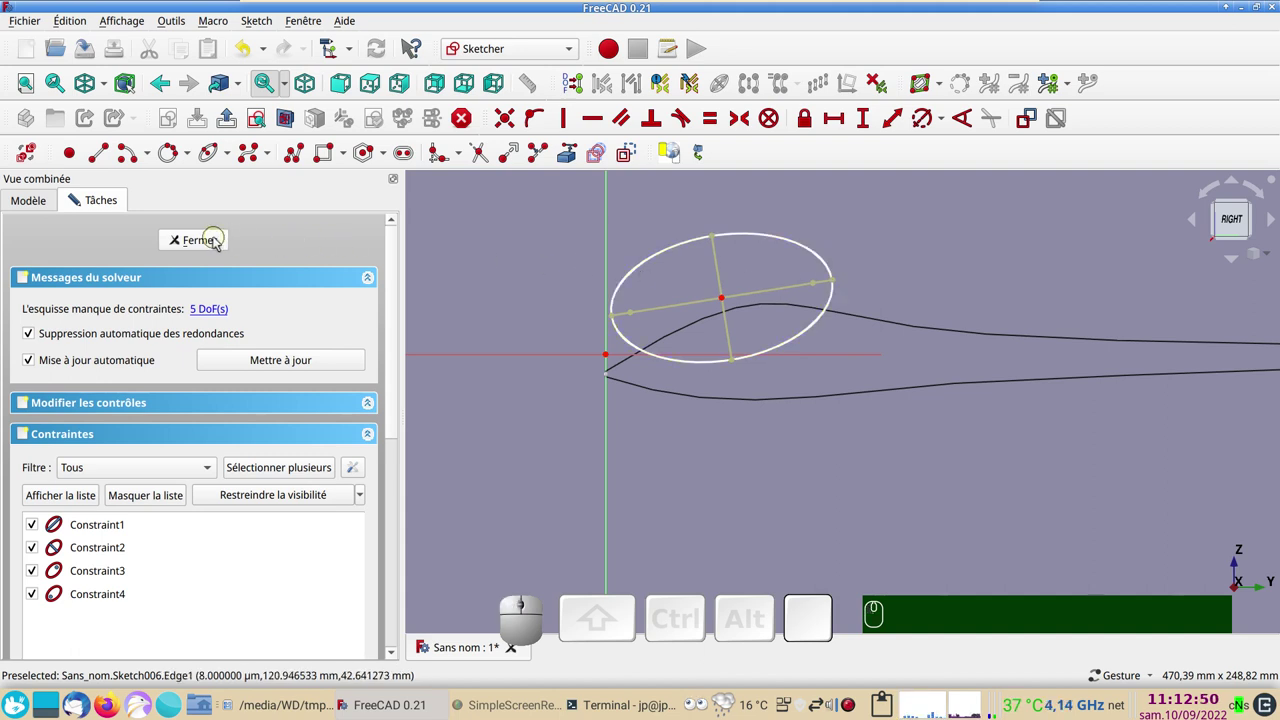
click(216, 243)
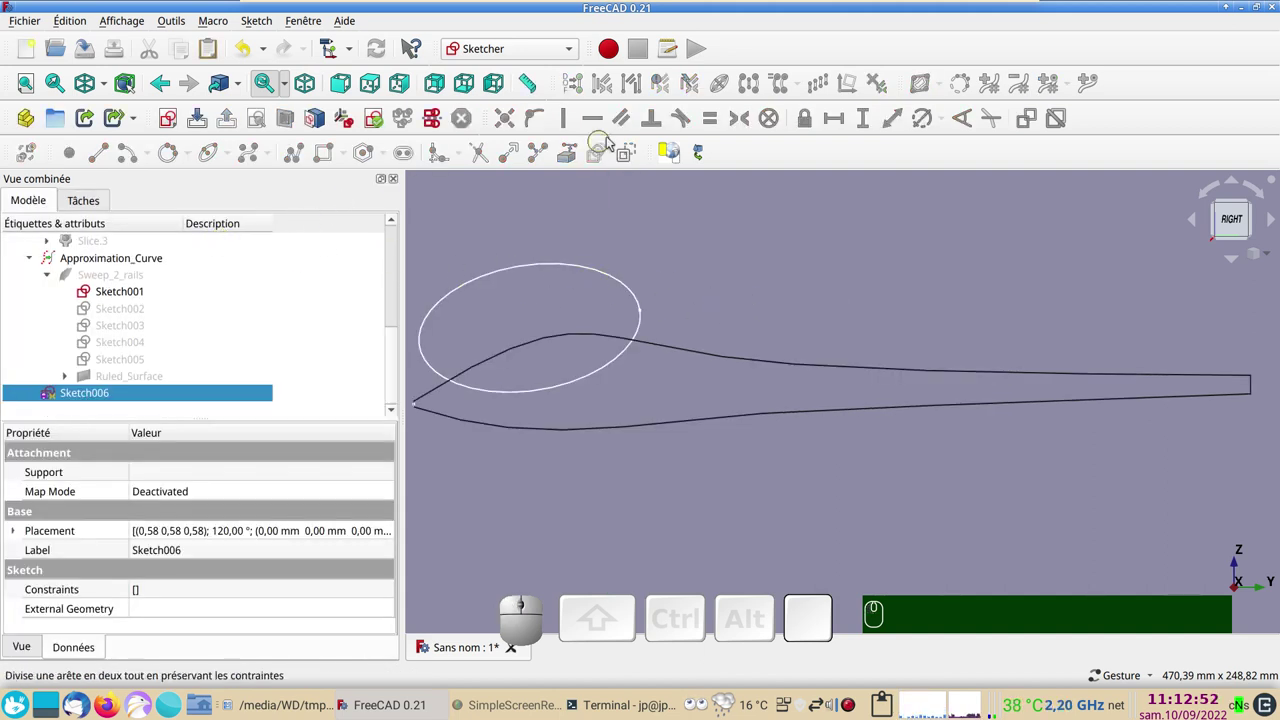
In the Part workbench, extrude Sketch006 as an open surface with Créer le solide unchecked
click(683, 162)
drag(718, 274, 457, 243)
click(124, 398)
click(577, 59)
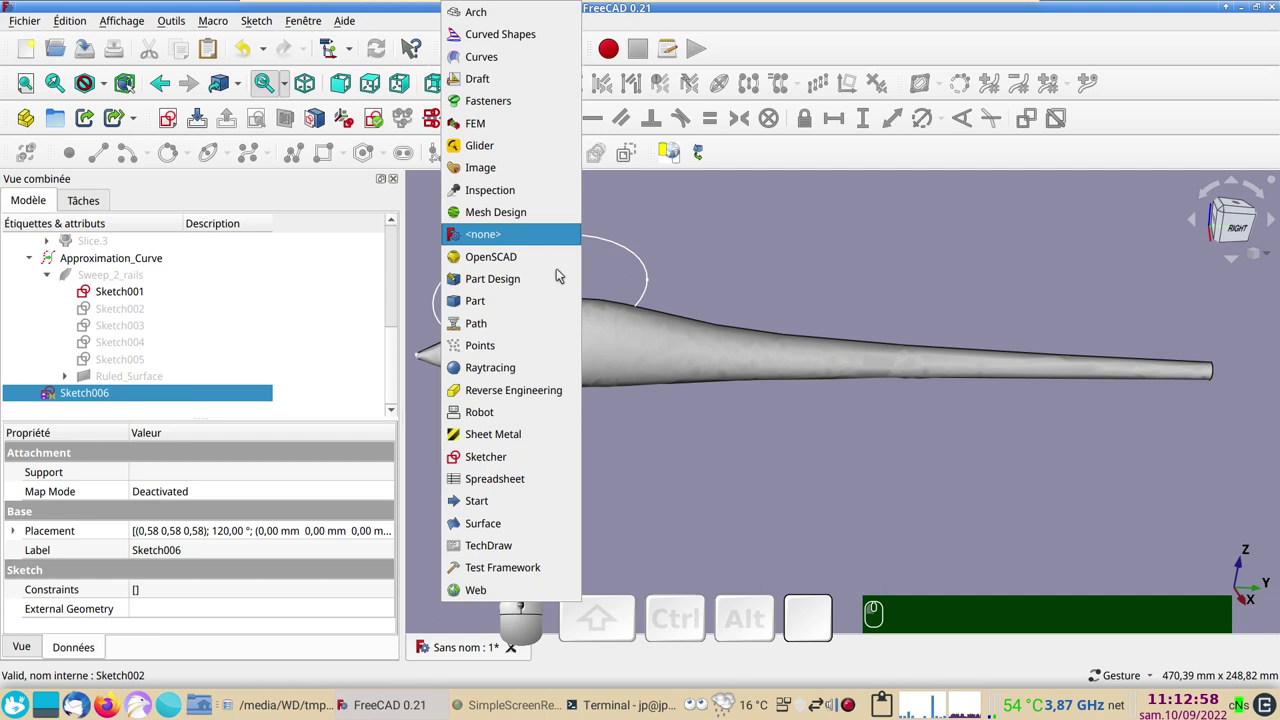
click(506, 311)
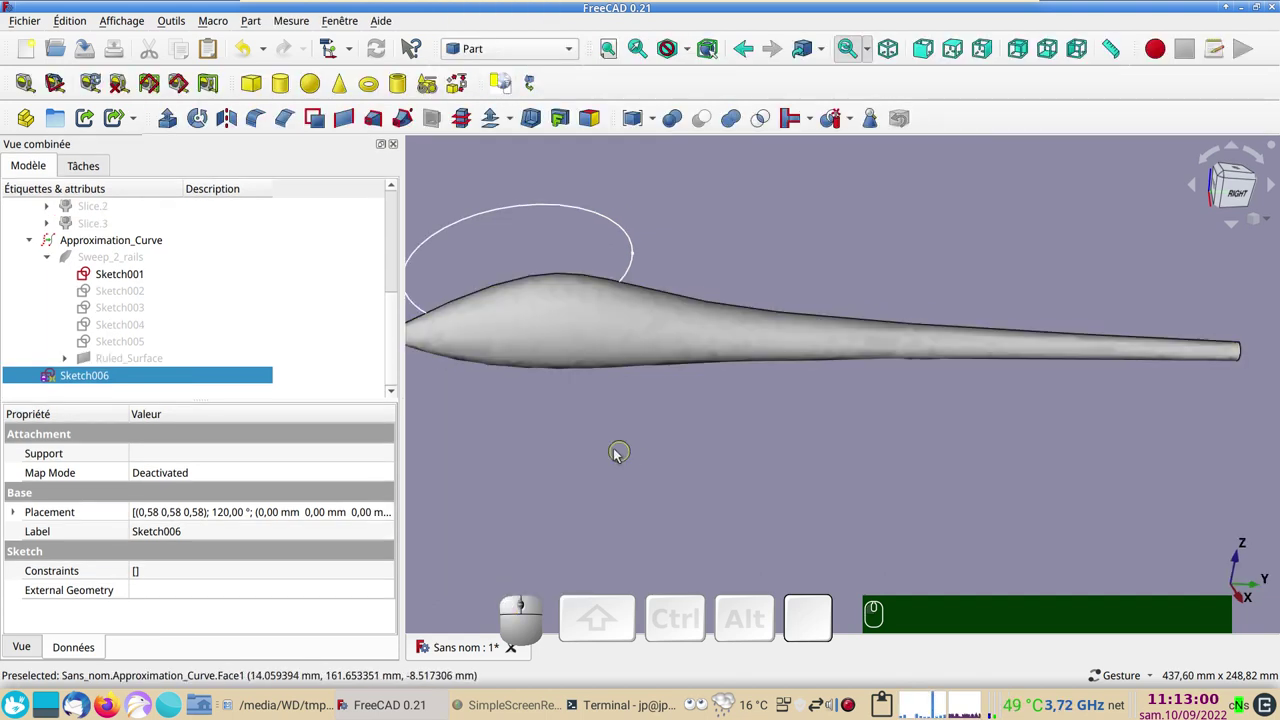
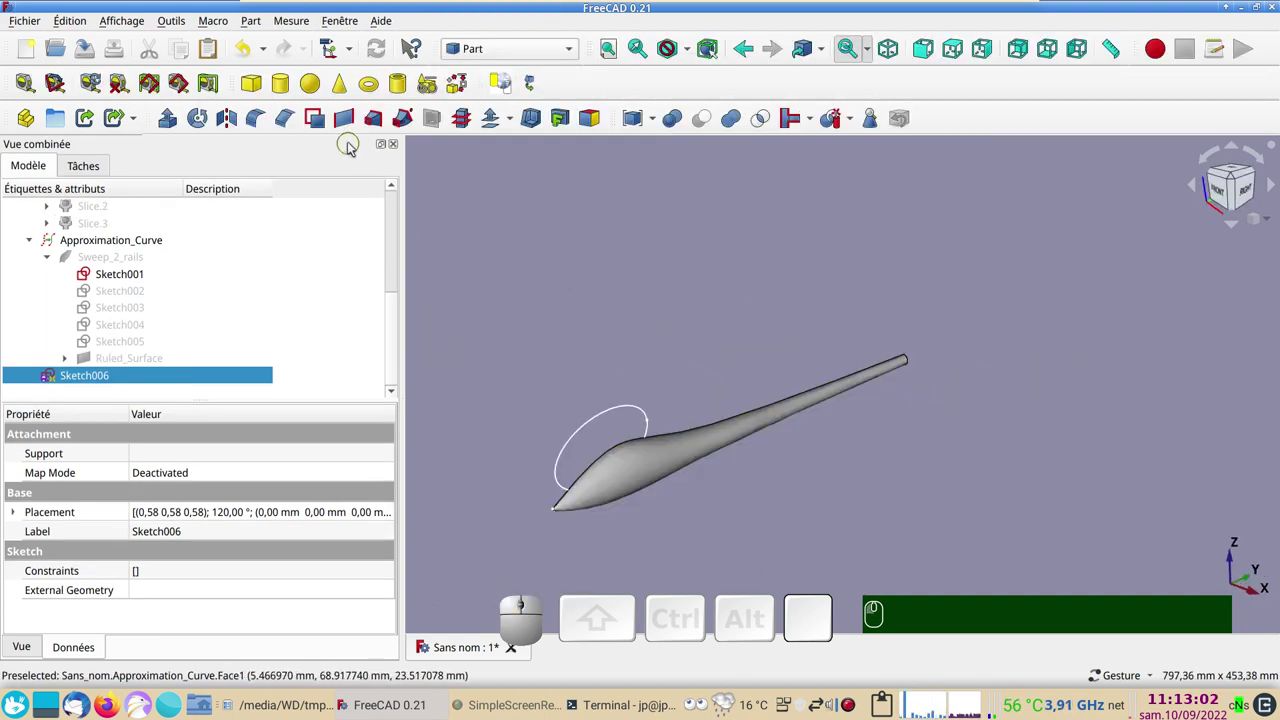
click(179, 134)
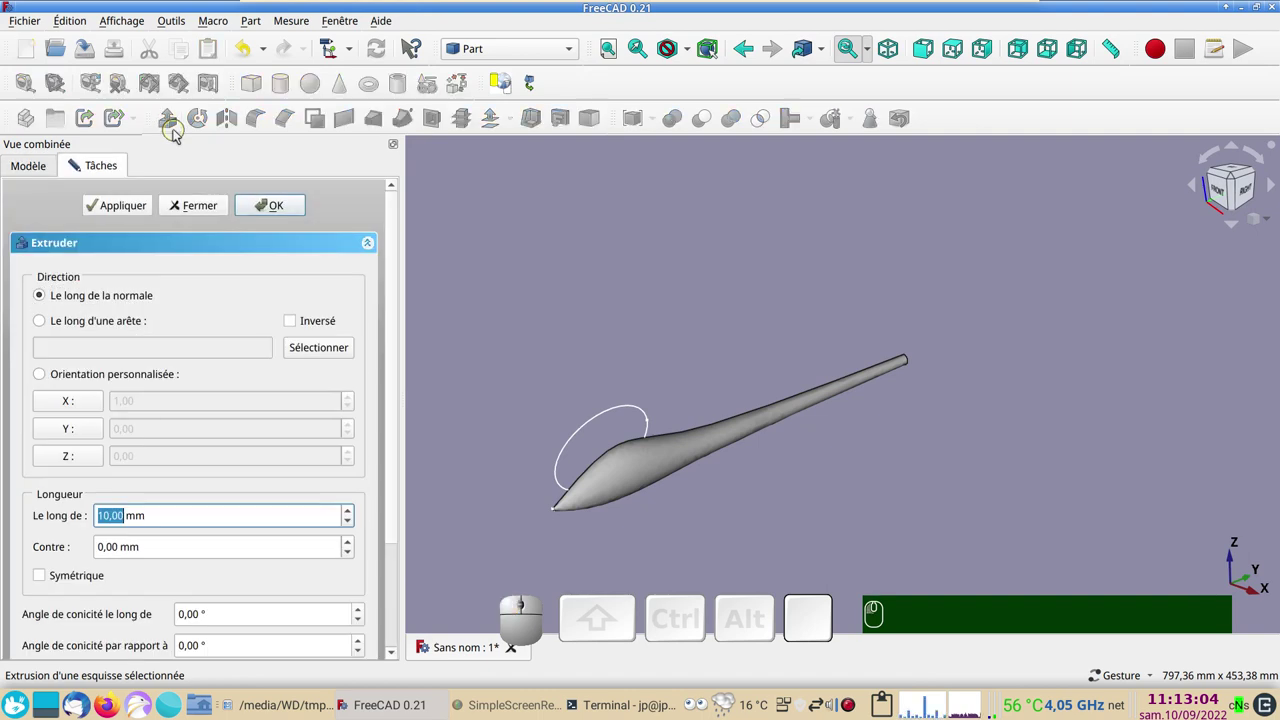
drag(398, 421, 433, 517)
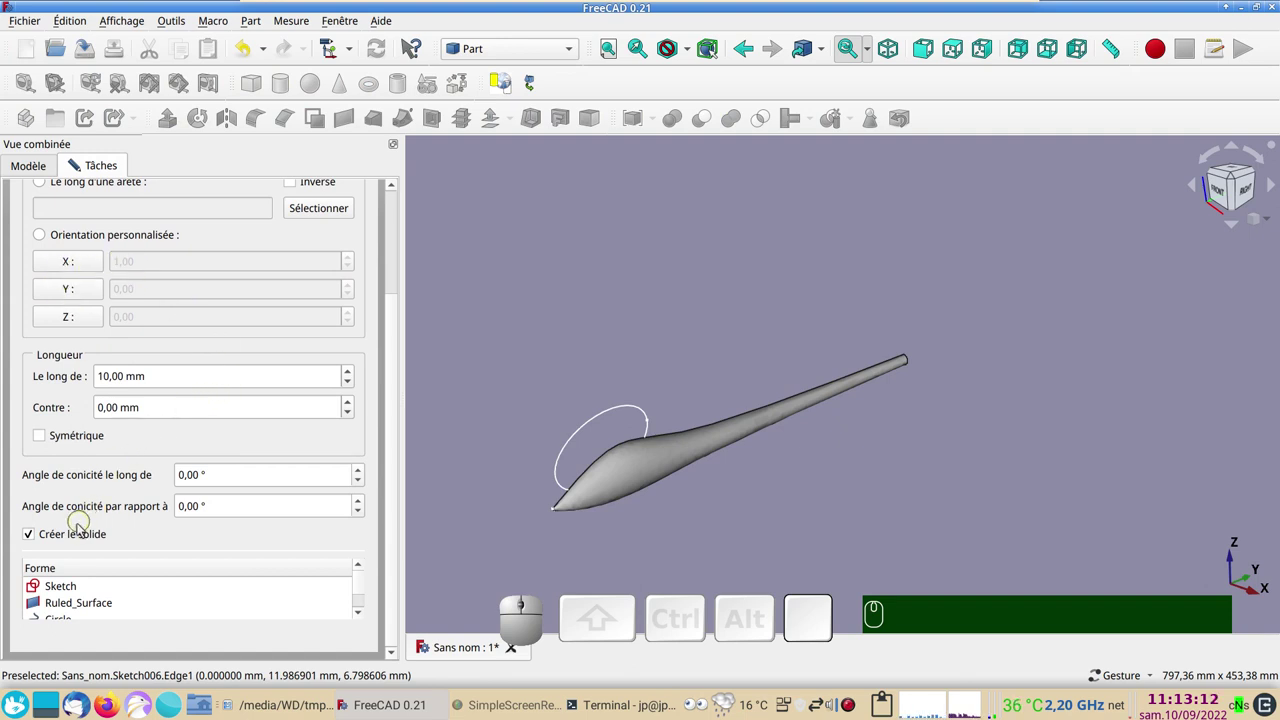
click(83, 535)
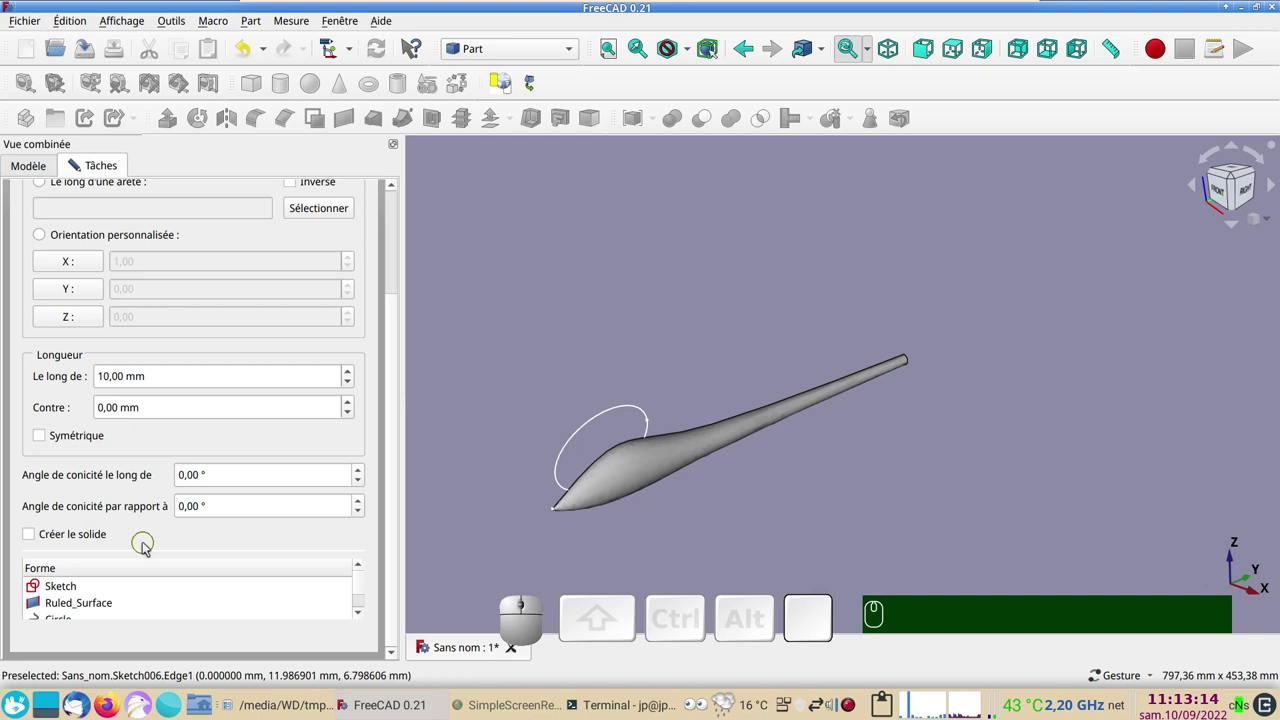
drag(396, 484, 363, 281)
click(286, 209)
Set the Extrude length to 20 mm and select the Approximation_Curve fuselage surface
drag(514, 270, 618, 298)
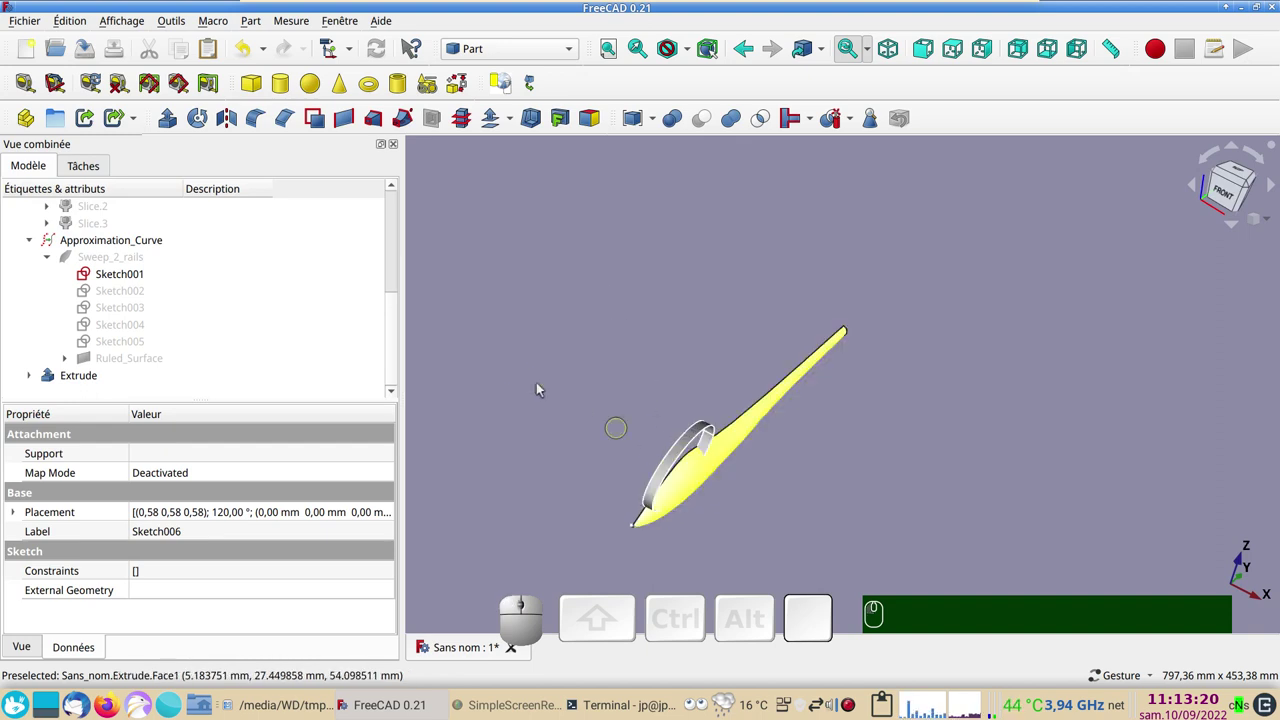
click(77, 379)
scroll(down, 3)
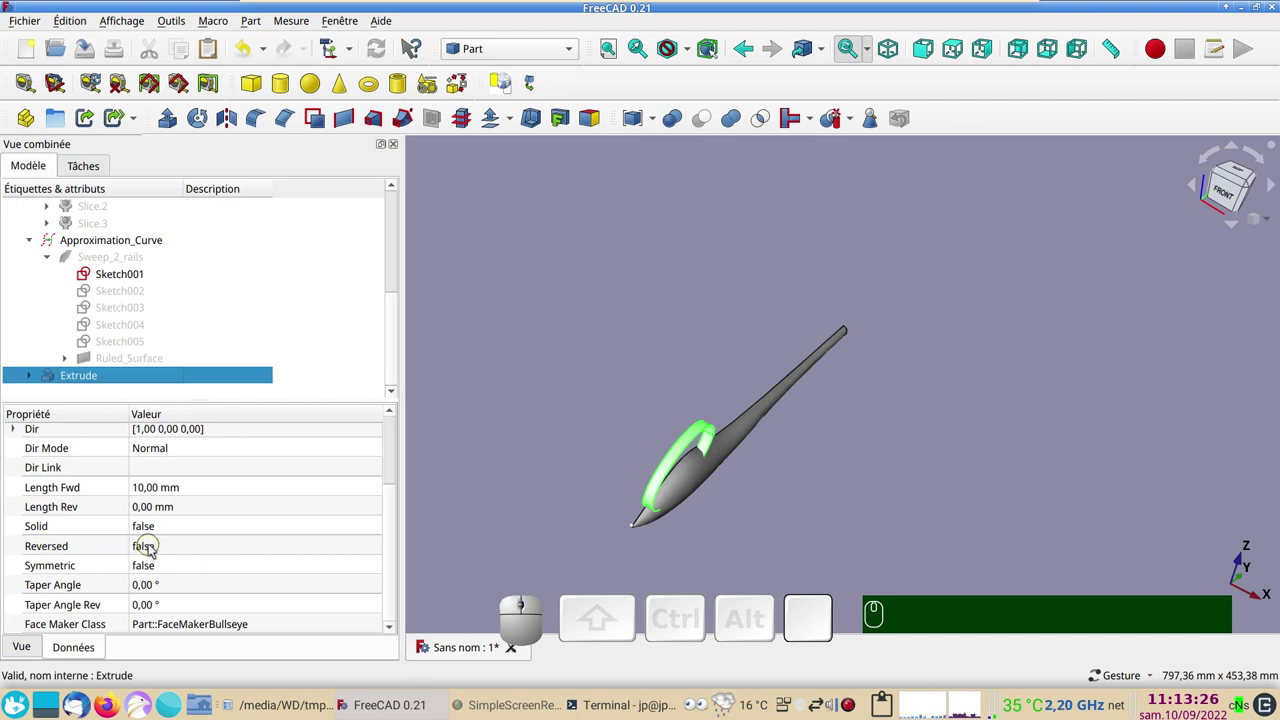
scroll(up, 3)
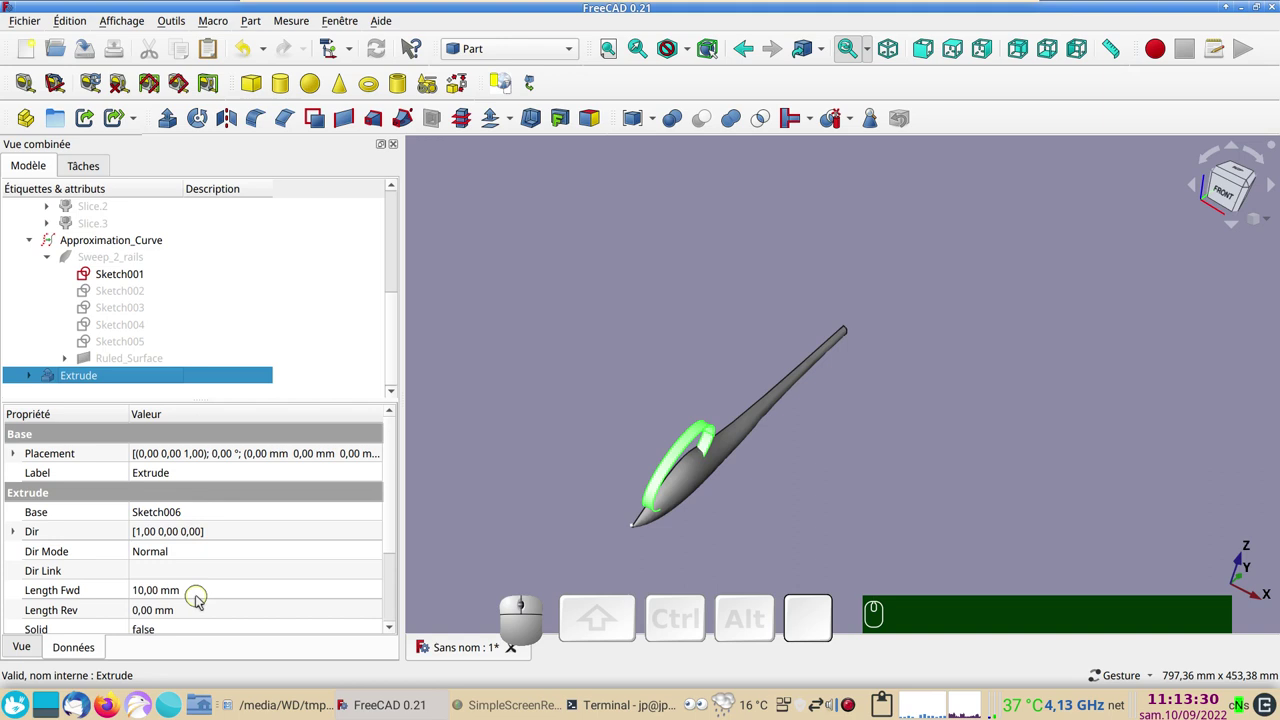
click(199, 596)
key(KP_2)
key(KP_0)
key(Return)
drag(833, 491, 748, 461)
click(589, 496)
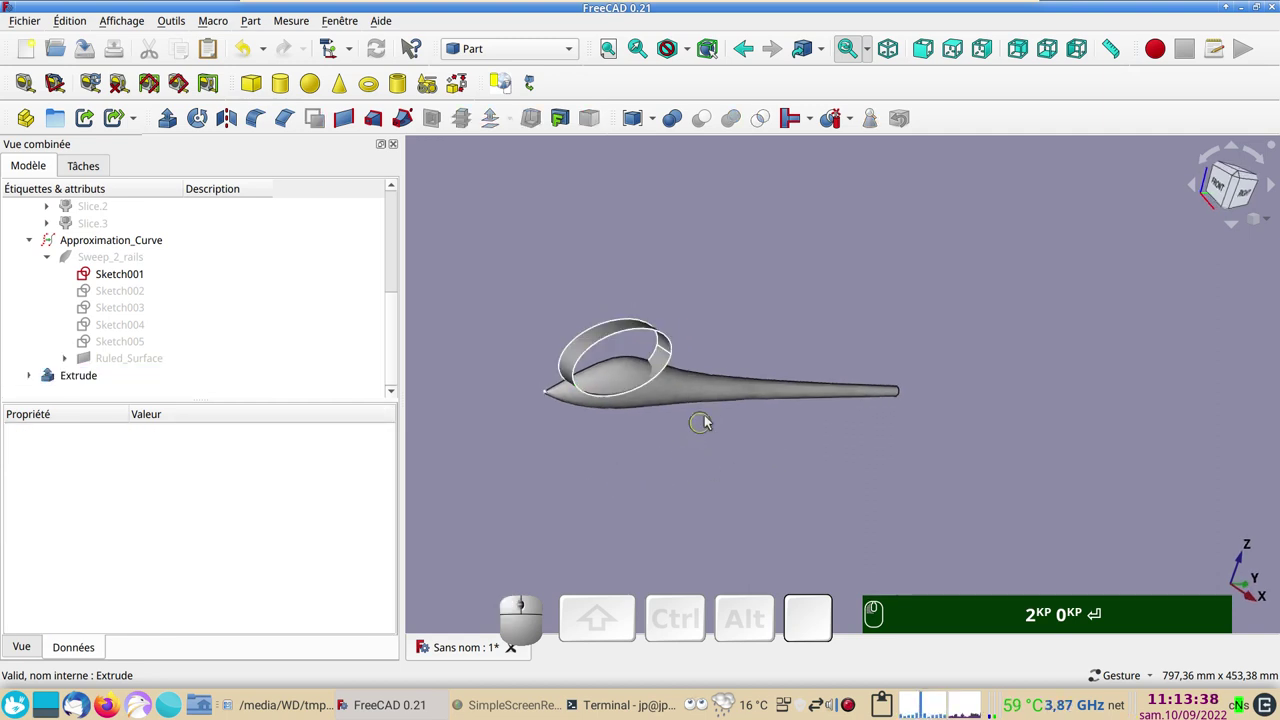
click(696, 397)
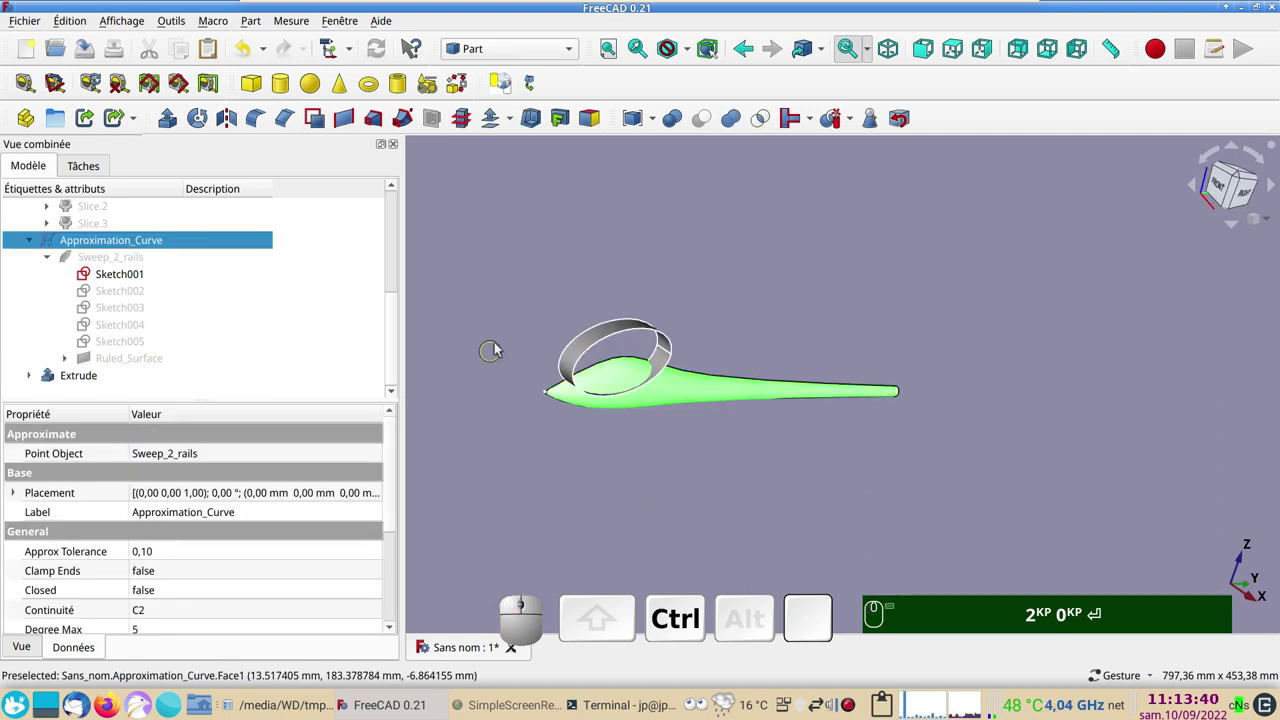
Add the ellipse band Extrude as the cutting tool for slicing the fuselage apart
click(596, 334)
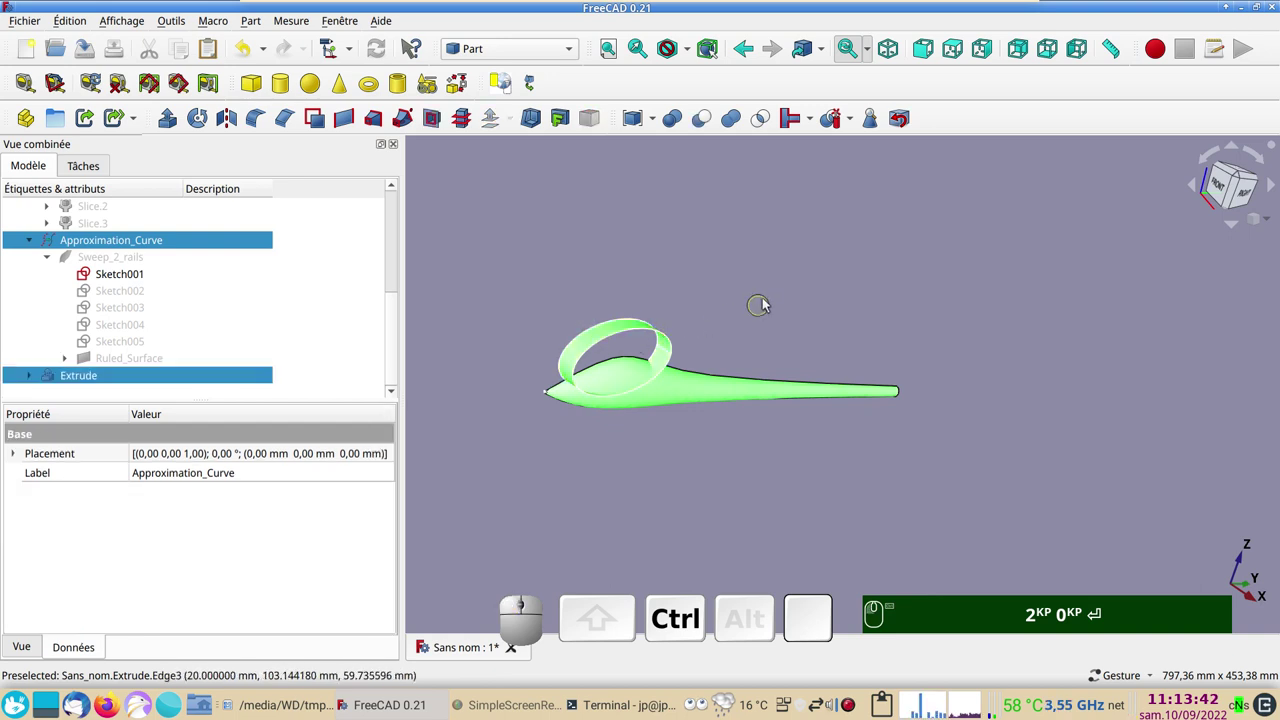
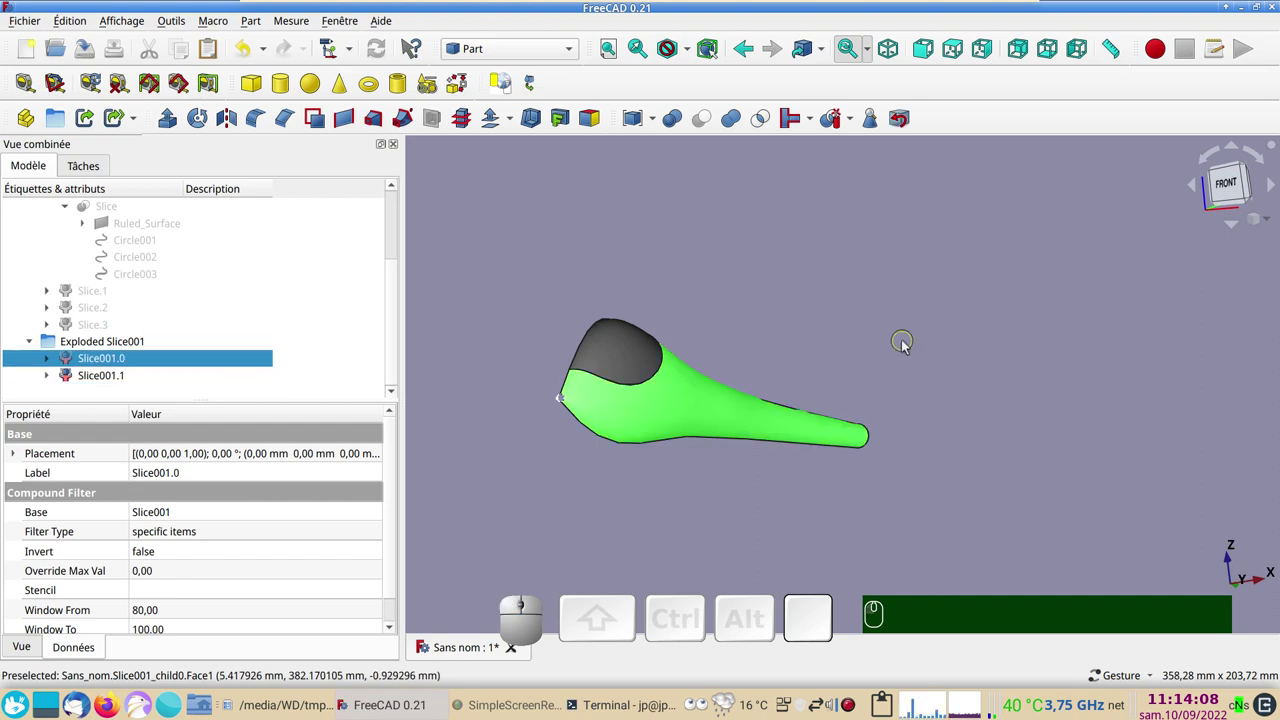
Attempt a 3D Offset on body piece Slice001.0, dismiss the not-a-solid warning, and select canopy piece Slice001.1
scroll(up, 3)
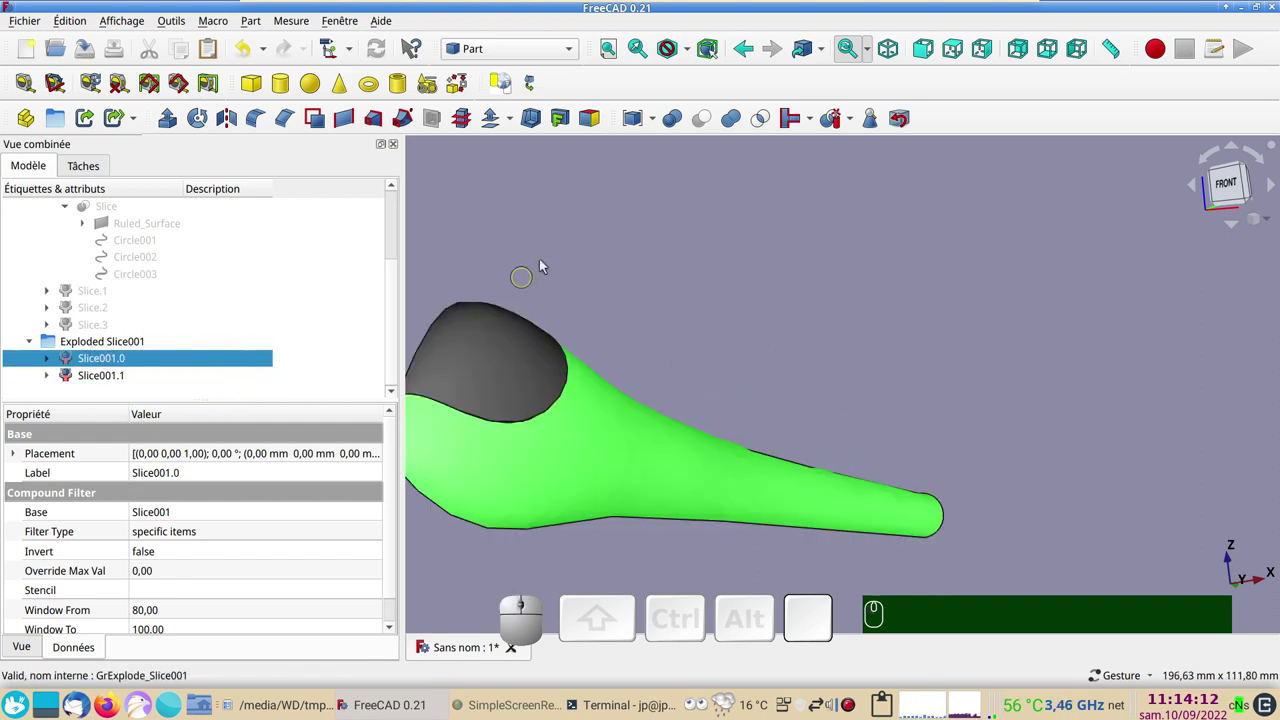
click(519, 127)
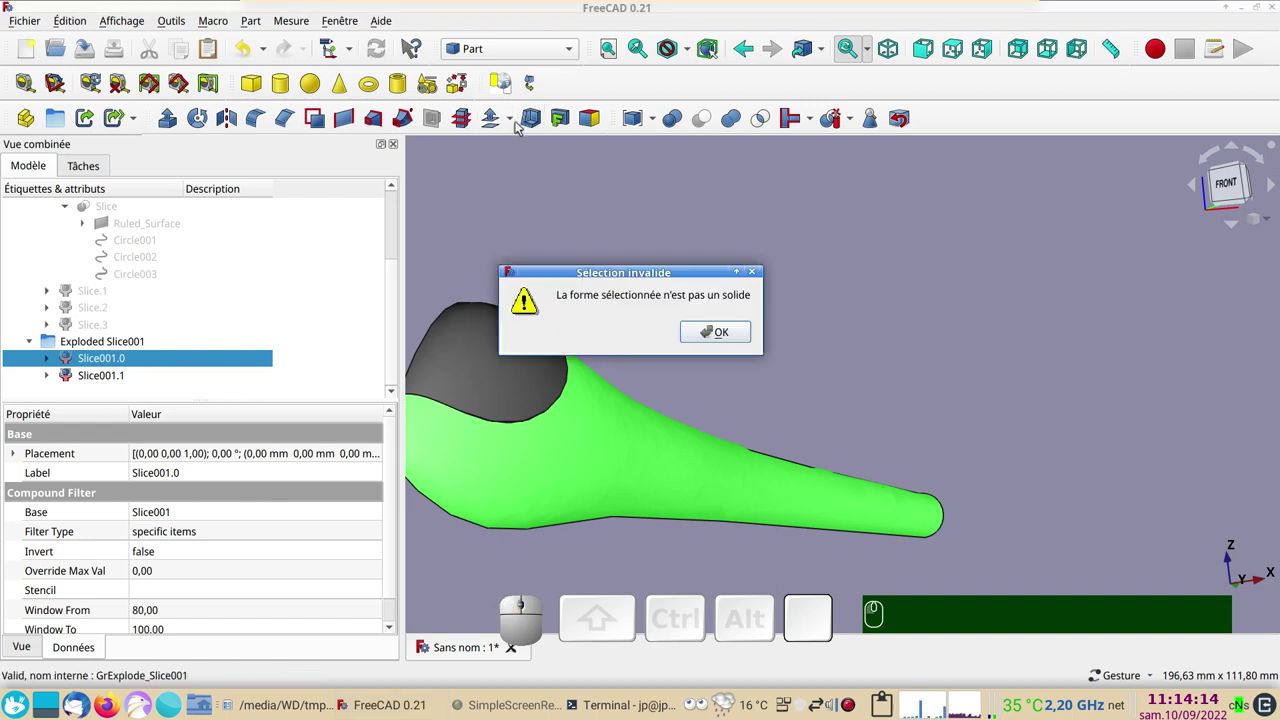
click(728, 333)
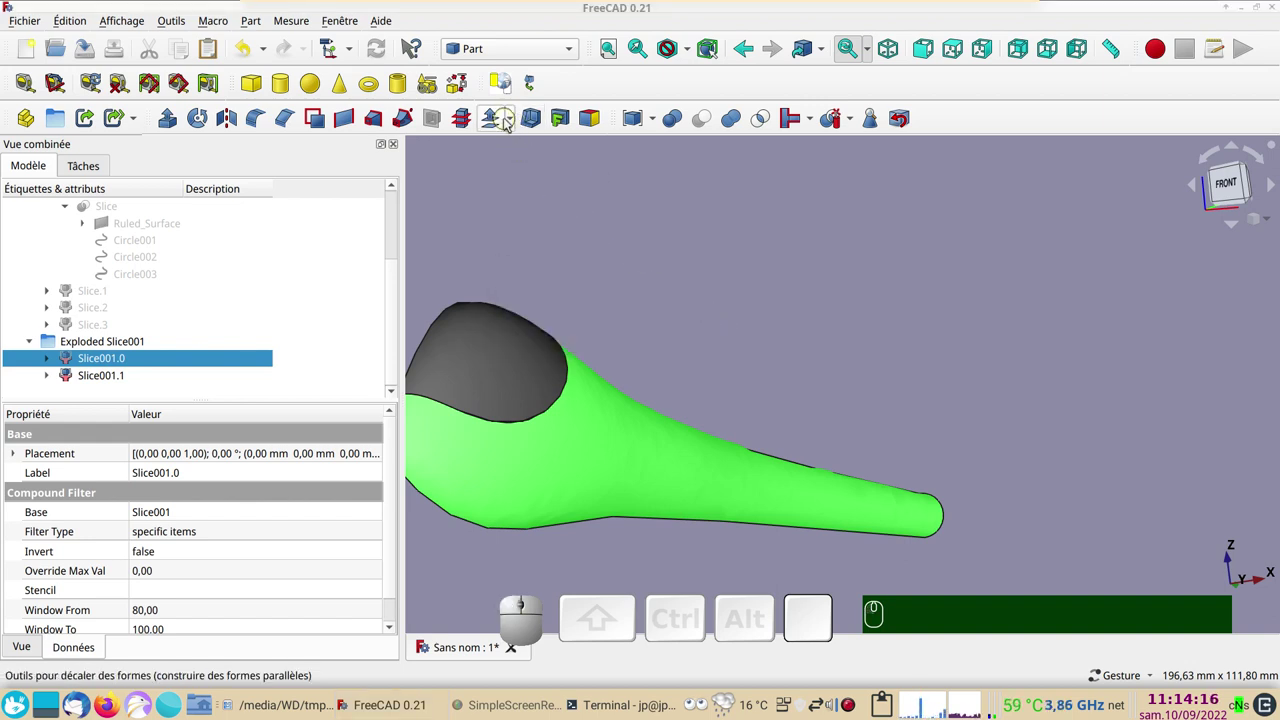
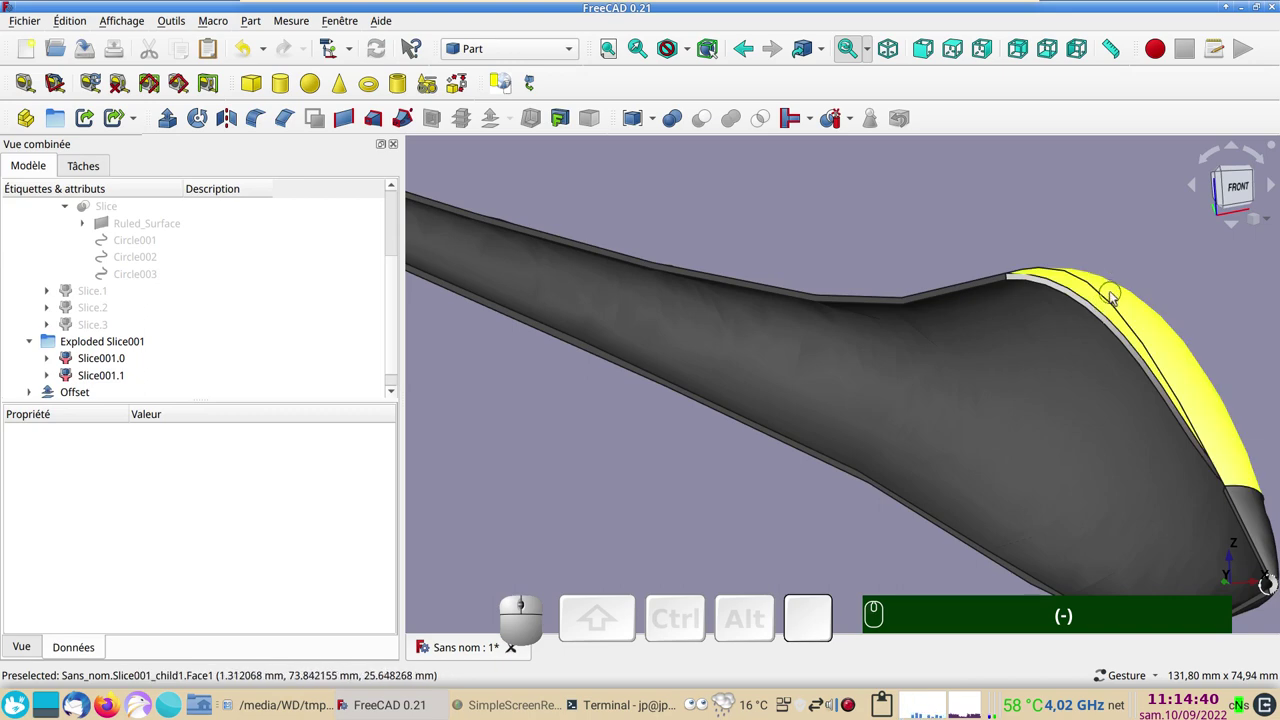
click(1116, 293)
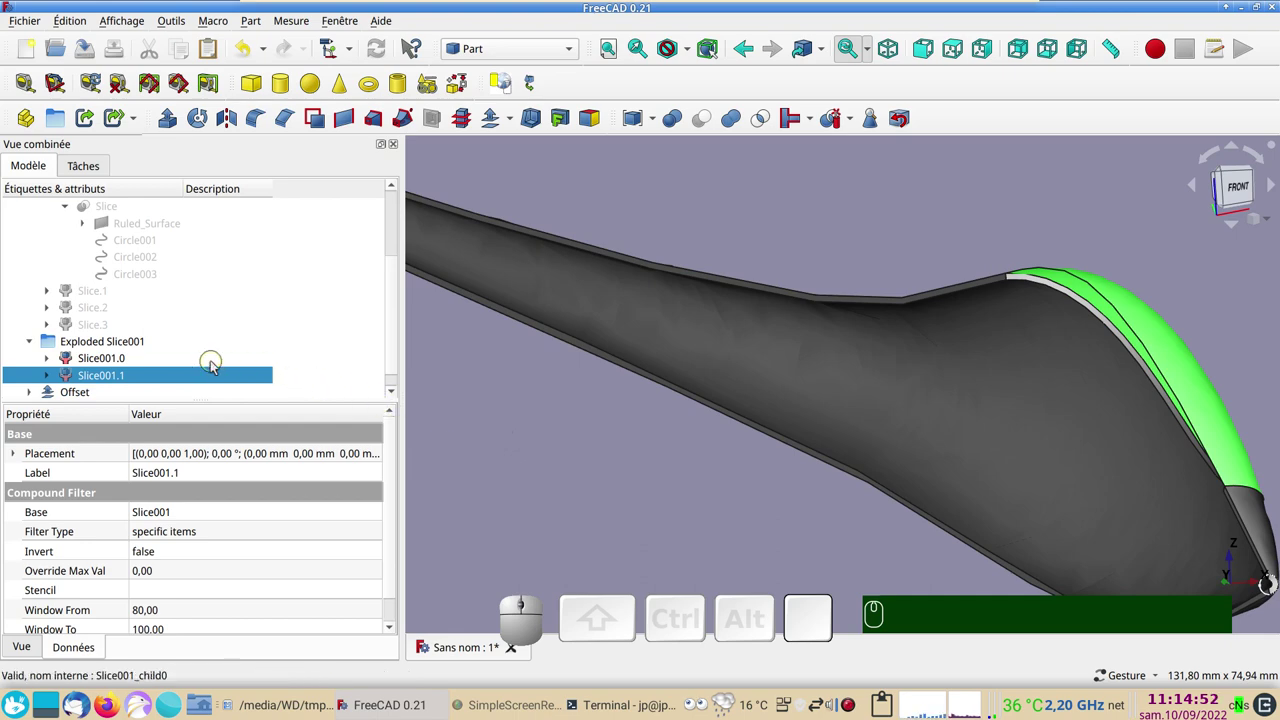
click(657, 445)
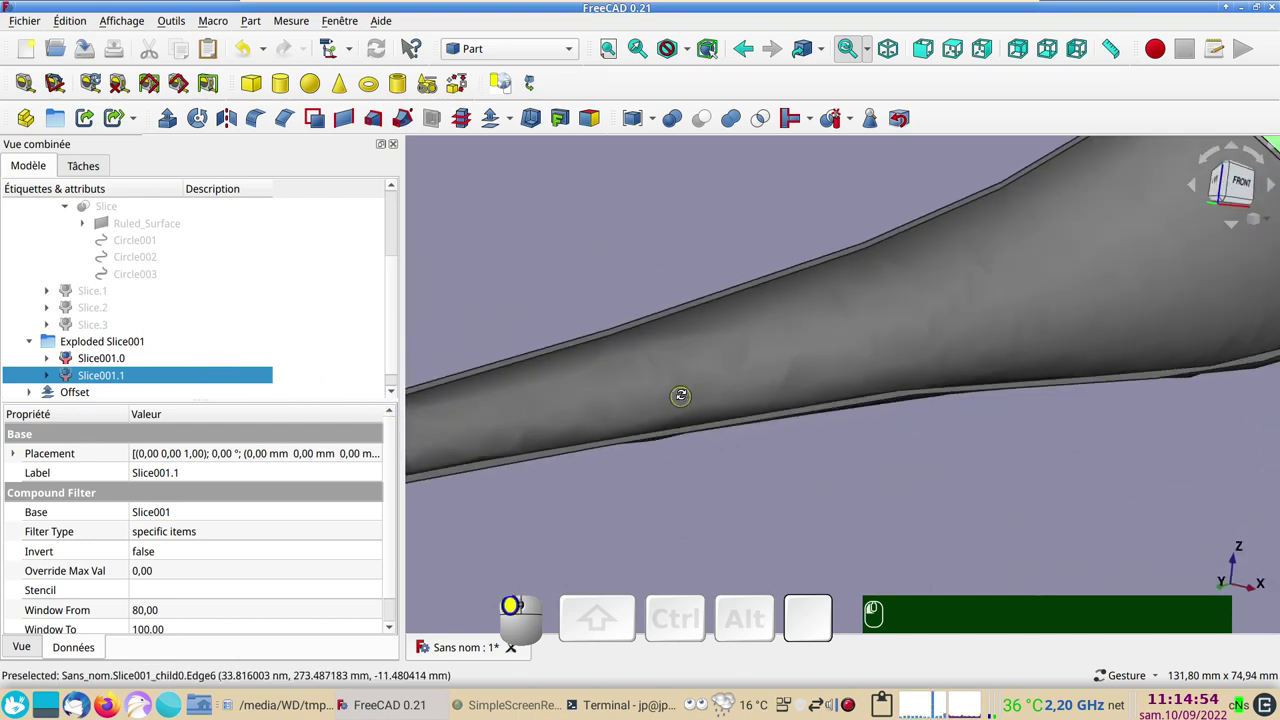
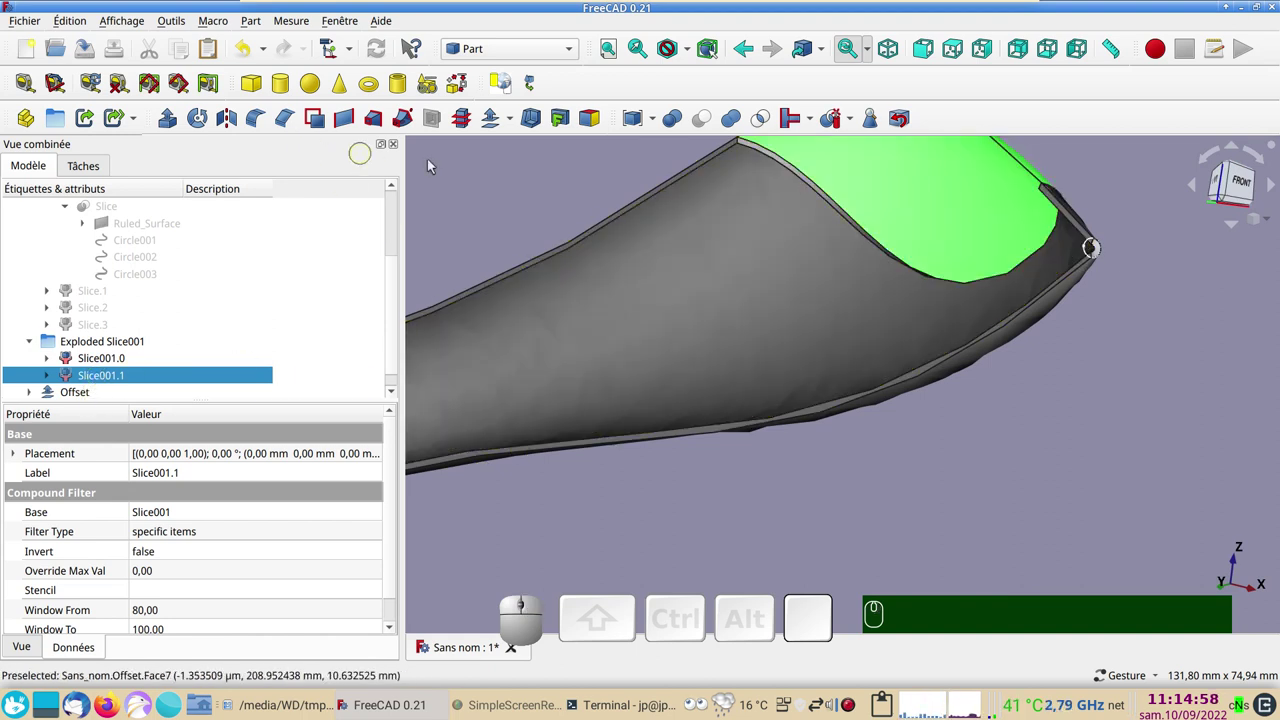
click(500, 123)
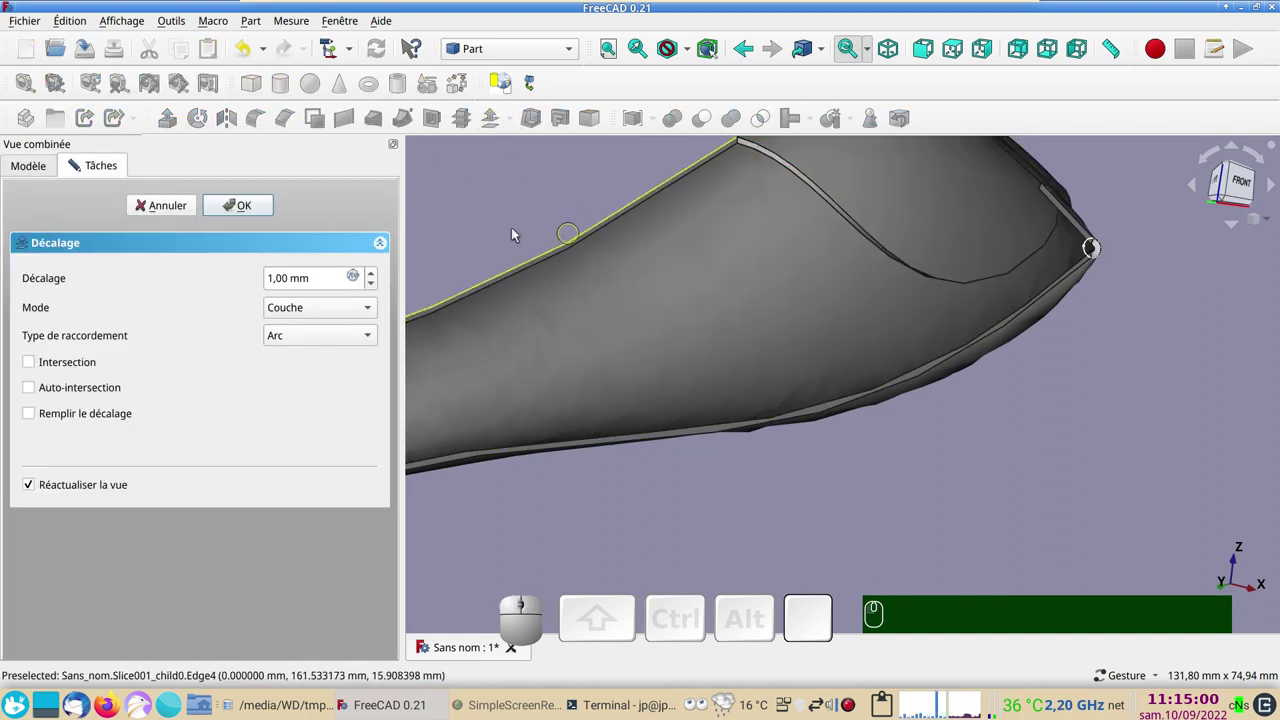
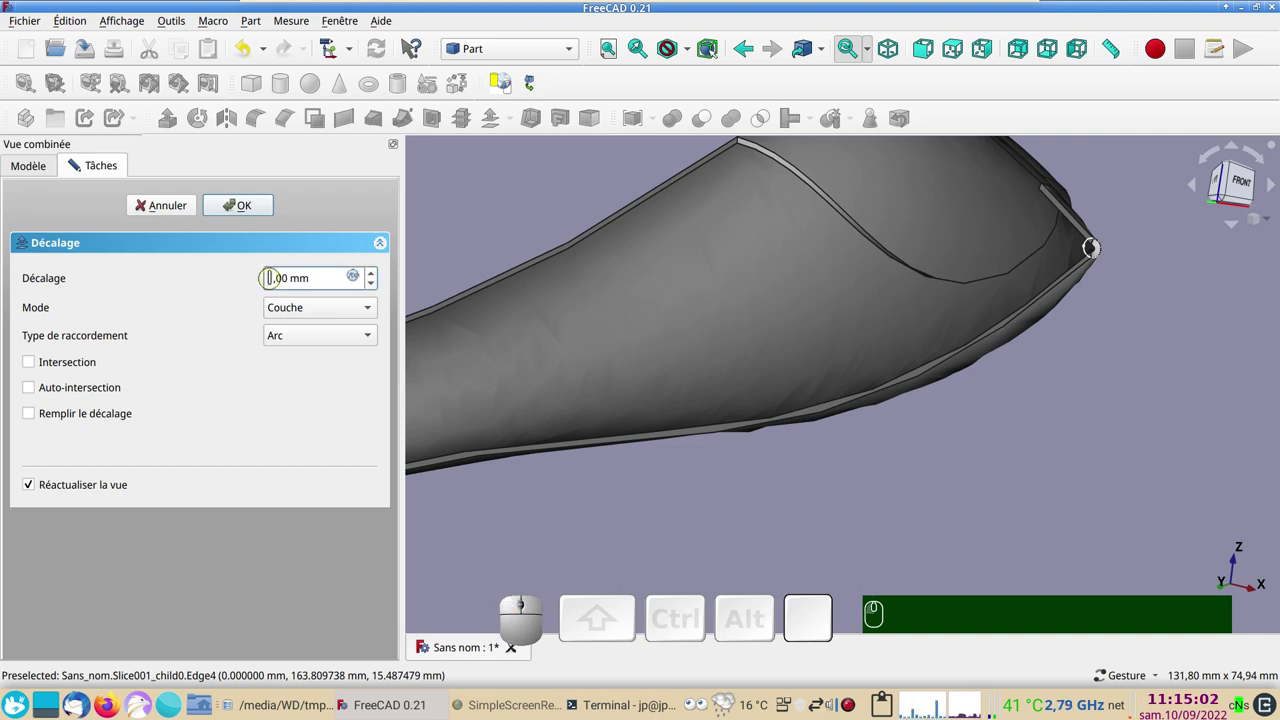
key(KP_Subtract)
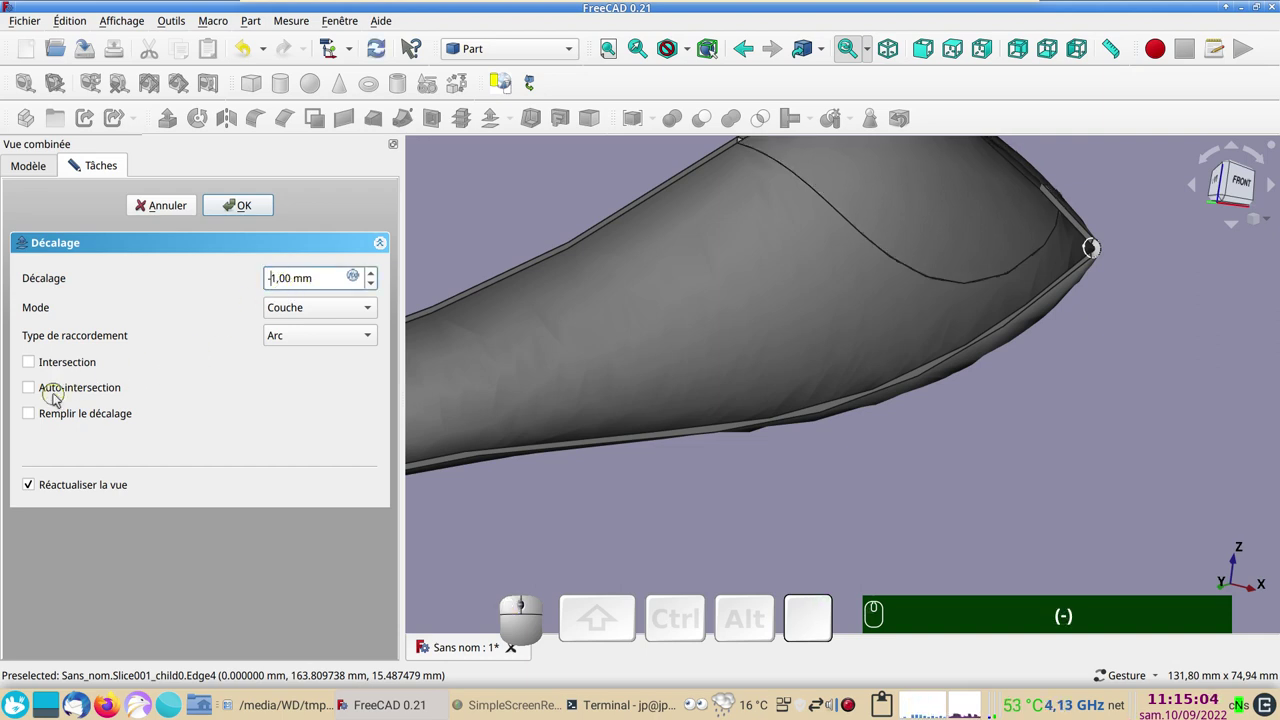
click(60, 420)
click(234, 208)
scroll(down, 3)
text((-))
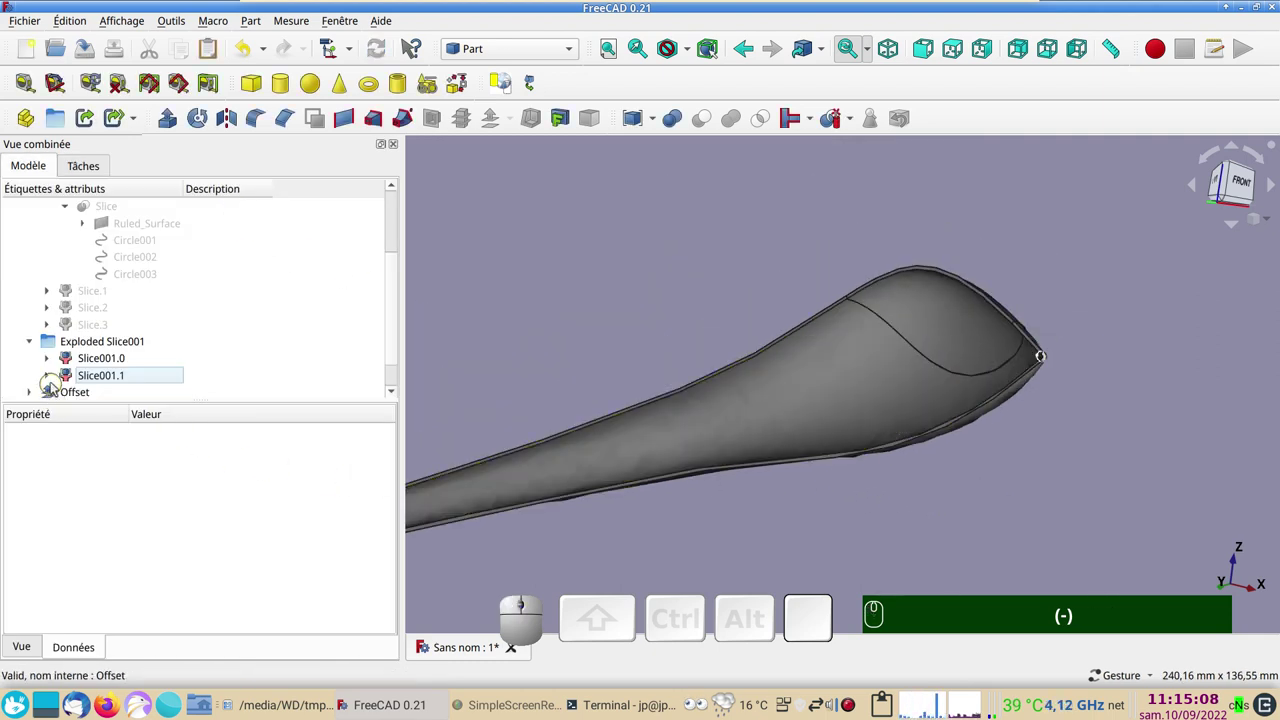
scroll(down, 3)
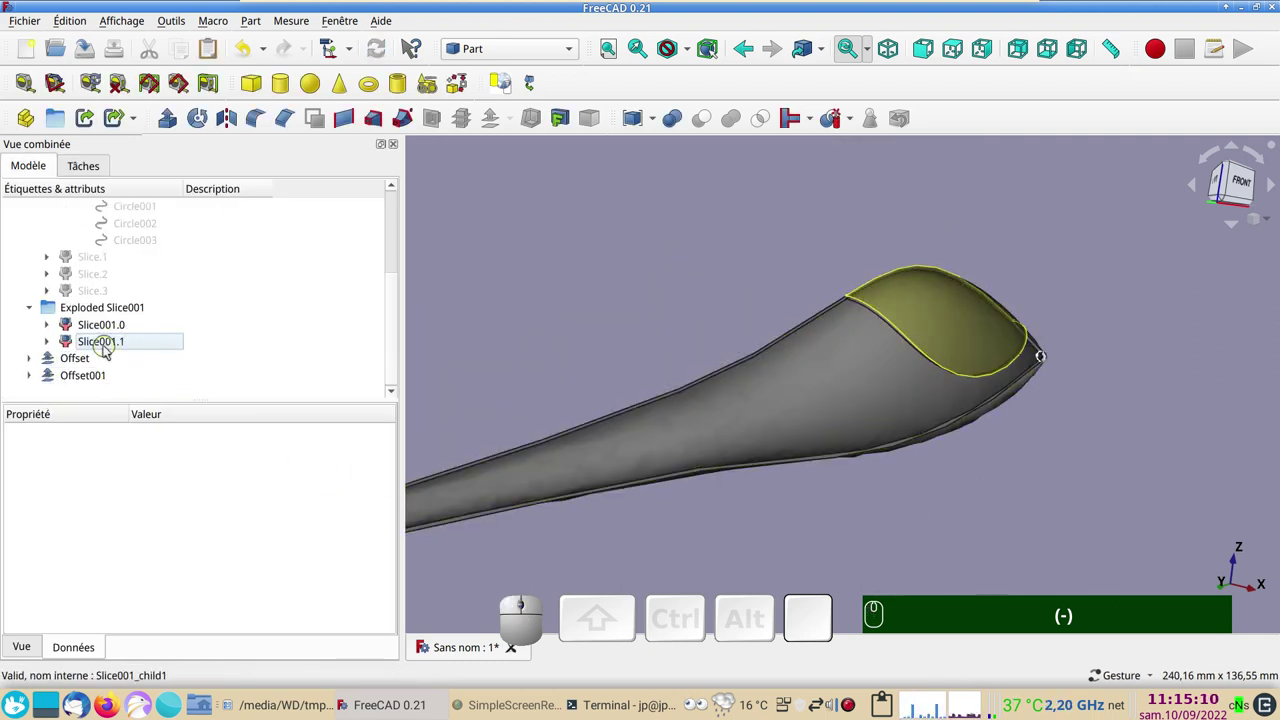
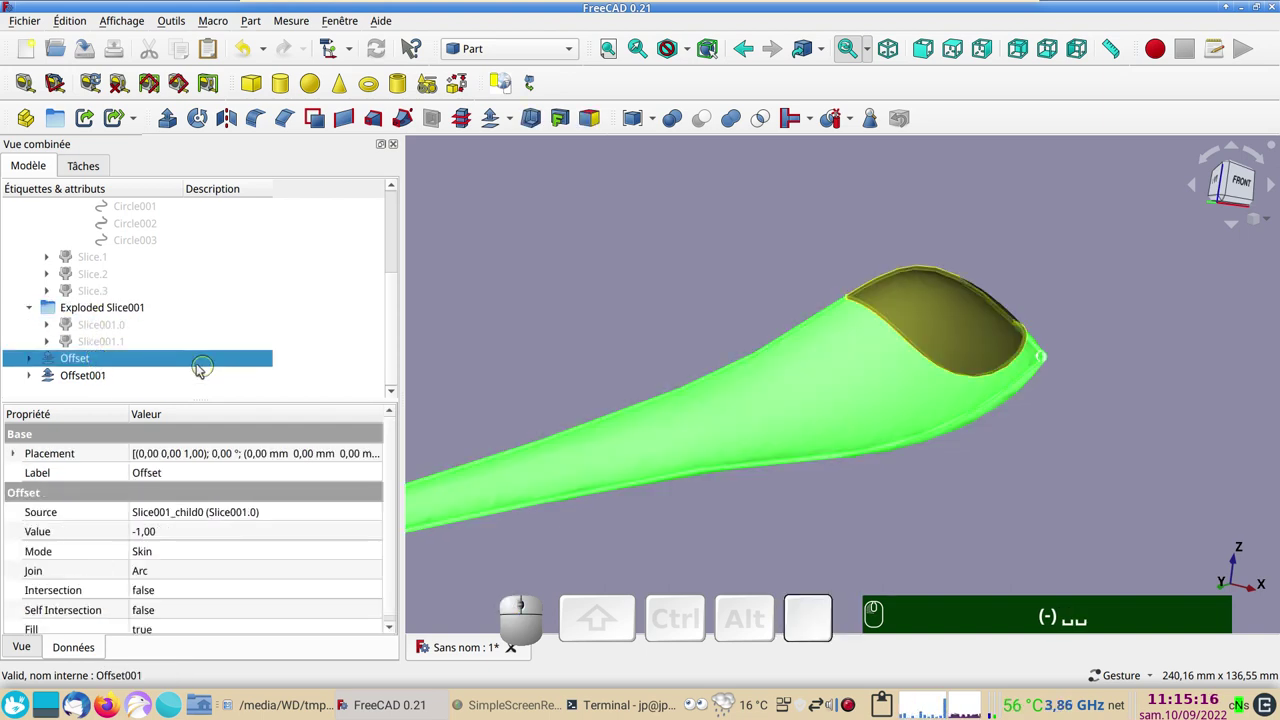
click(77, 377)
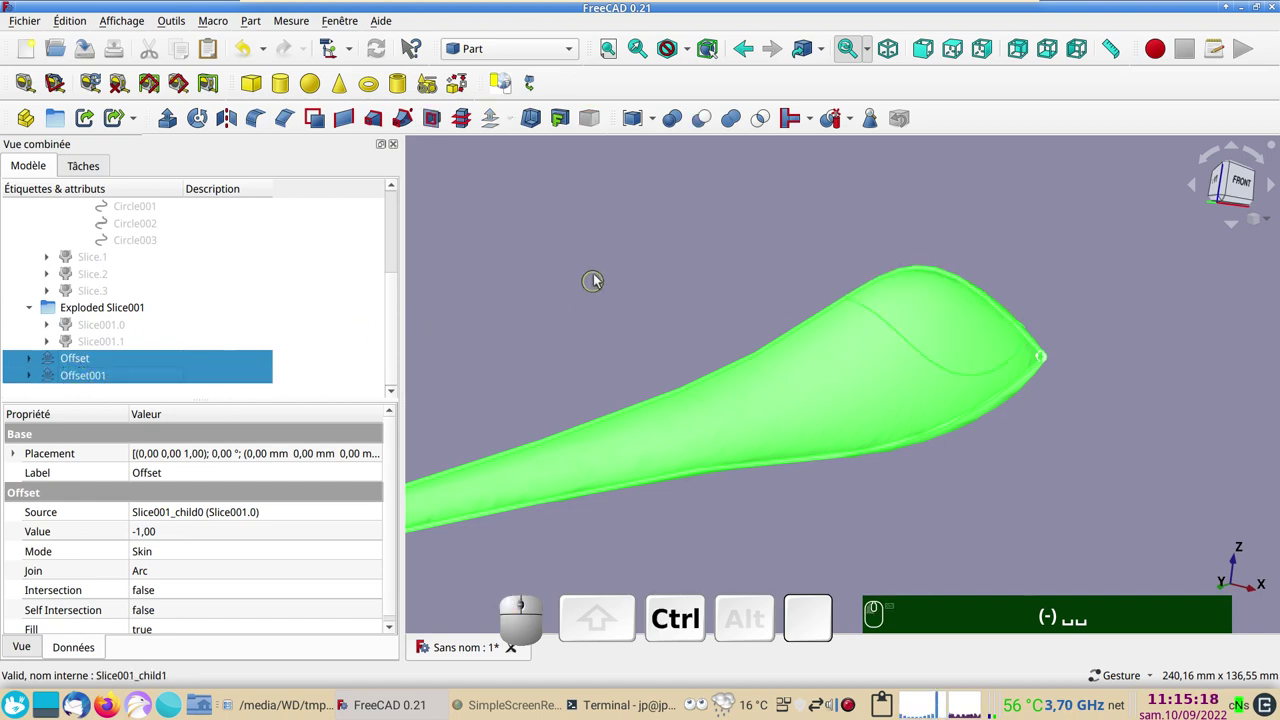
drag(797, 266, 691, 281)
scroll(up, 3)
click(786, 297)
scroll(up, 3)
right_click(735, 313)
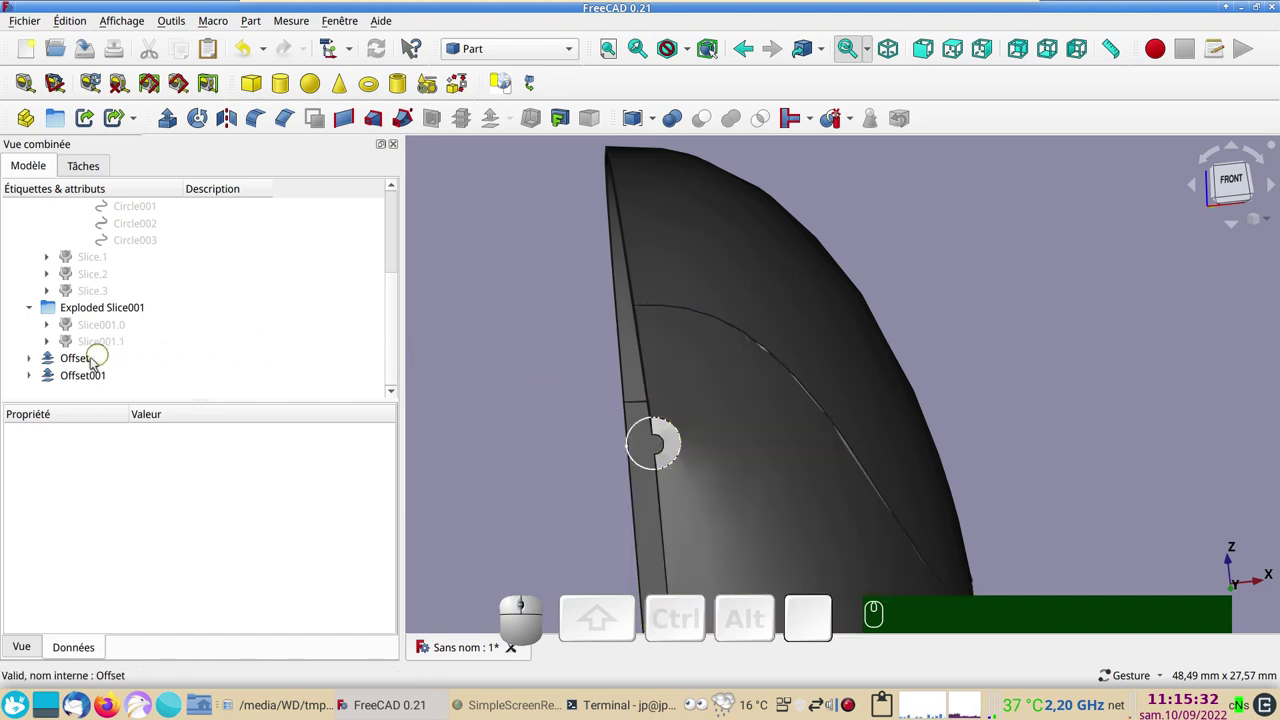
click(95, 363)
click(100, 377)
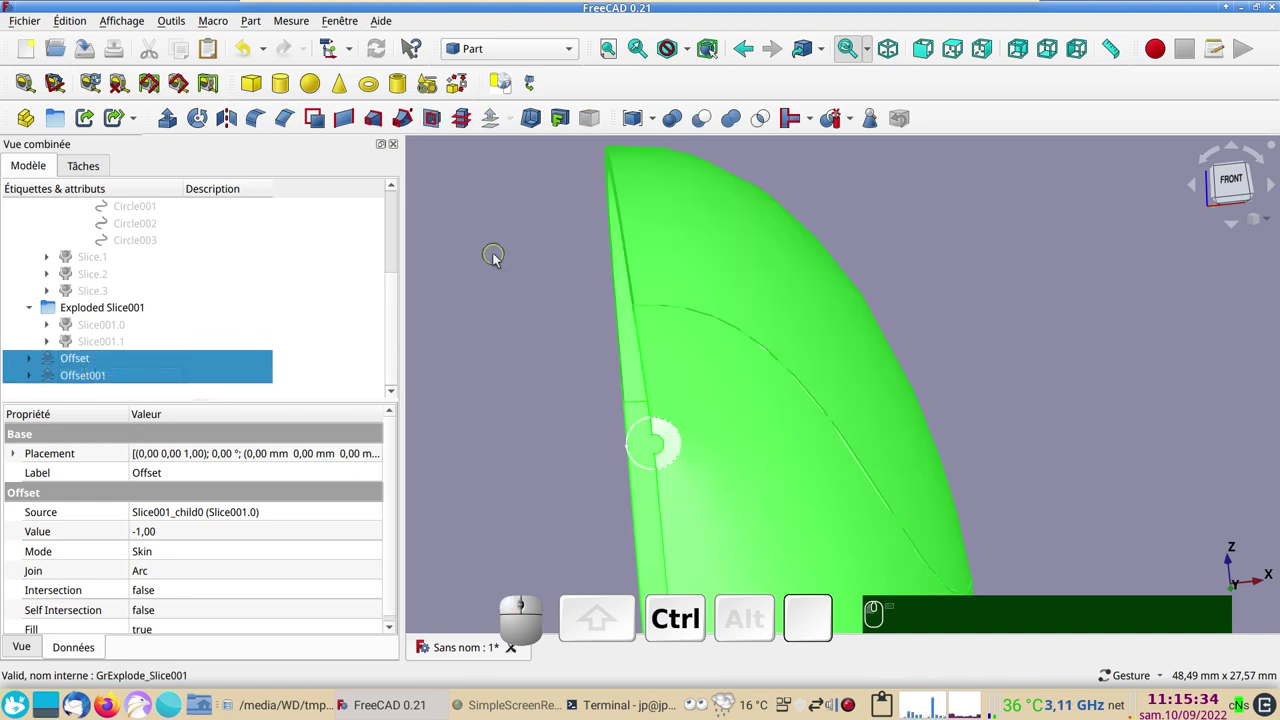
click(1003, 361)
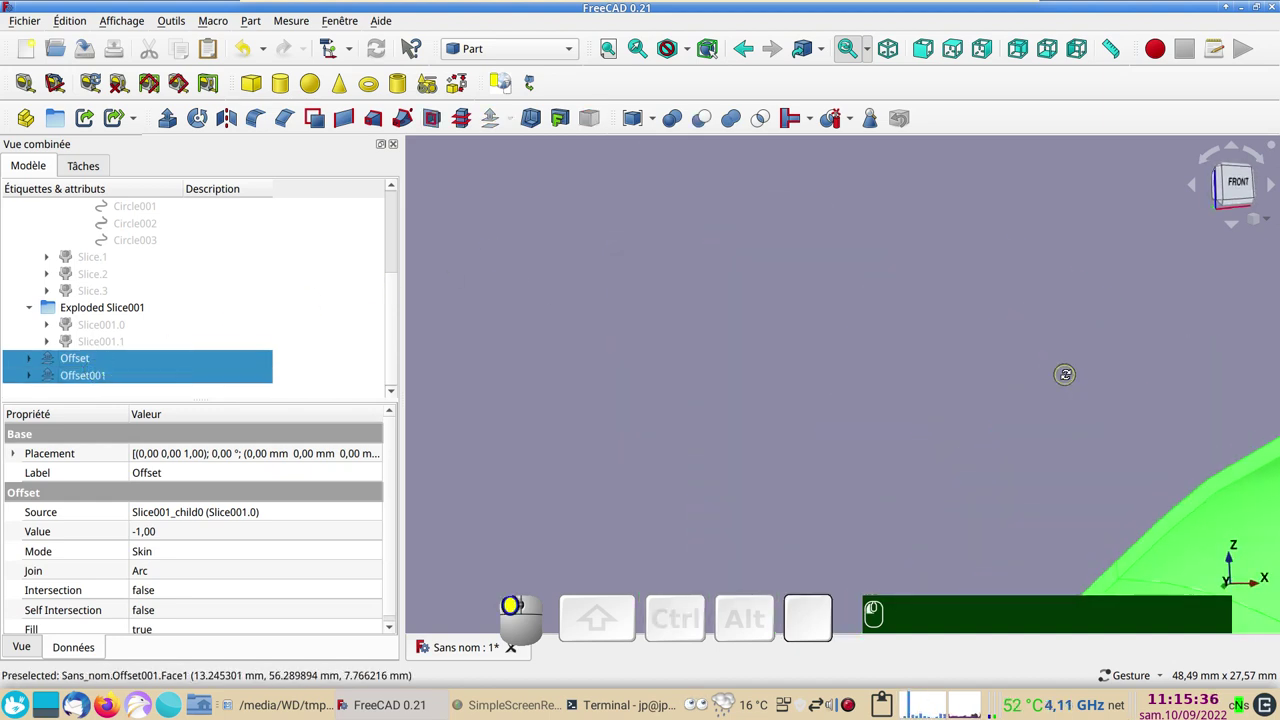
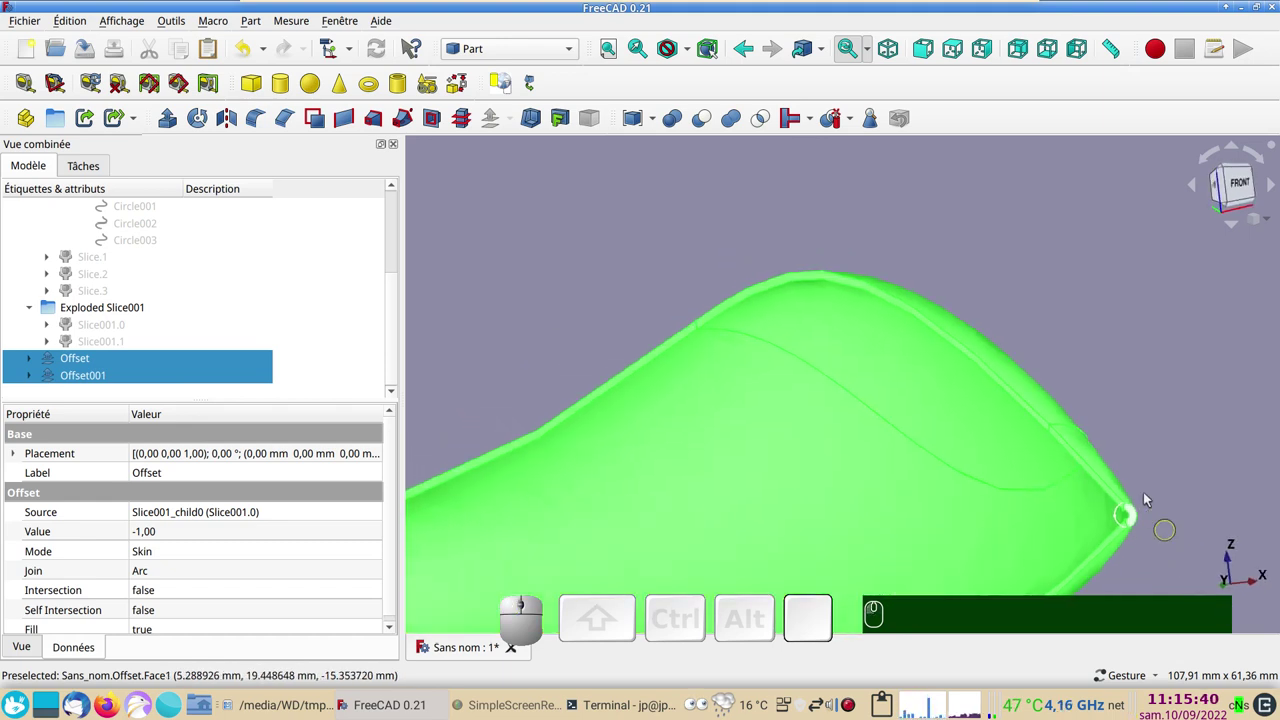
scroll(down, 3)
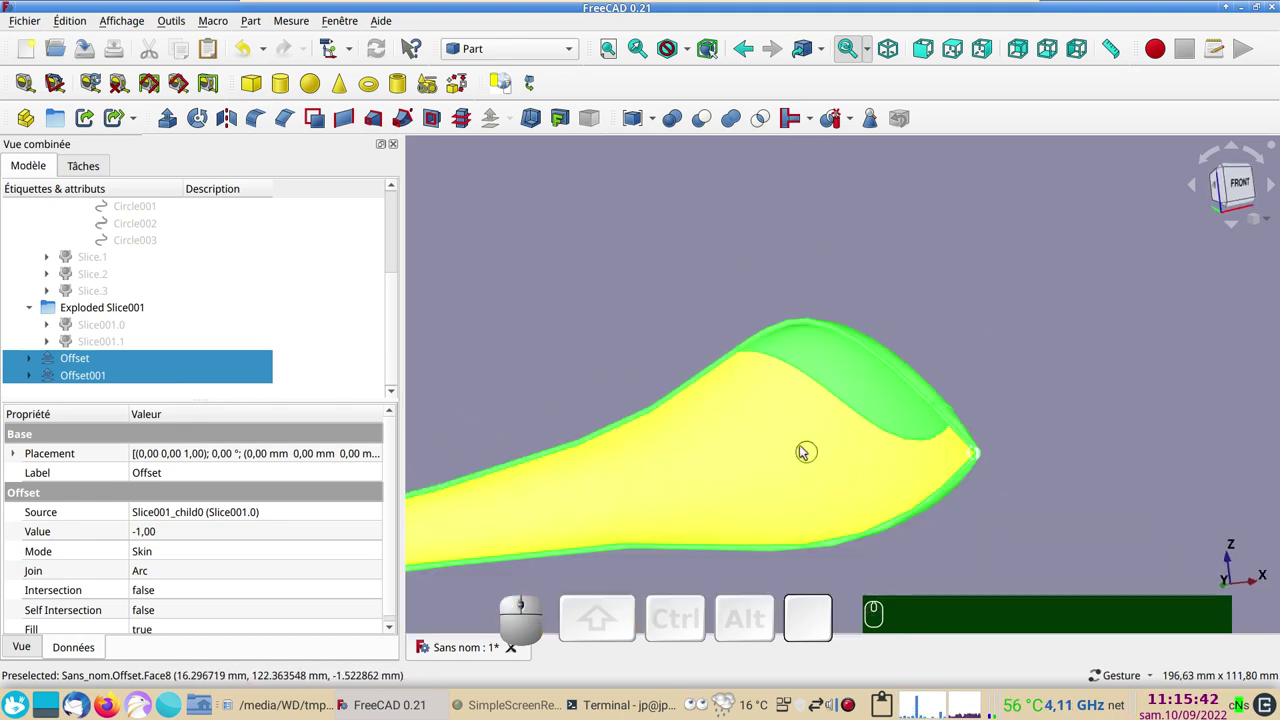
key(KP_3)
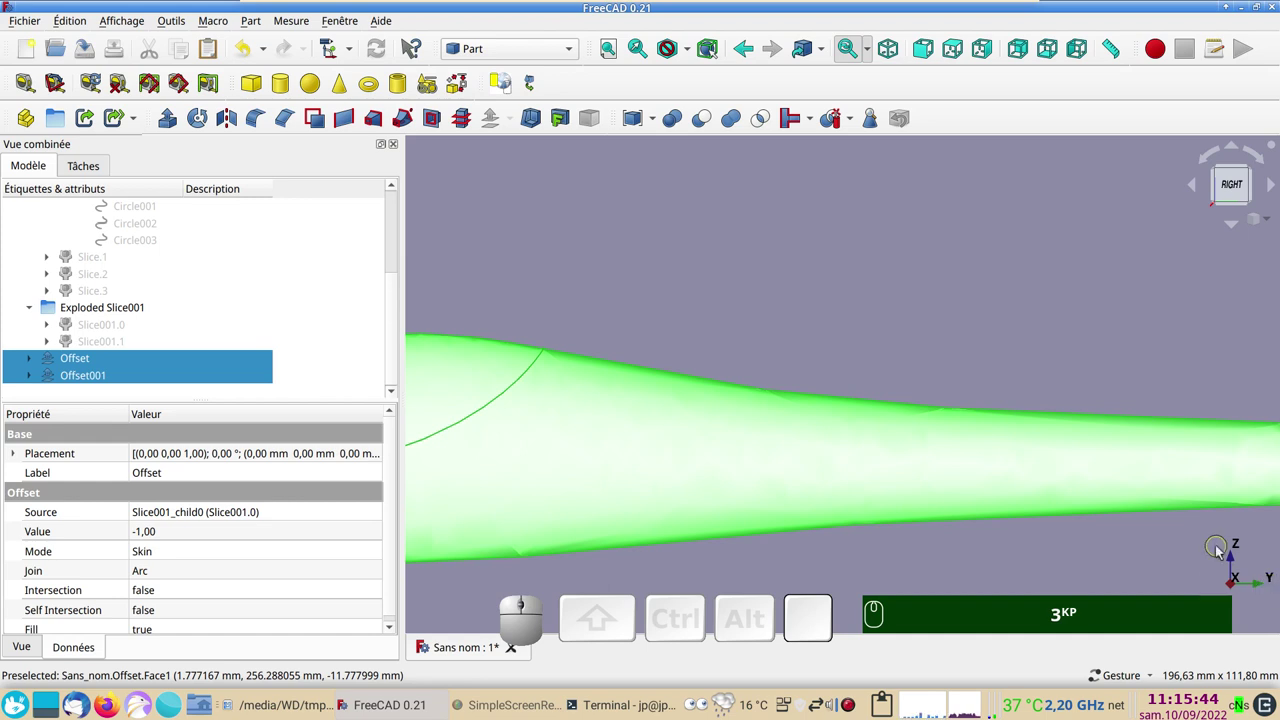
scroll(down, 3)
drag(901, 257, 875, 295)
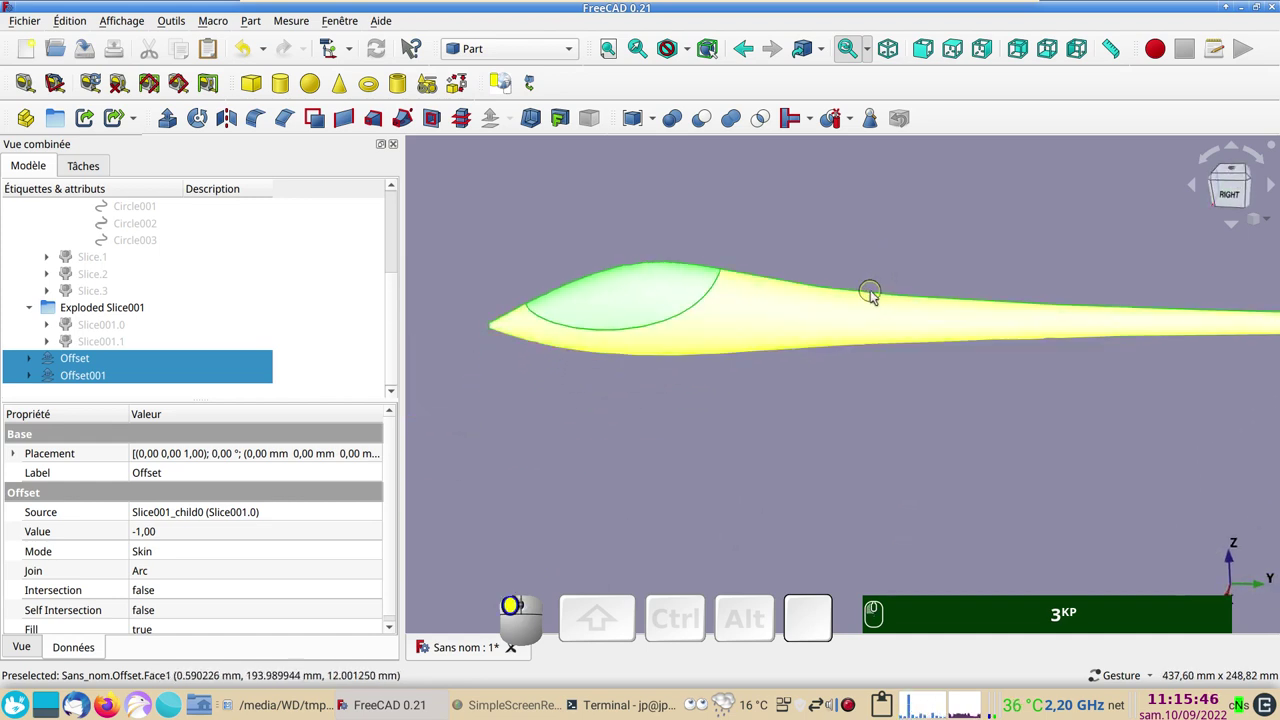
key(KP_0)
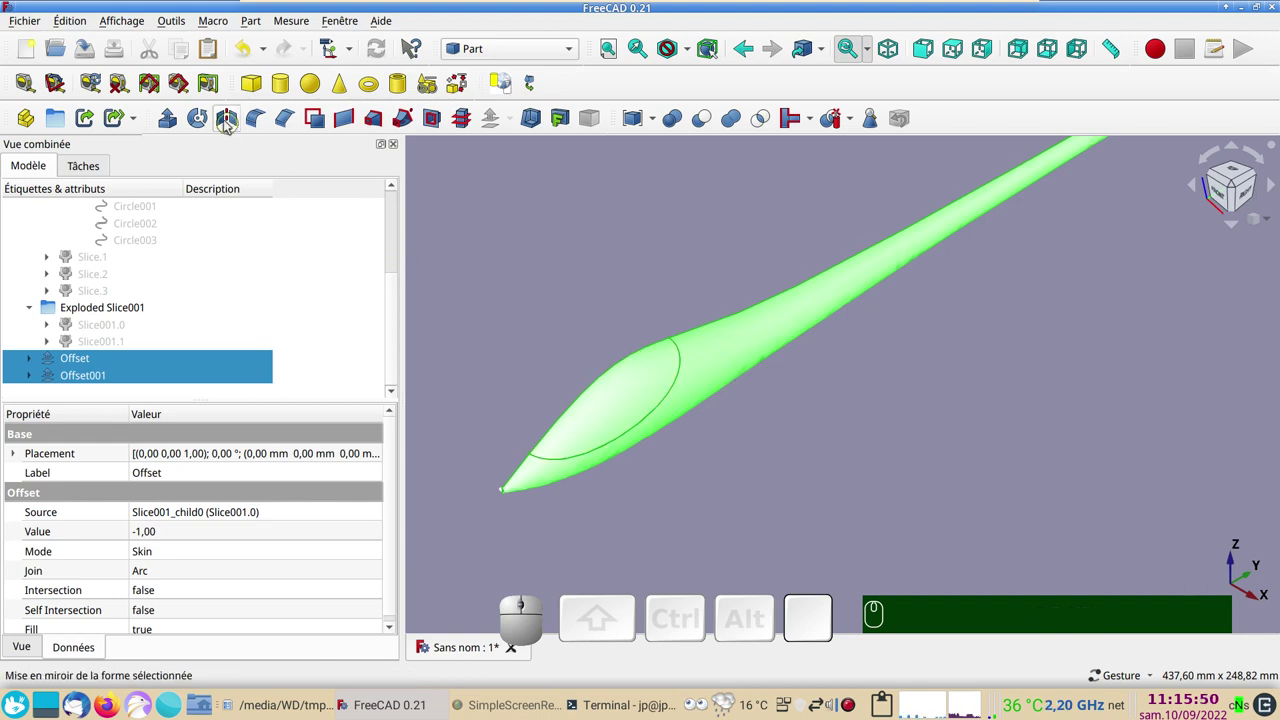
Mirror both skin offsets, Offset and Offset001, with Part Mirroring
click(229, 124)
click(286, 453)
click(298, 497)
click(250, 211)
click(551, 323)
drag(548, 351, 638, 399)
drag(916, 405, 913, 475)
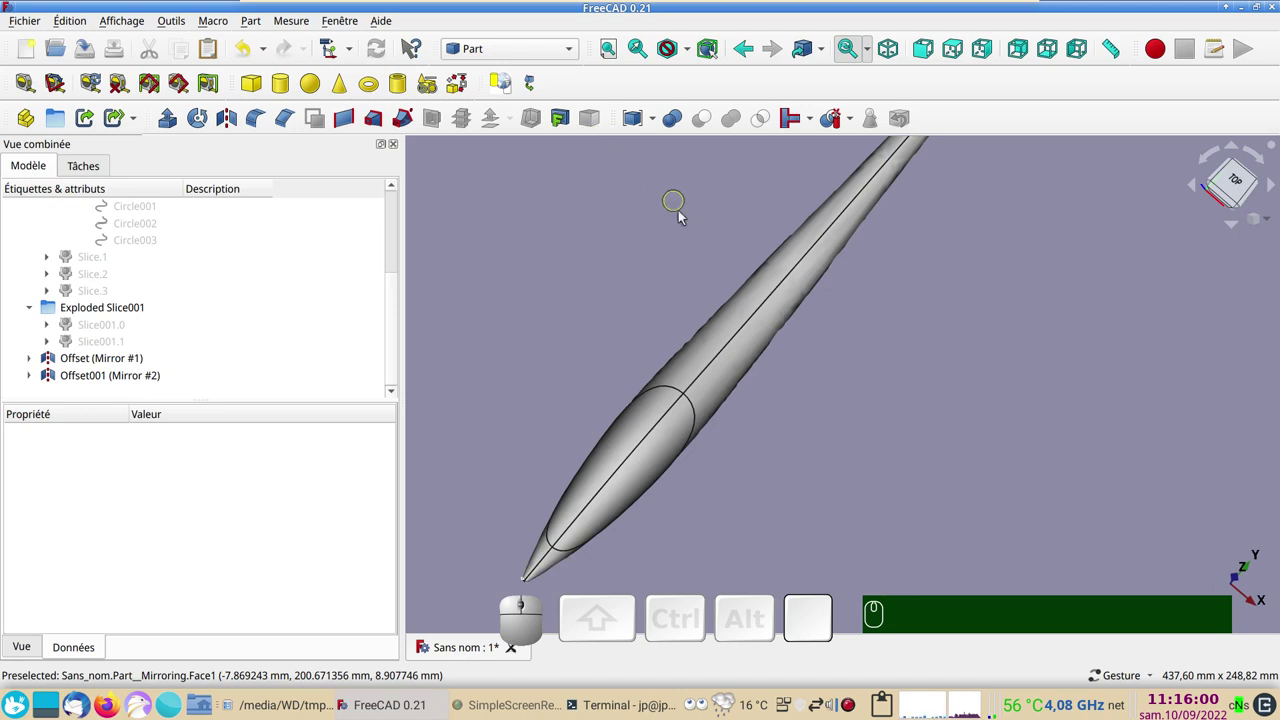
Join Offset with its mirror into a compound forming the full fuselage skin
click(761, 338)
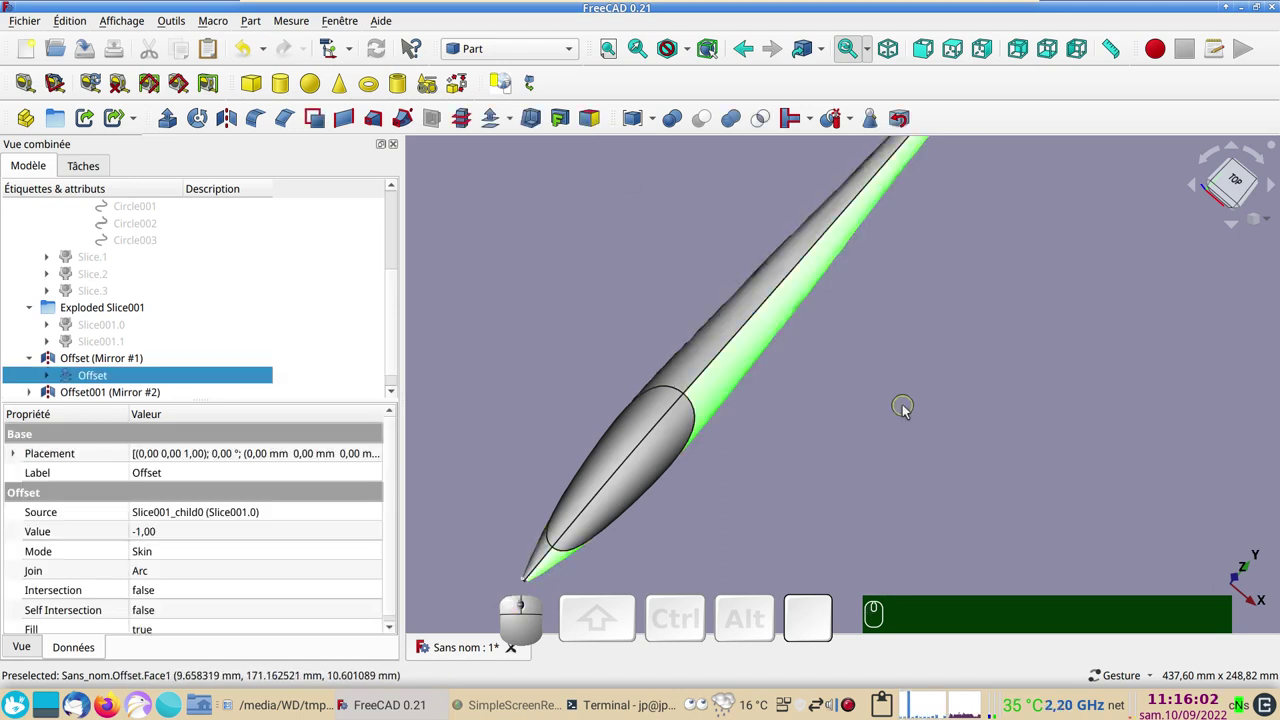
click(745, 318)
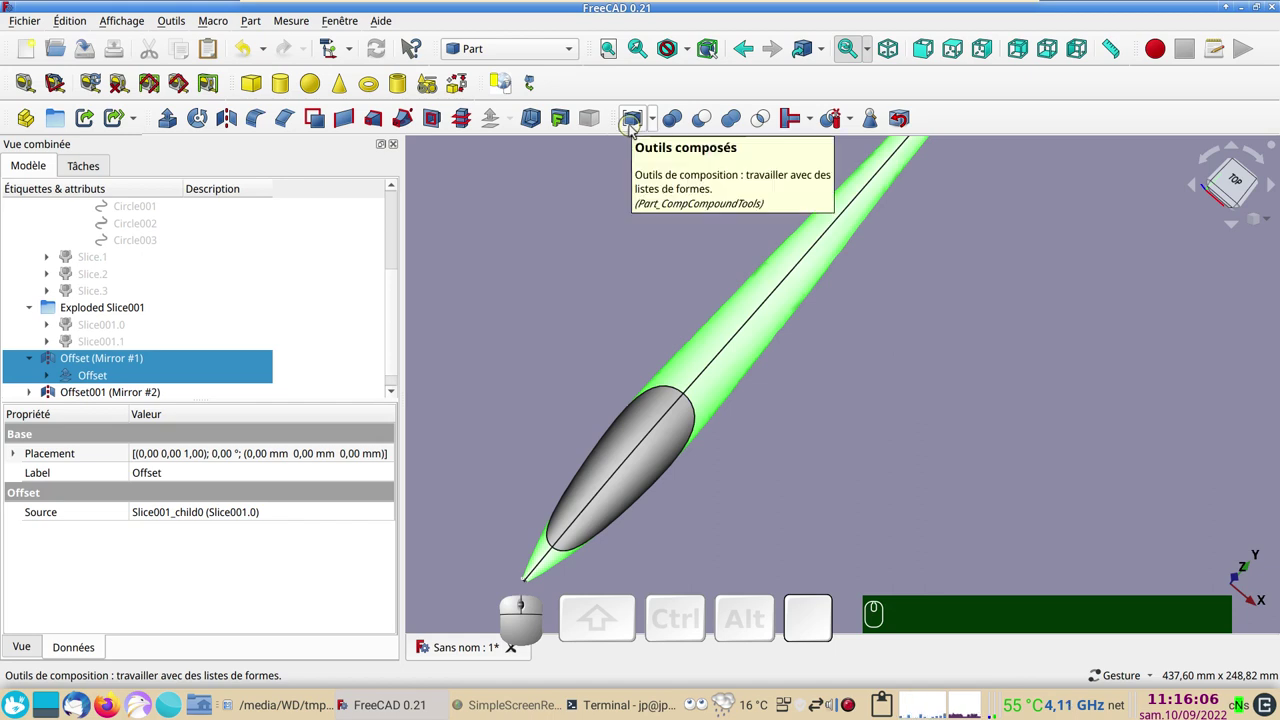
click(655, 127)
click(665, 143)
click(80, 377)
key(space)
key(space)
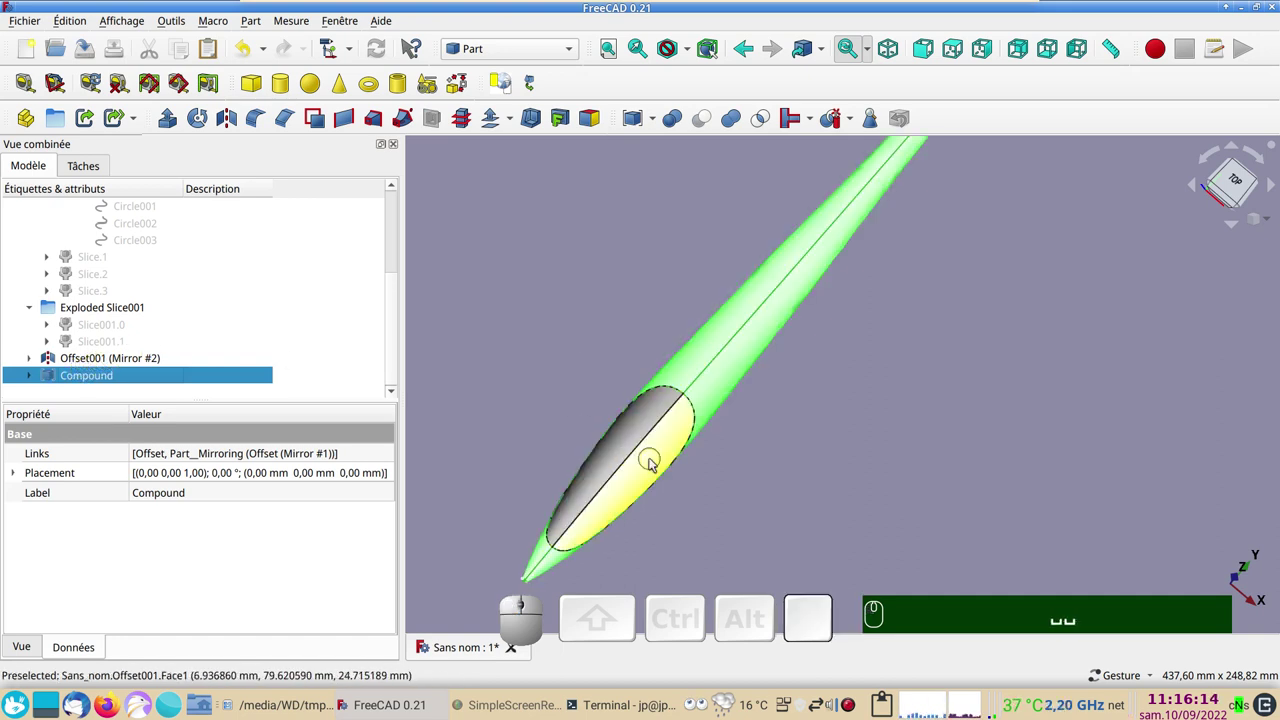
Join the canopy offset Offset001 with its mirror into a second compound
click(655, 463)
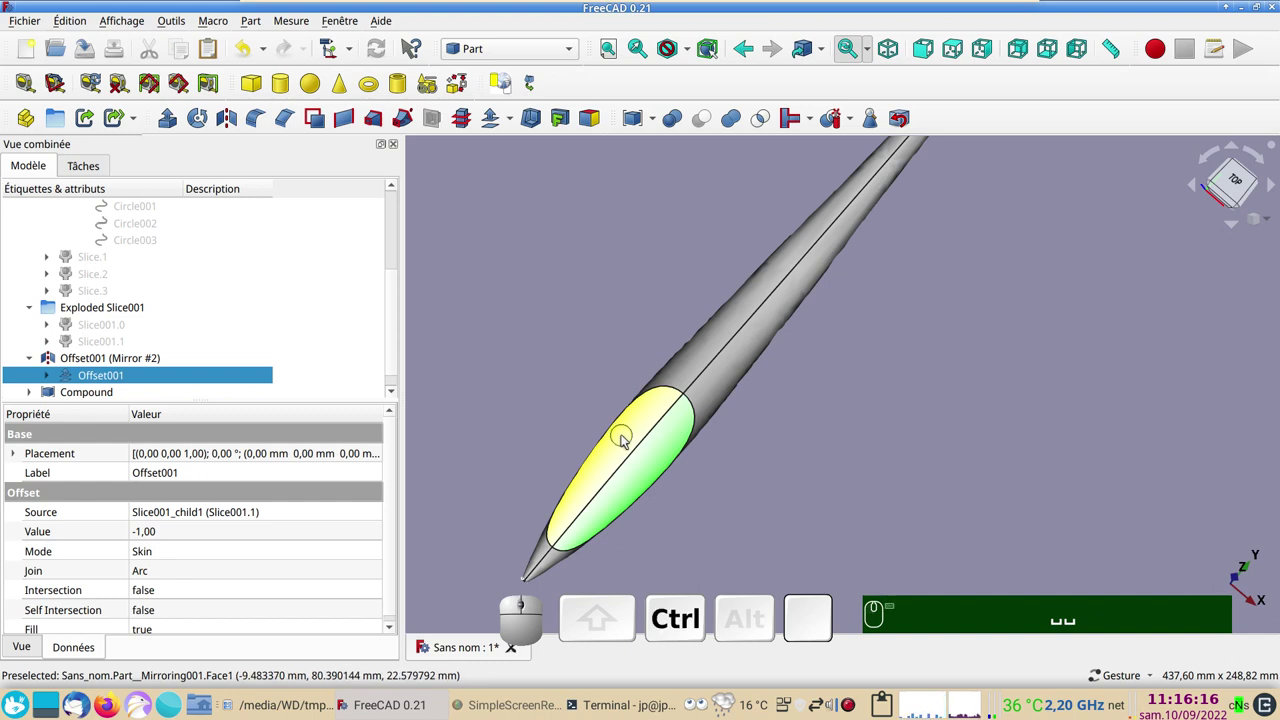
click(626, 439)
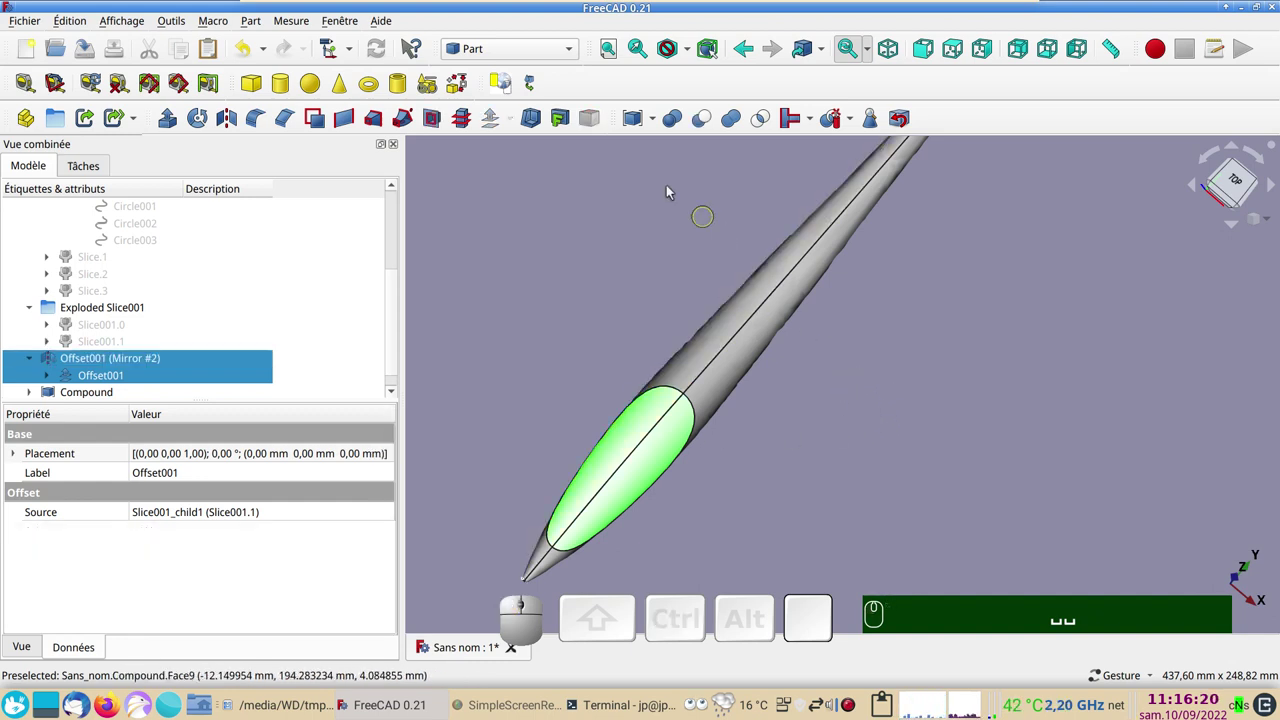
click(640, 125)
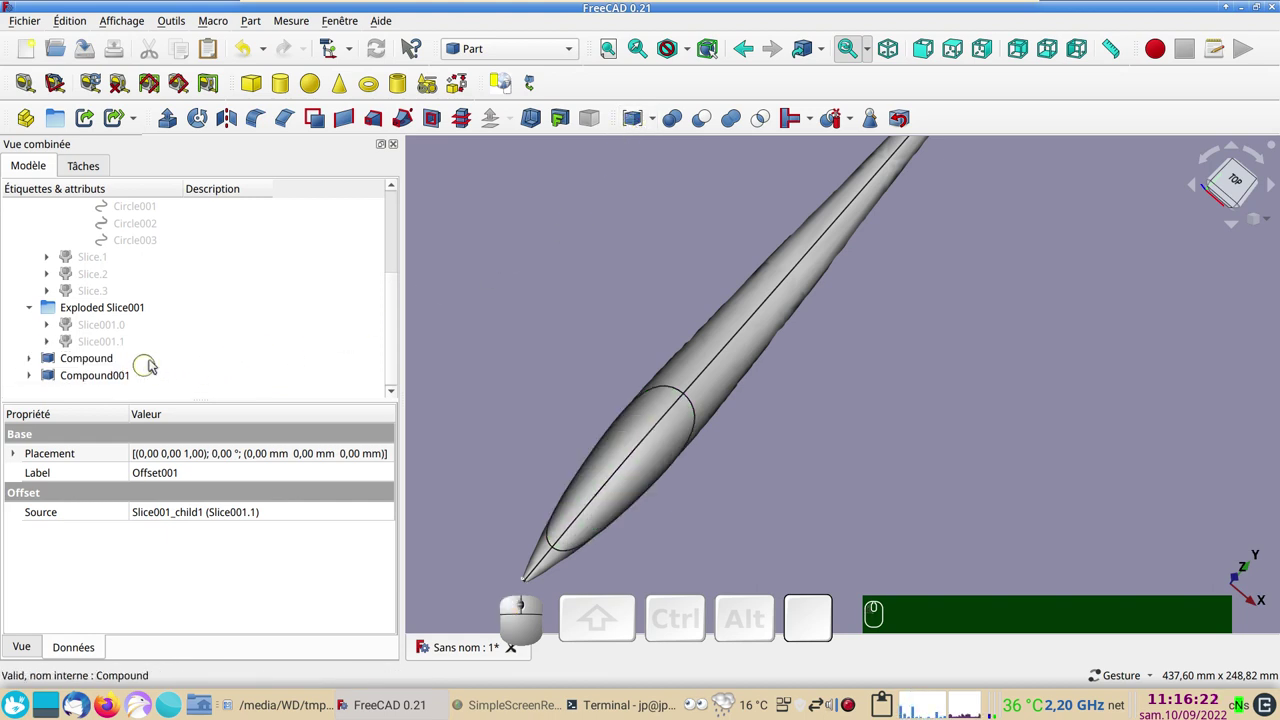
drag(863, 495, 712, 392)
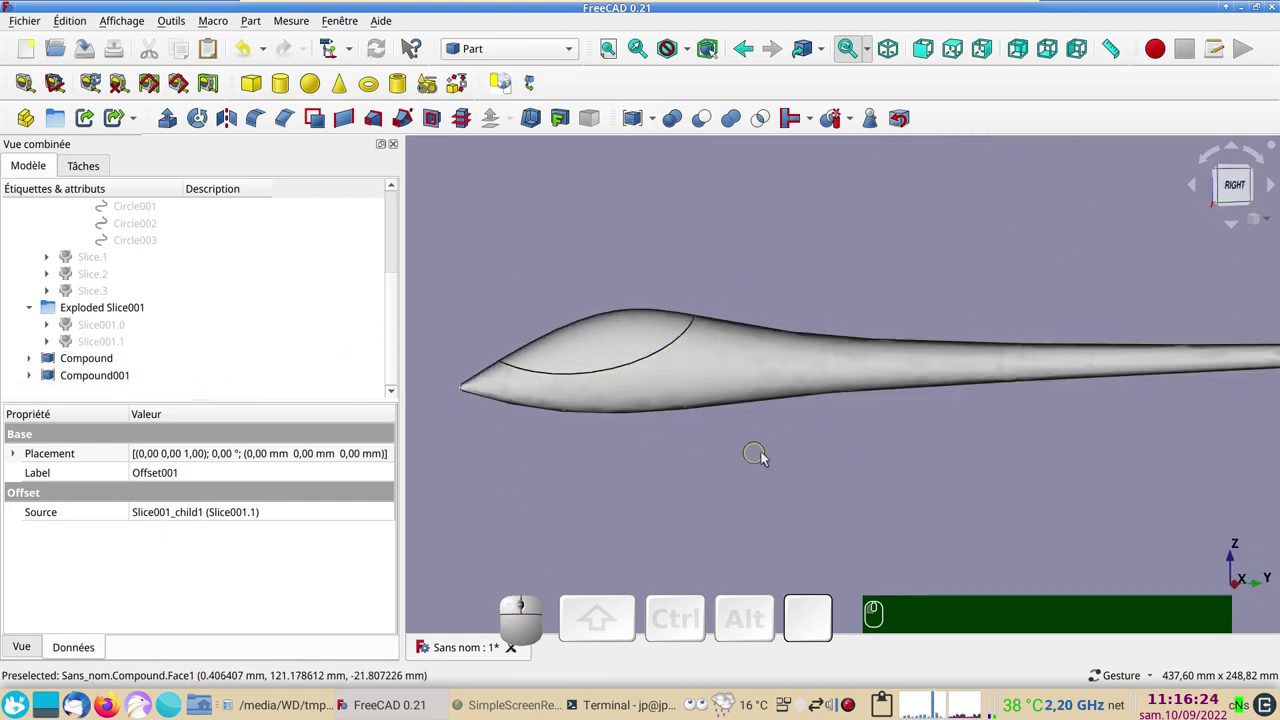
scroll(down, 3)
right_click(839, 462)
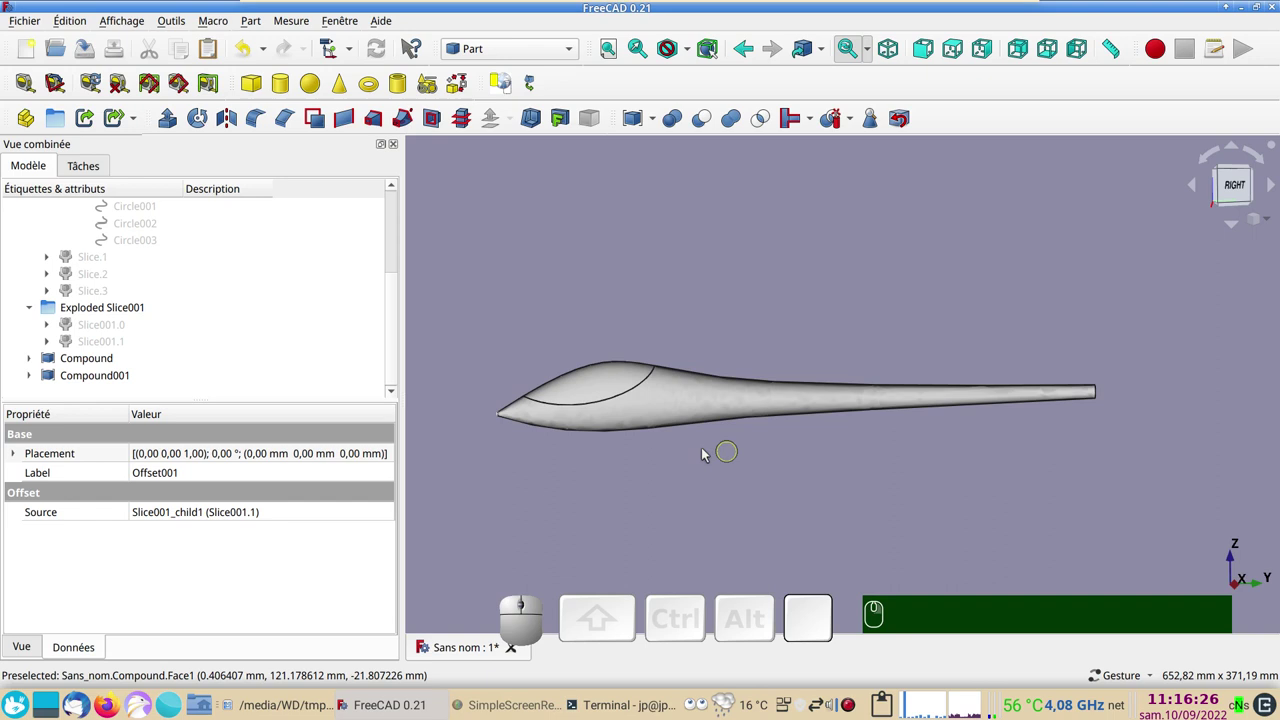
scroll(up, 3)
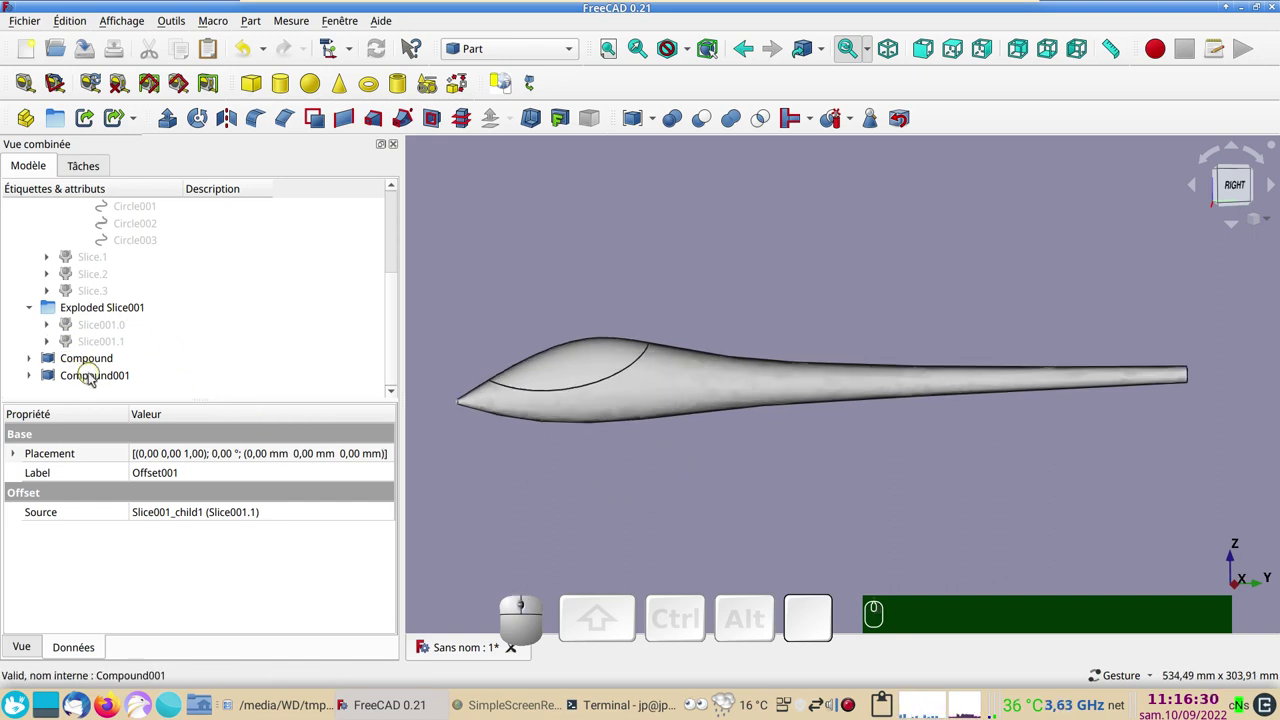
Select the fuselage shell compound ready for meshing
click(91, 379)
click(119, 360)
click(1238, 195)
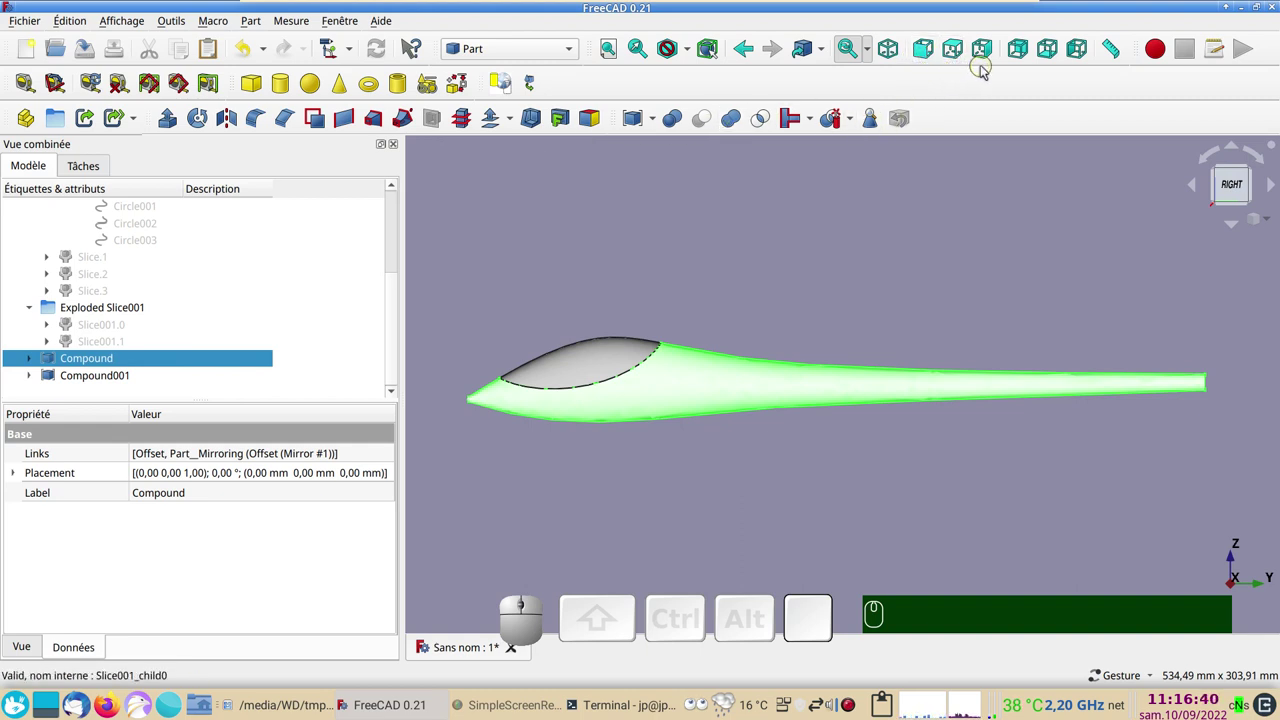
click(987, 52)
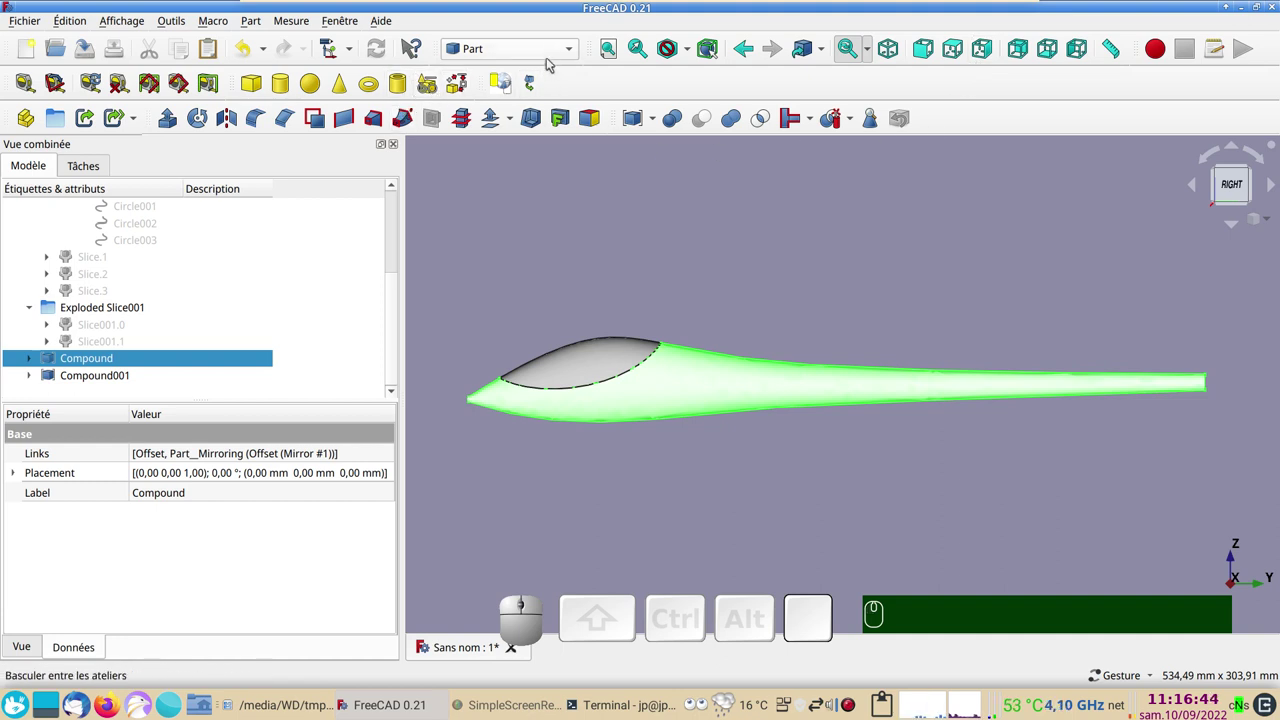
In Mesh Design, mesh the fuselage compound with Standard 3 mm / 3° deviation
click(549, 42)
click(508, 216)
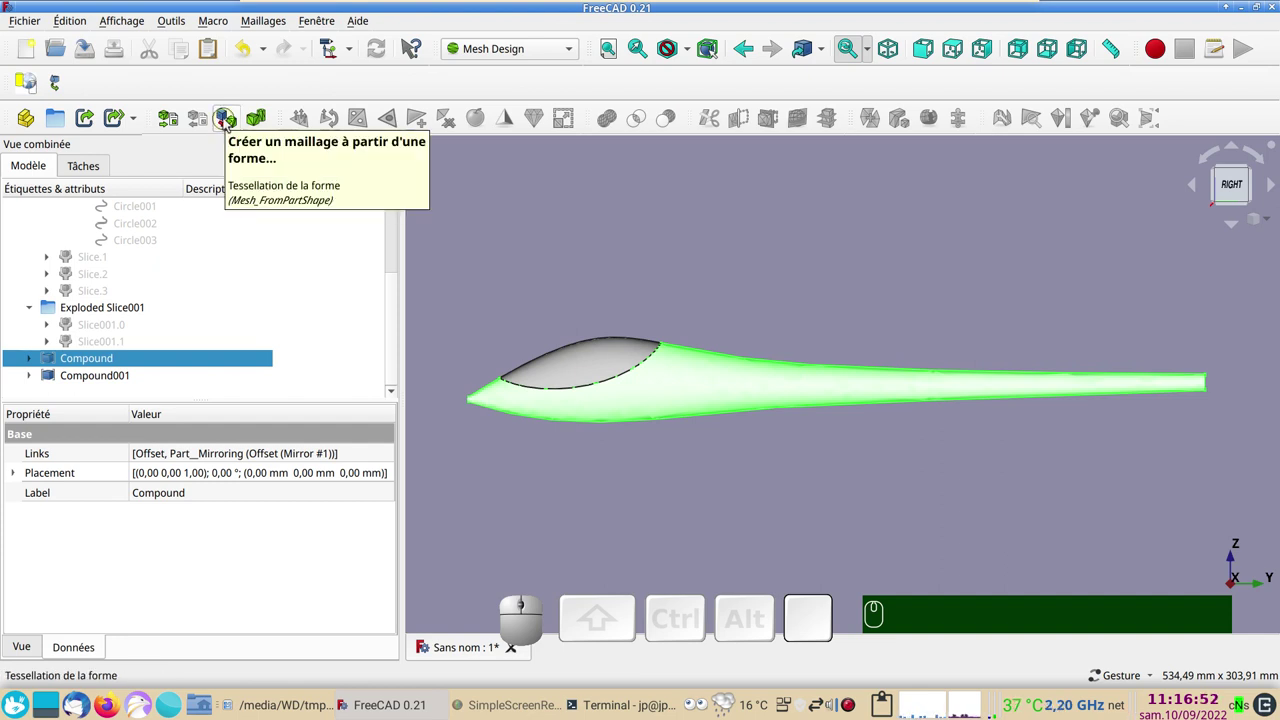
click(226, 124)
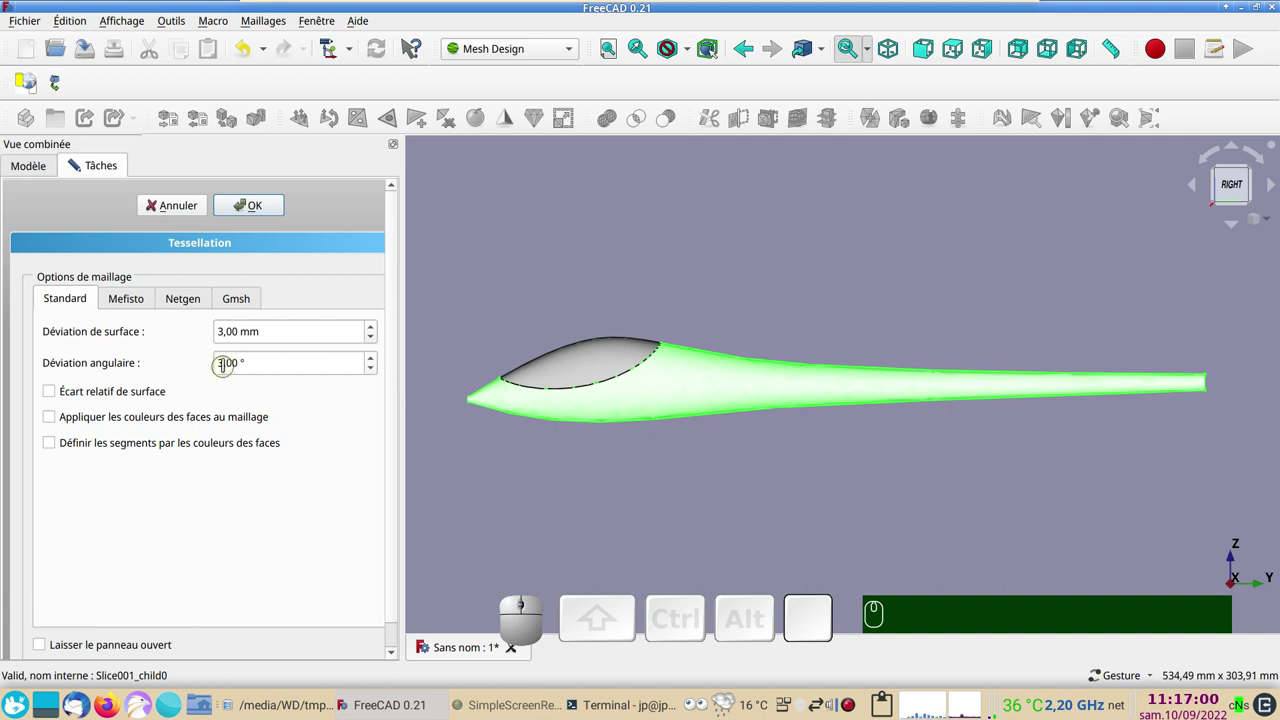
click(123, 309)
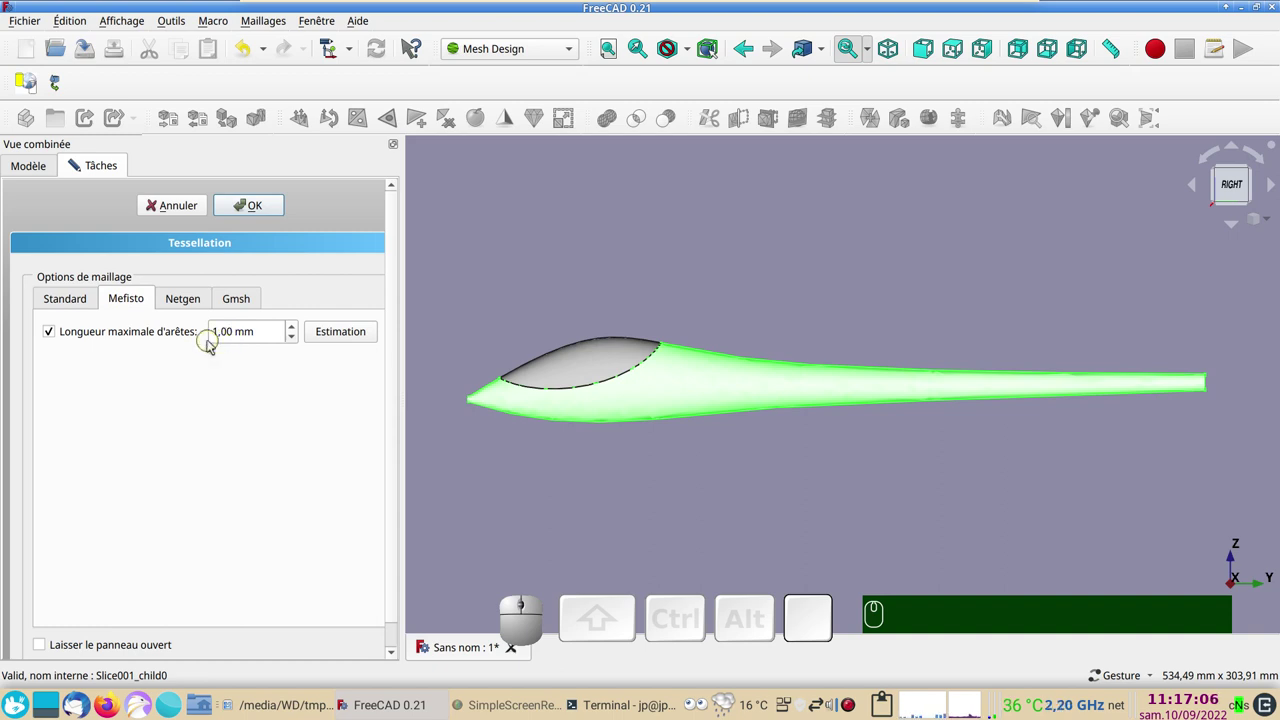
click(85, 304)
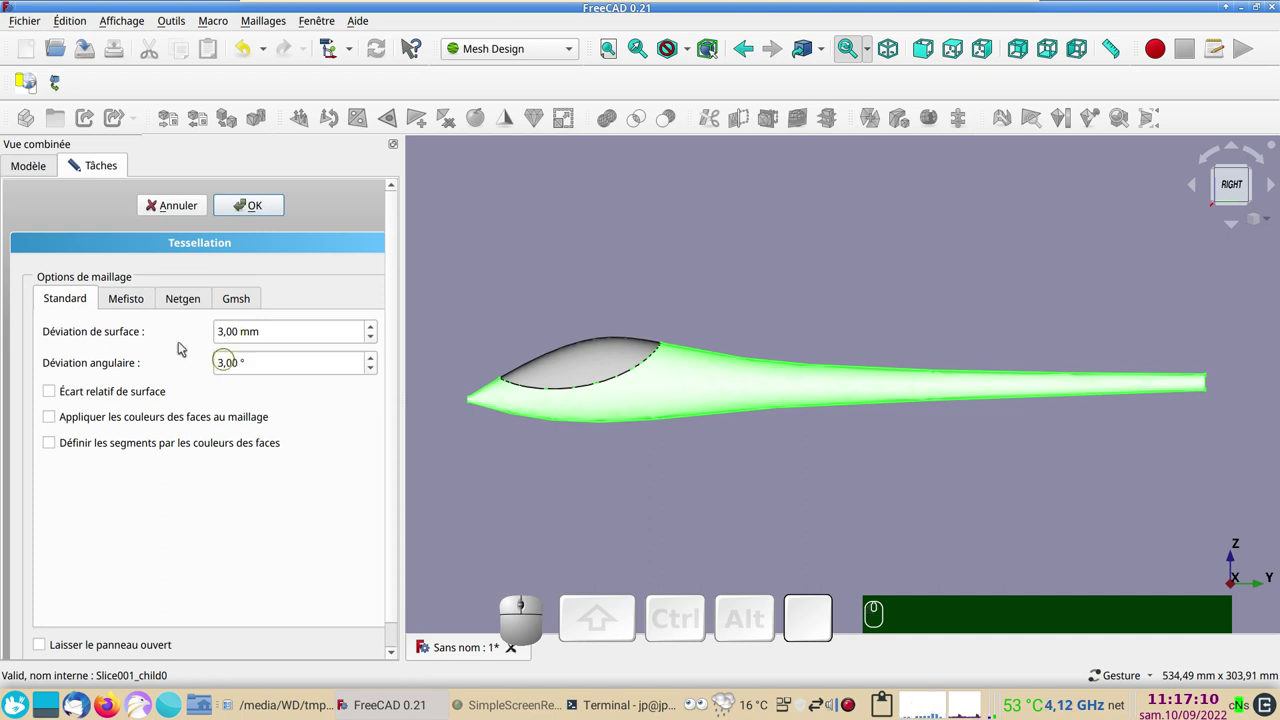
click(241, 208)
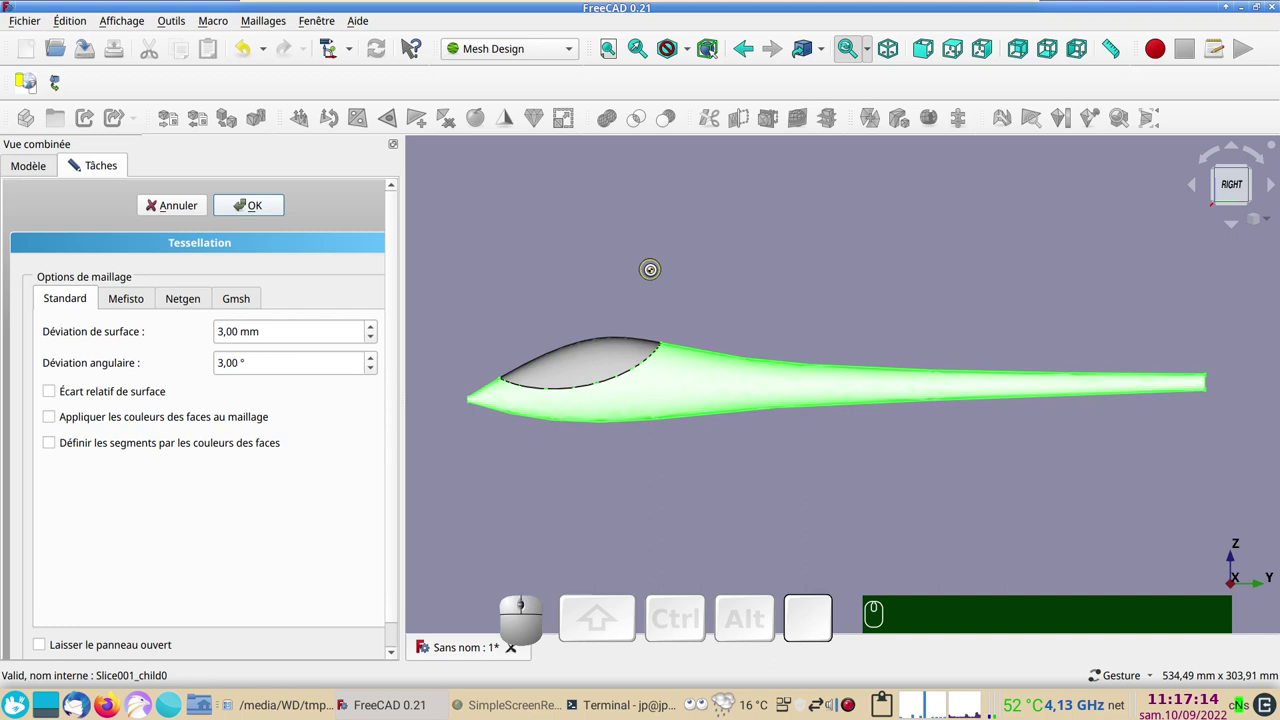
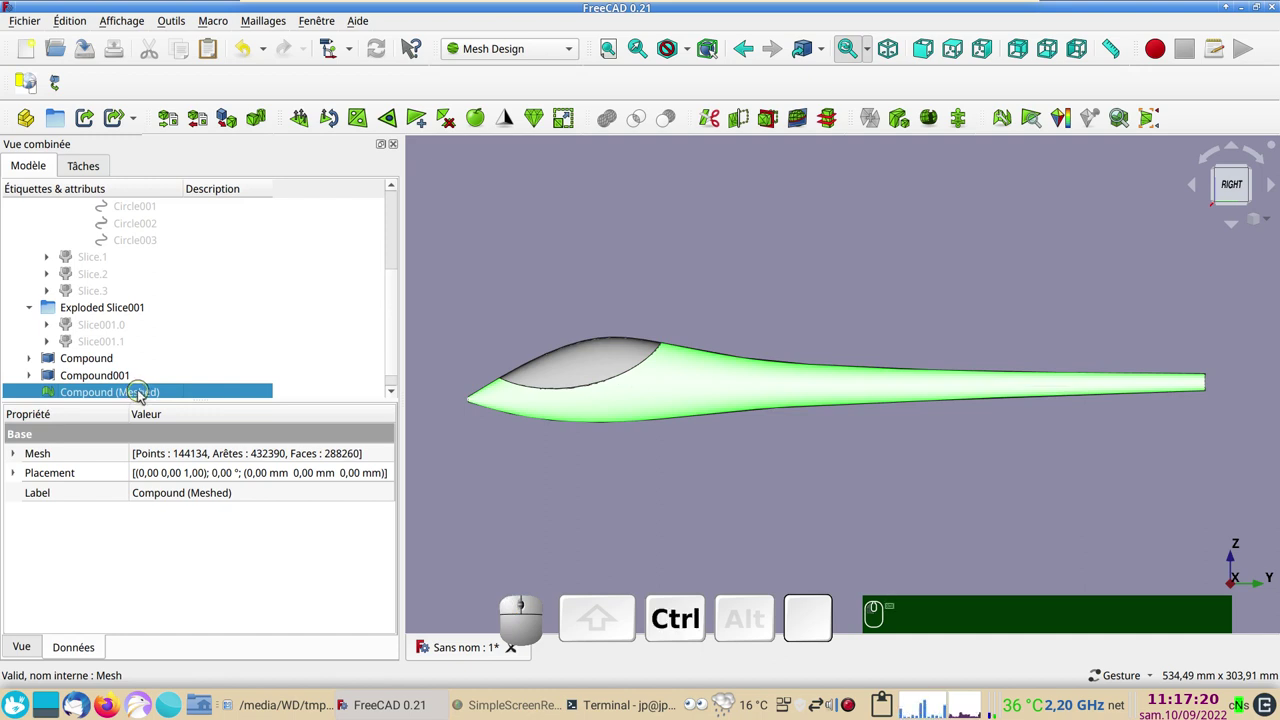
Copy the fuselage mesh into a new empty document and look it over
key(ctrl+c)
click(32, 63)
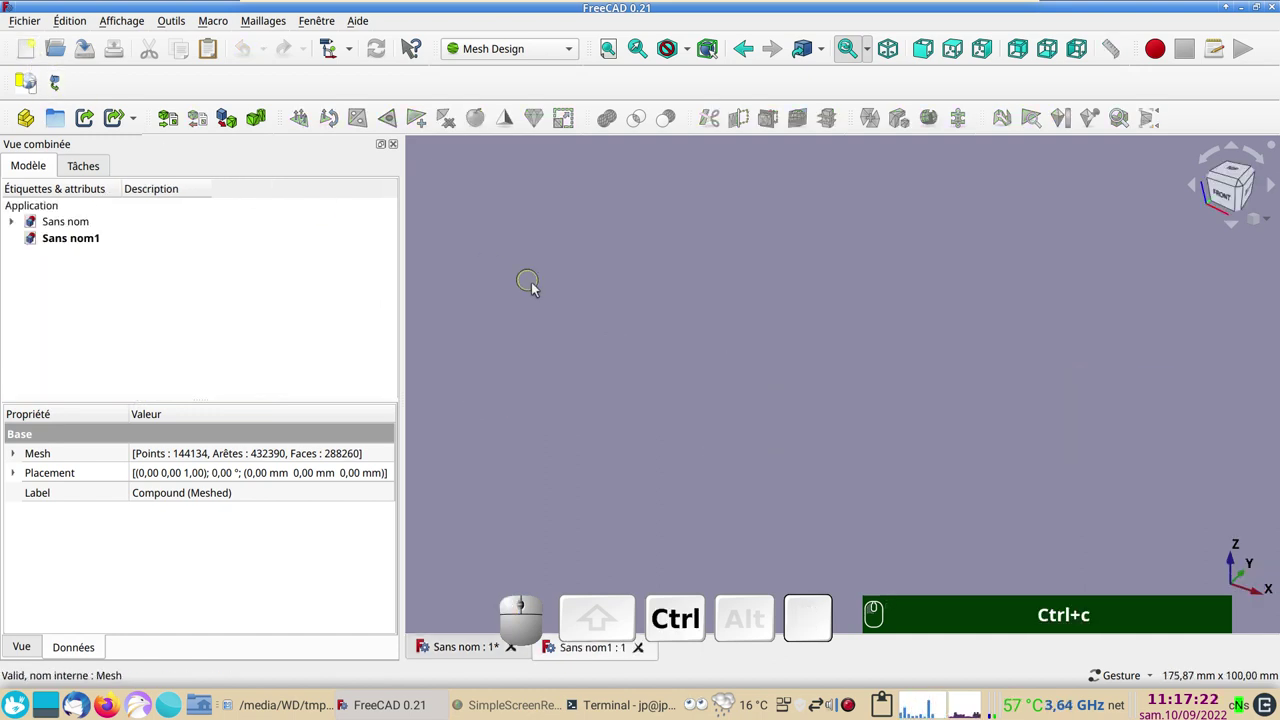
key(ctrl+v)
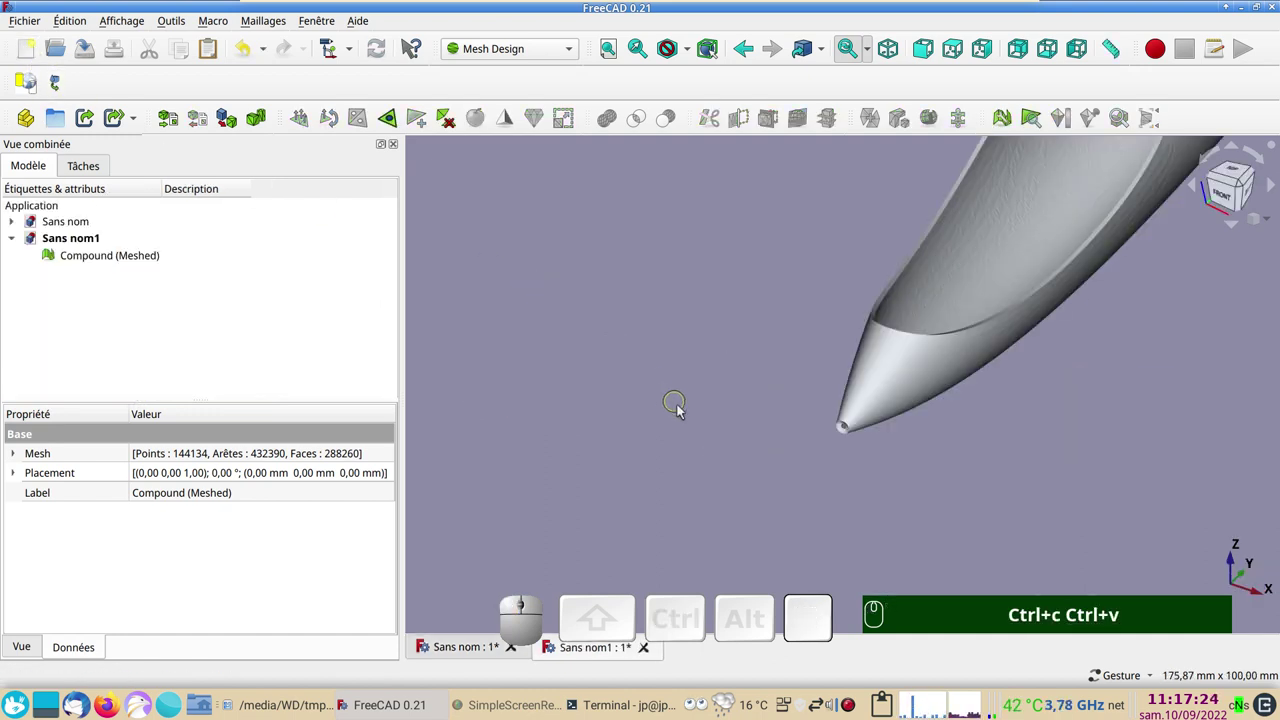
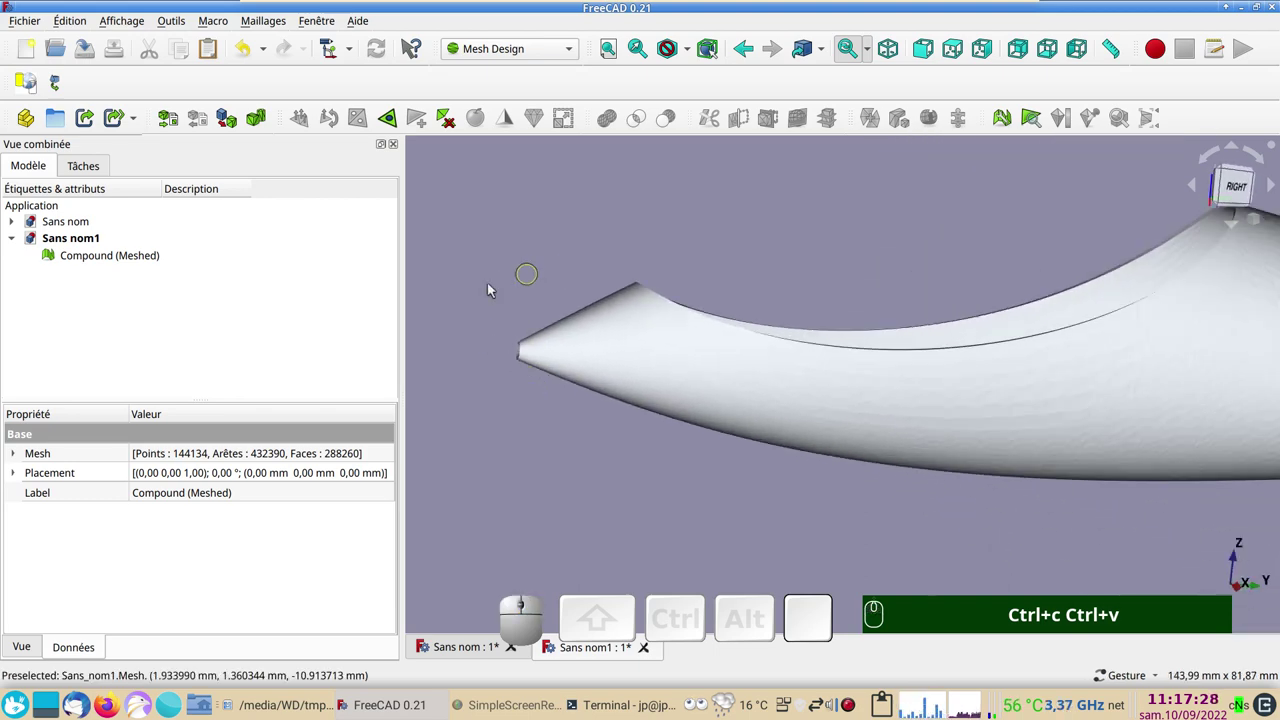
key(&)
scroll(up, 3)
scroll(up, 3)
key(&)
scroll(down, 3)
scroll(up, 3)
scroll(down, 3)
text(&&&&)
click(866, 451)
Bring up the display properties of the pasted fuselage mesh
right_click(740, 445)
scroll(down, 3)
drag(841, 459, 884, 486)
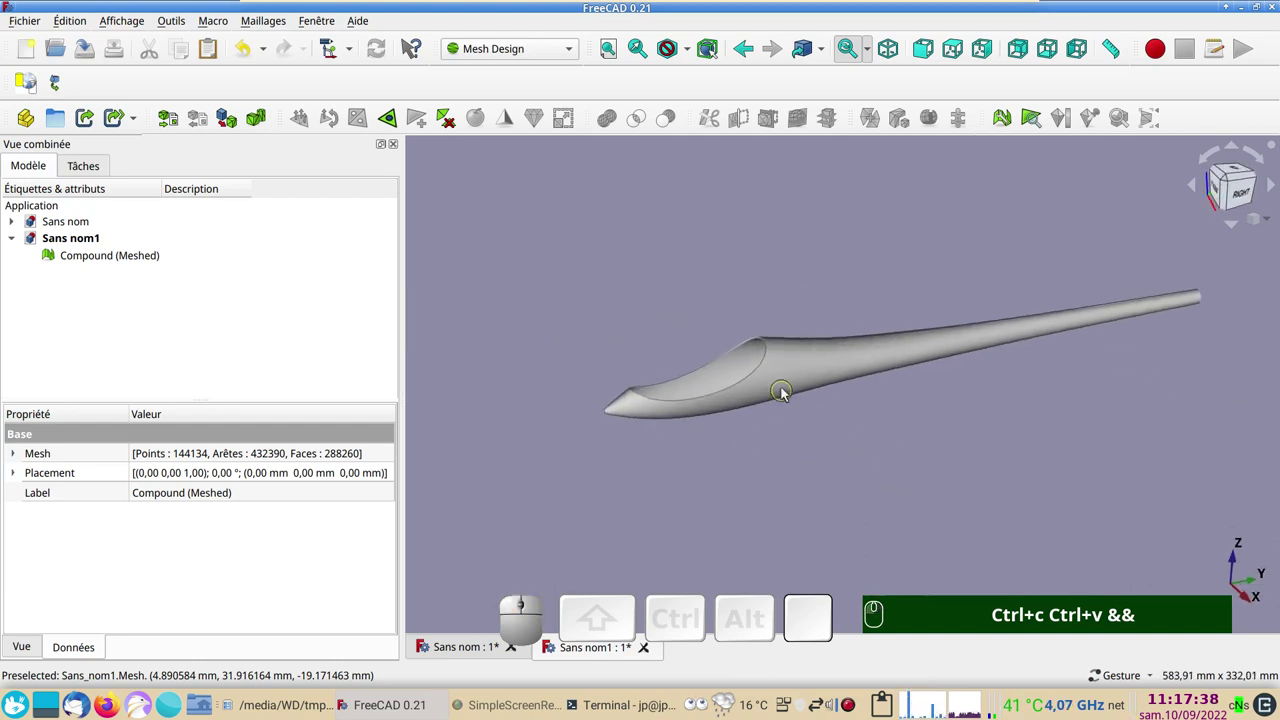
click(784, 388)
key(ctrl+d)
click(222, 321)
Leave the display properties and select Compound001 in the original glider document
click(183, 329)
click(632, 312)
click(200, 640)
click(546, 525)
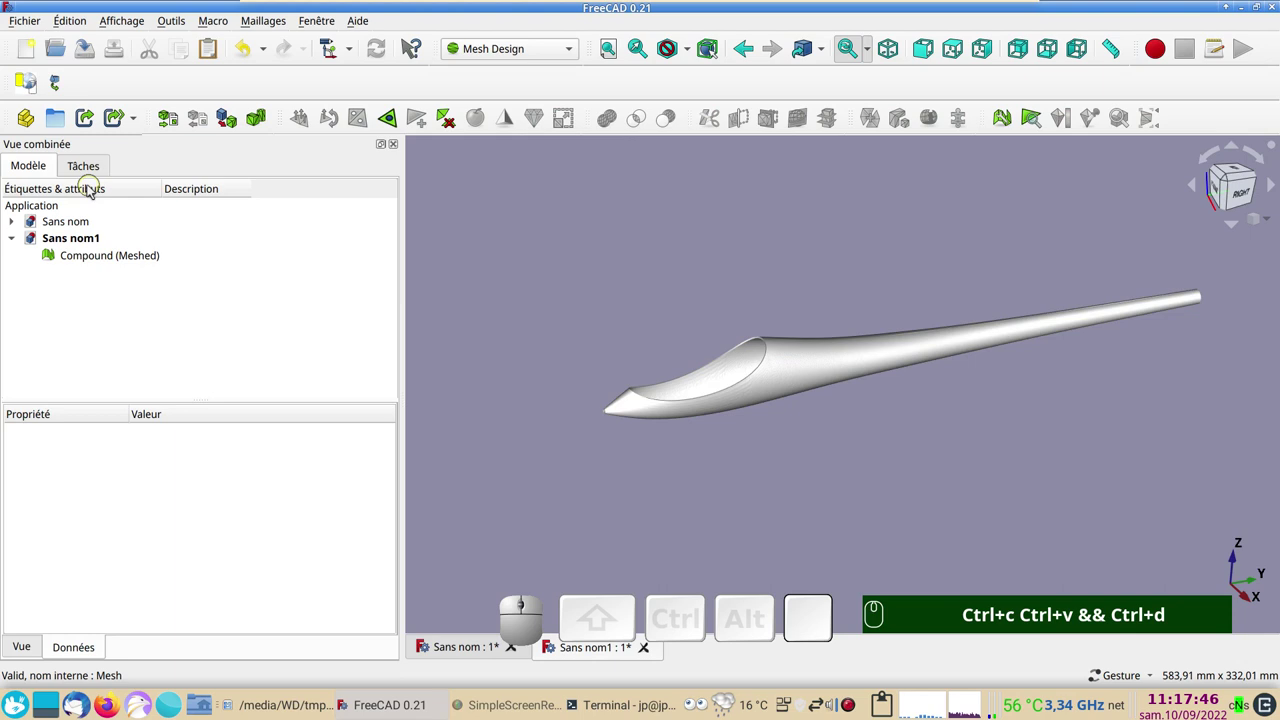
click(449, 651)
click(569, 373)
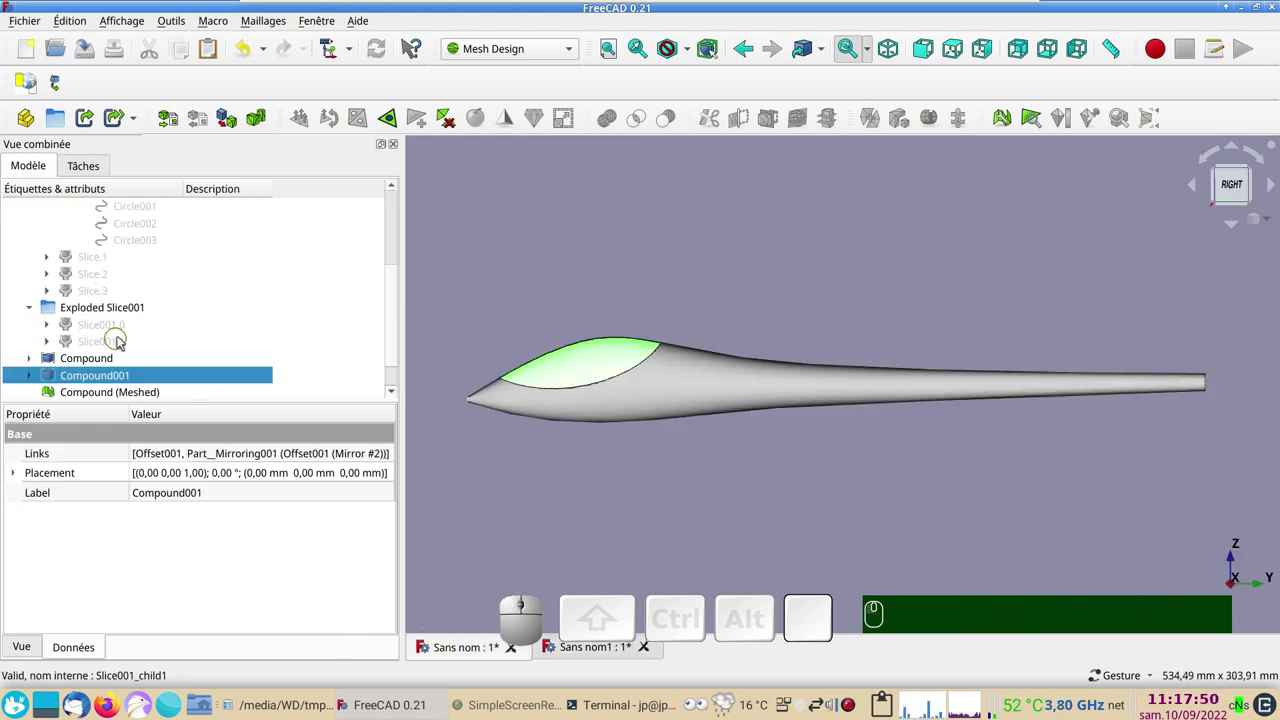
Mesh the canopy compound as Compound001 (Meshed) and paste it into the new document
click(224, 118)
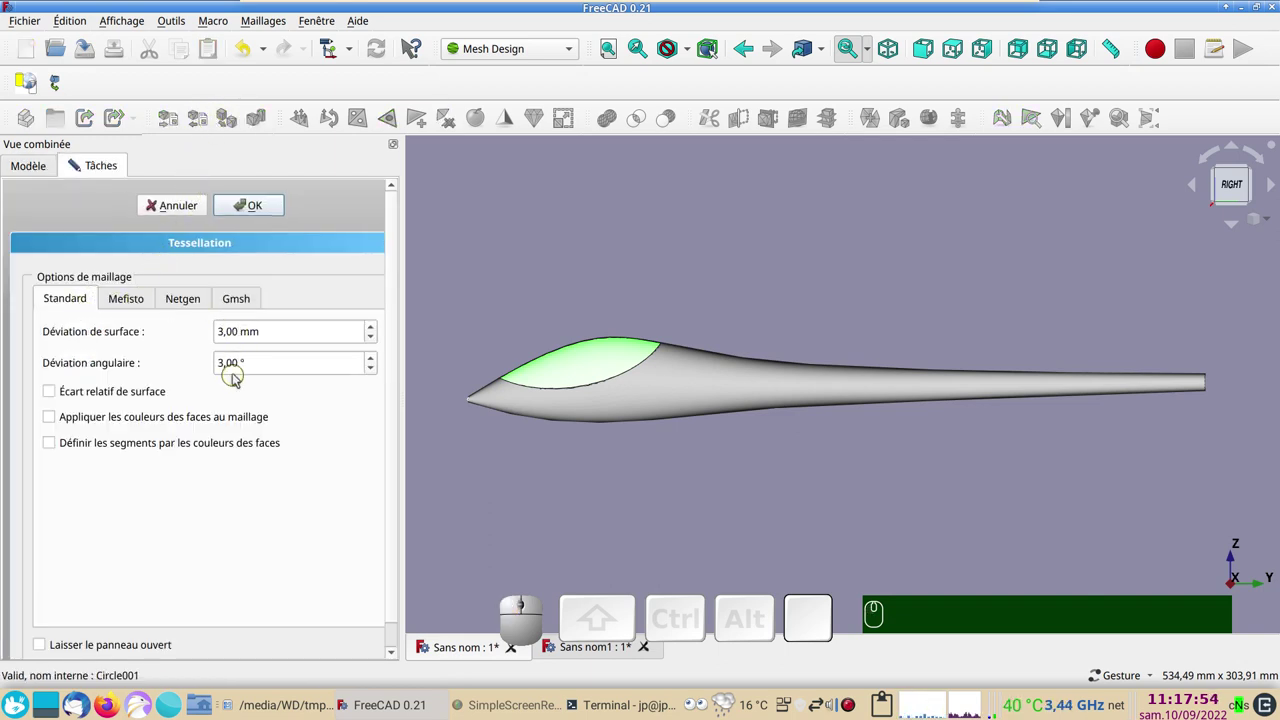
click(249, 206)
scroll(down, 3)
click(109, 361)
key(ctrl+c)
click(568, 654)
key(v)
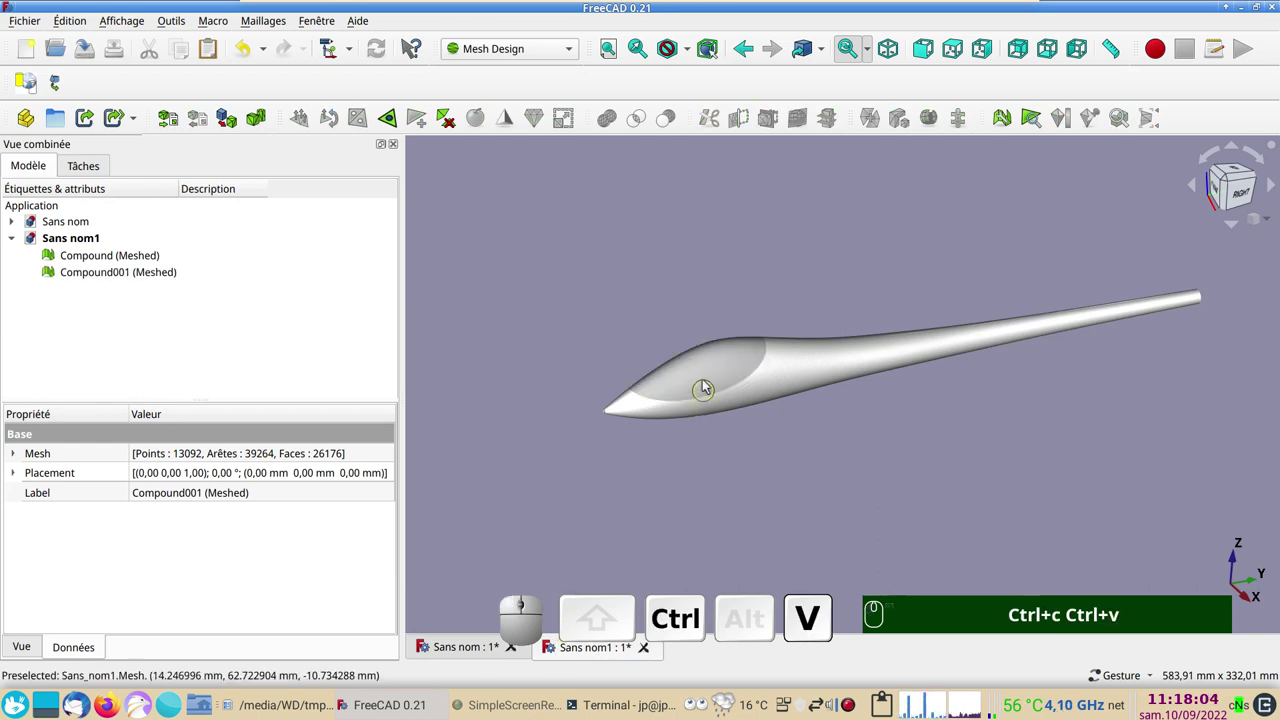
Give the canopy mesh the Plastique brillant material and a green shape colour
click(708, 377)
key(ctrl+d)
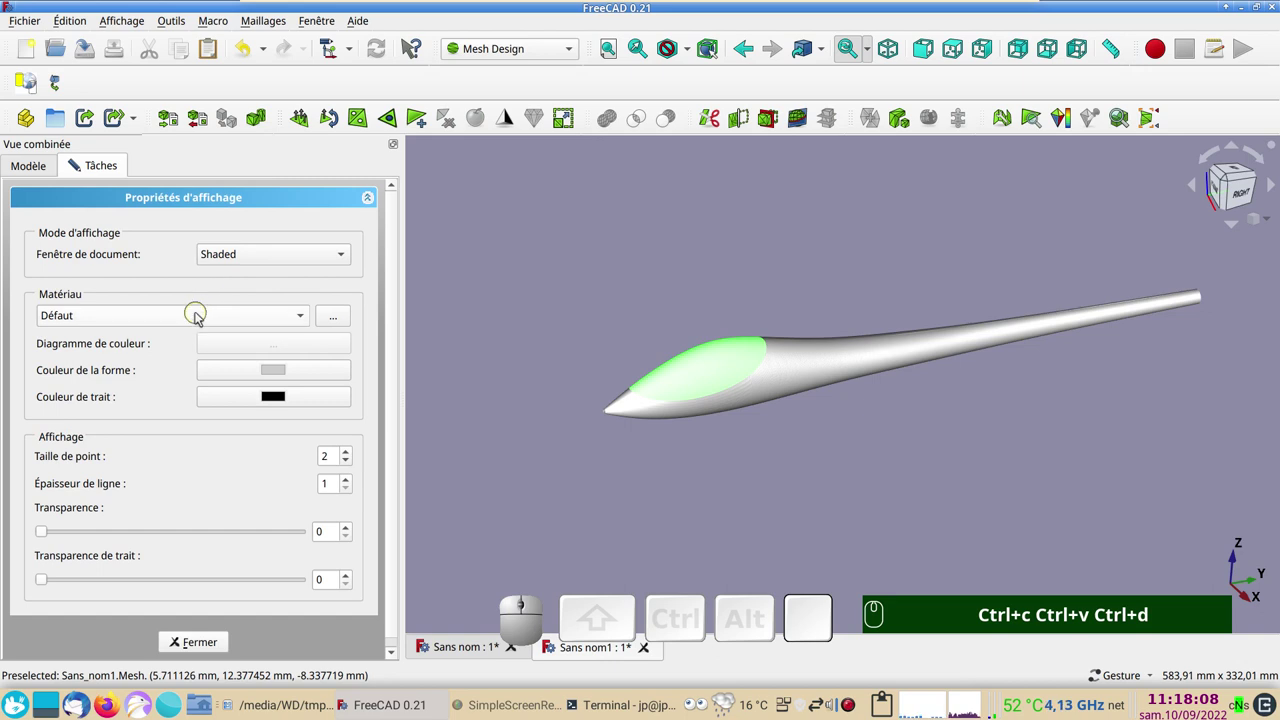
click(202, 317)
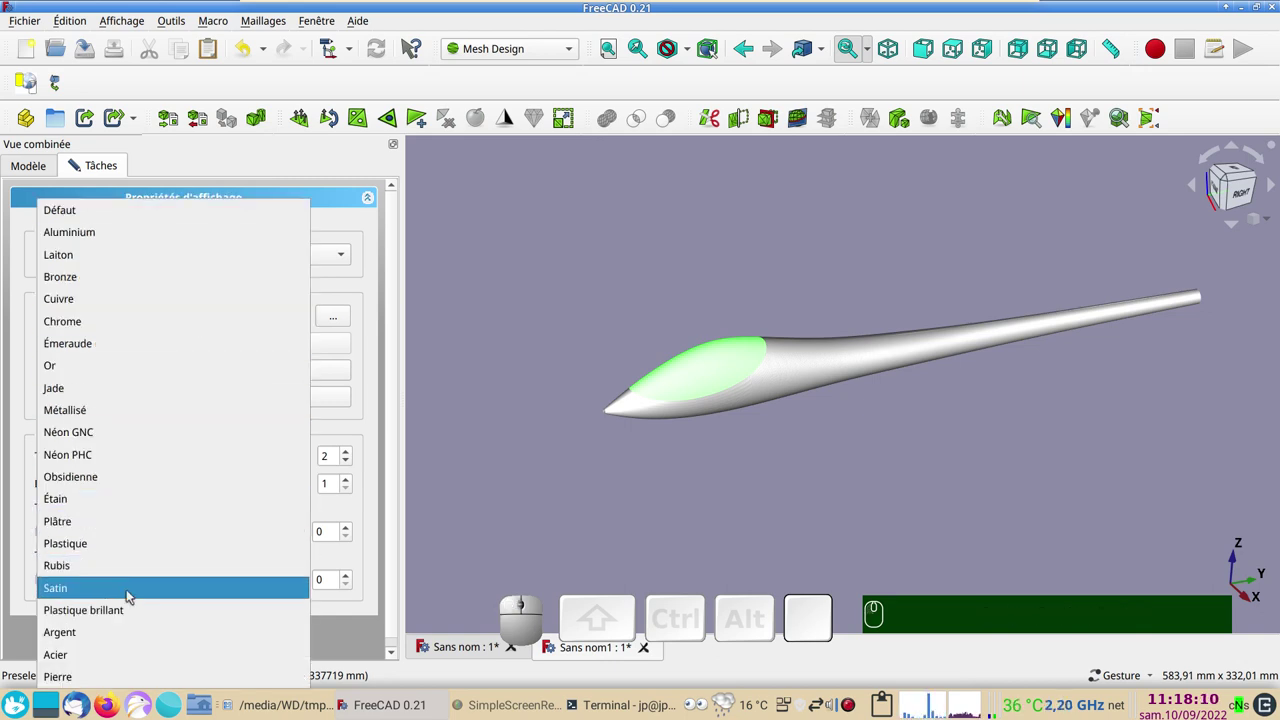
click(138, 608)
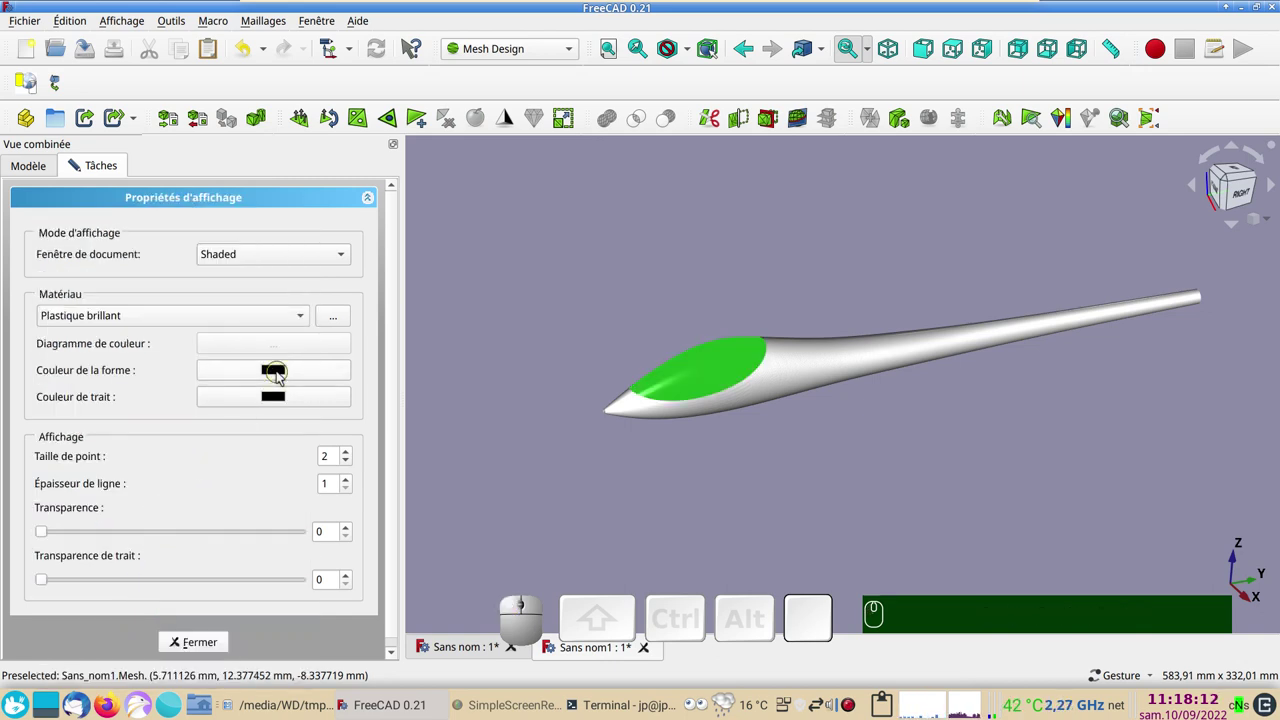
click(280, 374)
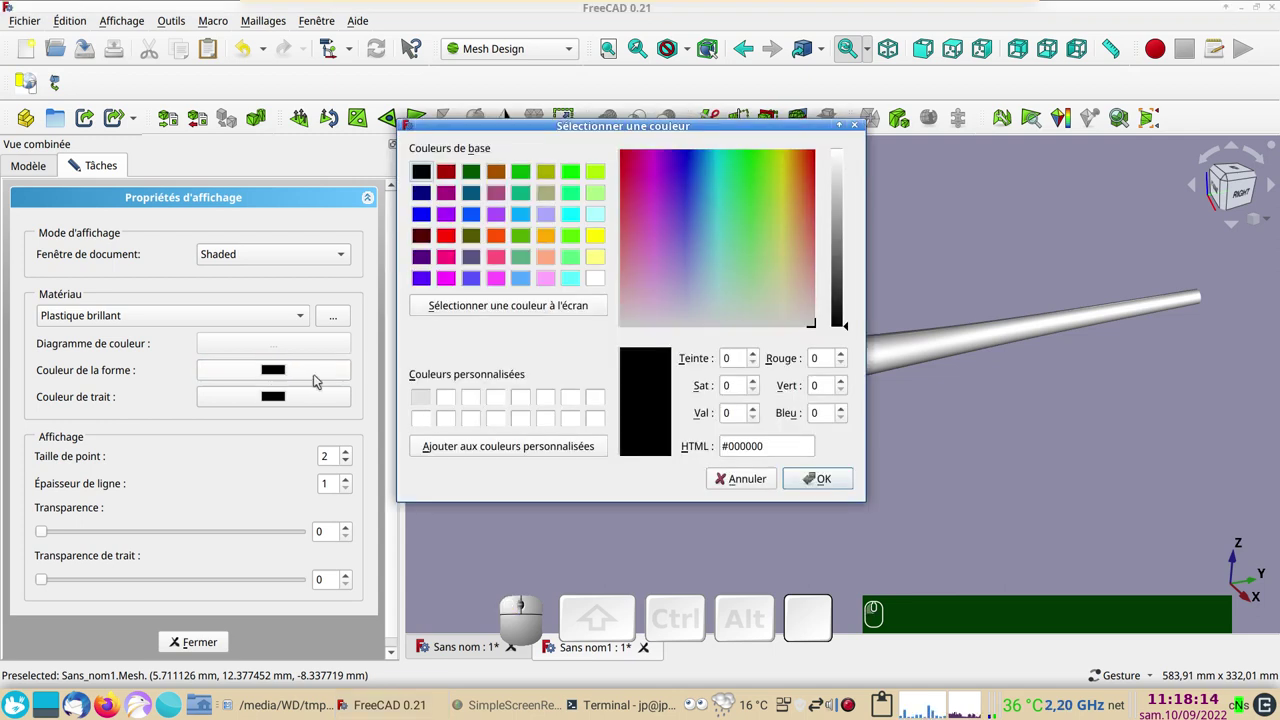
click(578, 191)
click(838, 489)
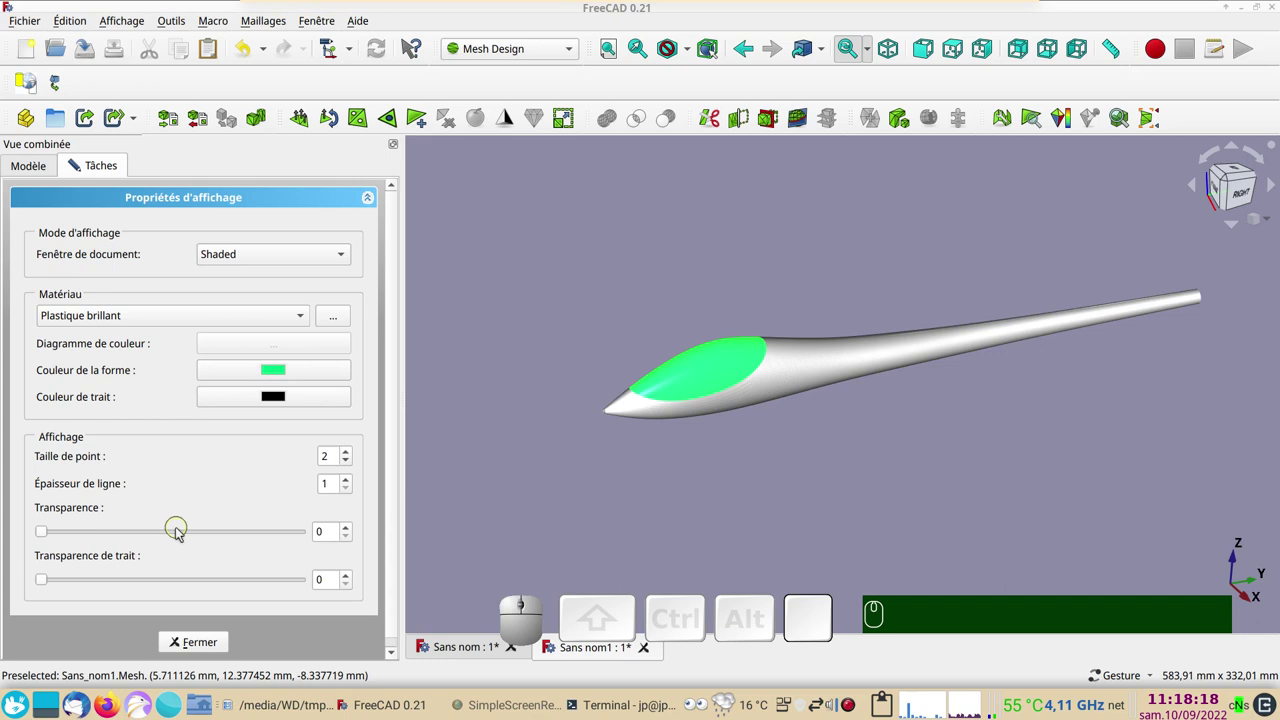
Set the canopy transparency to 50, close the dialog and view the nose and canopy
click(183, 537)
click(183, 537)
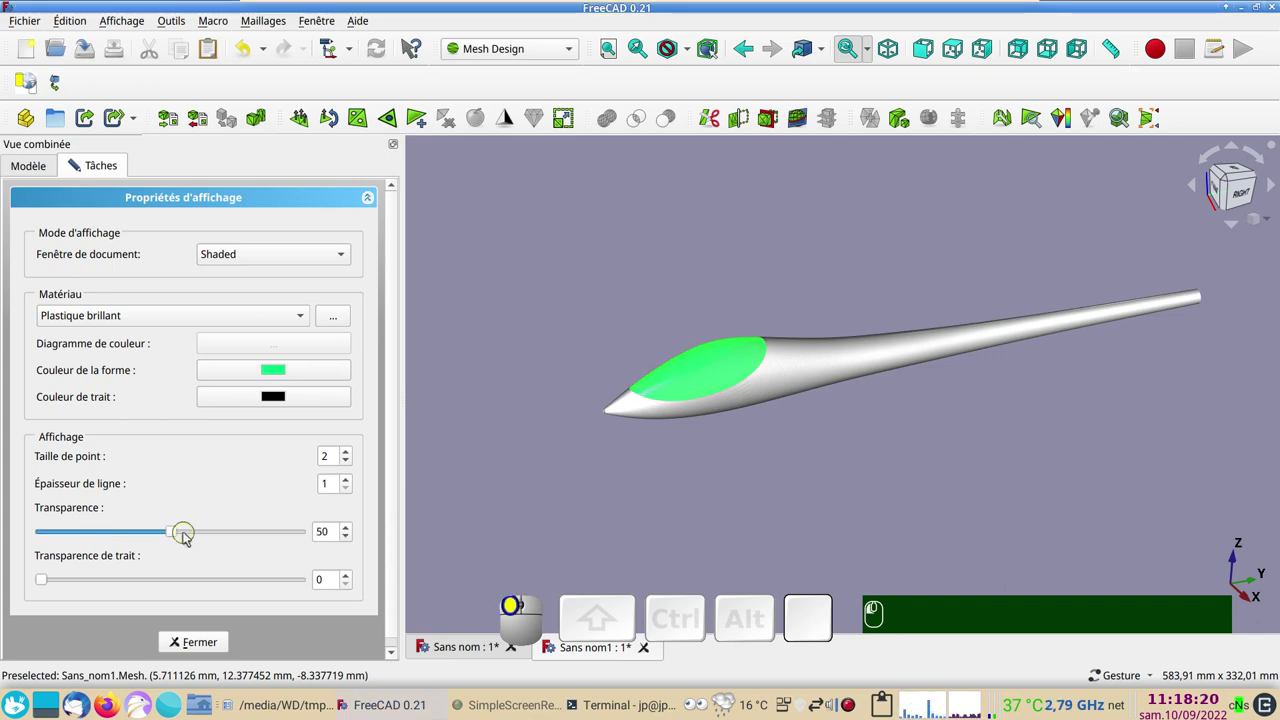
click(209, 535)
click(214, 643)
click(536, 547)
drag(812, 465, 779, 451)
scroll(up, 3)
right_click(760, 464)
drag(737, 526, 772, 536)
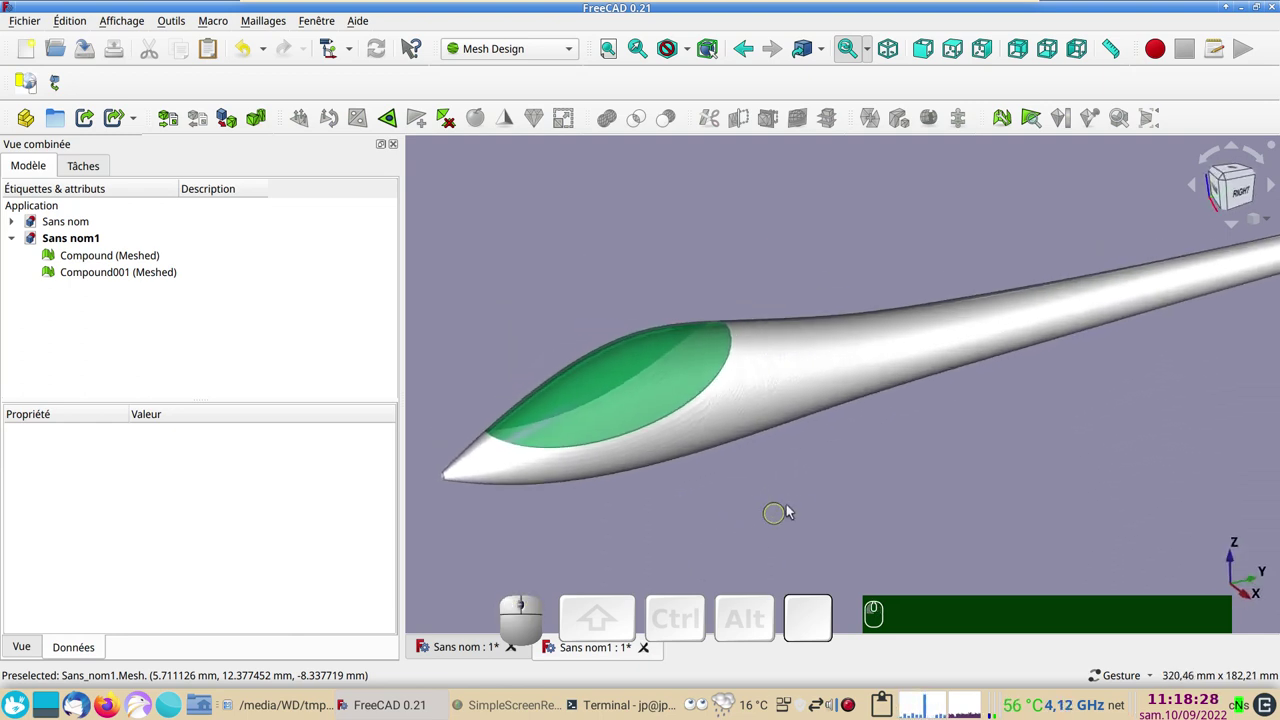
Orbit around the green canopy, then pan along the fuselage toward its tail end
scroll(up, 3)
right_click(589, 517)
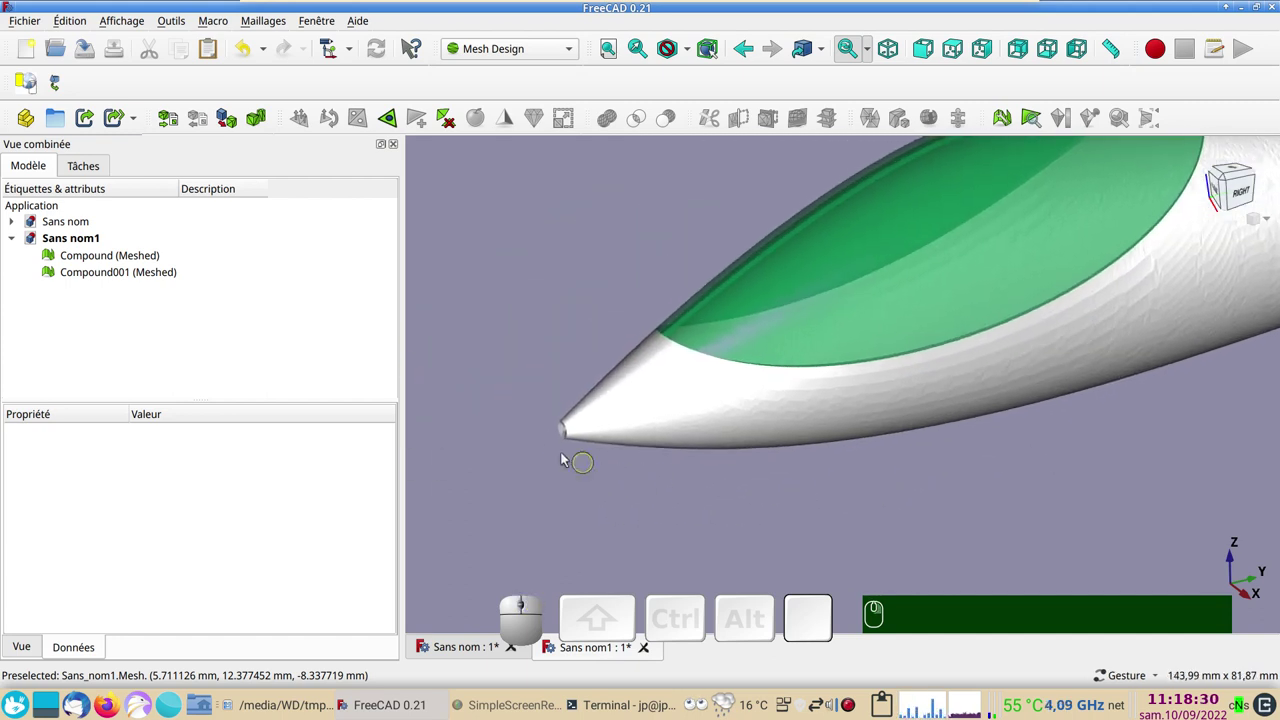
scroll(down, 3)
drag(1234, 205, 1234, 205)
scroll(down, 3)
drag(908, 501, 789, 511)
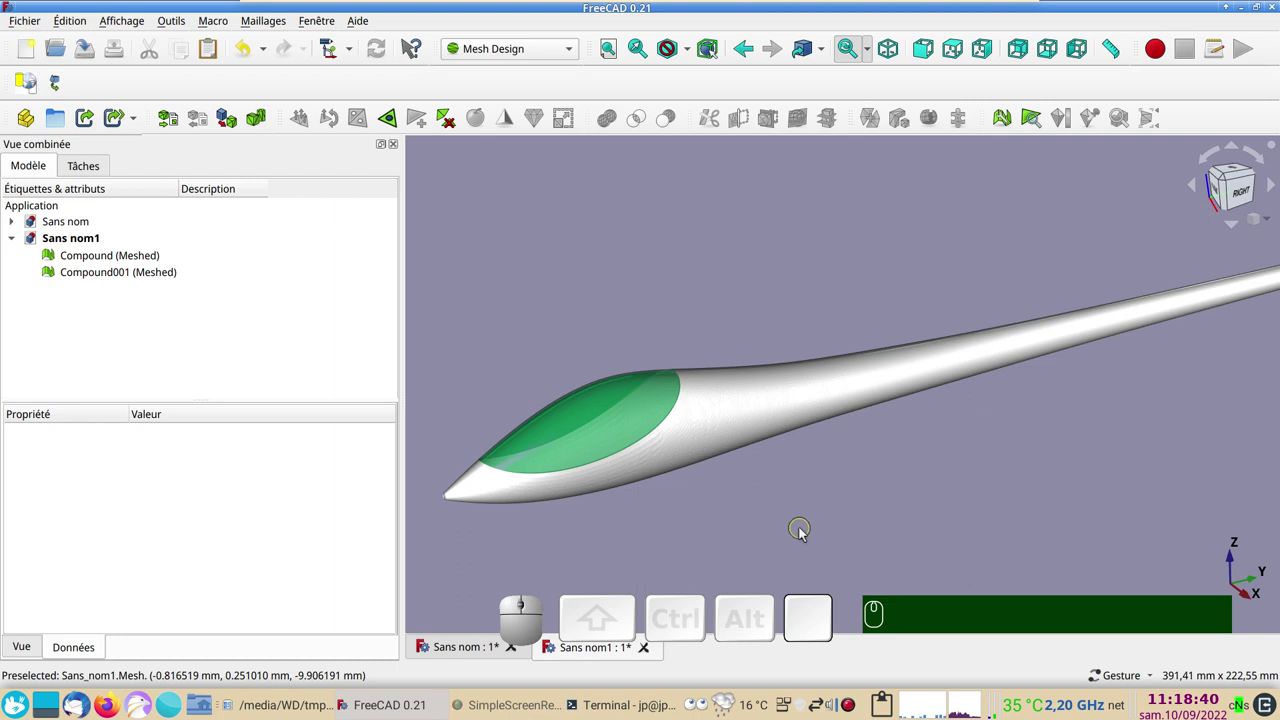
drag(1234, 205, 840, 483)
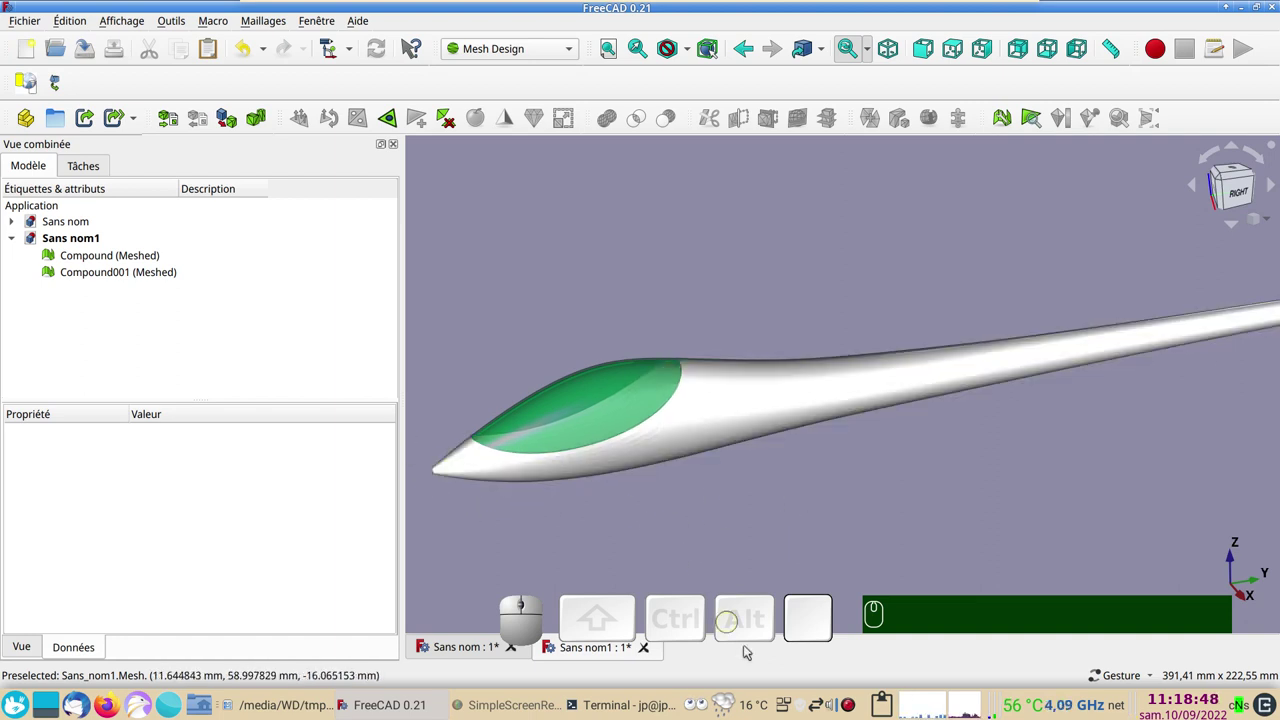
right_click(849, 706)
scroll(up, 3)
scroll(down, 3)
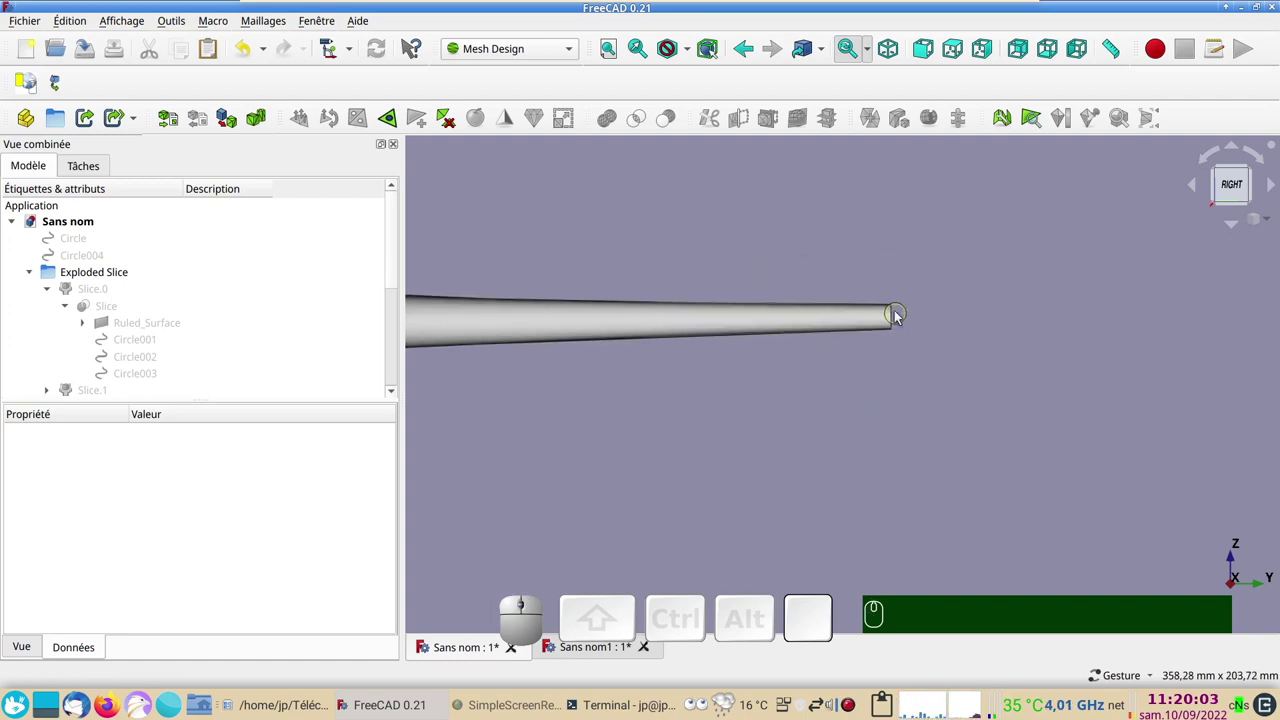
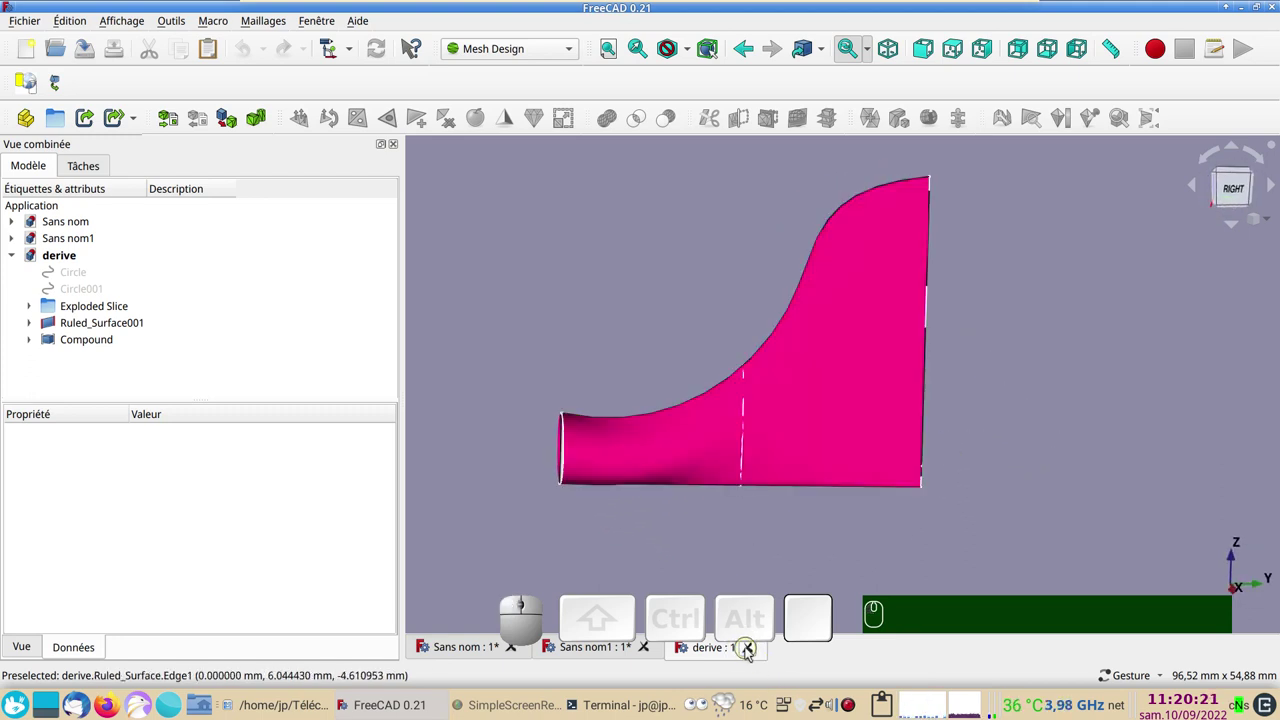
Zoom in on the open tail end of the fuselage, shown side-on
click(752, 653)
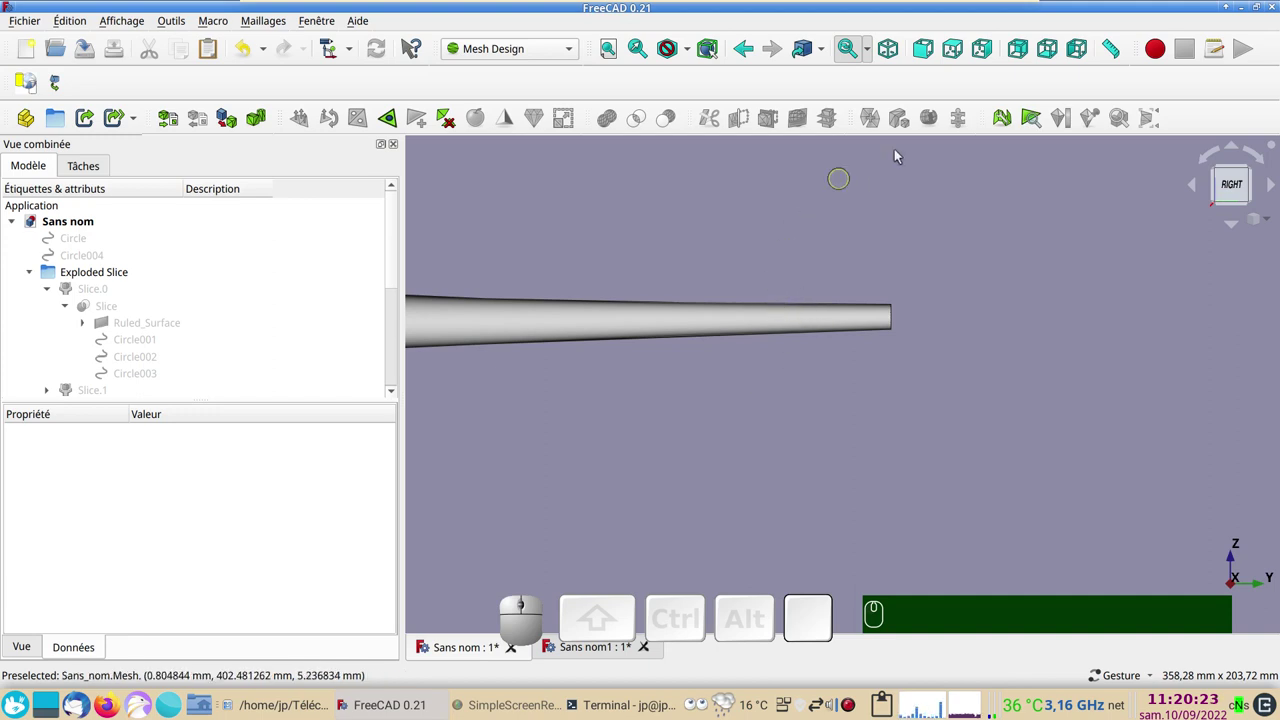
drag(941, 409, 846, 353)
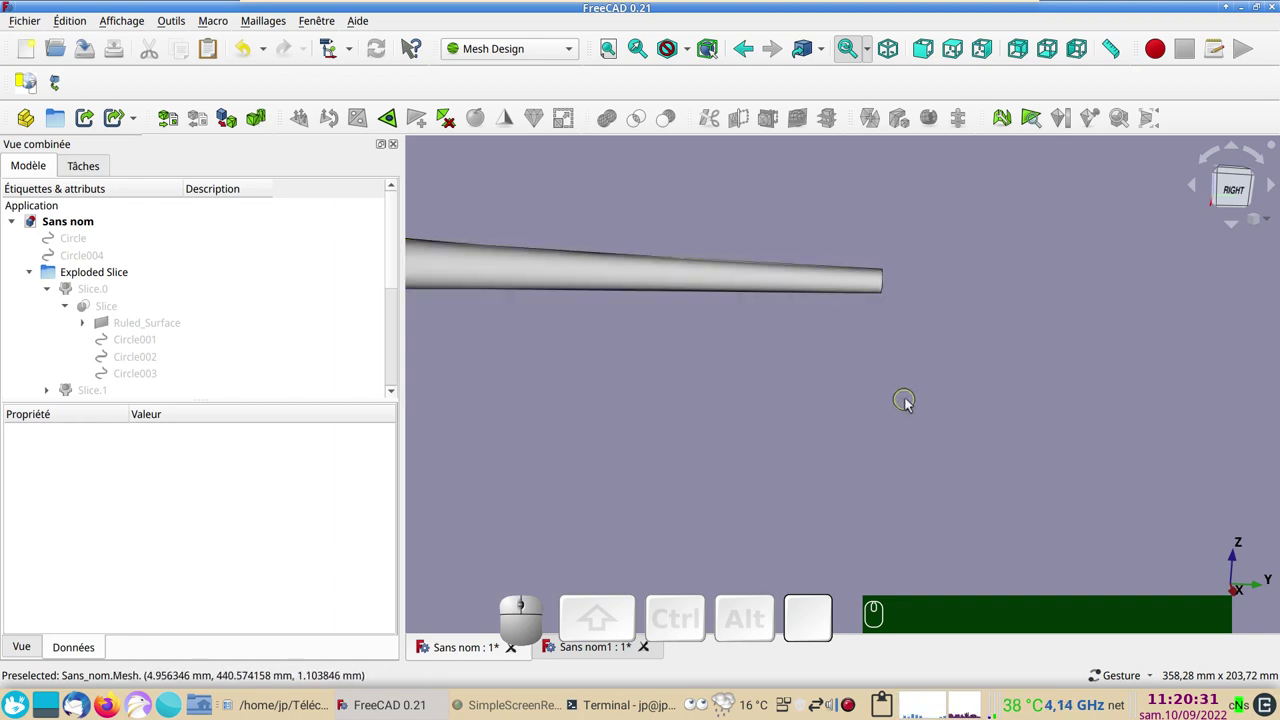
drag(908, 418, 875, 394)
click(1232, 195)
scroll(up, 3)
right_click(940, 349)
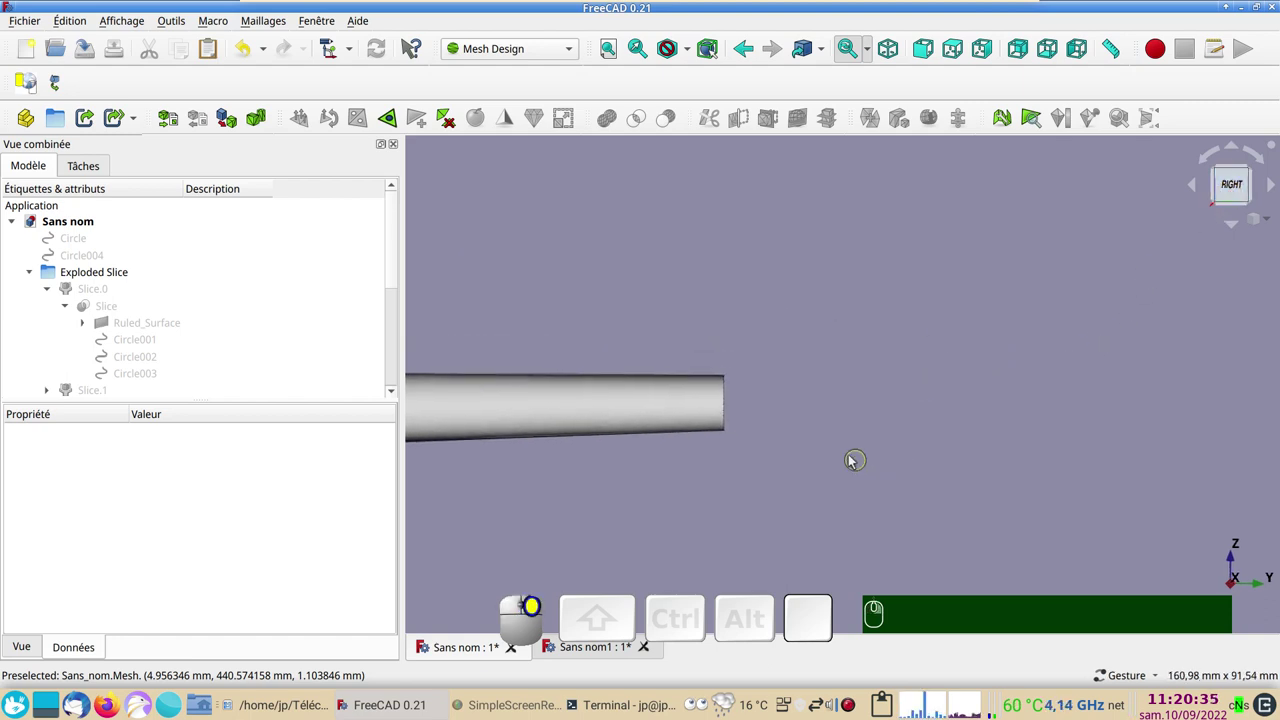
scroll(up, 3)
Switch to the Sketcher workbench from the workbench dropdown
click(157, 327)
key(space)
click(573, 56)
Create a new unattached sketch oriented on the Plan YZ
click(462, 465)
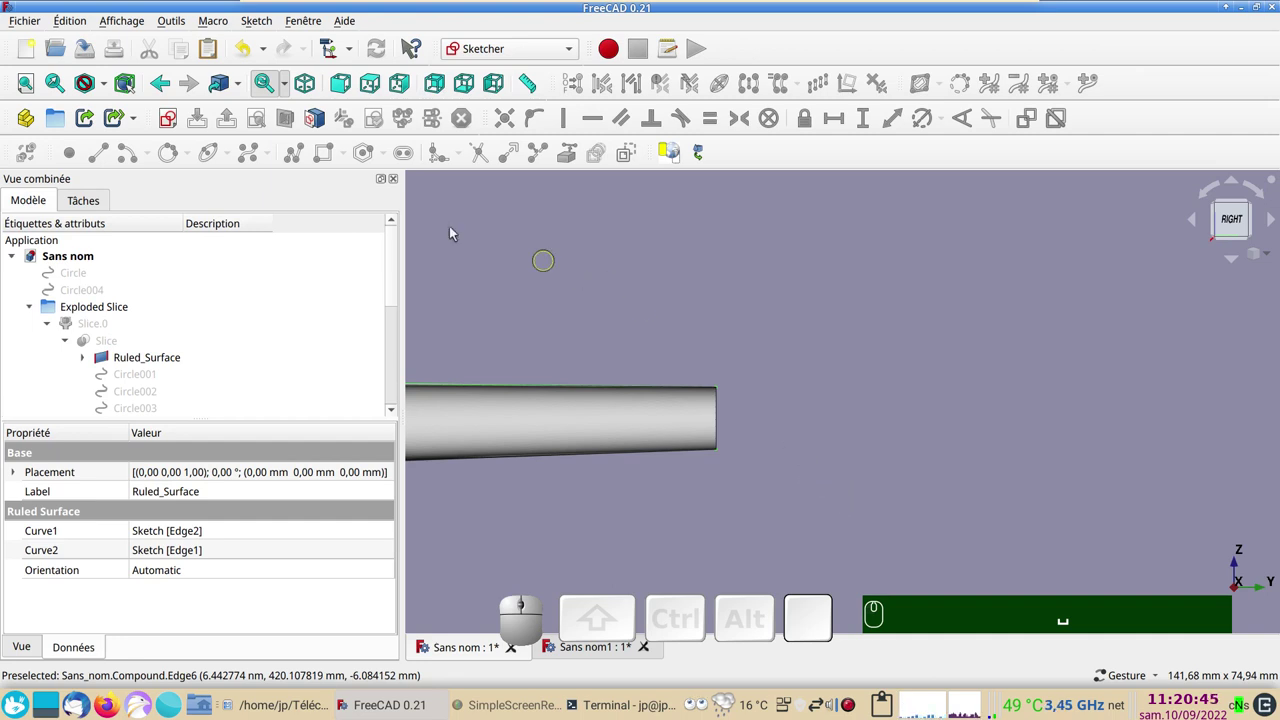
click(172, 123)
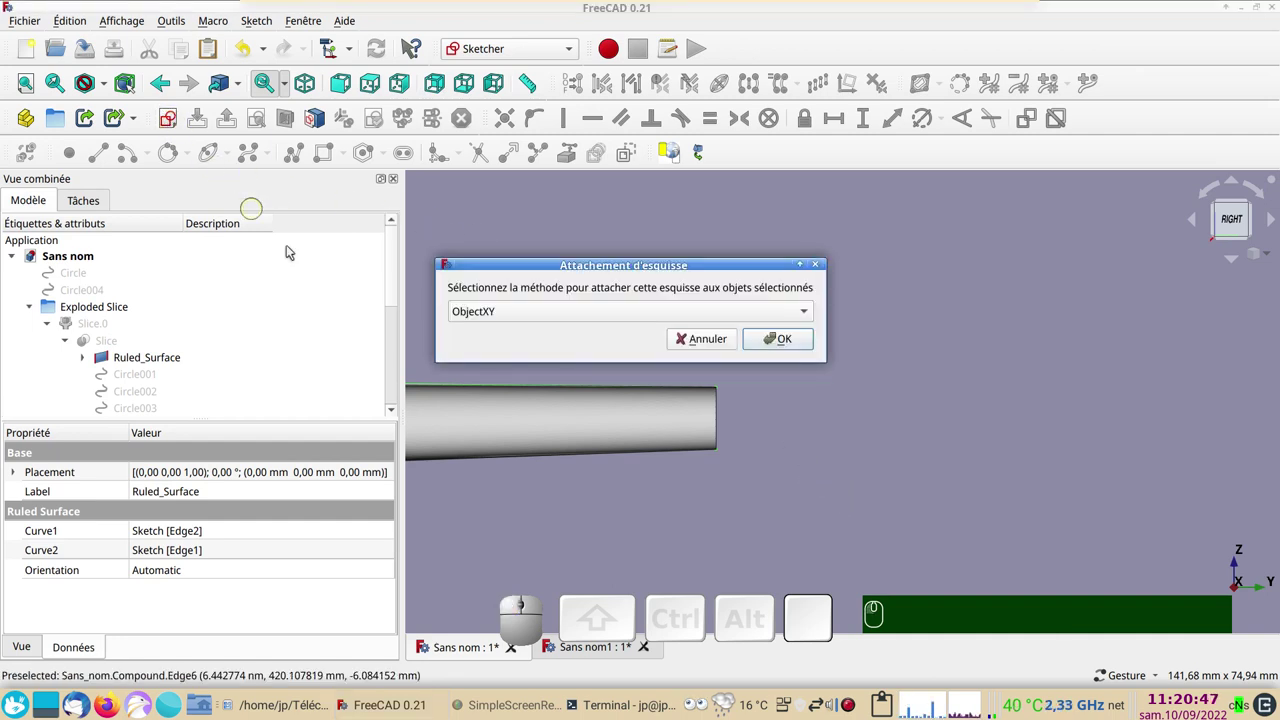
click(705, 345)
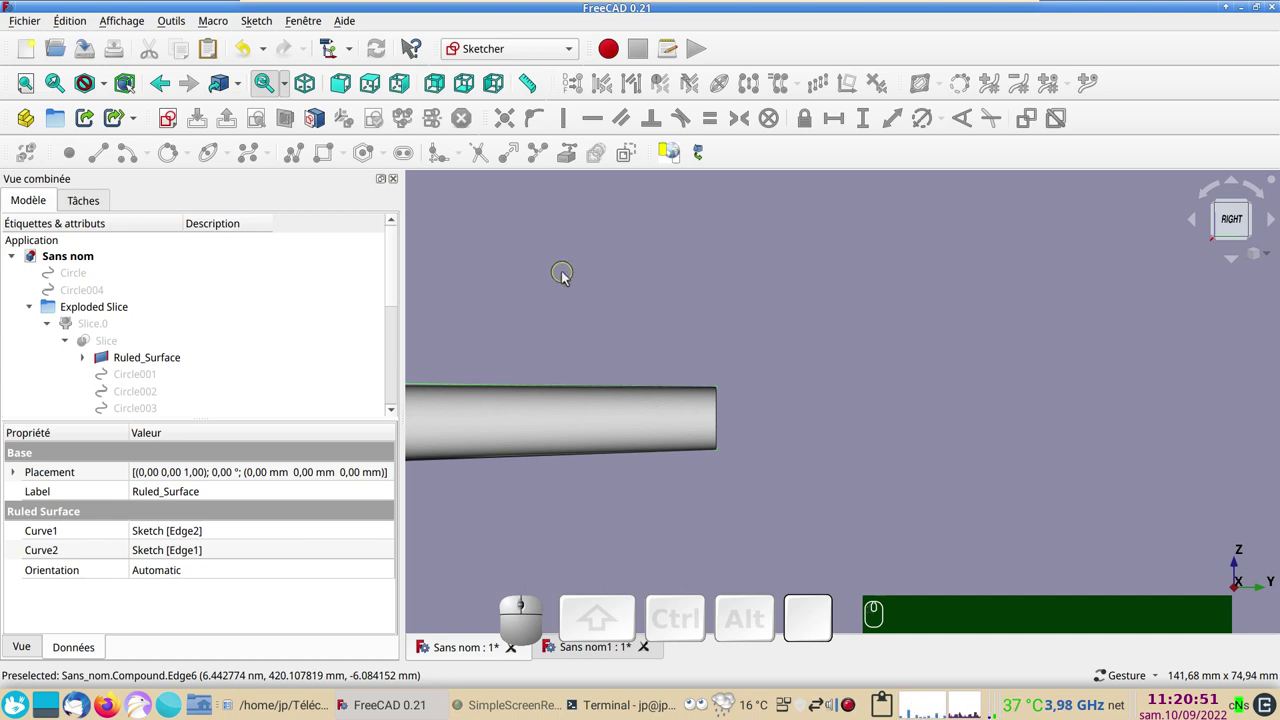
click(568, 278)
click(168, 119)
click(570, 311)
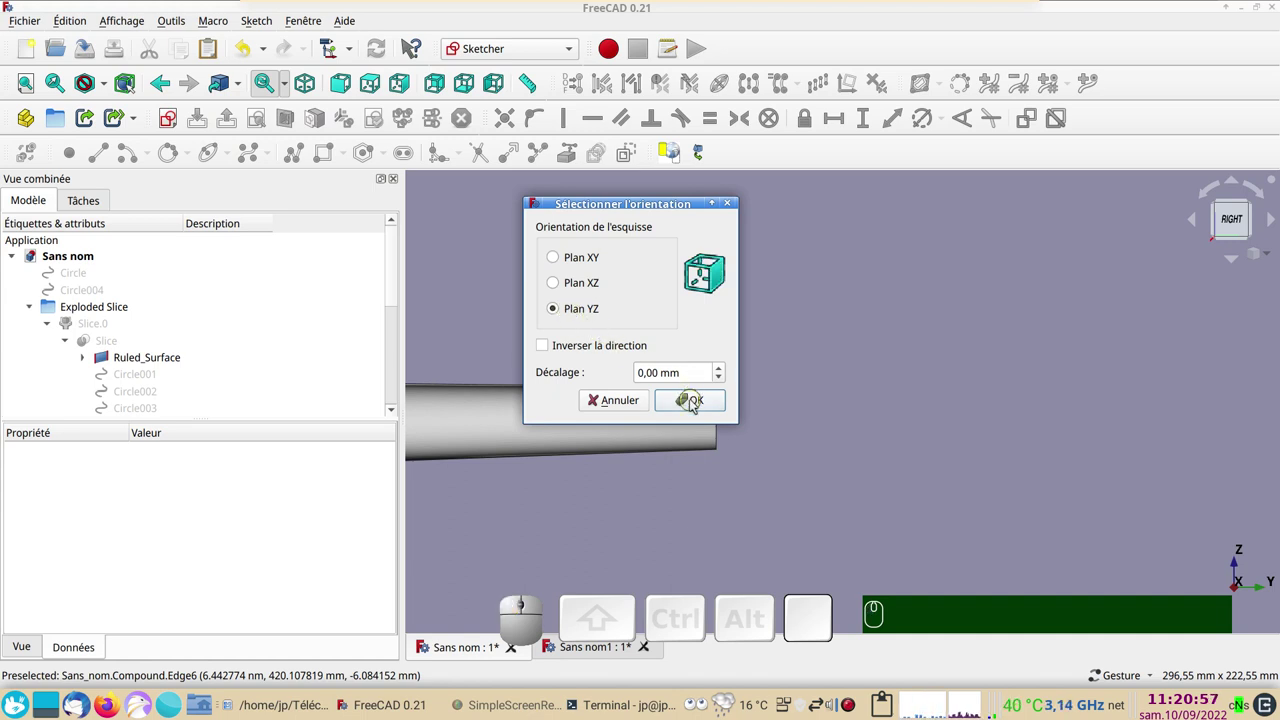
click(693, 406)
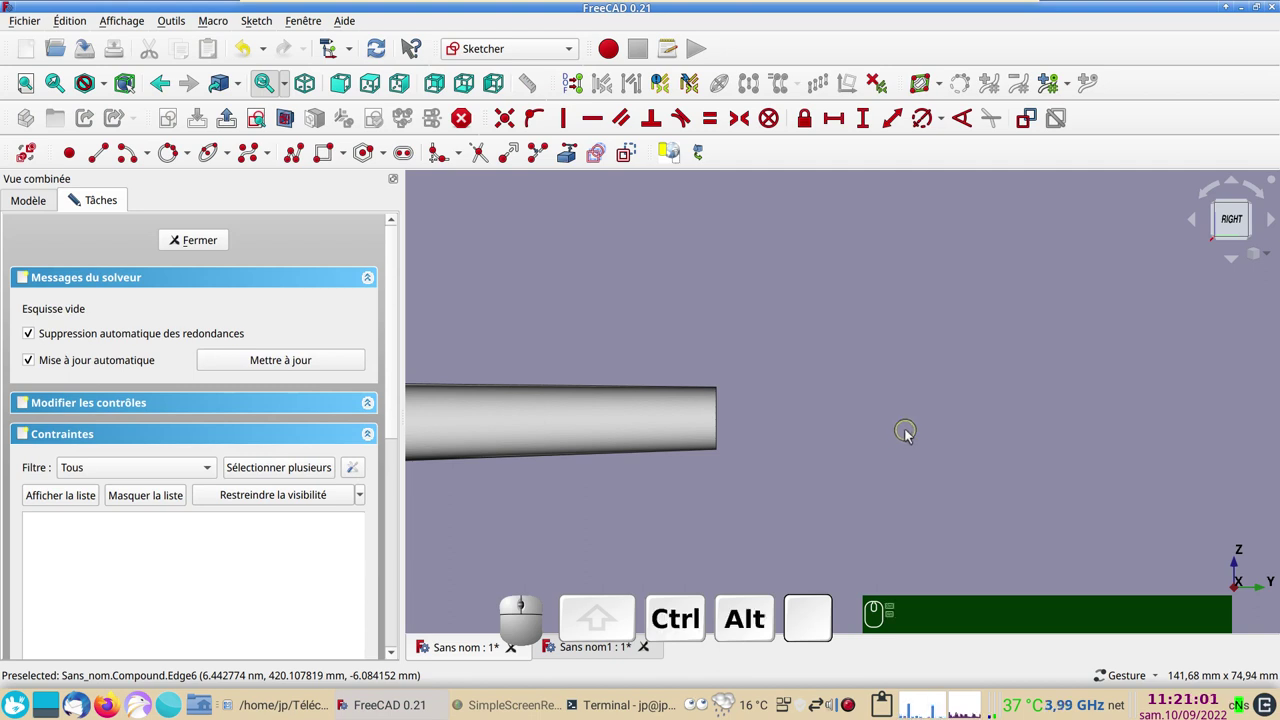
Orbit to the hollow tube end and start linking external geometry
drag(902, 434, 857, 447)
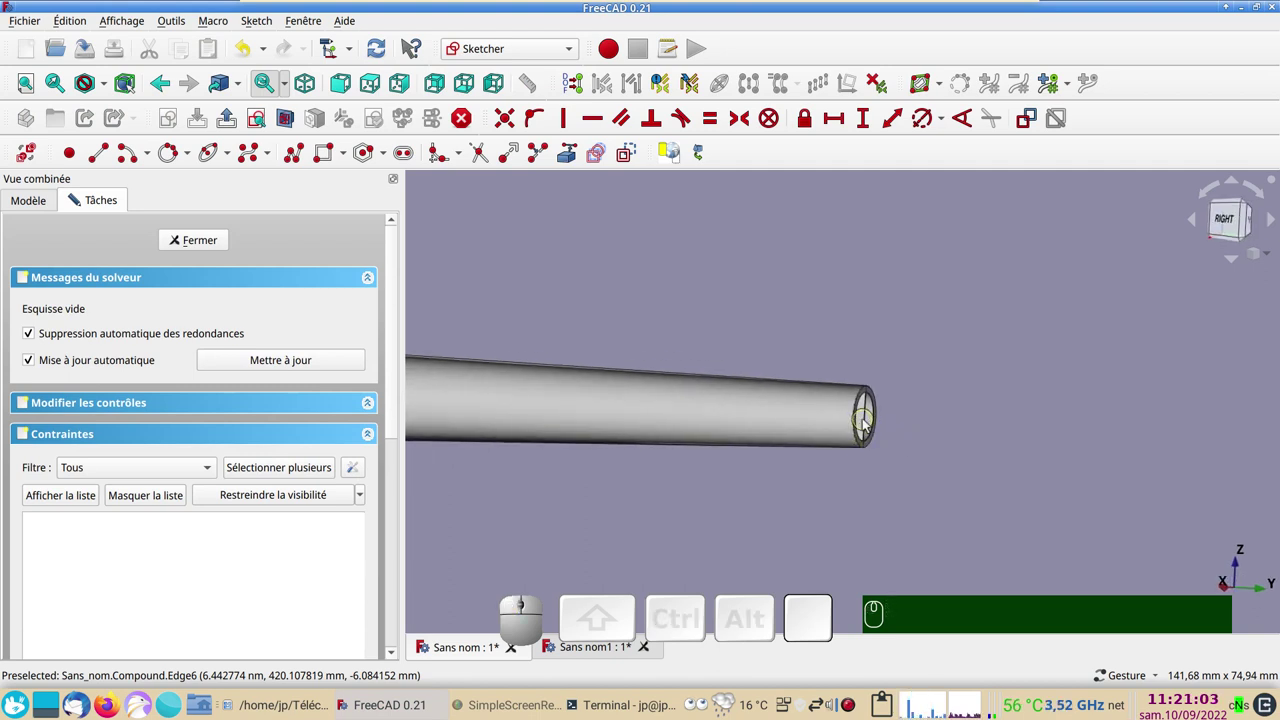
click(869, 425)
scroll(up, 3)
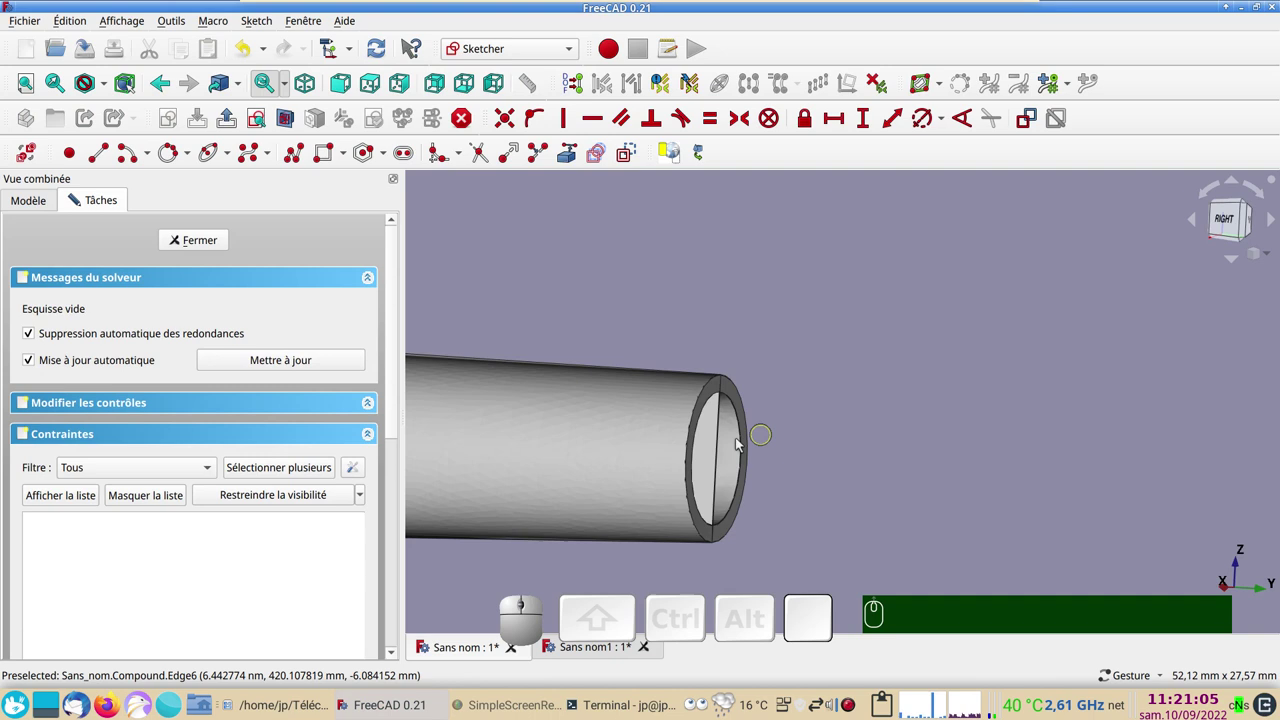
click(569, 157)
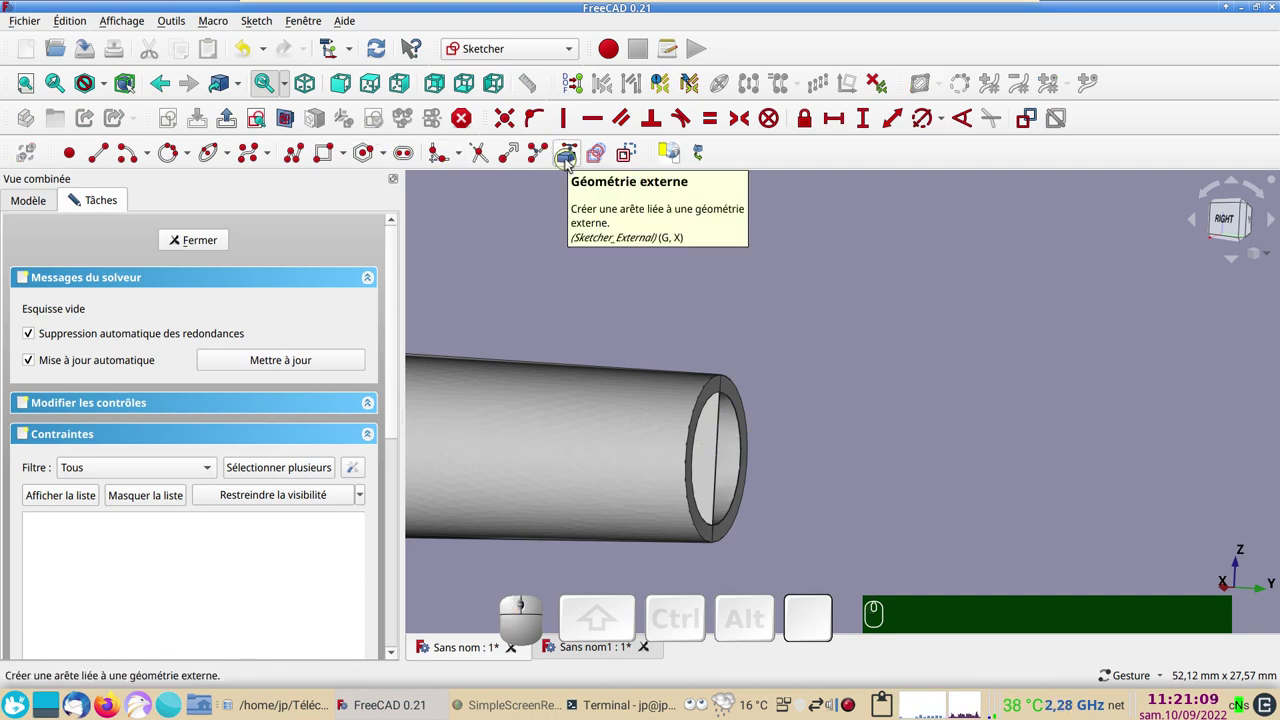
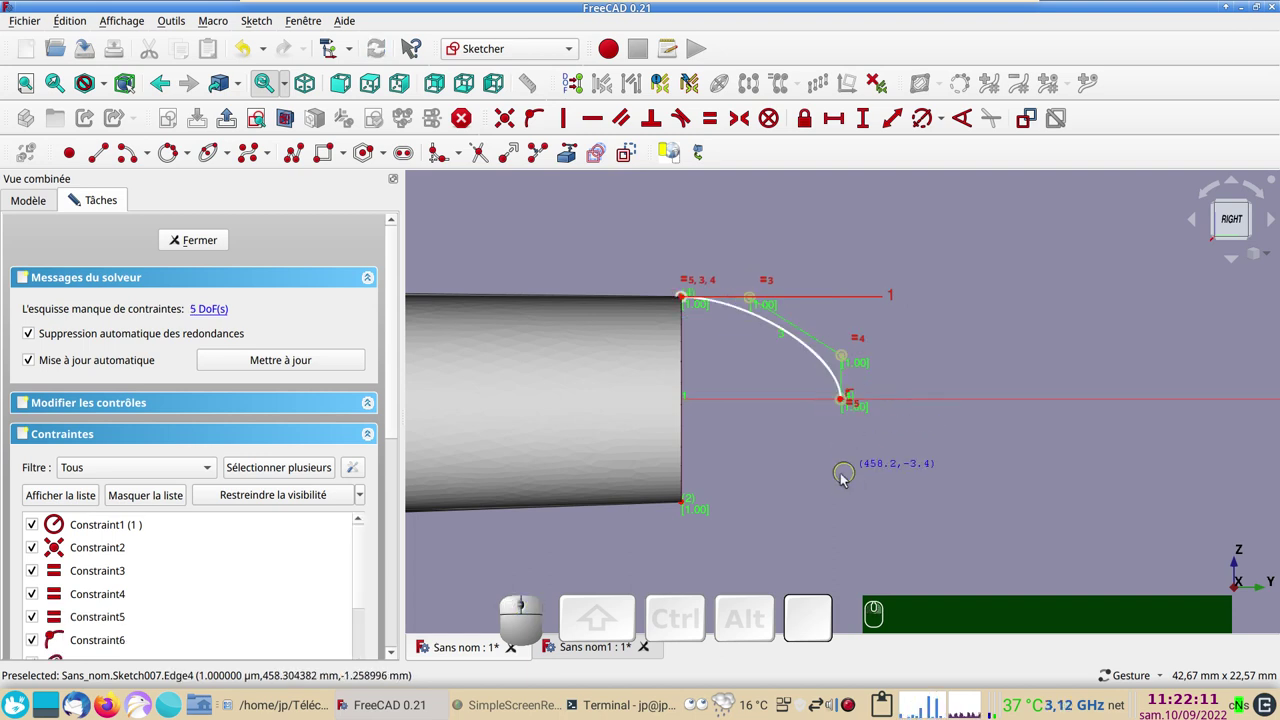
Constrain the B-spline's last control point vertically above its end point on the axis
right_click(825, 480)
right_click(894, 373)
right_click(854, 346)
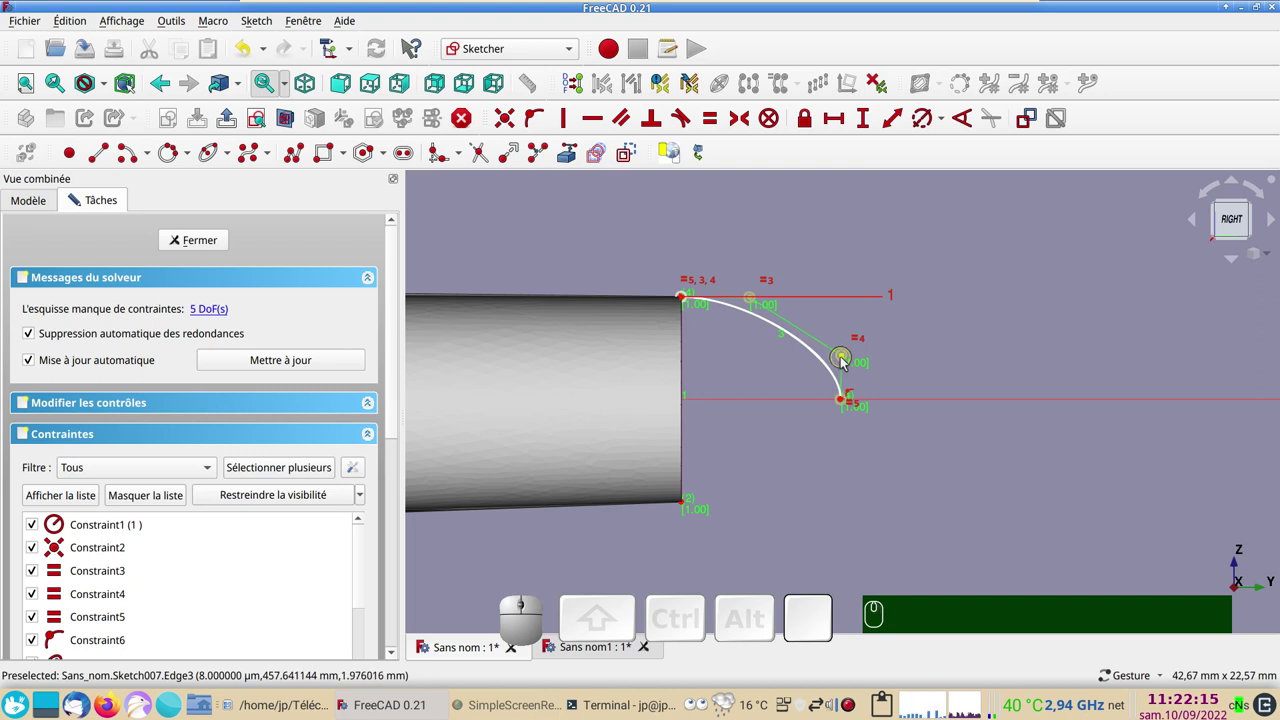
click(847, 363)
click(843, 407)
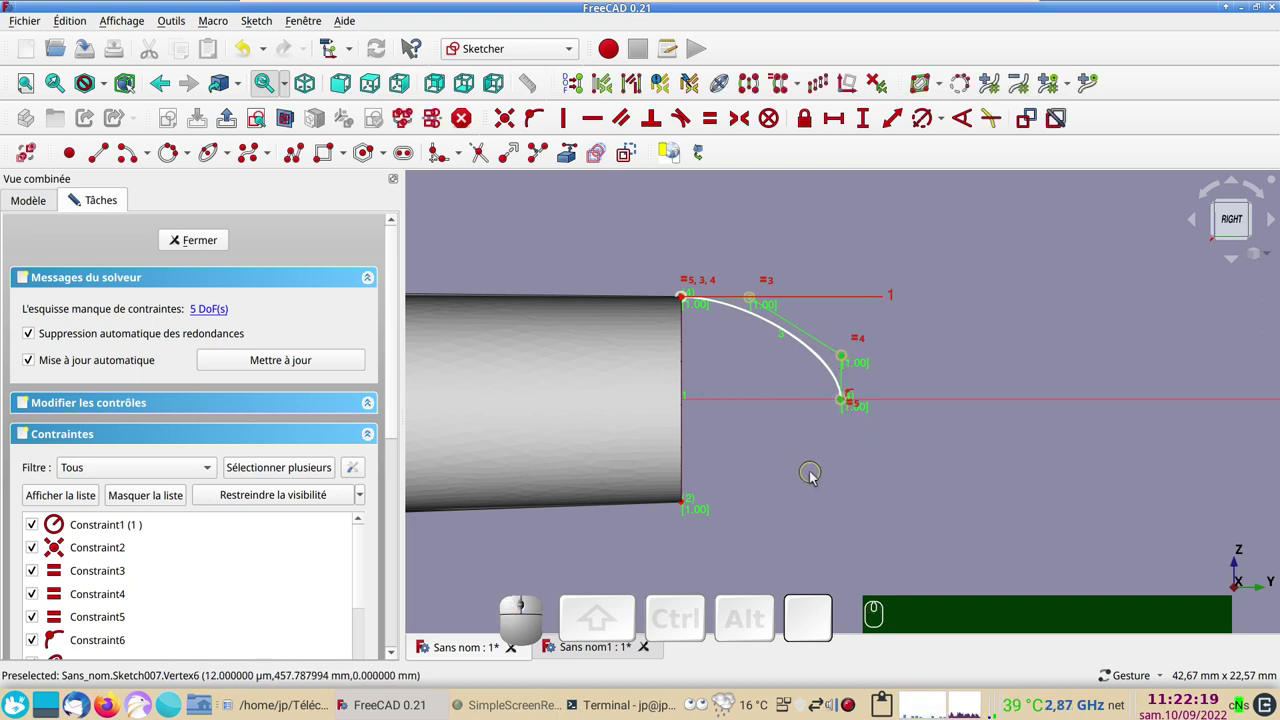
key(v)
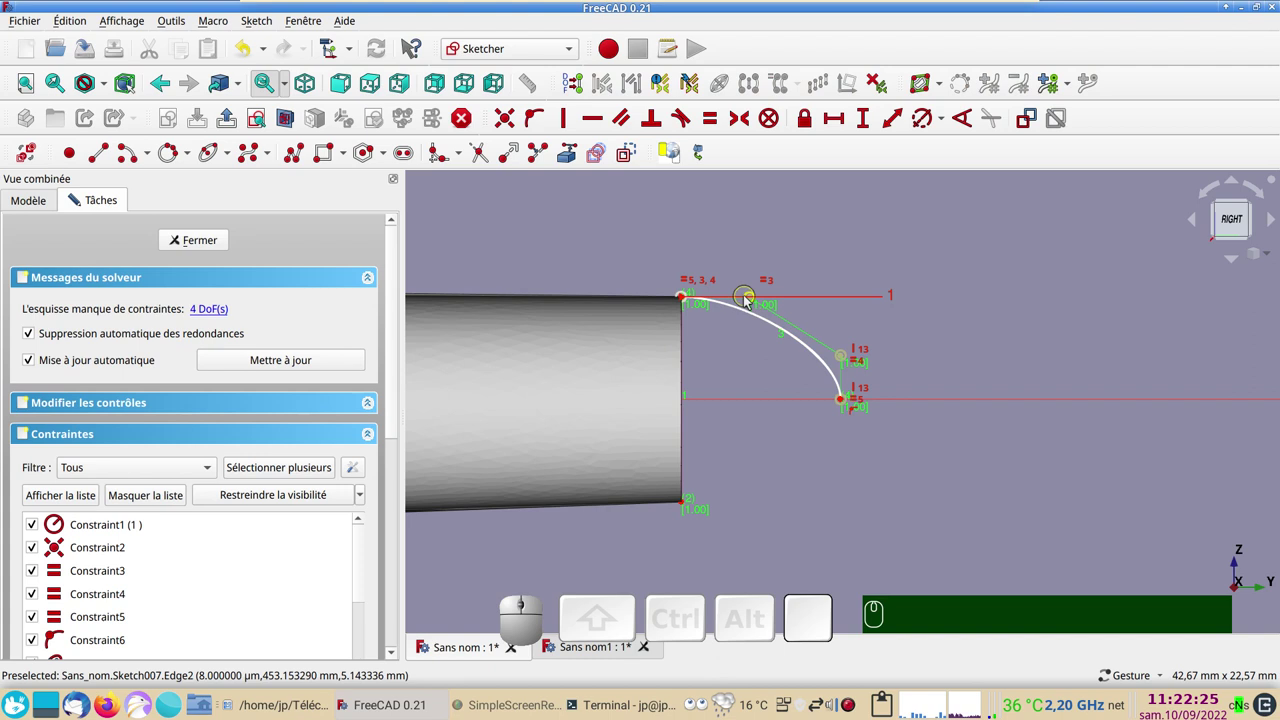
drag(755, 302, 749, 317)
scroll(up, 3)
right_click(742, 352)
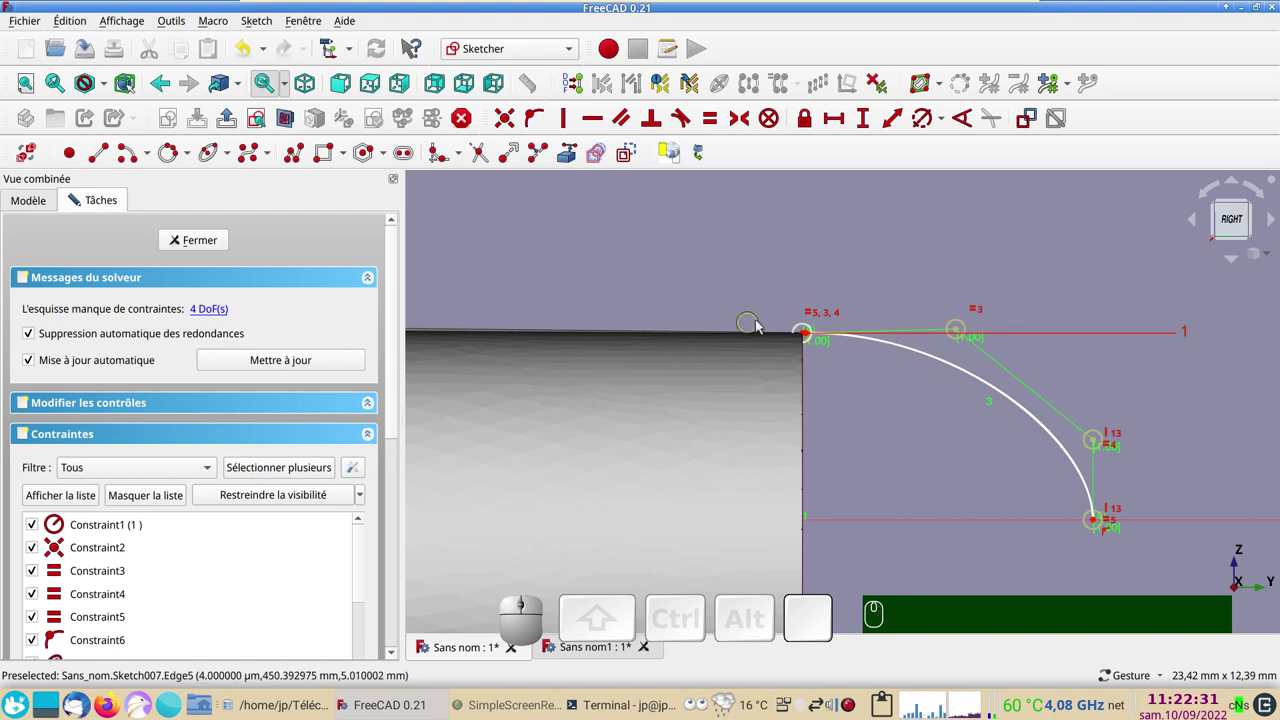
scroll(down, 3)
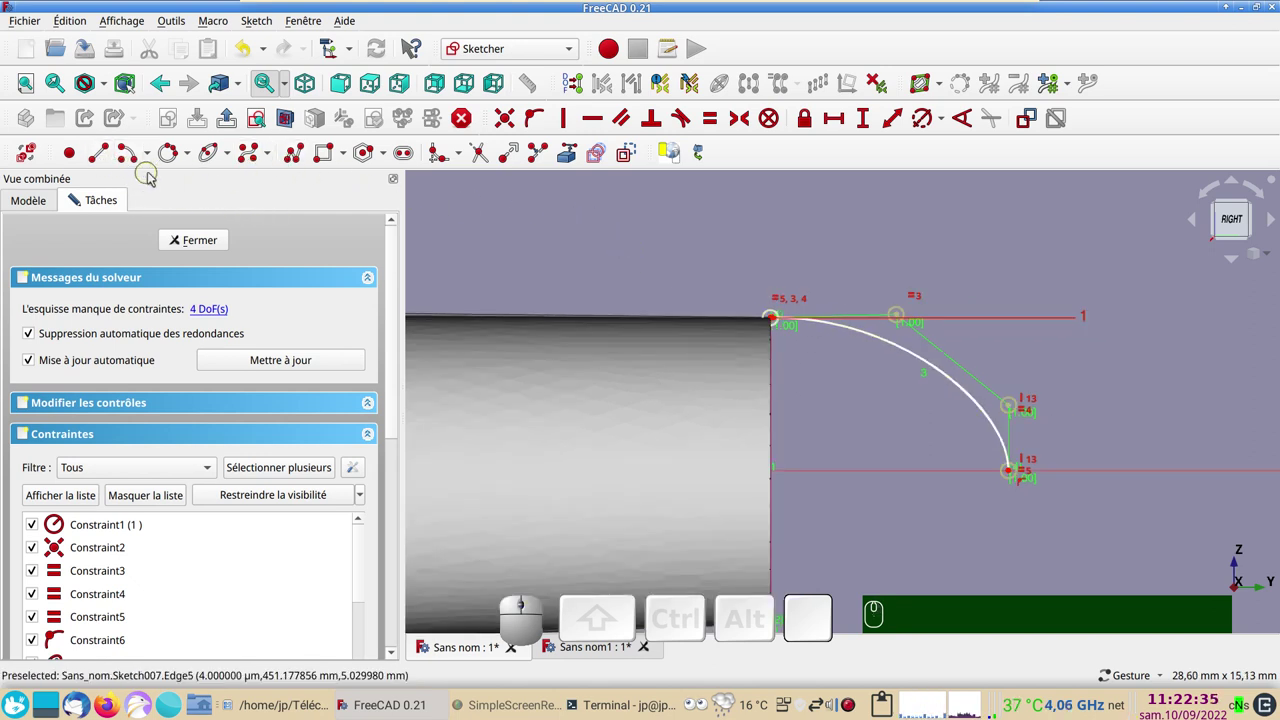
Adjust the cap profile in Sketch007 and close the sketch with Fermer
click(289, 156)
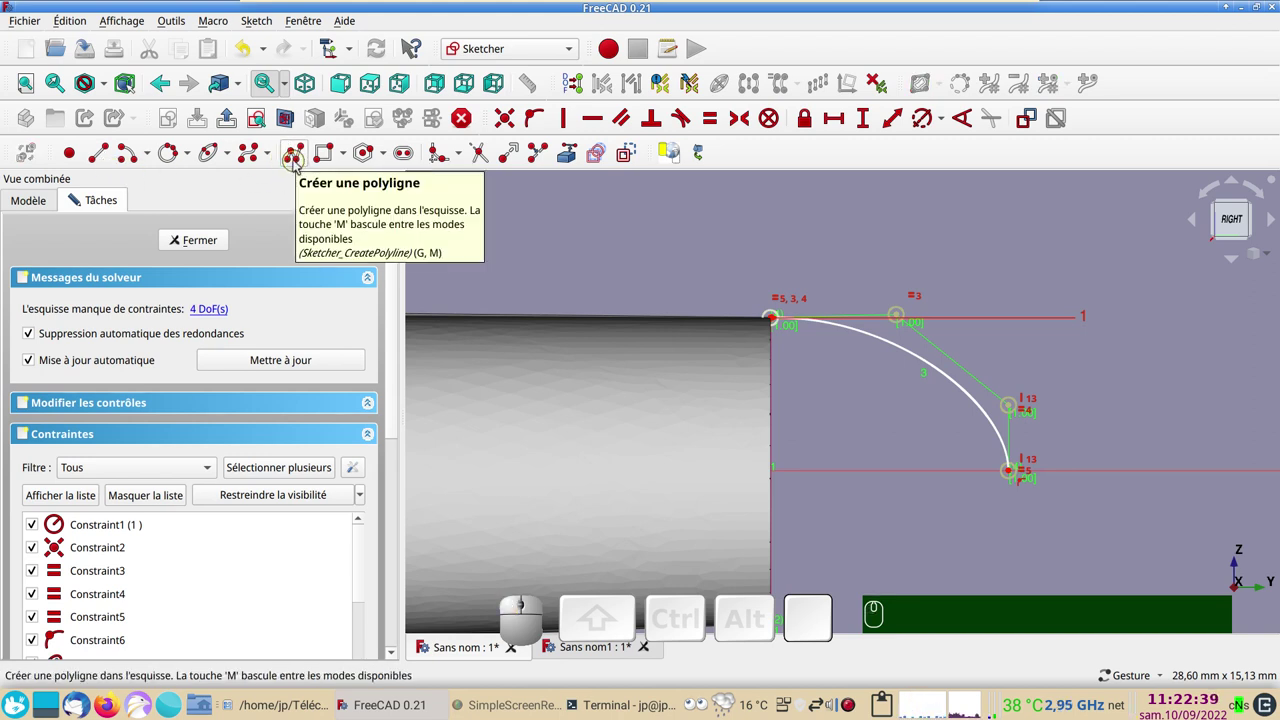
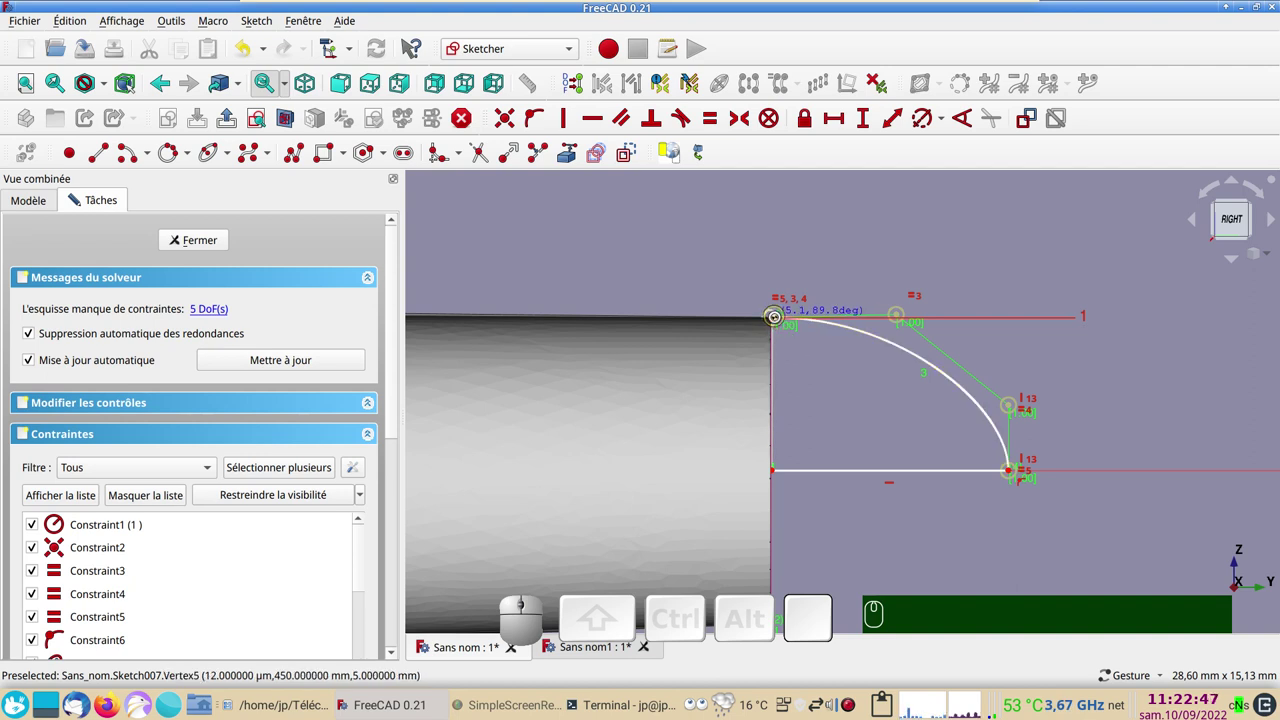
scroll(up, 3)
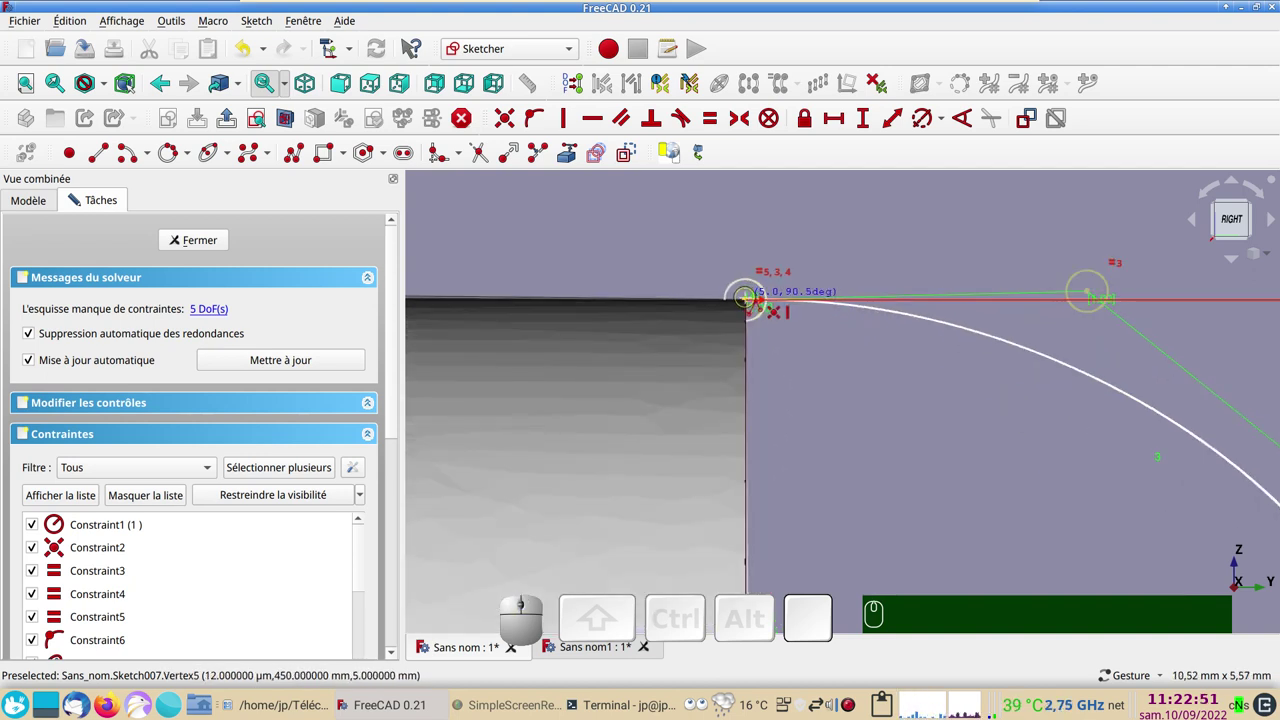
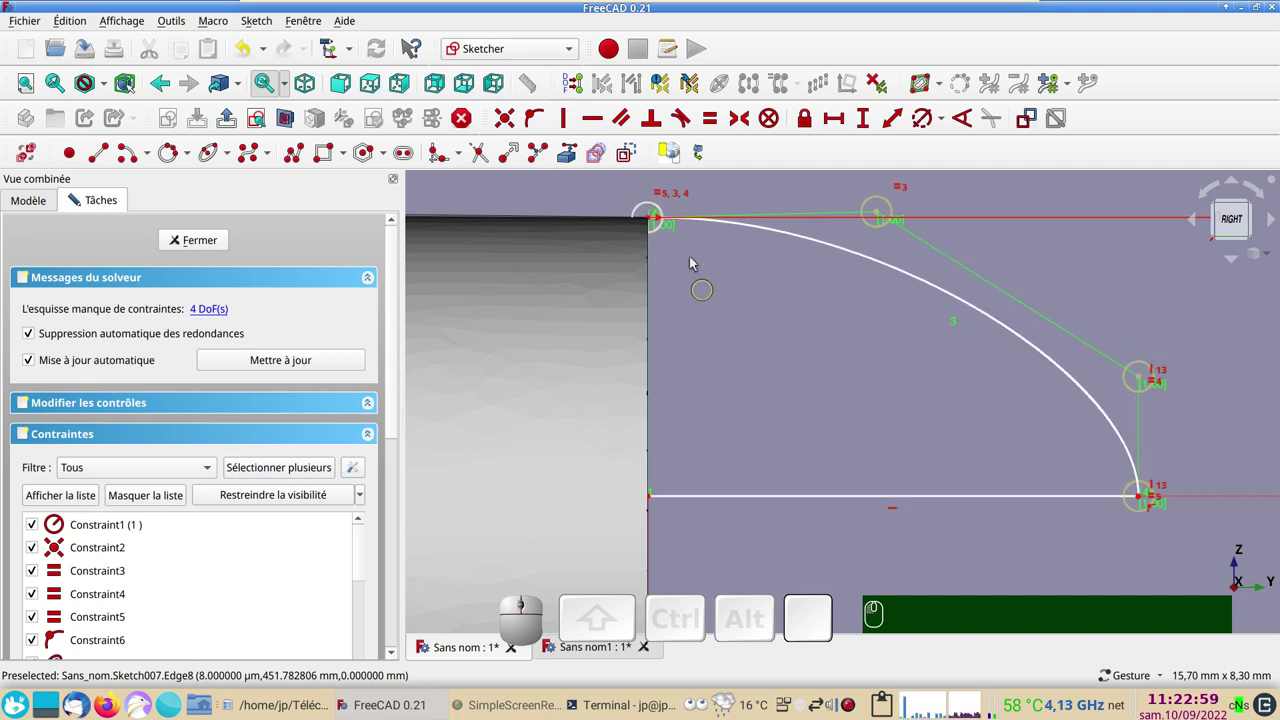
drag(652, 221, 736, 341)
scroll(down, 3)
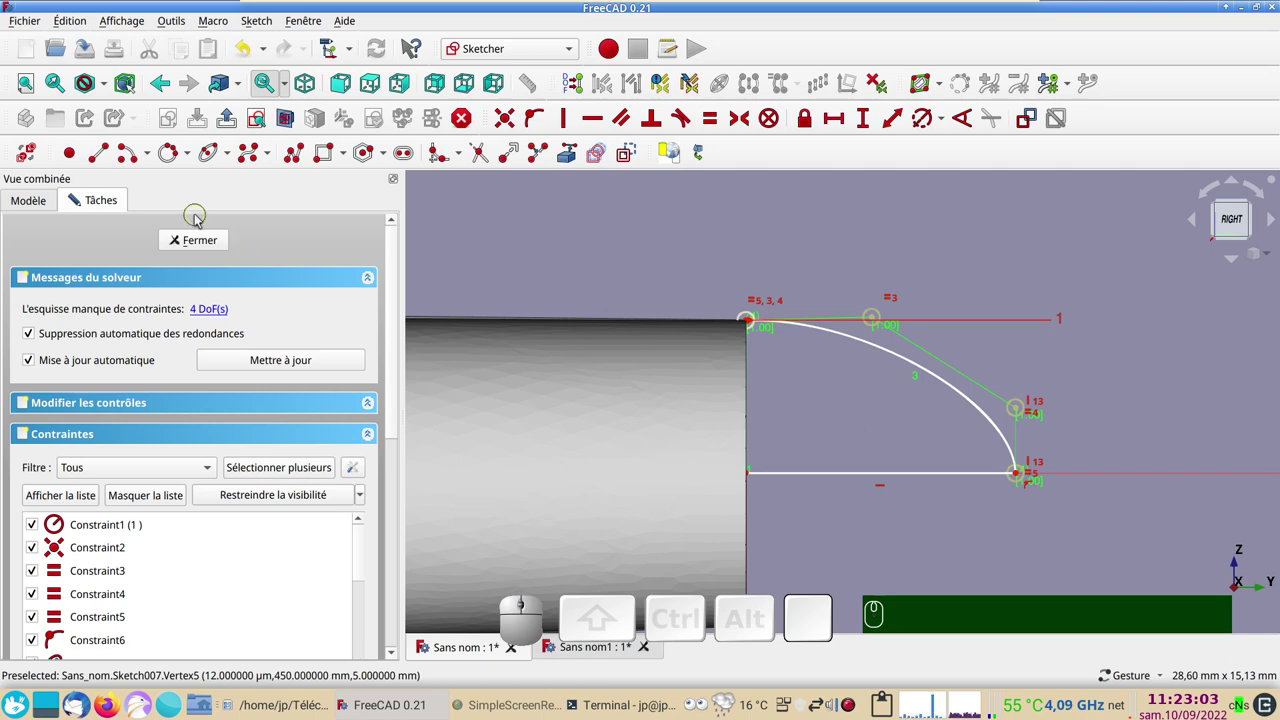
click(205, 243)
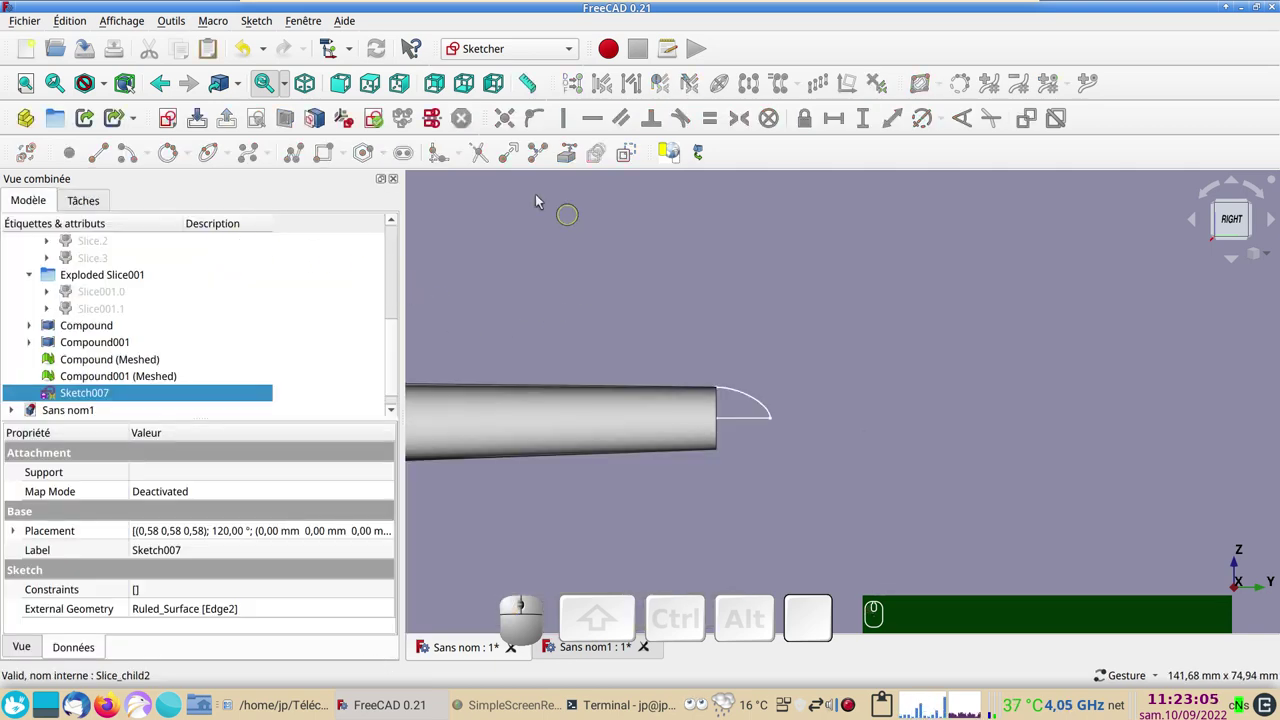
In the Part workbench, revolve Sketch007 360° around its straight Edge2 into a rounded tail cap
click(571, 58)
click(516, 304)
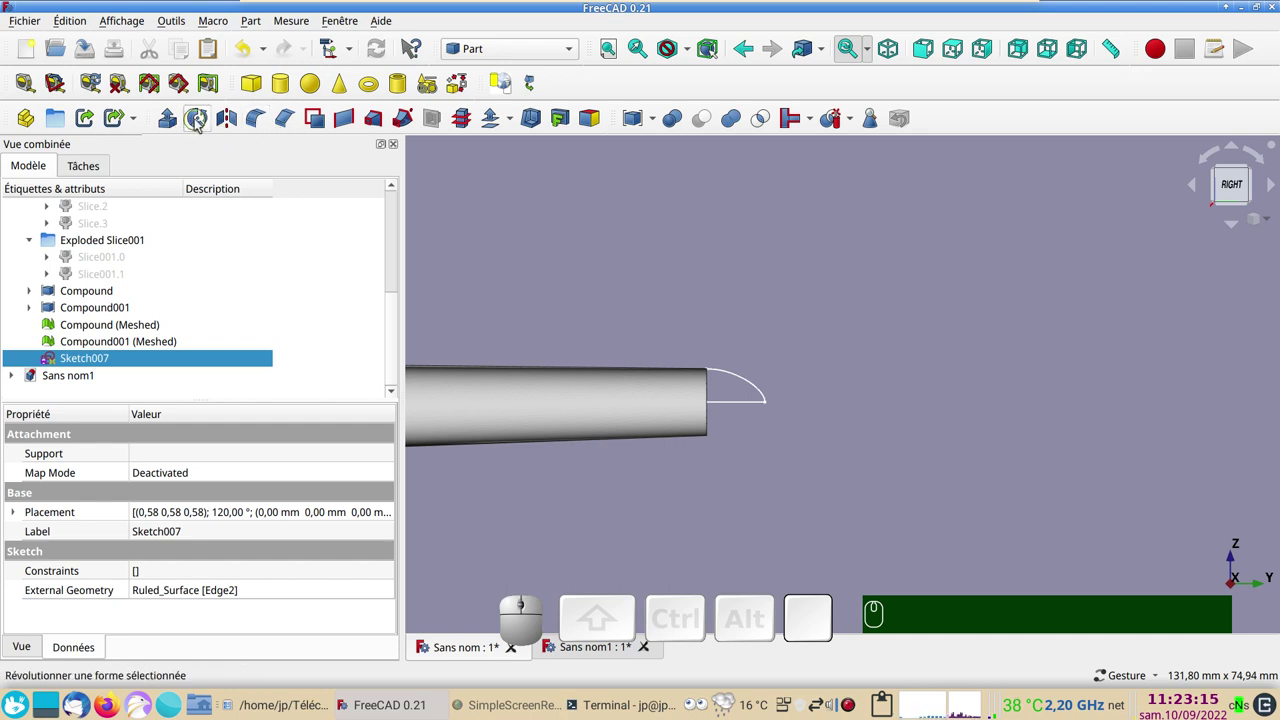
click(129, 365)
click(204, 124)
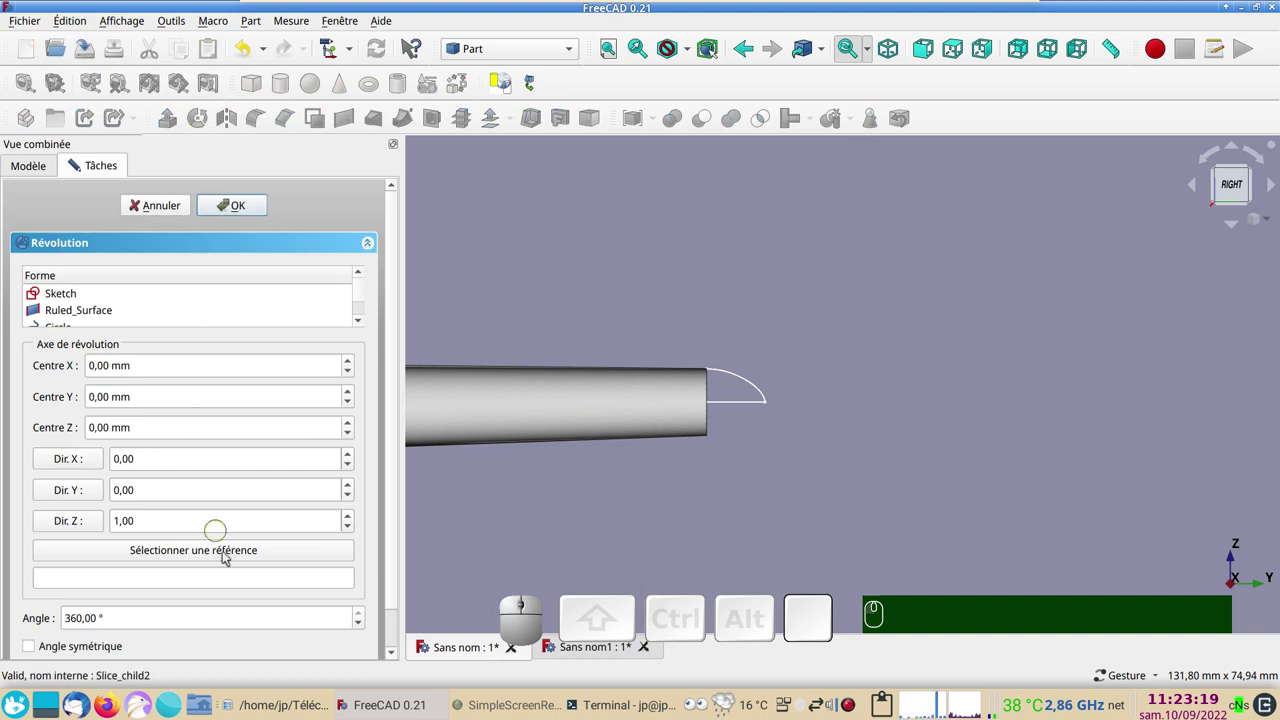
click(227, 559)
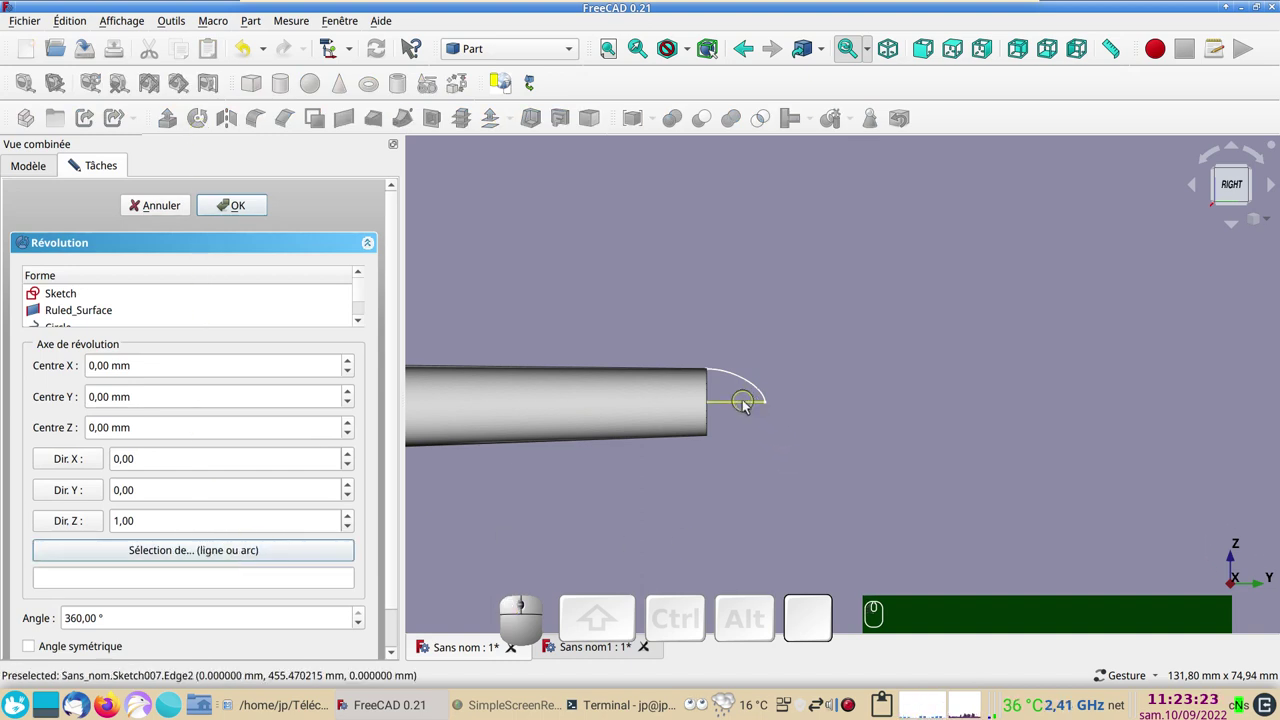
click(751, 408)
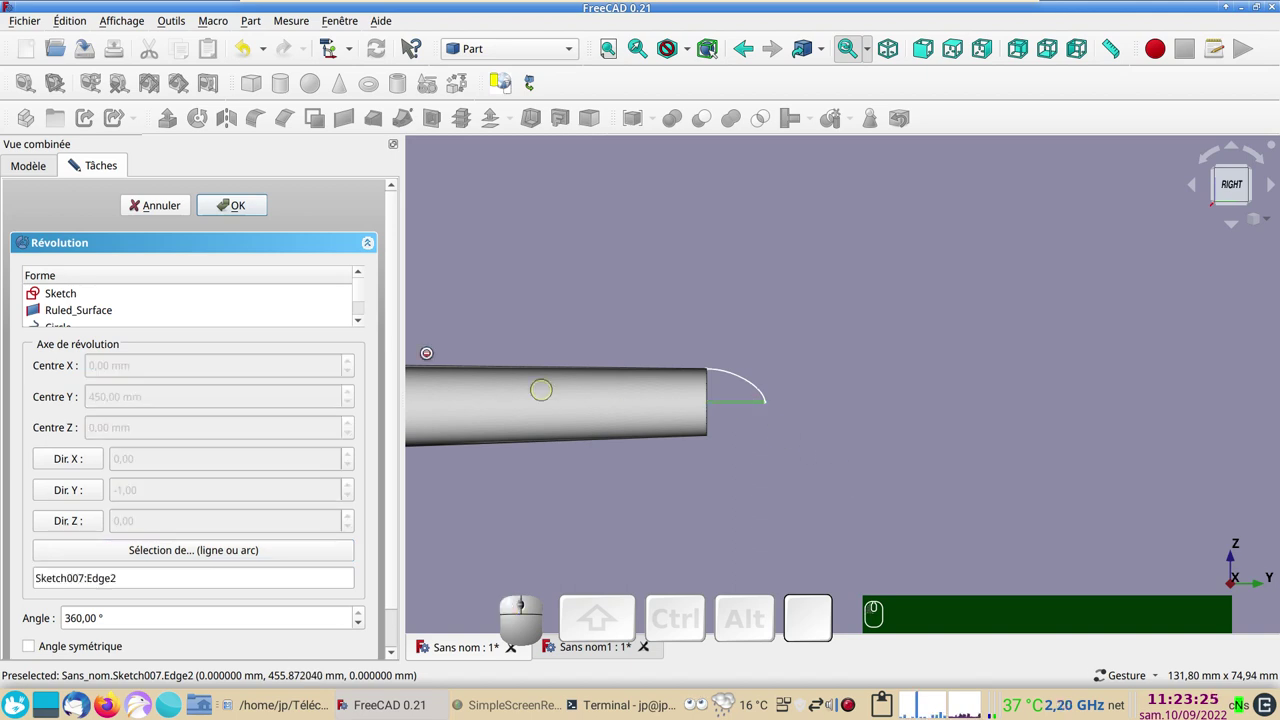
click(248, 210)
drag(977, 429, 948, 417)
scroll(down, 3)
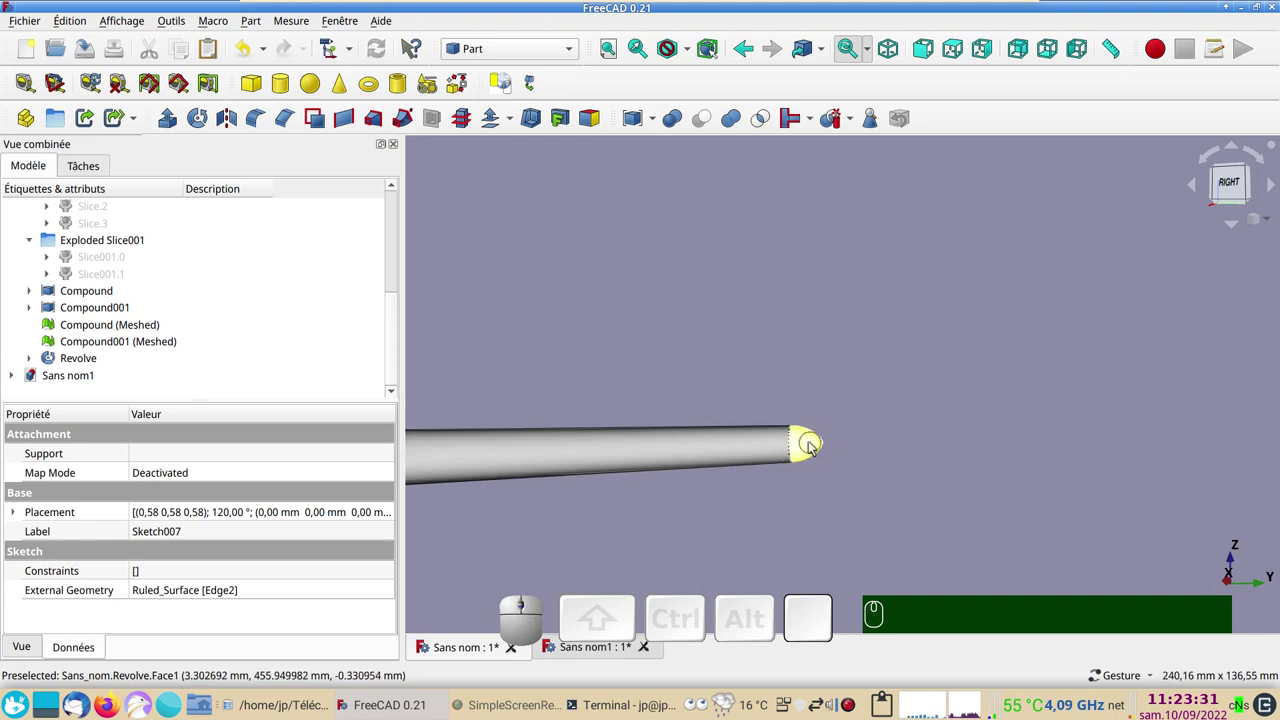
Copy the Revolve cap and paste it into the glider document Sans nom1
click(814, 448)
key(ctrl+c)
key(ctrl+c)
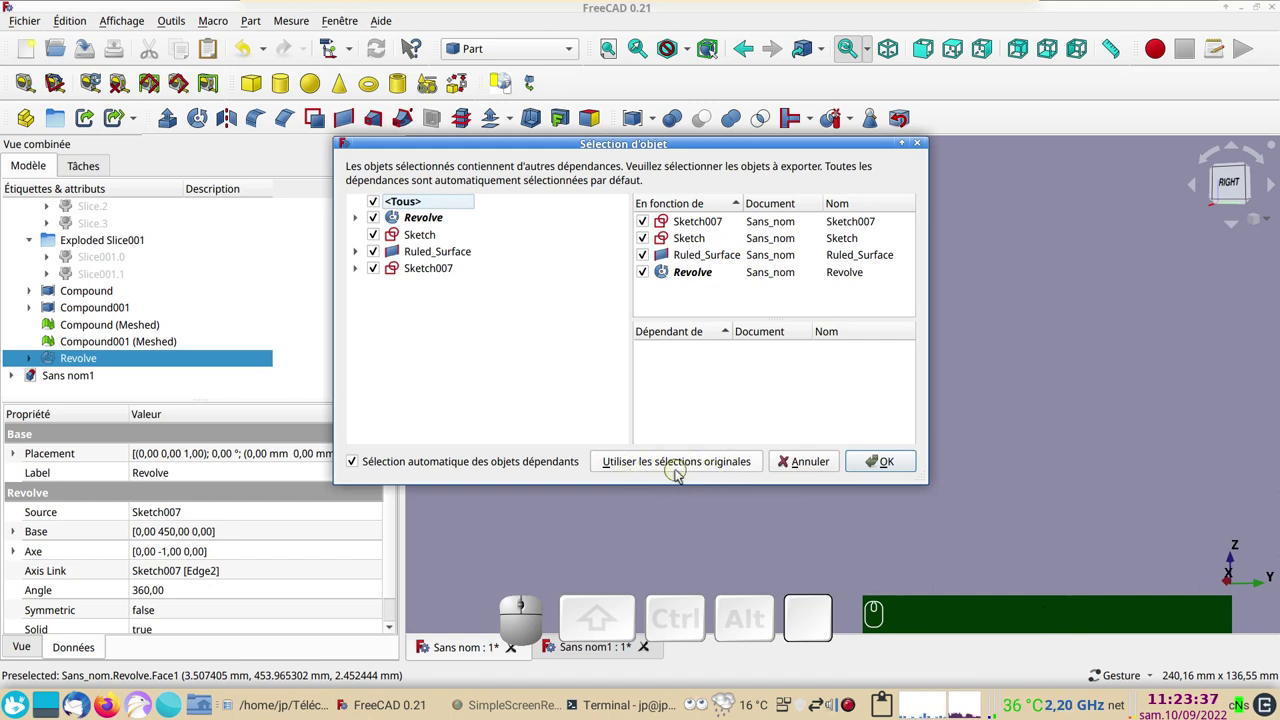
click(679, 469)
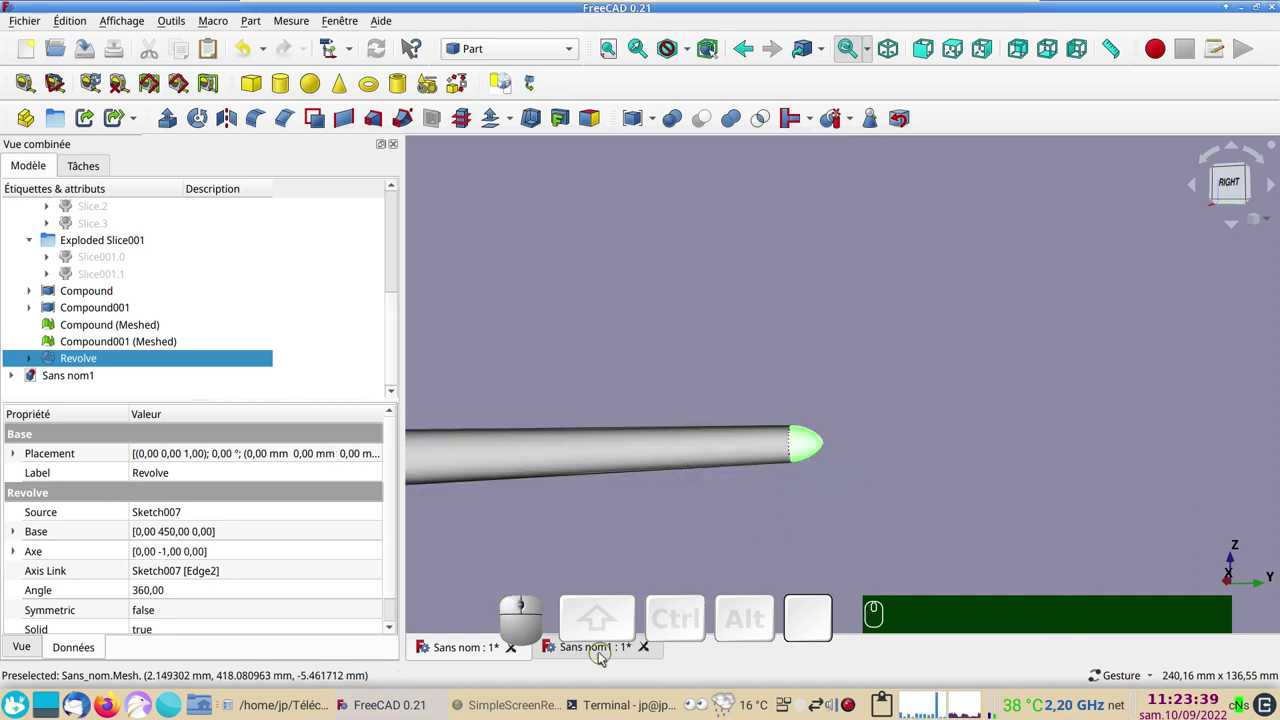
click(603, 656)
key(ctrl+v)
Colour the pasted tail cap Revolve magenta through its display properties
right_click(956, 479)
scroll(up, 3)
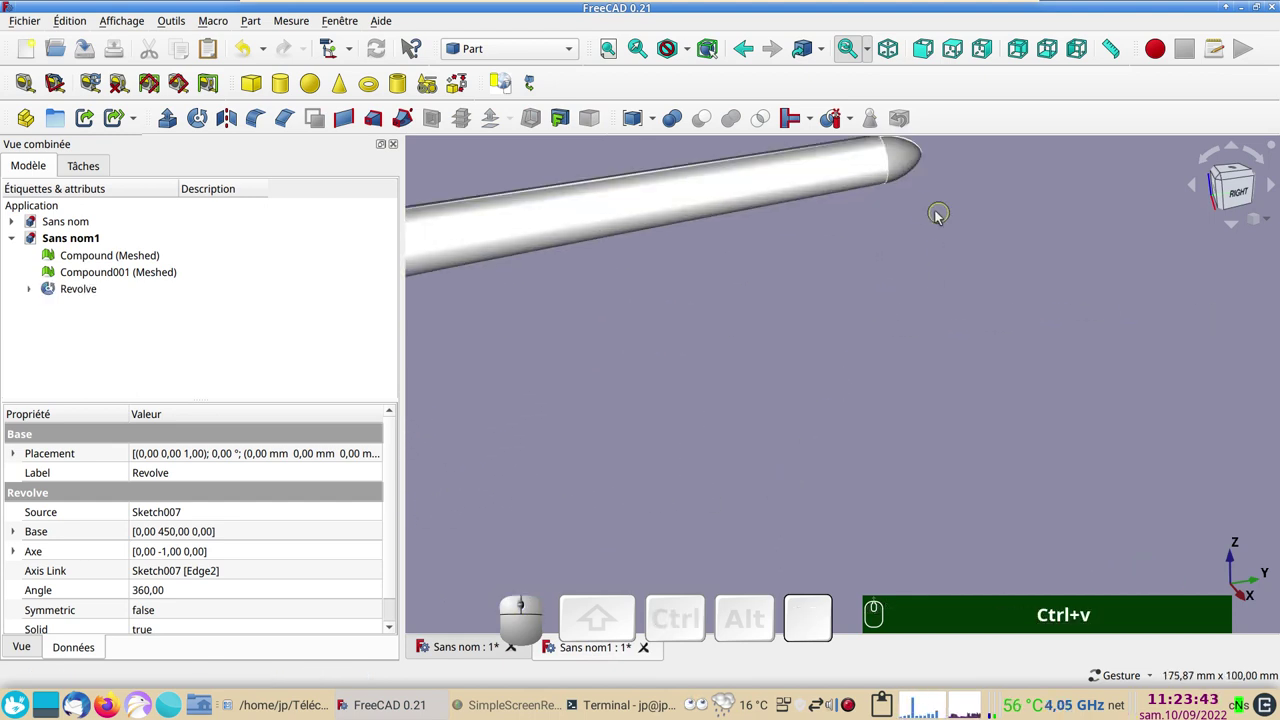
click(904, 170)
key(ctrl+d)
click(280, 367)
click(450, 261)
click(829, 473)
click(197, 650)
click(681, 454)
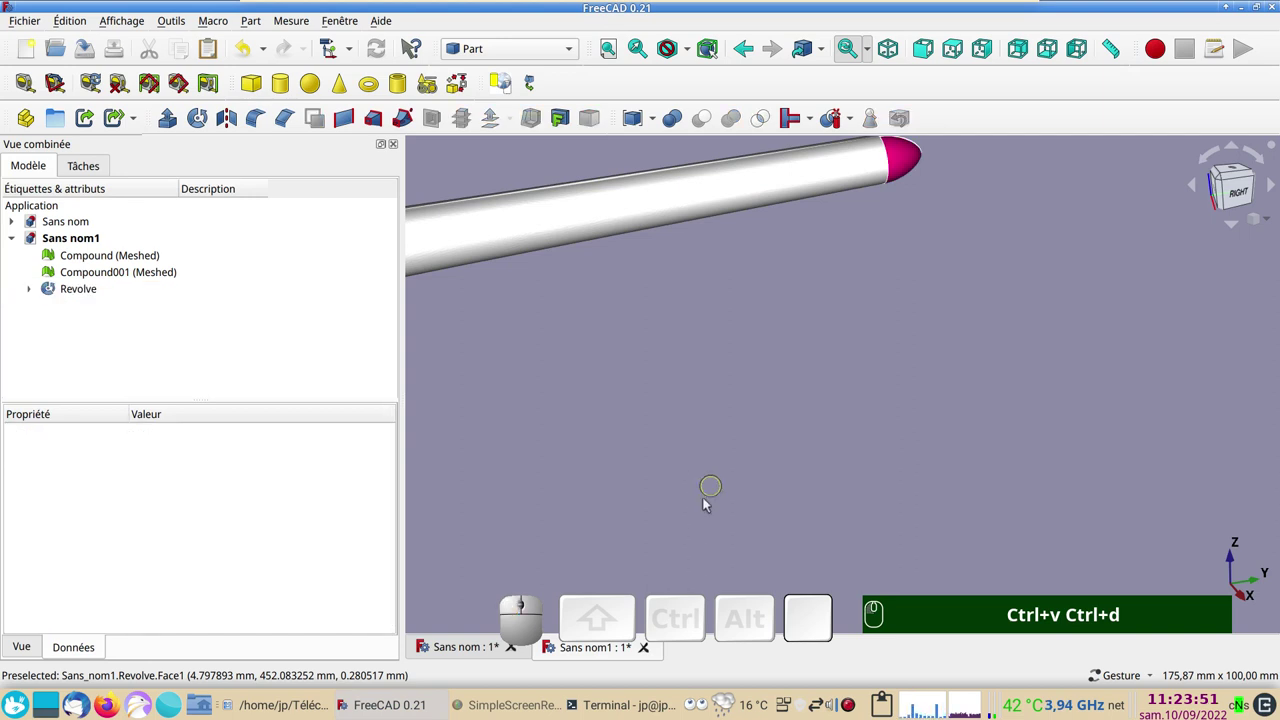
Return to the original Sans nom fuselage document with the nose in view
click(459, 658)
right_click(632, 490)
scroll(down, 3)
right_click(546, 498)
right_click(528, 488)
Hide the meshed fuselage and canopy copies so only the solids remain visible
scroll(up, 3)
right_click(701, 427)
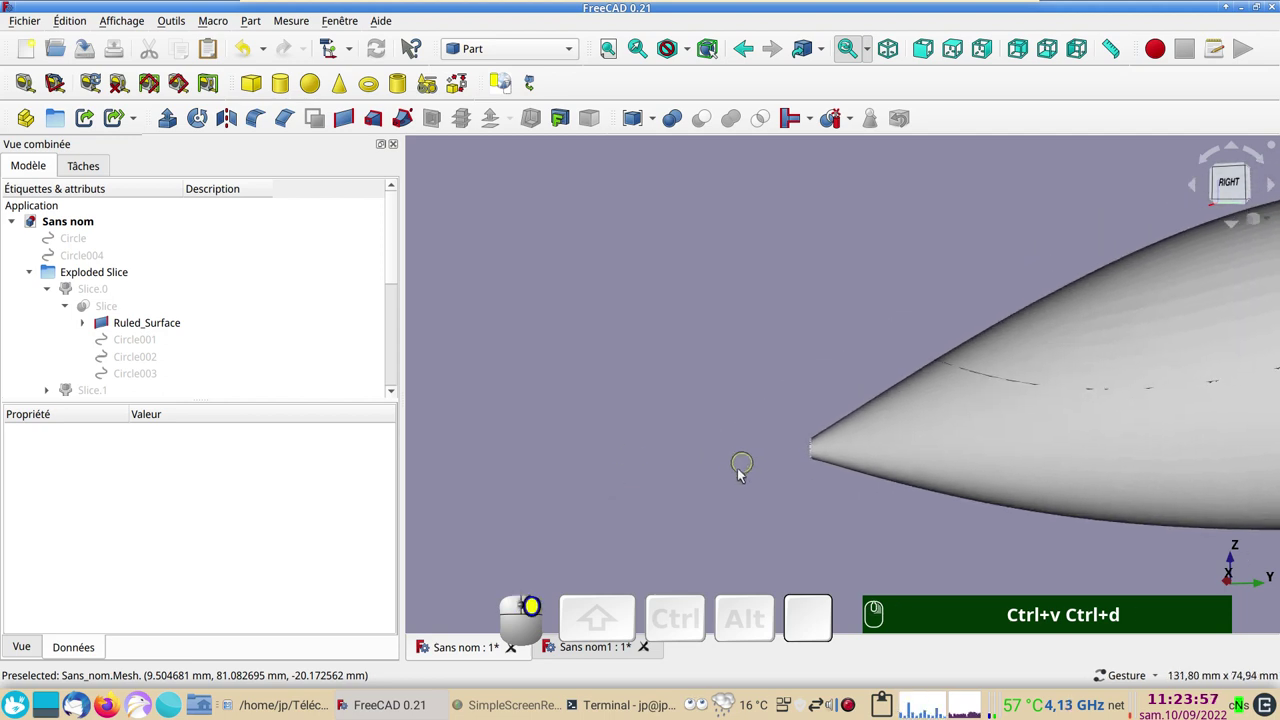
scroll(up, 3)
right_click(813, 455)
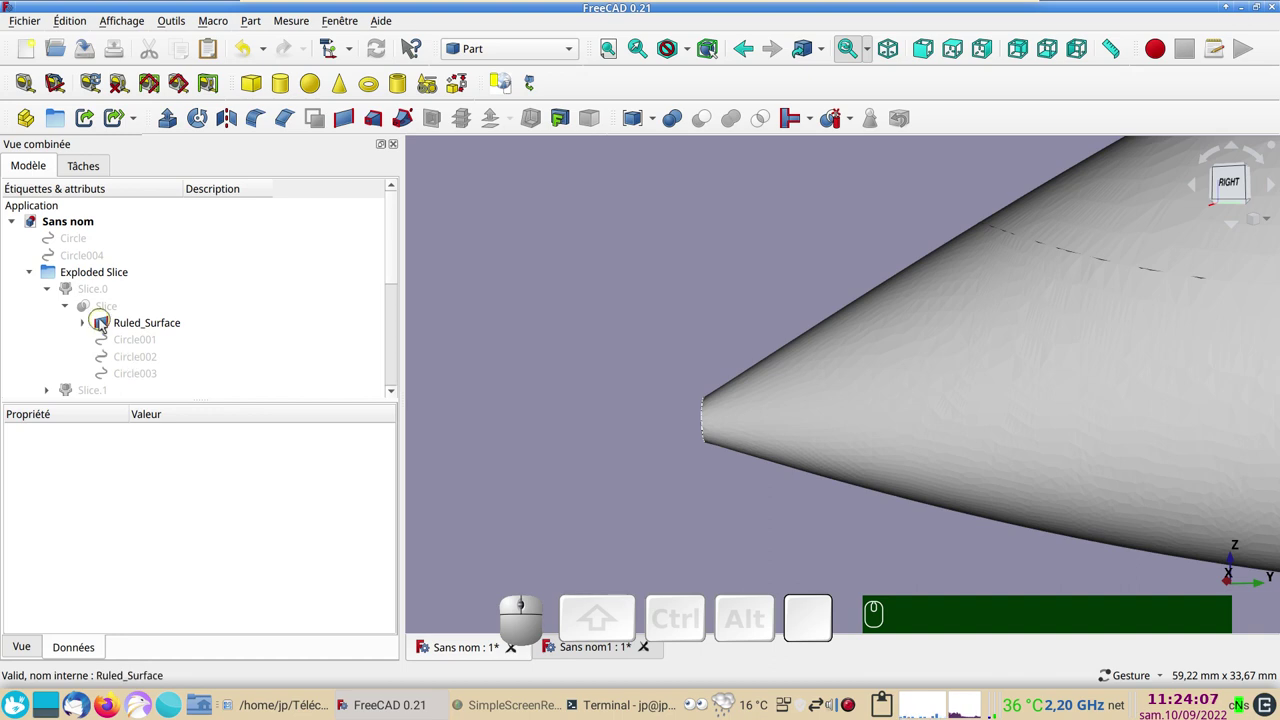
scroll(down, 3)
scroll(up, 3)
scroll(down, 3)
scroll(down, 3)
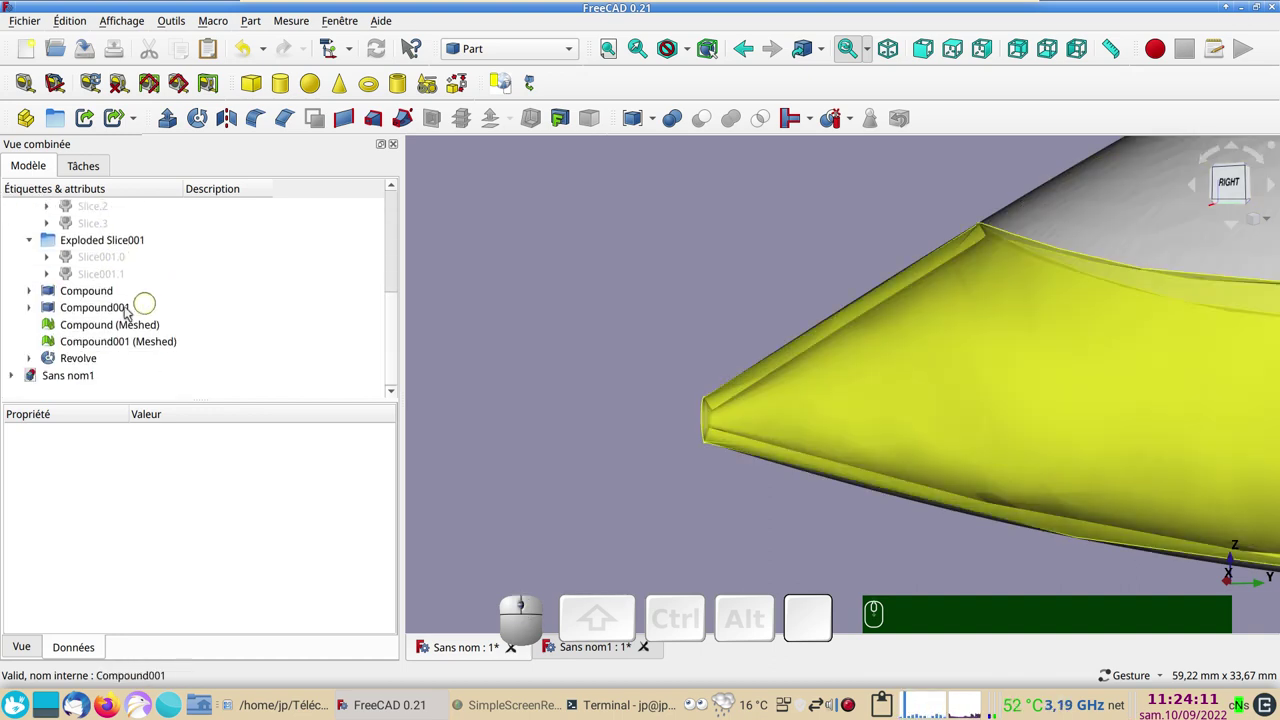
click(853, 395)
key(space)
key(space)
click(89, 343)
key(space)
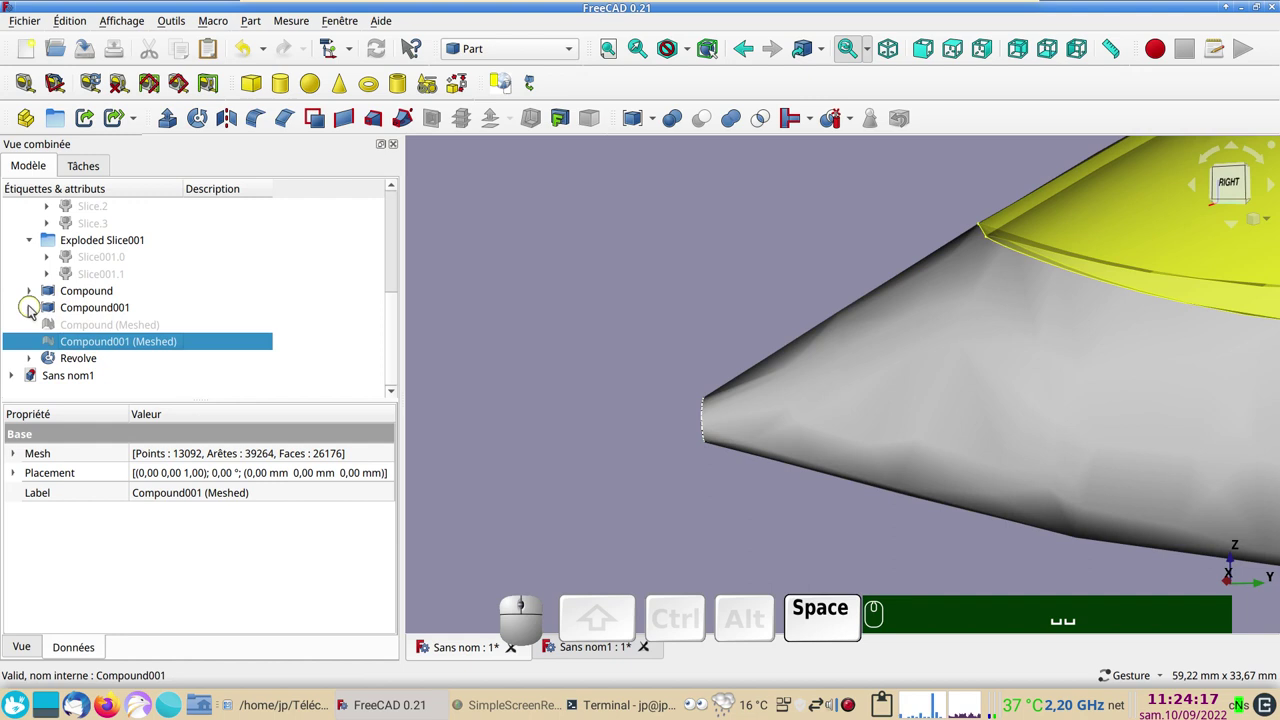
Set the descriptions of the two compounds to 'fuselage' and 'verrière'
click(34, 309)
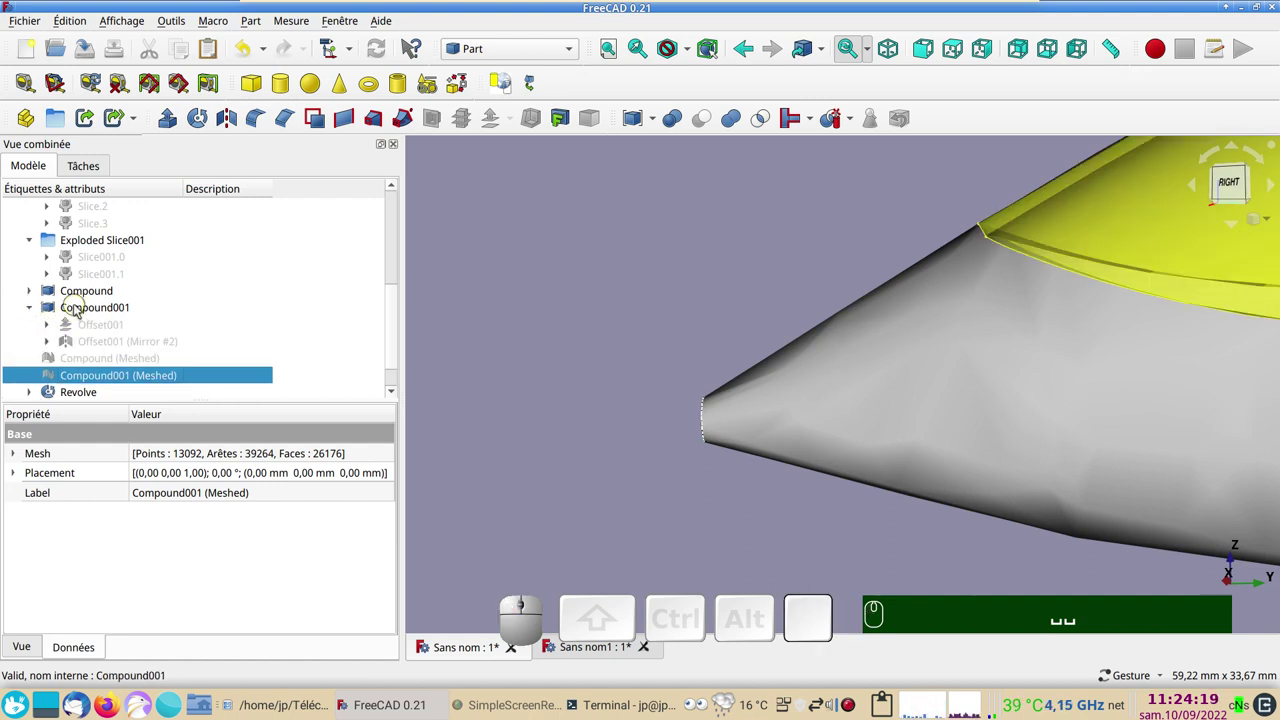
click(29, 311)
click(30, 292)
click(207, 289)
key(F2)
text(fuselage)
key(Return)
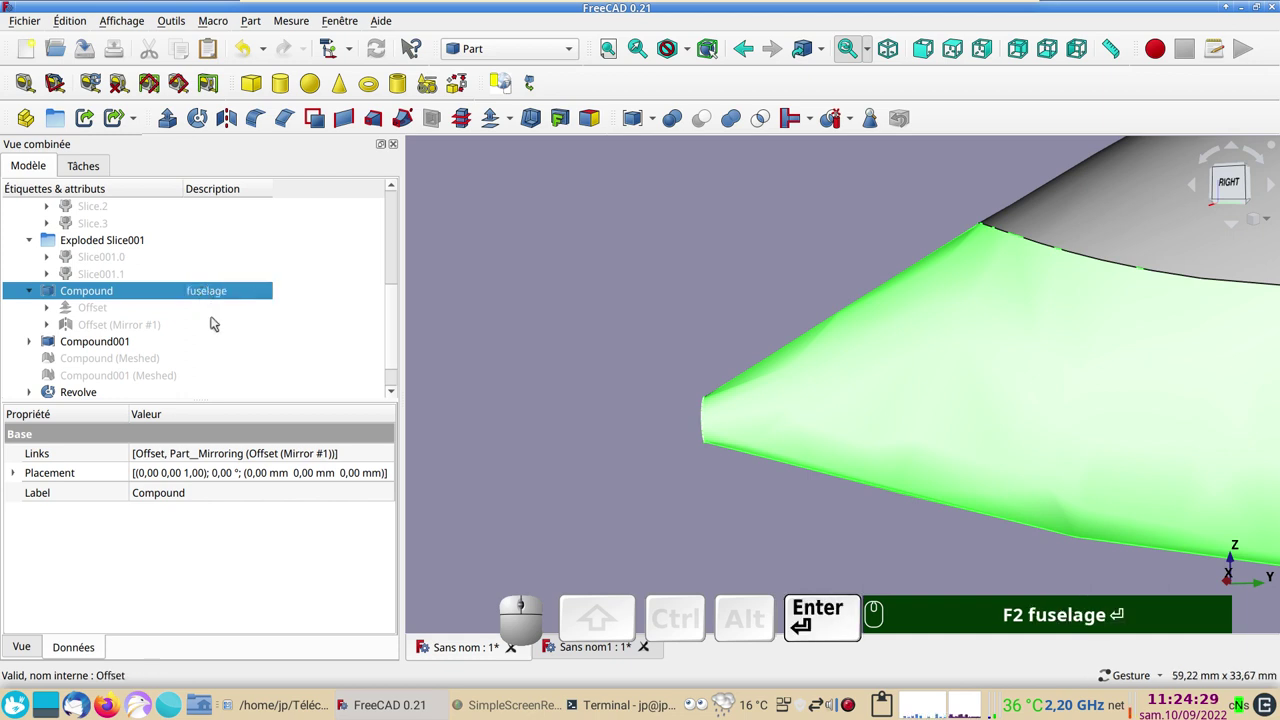
click(213, 342)
key(F2)
key(F2)
text(rri)
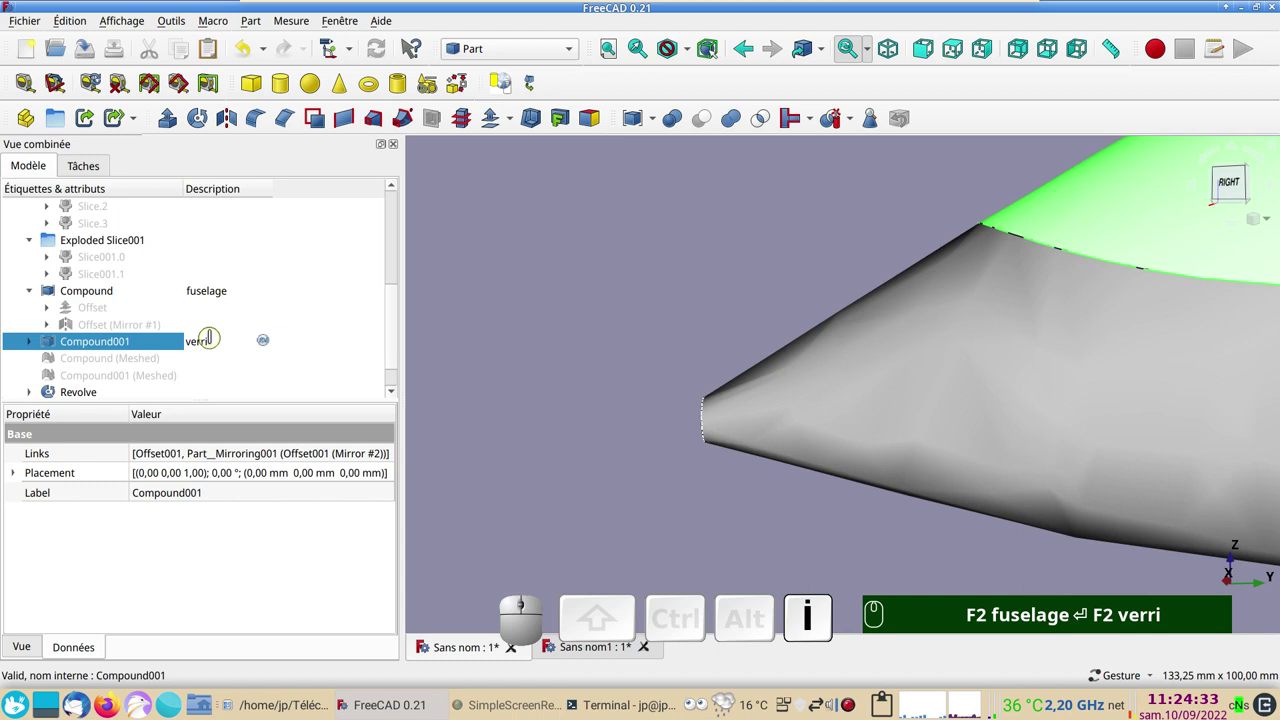
text(ère)
key(Return)
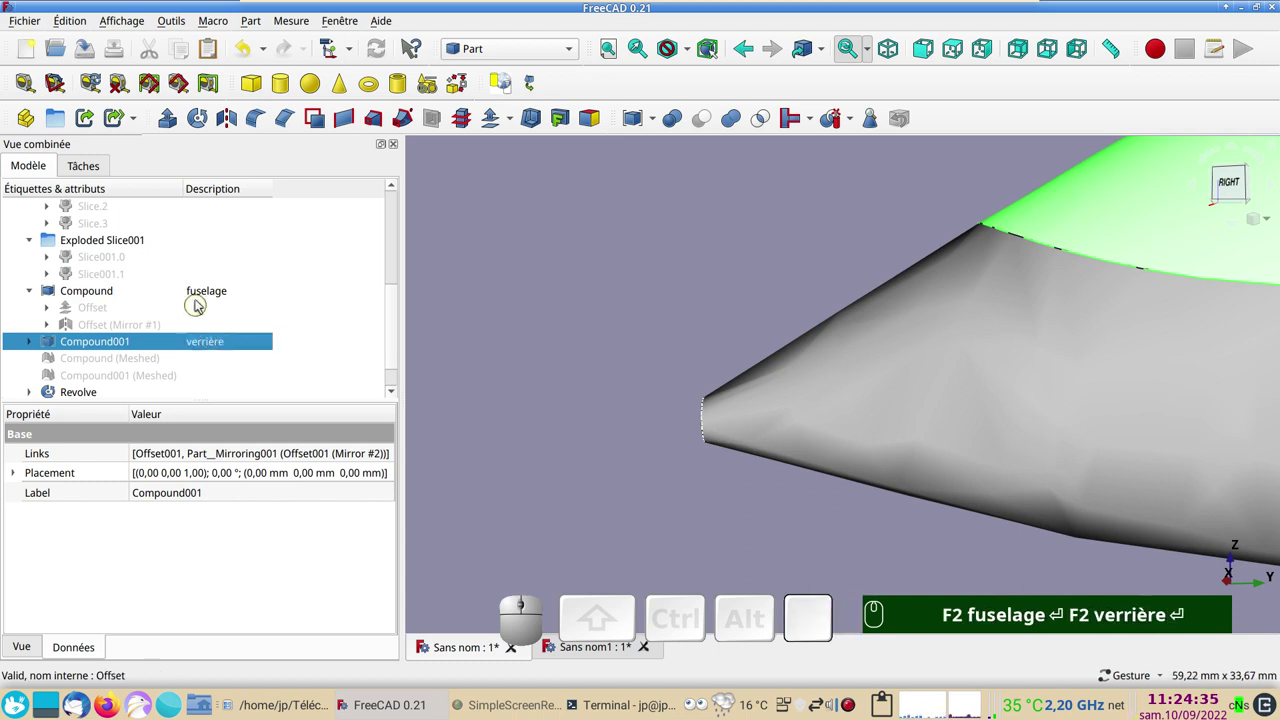
Expand the fuselage compound down through the offsets and slices to Sweep_2_rails and its profile sketches
click(204, 292)
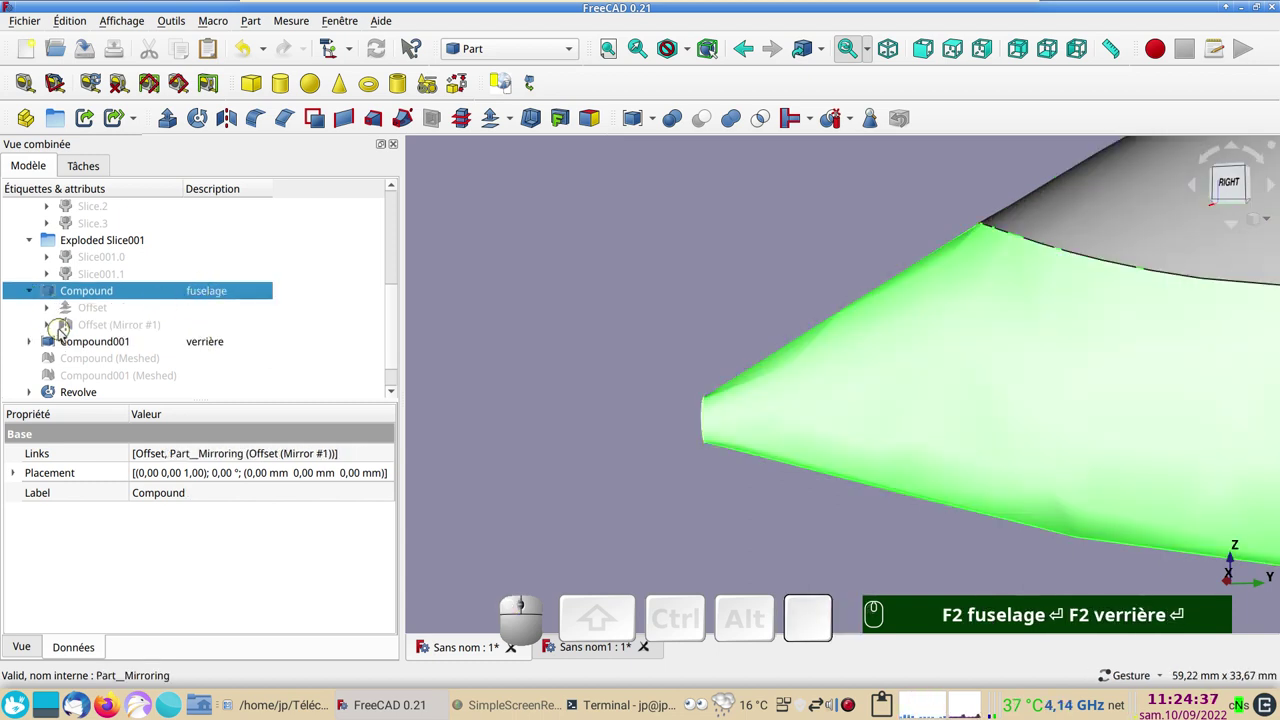
click(54, 331)
click(69, 339)
click(85, 358)
click(108, 384)
scroll(down, 3)
click(124, 293)
click(151, 315)
click(143, 309)
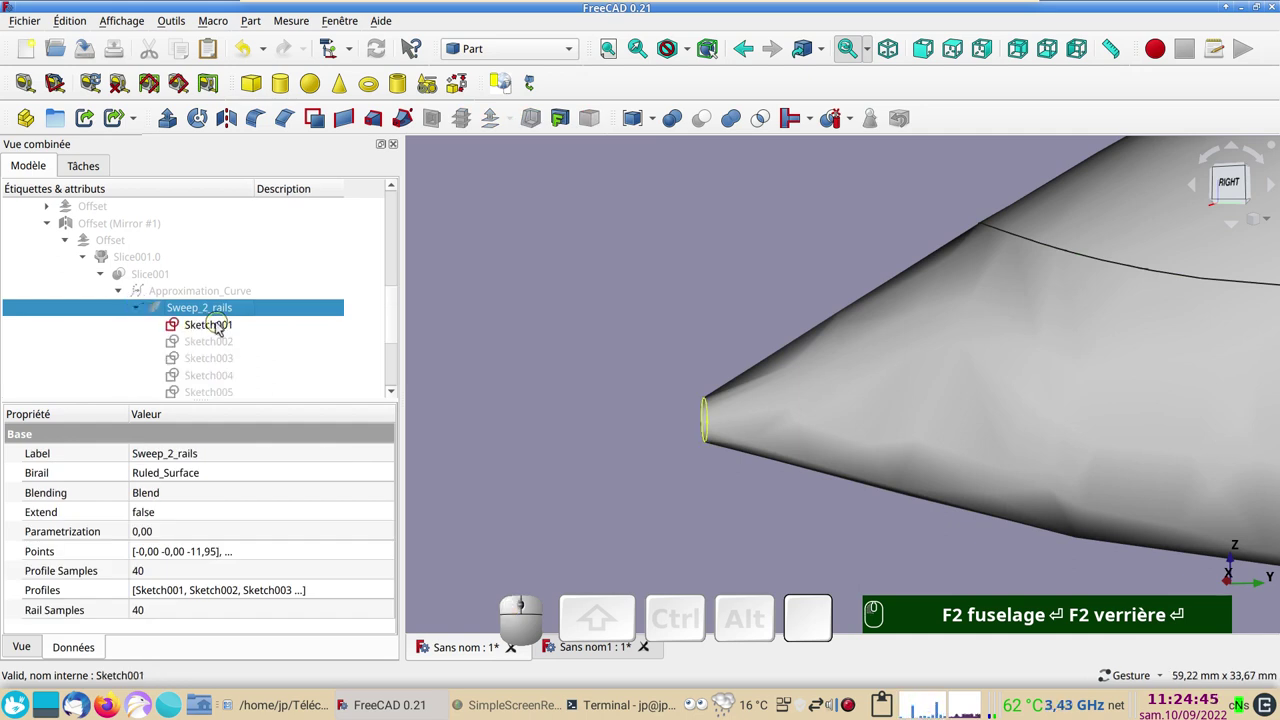
In Sketcher, start a new sketch on the YZ plane at the fuselage nose
click(218, 327)
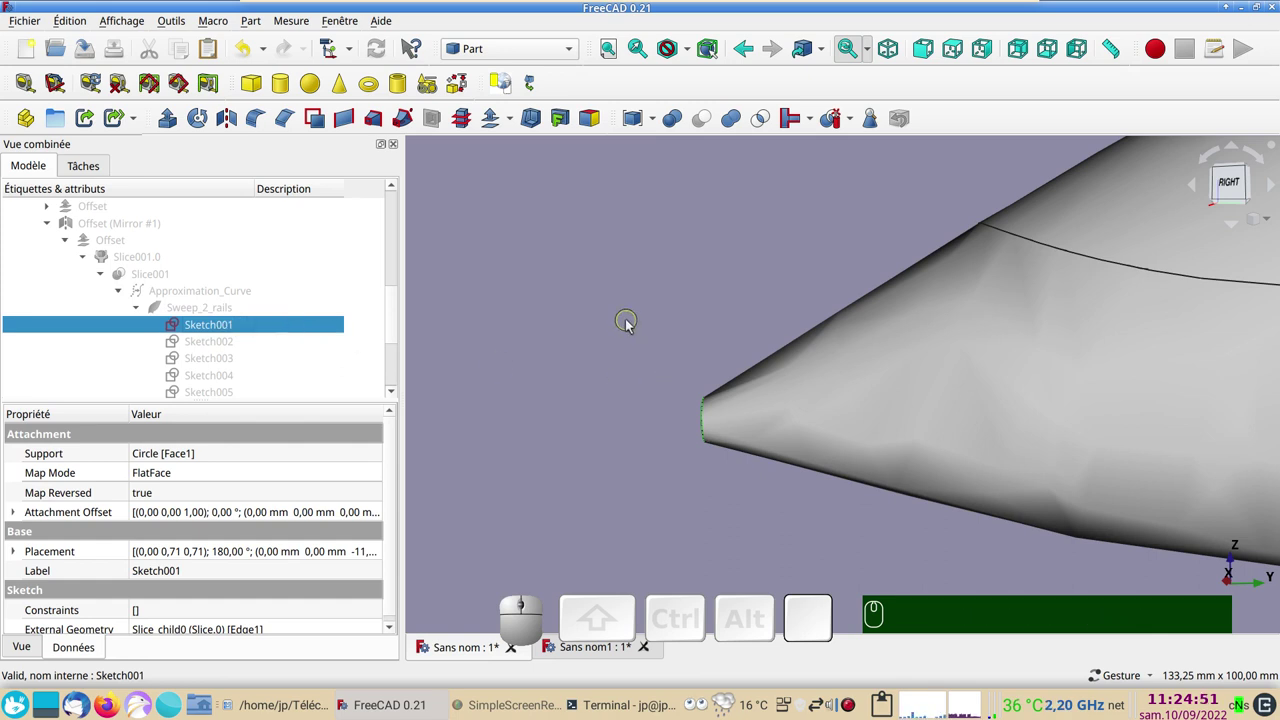
click(573, 47)
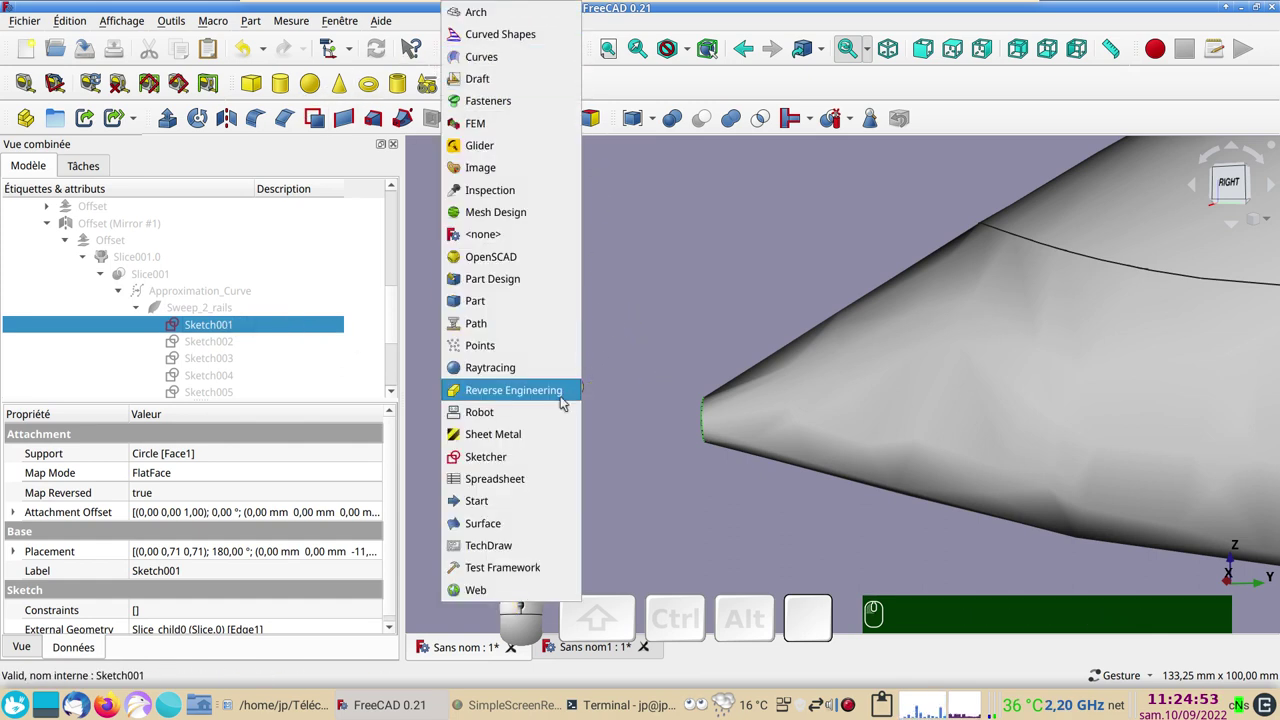
click(510, 456)
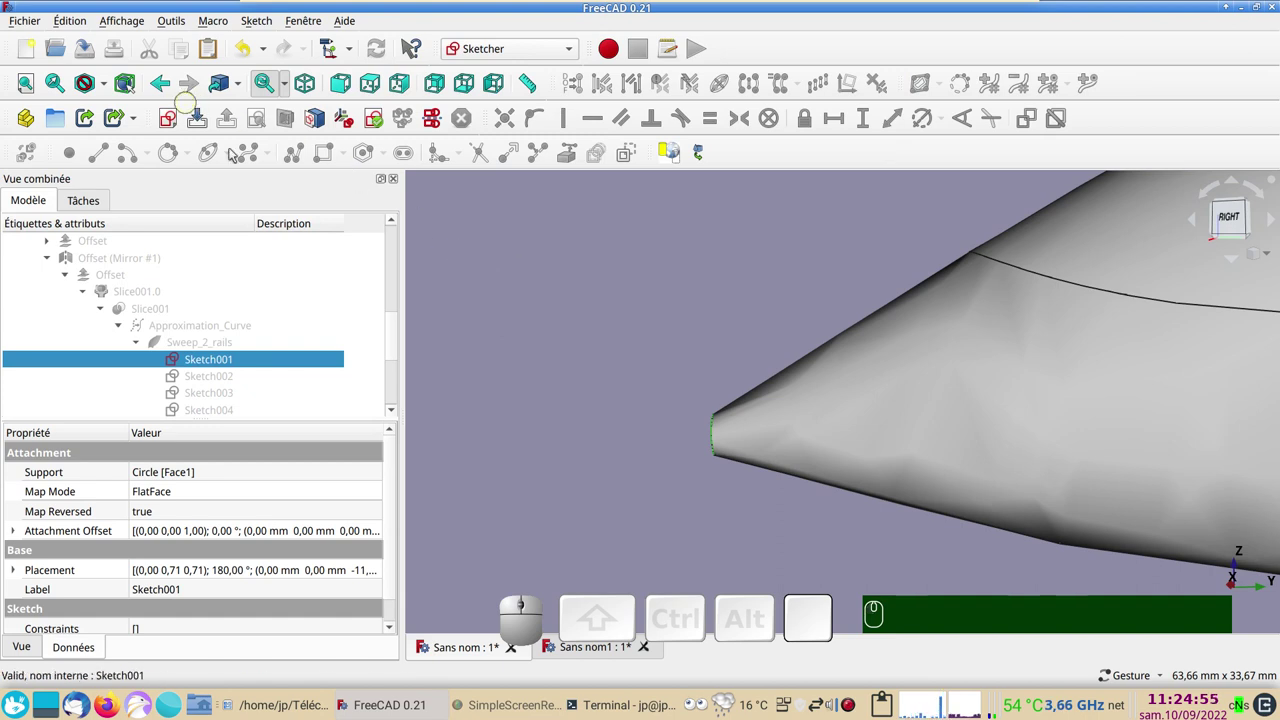
click(570, 265)
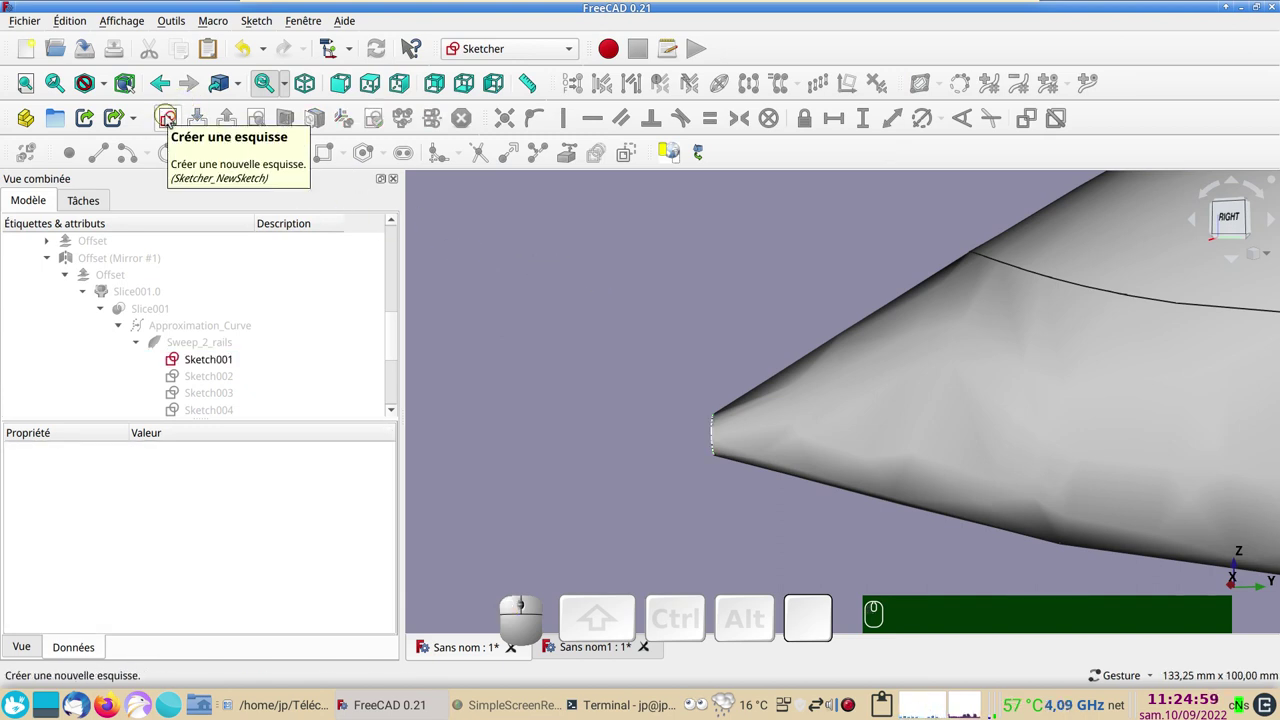
click(172, 121)
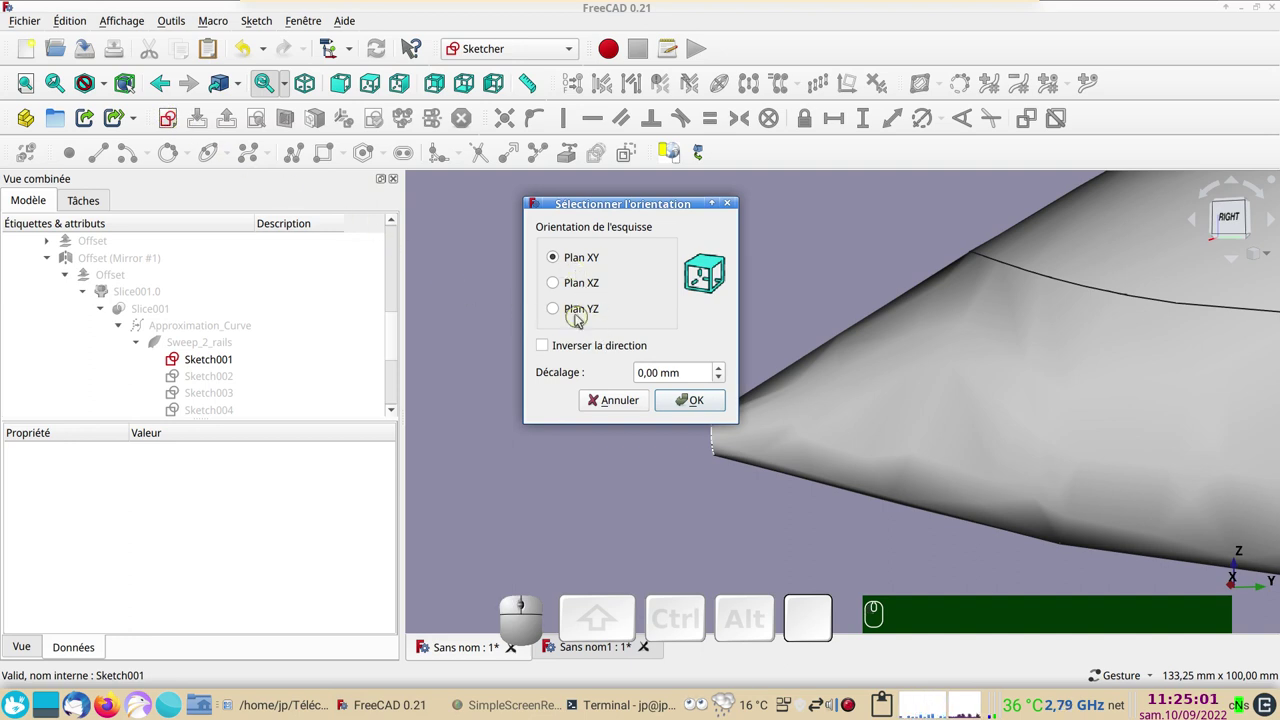
click(580, 316)
click(687, 401)
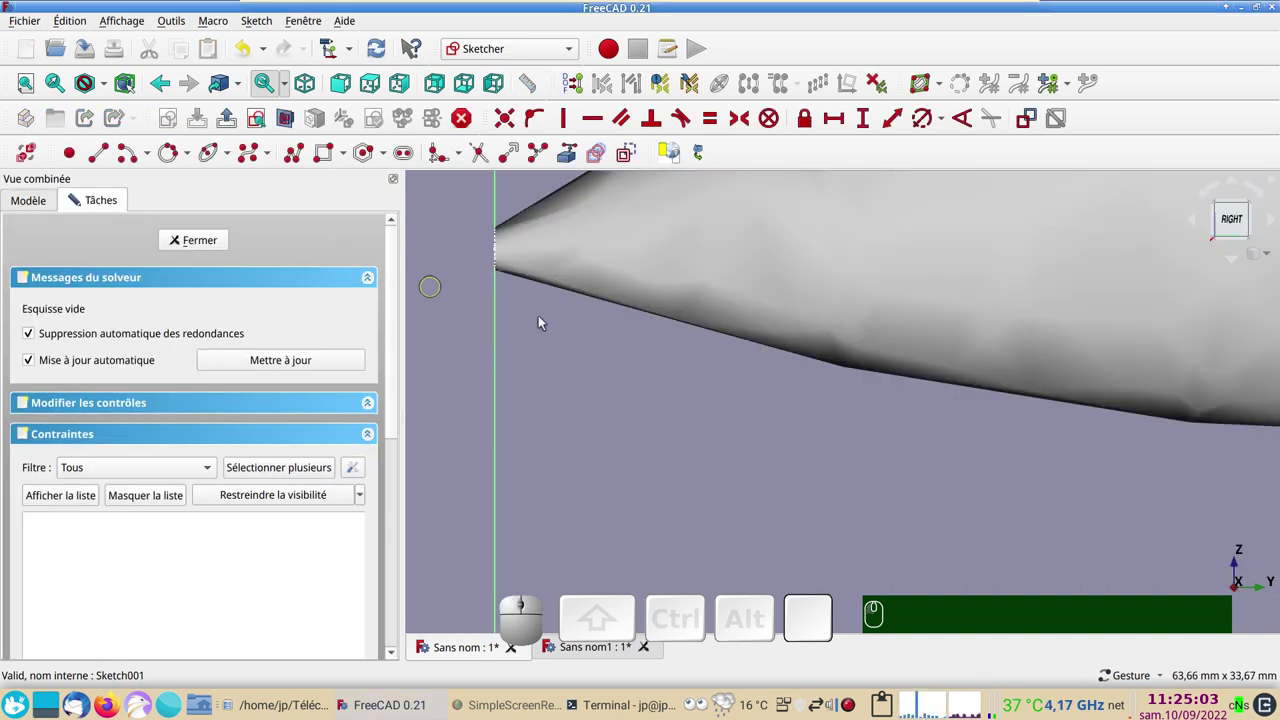
right_click(697, 447)
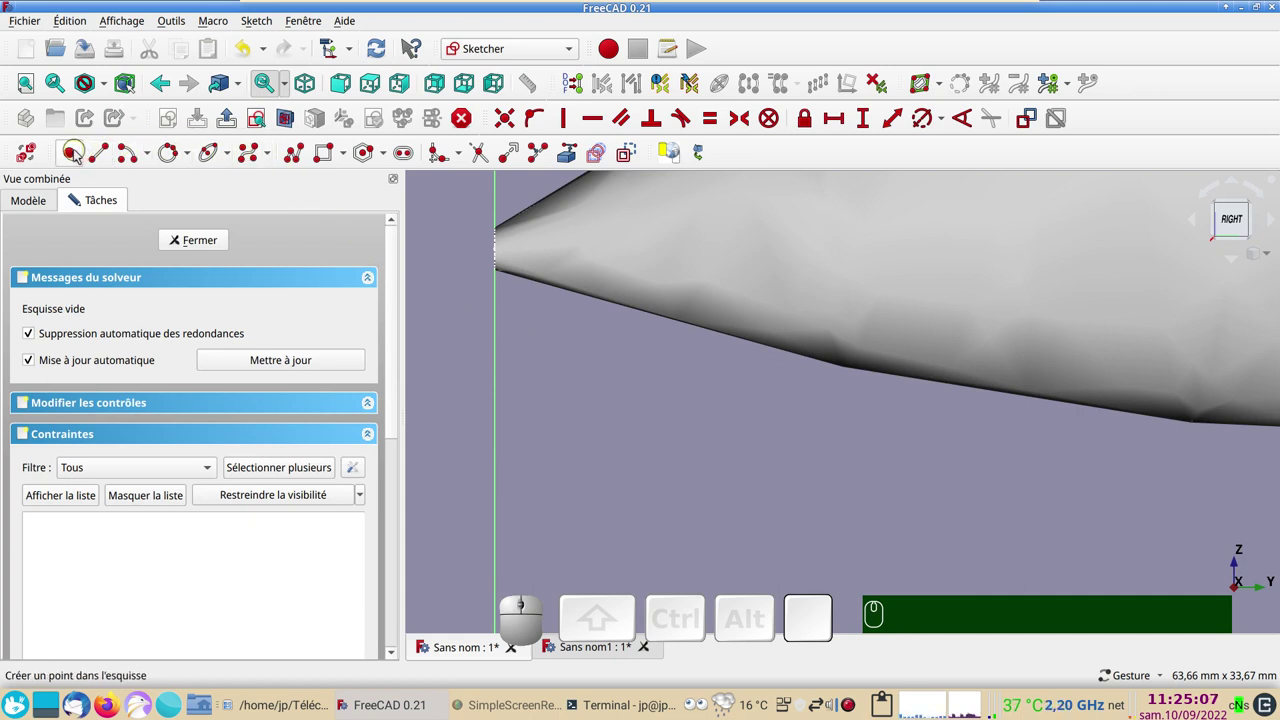
Place a single point just ahead of the nose tip, nudge it into position and close Sketch008
click(76, 156)
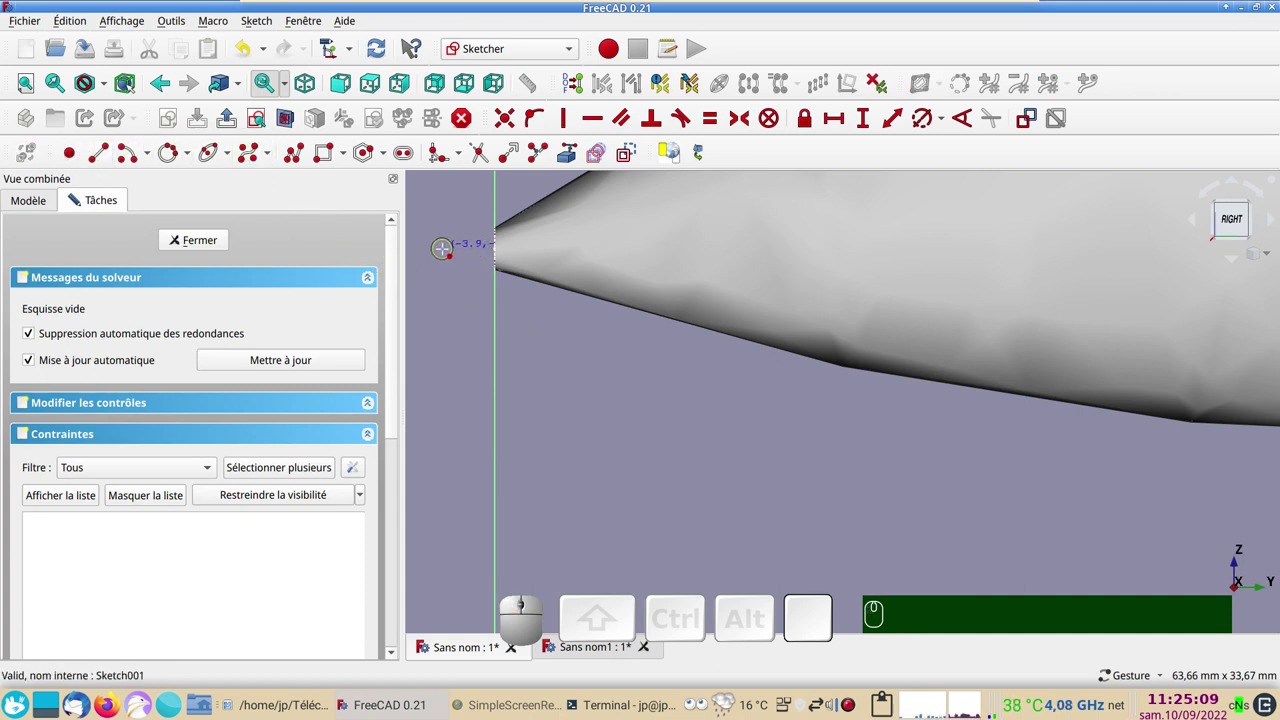
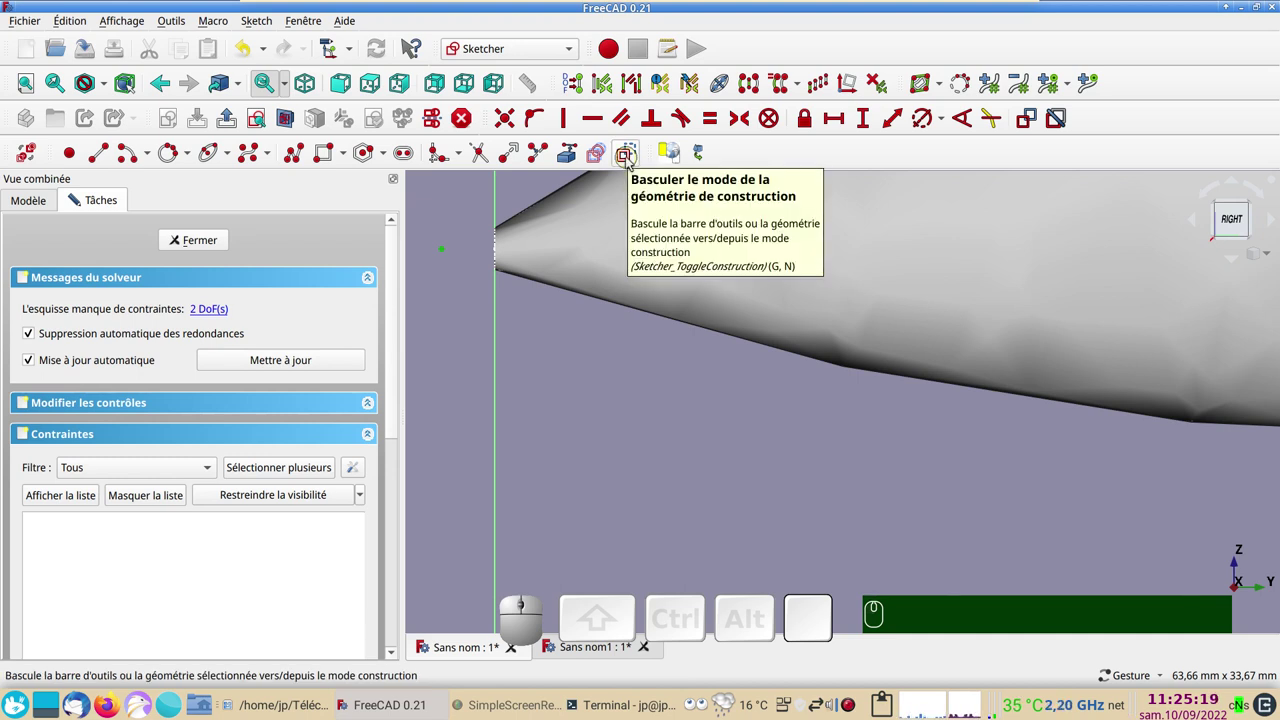
click(632, 163)
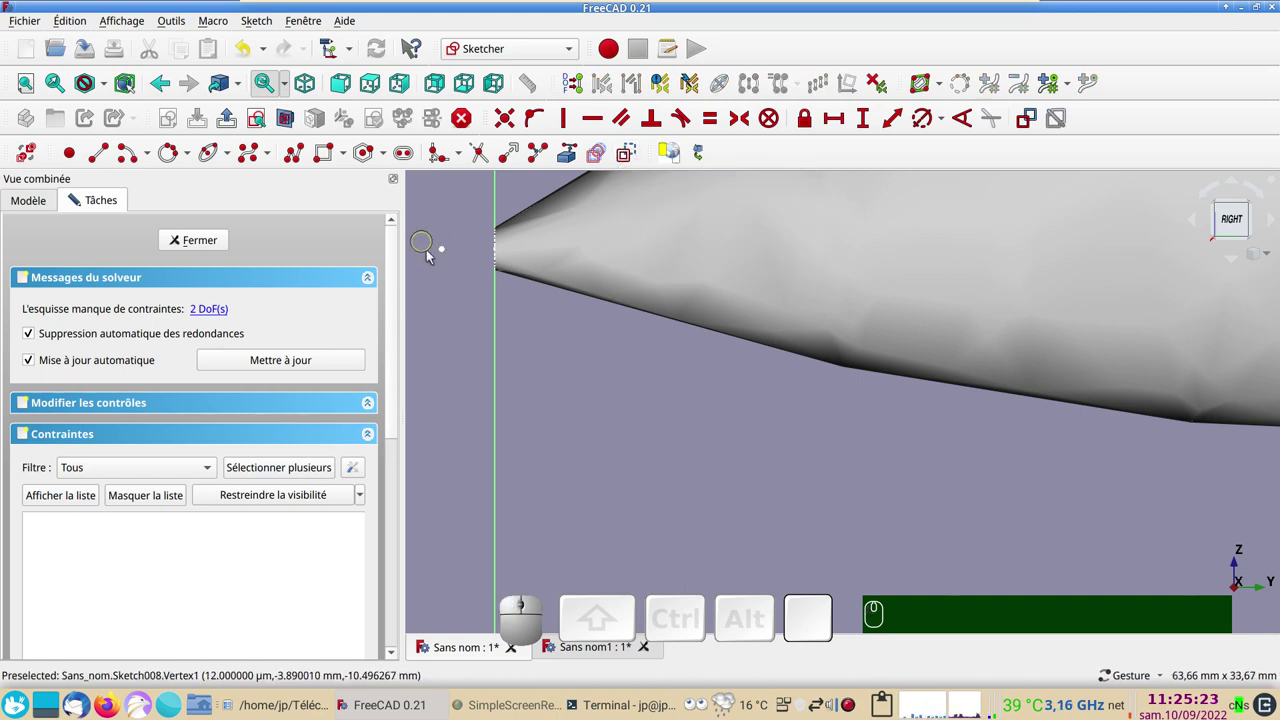
right_click(457, 280)
click(439, 277)
drag(444, 251, 452, 295)
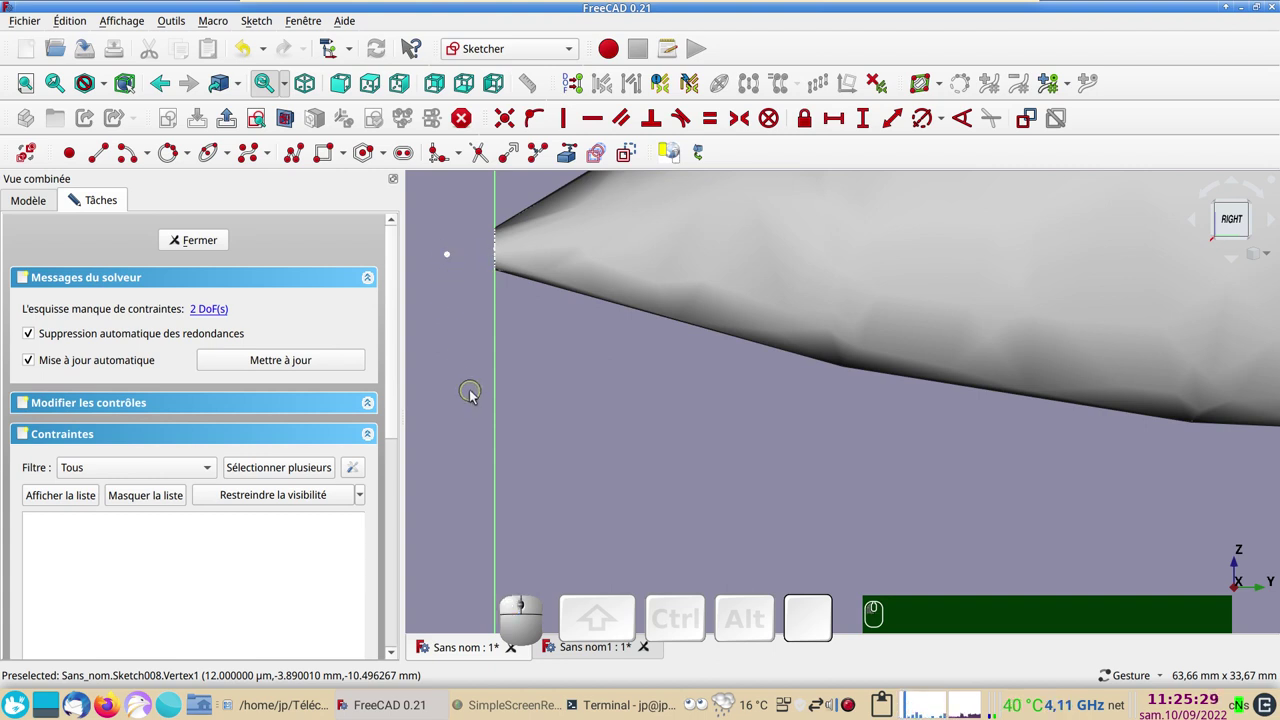
click(196, 247)
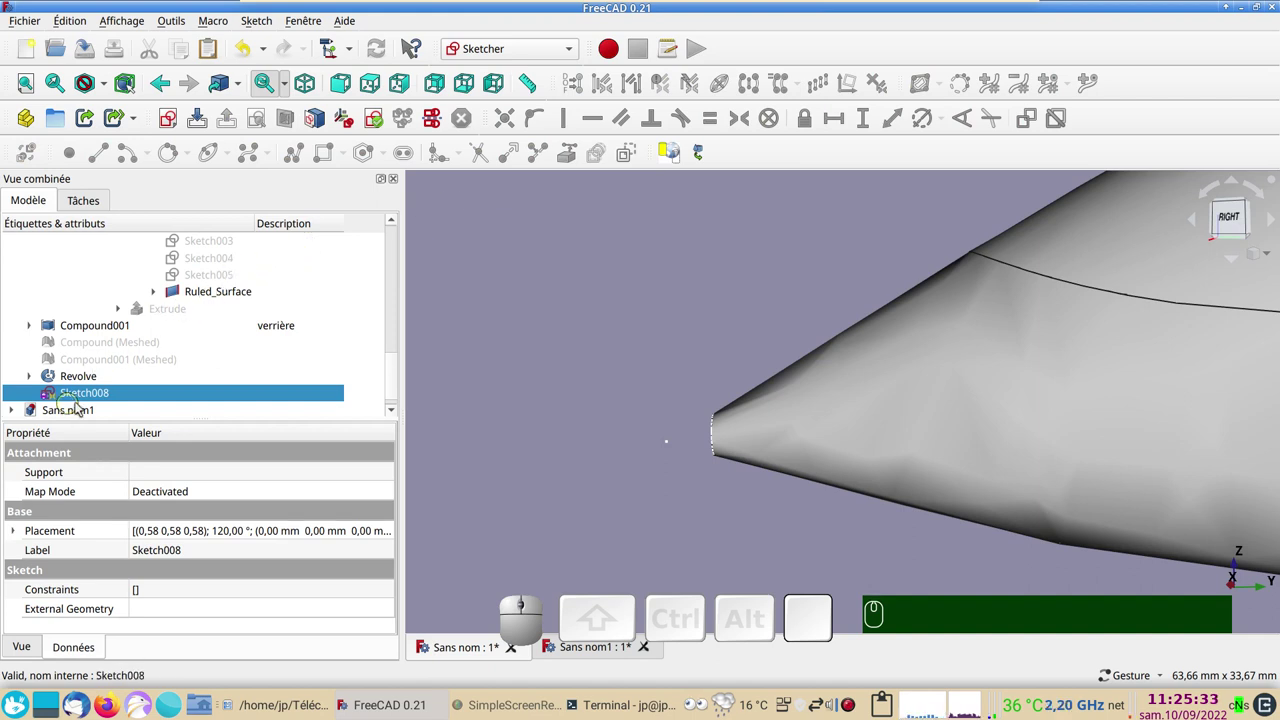
In Part, loft a solid from section Sketch001 to the Sketch008 point, forming the pointed nose tip
middle_click(573, 56)
click(570, 58)
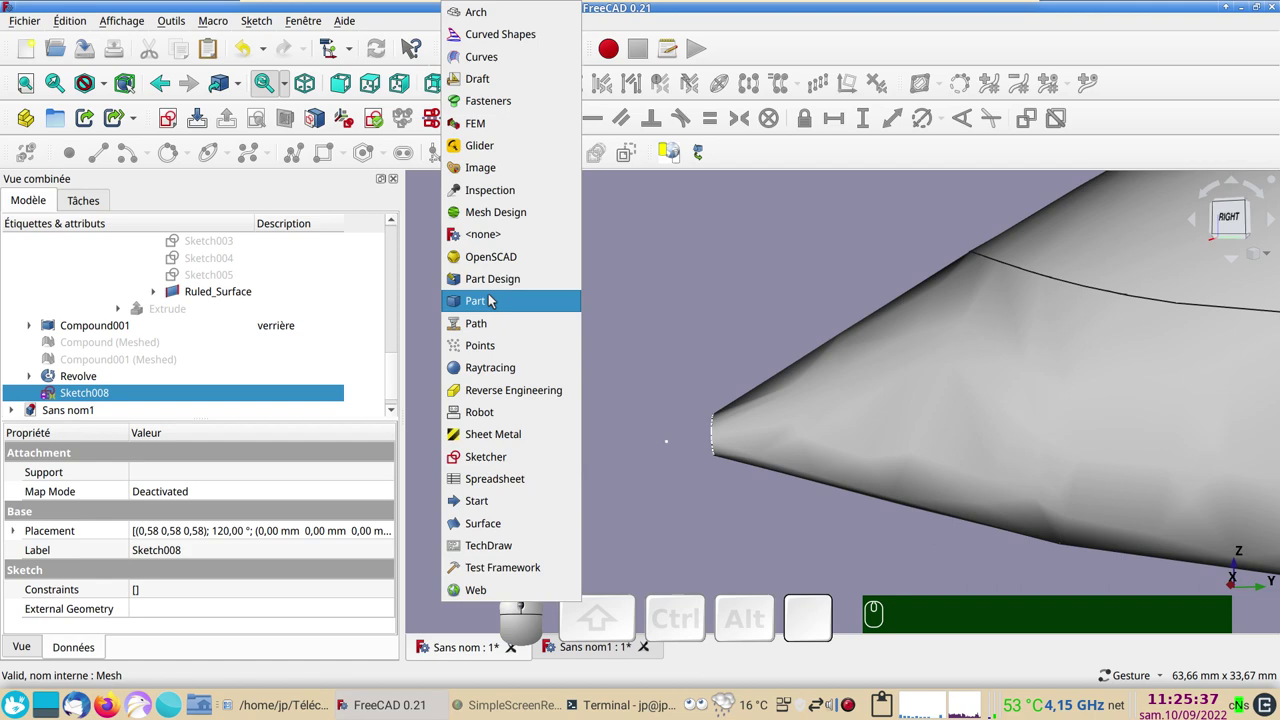
click(491, 300)
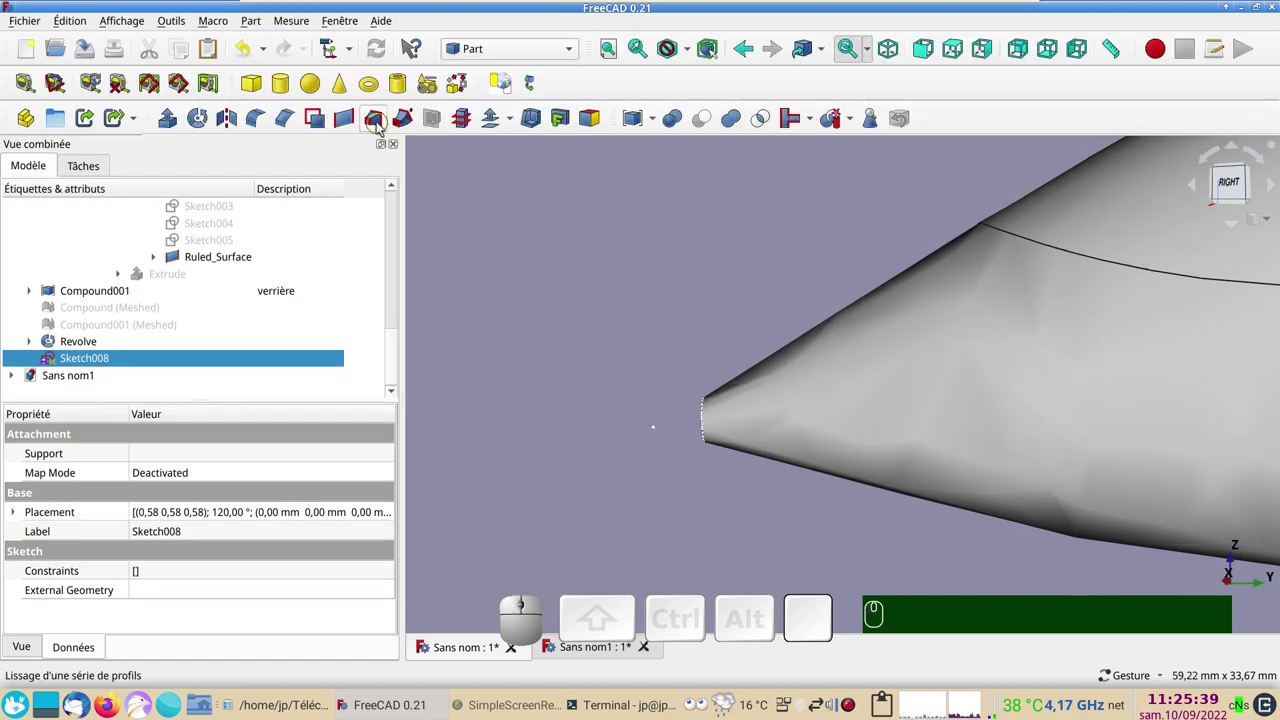
click(382, 127)
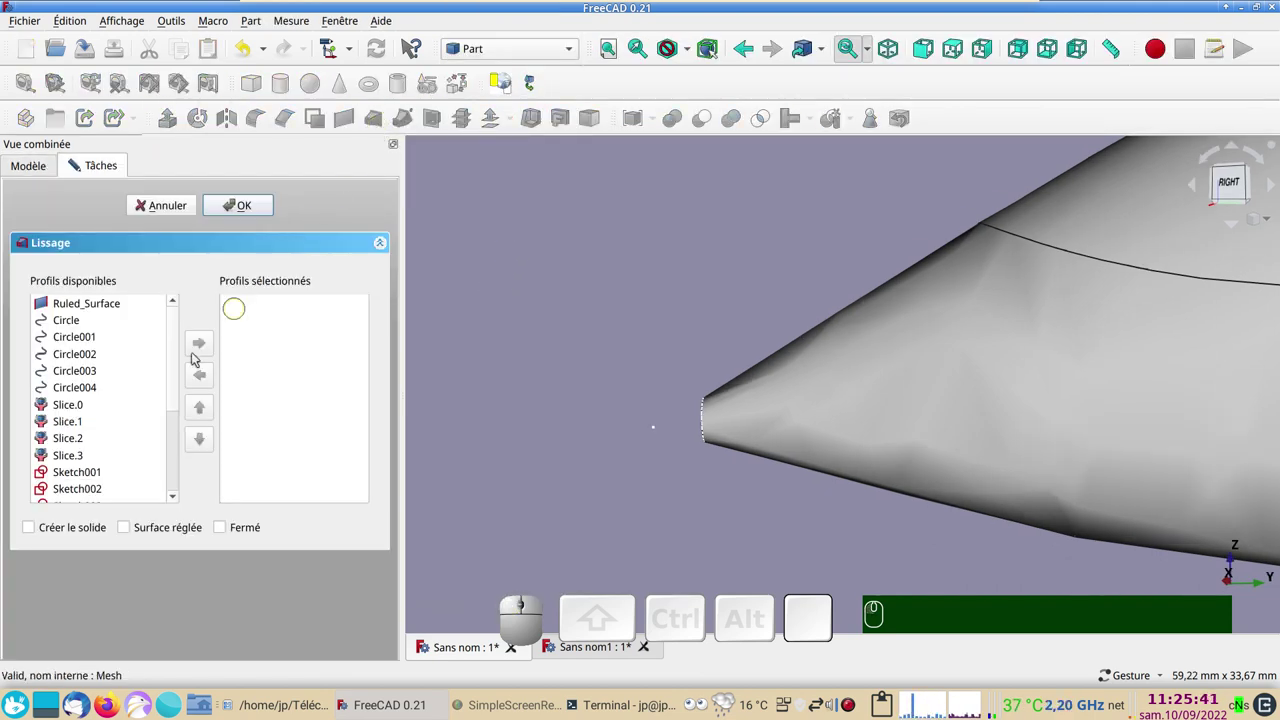
click(89, 472)
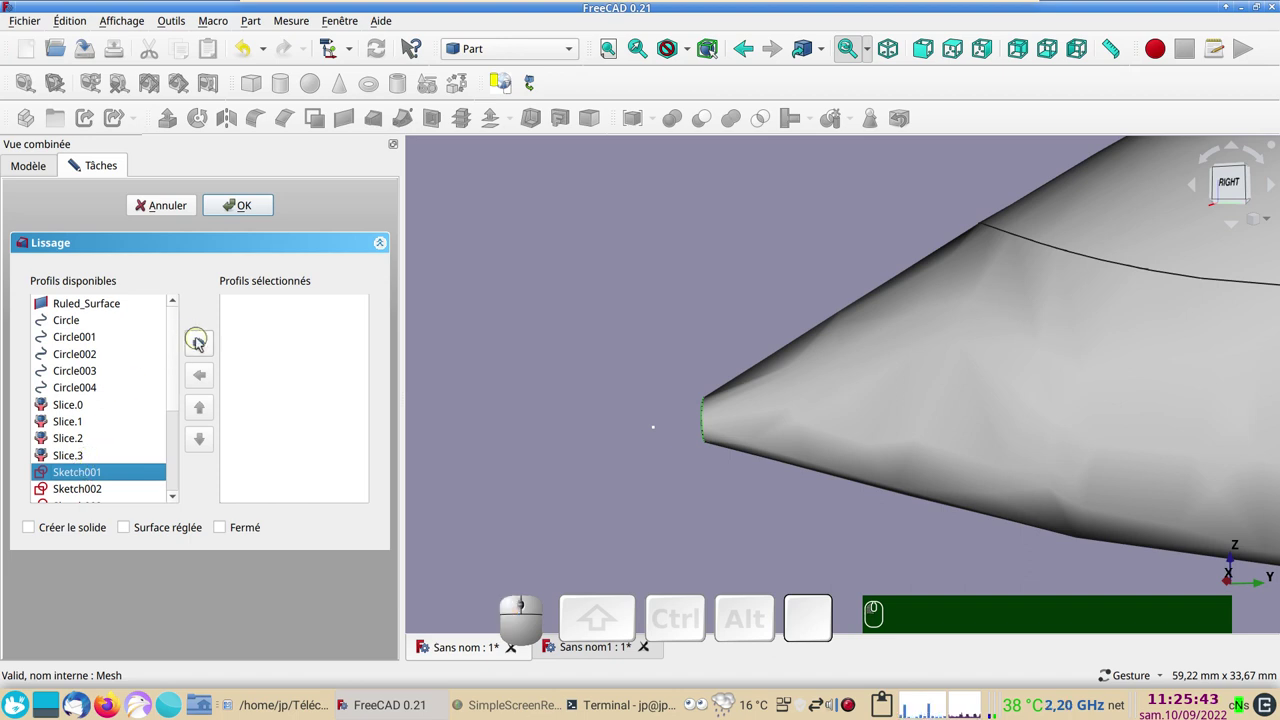
click(203, 341)
drag(177, 359, 198, 500)
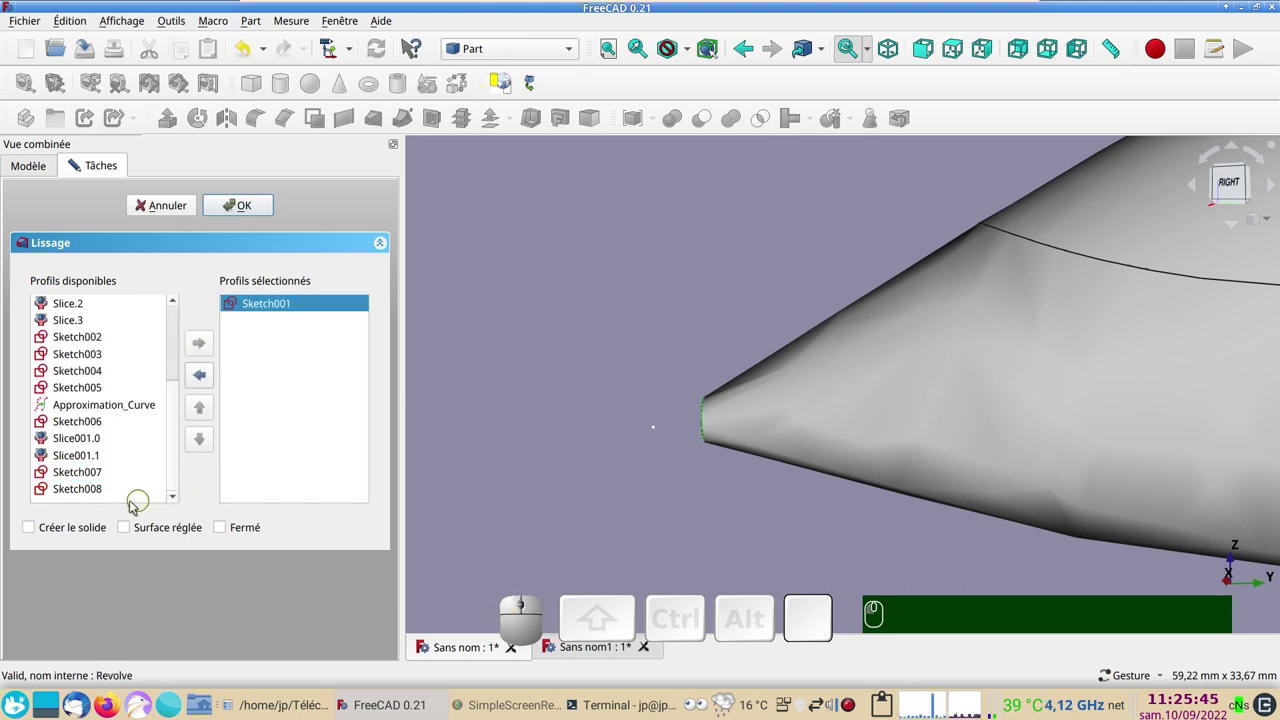
click(96, 495)
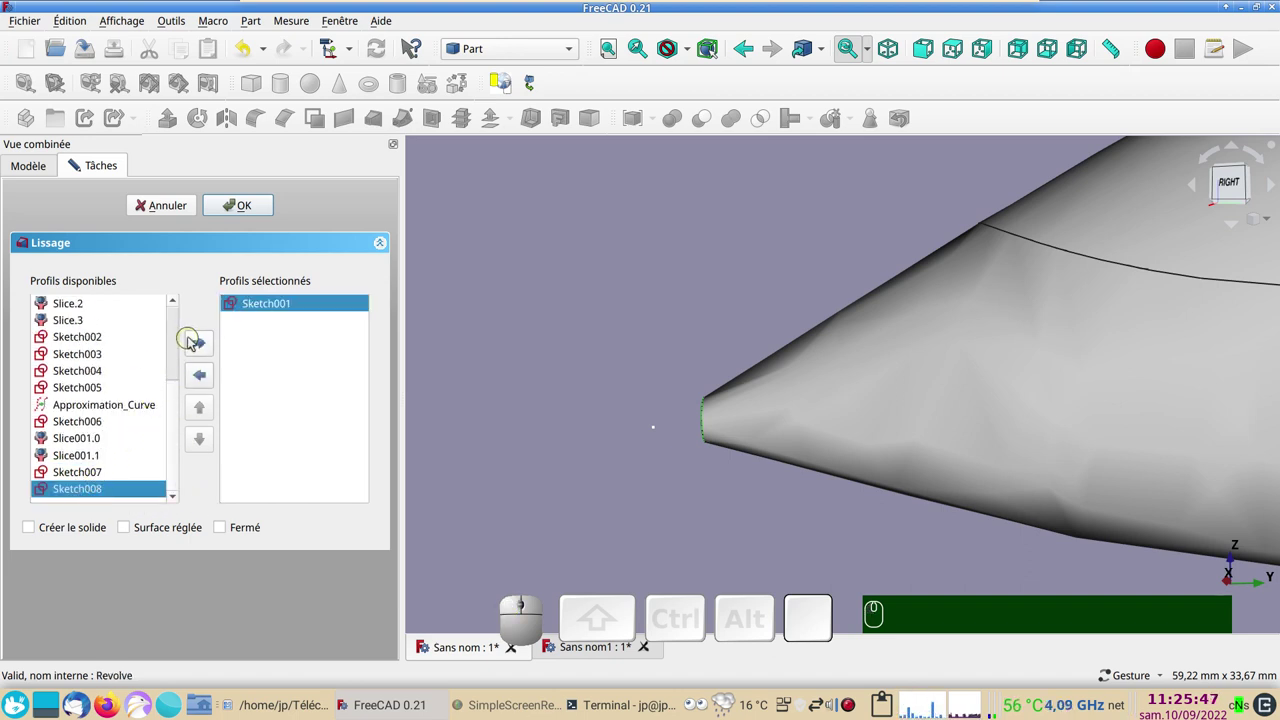
click(200, 341)
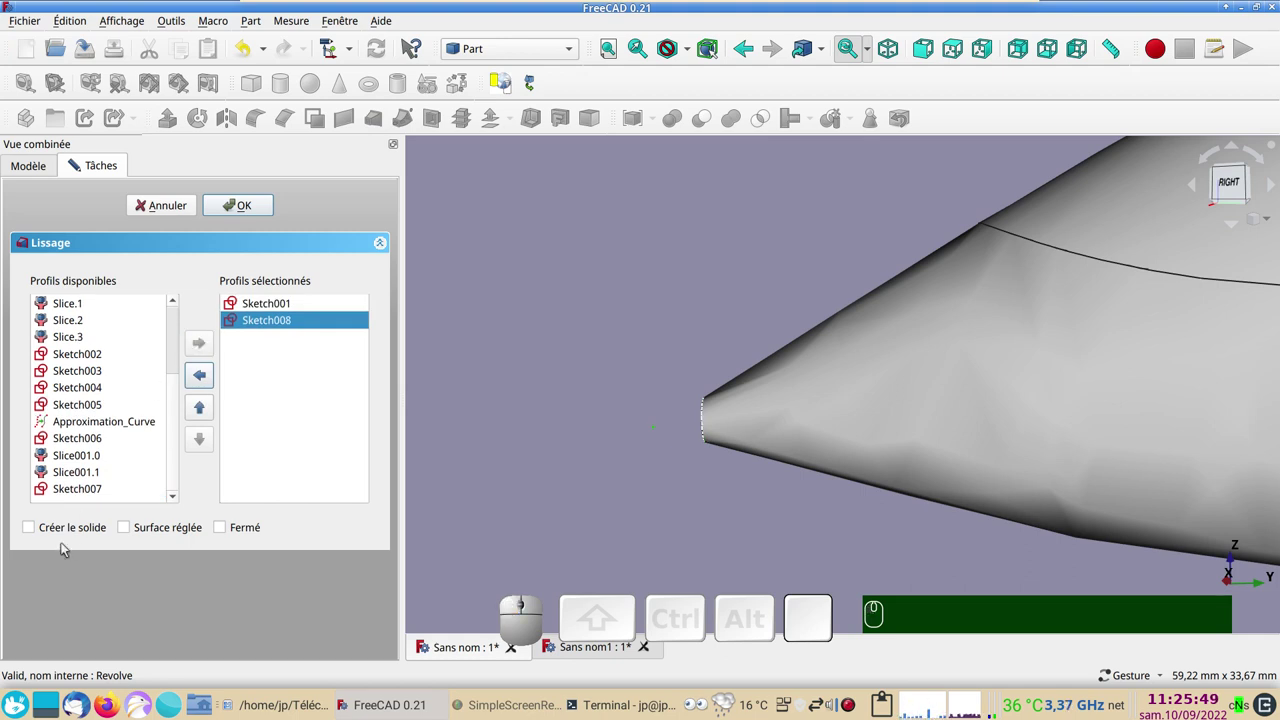
click(54, 532)
click(254, 207)
Bring the nose tip back into view and select the new Loft
drag(821, 540, 816, 522)
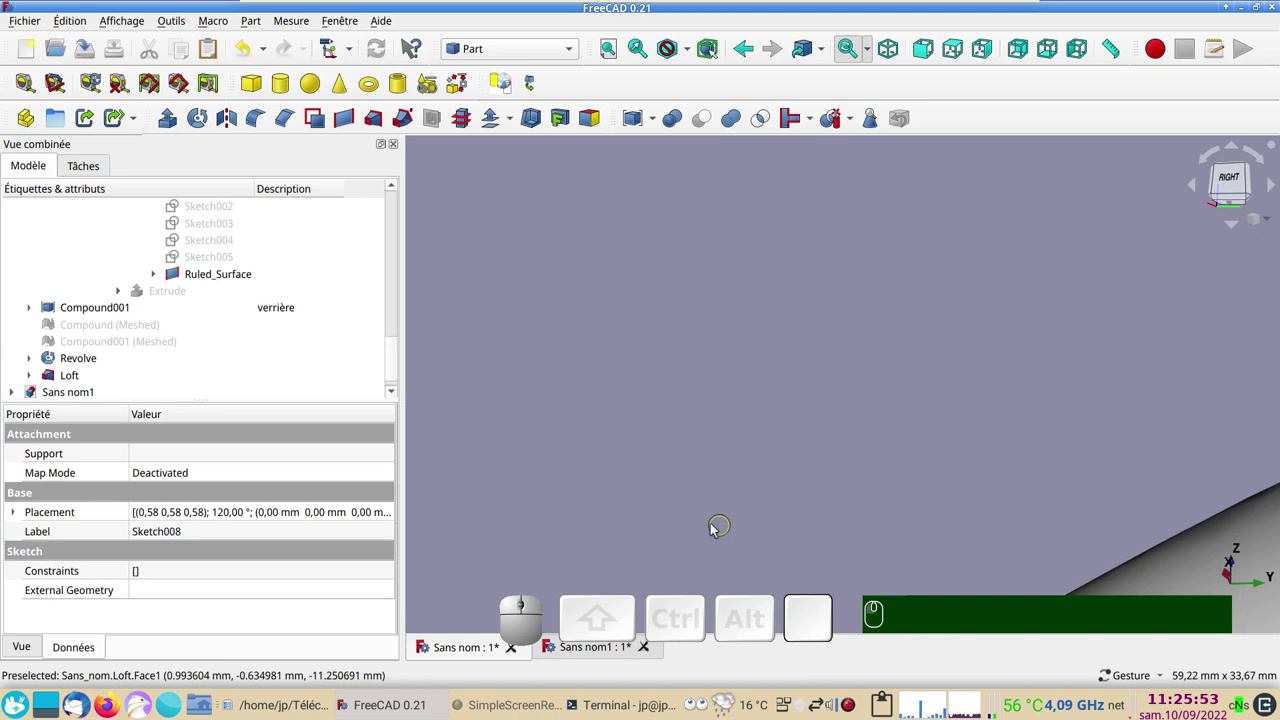
key(KP_3)
right_click(590, 425)
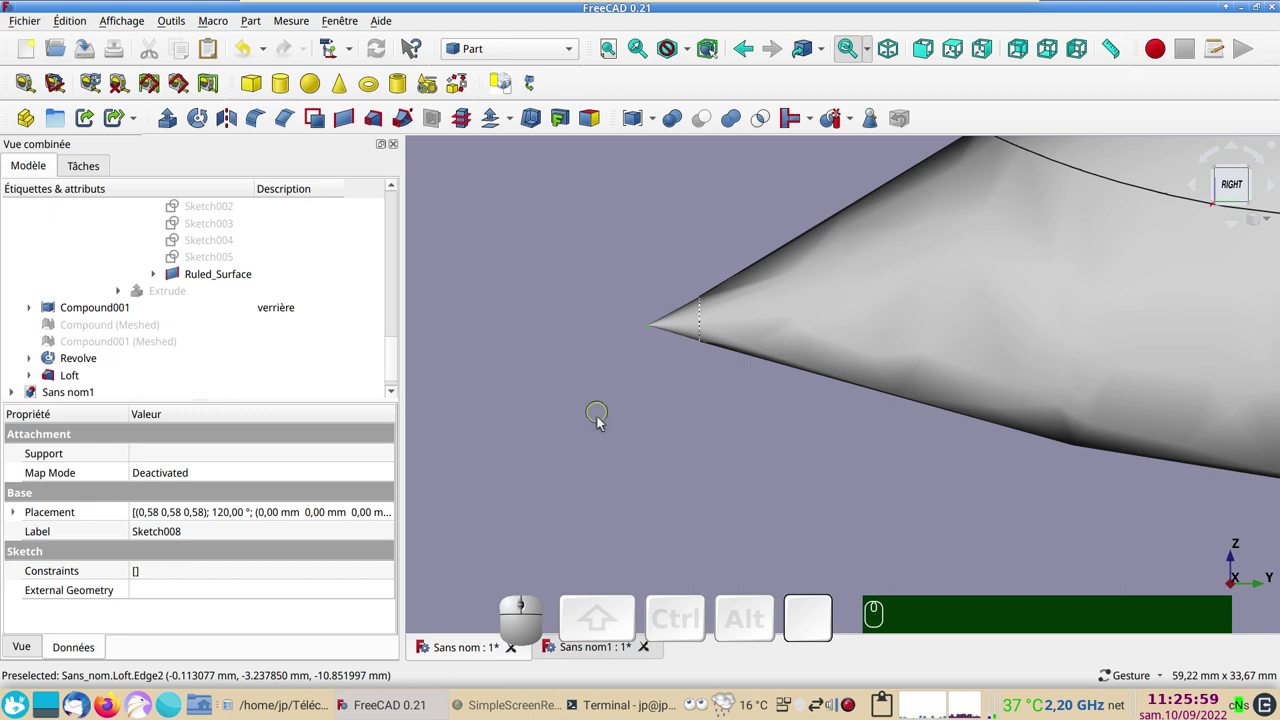
scroll(down, 3)
scroll(down, 3)
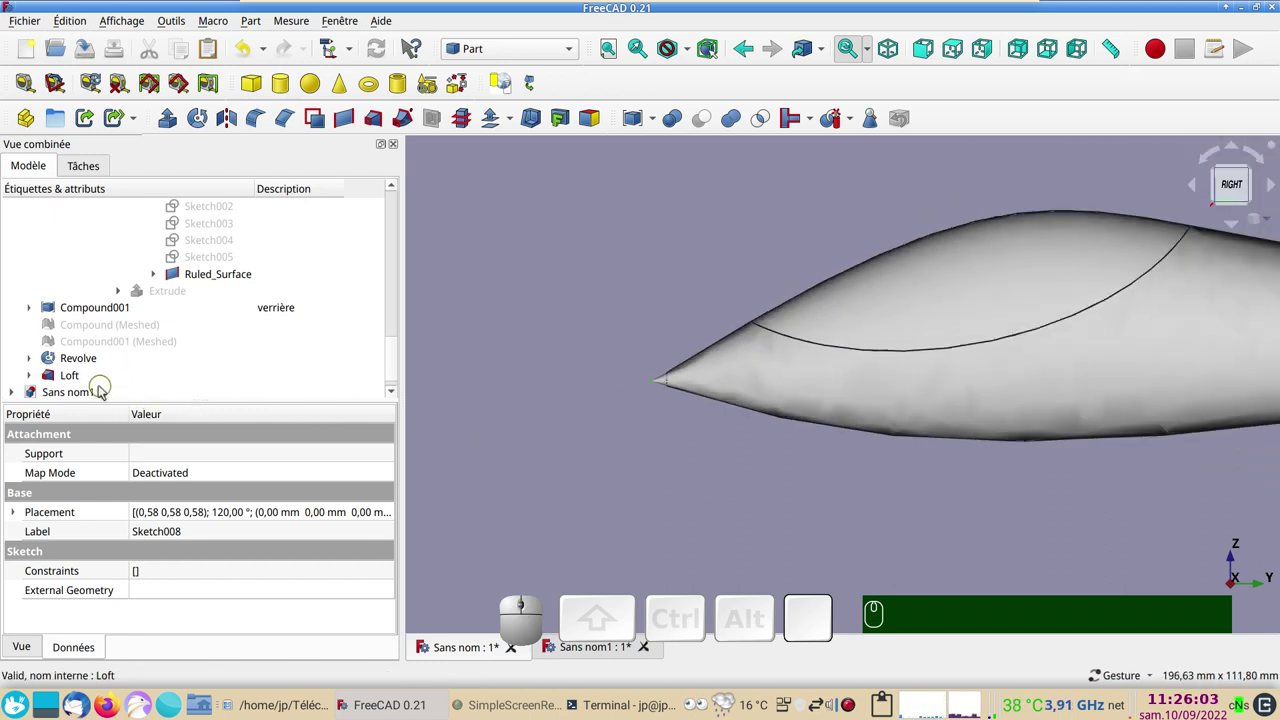
click(95, 384)
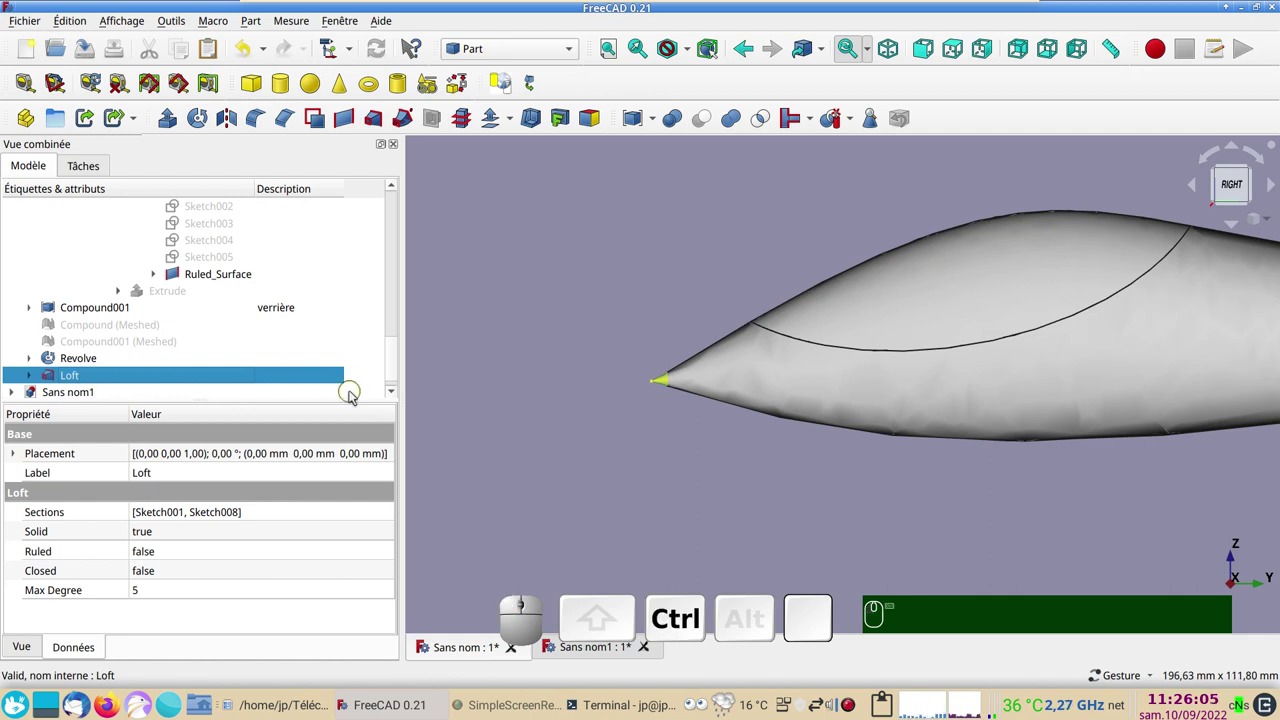
Copy the Loft with its dependencies, paste it into Sans nom1 and select the pasted nose tip
key(ctrl+c)
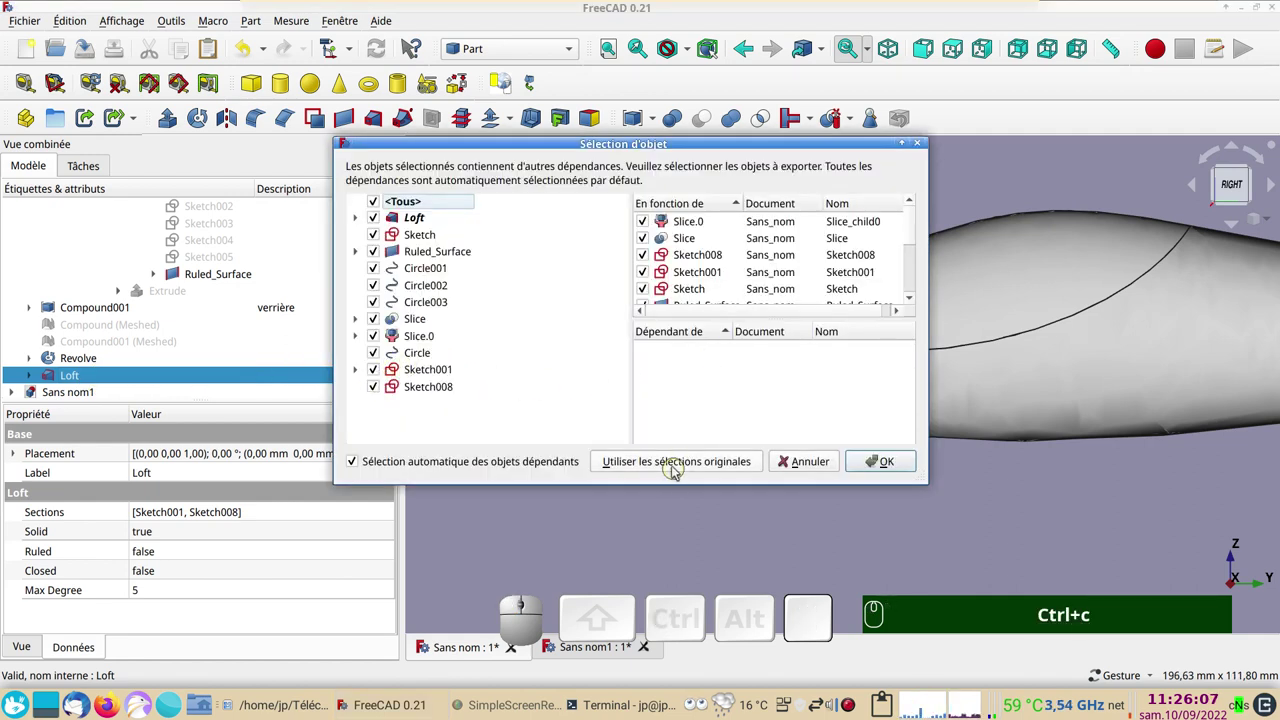
click(674, 465)
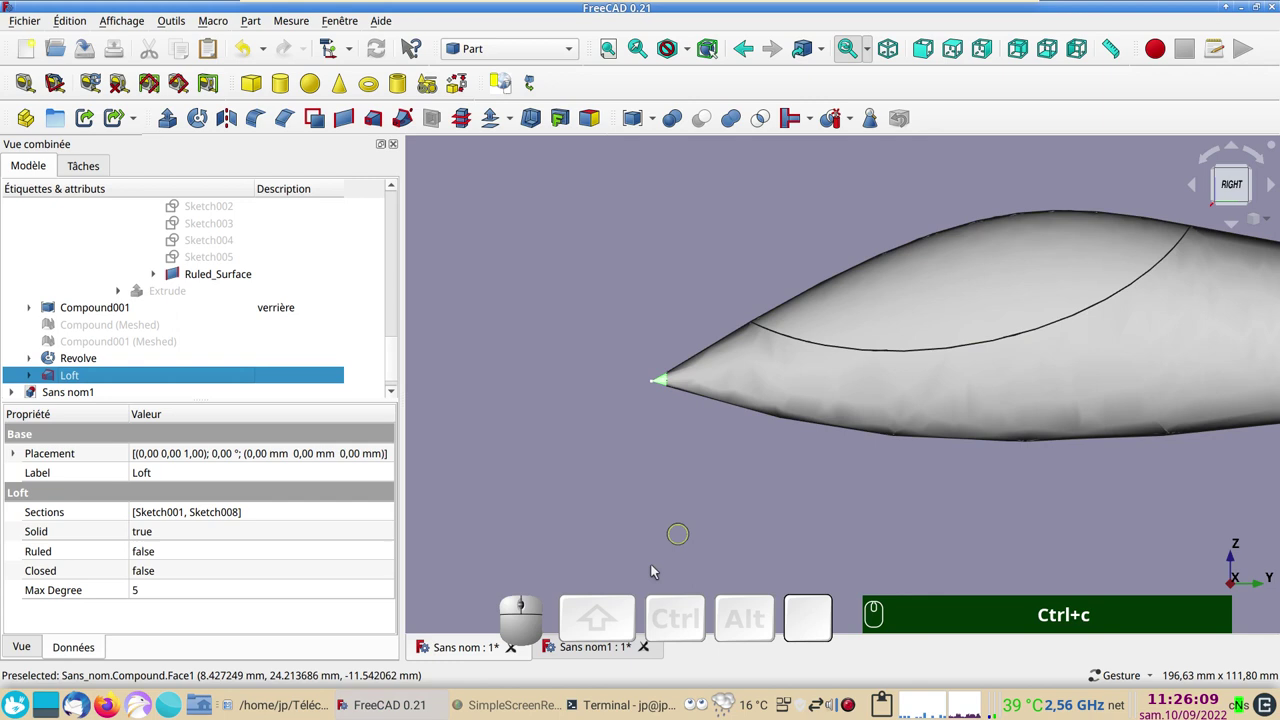
click(567, 654)
key(ctrl+v)
right_click(575, 425)
scroll(down, 3)
right_click(574, 432)
scroll(up, 3)
right_click(658, 359)
click(622, 356)
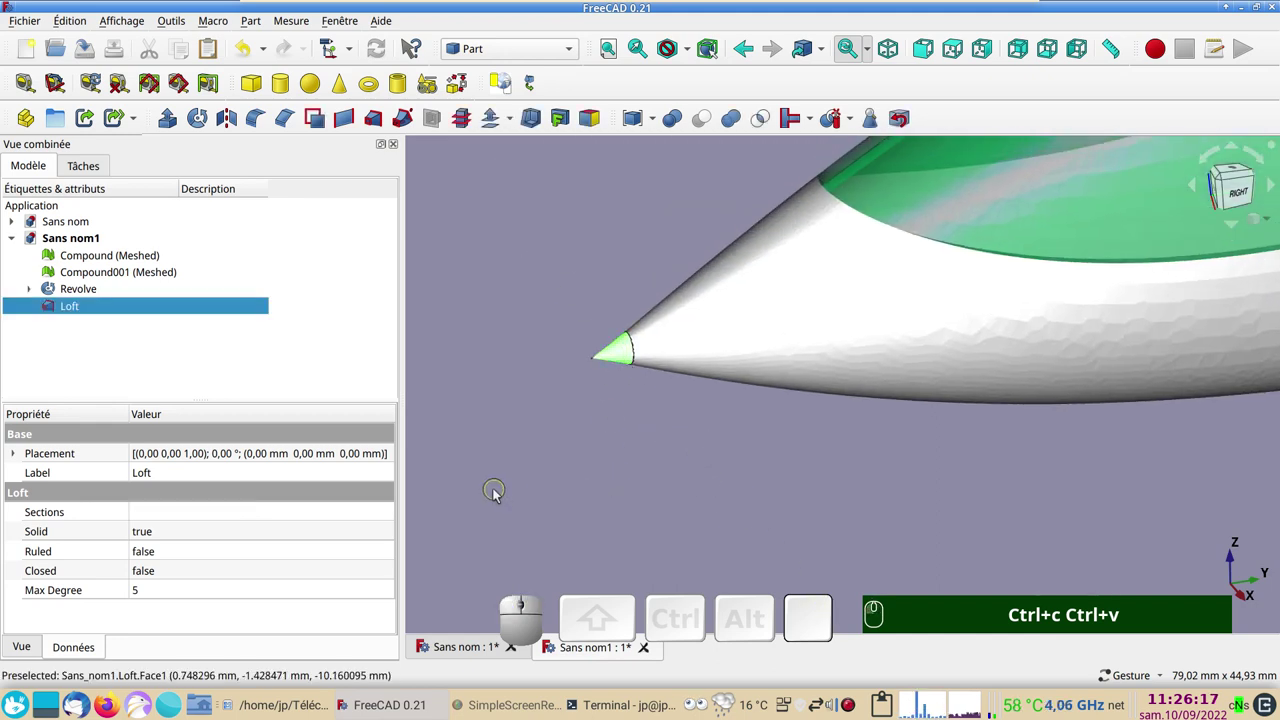
Set the Loft's shape colour to magenta (#ff007f) to match the tail cap
key(ctrl+d)
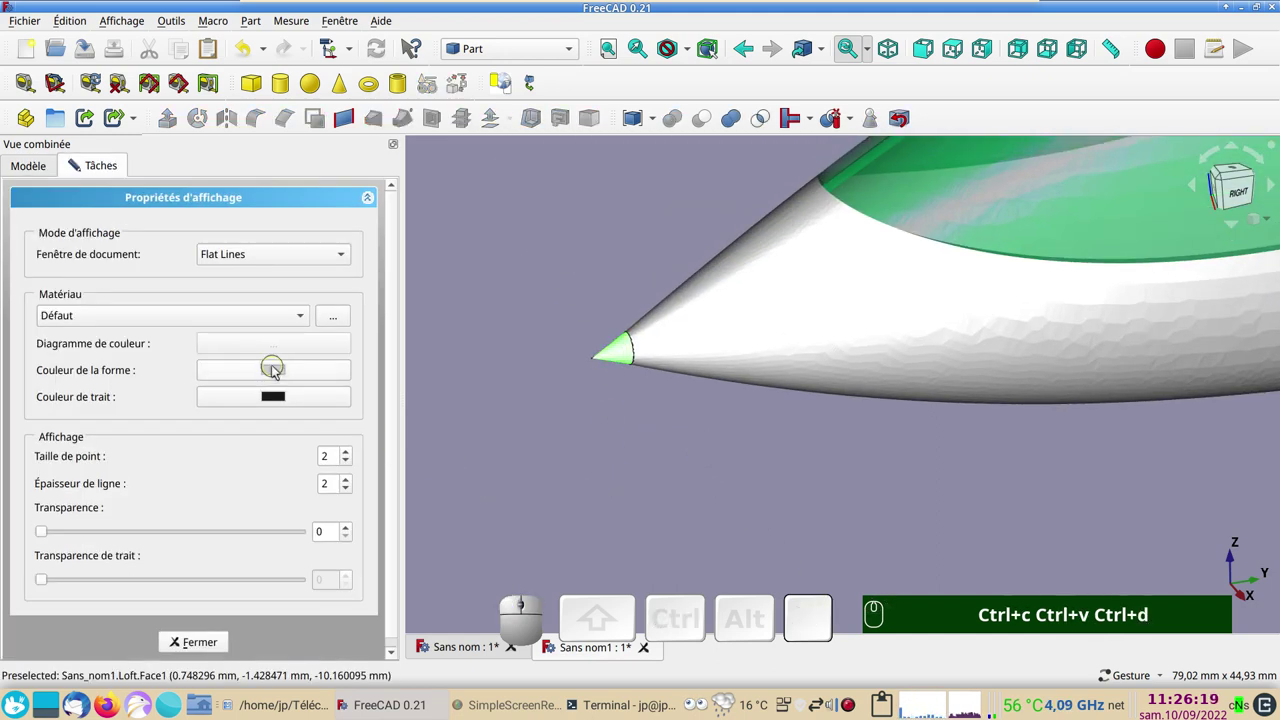
click(277, 369)
click(451, 260)
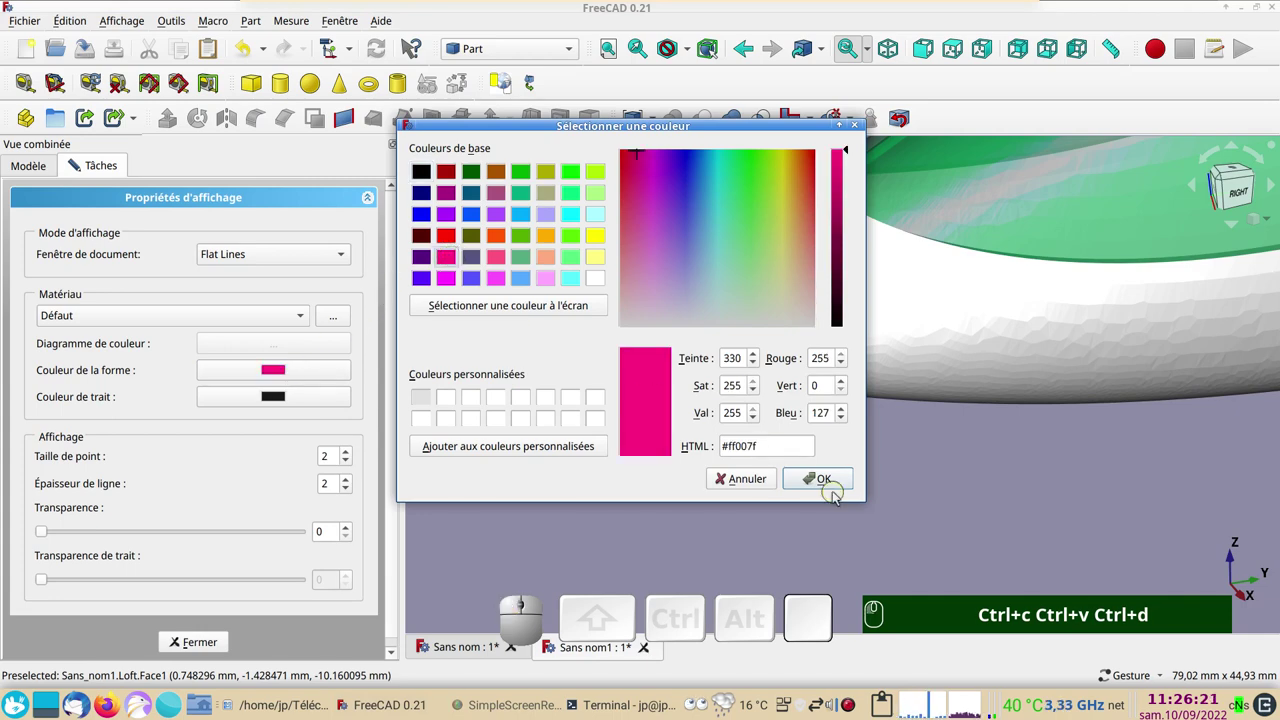
click(831, 475)
click(861, 503)
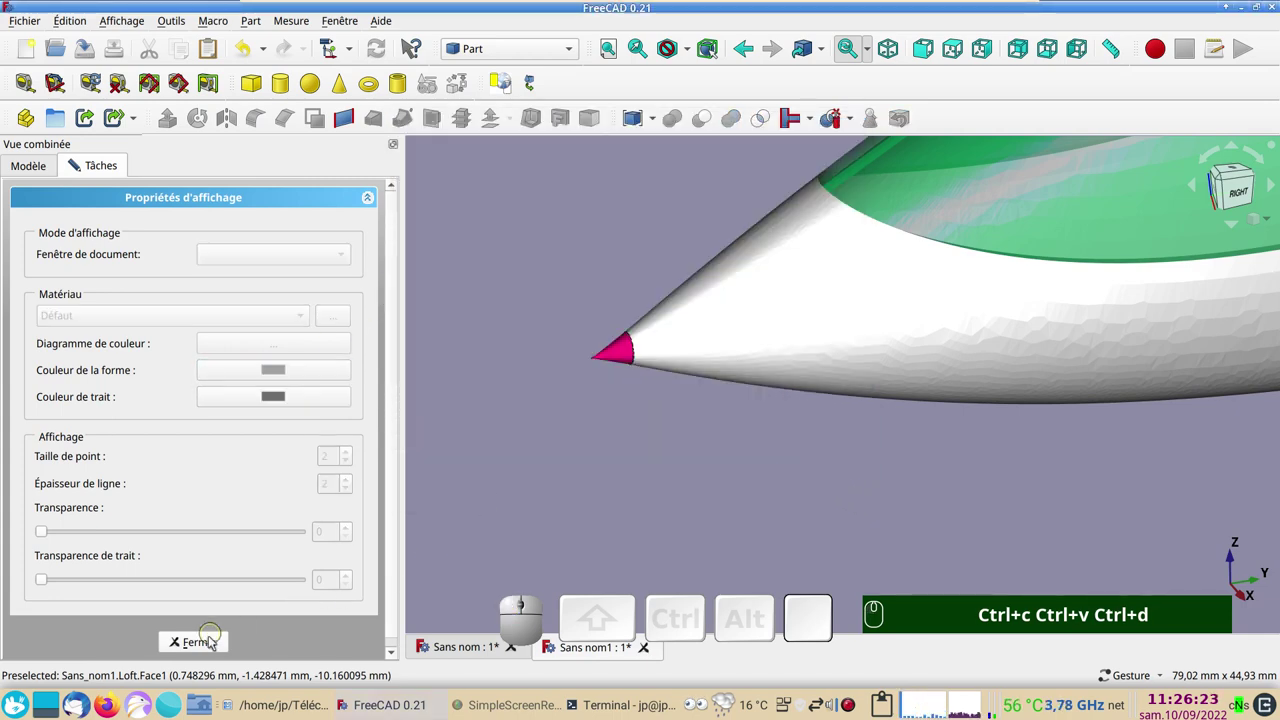
click(211, 644)
Orbit and zoom around the whole glider to inspect the finished colouring
scroll(down, 3)
right_click(945, 494)
scroll(down, 3)
right_click(921, 502)
scroll(up, 3)
scroll(down, 3)
right_click(764, 464)
scroll(up, 3)
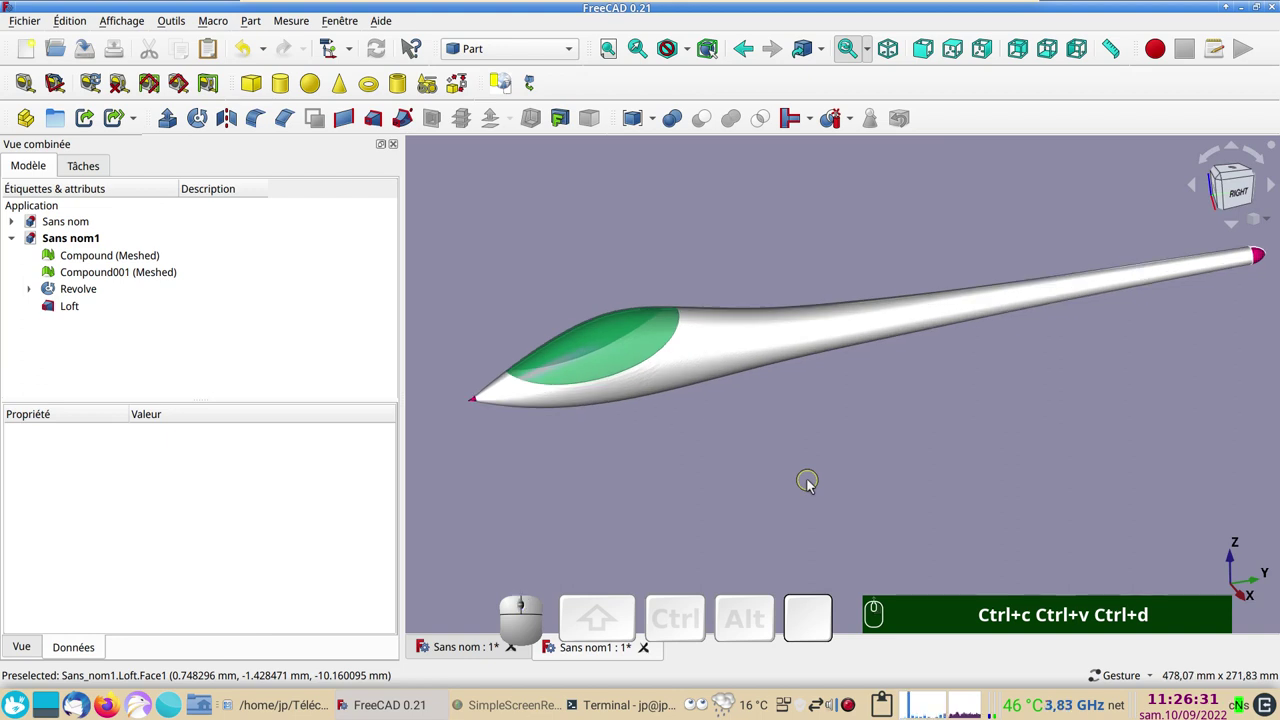
drag(801, 443, 840, 422)
scroll(up, 3)
scroll(down, 3)
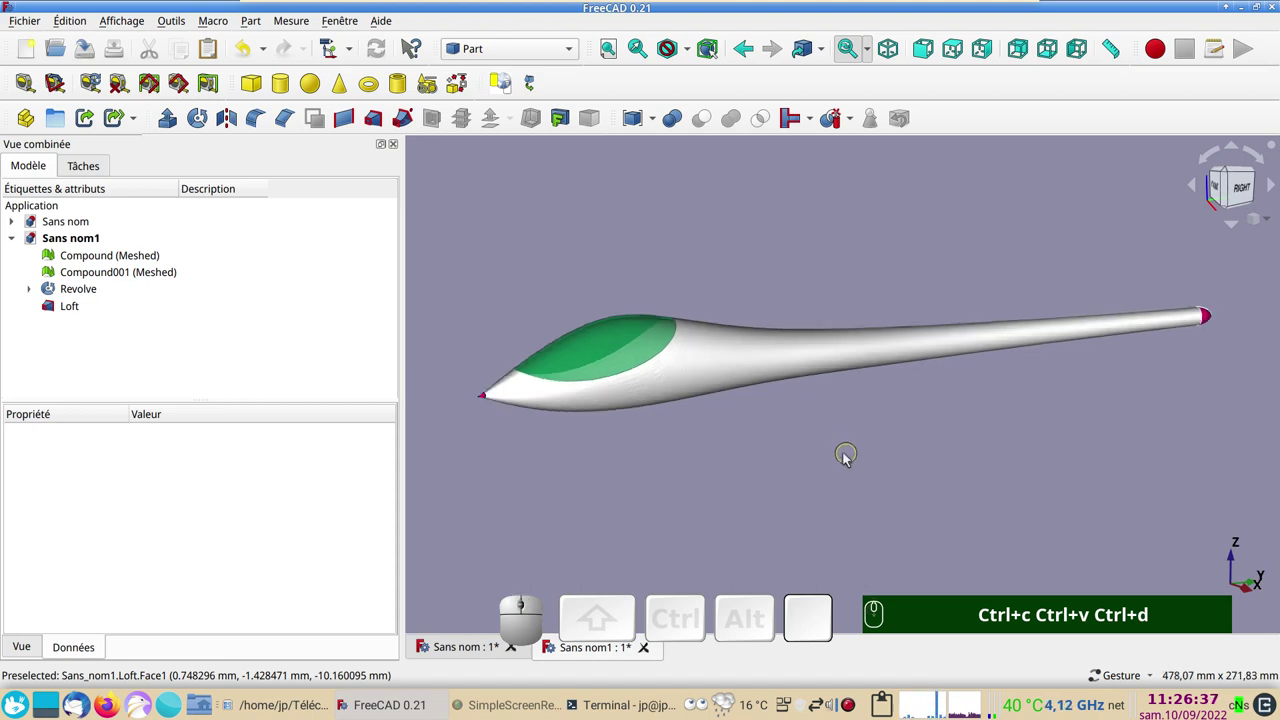